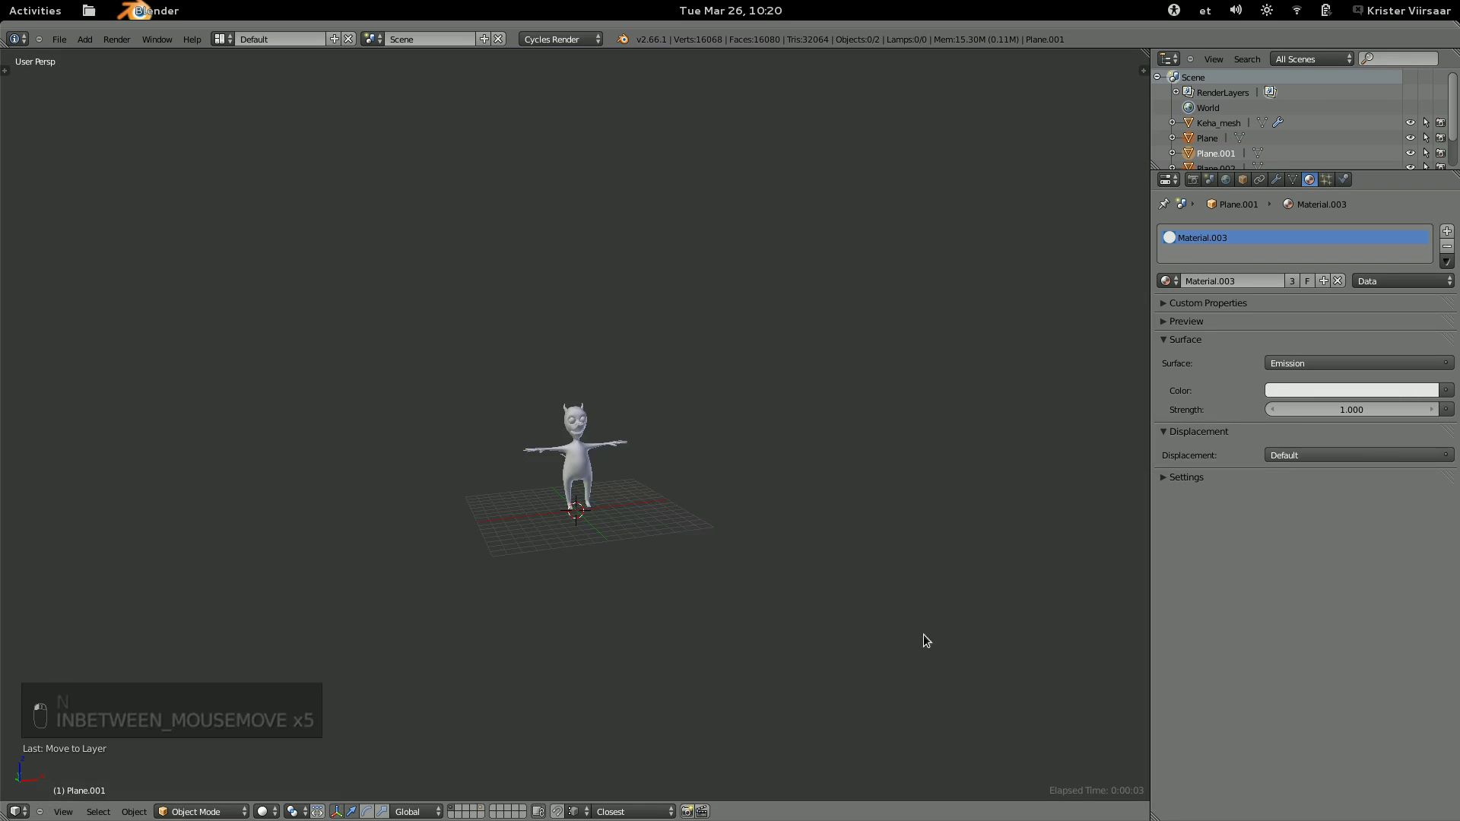
Orbit around the creature, then switch to an empty scene layer showing only the grid.
middle_click(660, 494)
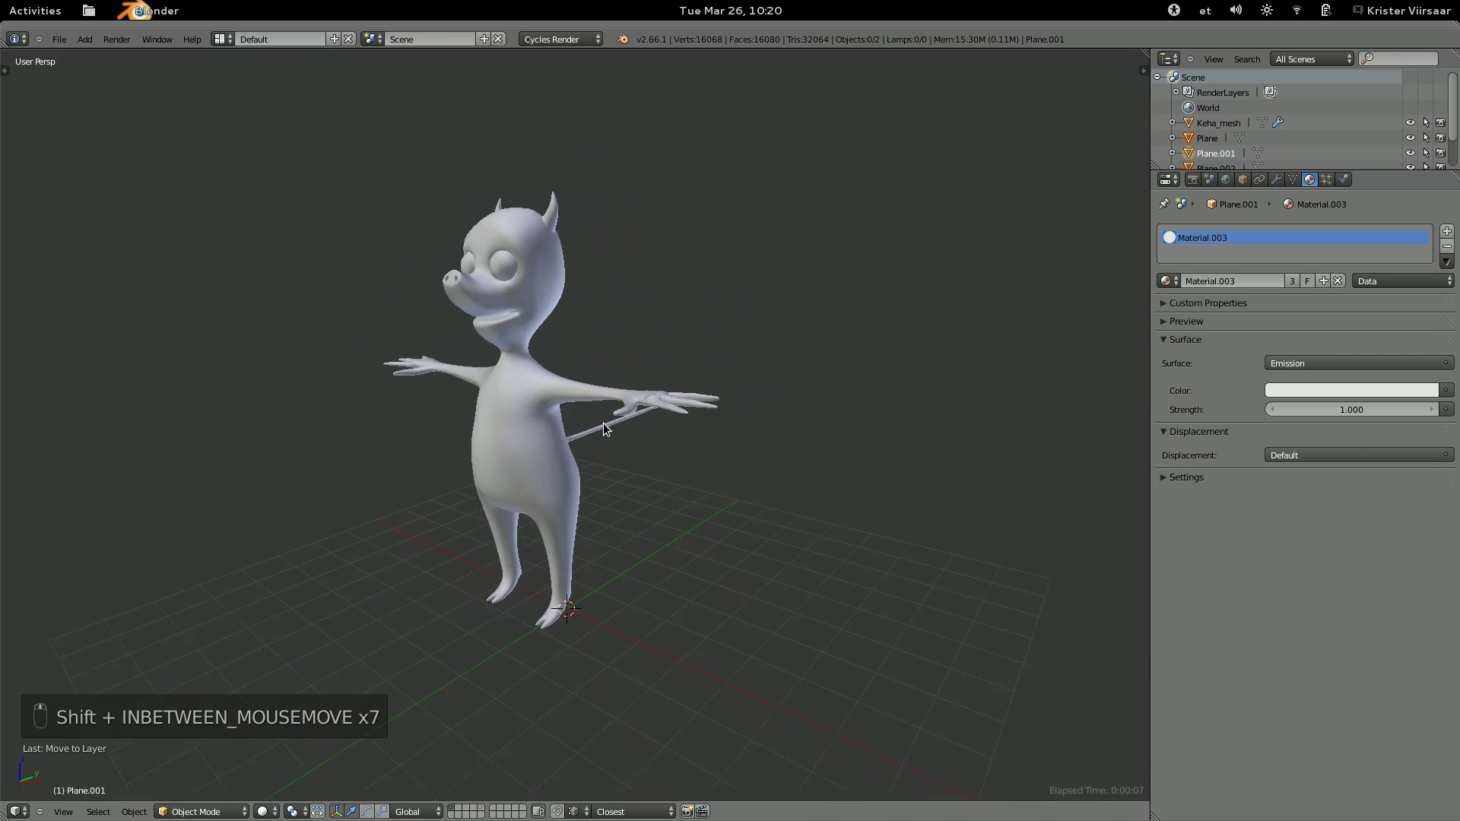
key("2")
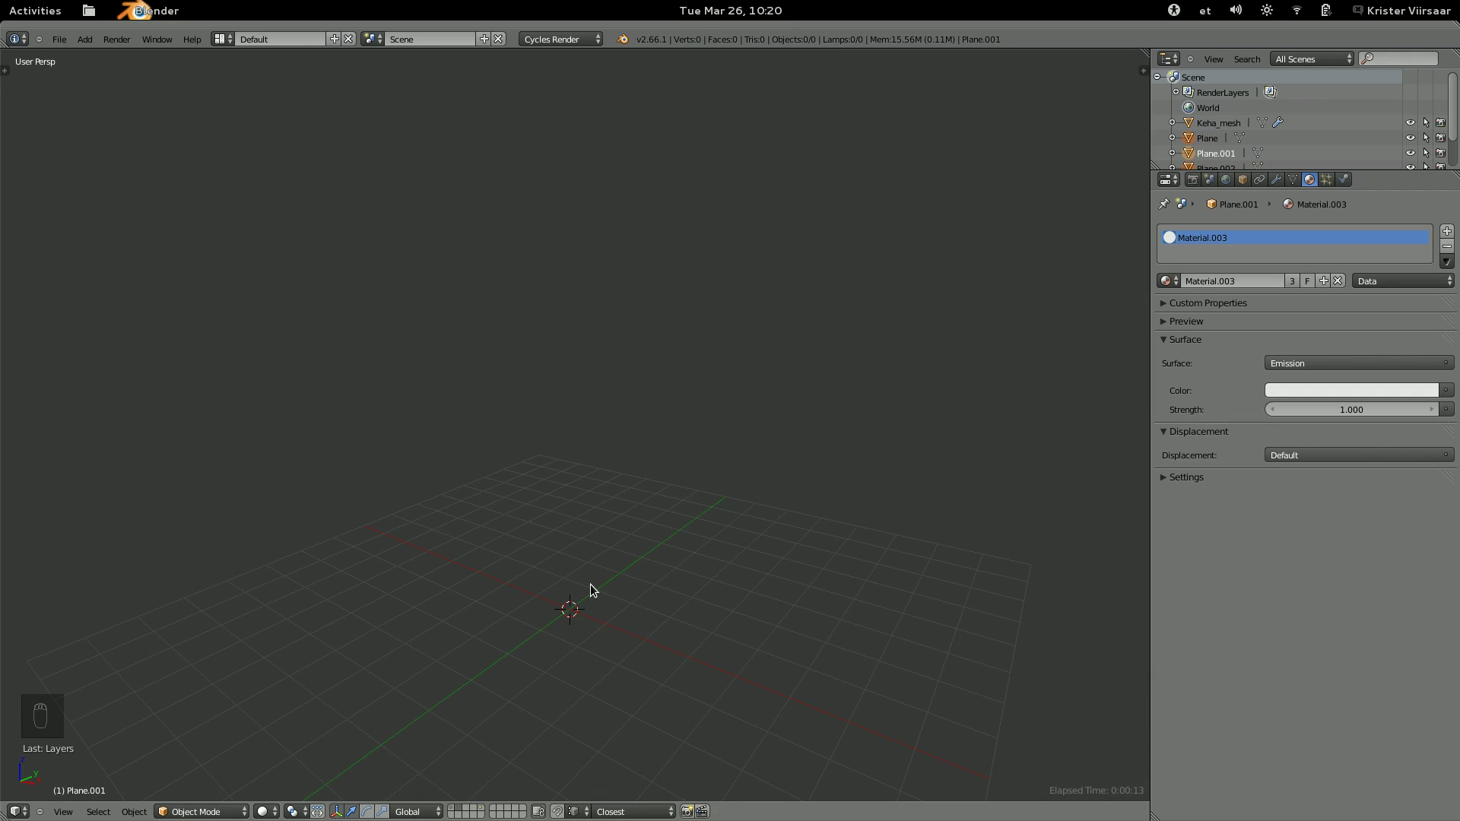
Add a cube and duplicate it, placing the copy beside the original.
key("shift+a")
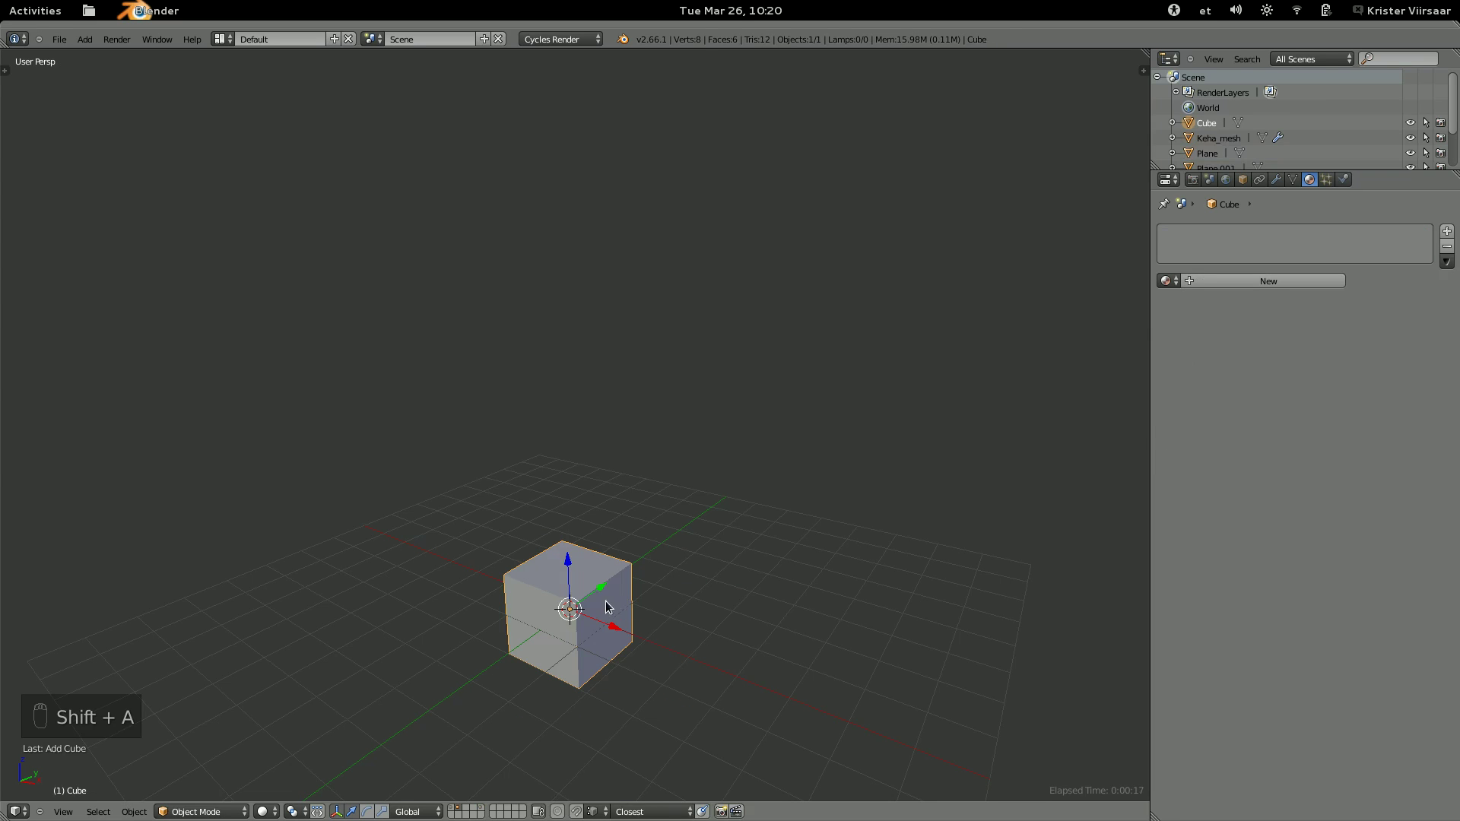
key("shift+d")
key("g")
key("a")
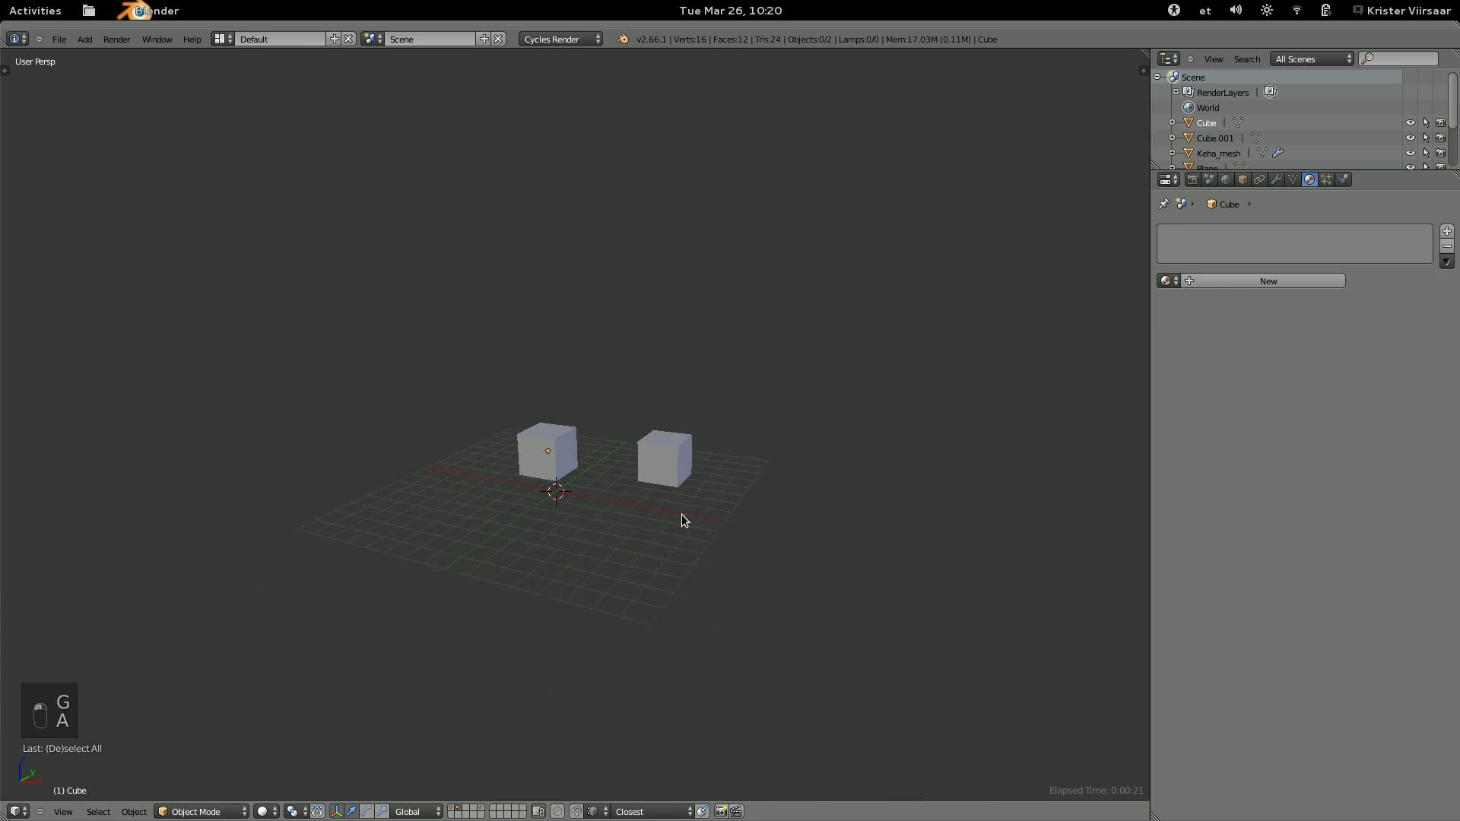
Parent one cube to the other and move parent and child to check the link.
left_click(774, 461)
key("ctrl+p")
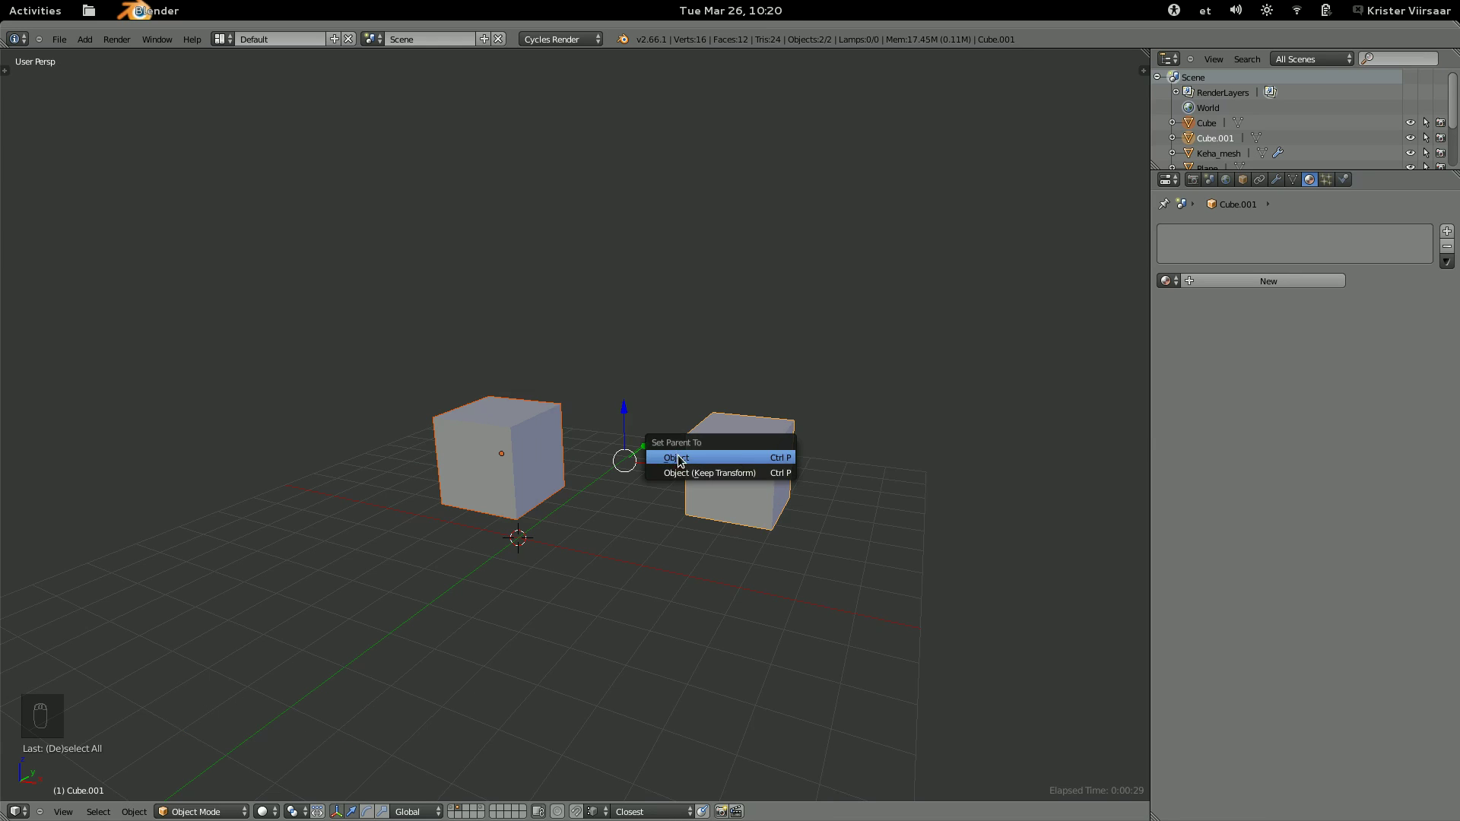
left_click(751, 471)
key("g")
left_click_drag(740, 461, 502, 456)
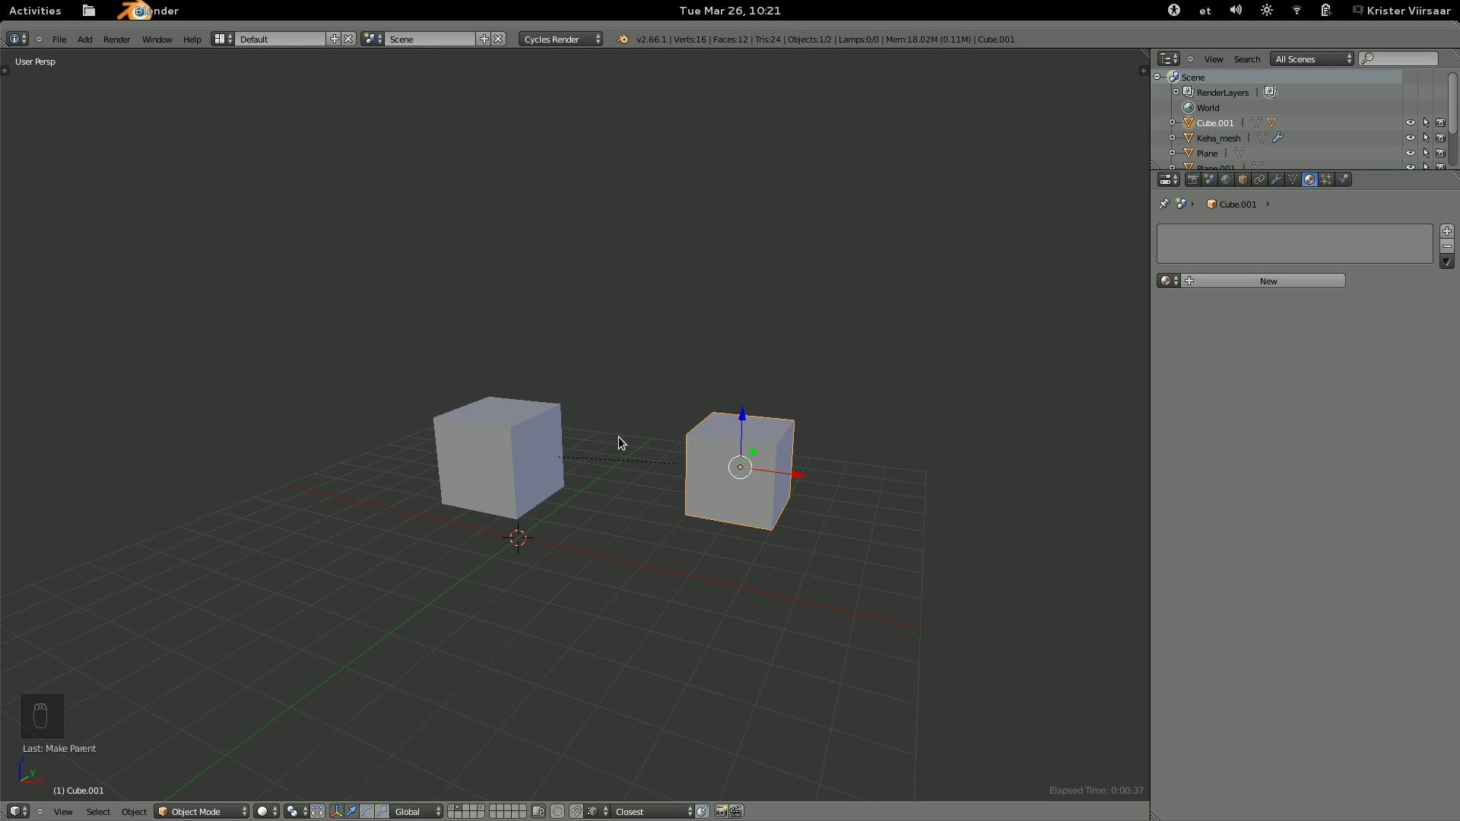
key("g")
left_click(640, 258)
key("g")
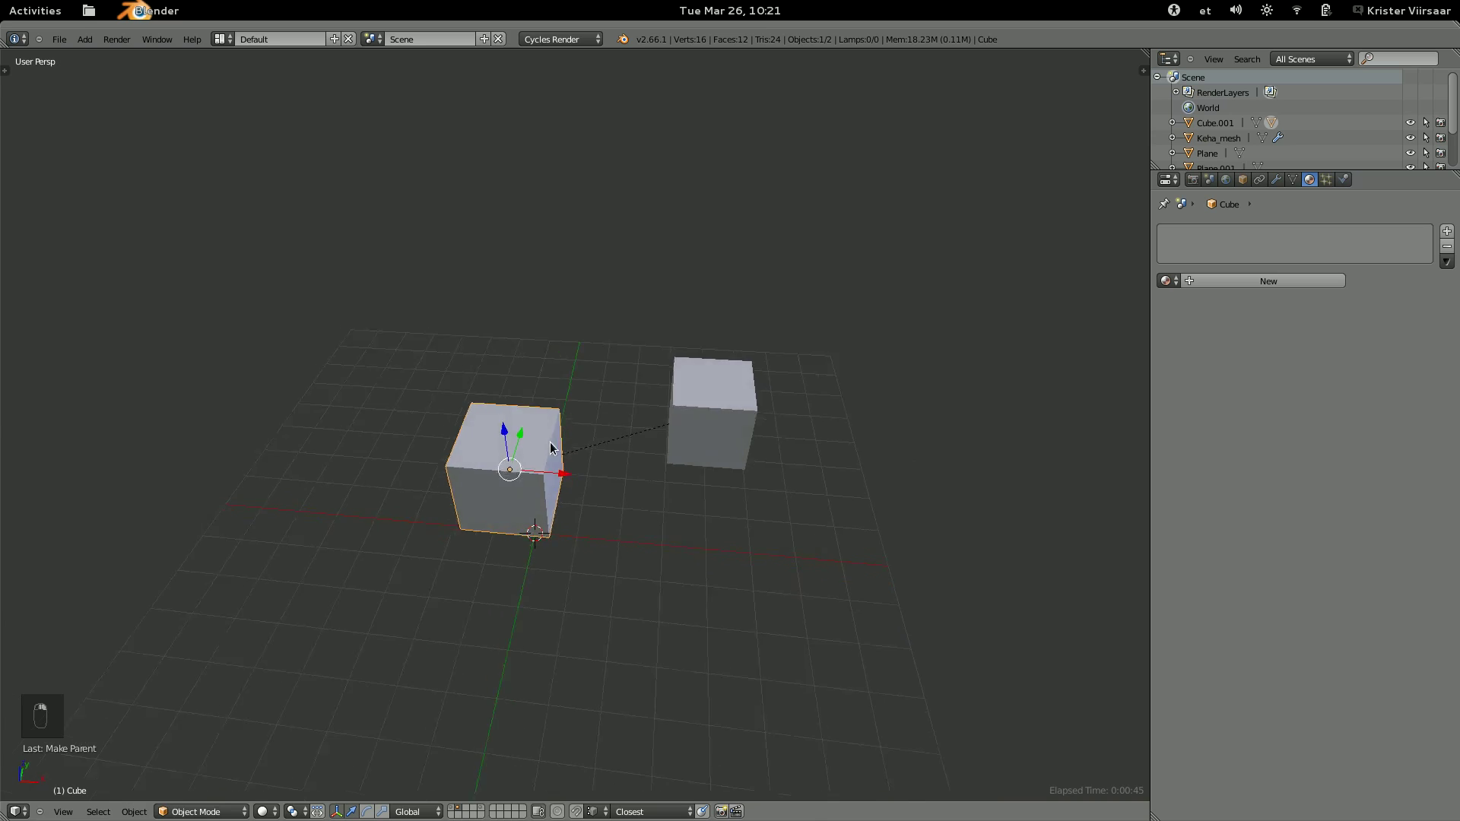
Undo the test moves and duplicate the pair into six cubes spread over the grid.
key("ctrl+z")
key("ctrl+z")
key("ctrl+z")
key("shift+d")
key("shift+d")
key("shift+d")
key("shift+d")
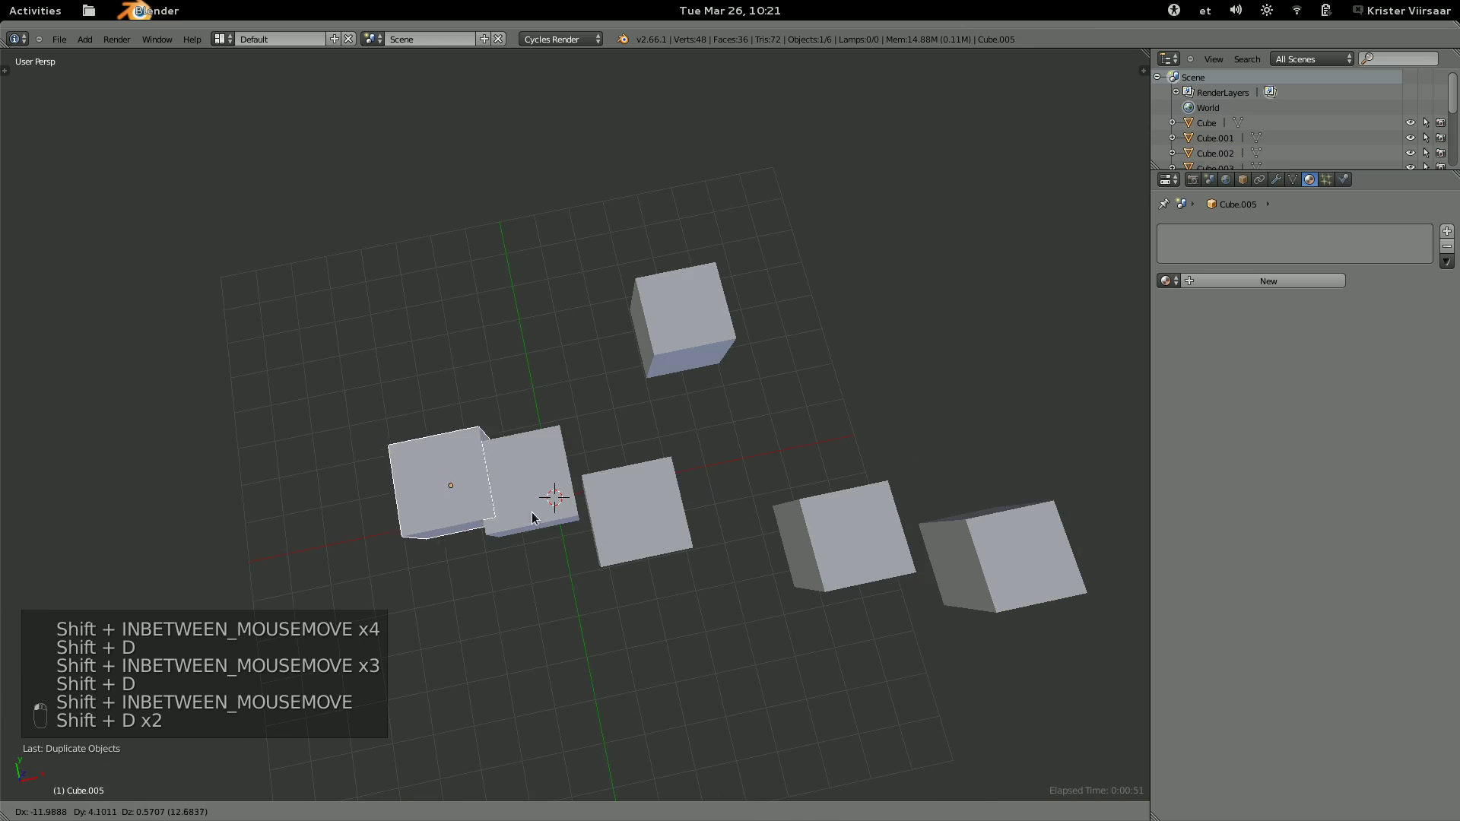
Parent several cubes to one cube at once and move them to see the result.
key("d")
key("a")
key("b")
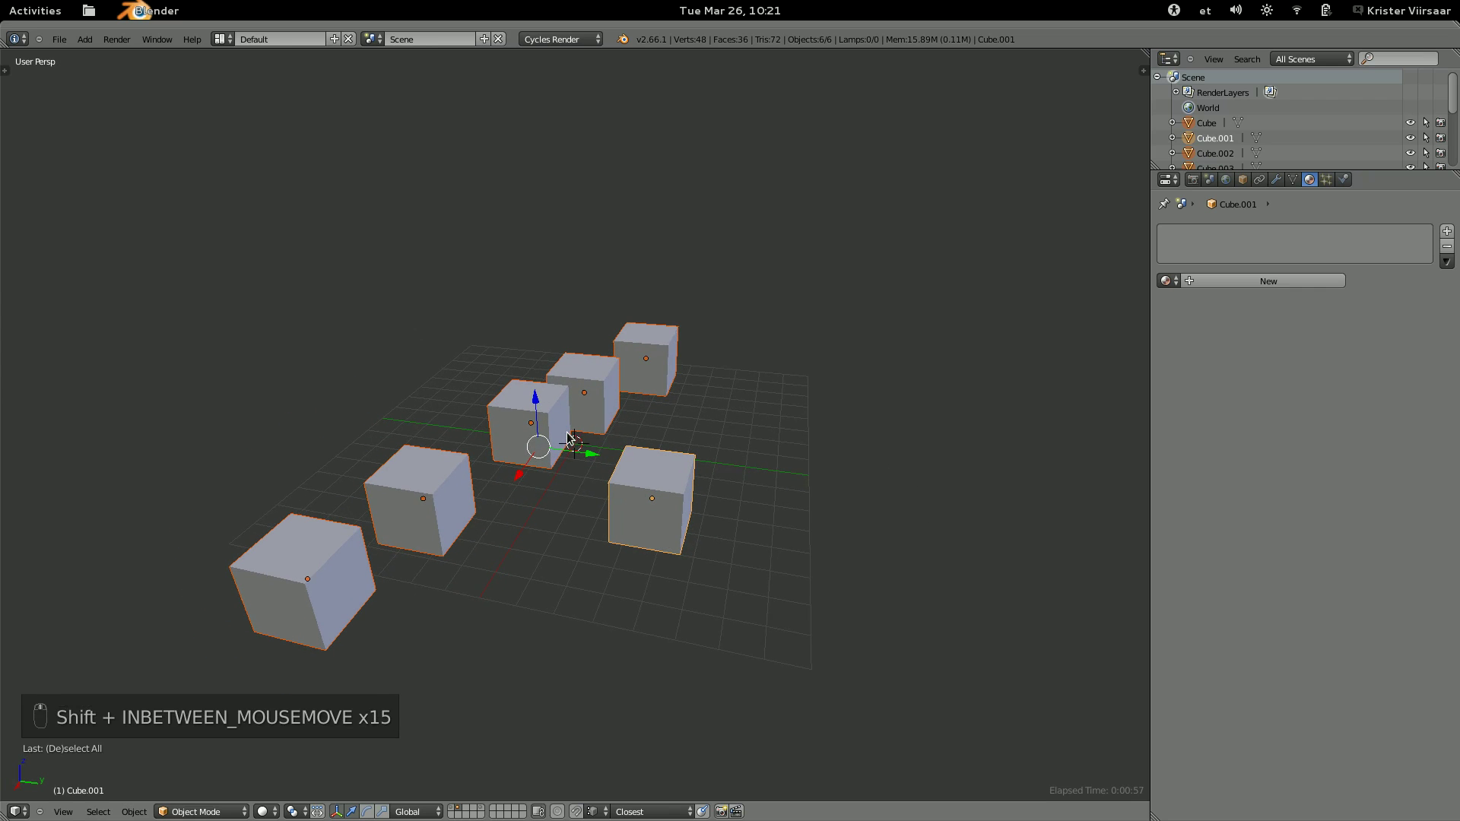
key("ctrl+p")
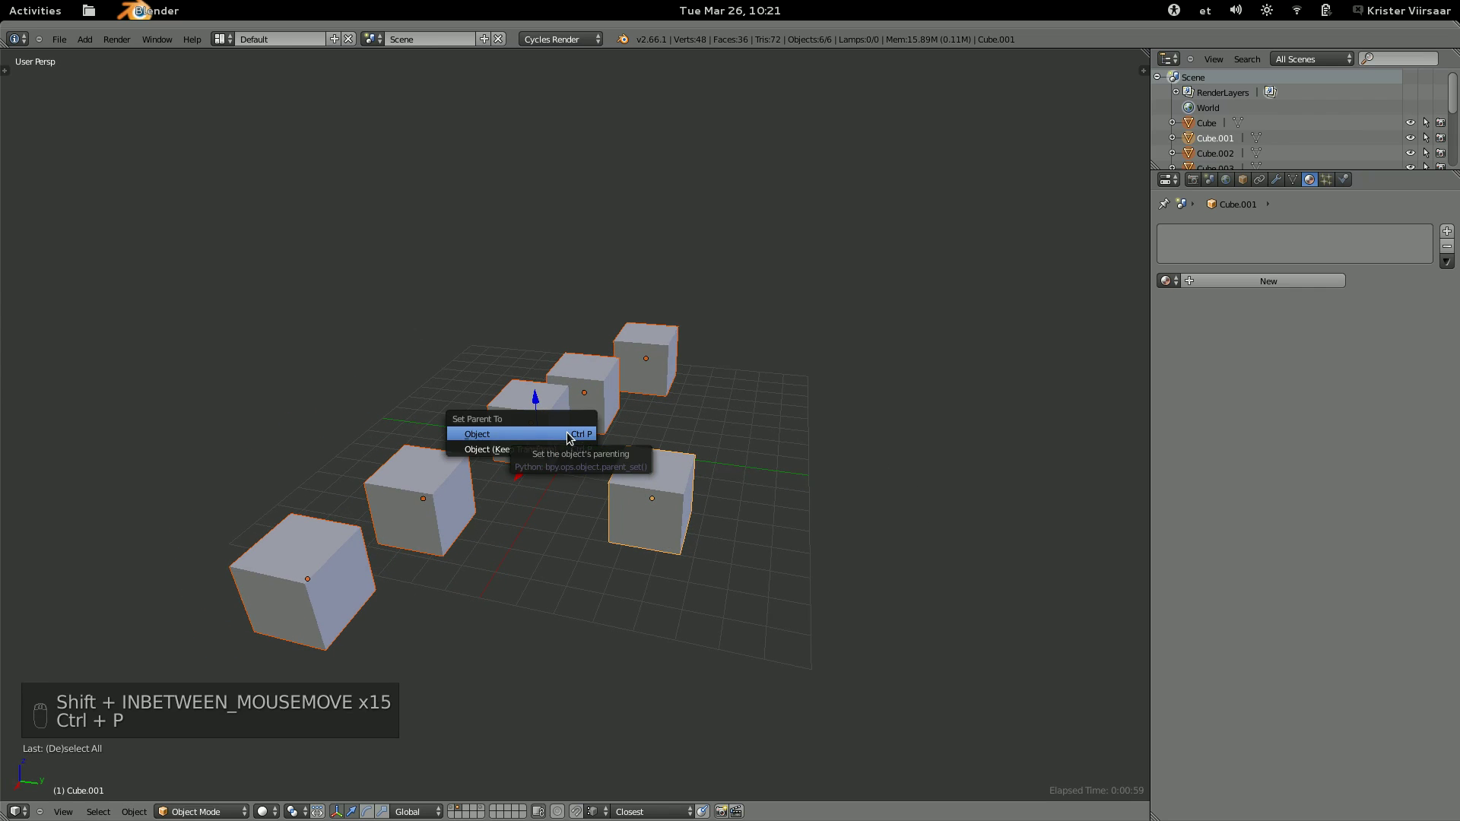
key("a")
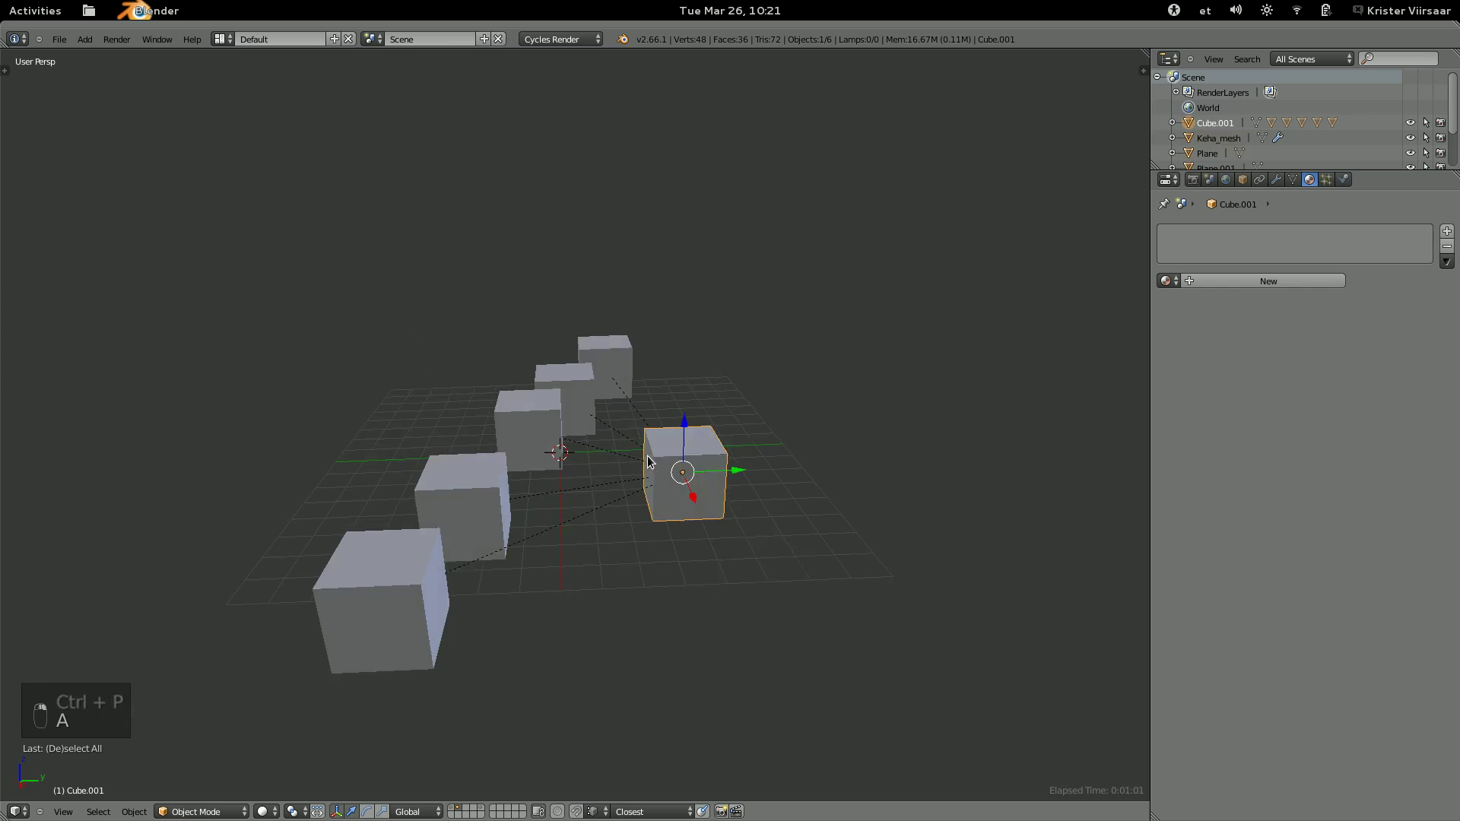
key("g")
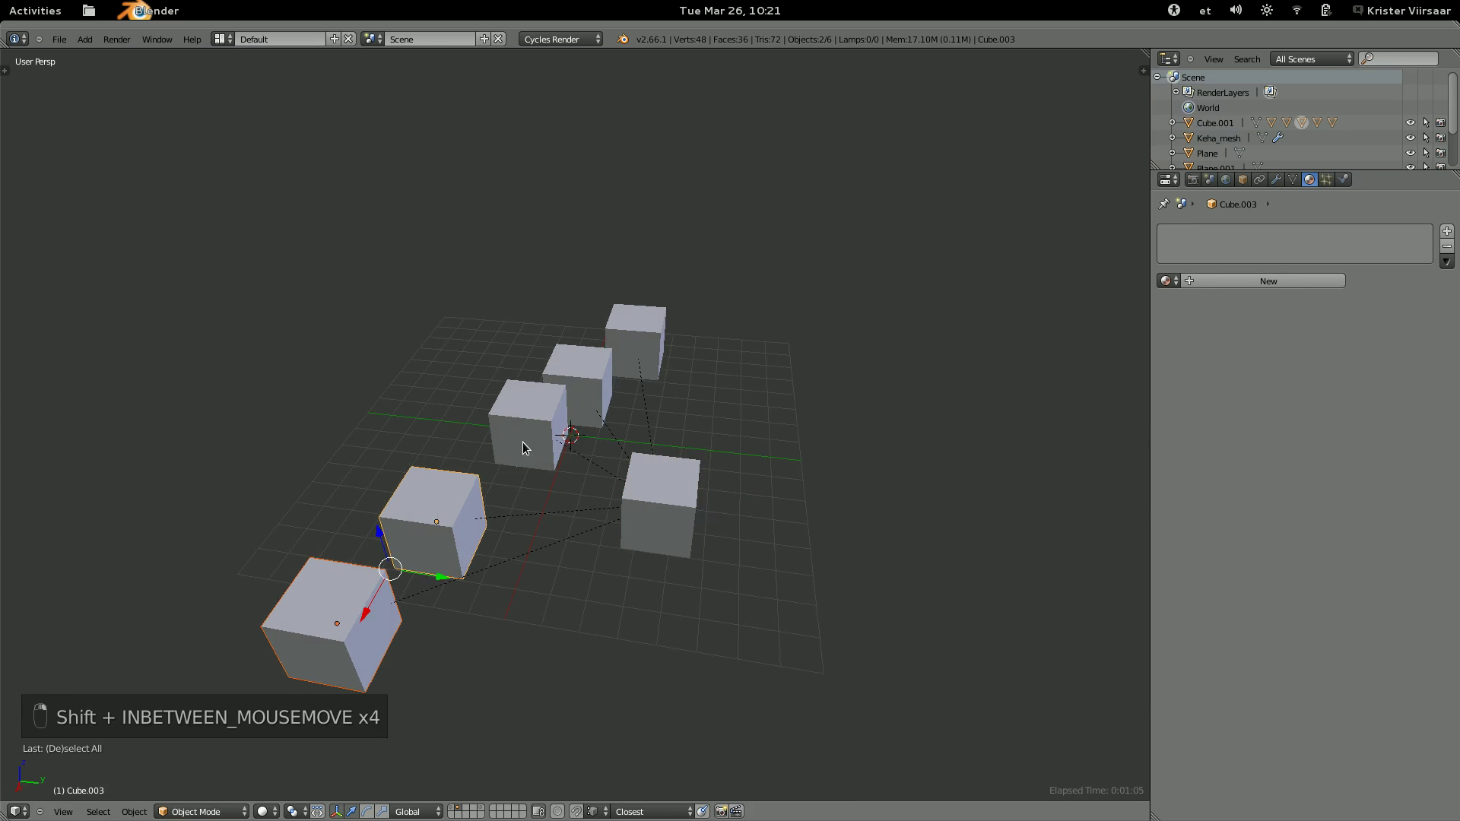
key("g")
key("g")
key("g")
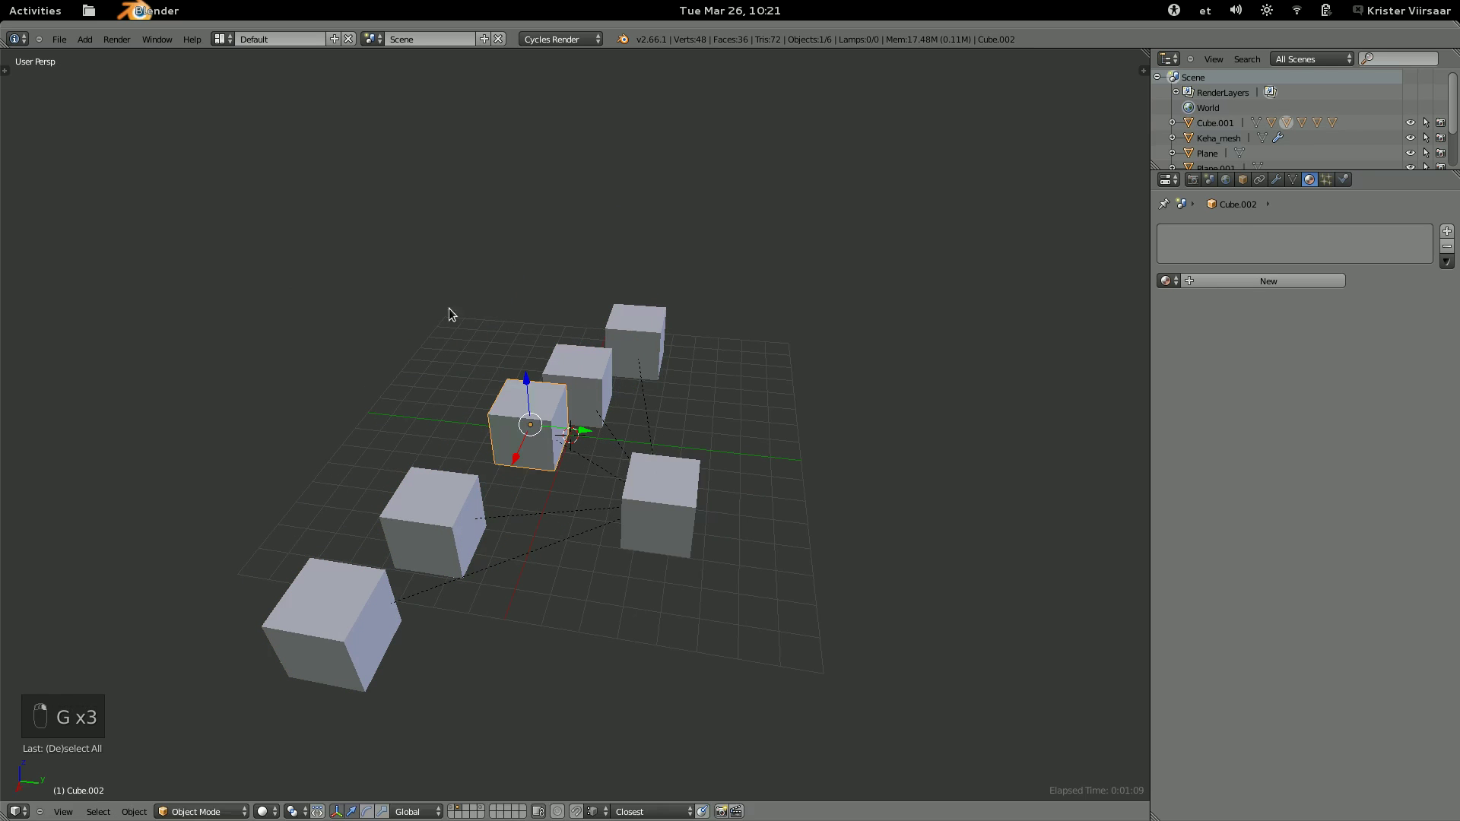
Undo the group parenting back to the loose cubes.
right_click(420, 351)
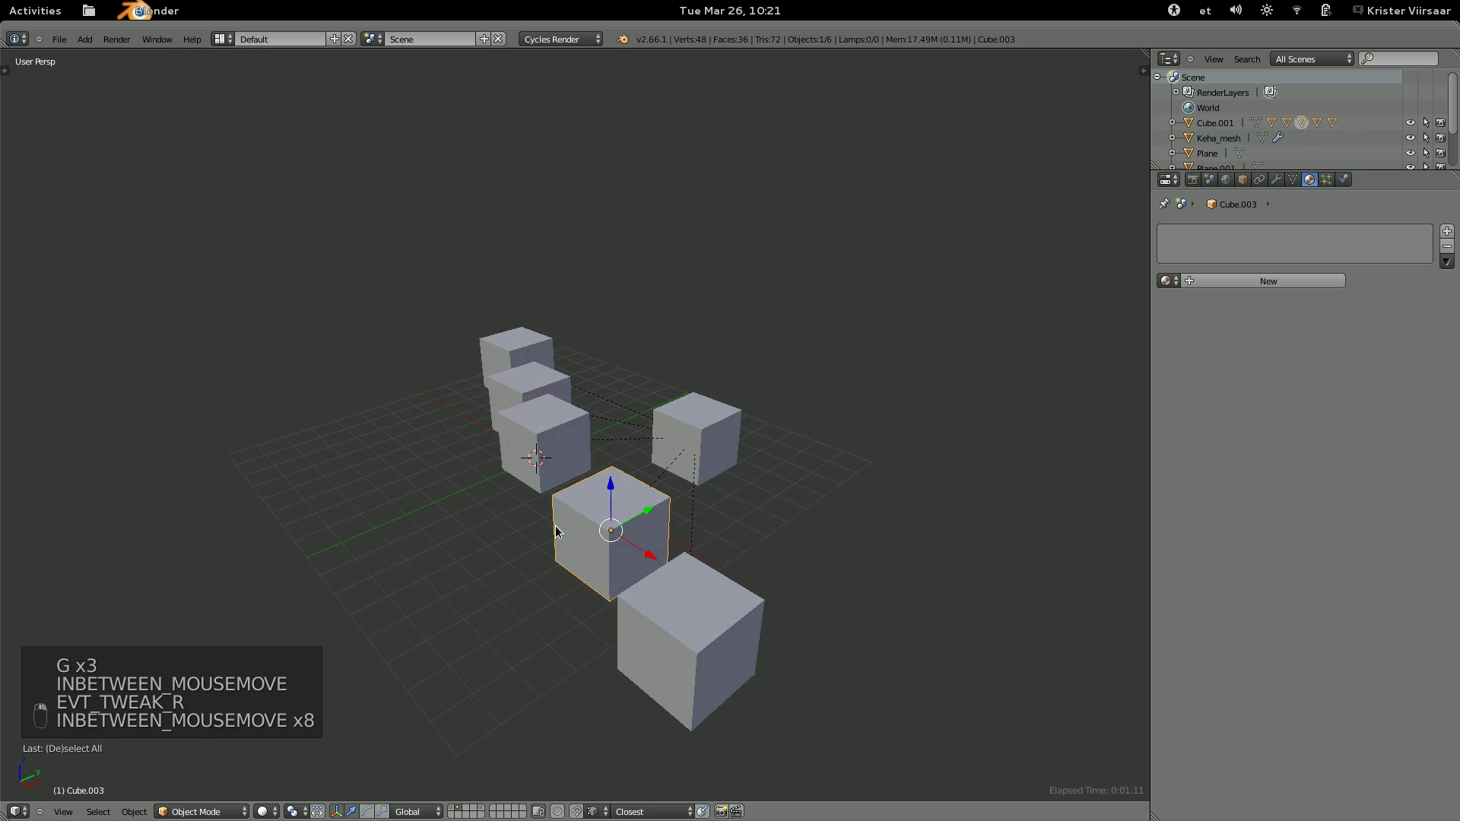
key("ctrl+z")
key("ctrl+z")
key("ctrl+z")
key("ctrl+z")
key("ctrl+z")
key("ctrl+z")
key("ctrl+z")
key("ctrl+z")
key("ctrl+z")
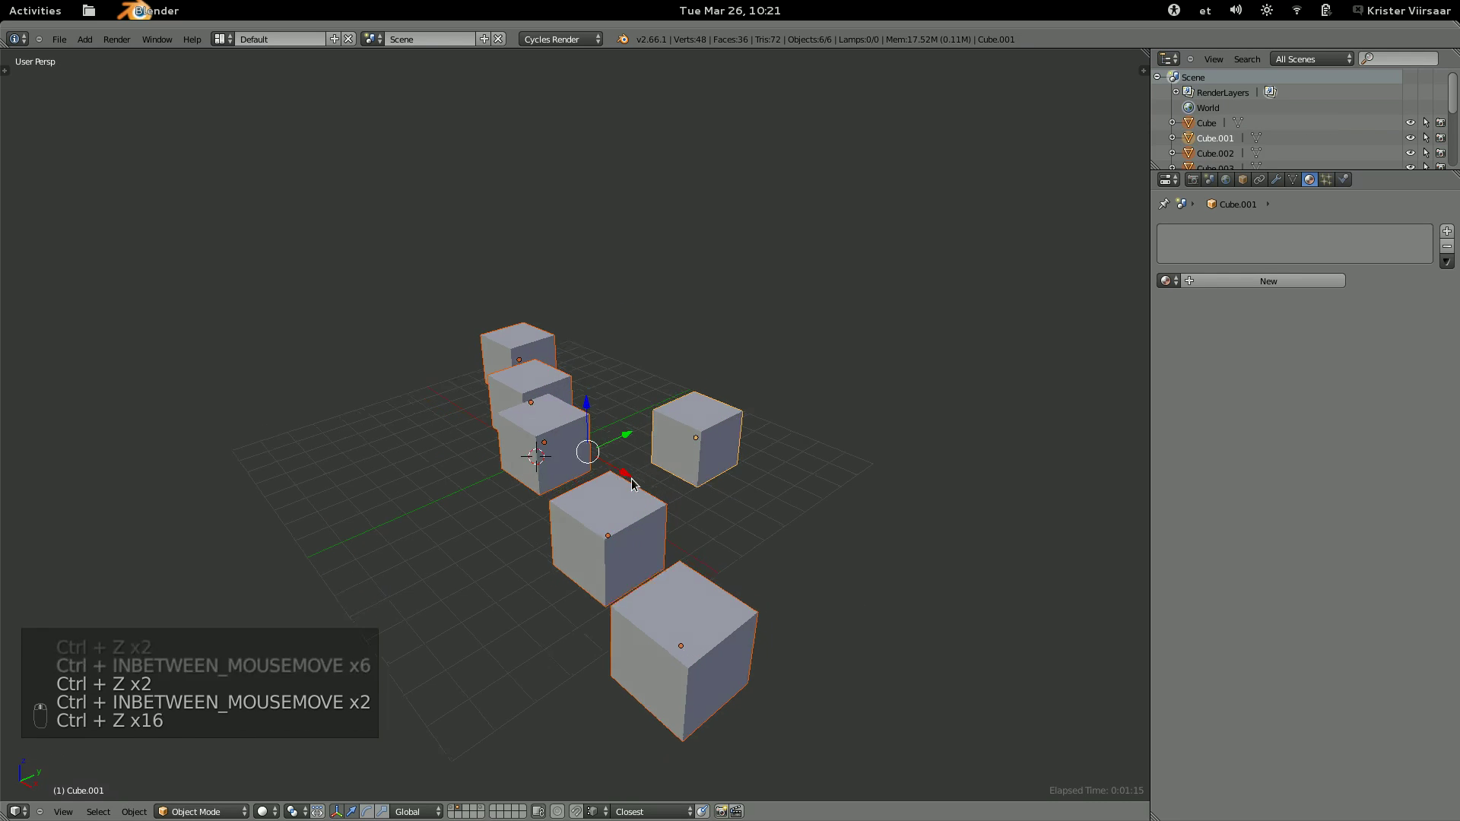
Arrange the cubes in a row and parent them one after another into a chain.
key("a")
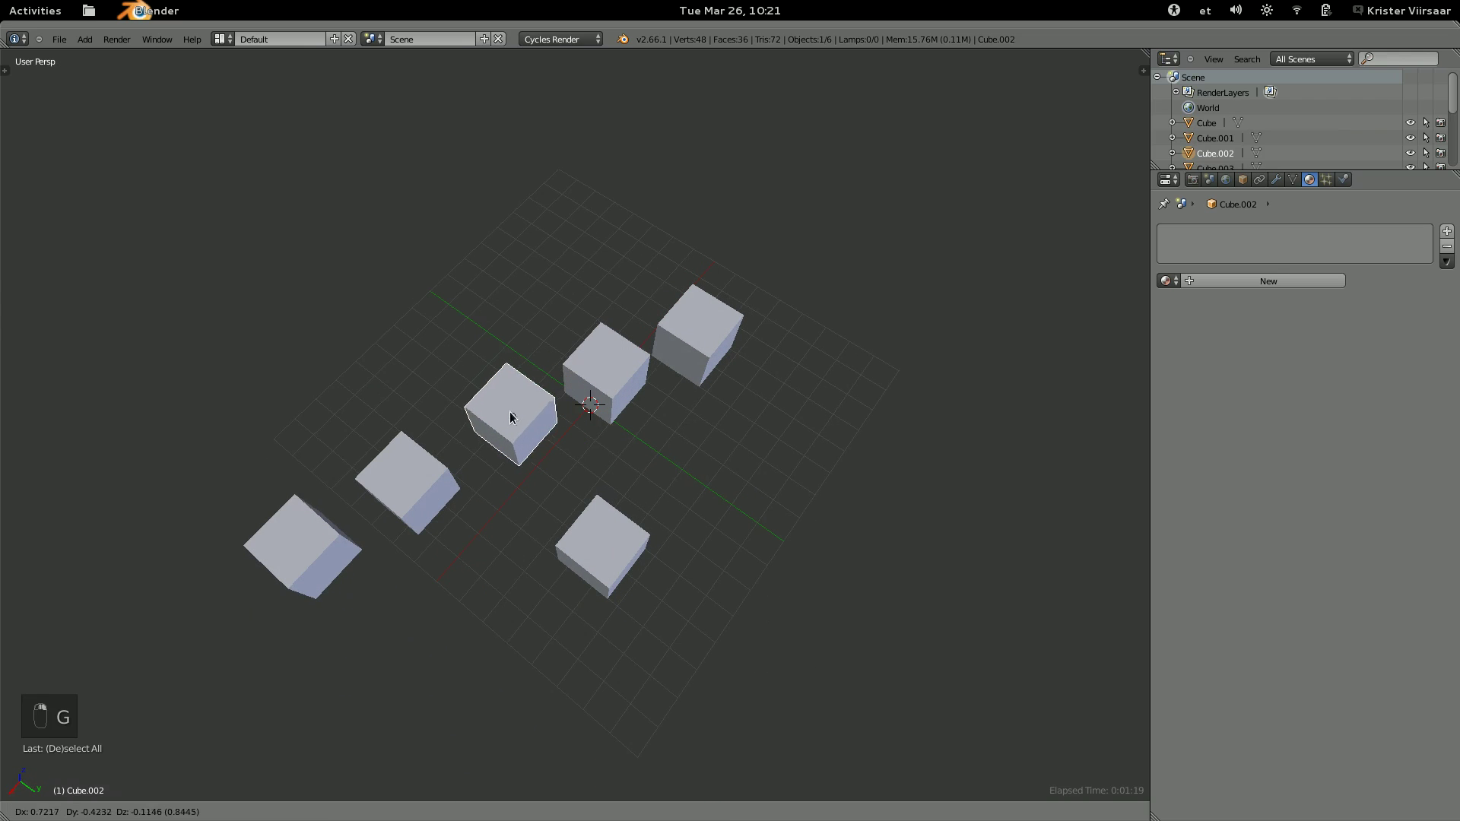
key("g")
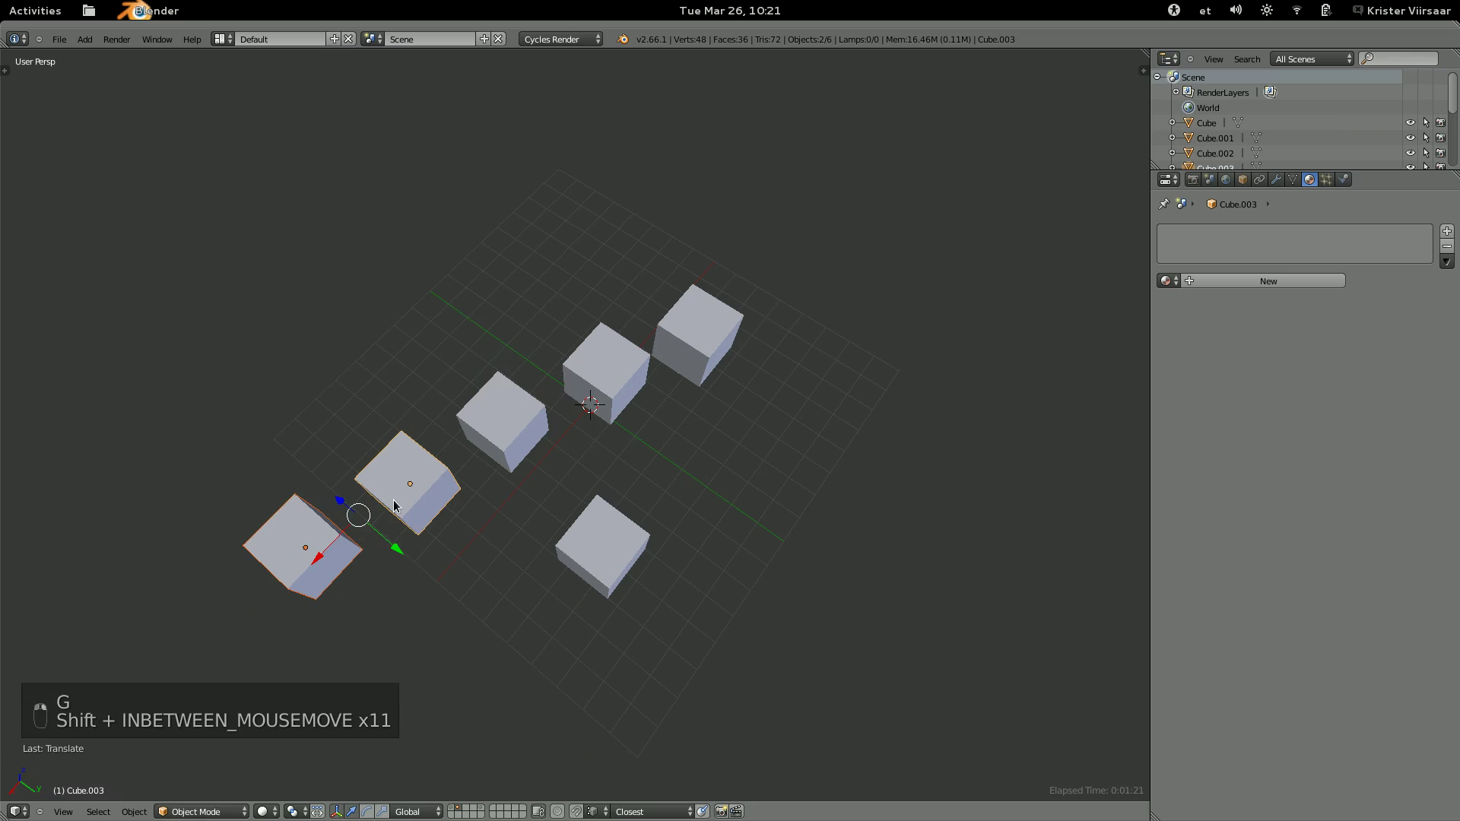
key("ctrl+p")
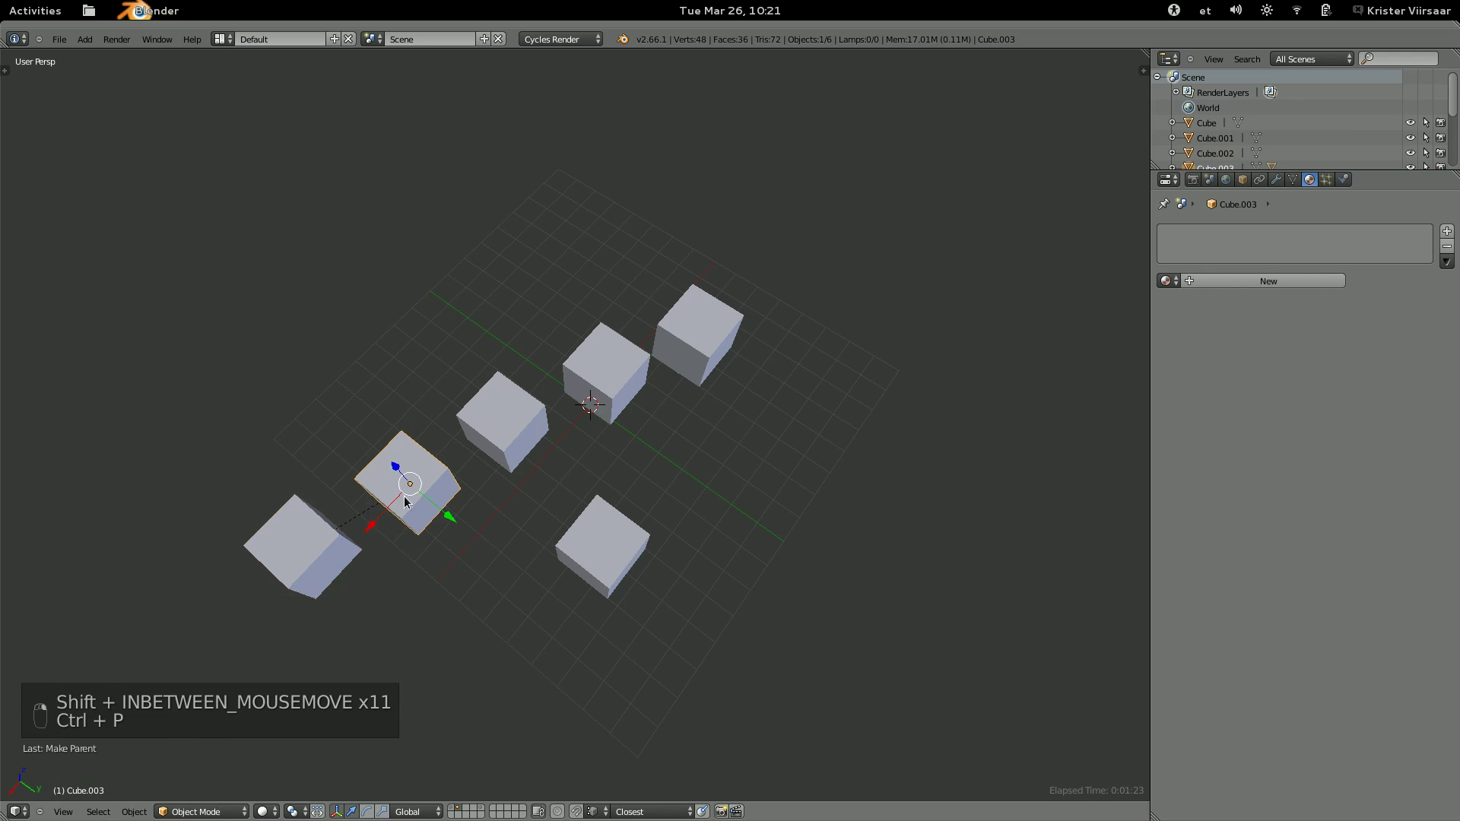
key("ctrl+p")
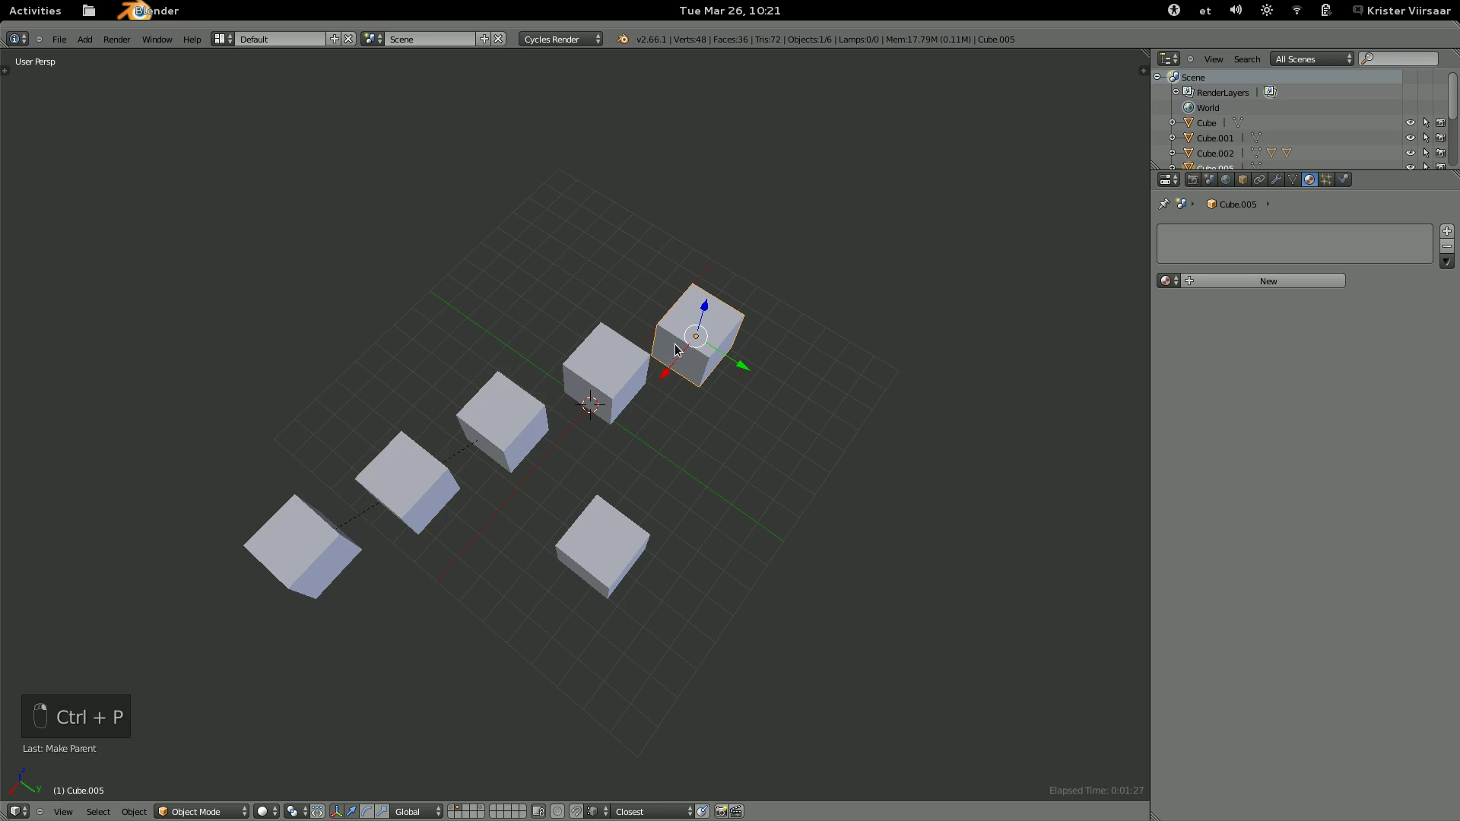
key("ctrl+p")
key("a")
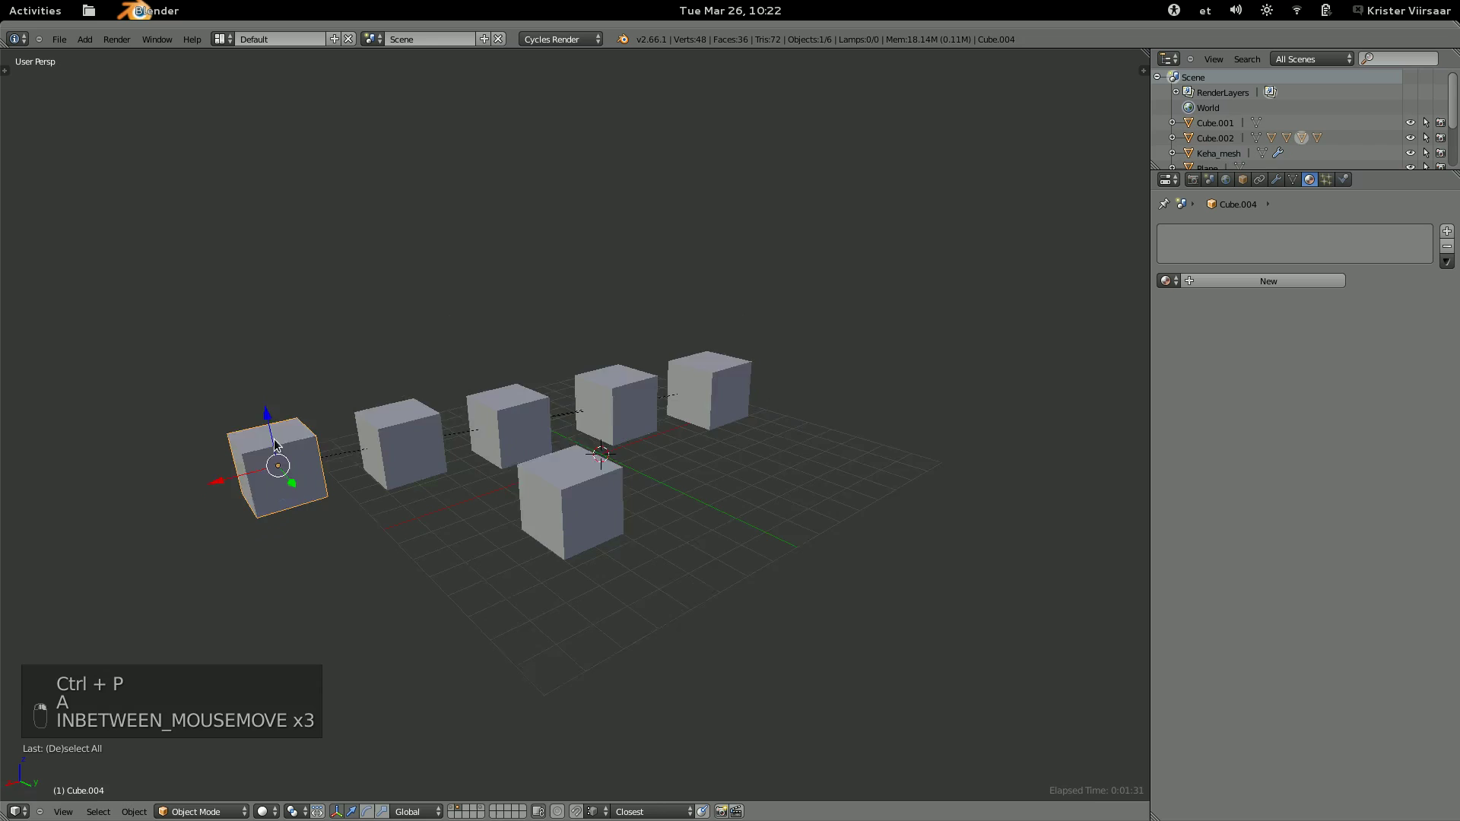
Move the parent cube so the whole chain lifts above the grid.
key("g")
key("g")
key("g")
key("g")
key("g")
key("a")
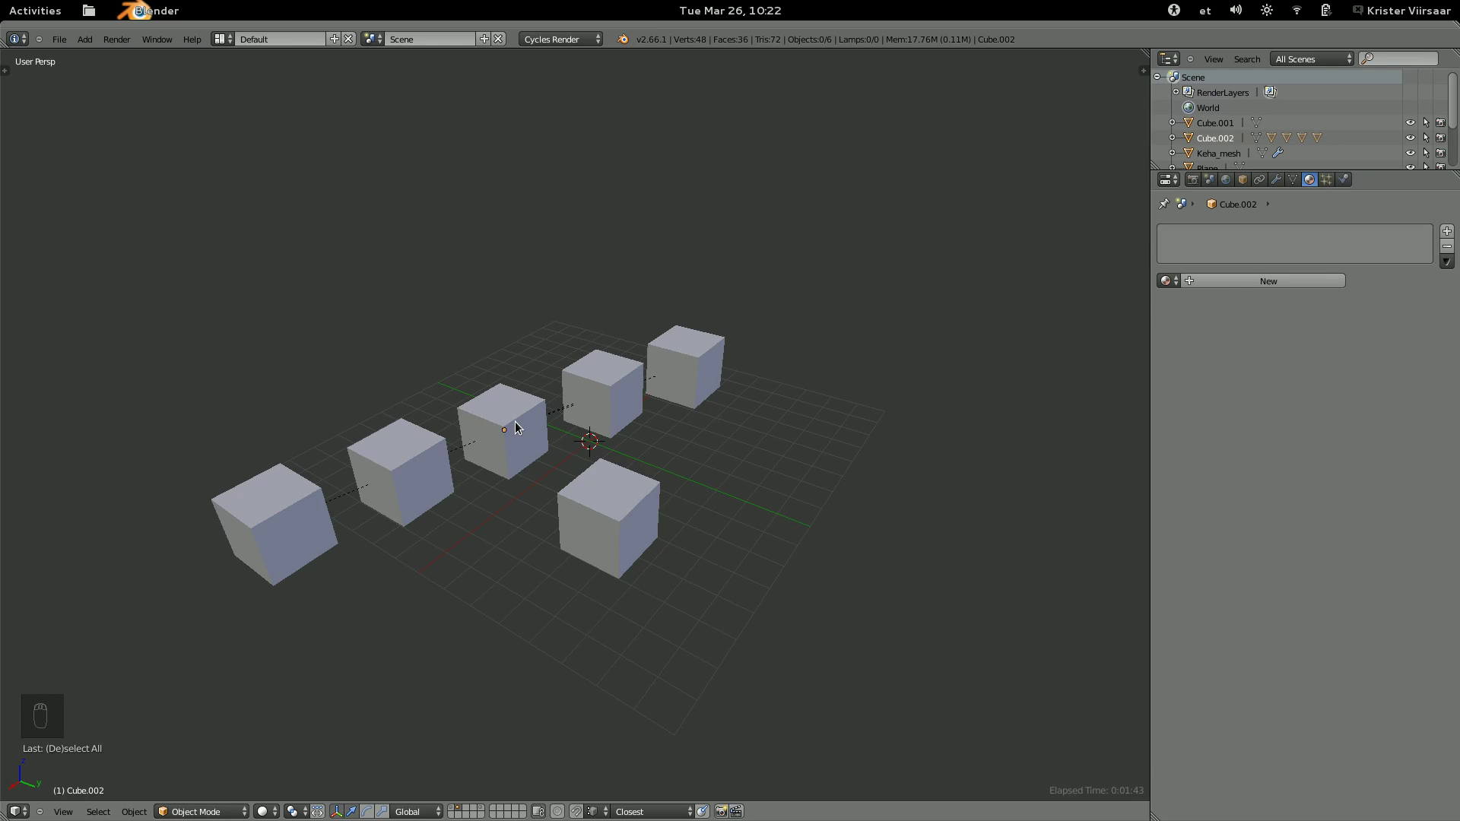
left_click_drag(517, 439, 517, 439)
key("alt+p")
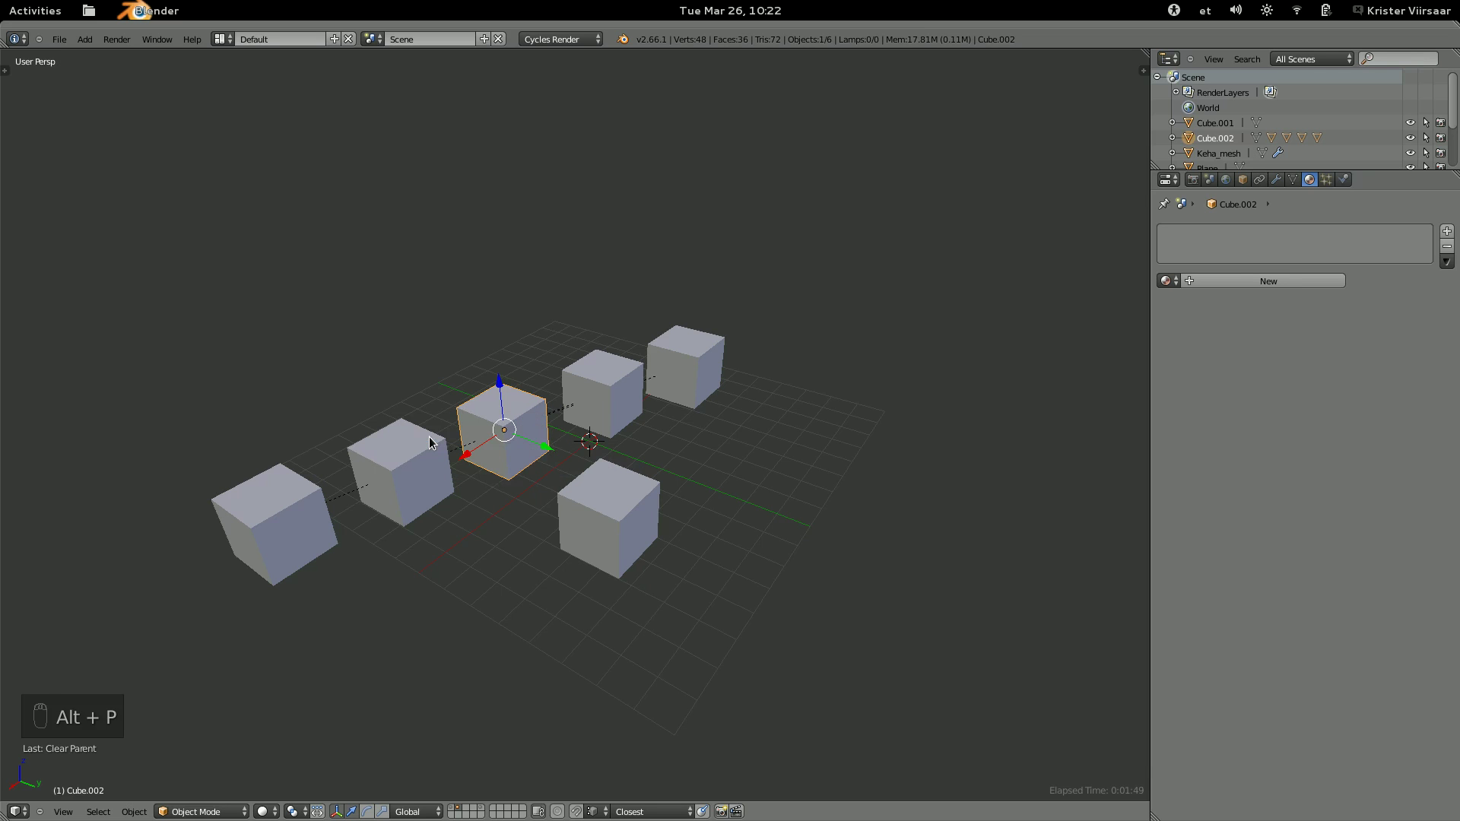
left_click_drag(625, 407, 598, 357)
key("g")
key("ctrl+z")
key("g")
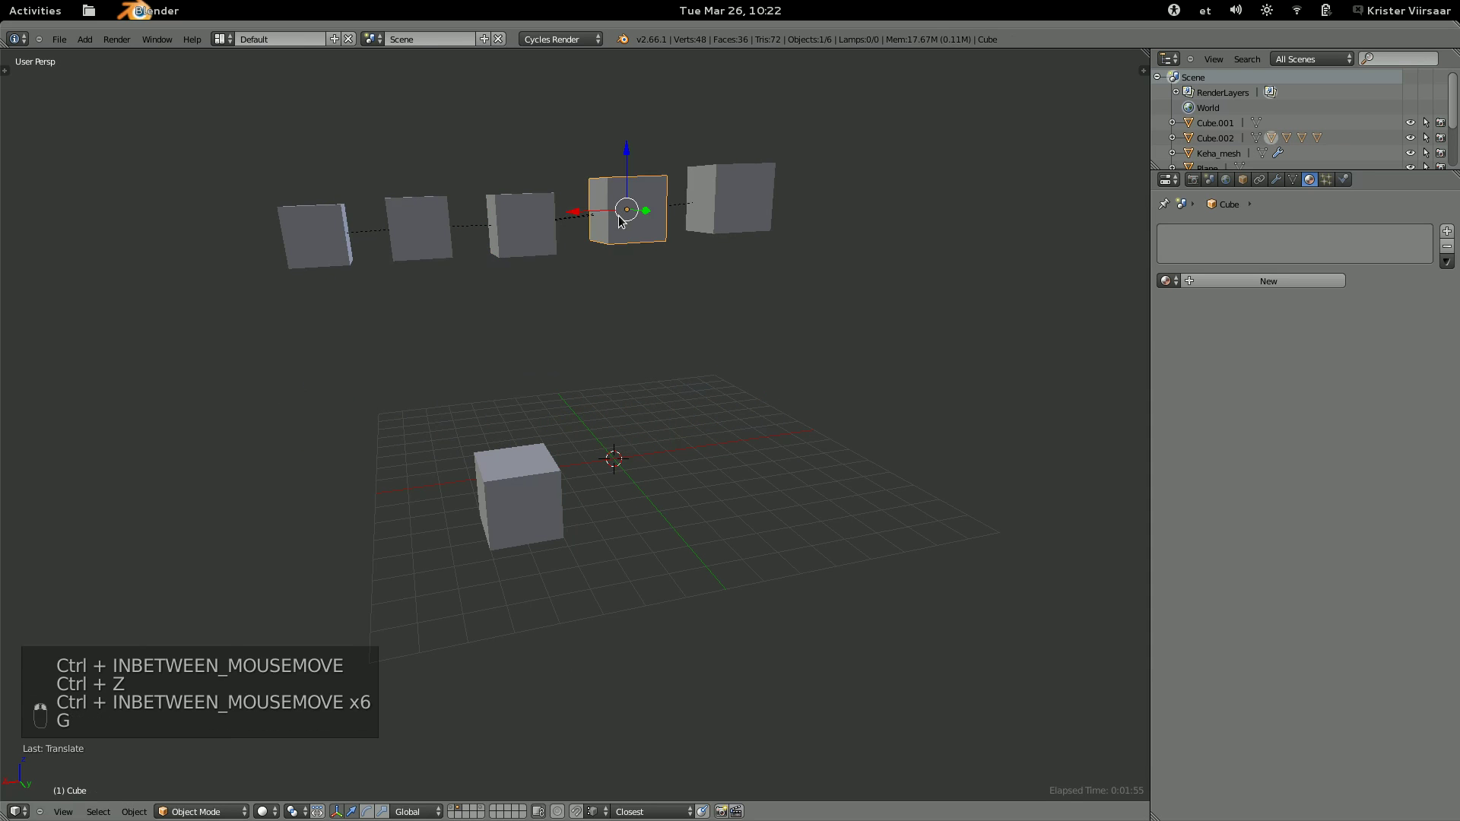
Clear one cube's parent keeping its transform, then select all cubes for unparenting.
key("alt+p")
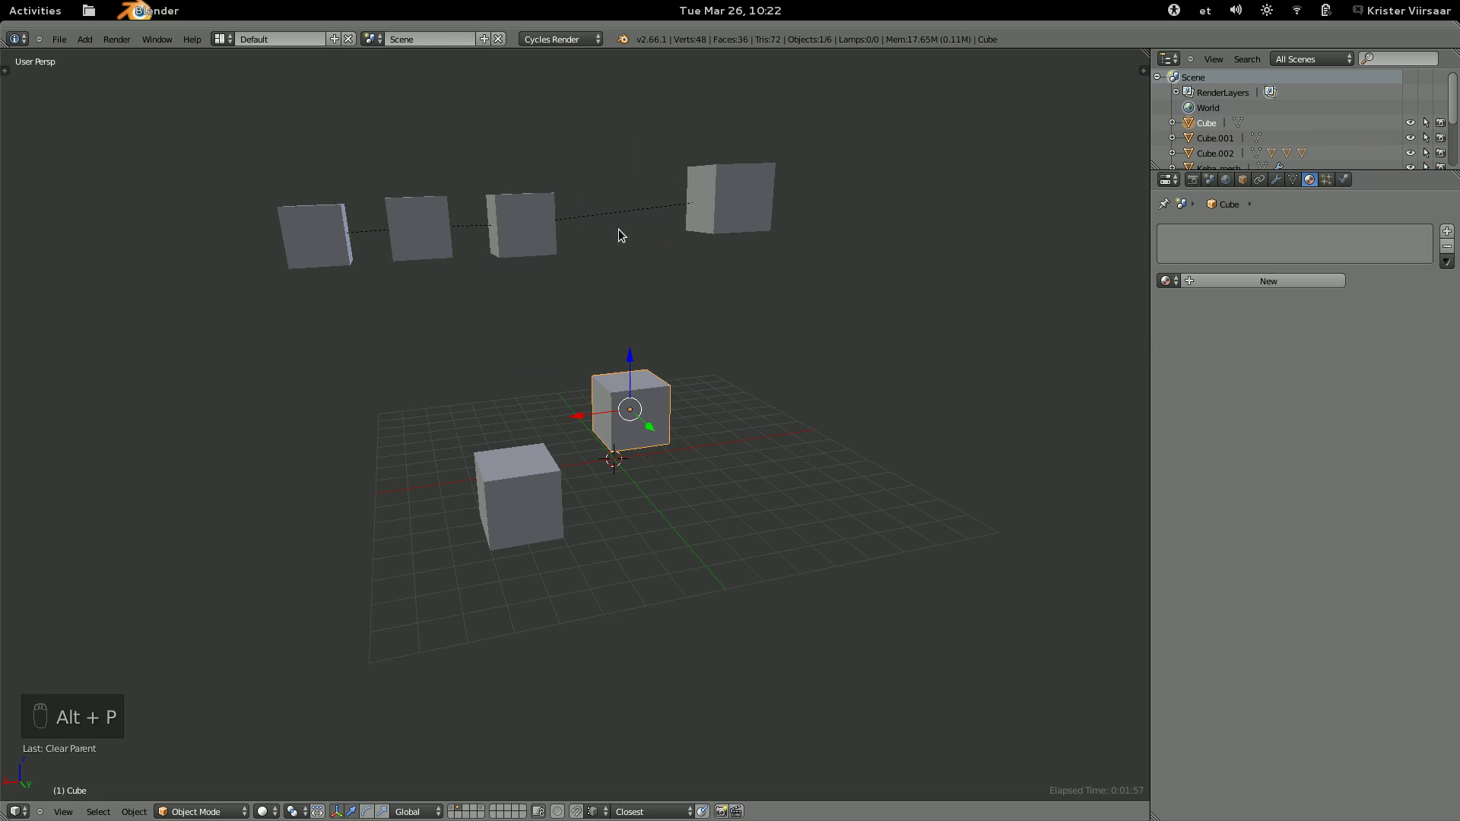
key("ctrl+z")
key("alt+p")
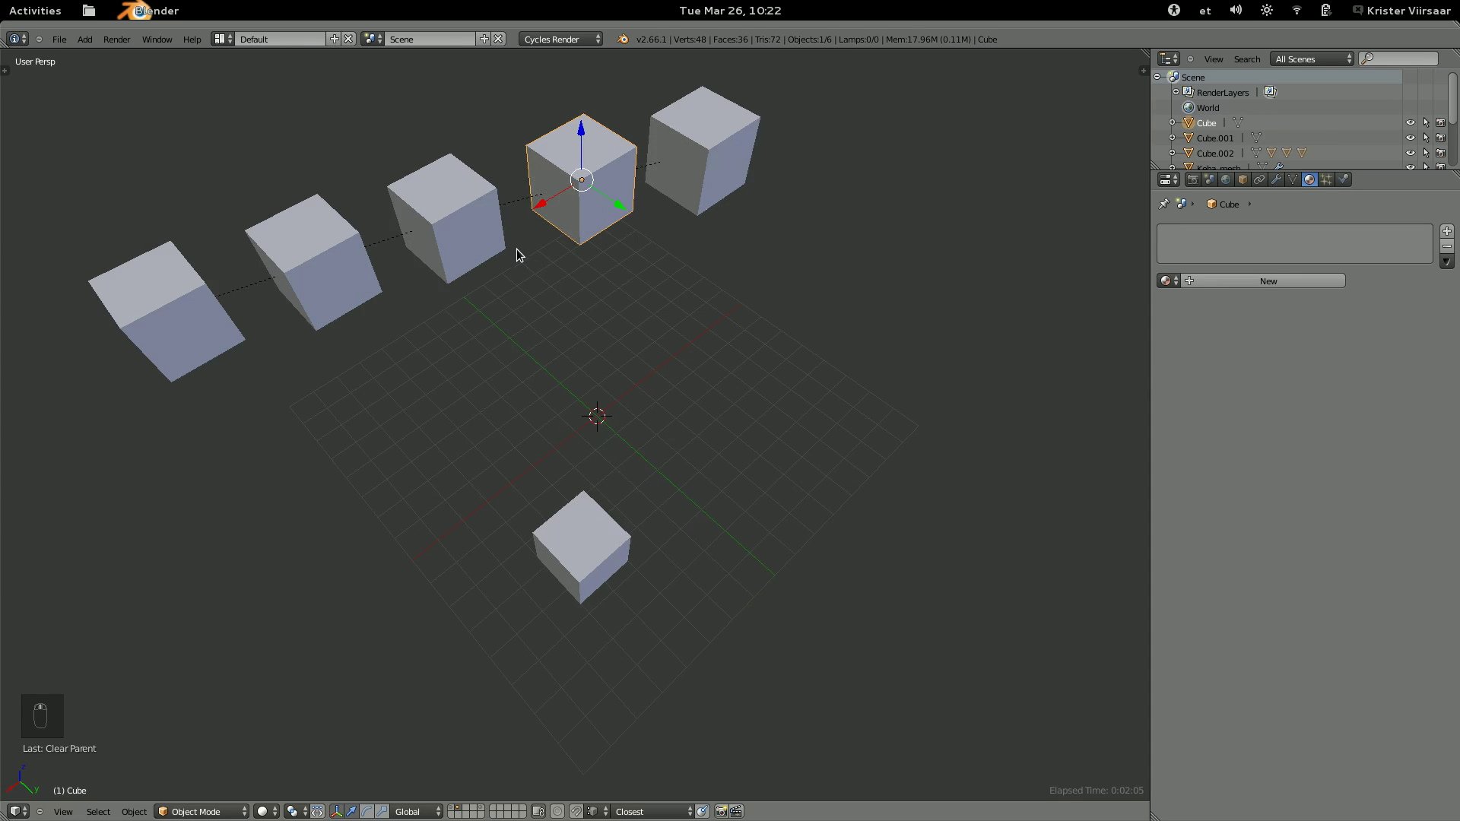
key("a")
key("a")
key("alt+p")
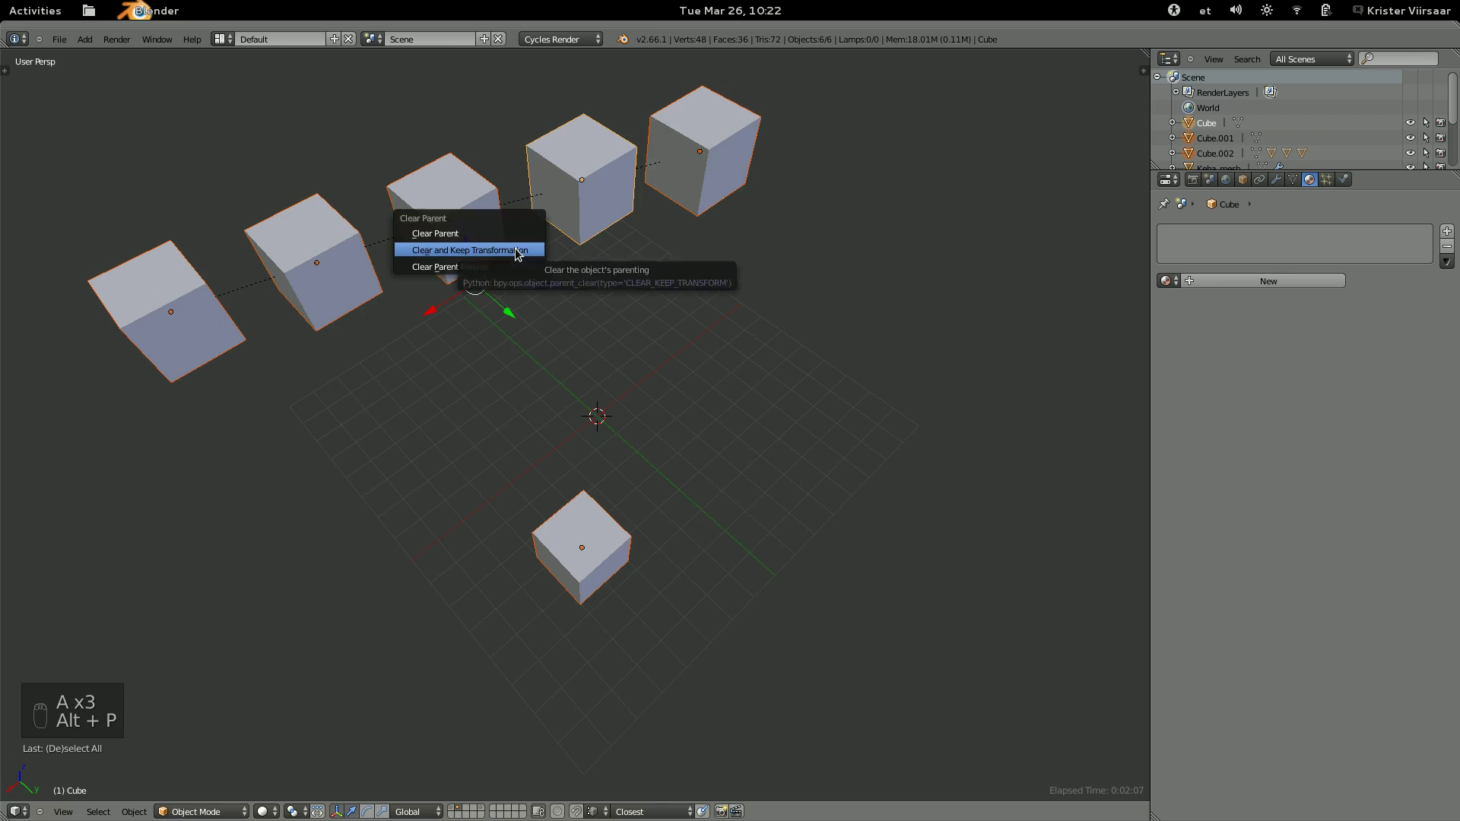
Delete all the cubes, add a mesh object and its duplicate, then delete those too.
key("x")
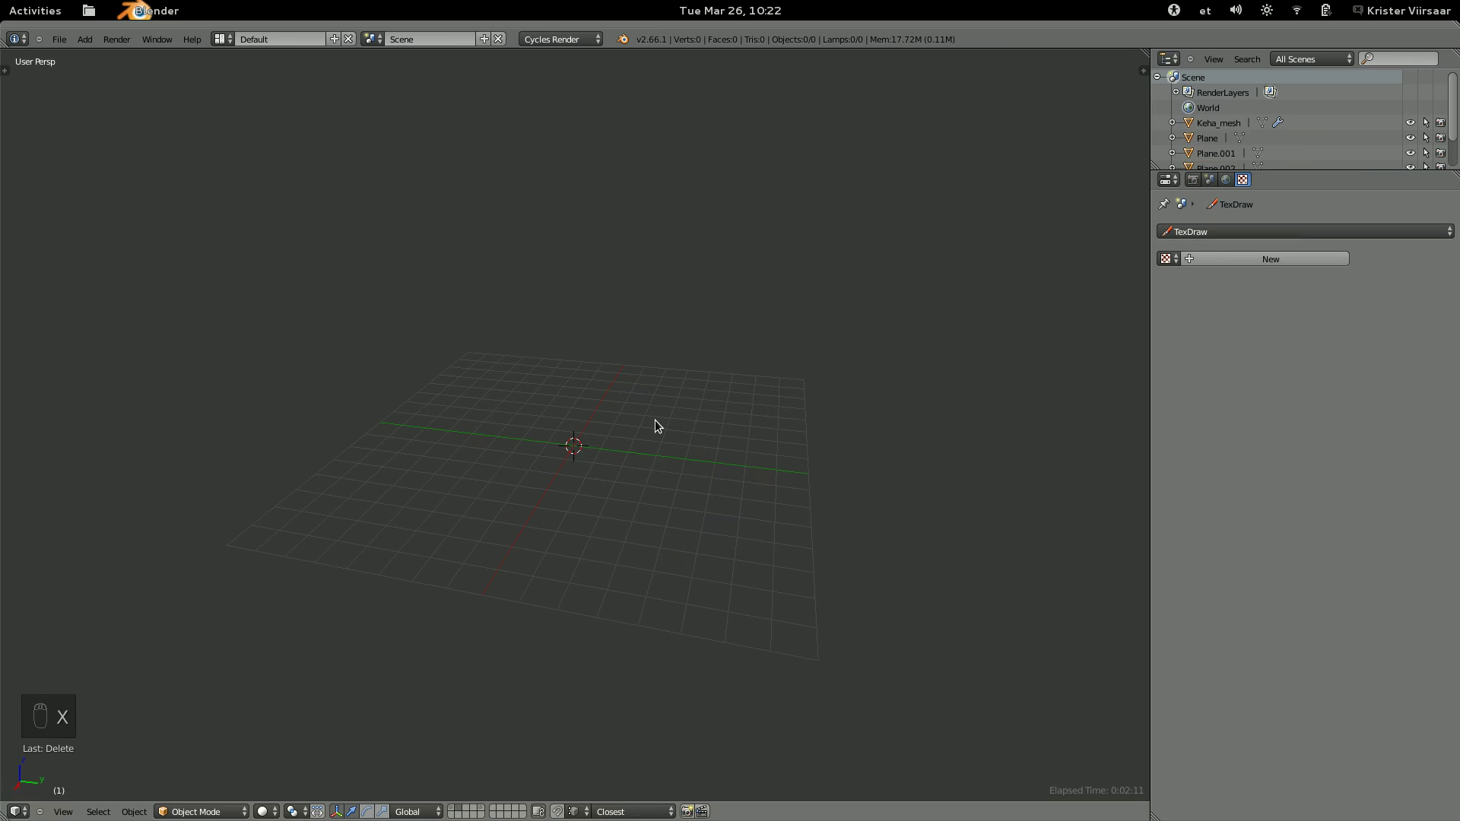
key("shift+a")
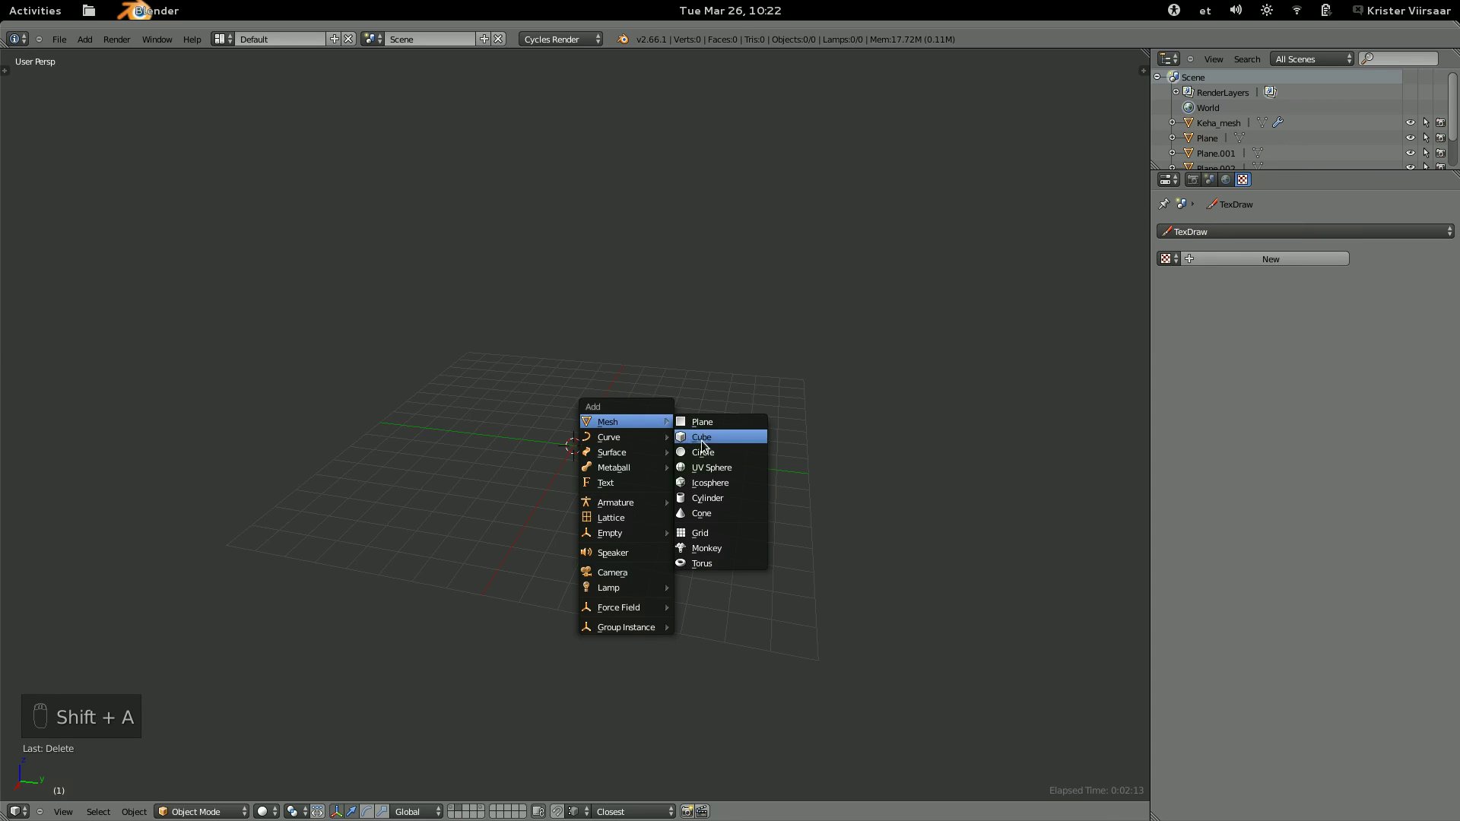
key("g")
left_click(642, 467)
key("shift+d")
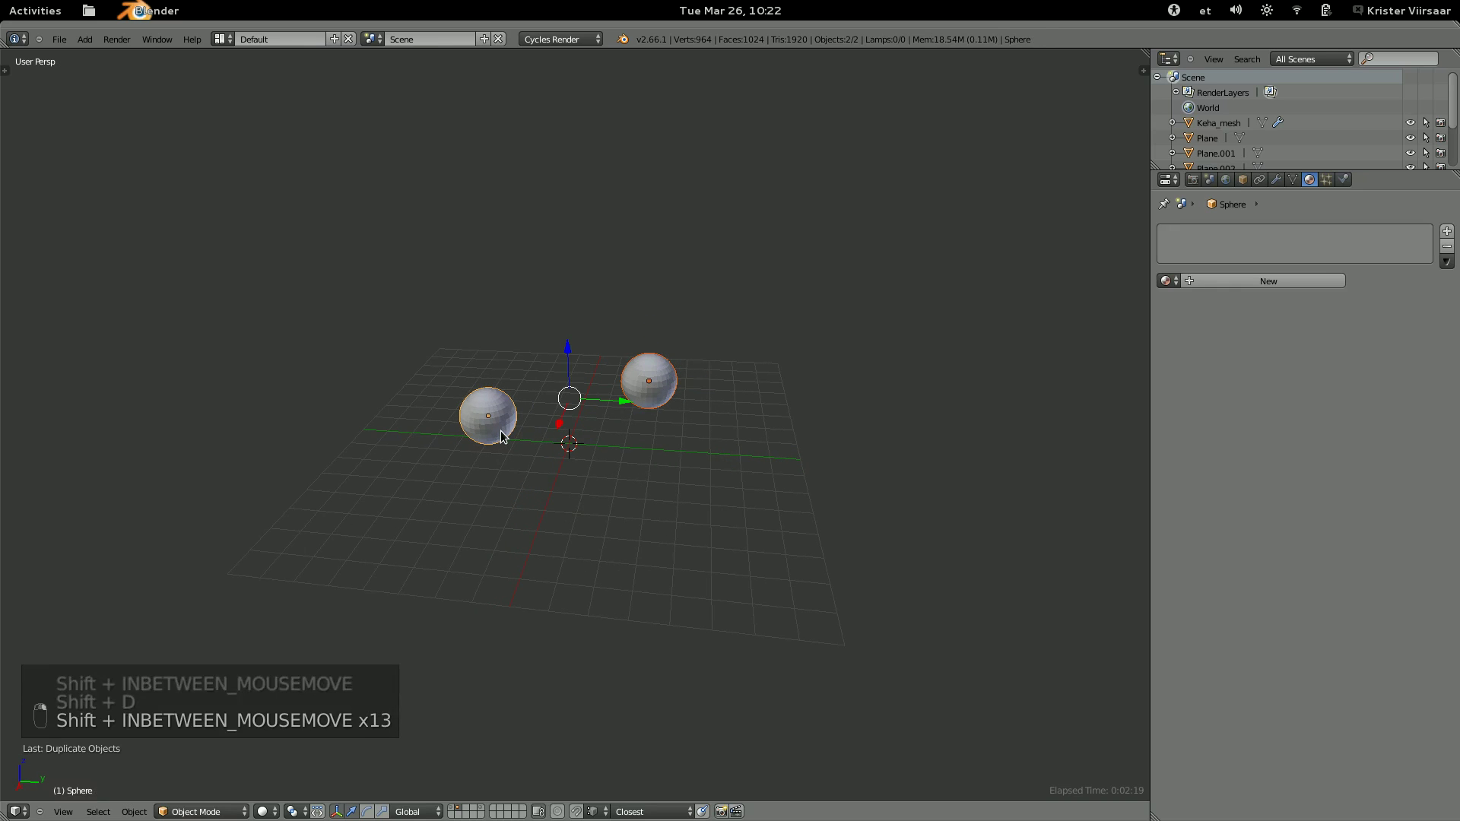
key("x")
Add a fresh cube and duplicate it as Cube.001 beside the original.
key("shift+a")
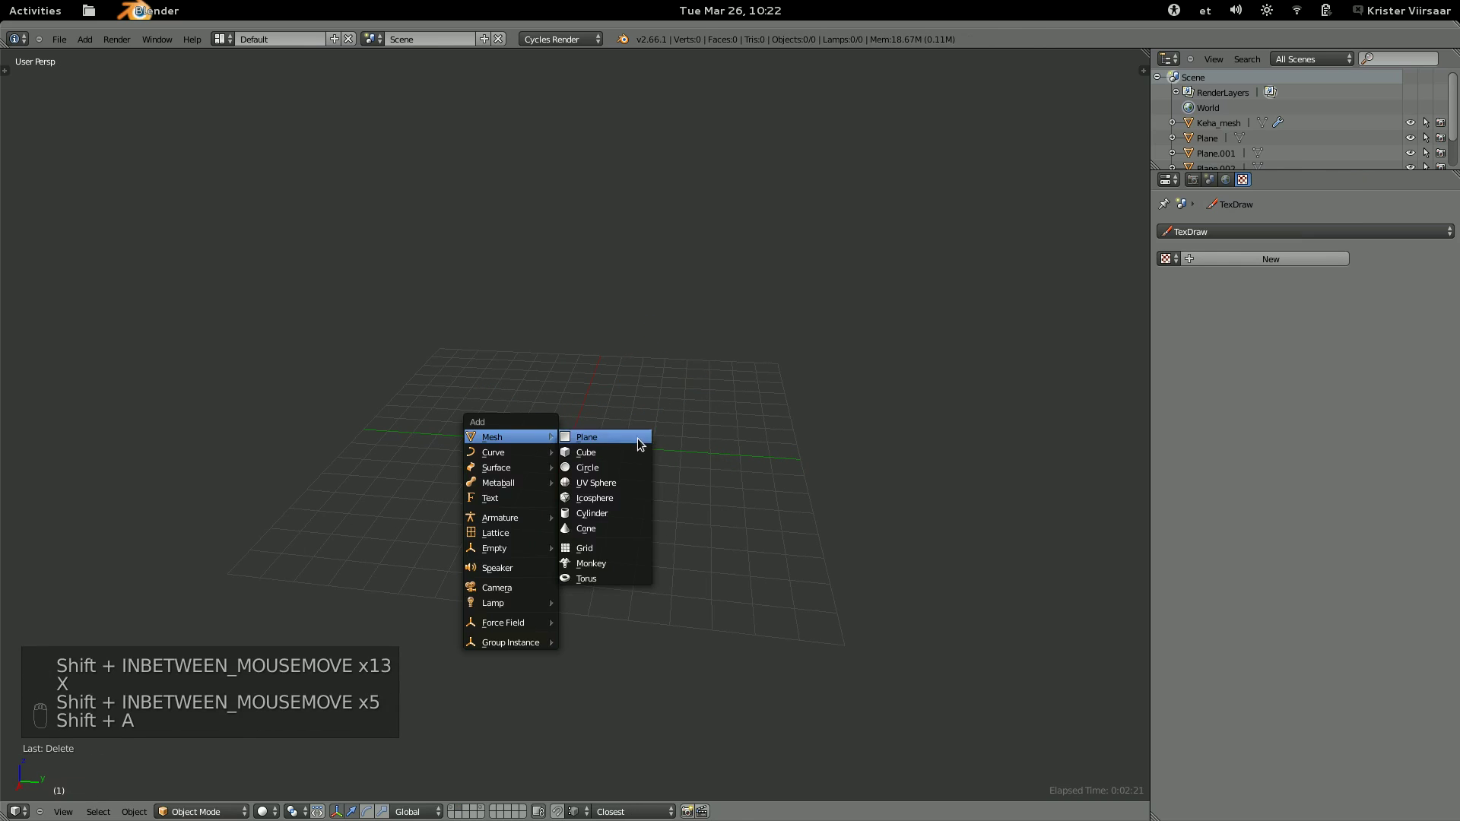
key("g")
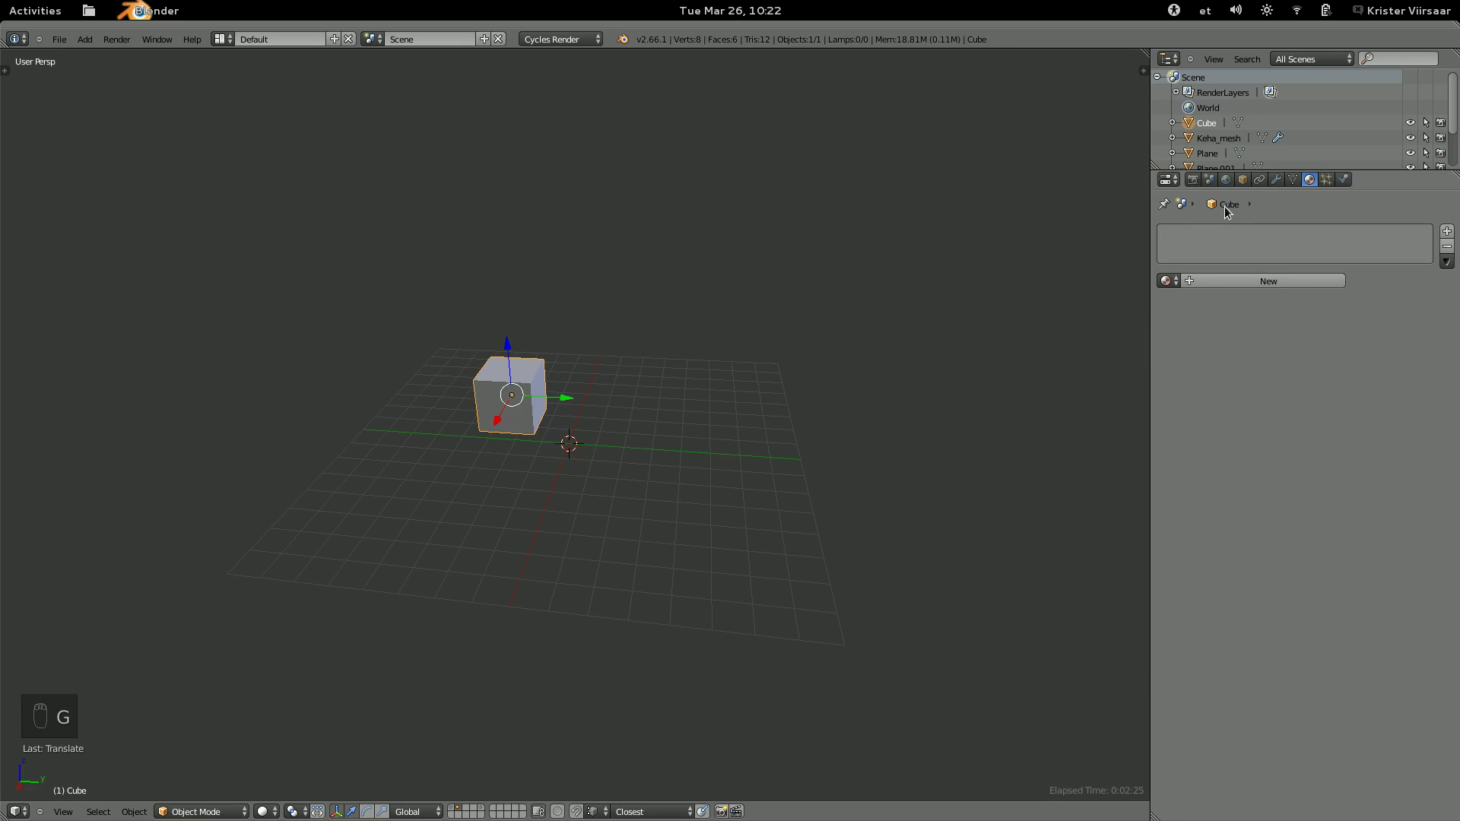
key("shift+d")
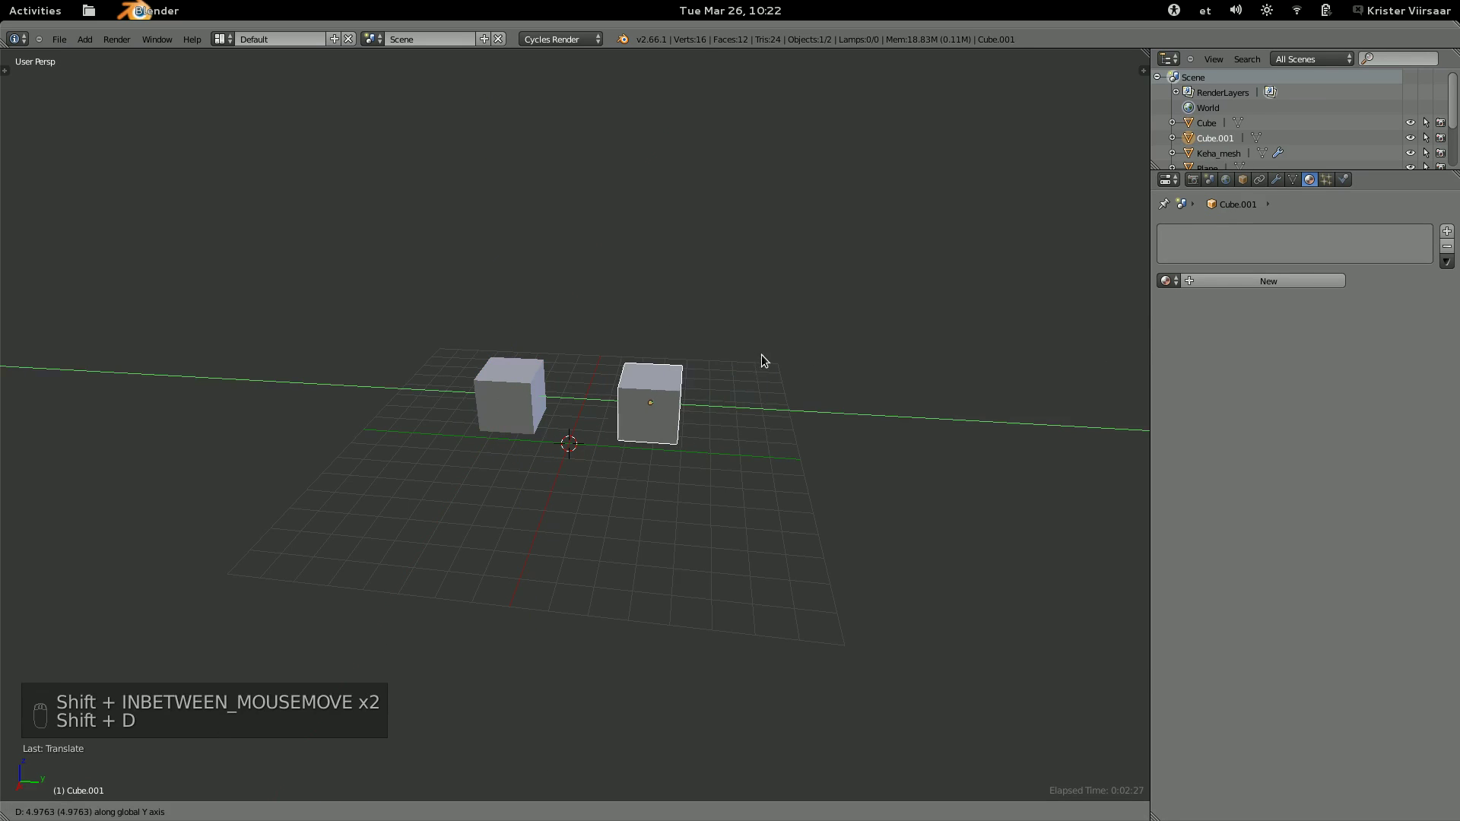
left_click_drag(777, 359, 963, 283)
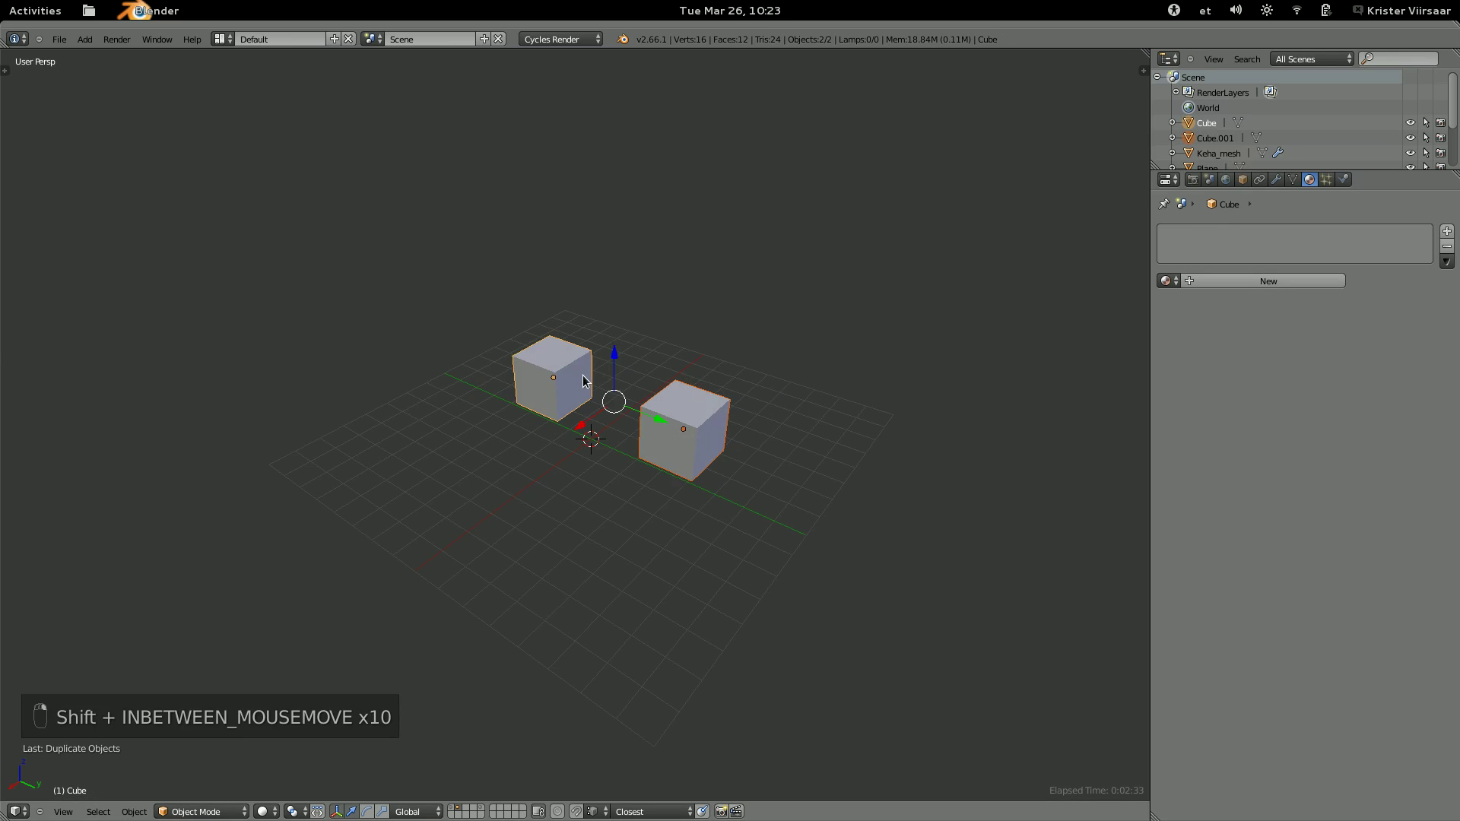
Test a slight resize on the first cube, undo it, and select Cube.001 for constraints.
key("ctrl+p")
left_click(588, 380)
key("r")
key("s")
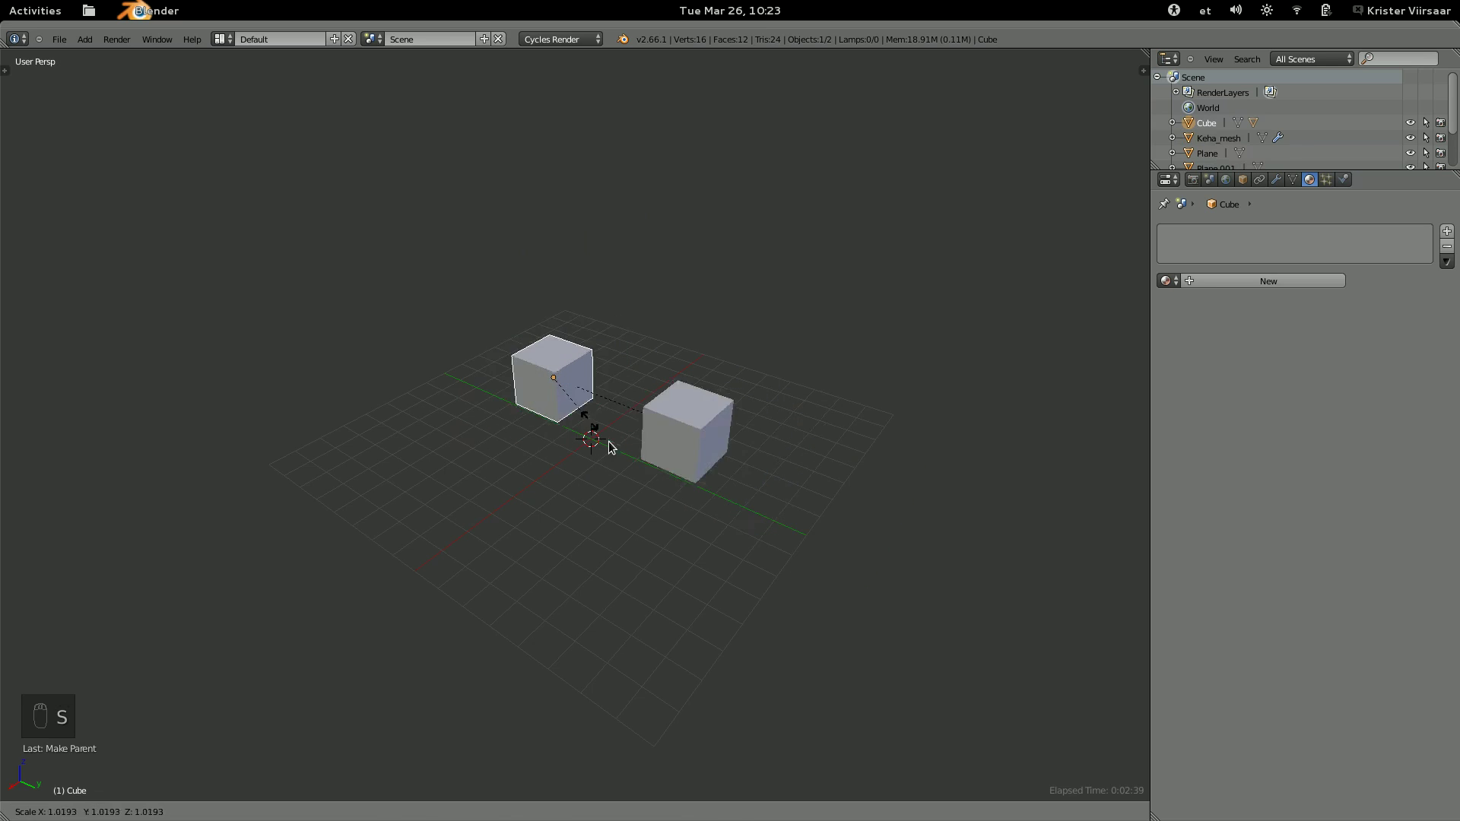
left_click_drag(607, 439, 640, 426)
key("ctrl+z")
key("ctrl+z")
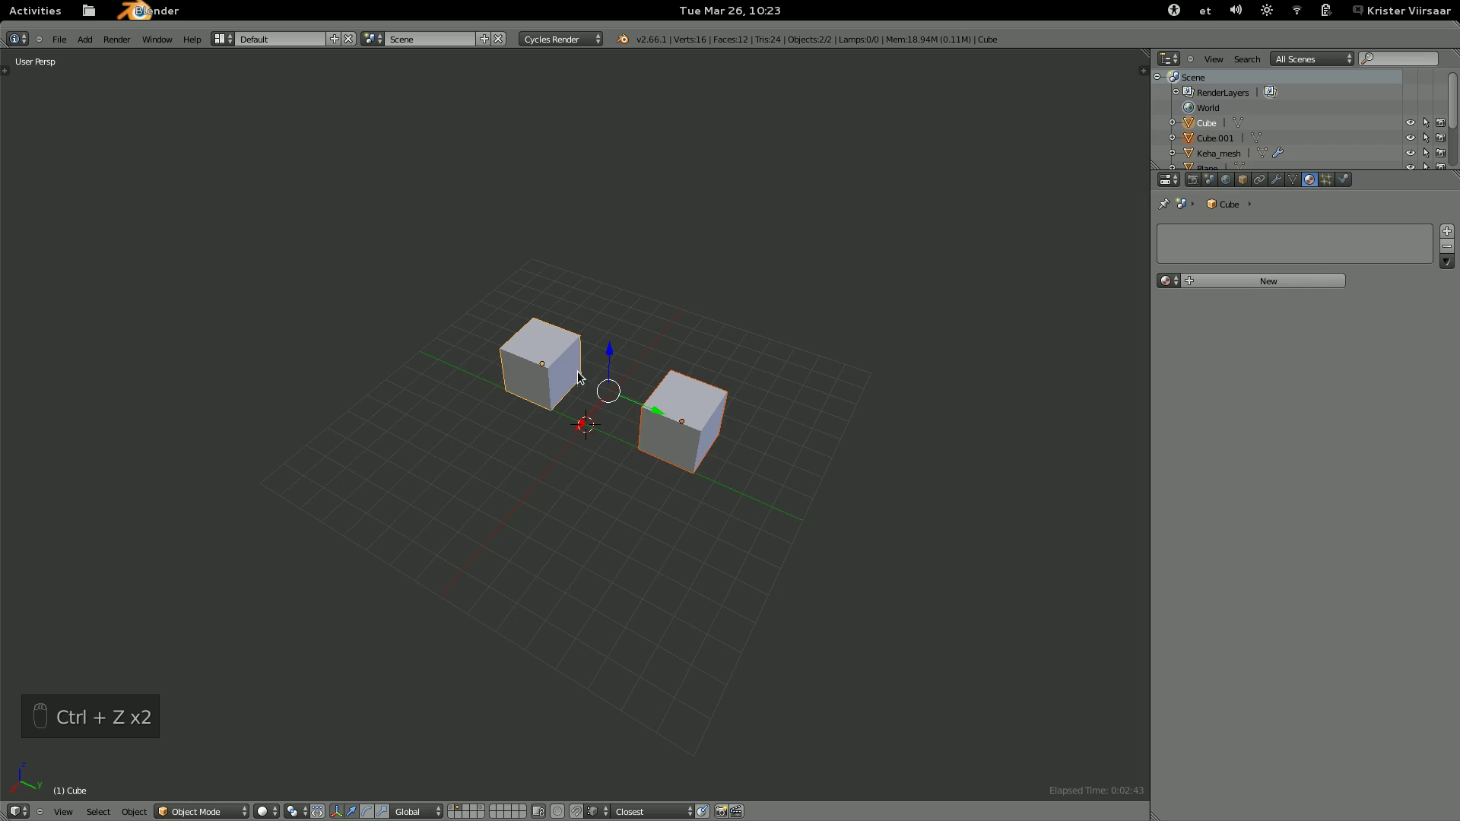
key("a")
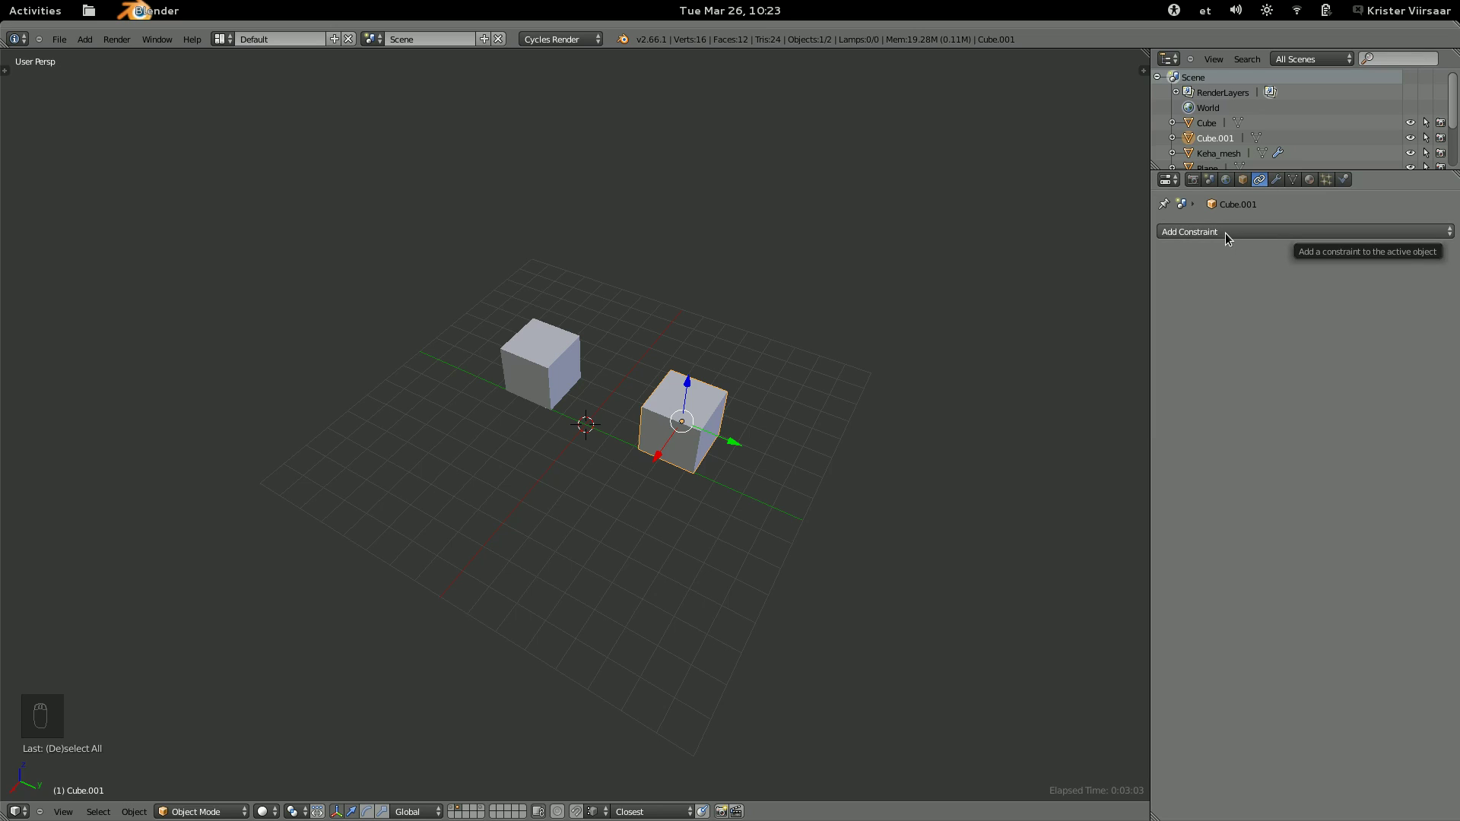
Add a Copy Location constraint on X, Y and Z to Cube.001 with no target yet.
left_click_drag(1228, 236, 1168, 267)
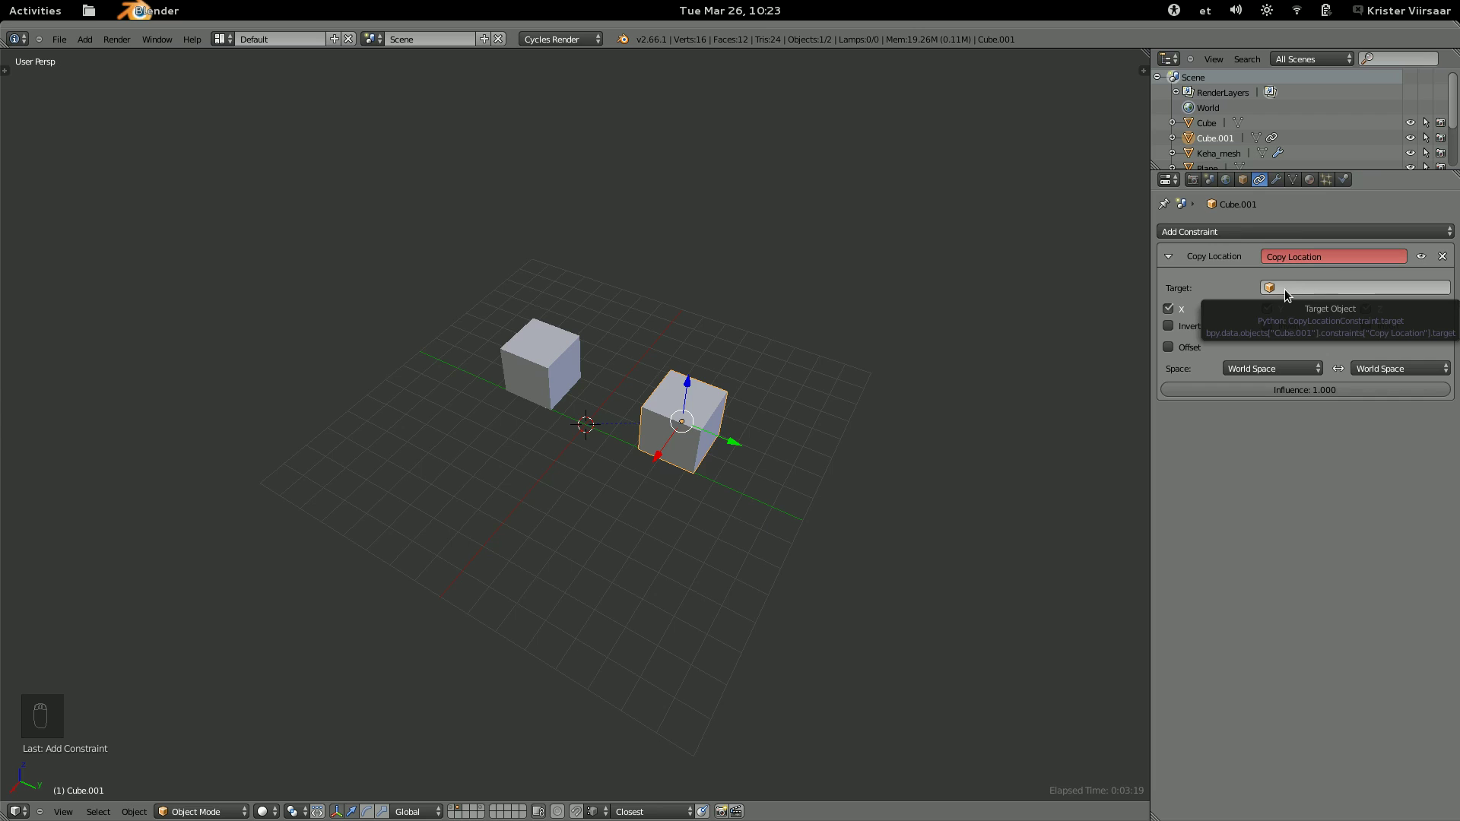
left_click_drag(800, 343, 622, 391)
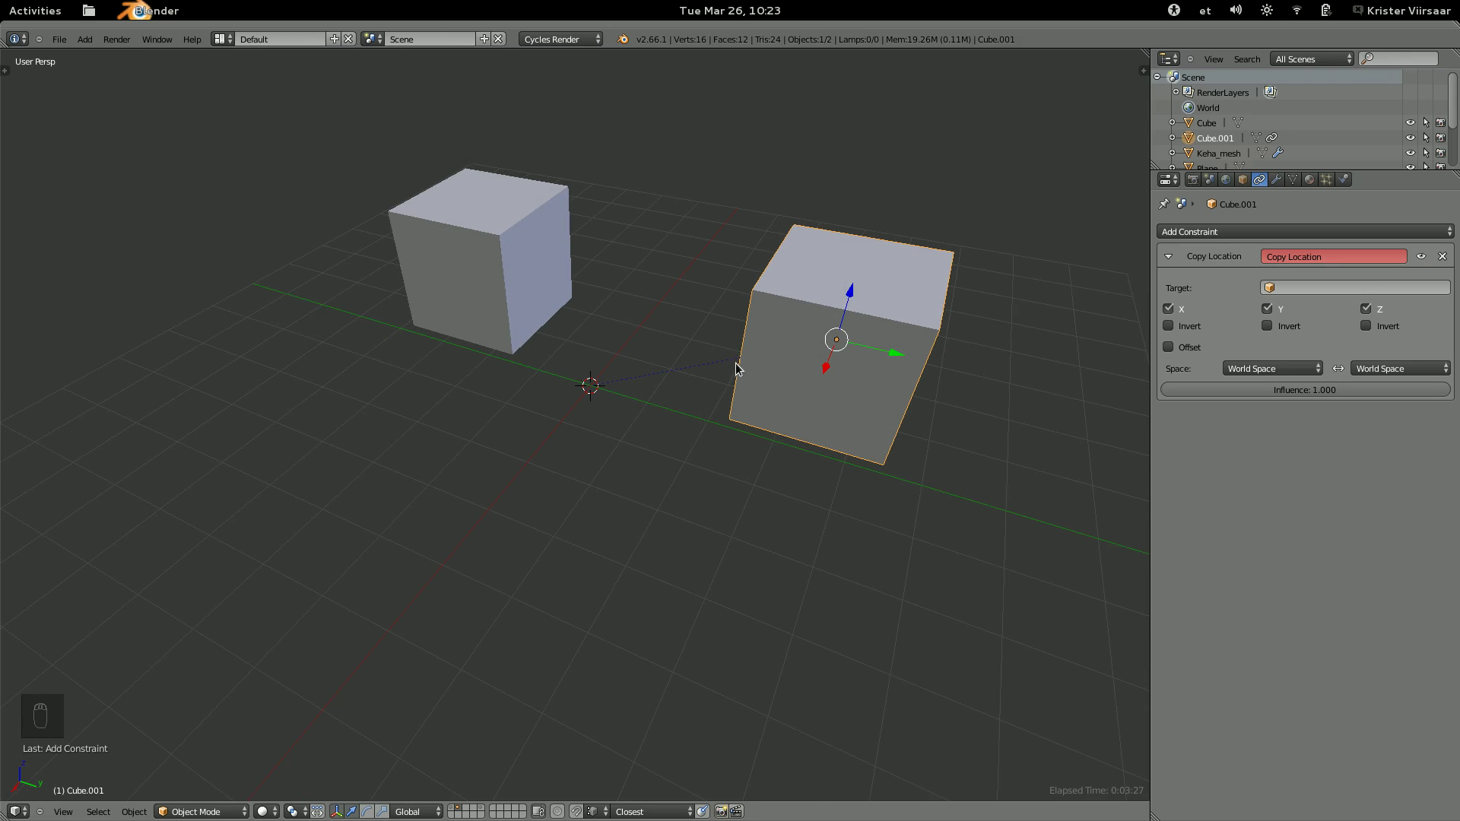
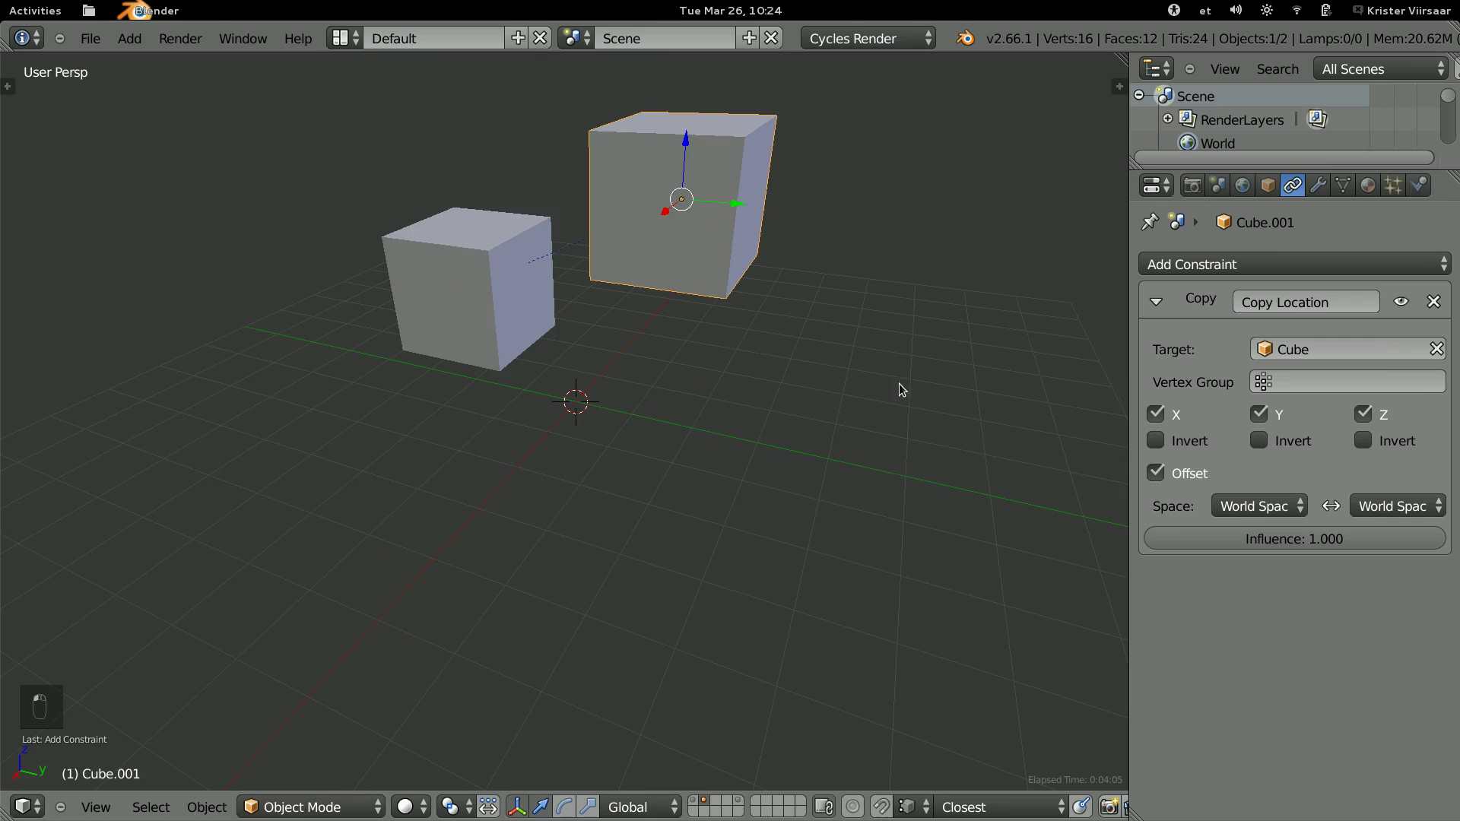
Enable Offset and move Cube around so Cube.001 follows its location.
left_click_drag(838, 336, 1442, 353)
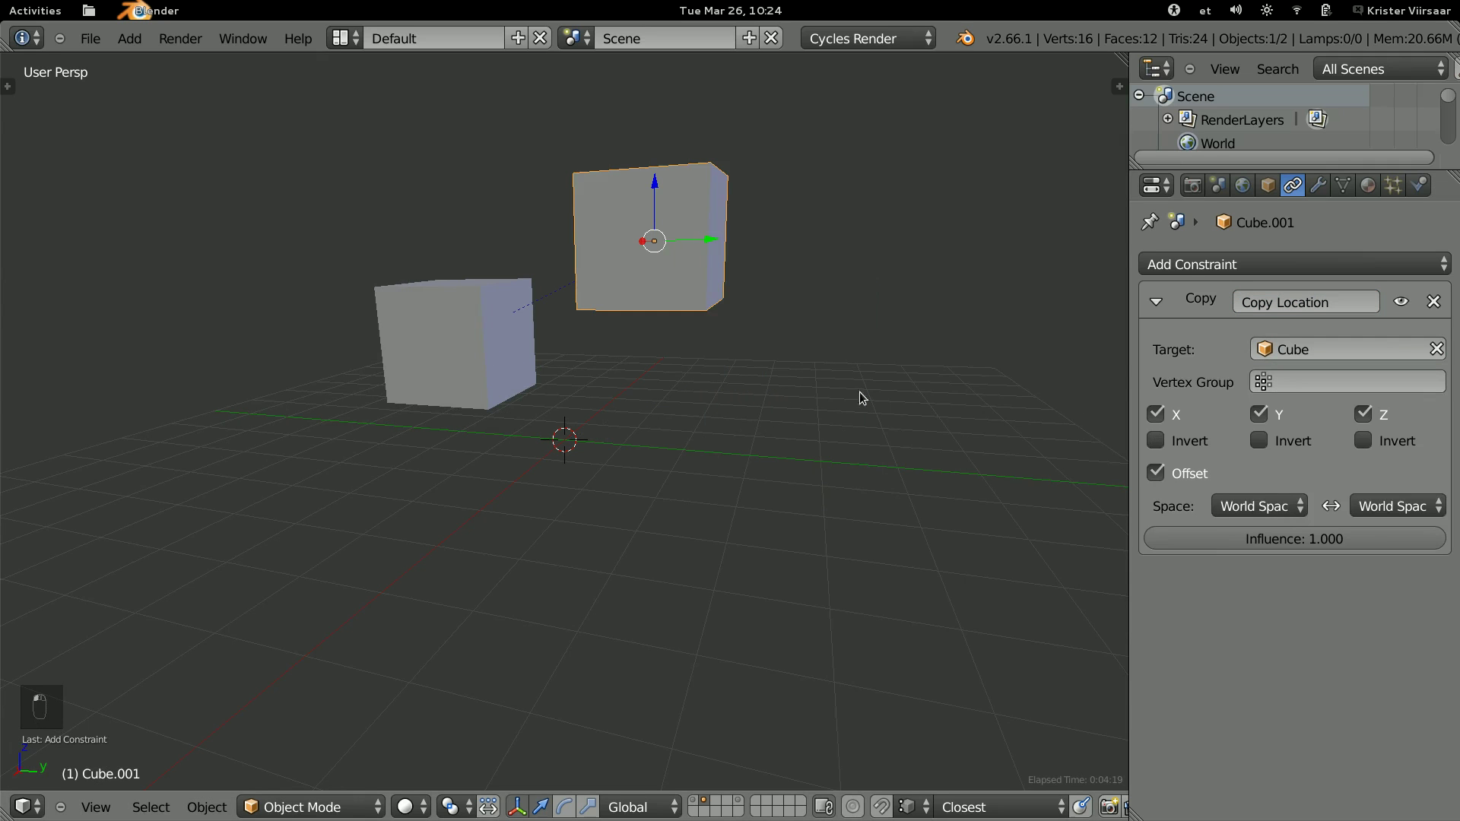
left_click(775, 395)
left_click_drag(1157, 475, 1158, 475)
key("g")
middle_click(881, 379)
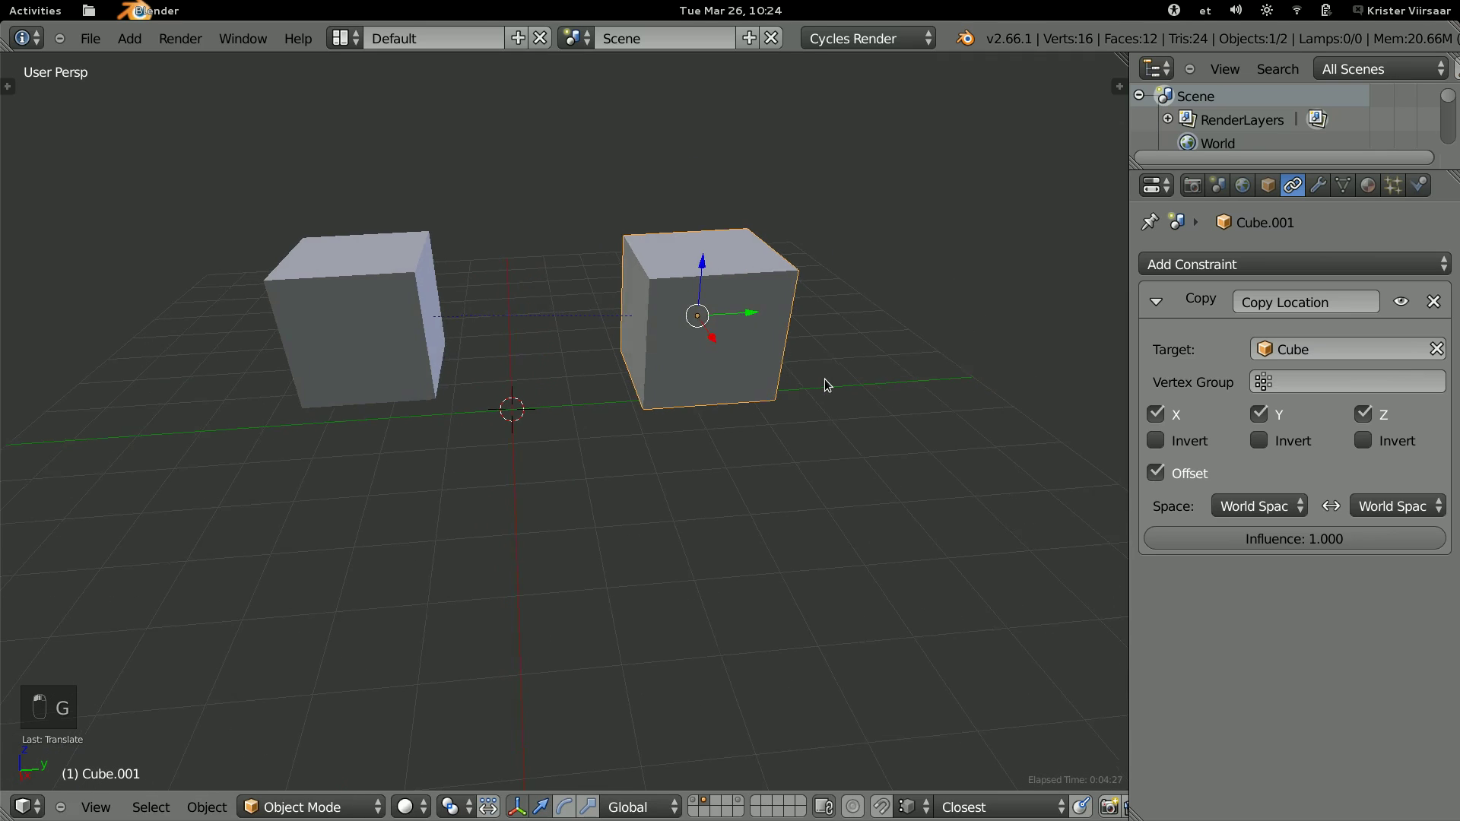
key("g")
key("g")
key("g")
key("g")
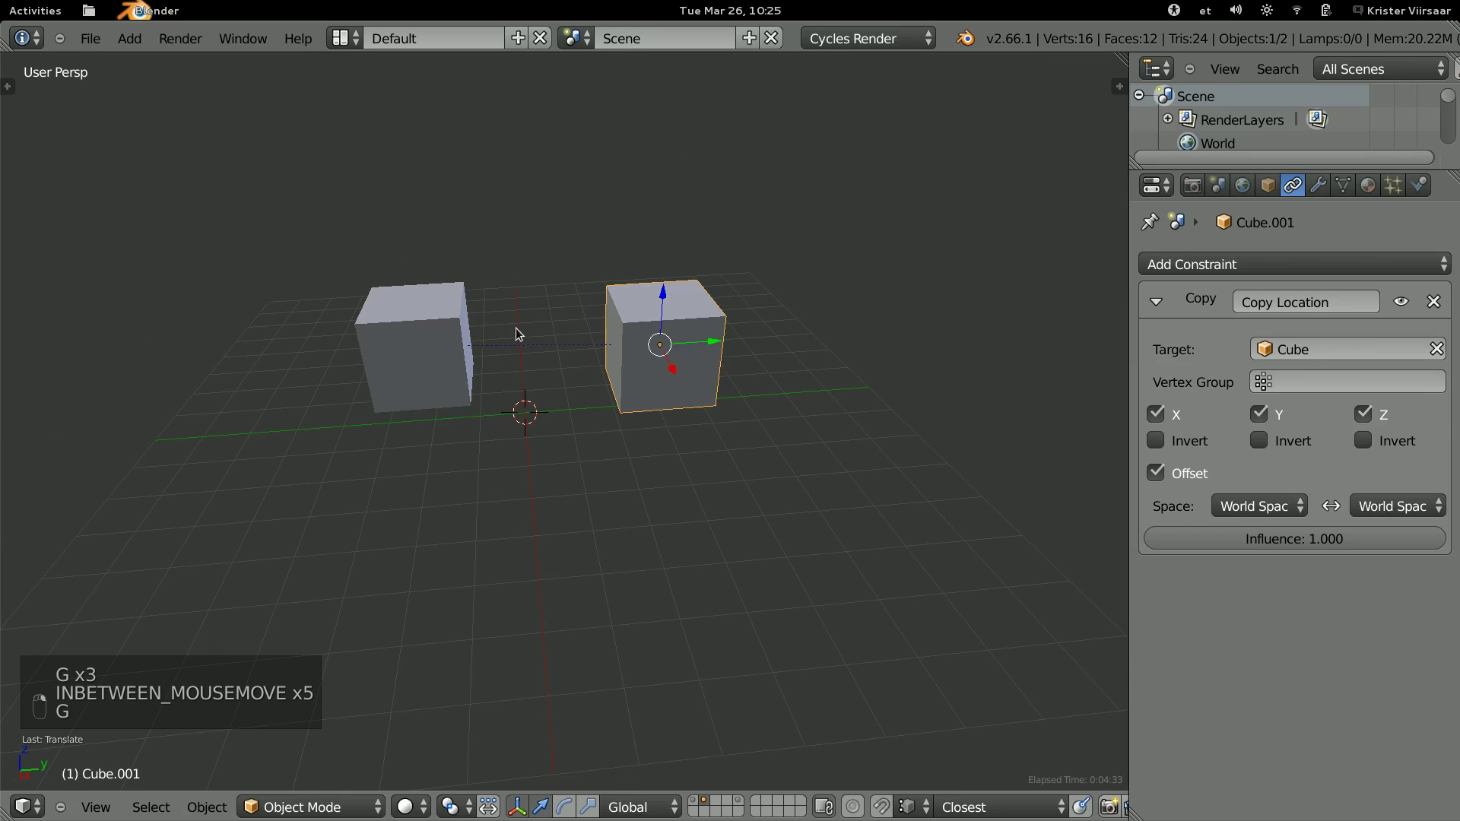
Rotate Cube to confirm rotation is not copied, then add a Limit Distance constraint to Cube.001.
key("r")
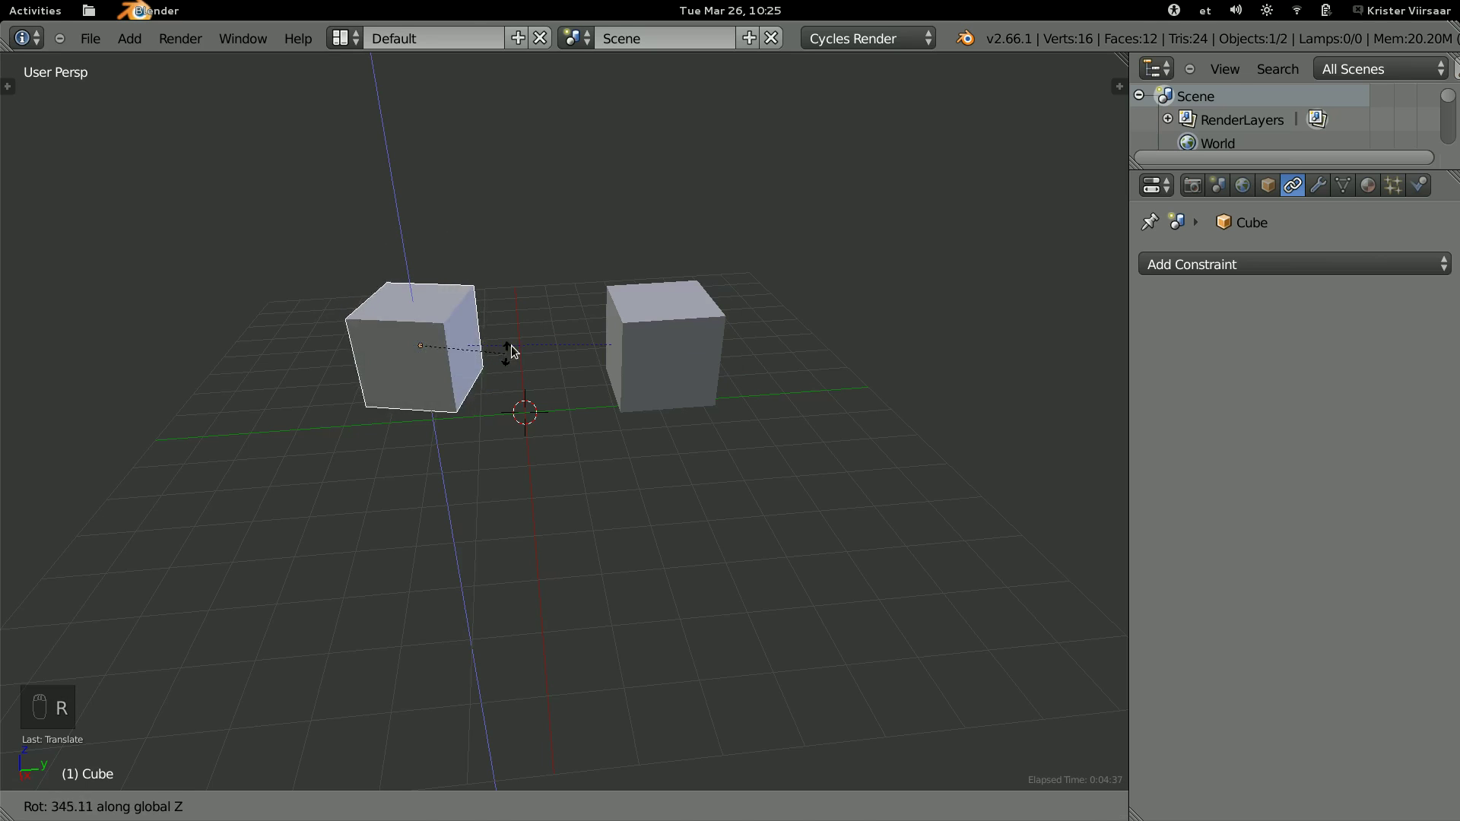
left_click_drag(663, 347, 577, 369)
key("r")
left_click(660, 254)
left_click_drag(653, 296, 734, 323)
left_click(733, 322)
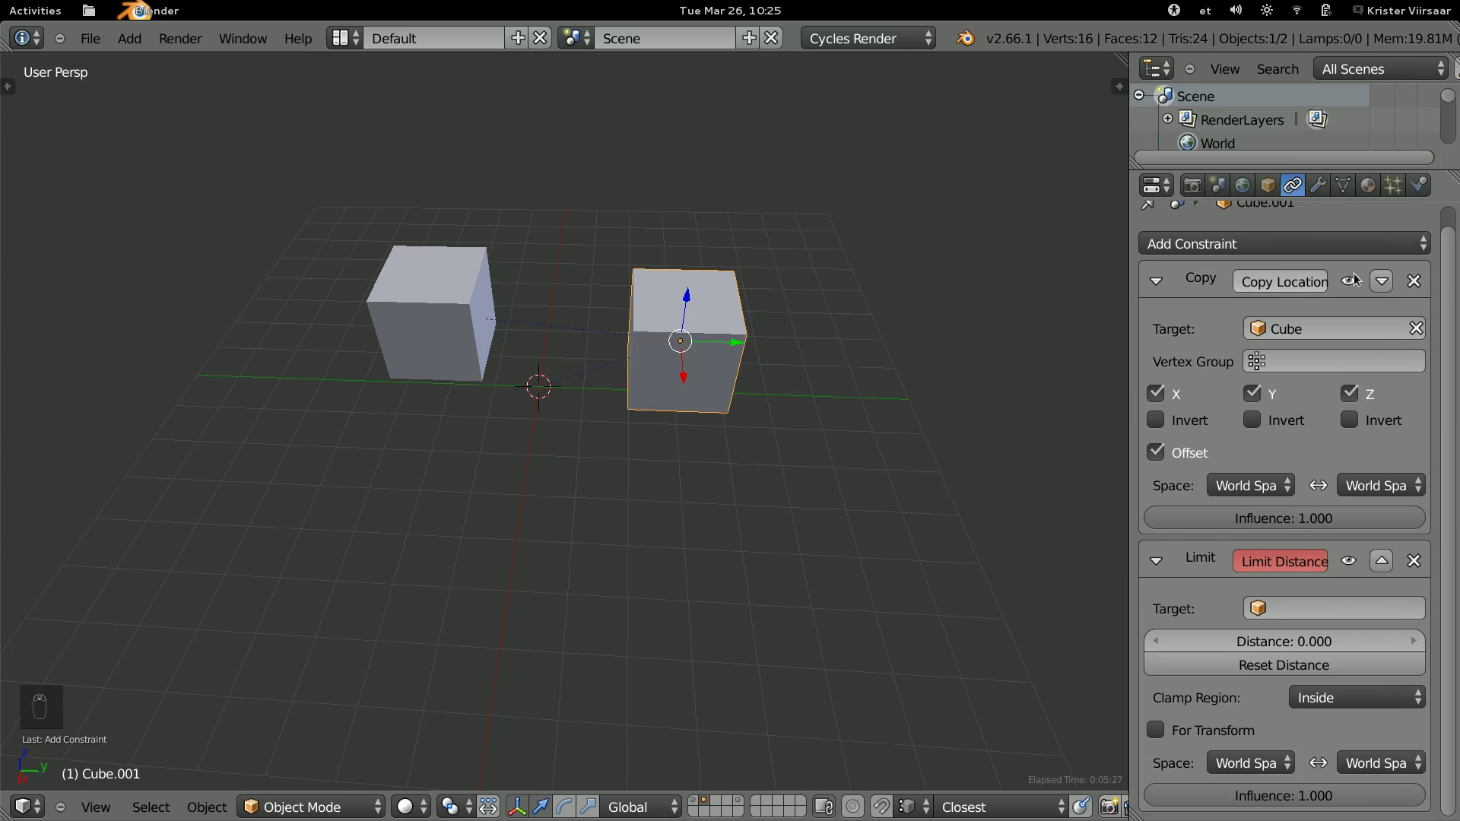
Copy only Z location and replace Limit Distance with Limit Location keeping Z between 0 and 30.
left_click_drag(1251, 397, 400, 304)
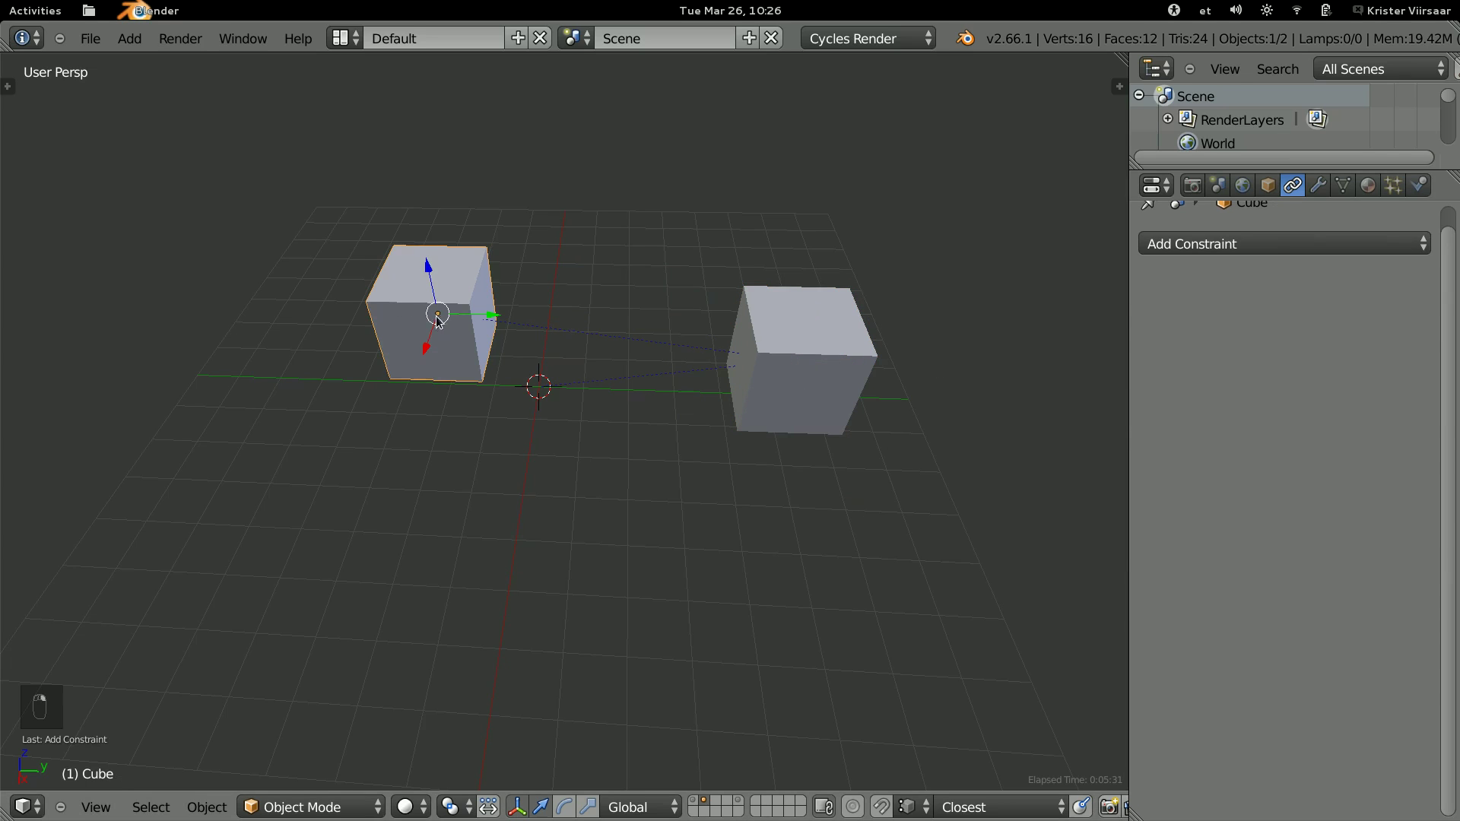
key("g")
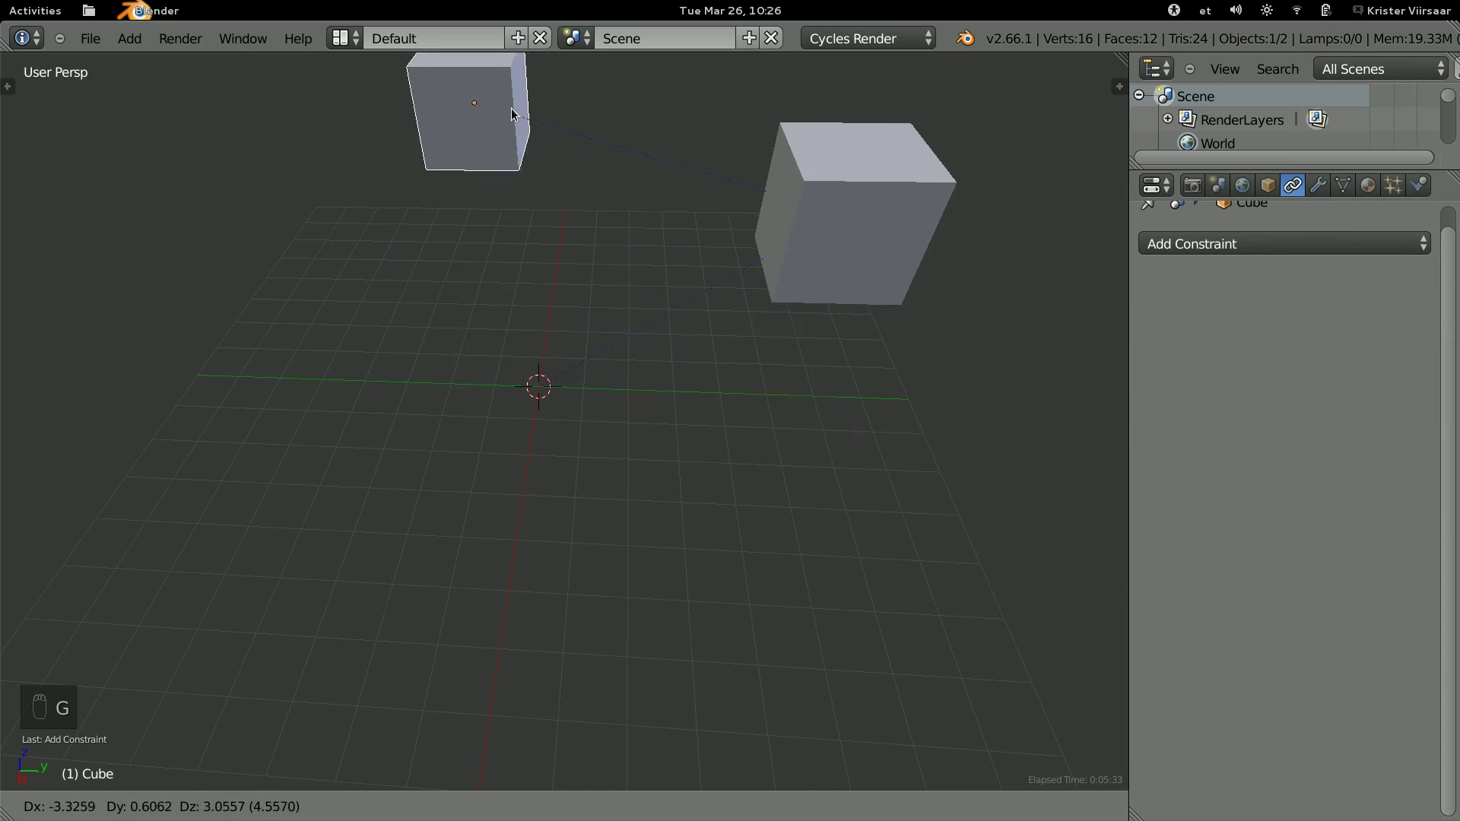
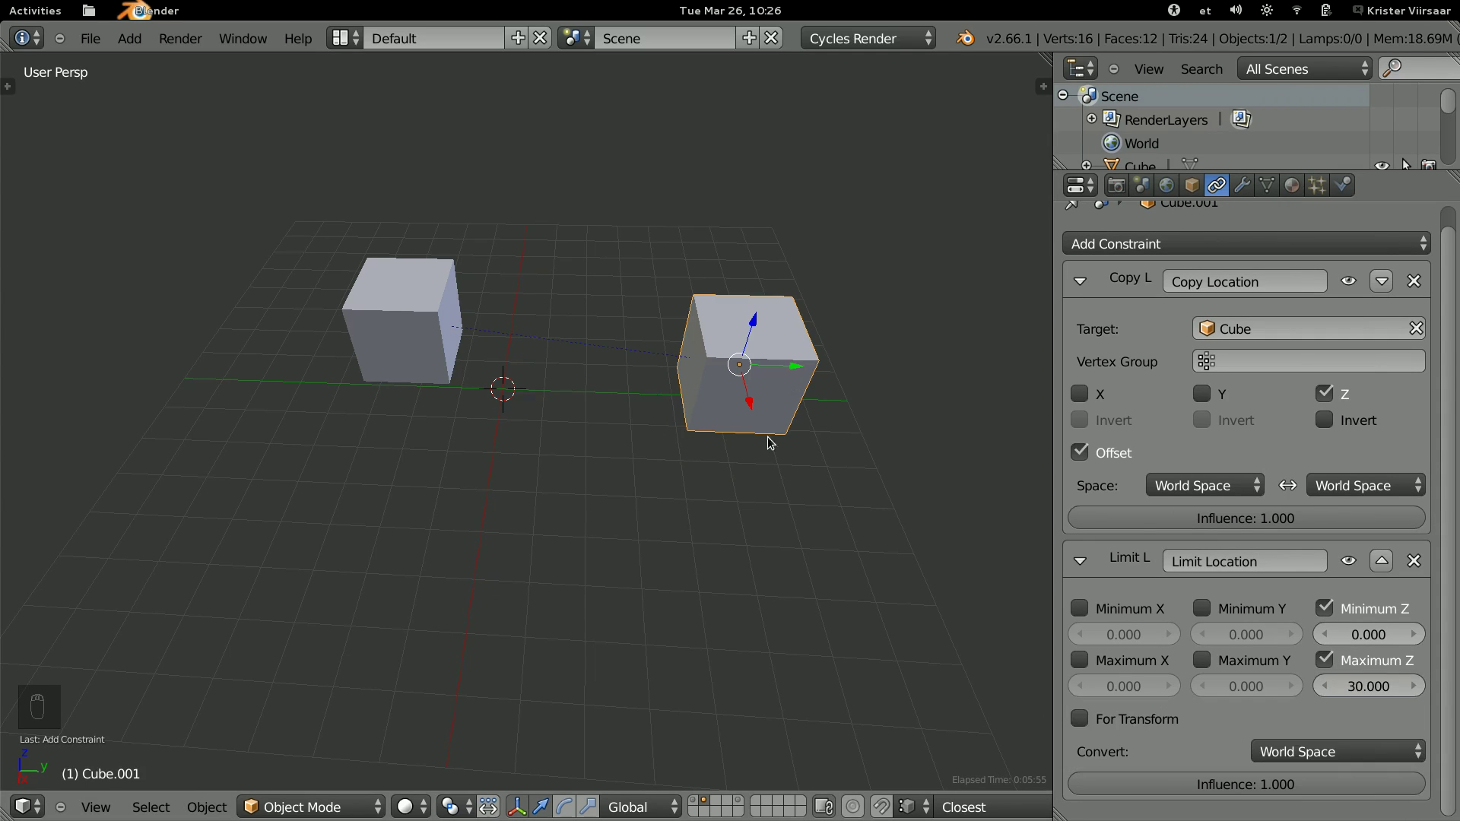
right_click(443, 341)
middle_click(499, 346)
key("g")
left_click_drag(494, 316, 491, 493)
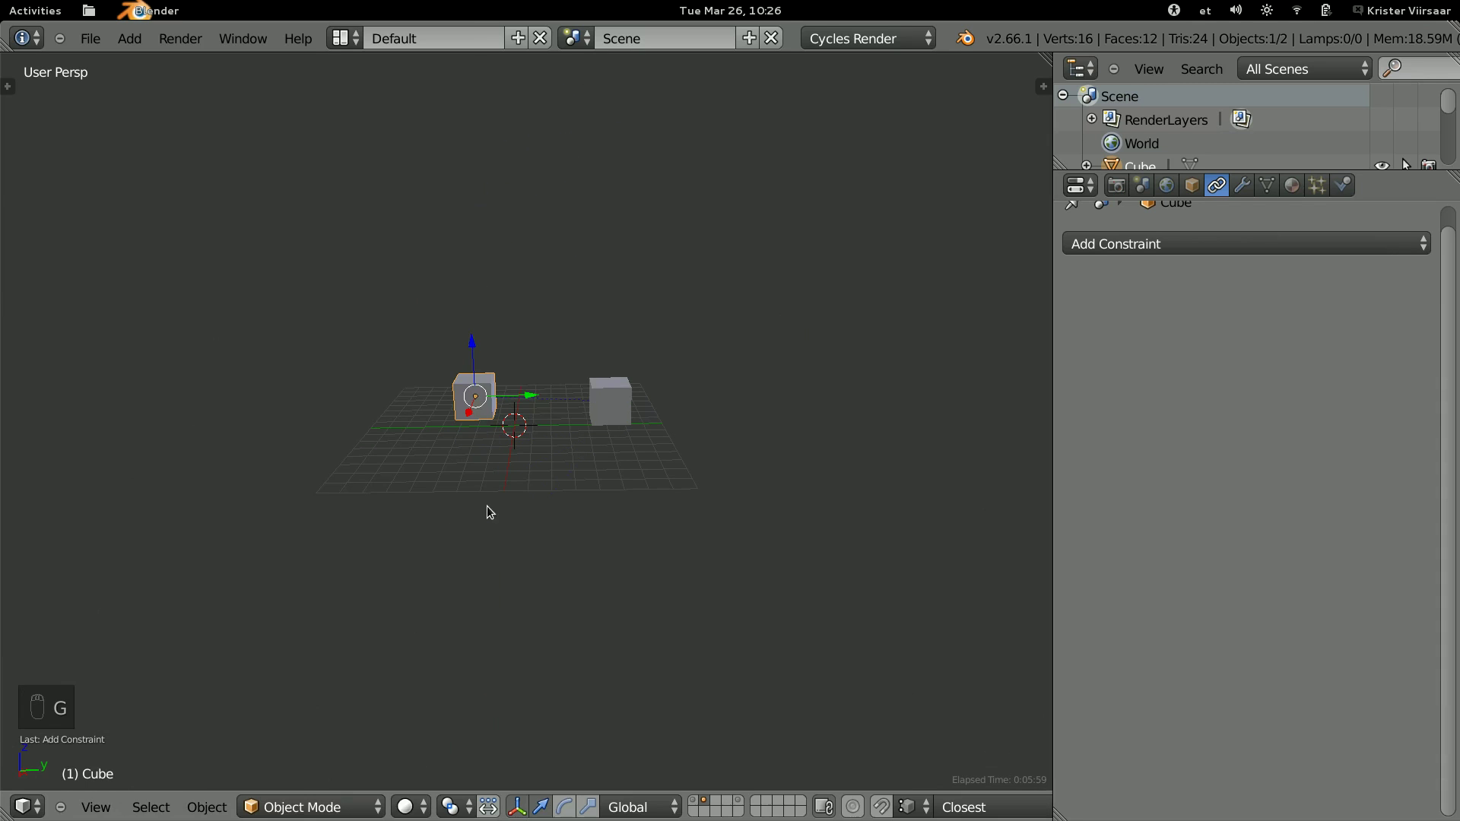
right_click(600, 392)
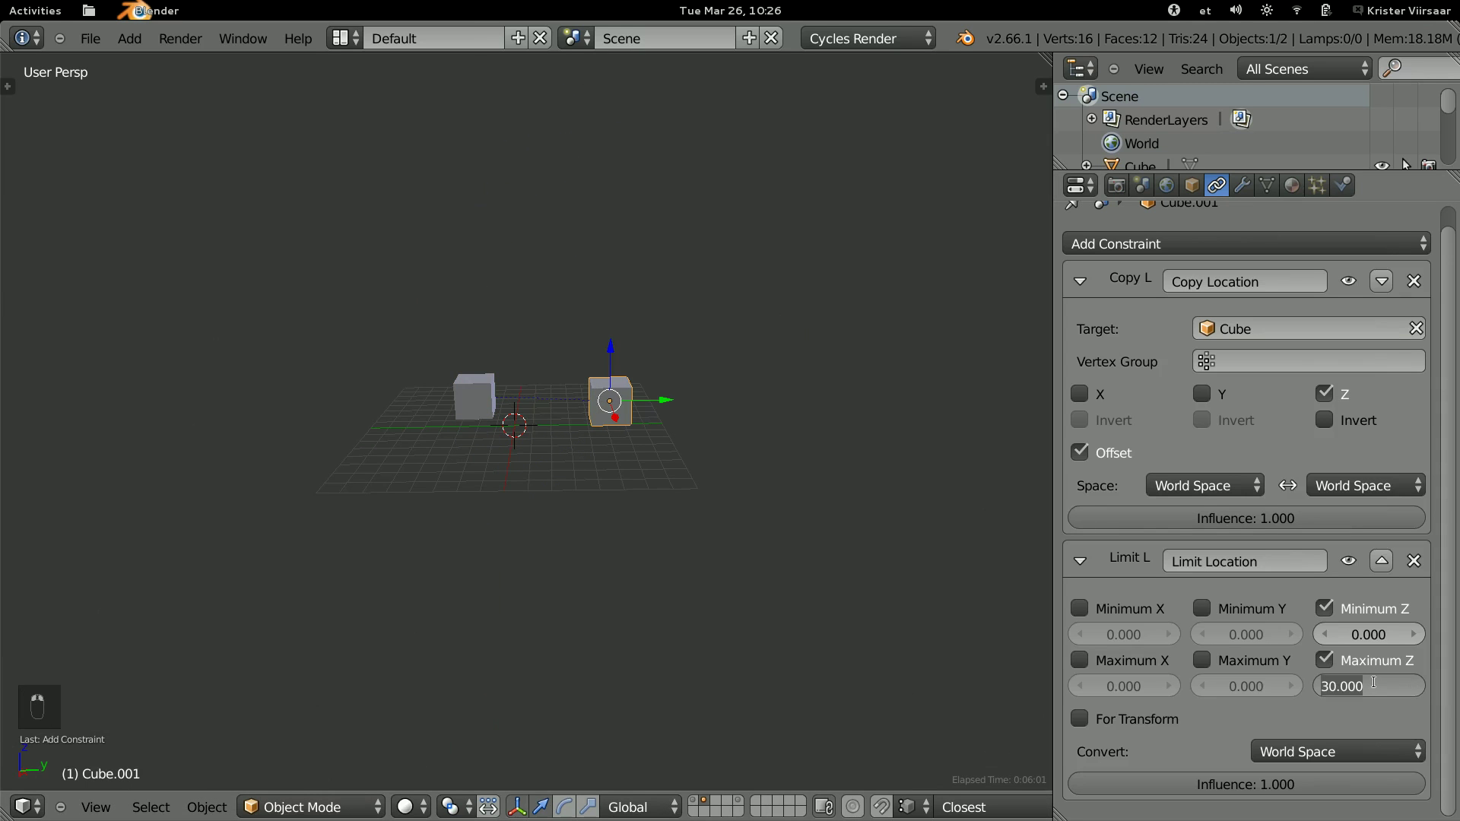
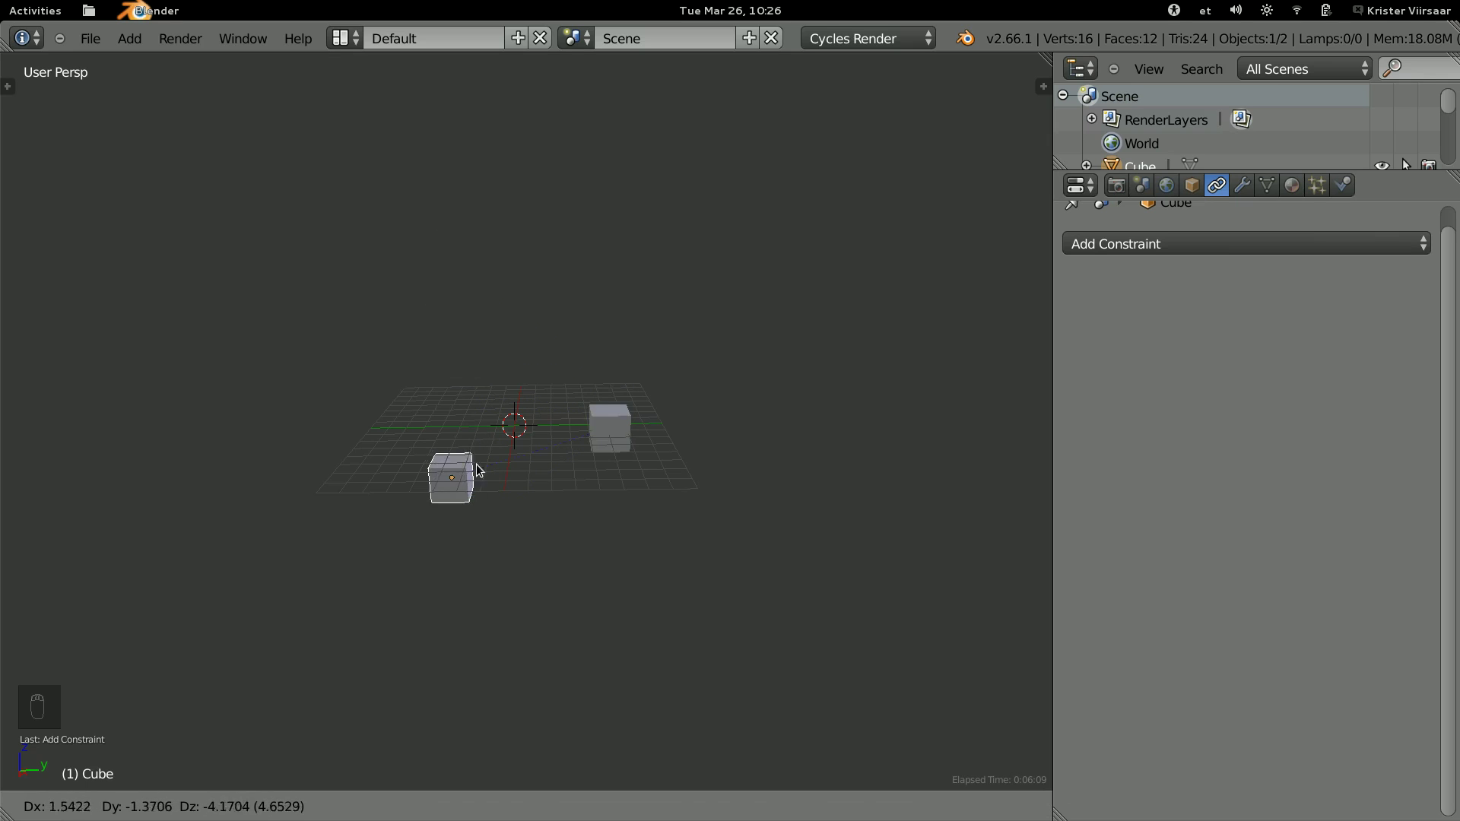
Test the height limit by moving Cube, then remove Copy Location and Limit Location from Cube.001.
left_click_drag(478, 363, 449, 529)
key("g")
right_click(519, 499)
left_click_drag(603, 411, 1418, 280)
right_click(1417, 280)
left_click_drag(1418, 281, 1304, 244)
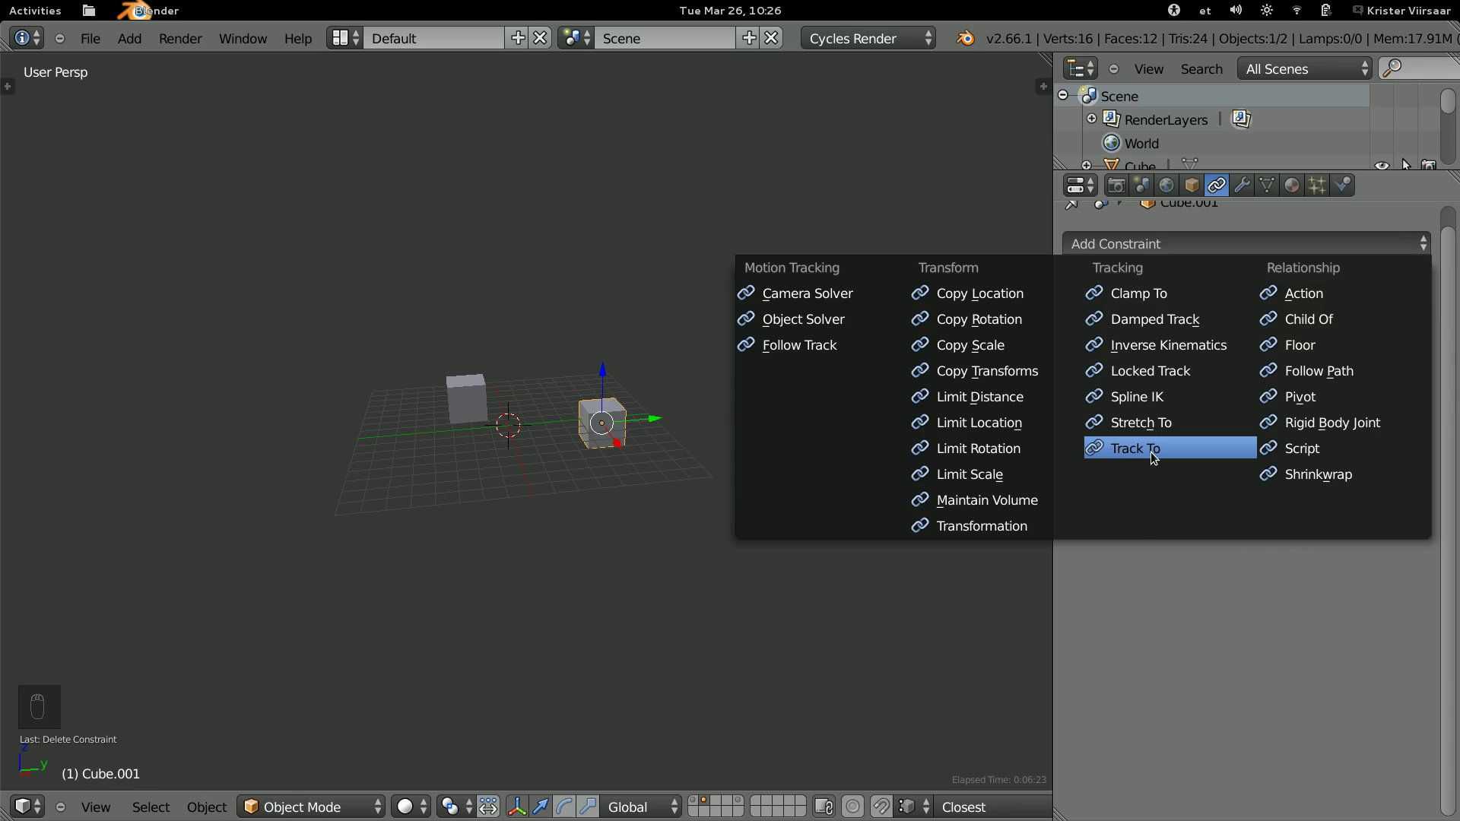
Add a Track To constraint aiming Cube.001's Y axis at Cube, Up Z, and move Cube to test.
left_click_drag(1211, 331, 732, 446)
left_click_drag(732, 447, 431, 508)
key("g")
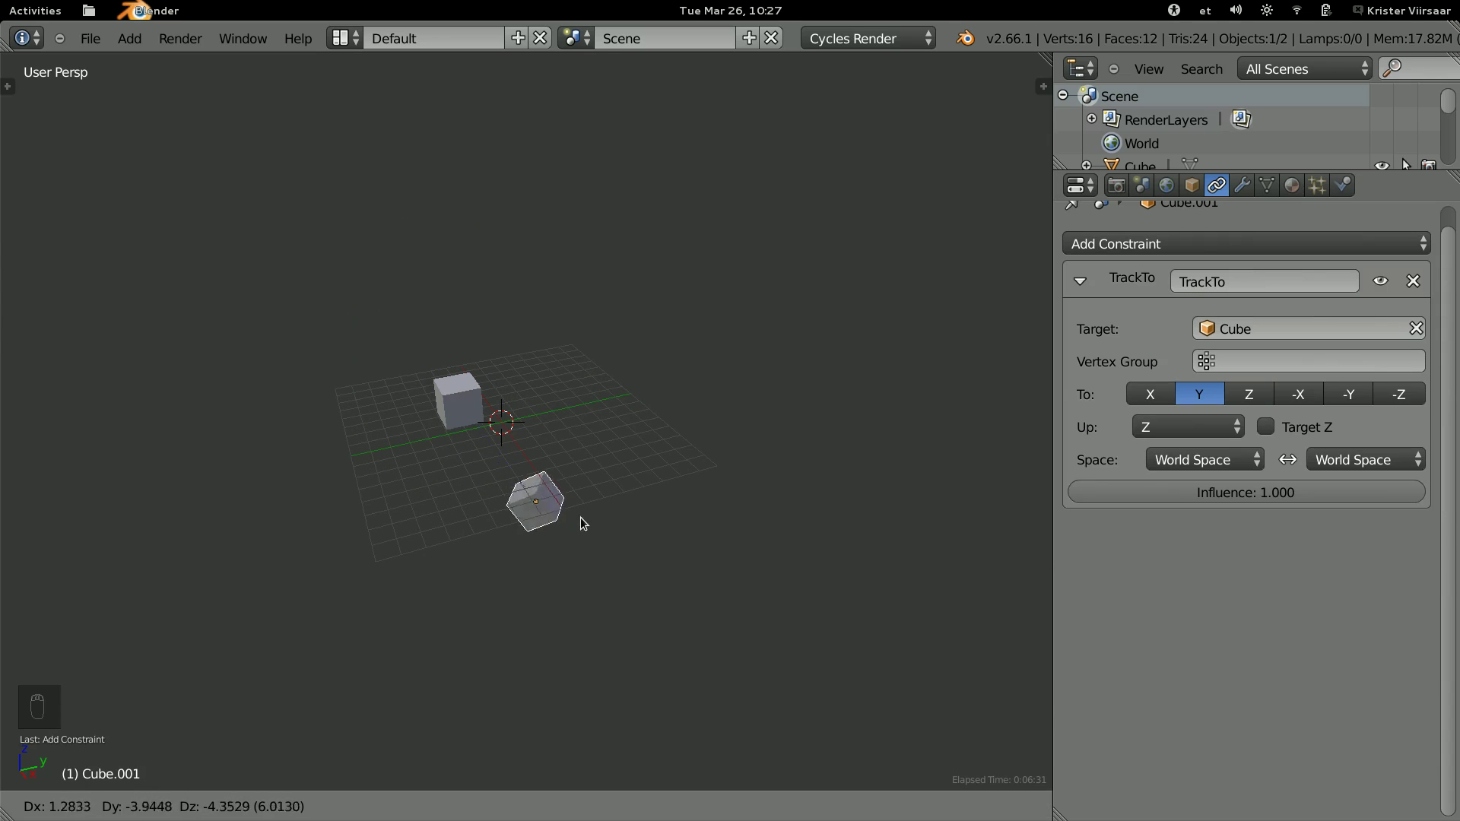
right_click(401, 313)
left_click_drag(542, 418, 583, 418)
left_click_drag(583, 418, 582, 559)
Add a camera and move it above the two cubes.
key("shift+a")
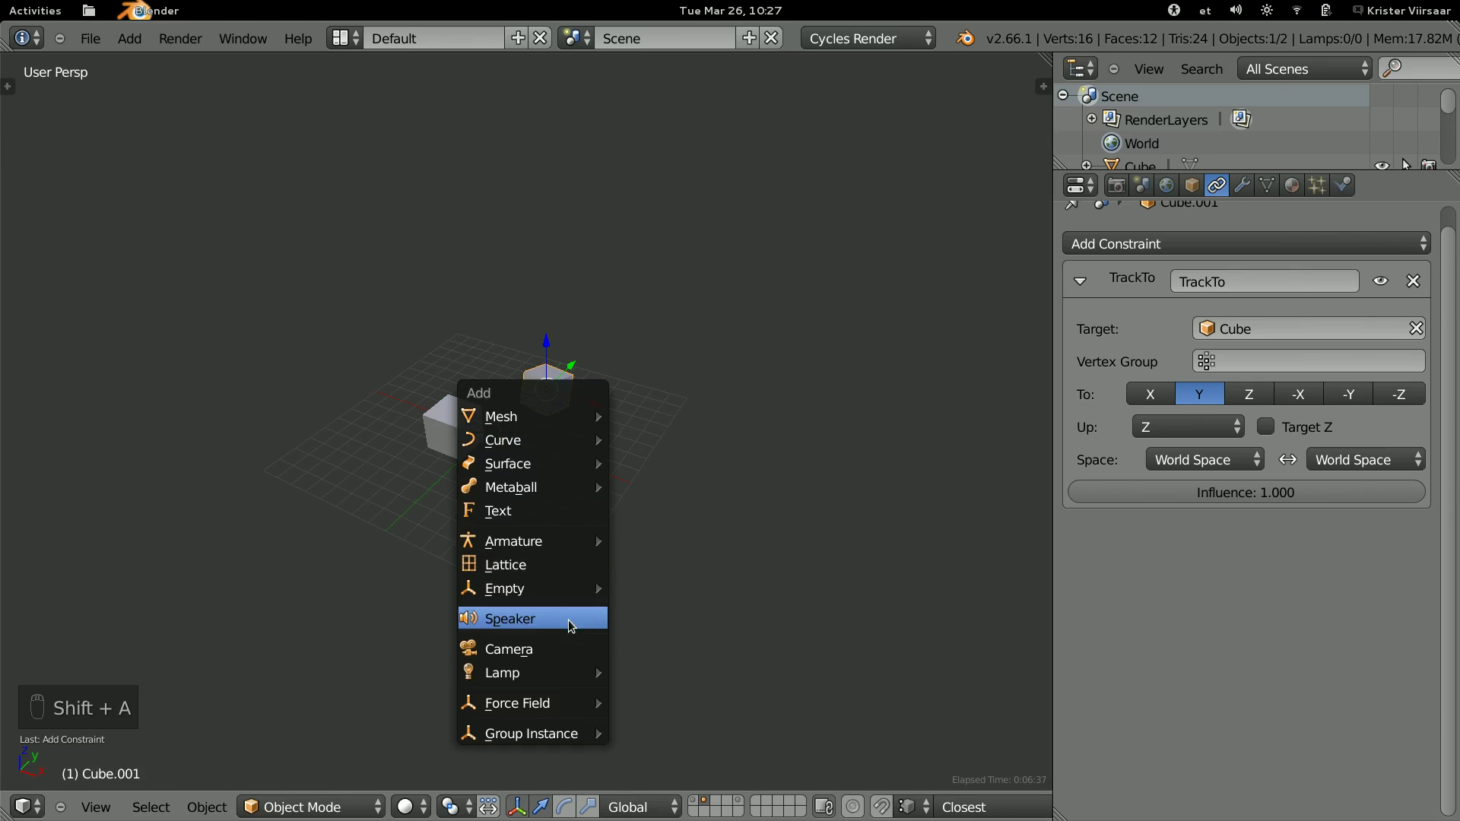
key("g")
left_click_drag(764, 534, 1211, 348)
left_click_drag(1210, 330, 787, 476)
key("g")
Give the camera a Track To constraint targeting Cube, To axis -Z, Up axis Y.
left_click_drag(787, 476, 692, 329)
left_click_drag(703, 355, 1204, 424)
left_click_drag(1204, 424, 1202, 425)
left_click_drag(1203, 425, 1150, 397)
left_click_drag(1150, 397, 620, 451)
middle_click(620, 451)
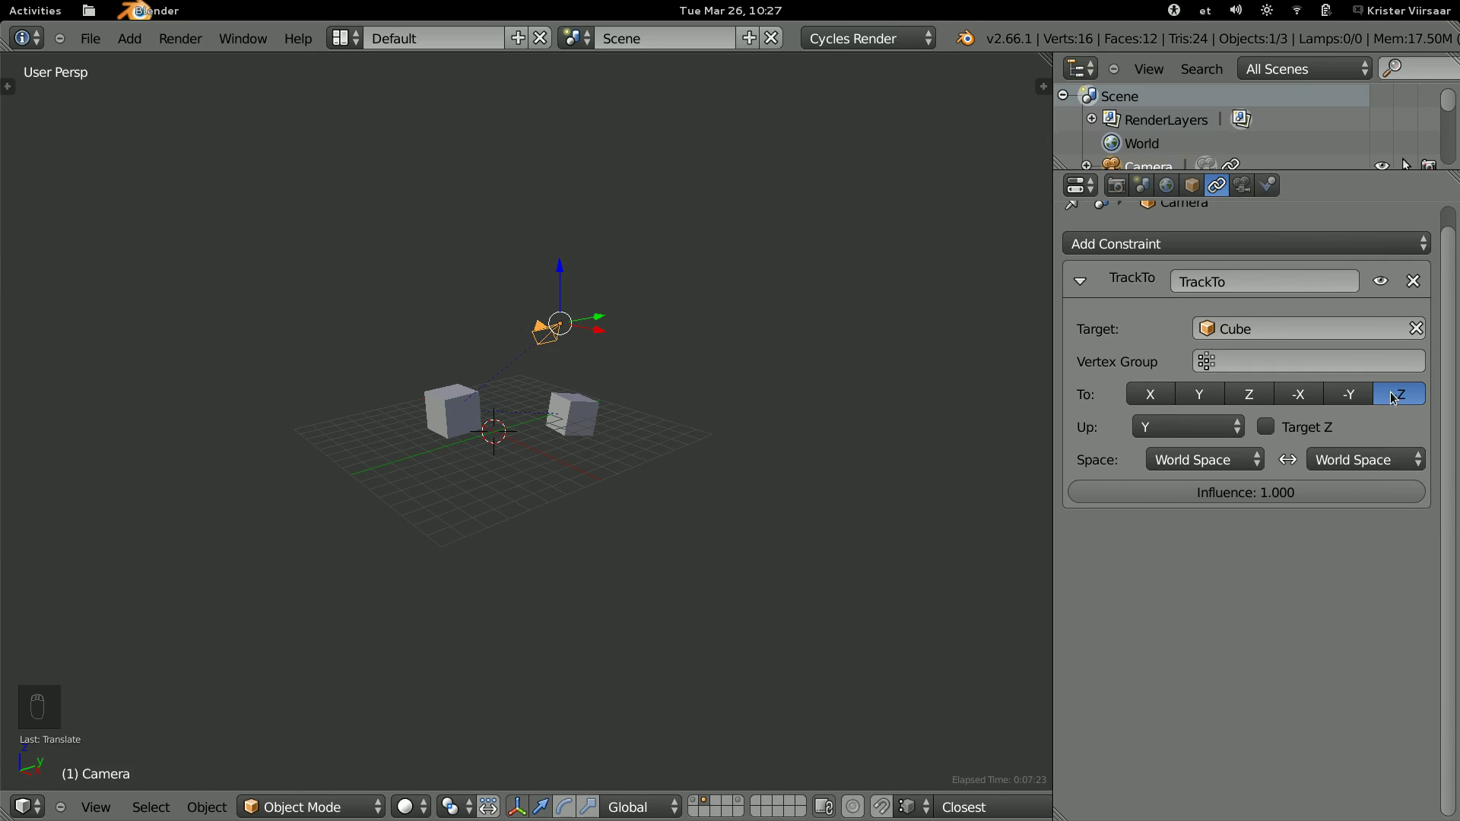
View through the camera while moving it around Cube, then delete the camera.
key("KP_0")
key("g")
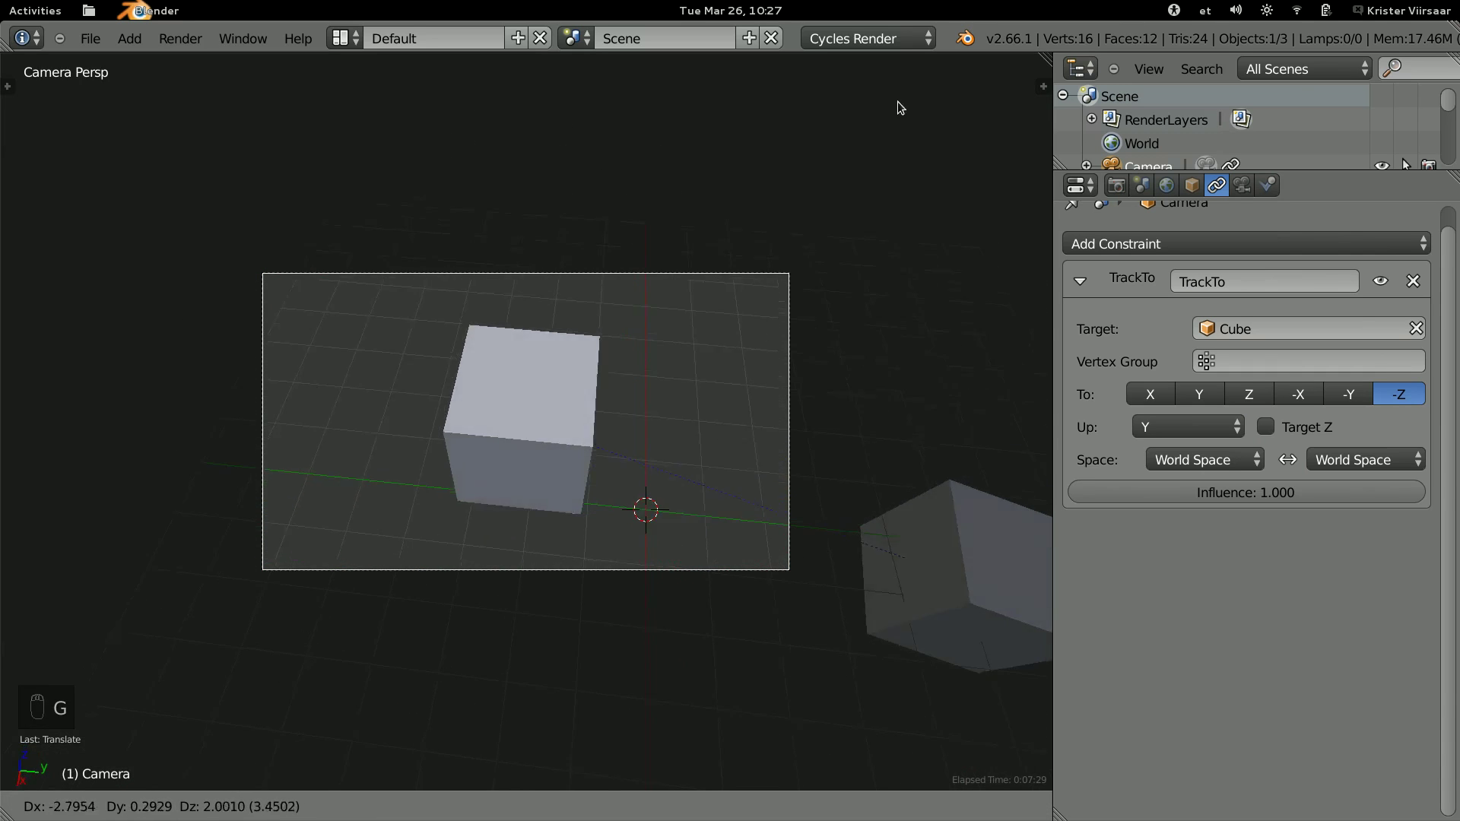
key("g")
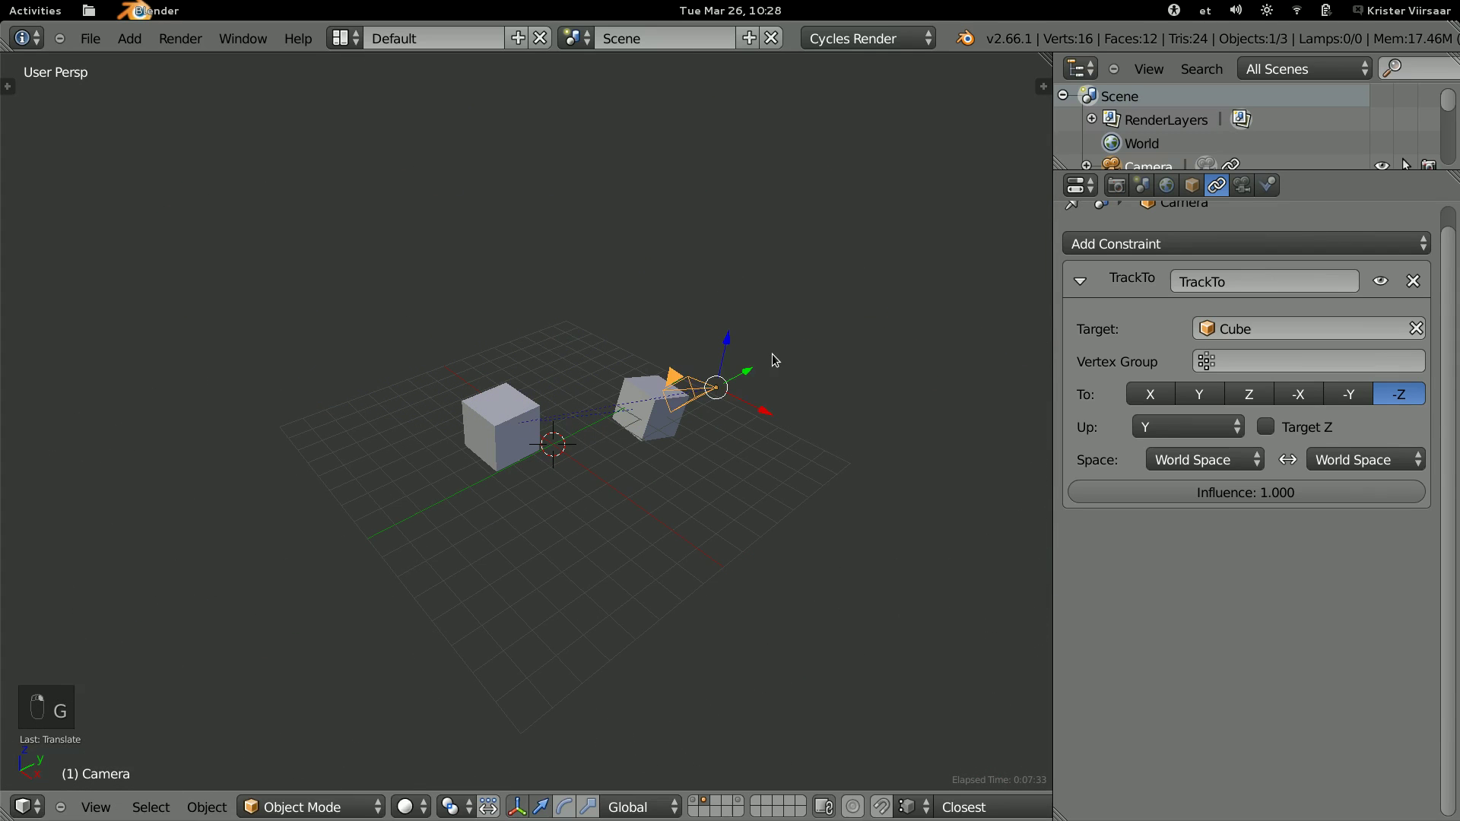
key("x")
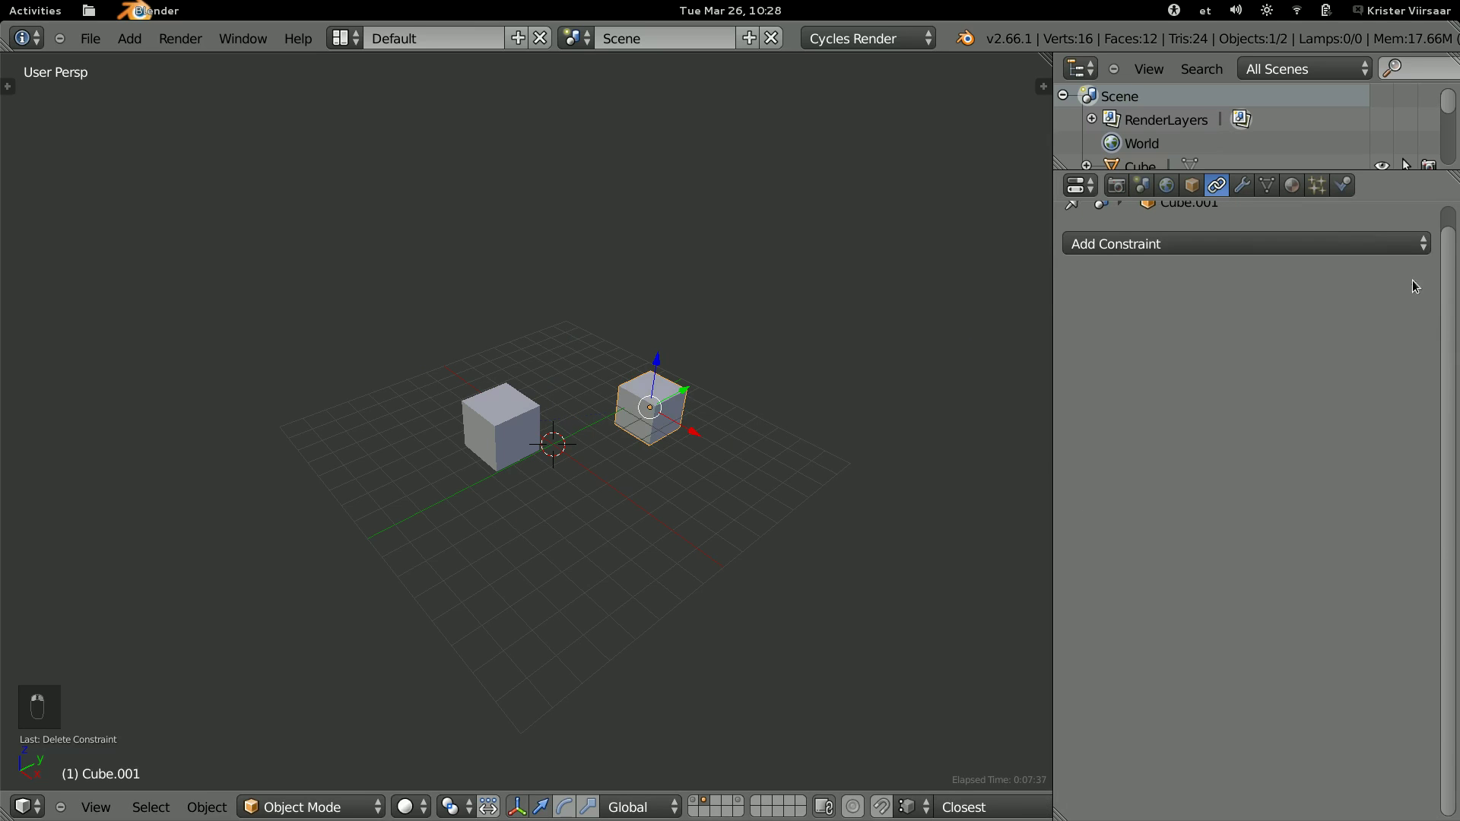
Give Cube.001 a Locked Track constraint aiming its Y axis at Cube with X locked.
left_click(1184, 422)
left_click_drag(1202, 334, 682, 425)
left_click_drag(682, 425, 640, 431)
key("g")
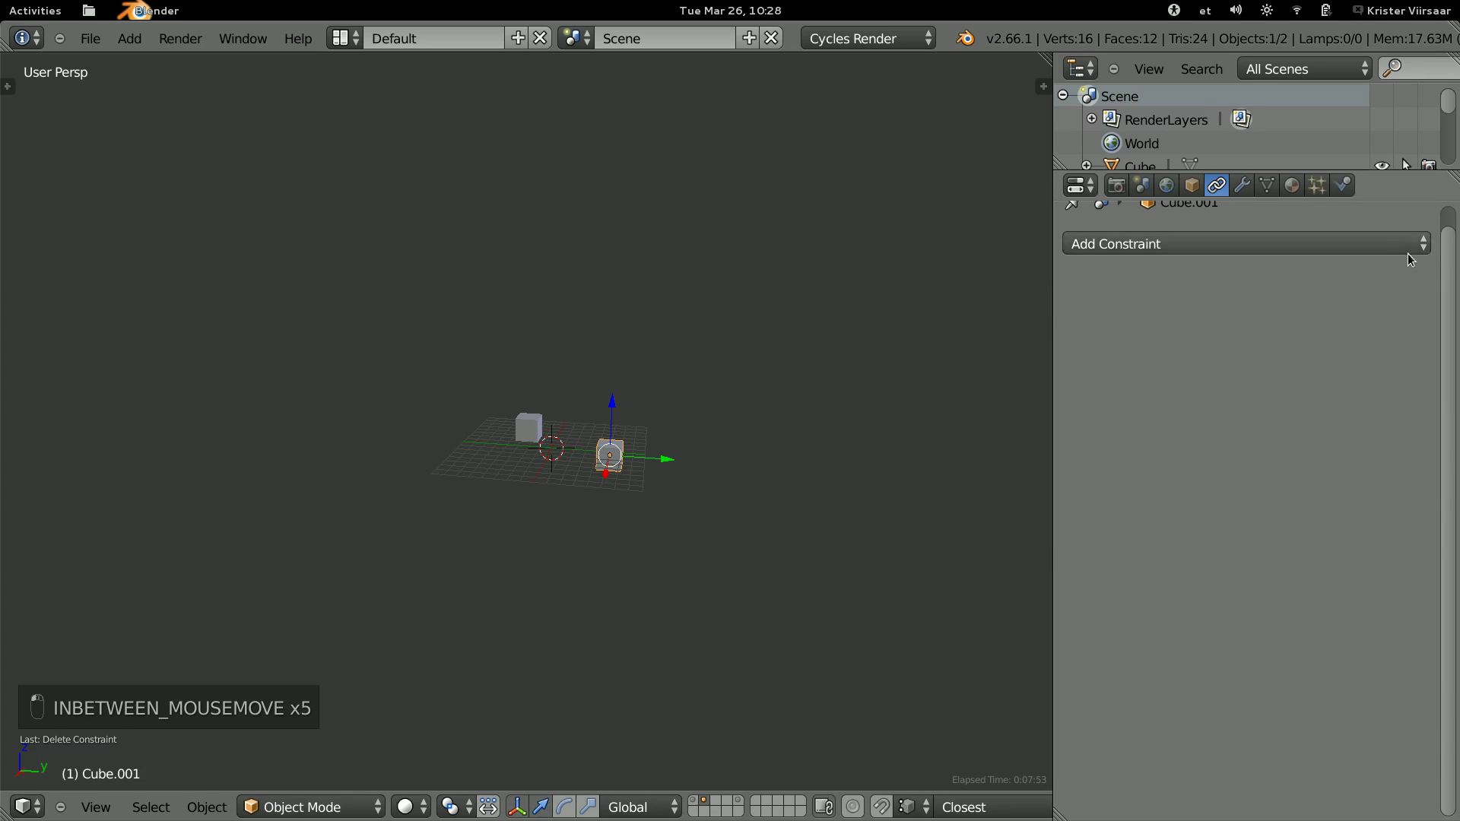
left_click_drag(1413, 258, 1203, 370)
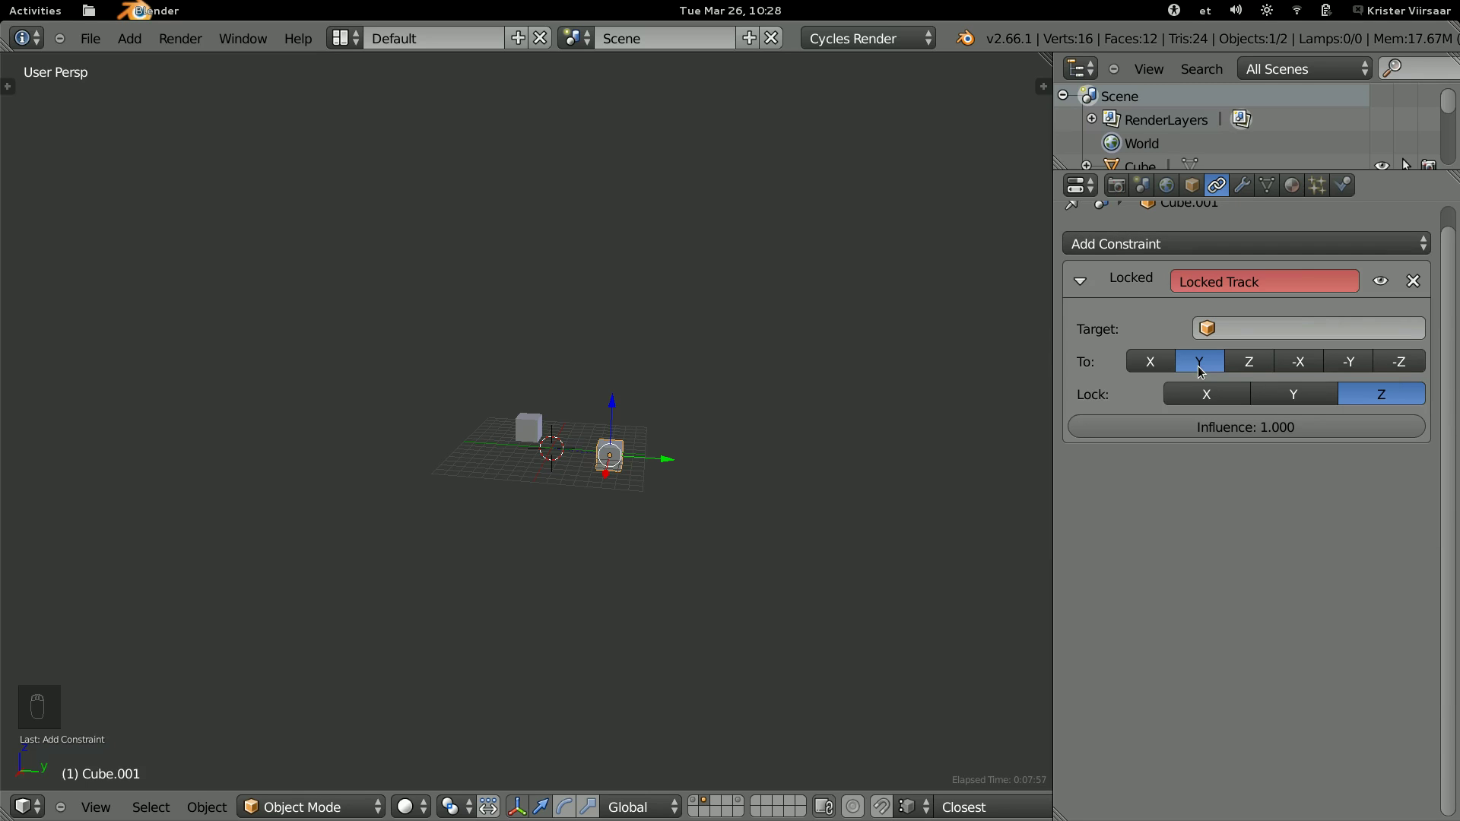
middle_click(743, 438)
Move the second cube around to watch the Locked Track follow Cube.
left_click_drag(519, 432, 1217, 333)
key("g")
middle_click(620, 403)
left_click_drag(542, 430, 762, 403)
key("g")
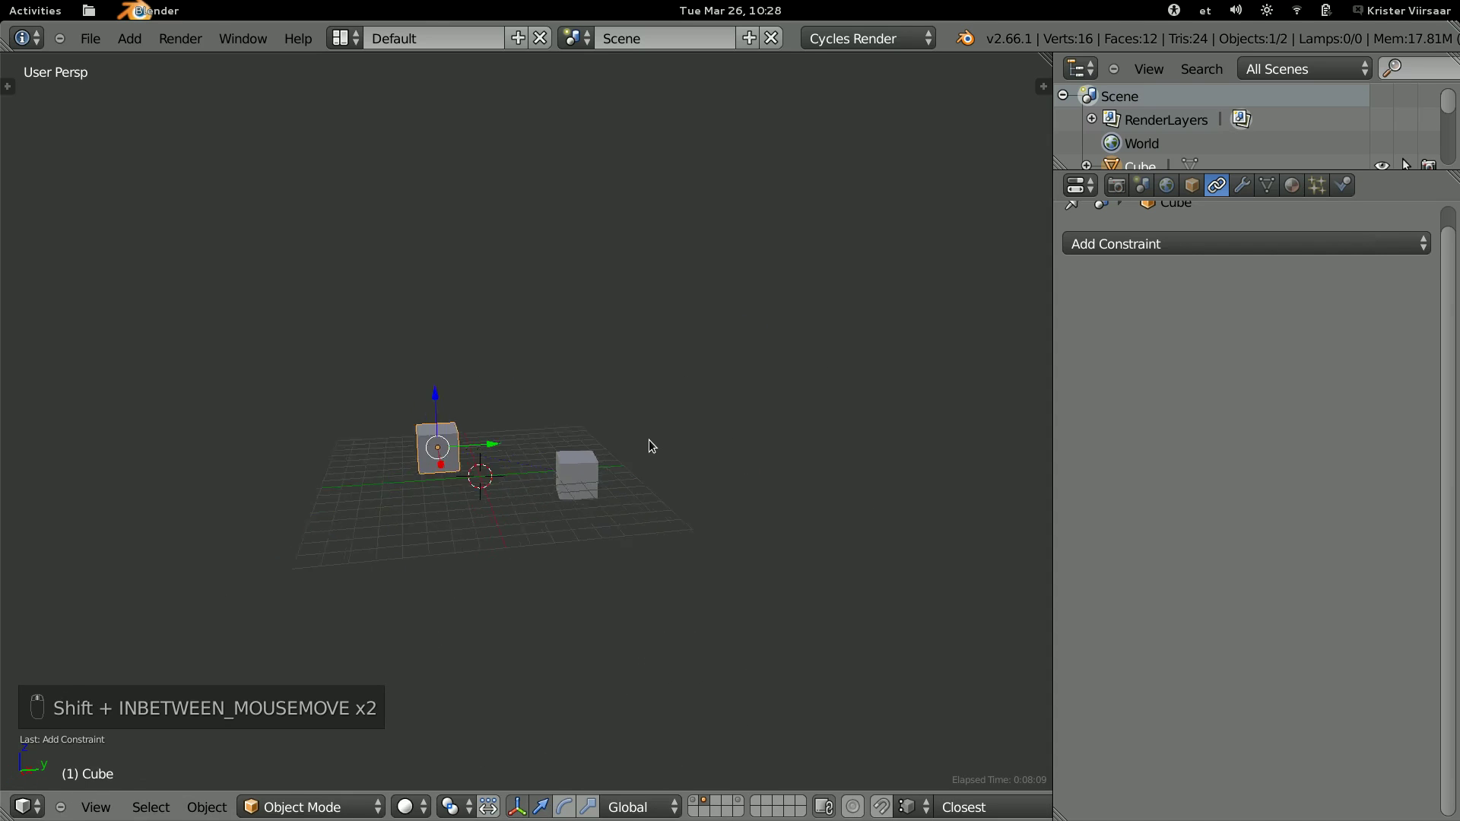
Lift the cube high above the grid, bring it back near the other, and reopen the constraint list.
key("g")
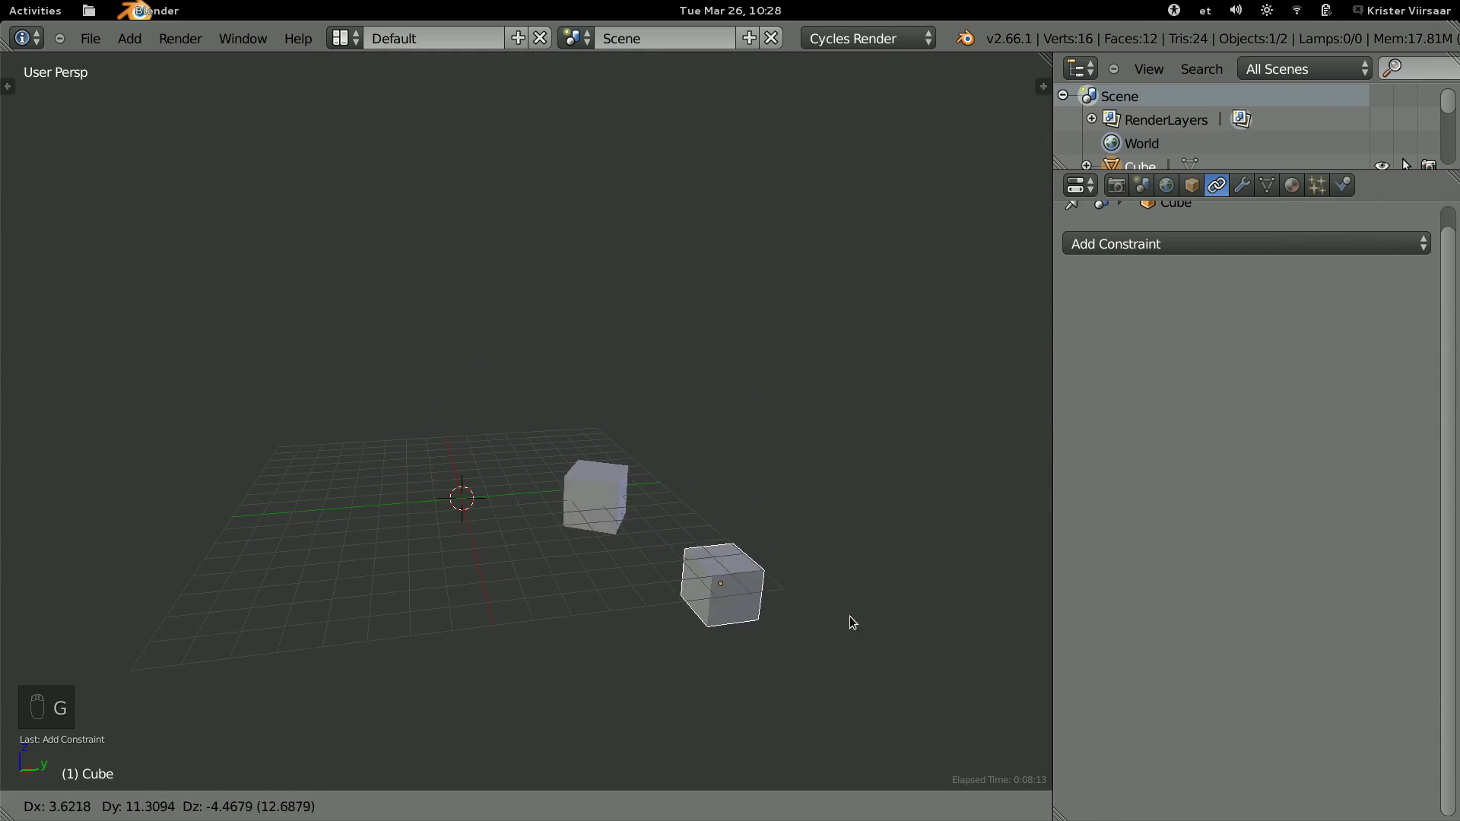
left_click_drag(556, 436, 1236, 432)
left_click(1235, 432)
key("g")
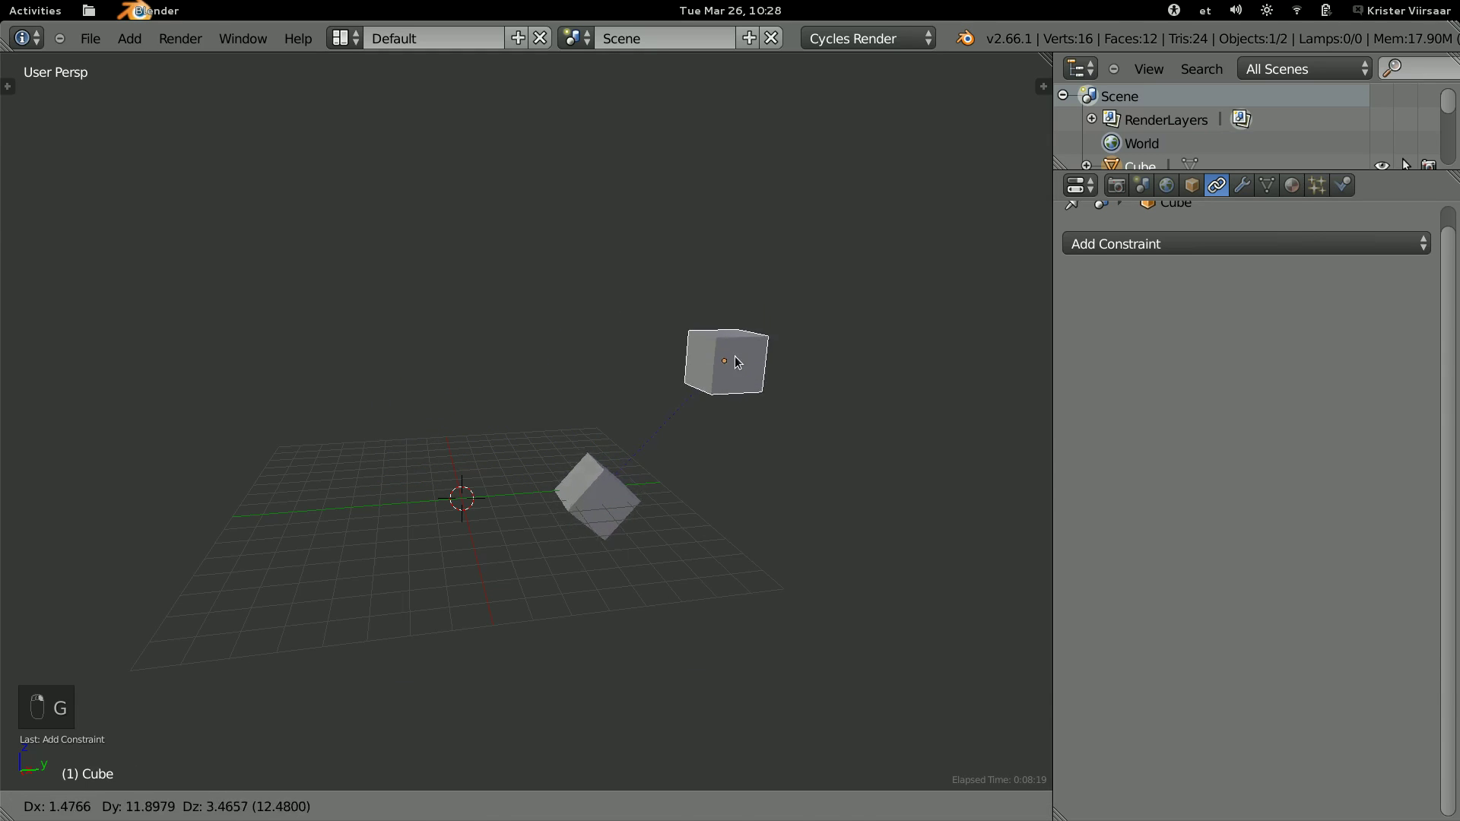
left_click_drag(720, 430, 987, 535)
key("g")
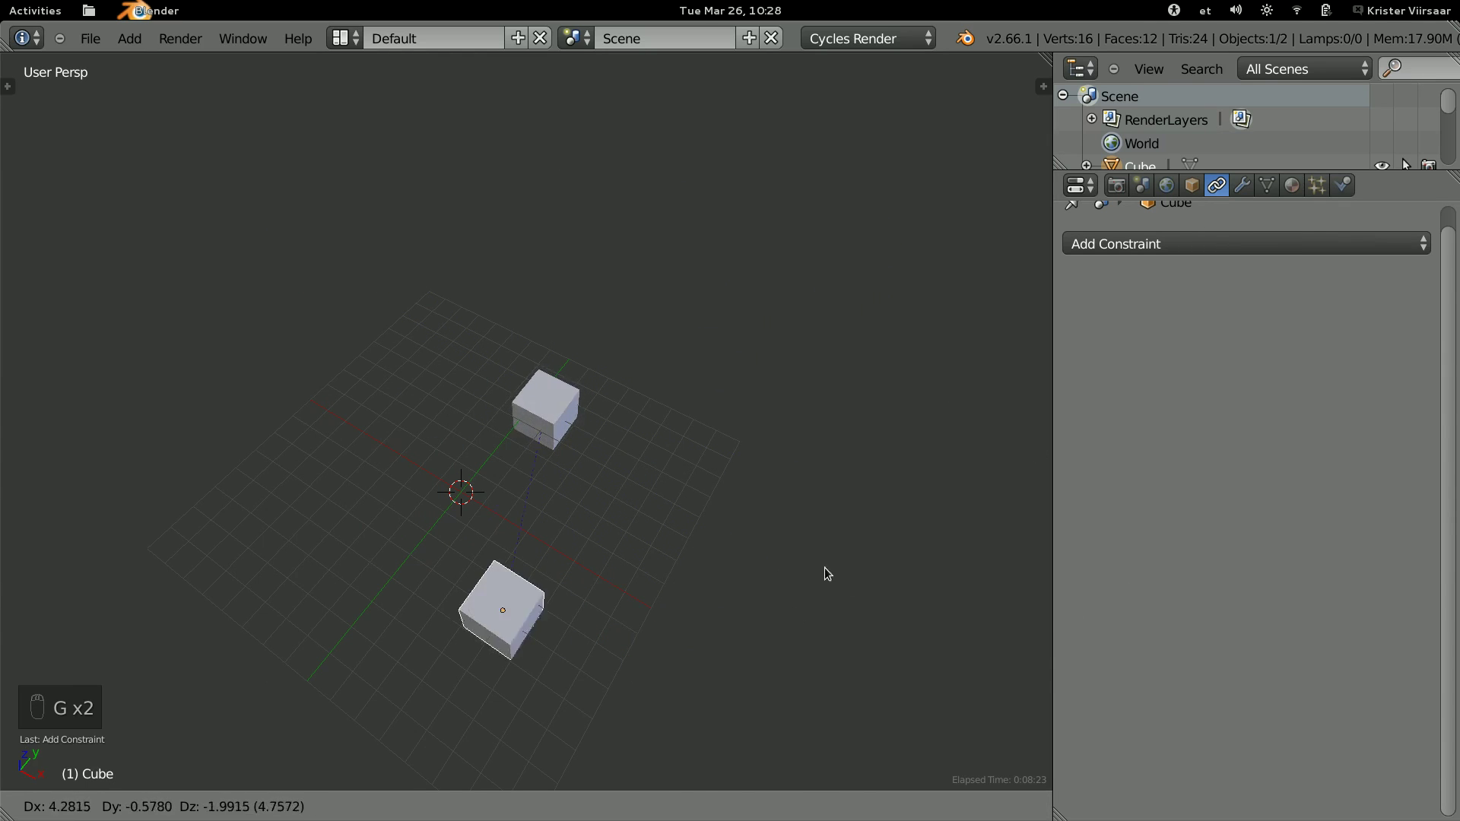
left_click_drag(570, 407, 1424, 289)
left_click_drag(1416, 256, 1415, 256)
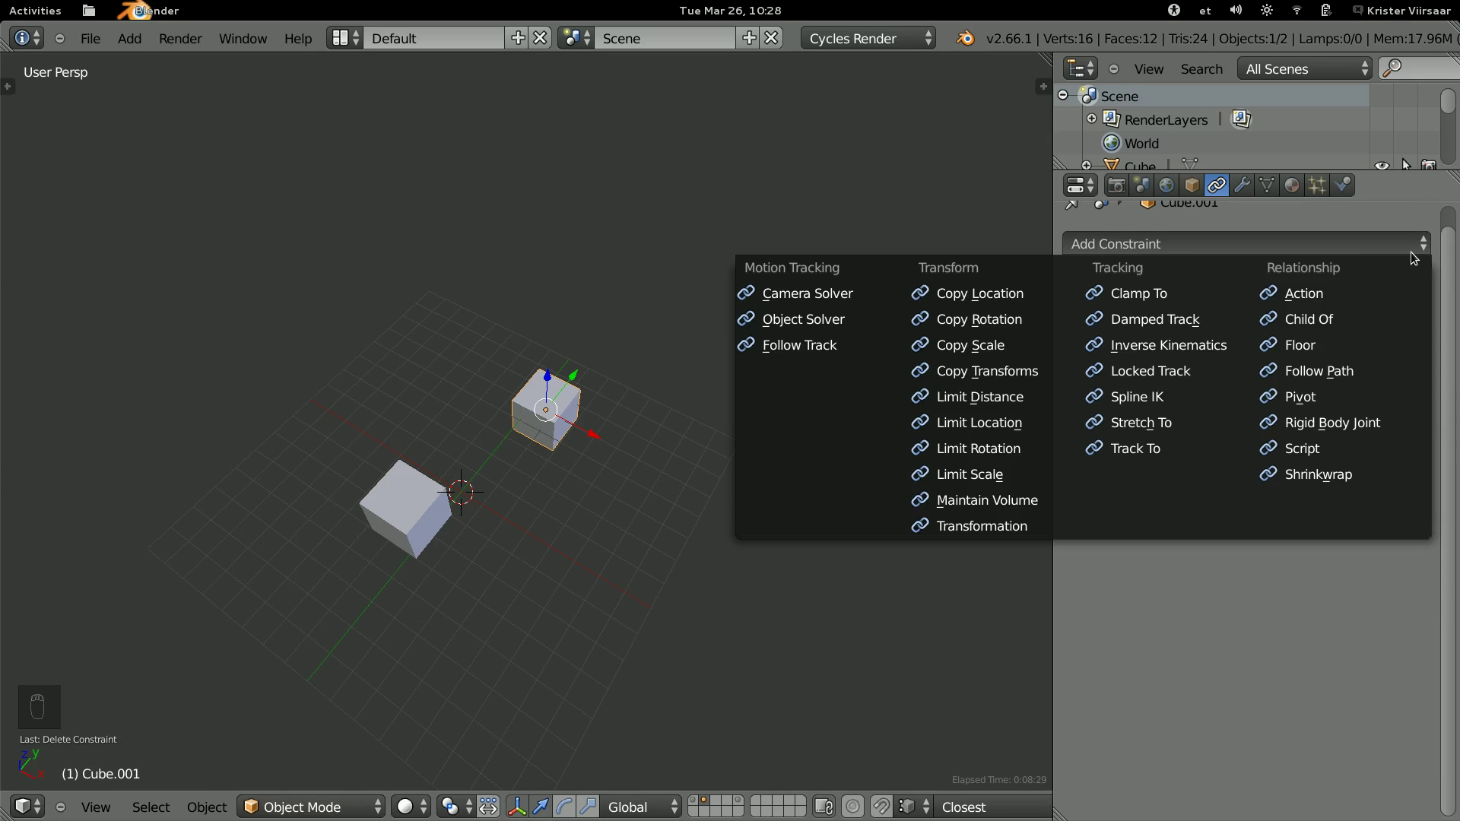
Move the second cube away, remove its Locked Track constraint, and select both cubes.
left_click_drag(648, 557, 621, 503)
key("a")
key("a")
key("x")
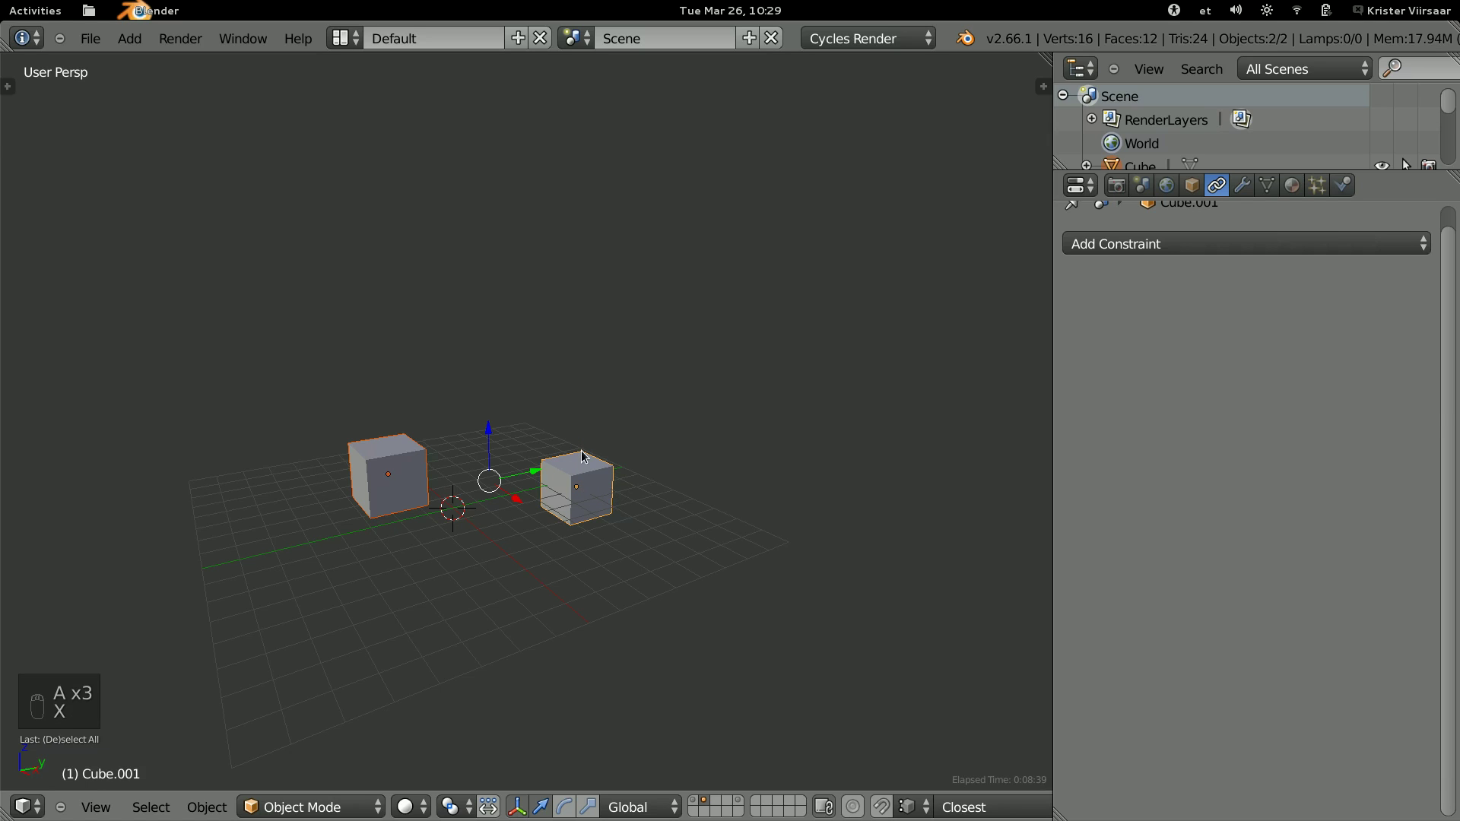
Load the creature .blend file, view its mesh layer, then switch to an empty layer.
key("x")
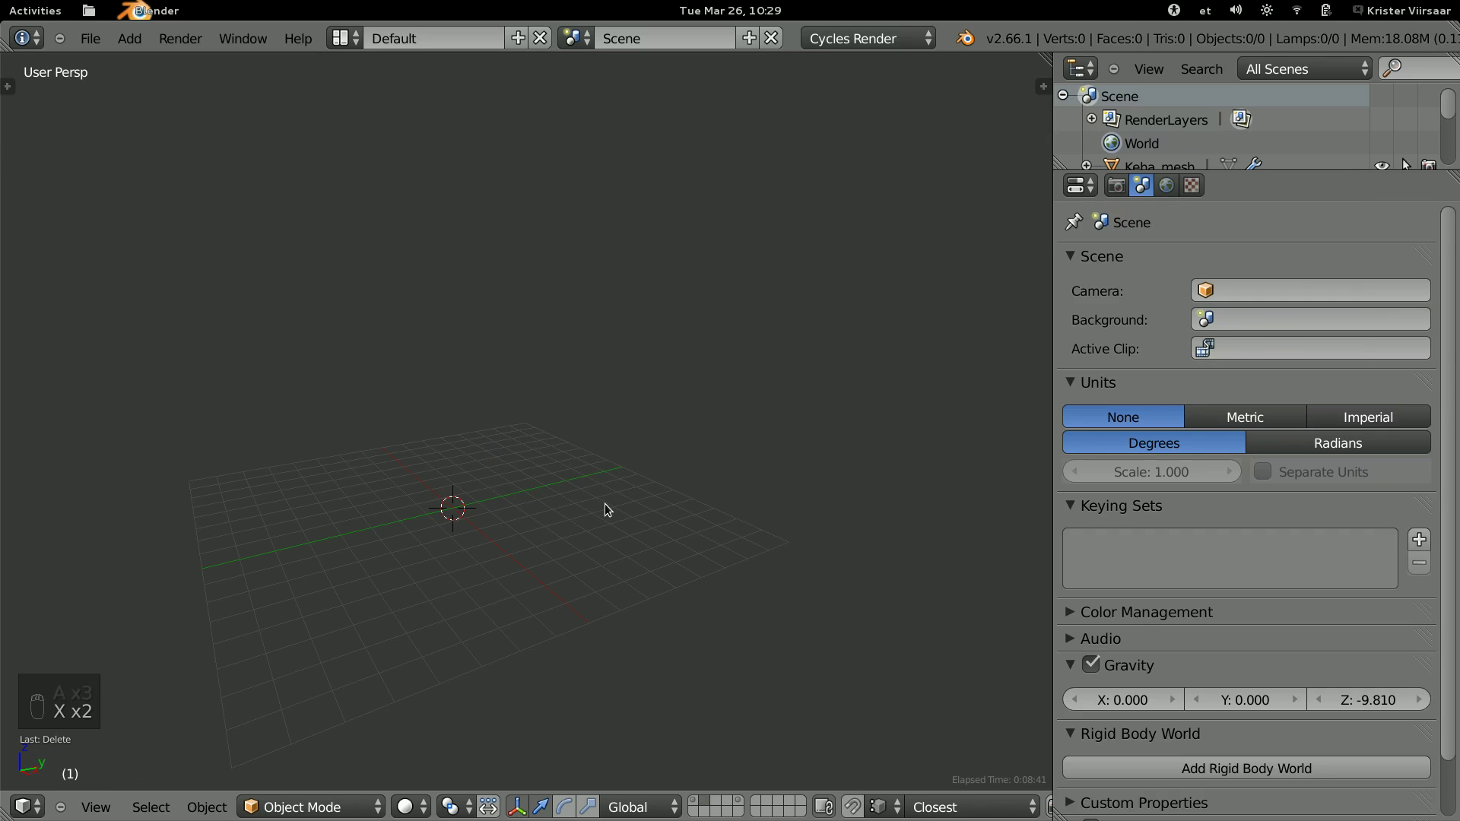
left_click(700, 805)
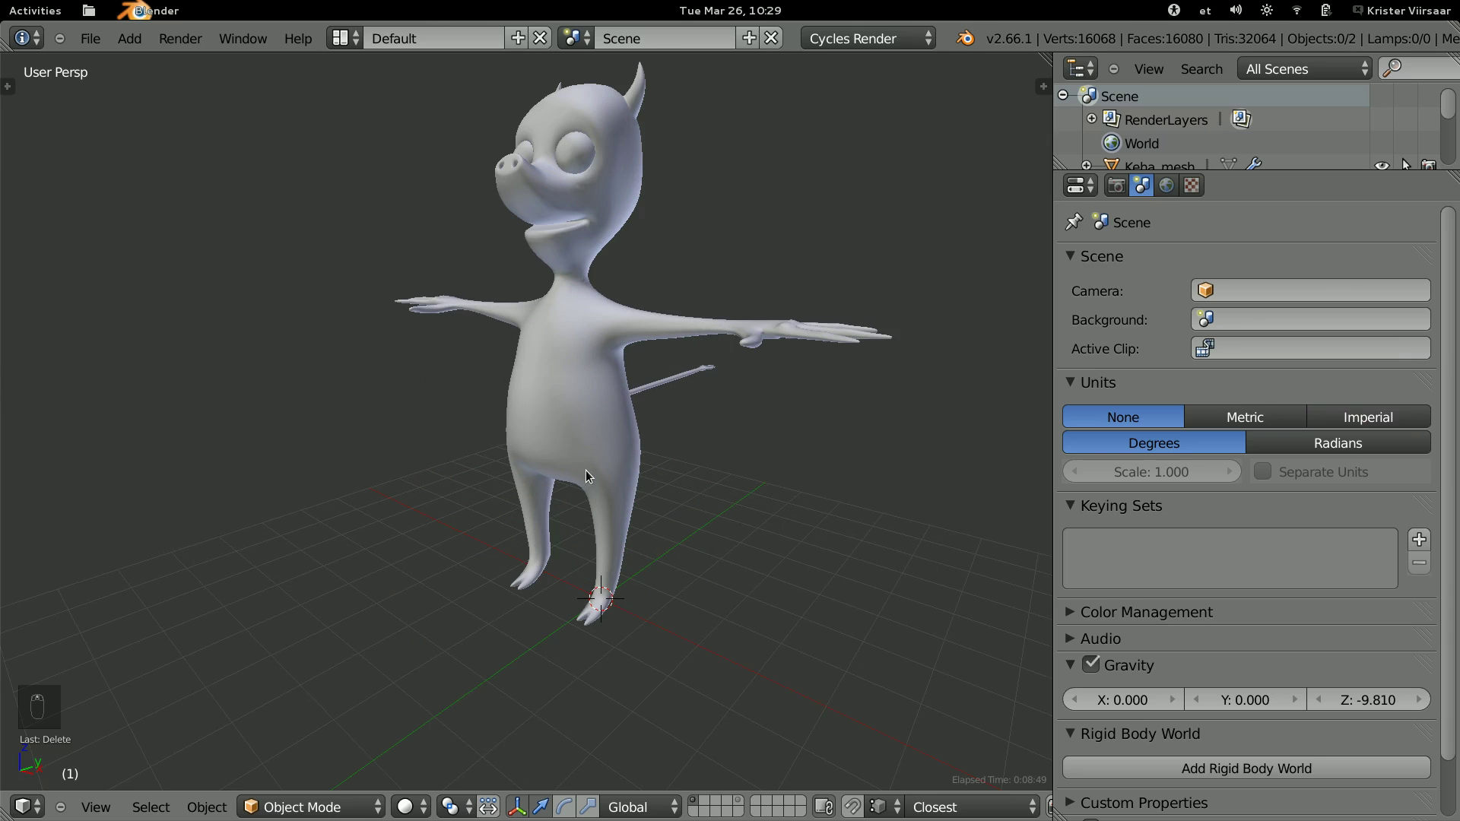
key("2")
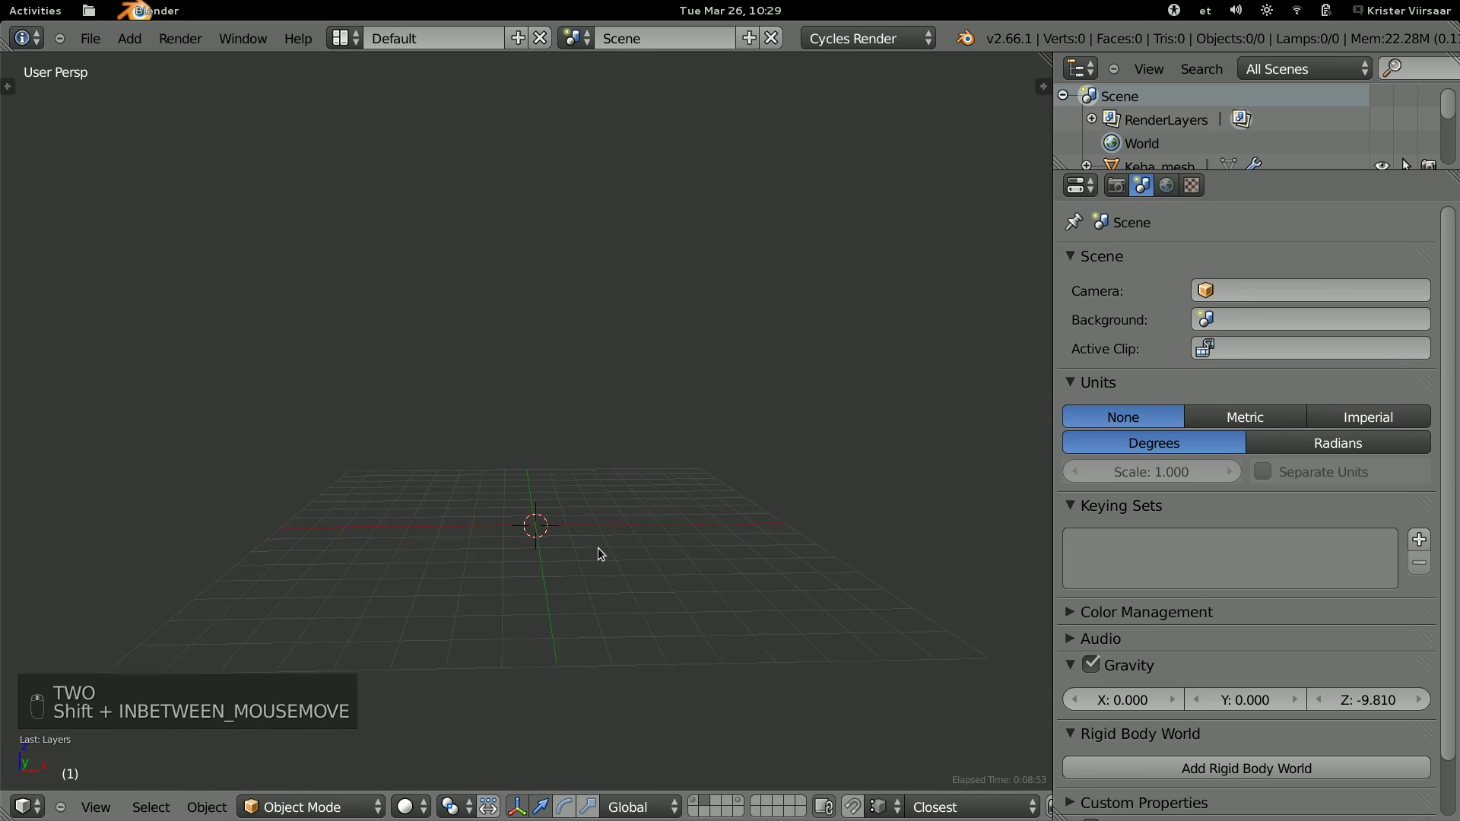
Add a cylinder and rotate it 90 degrees on the Y axis onto its side.
key("shift+a")
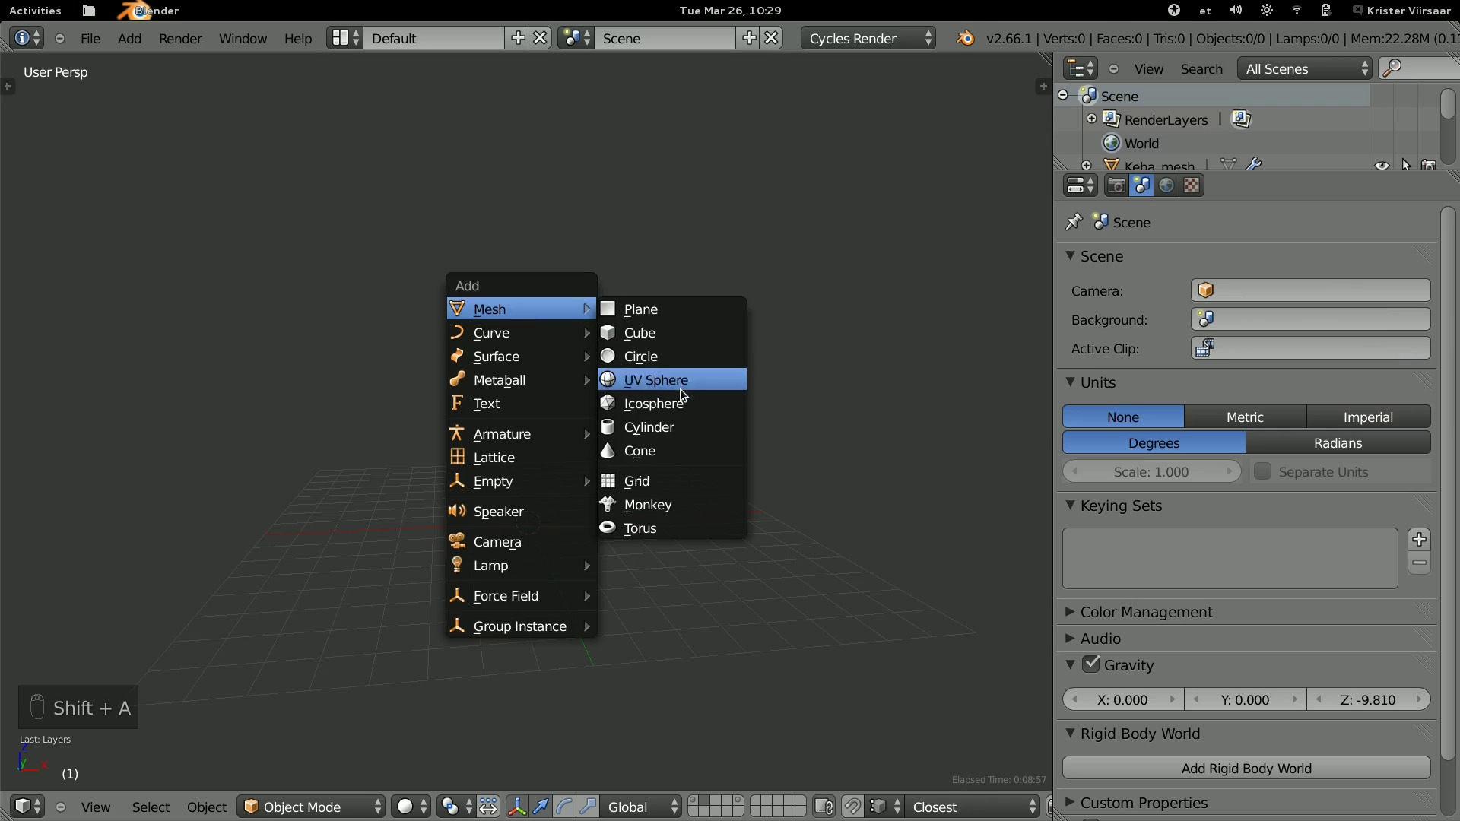
key("g")
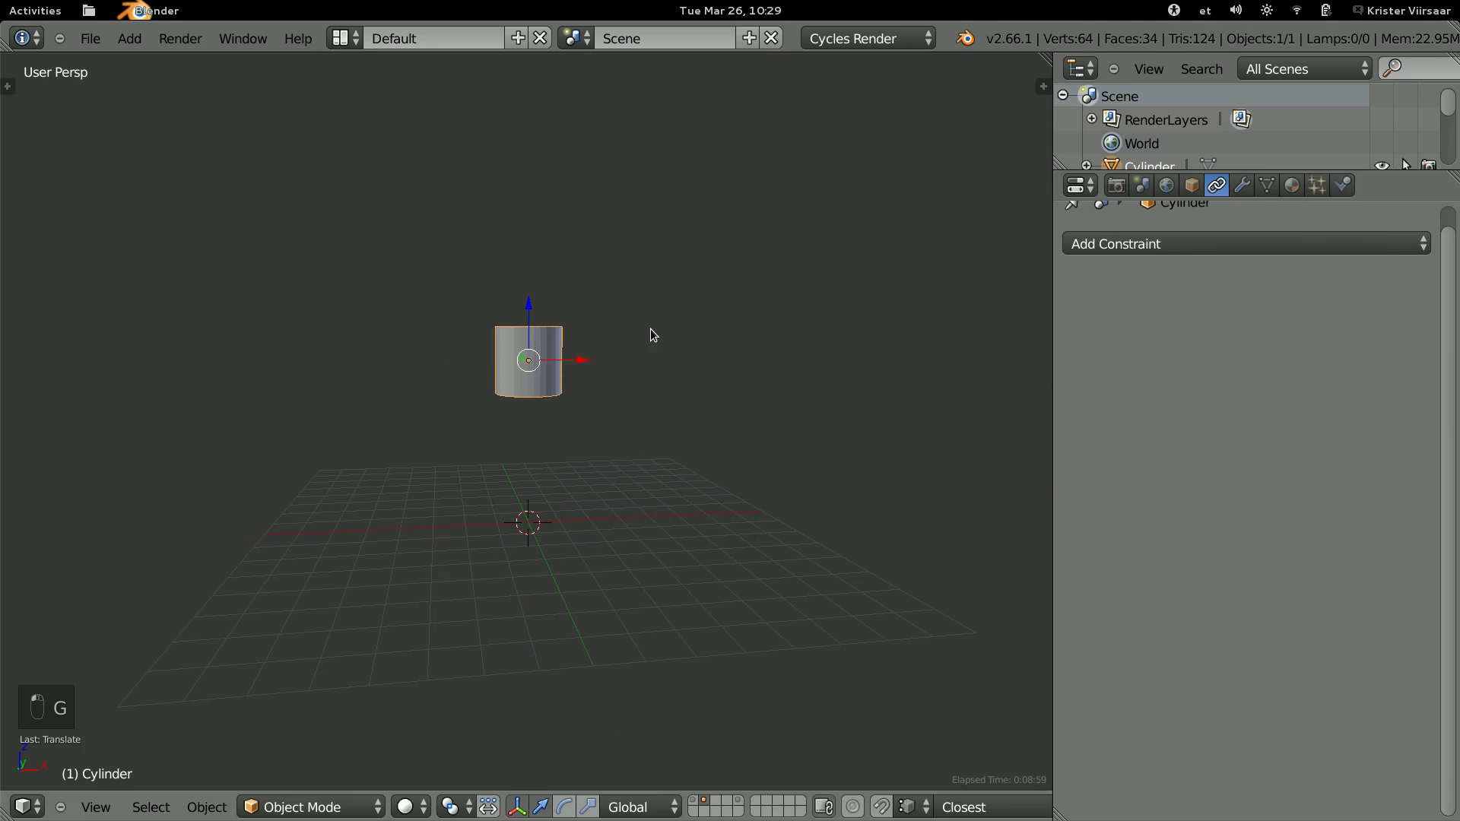
key("r")
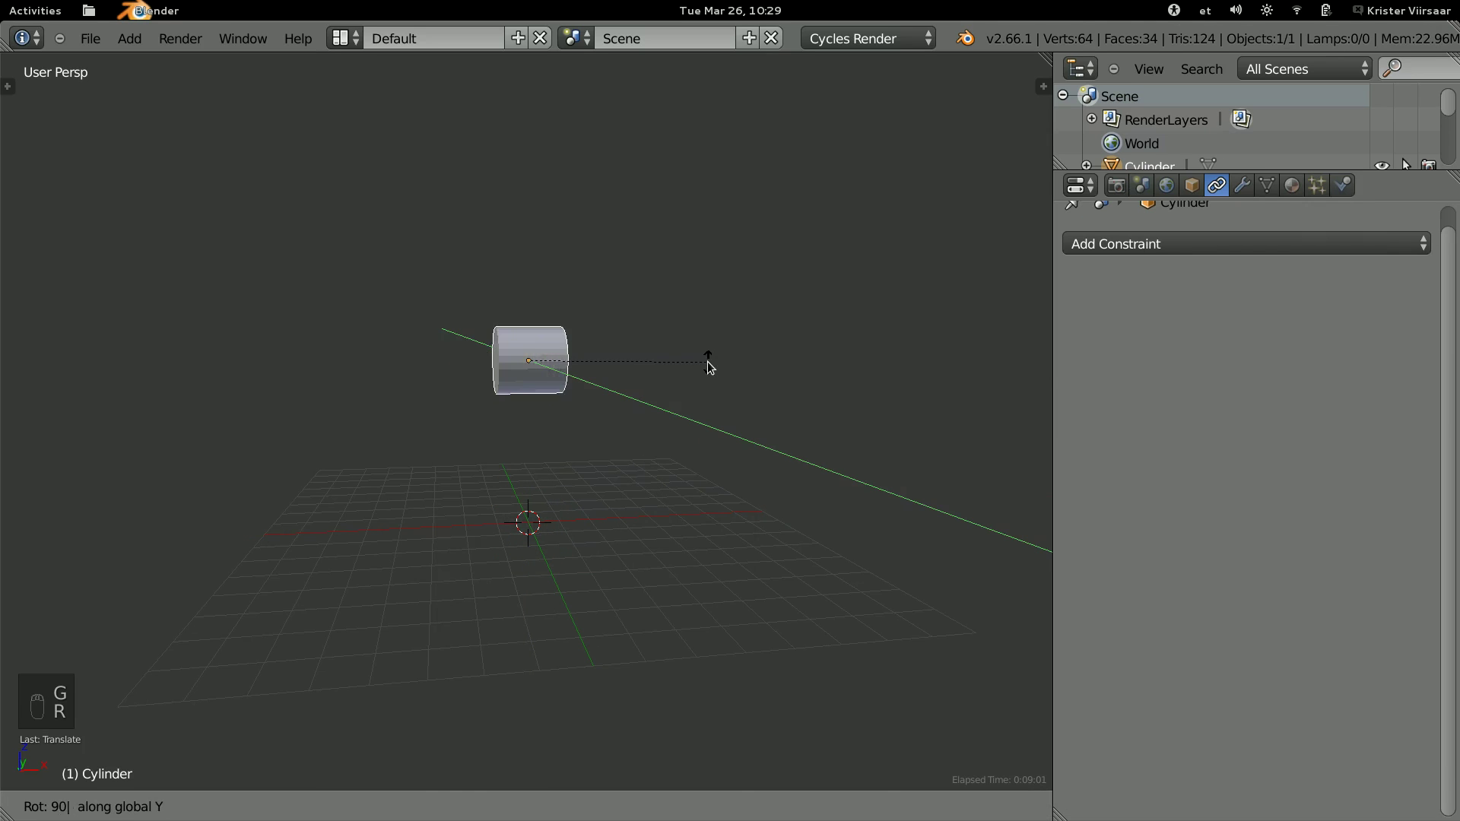
key("s")
key("s")
key("Tab")
Cut 32 loop cuts along the cylinder in Edit Mode, then add an armature.
key("ctrl+r")
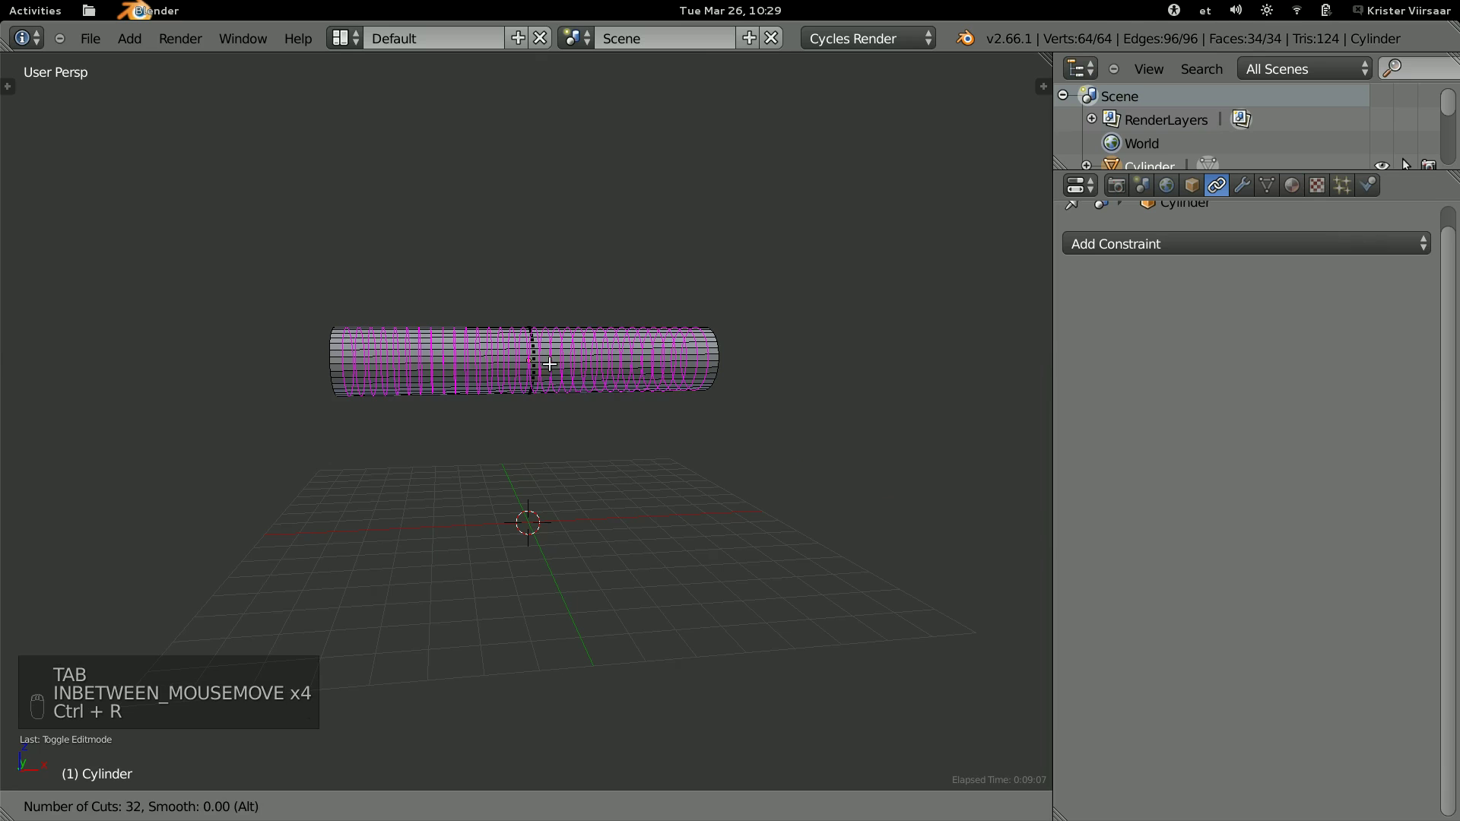
key("Tab")
key("Tab")
key("Tab")
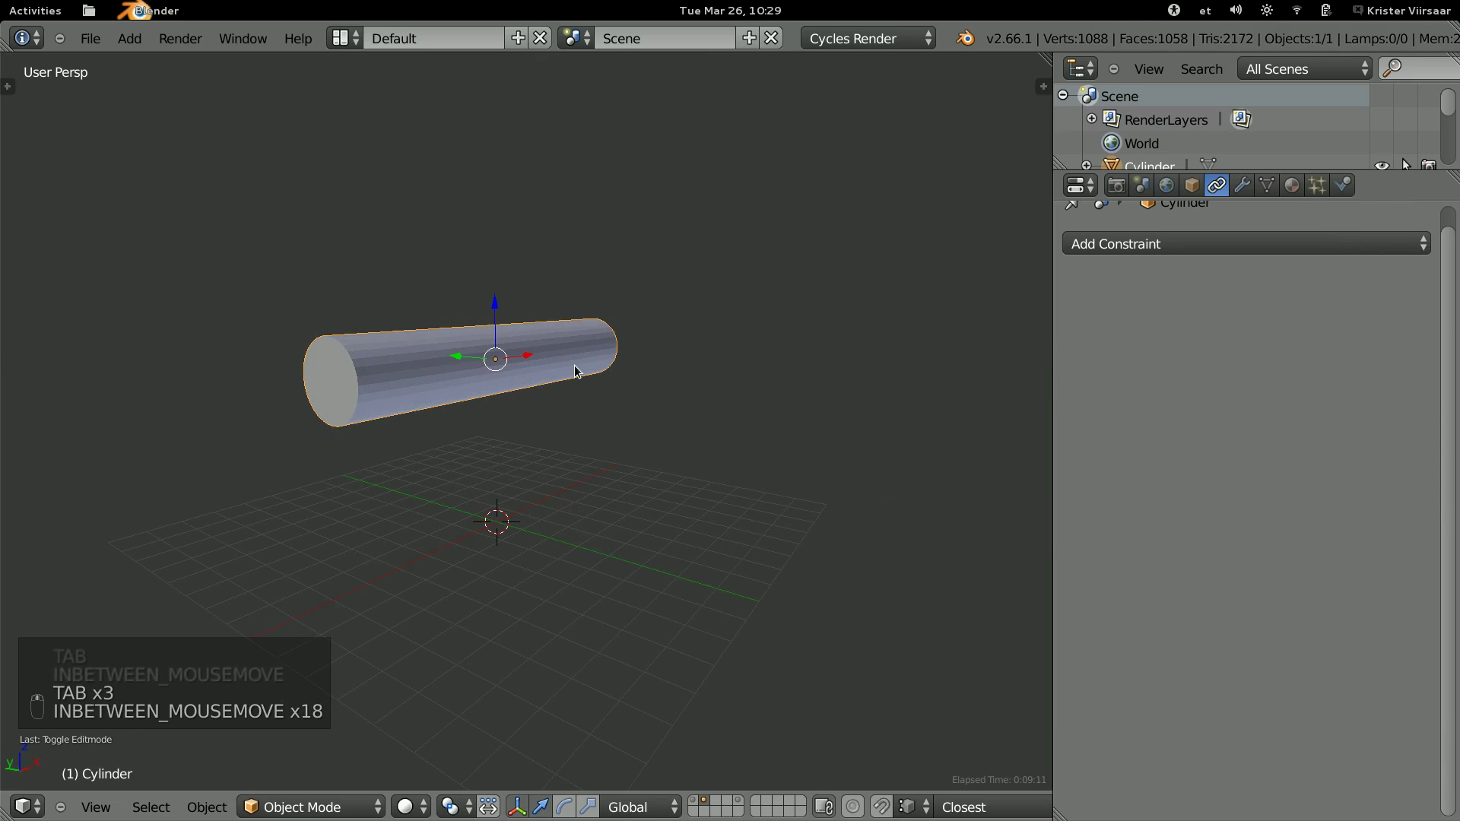
key("shift+a")
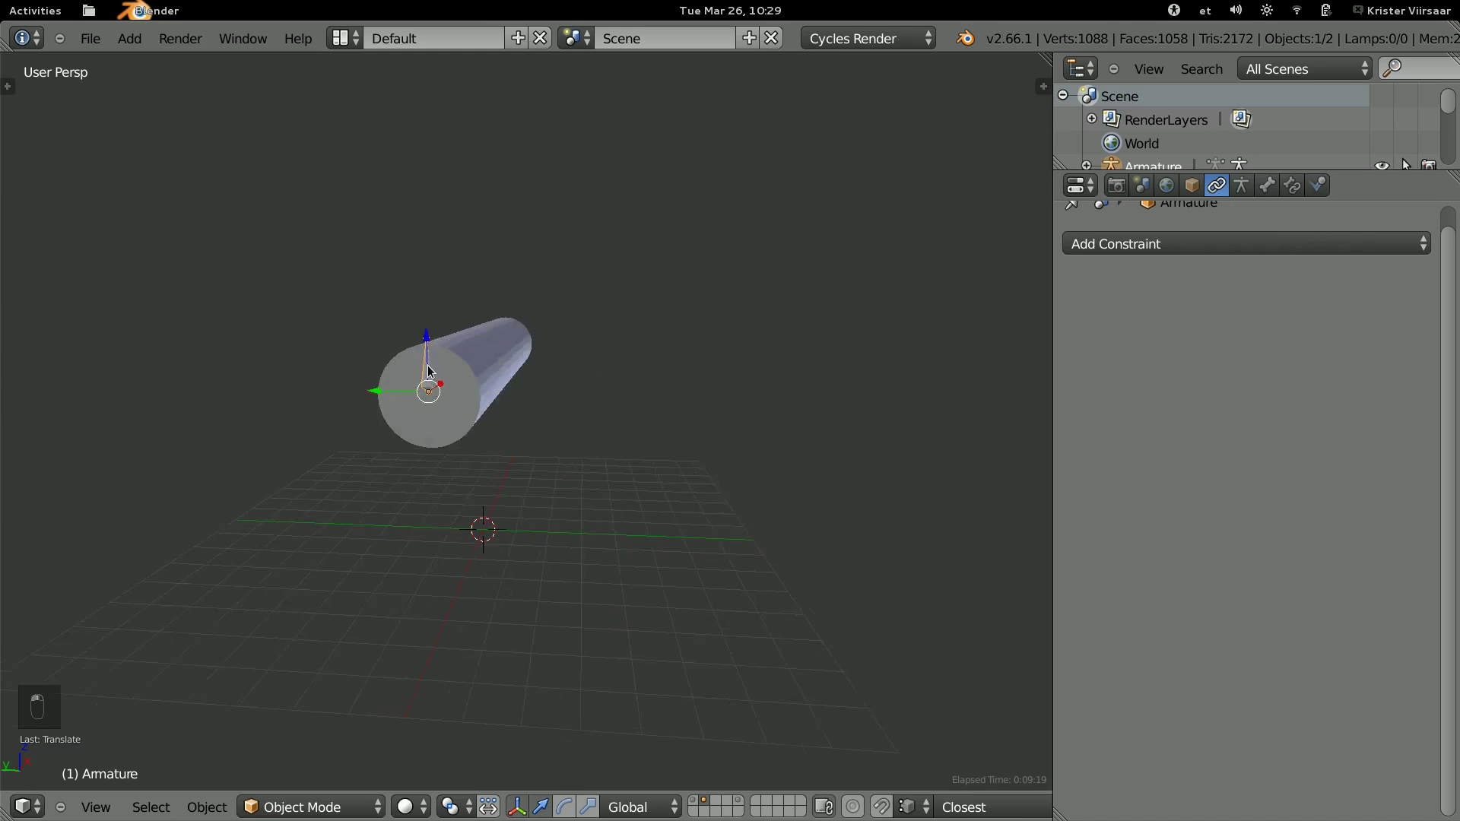
Orbit around the cylinder and enable X-Ray display for the armature.
left_click_drag(491, 346, 505, 353)
key("KP_Decimal")
middle_click(565, 382)
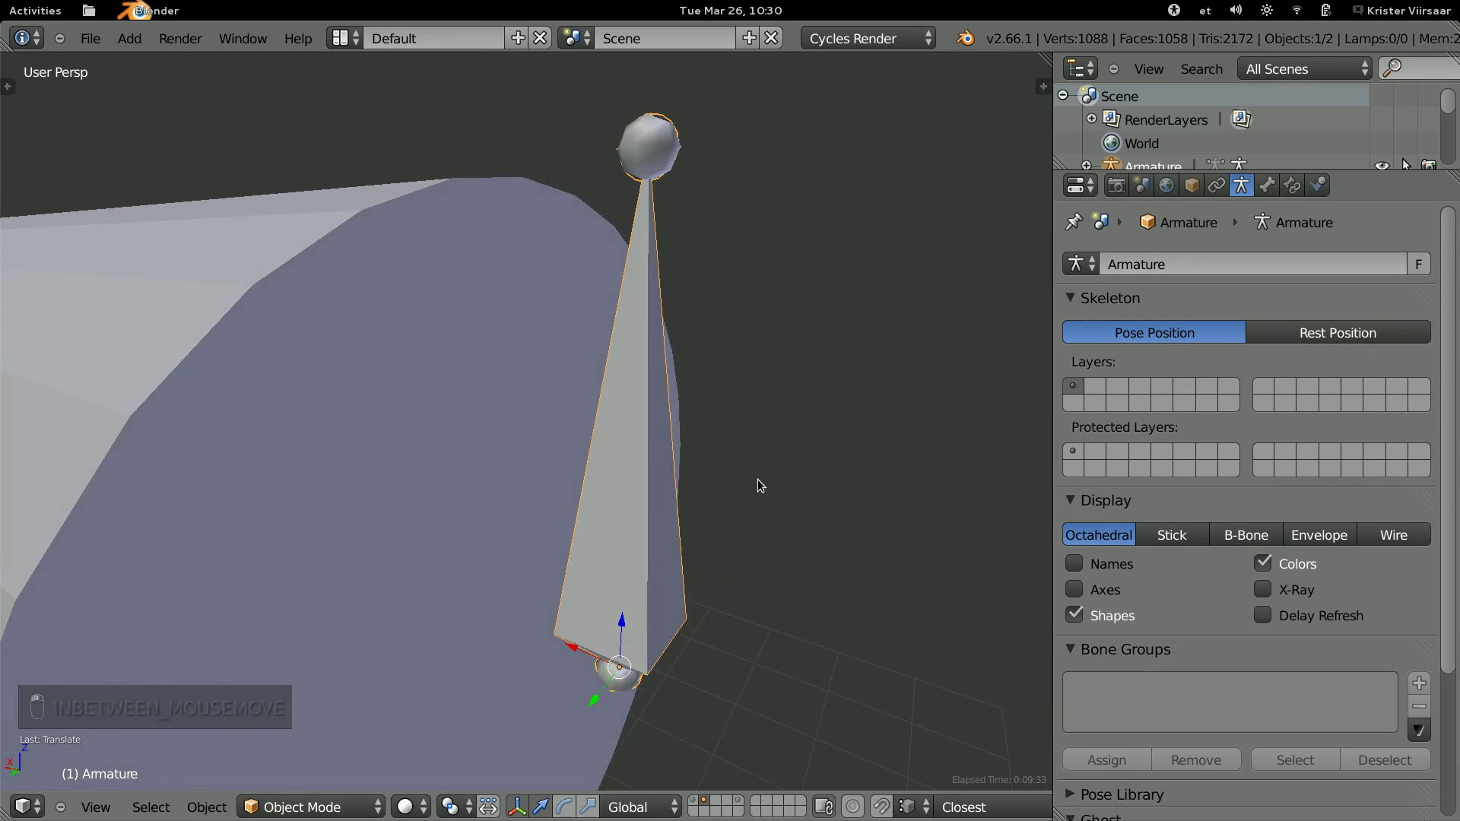
left_click_drag(635, 479, 369, 447)
left_click_drag(369, 447, 1270, 595)
left_click_drag(1270, 595, 1268, 661)
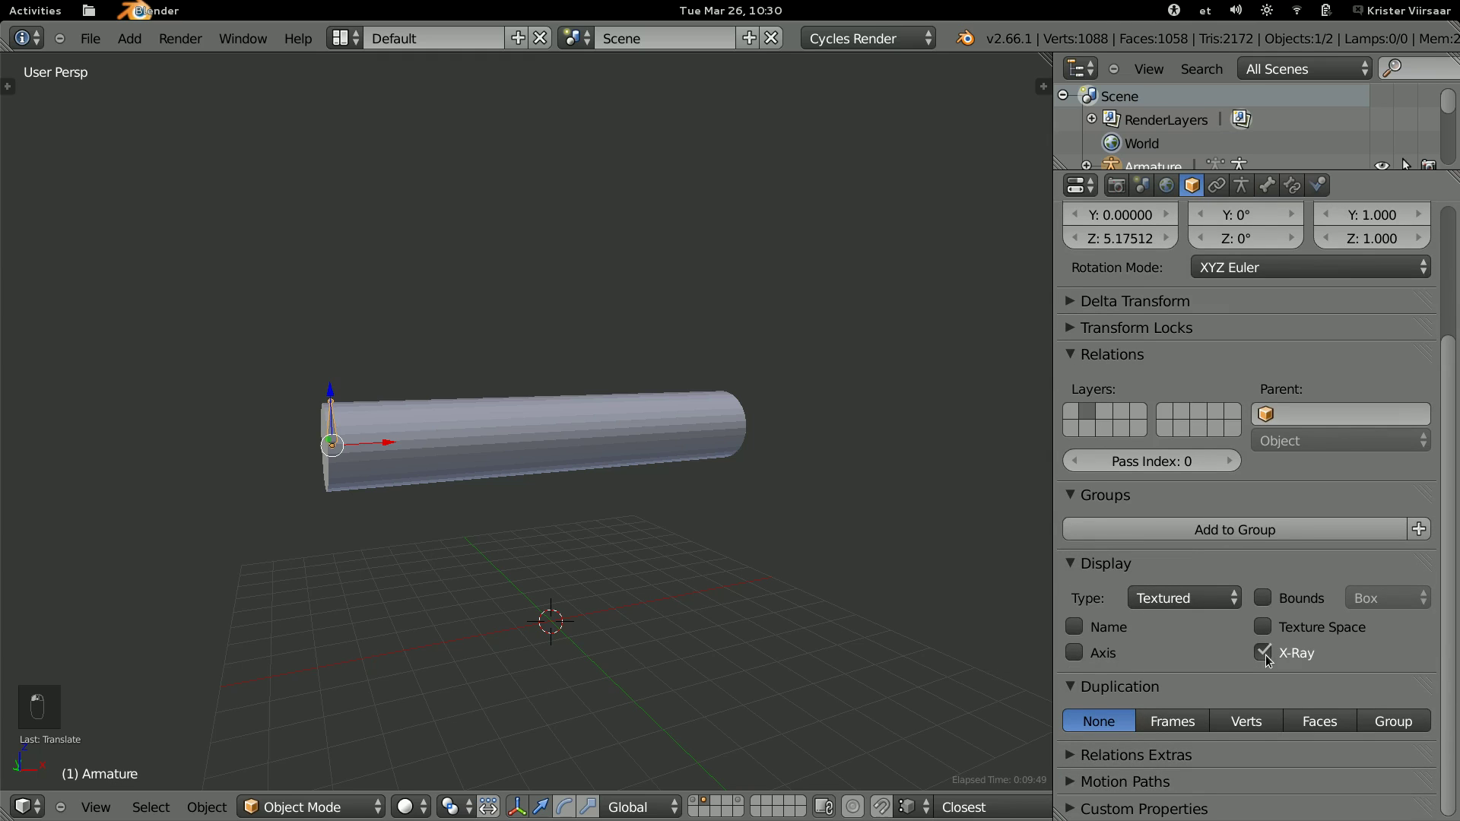
middle_click(661, 398)
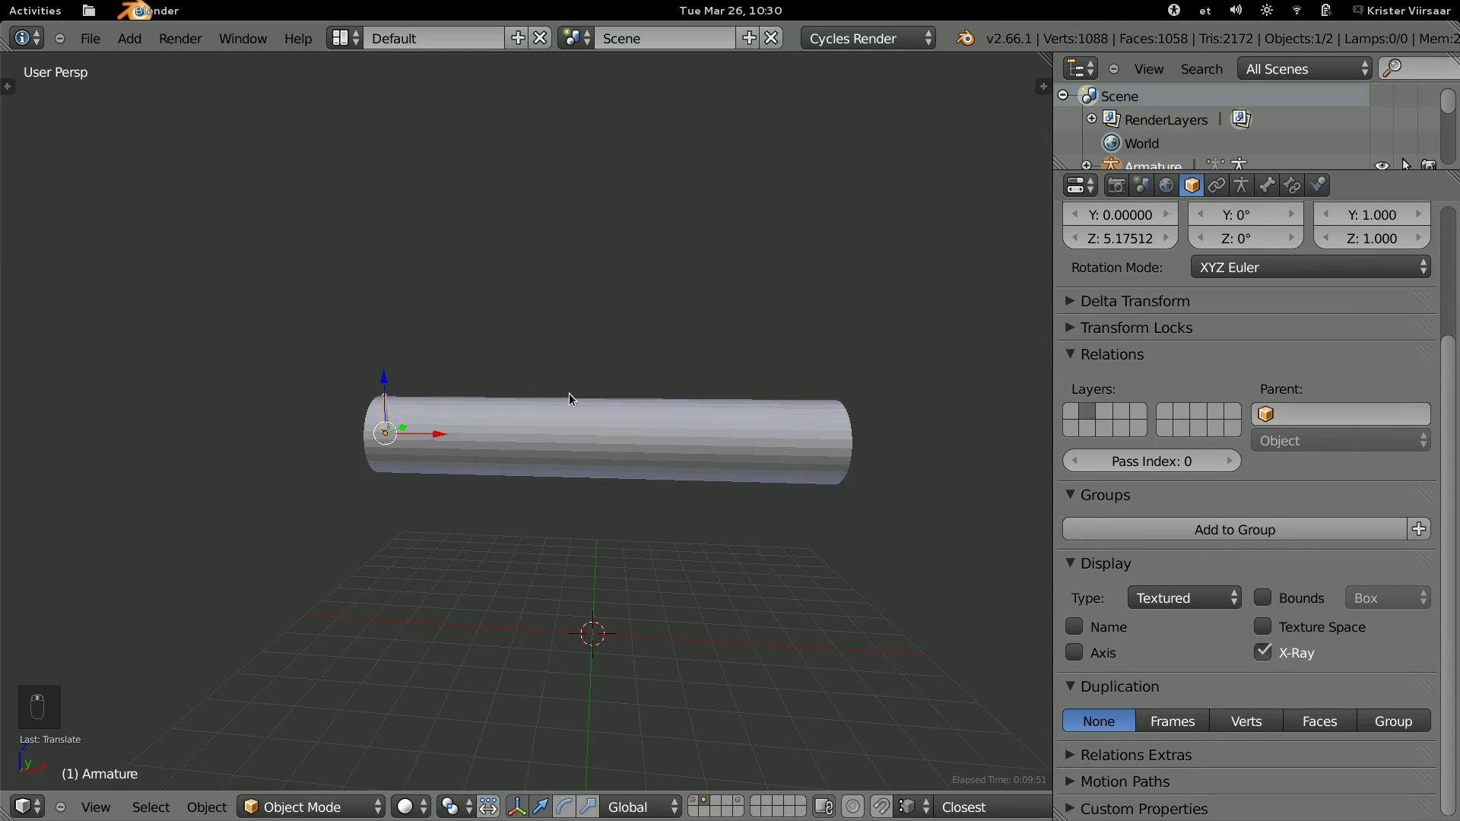
Switch to a front orthographic view along the cylinder.
left_click_drag(445, 402, 454, 400)
key("KP_3")
key("KP_1")
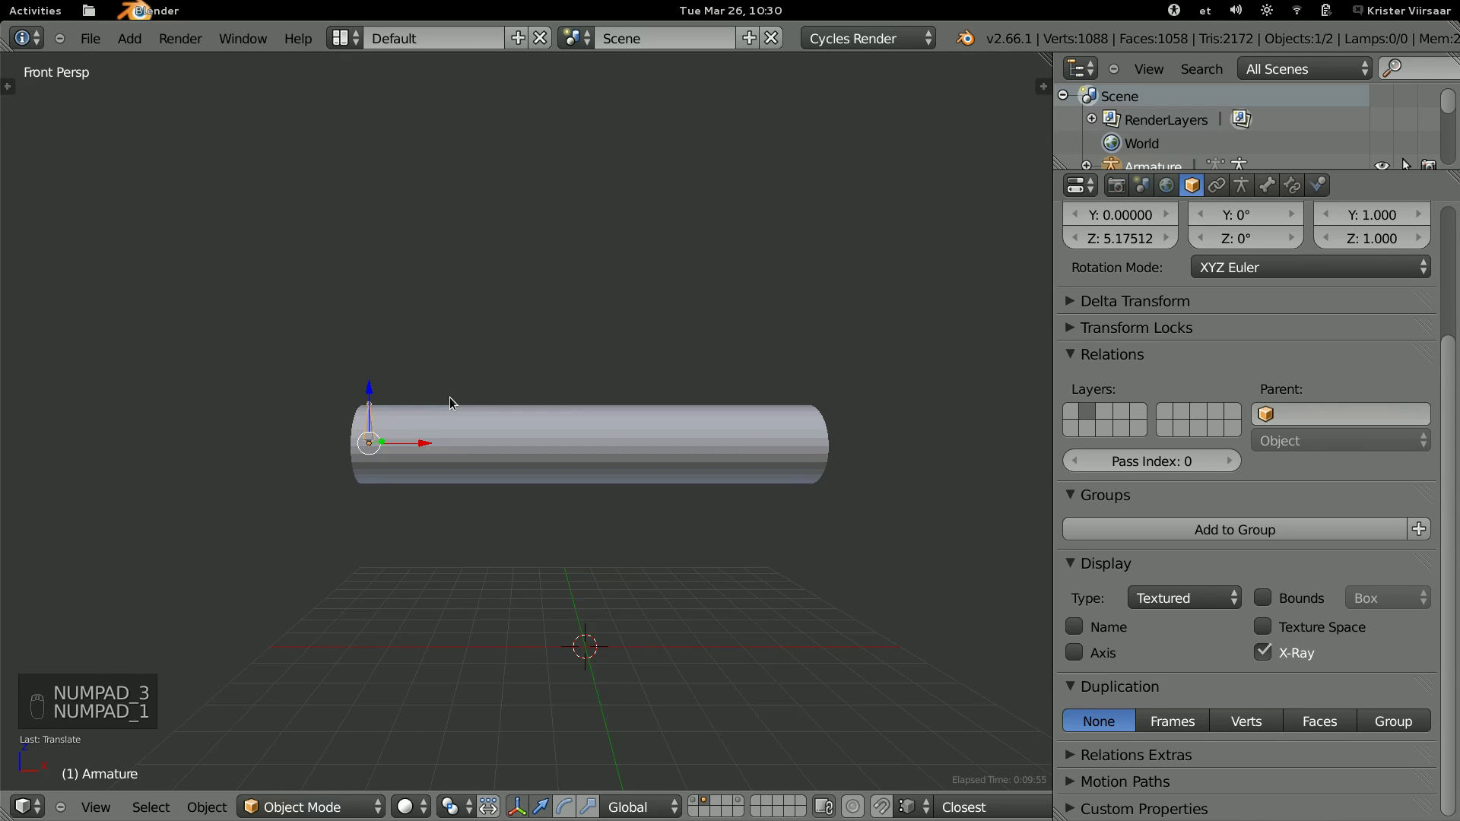
key("KP_5")
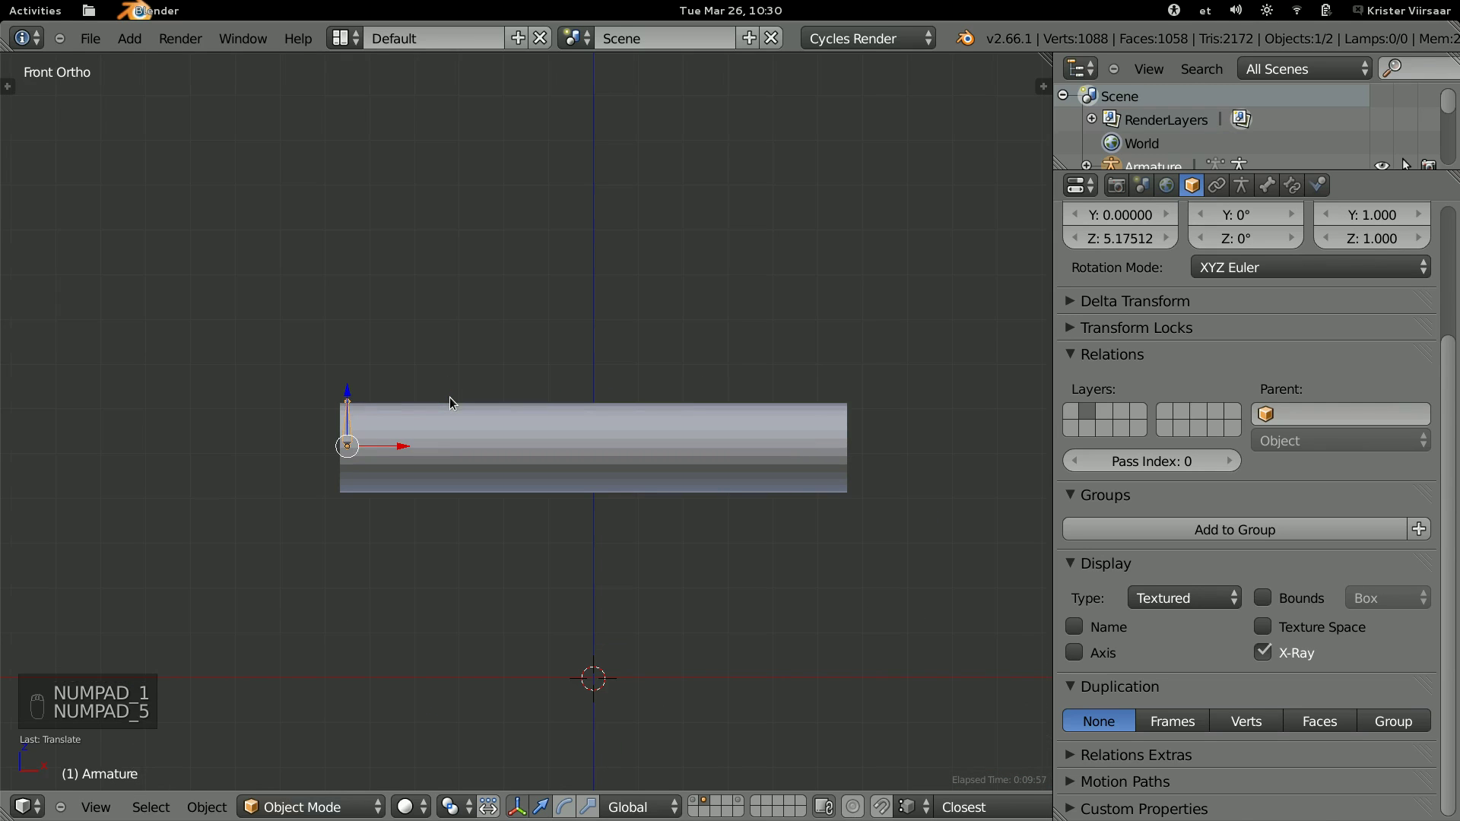
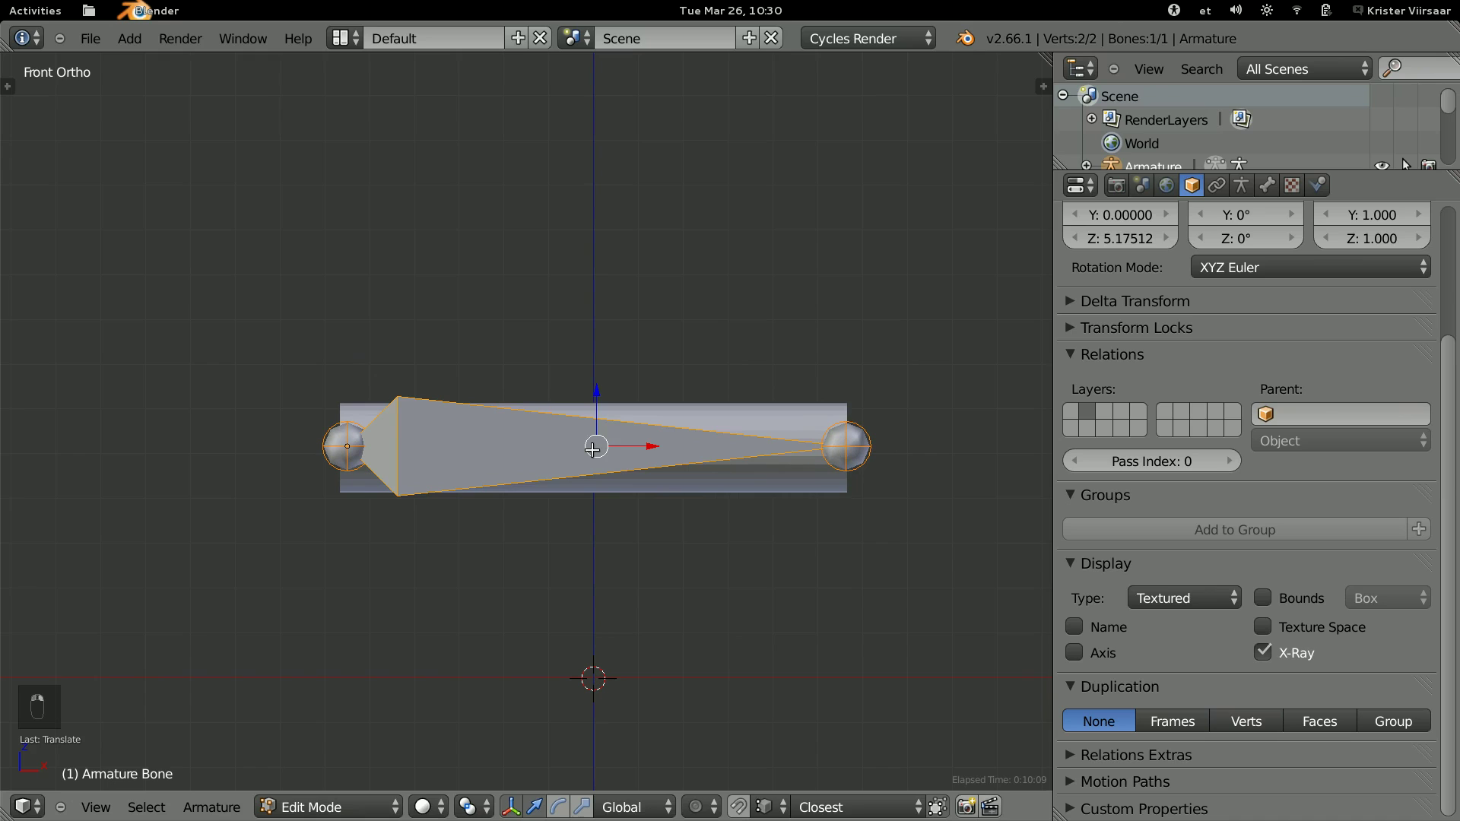
Select the bone spanning the cylinder and subdivide it into four bones.
key("w")
key("w")
key("a")
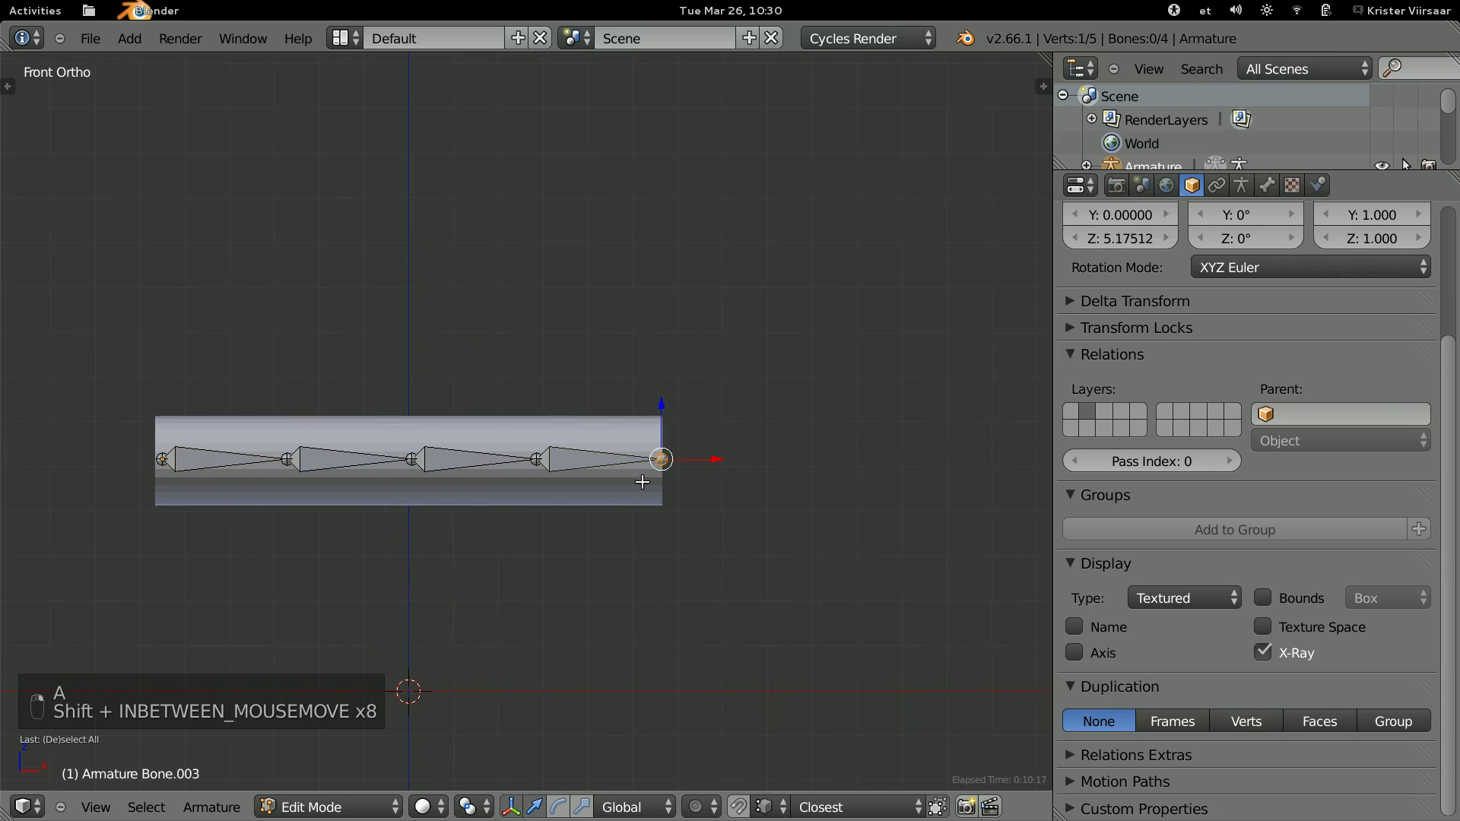
Extrude extra bones by mistake and undo them back to the four-bone chain.
key("e")
key("e")
key("e")
key("e")
key("e")
key("e")
key("e")
key("e")
key("ctrl+z")
key("ctrl+z")
key("ctrl+z")
key("ctrl+z")
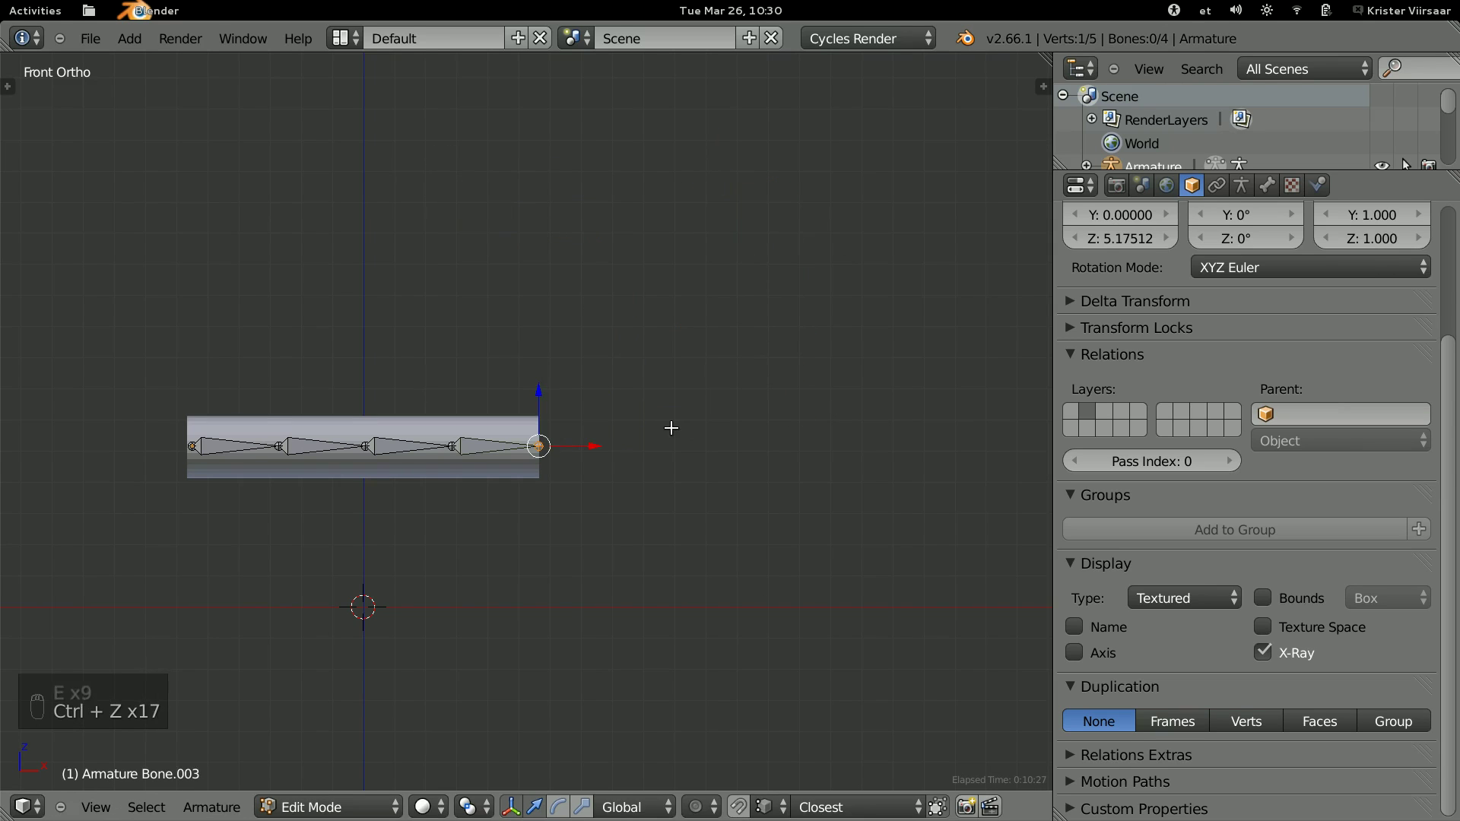
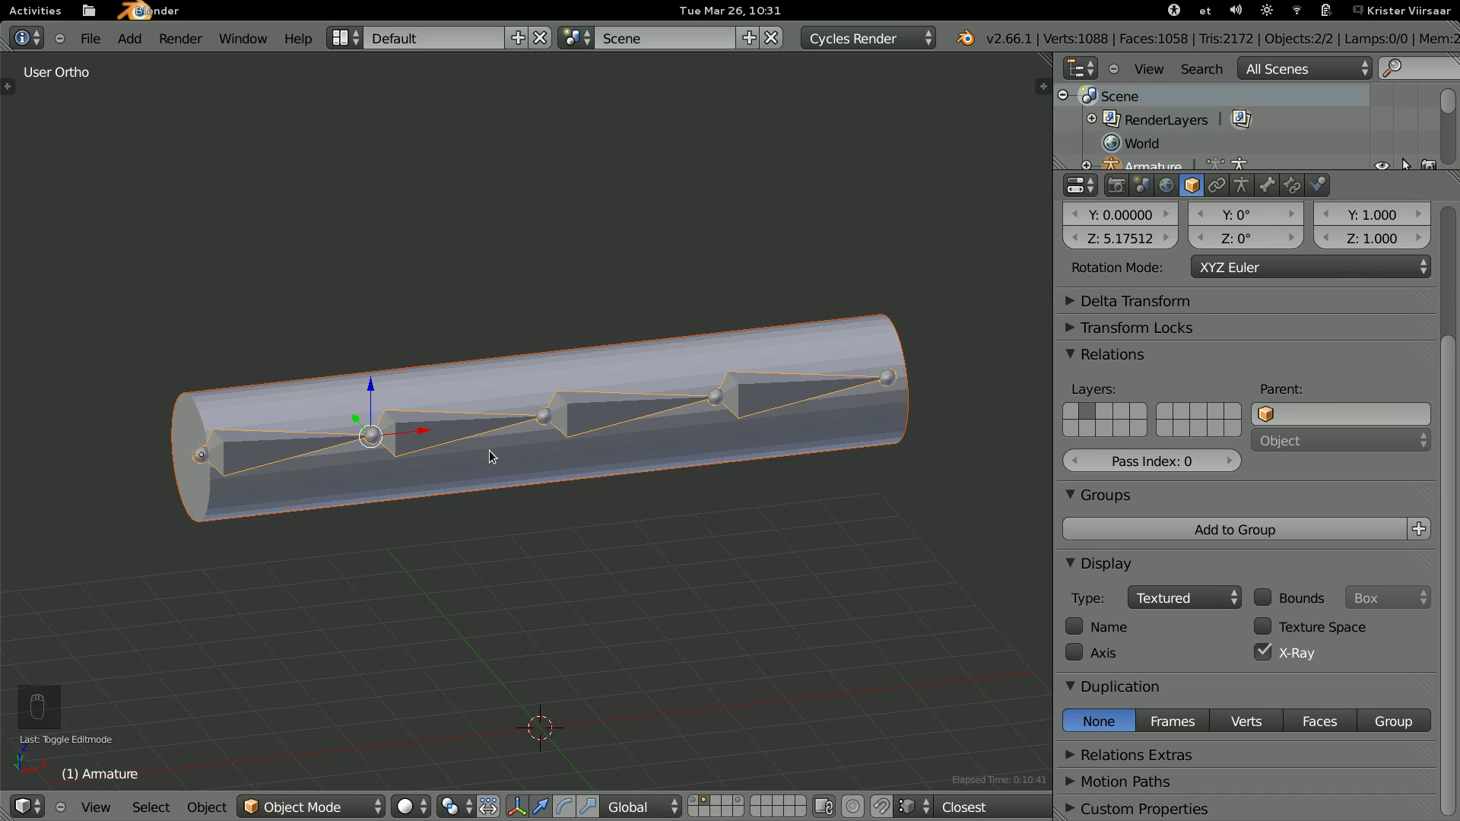
Parent the cylinder to the armature with automatic weights.
key("ctrl+p")
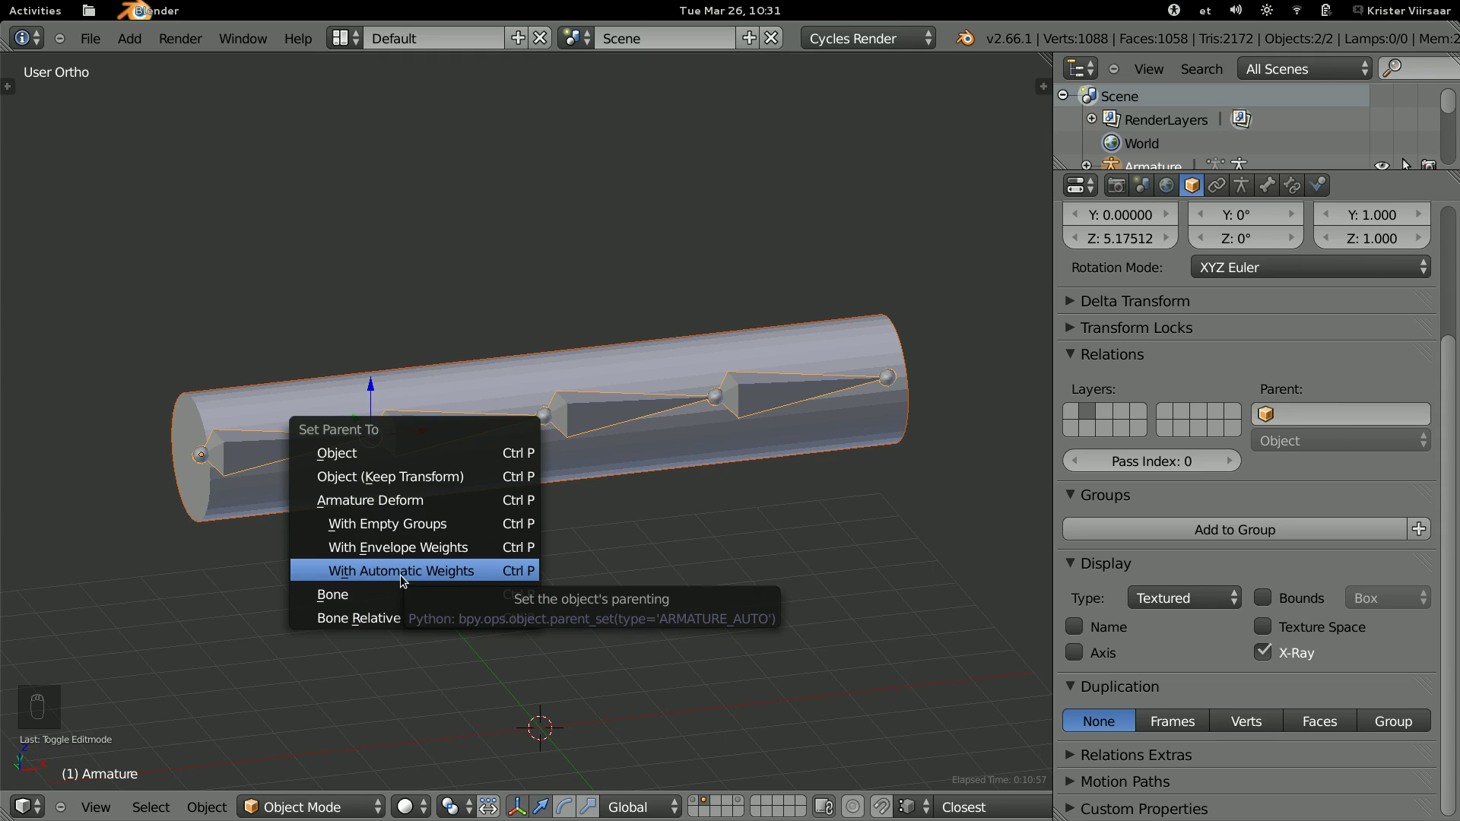
left_click_drag(571, 408, 520, 469)
left_click_drag(520, 468, 445, 599)
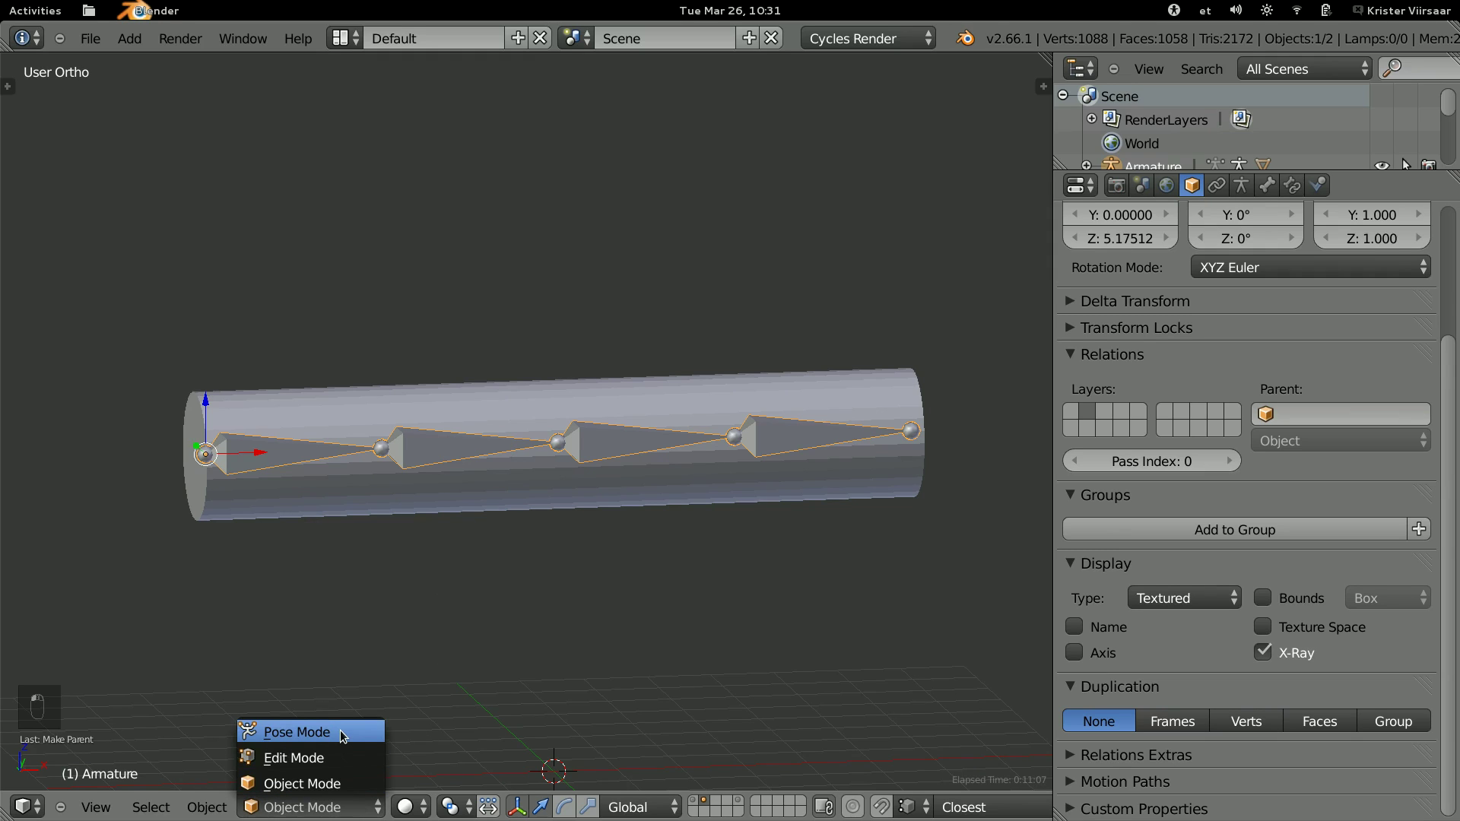
In Pose Mode rotate bones near the end so the cylinder curls back.
key("ctrl+Tab")
left_click_drag(592, 440, 635, 240)
key("r")
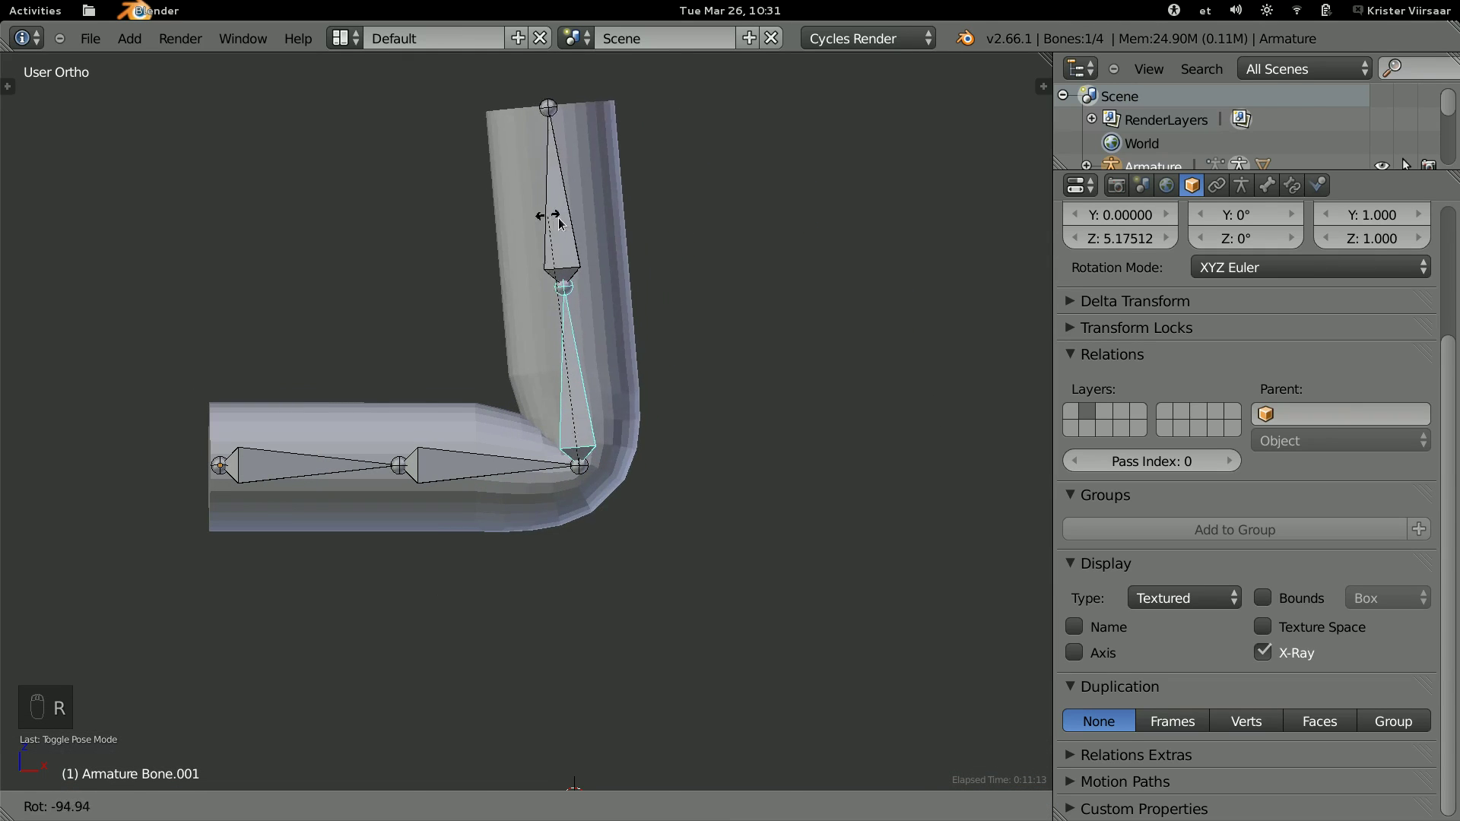
key("r")
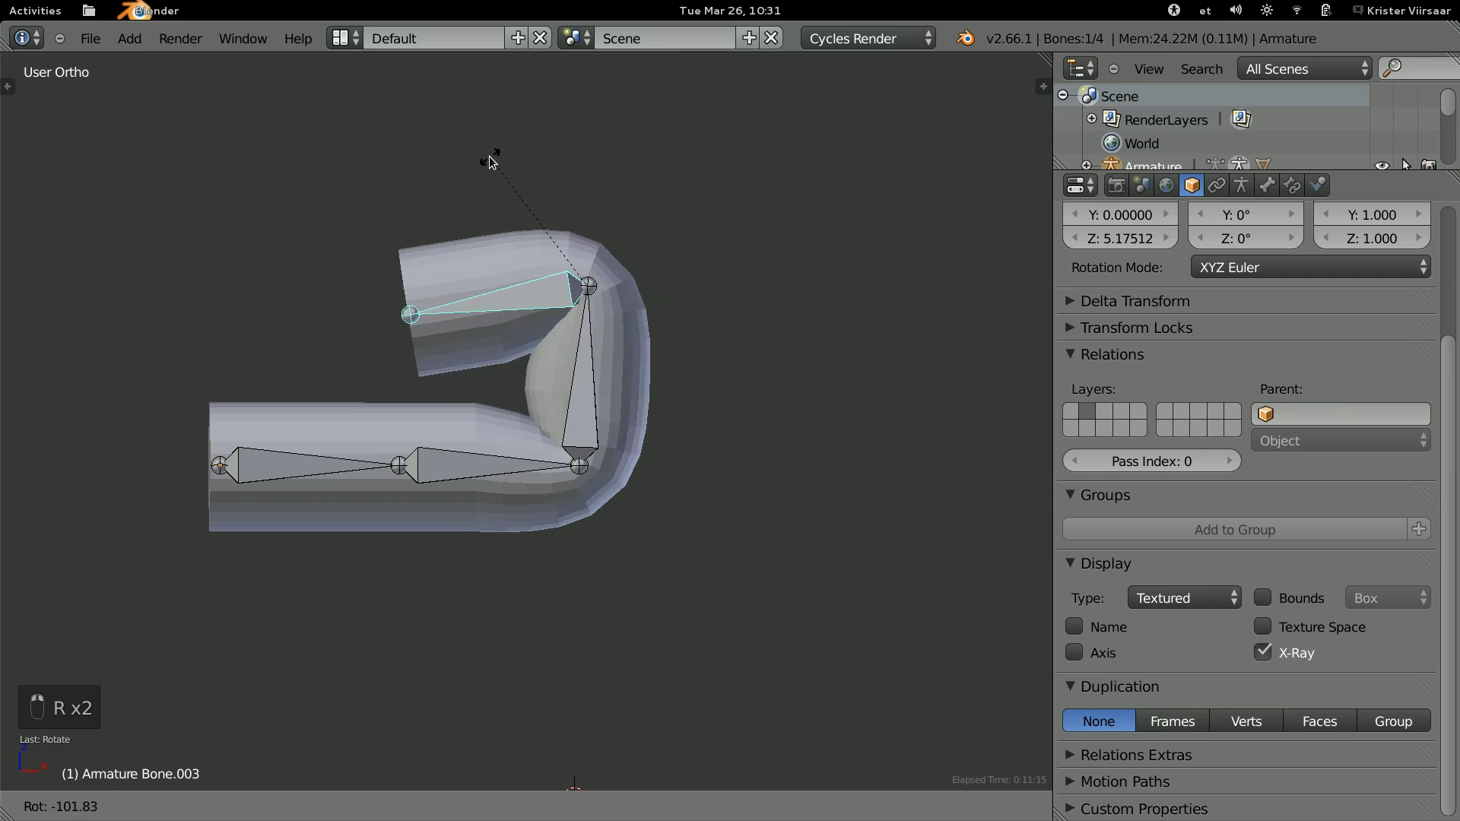
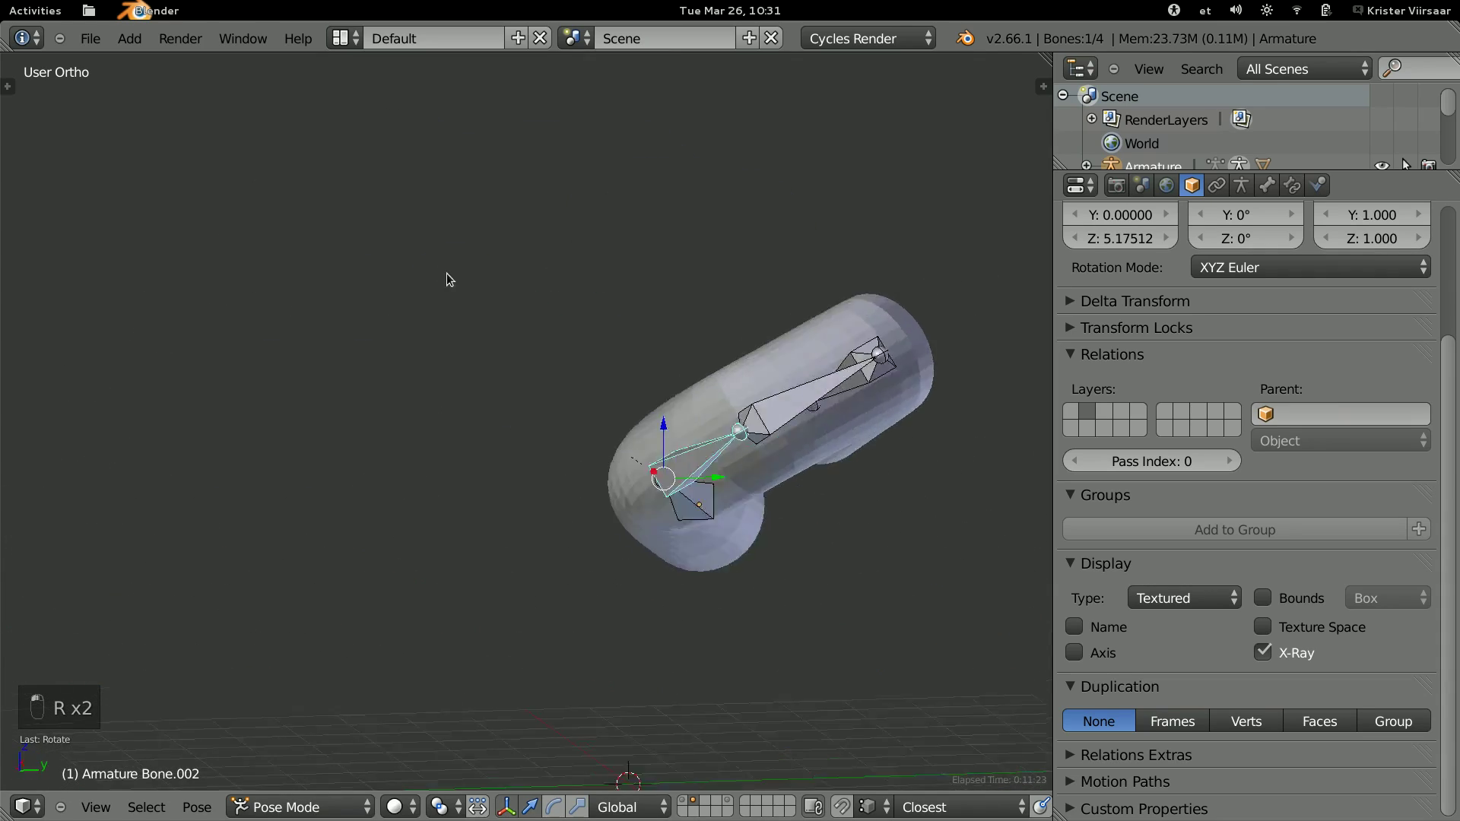
Clear the bones' rotation and location so the chain lies straight again.
key("r")
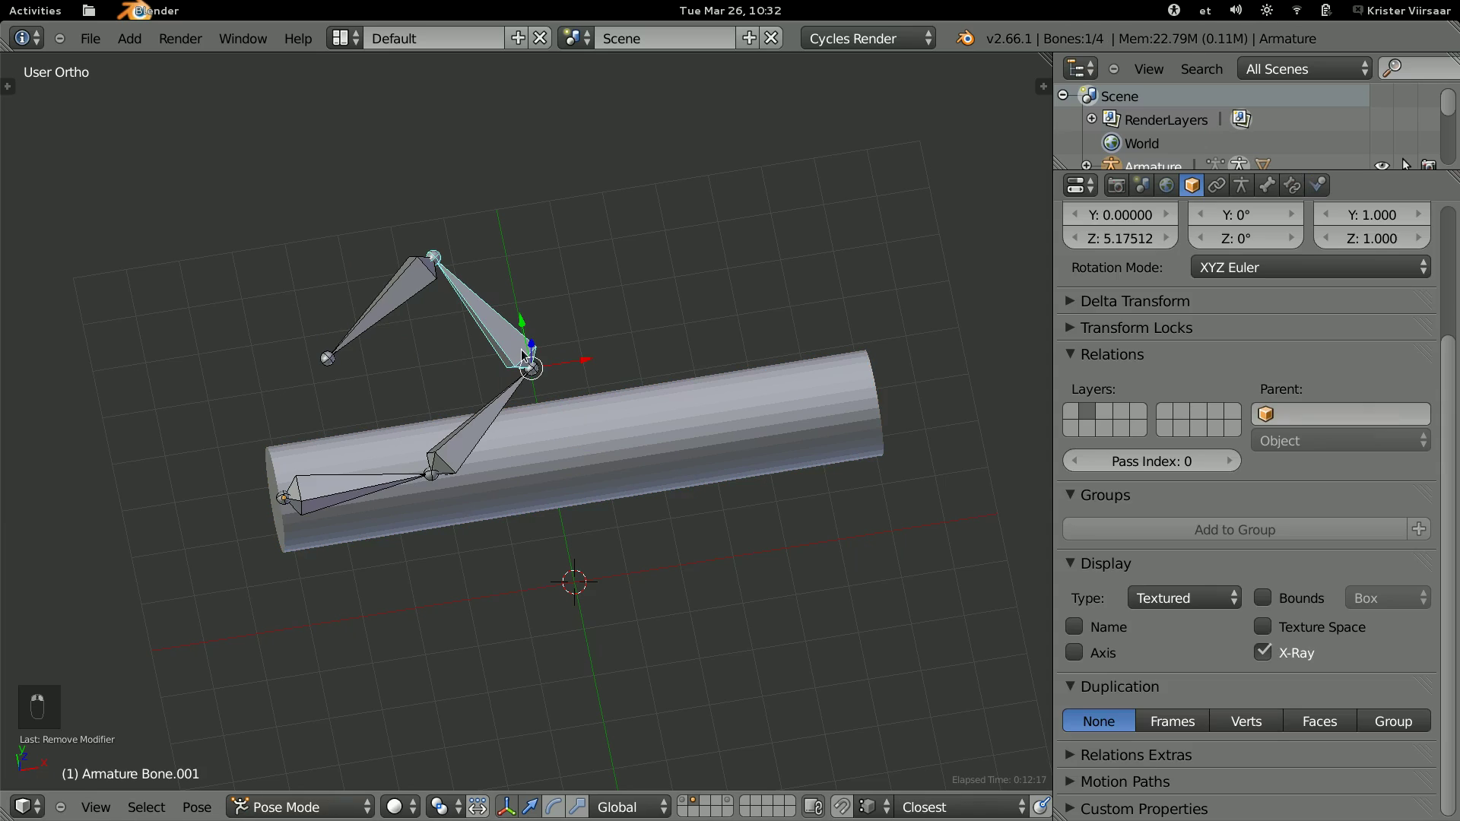
key("a")
key("a")
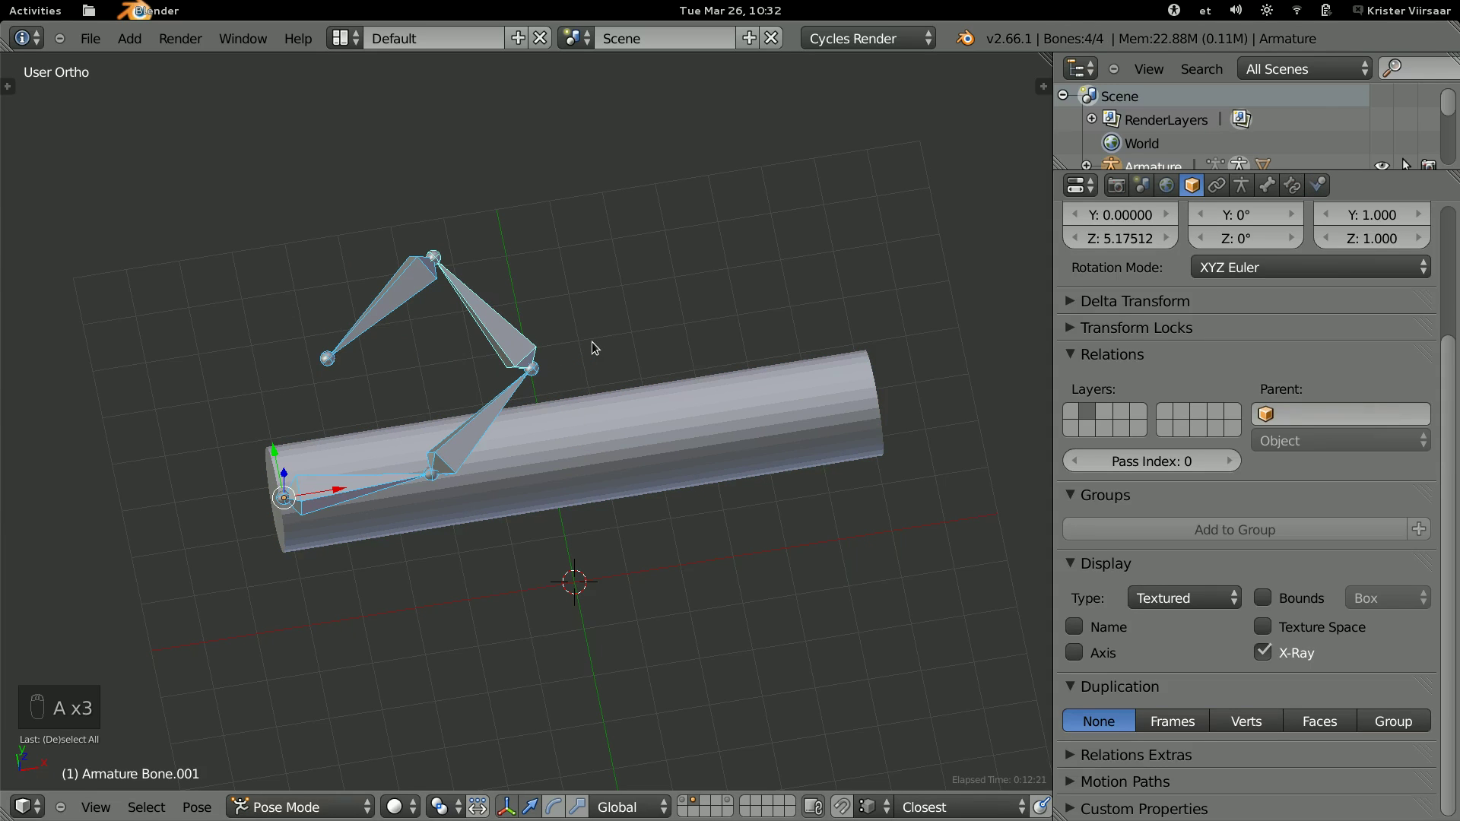
key("alt+r")
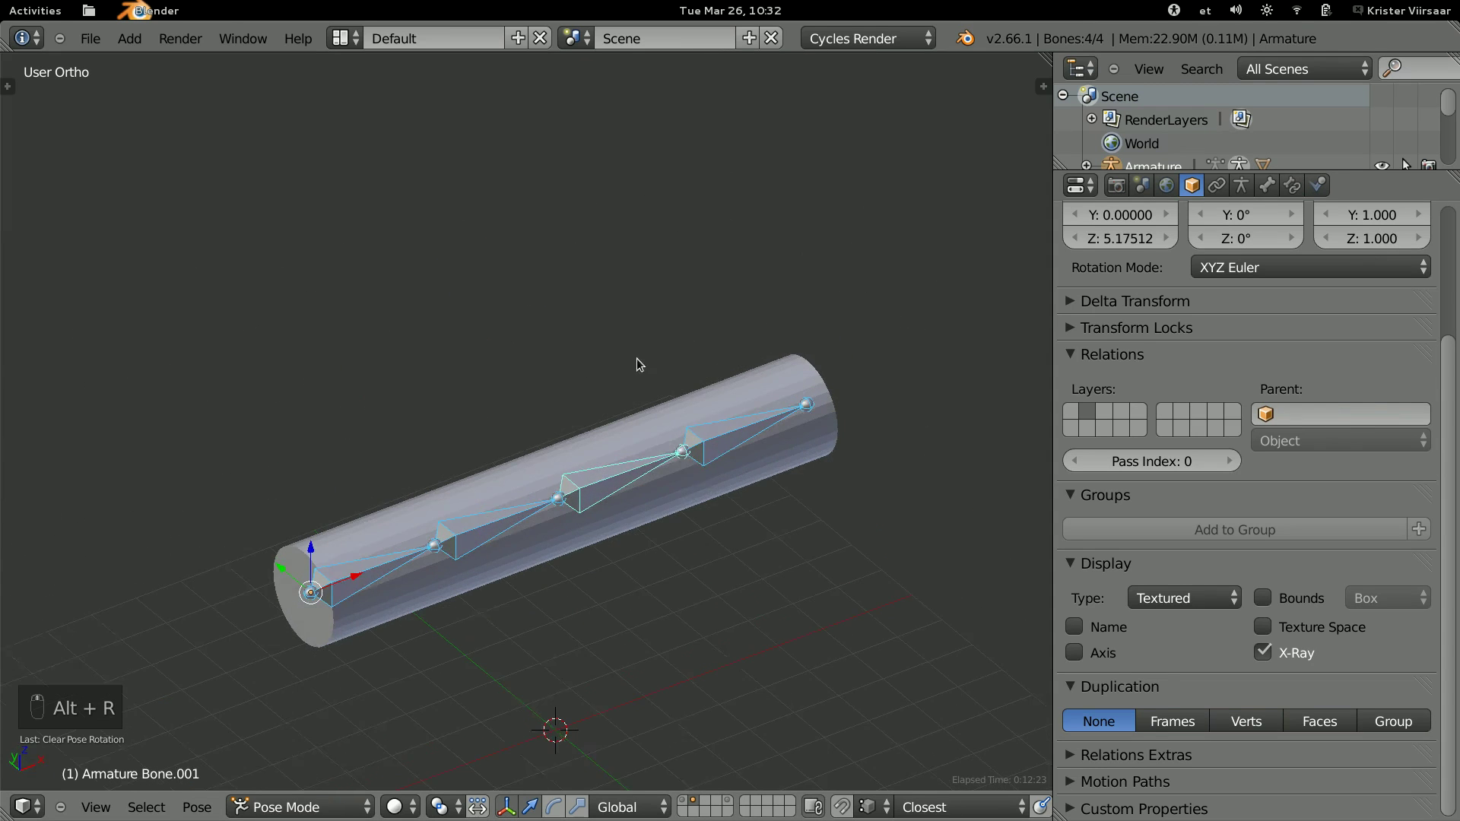
key("g")
key("alt+g")
Deselect all bones and return to Object Mode.
key("a")
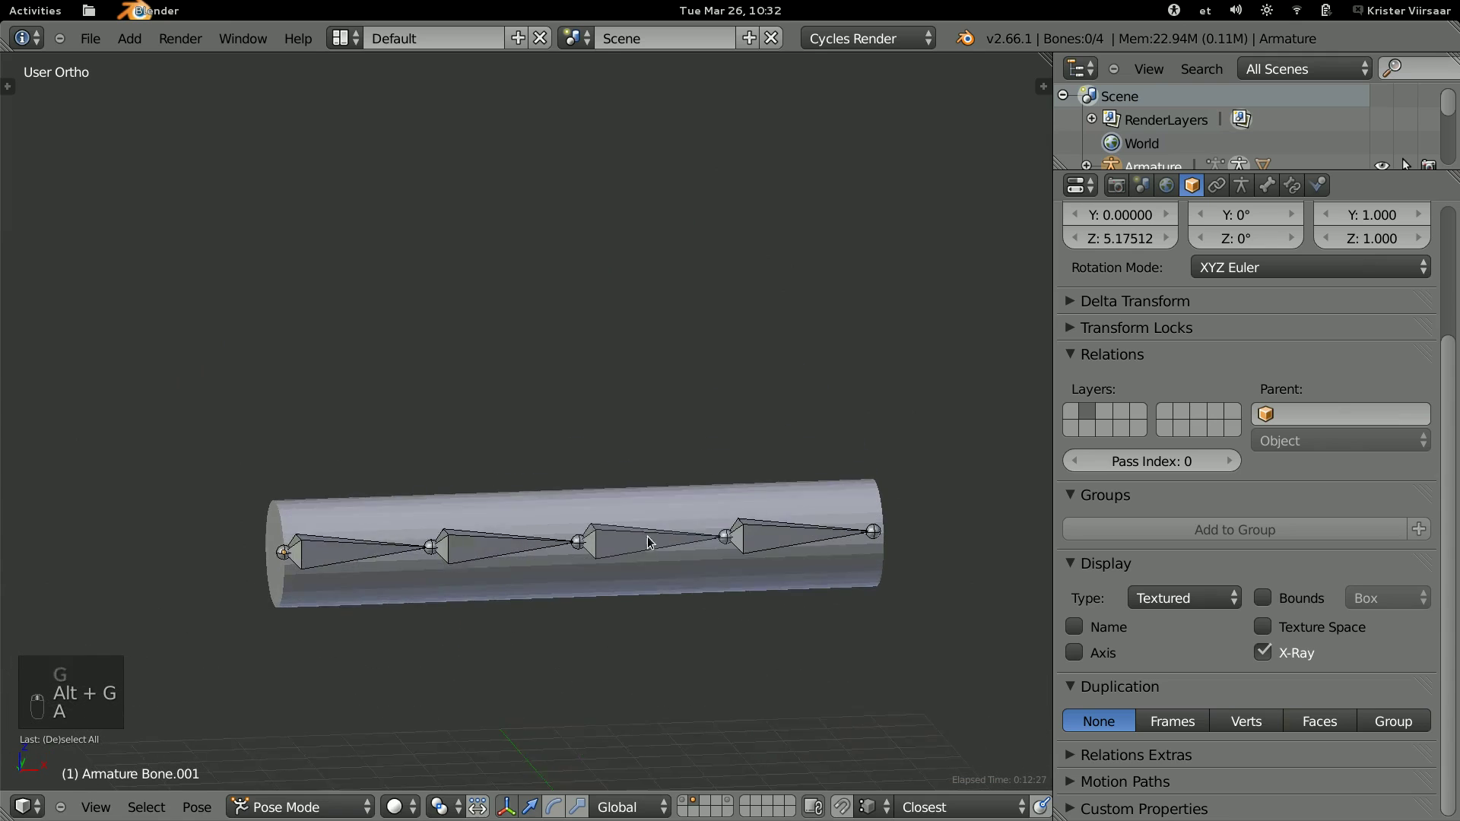
key("ctrl+Tab")
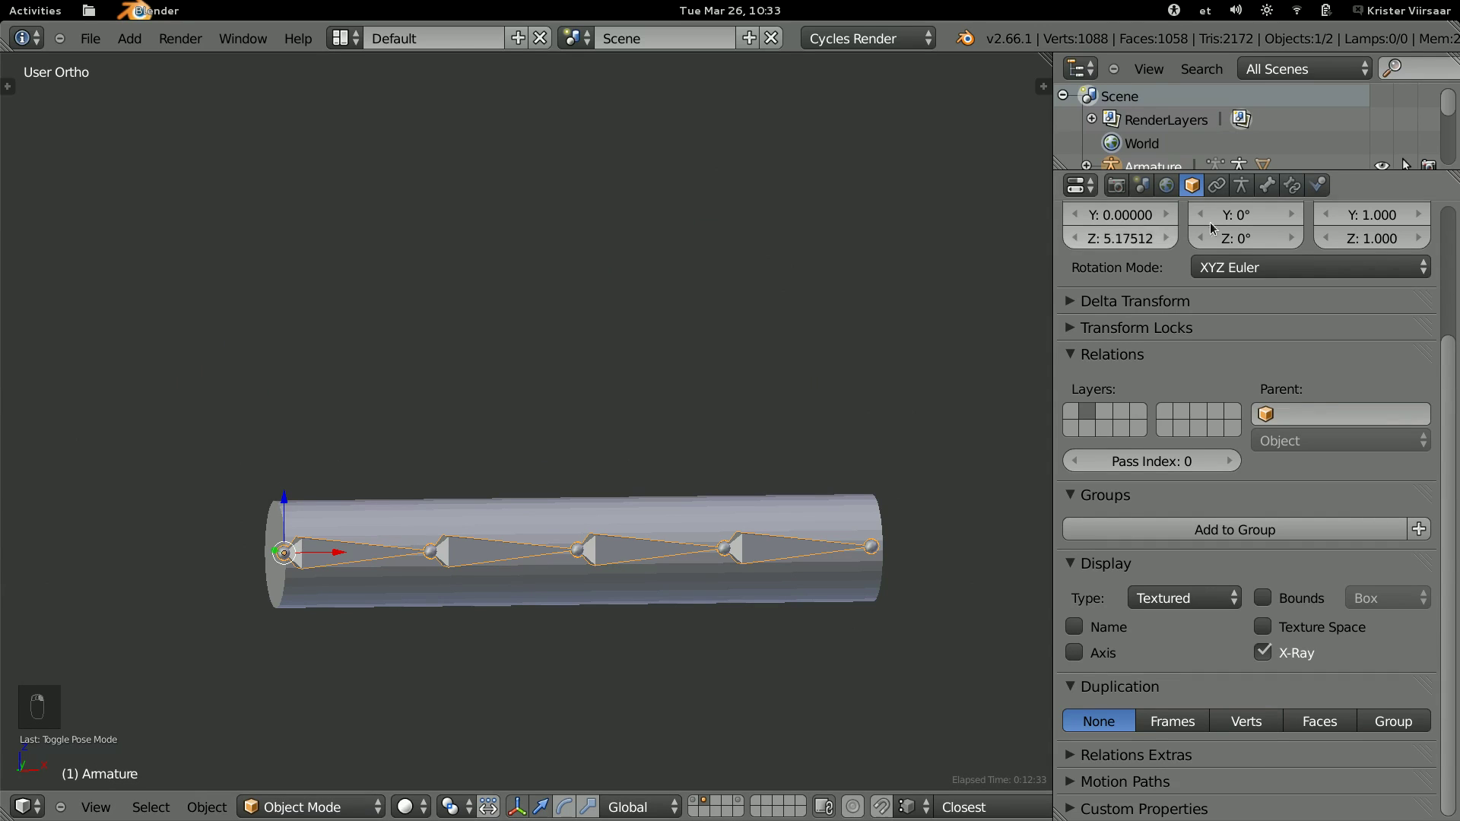
Display the armature's bones as envelopes and enter Edit Mode on it.
left_click_drag(1243, 195, 1242, 195)
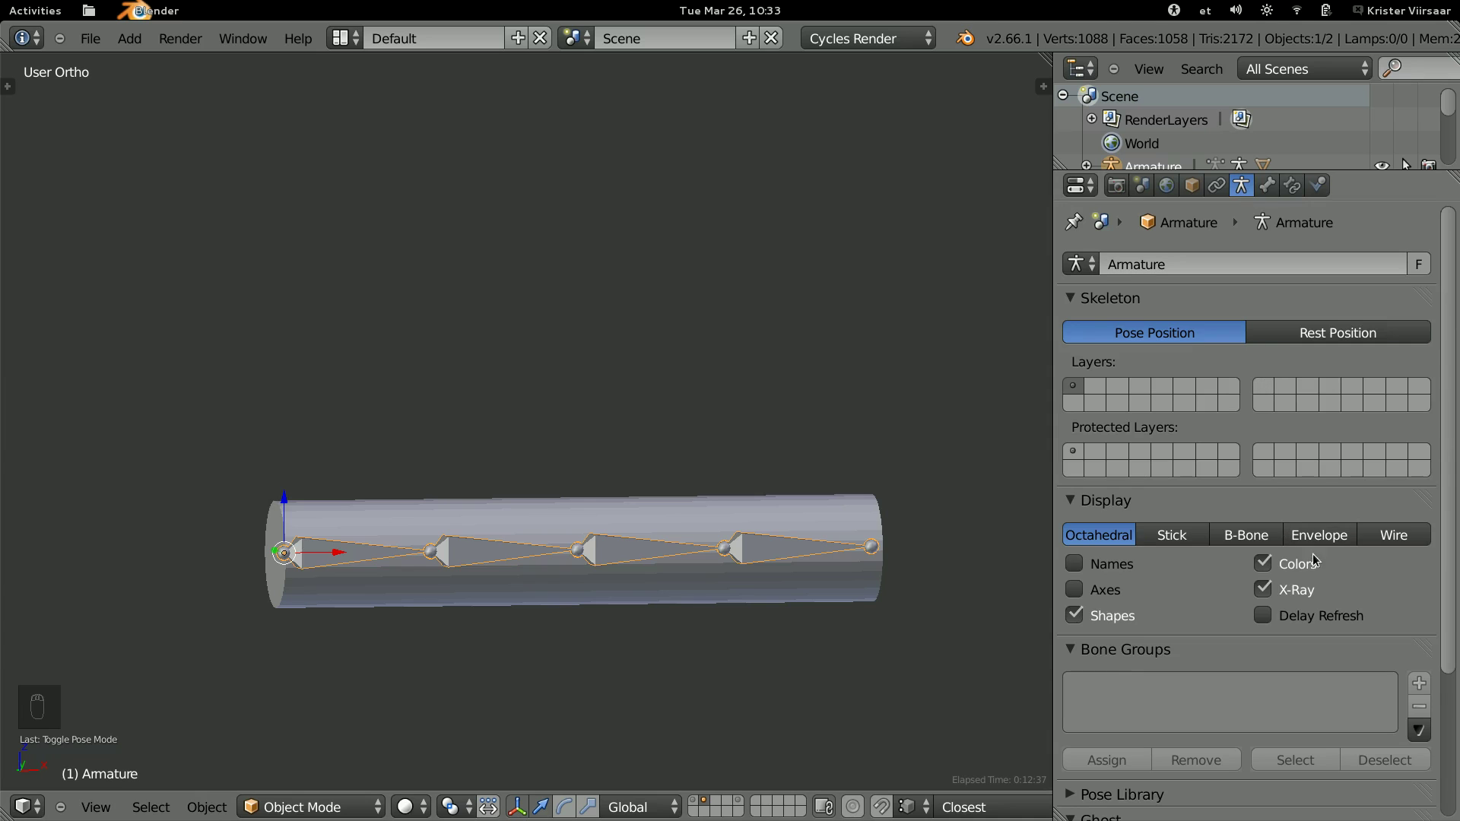
left_click_drag(1321, 537, 1321, 537)
left_click_drag(642, 552, 649, 495)
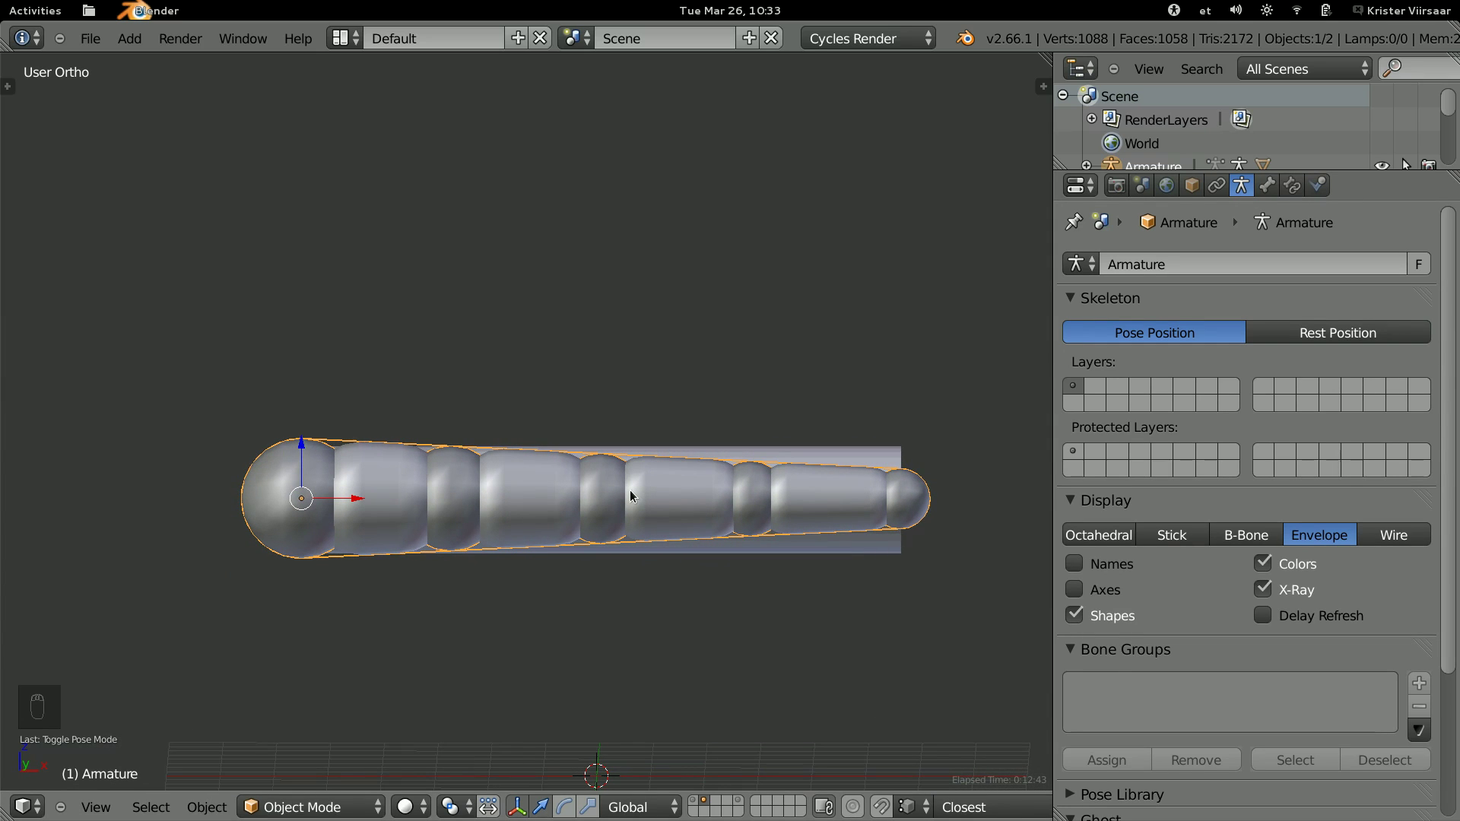
key("Tab")
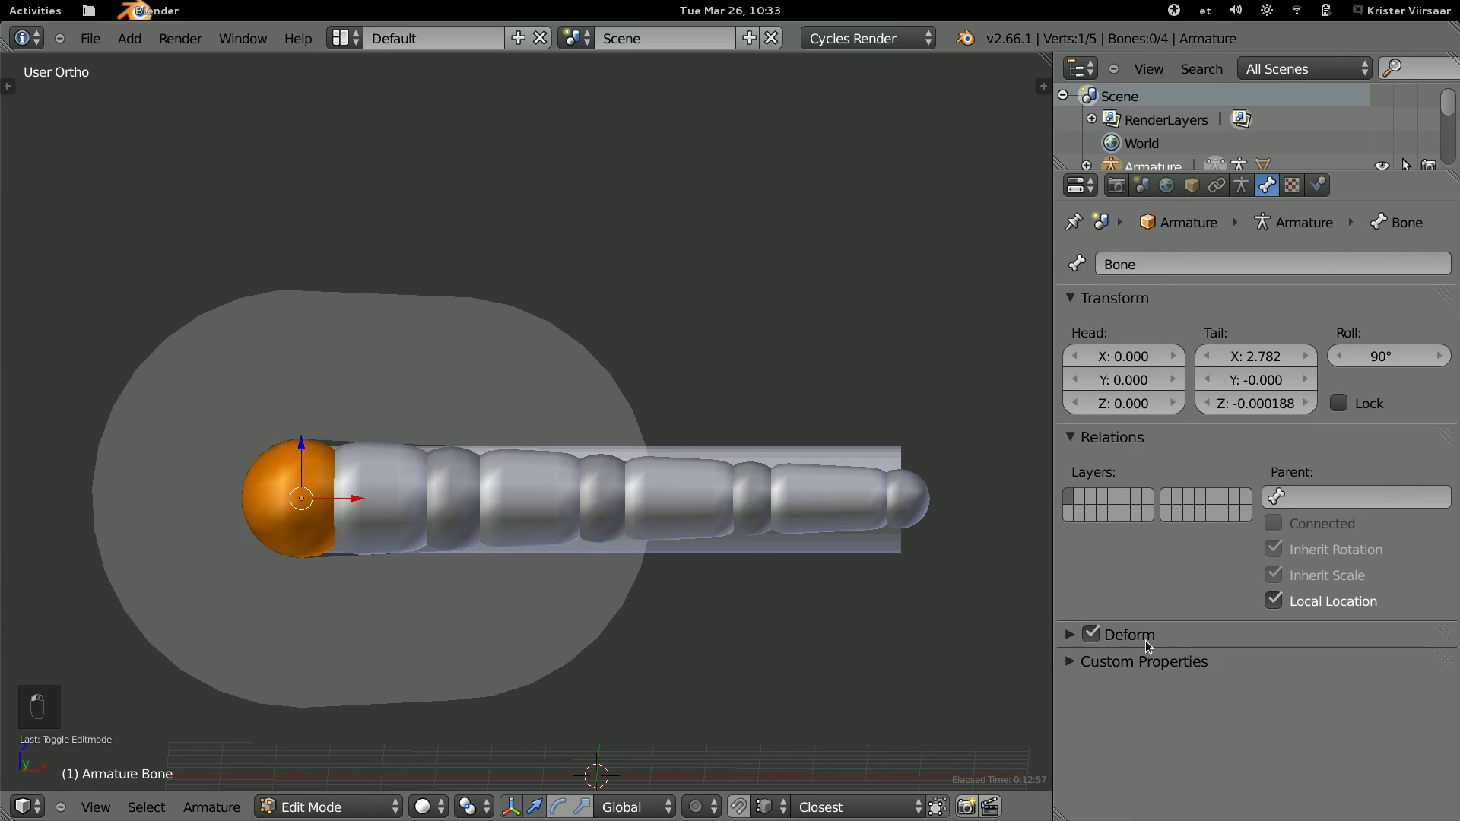
Enlarge the first bone's envelope distance so it reaches around the cylinder's end.
left_click(1160, 654)
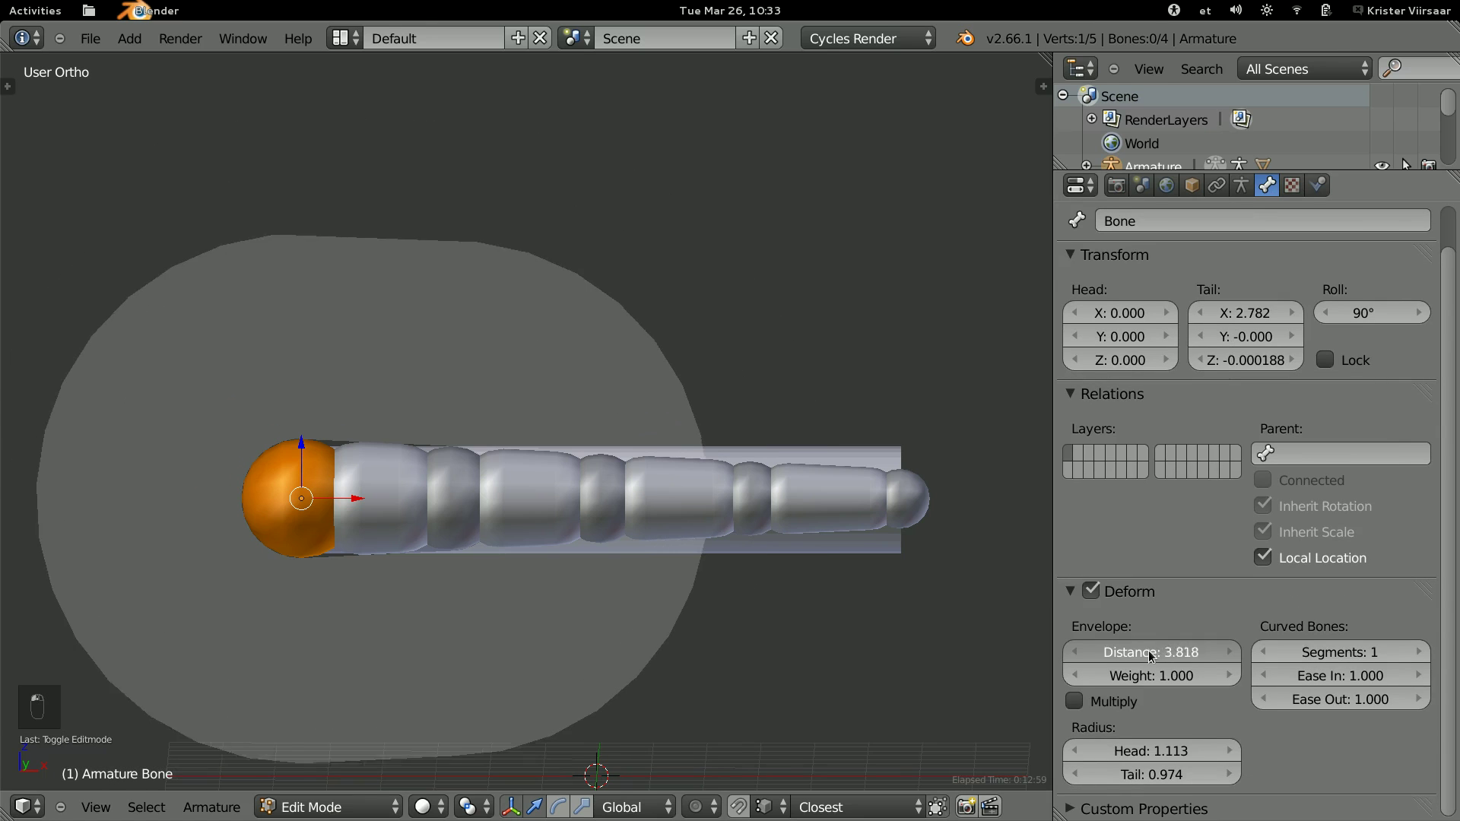
key("ctrl+z")
key("s")
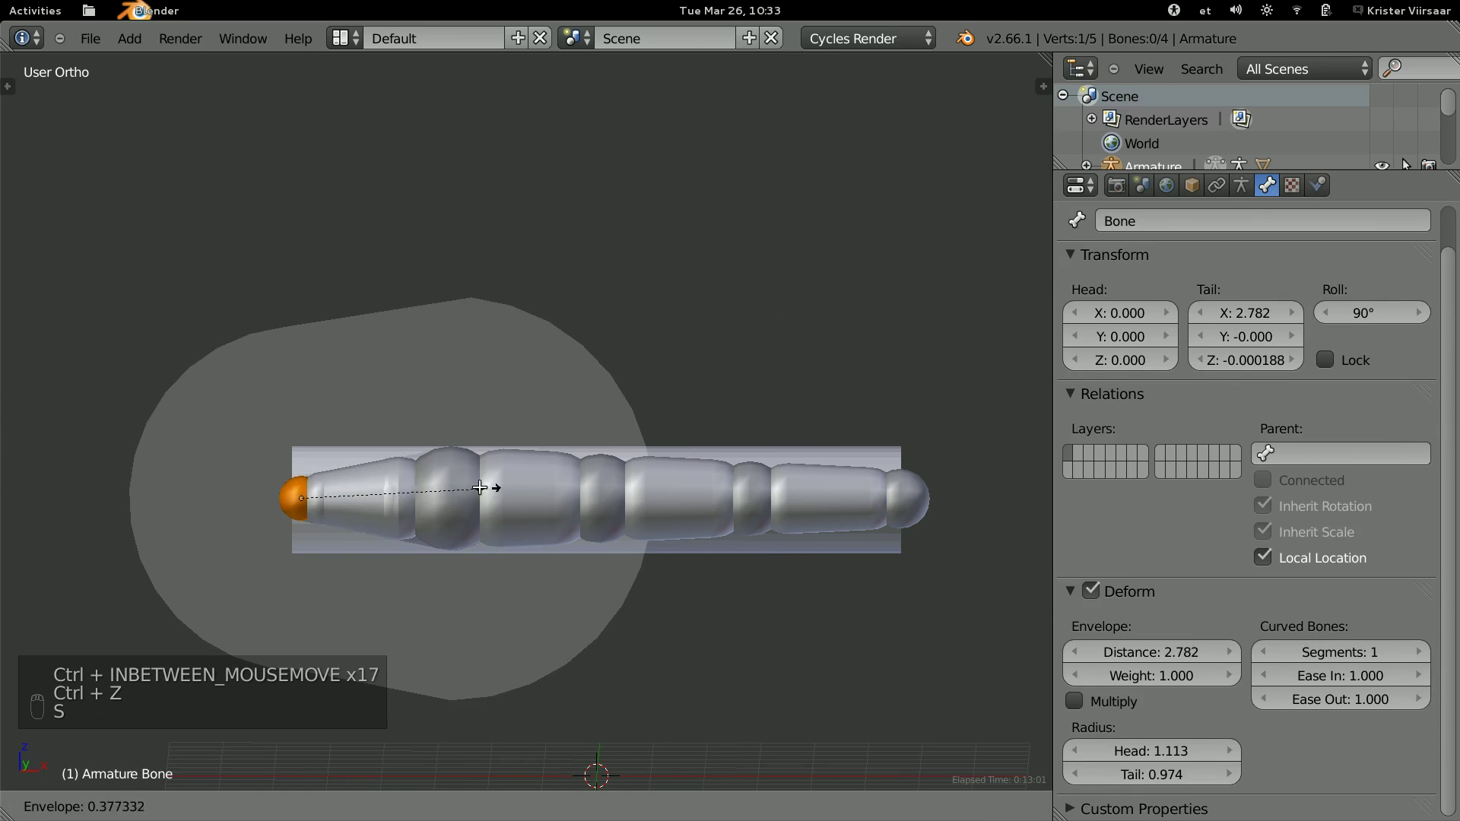
key("s")
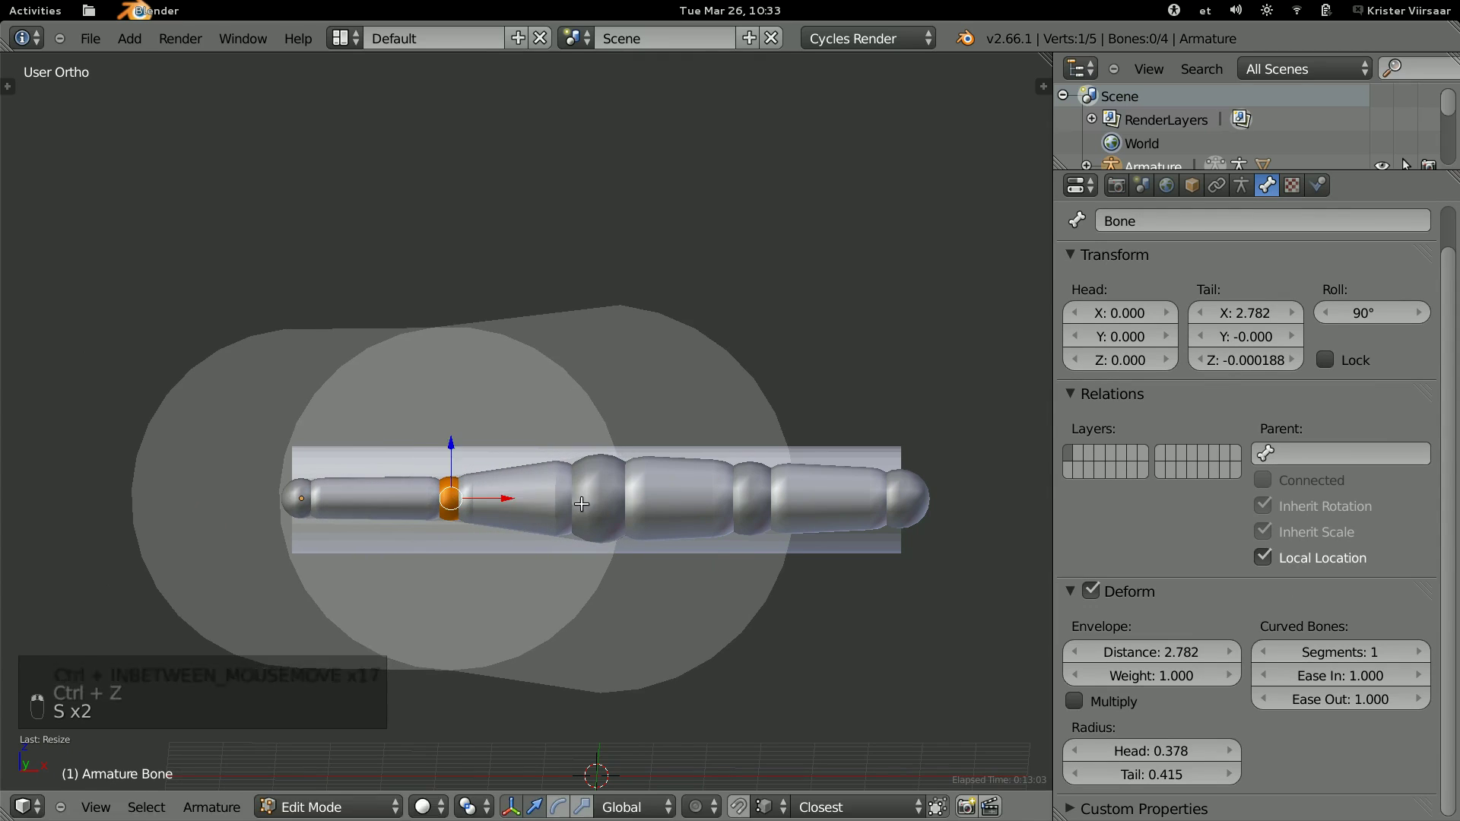
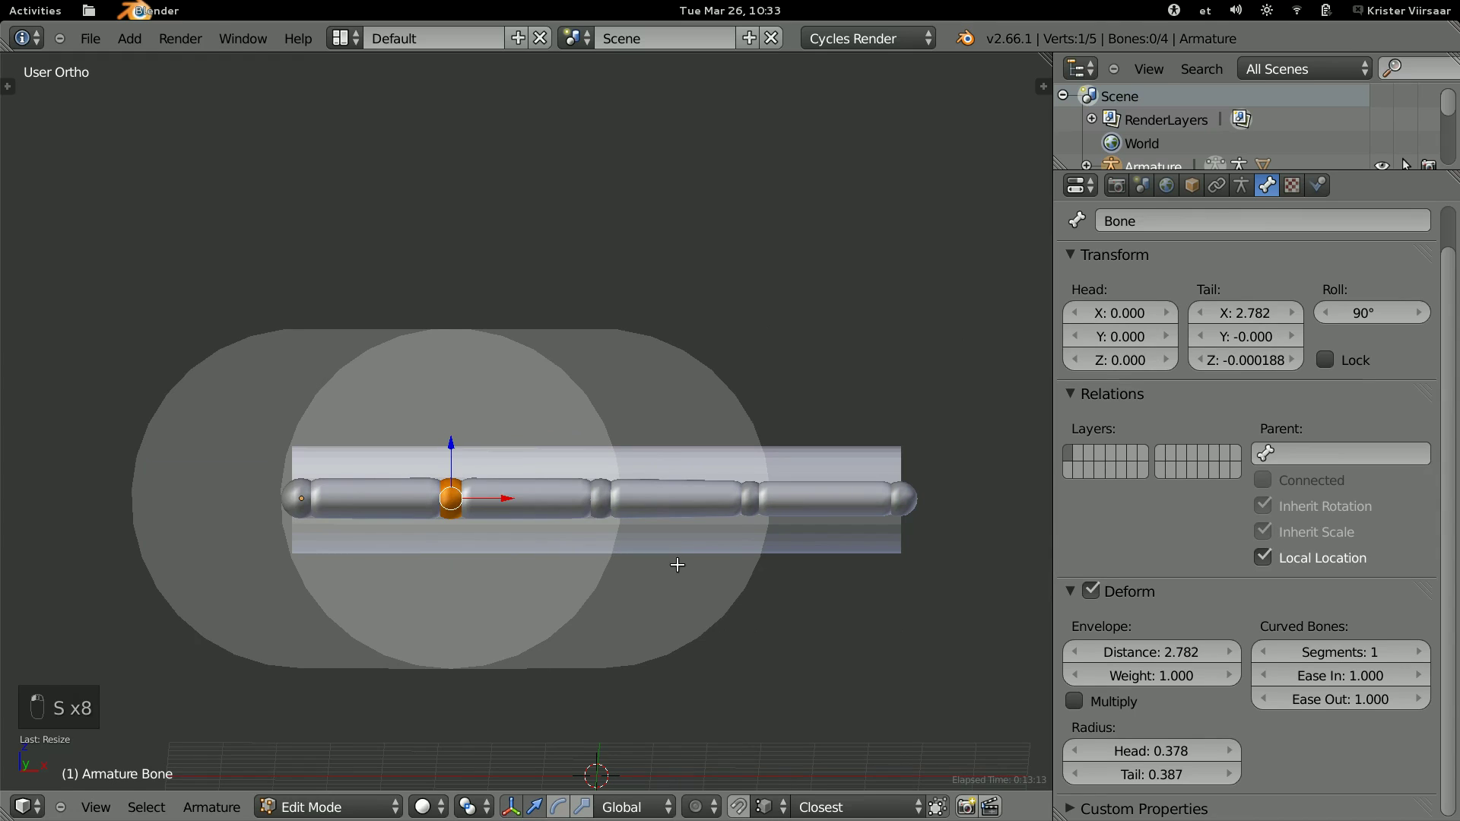
Parent the cylinder to the armature and switch the armature into Pose Mode.
key("Tab")
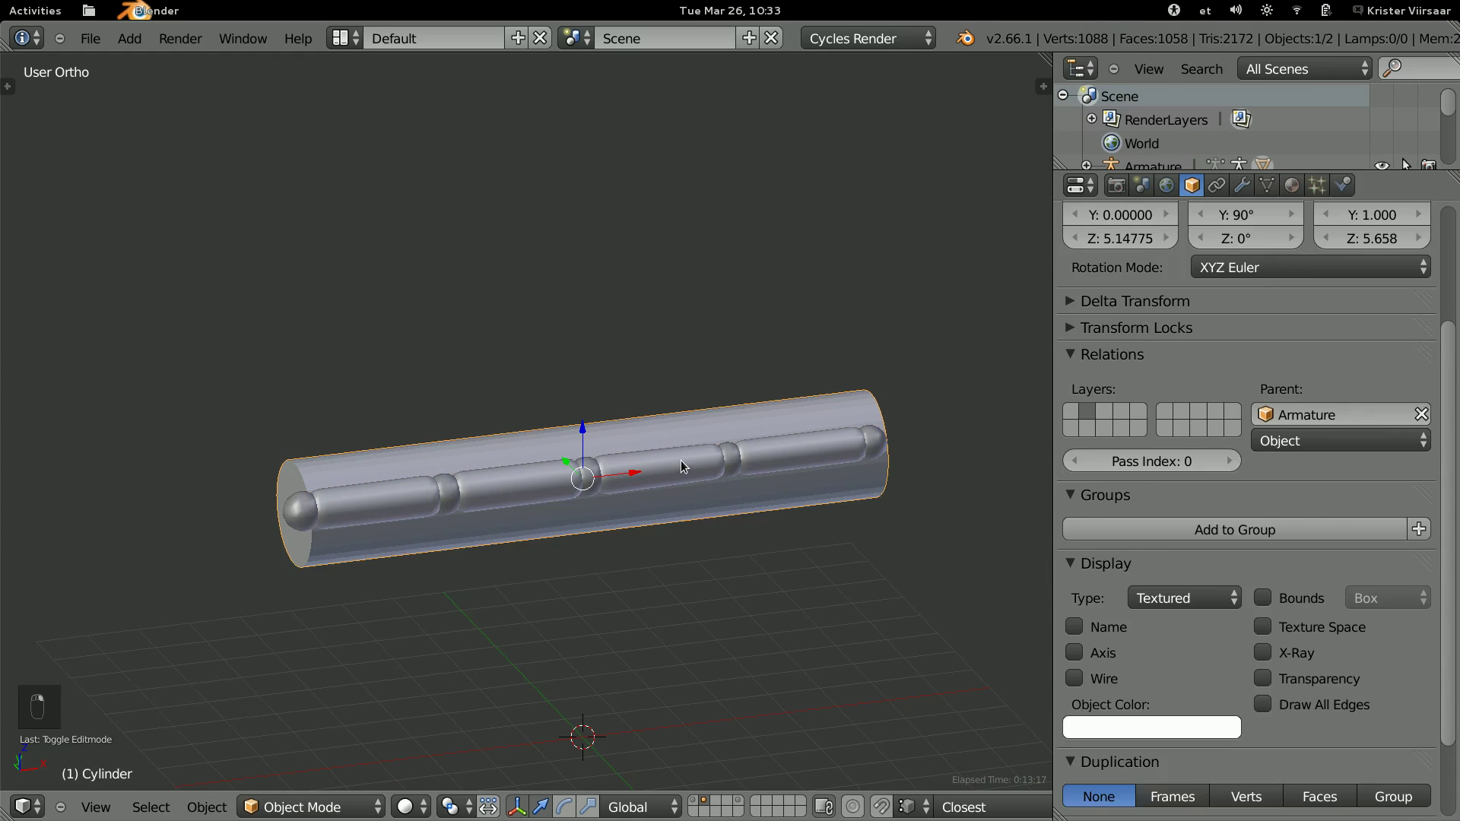
key("ctrl+p")
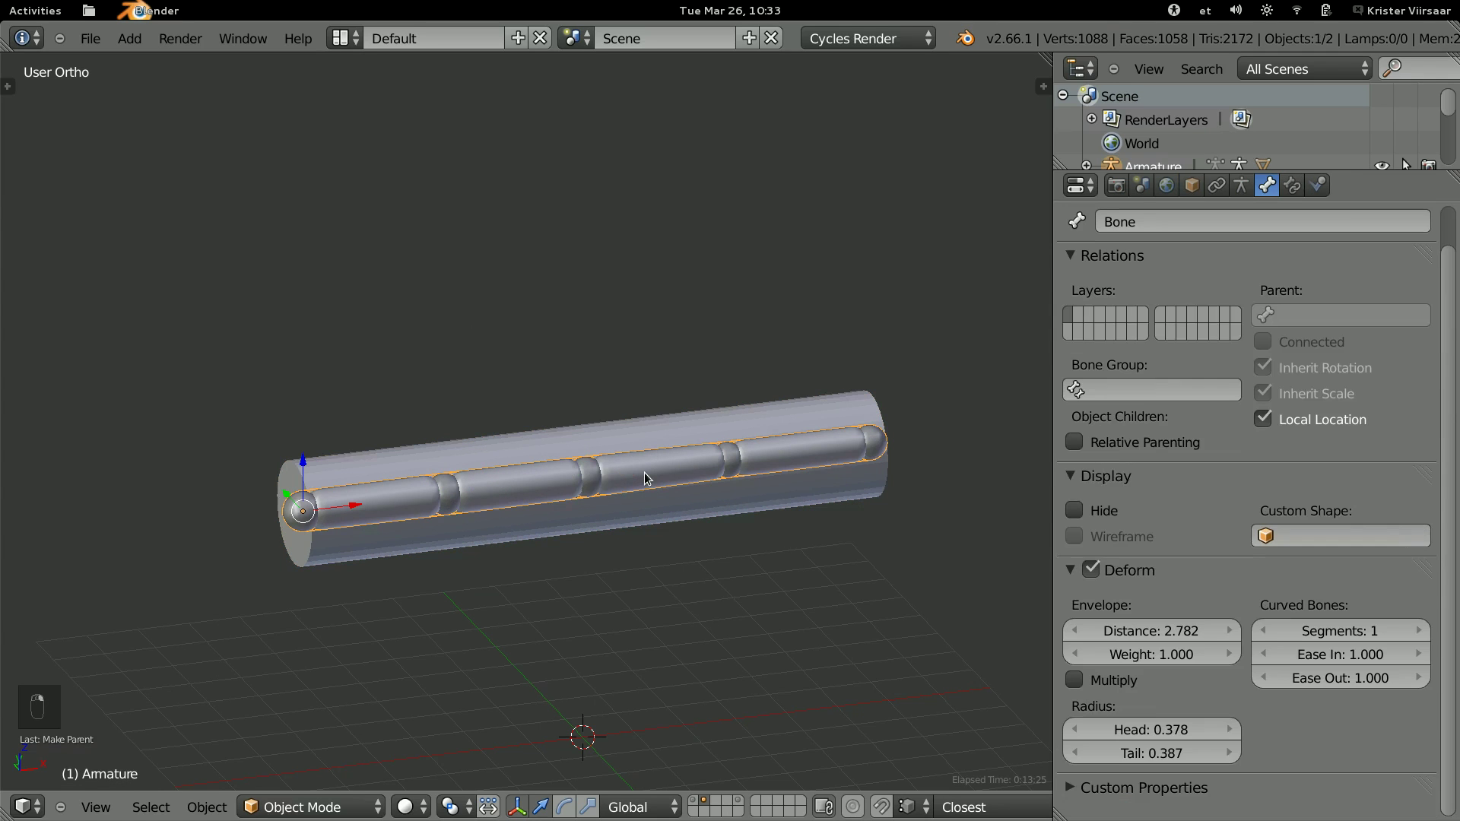
key("Tab")
key("Tab")
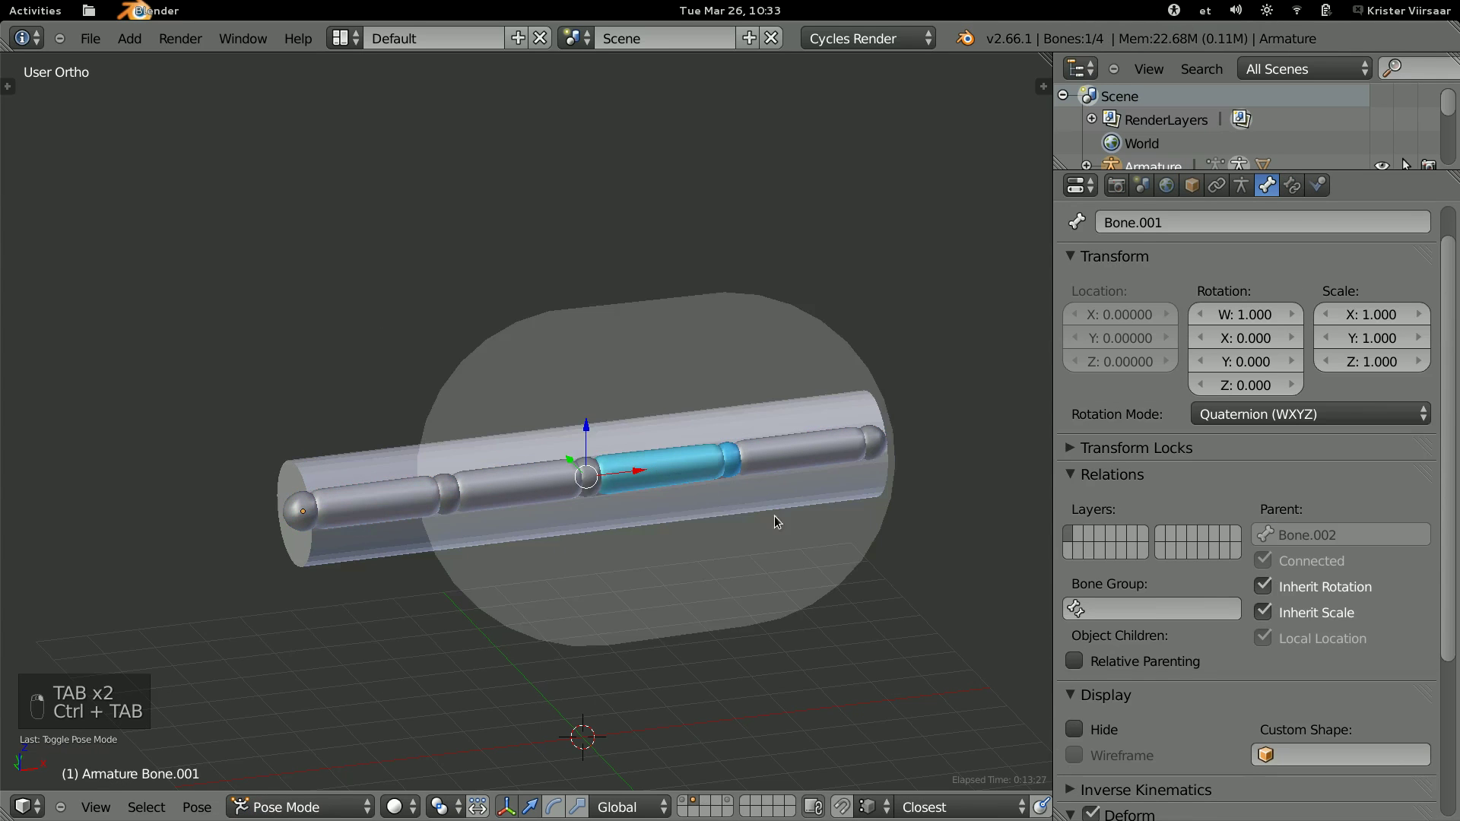
Rotate bones to test the cylinder bend, clear all test rotations, return to Object Mode.
key("r")
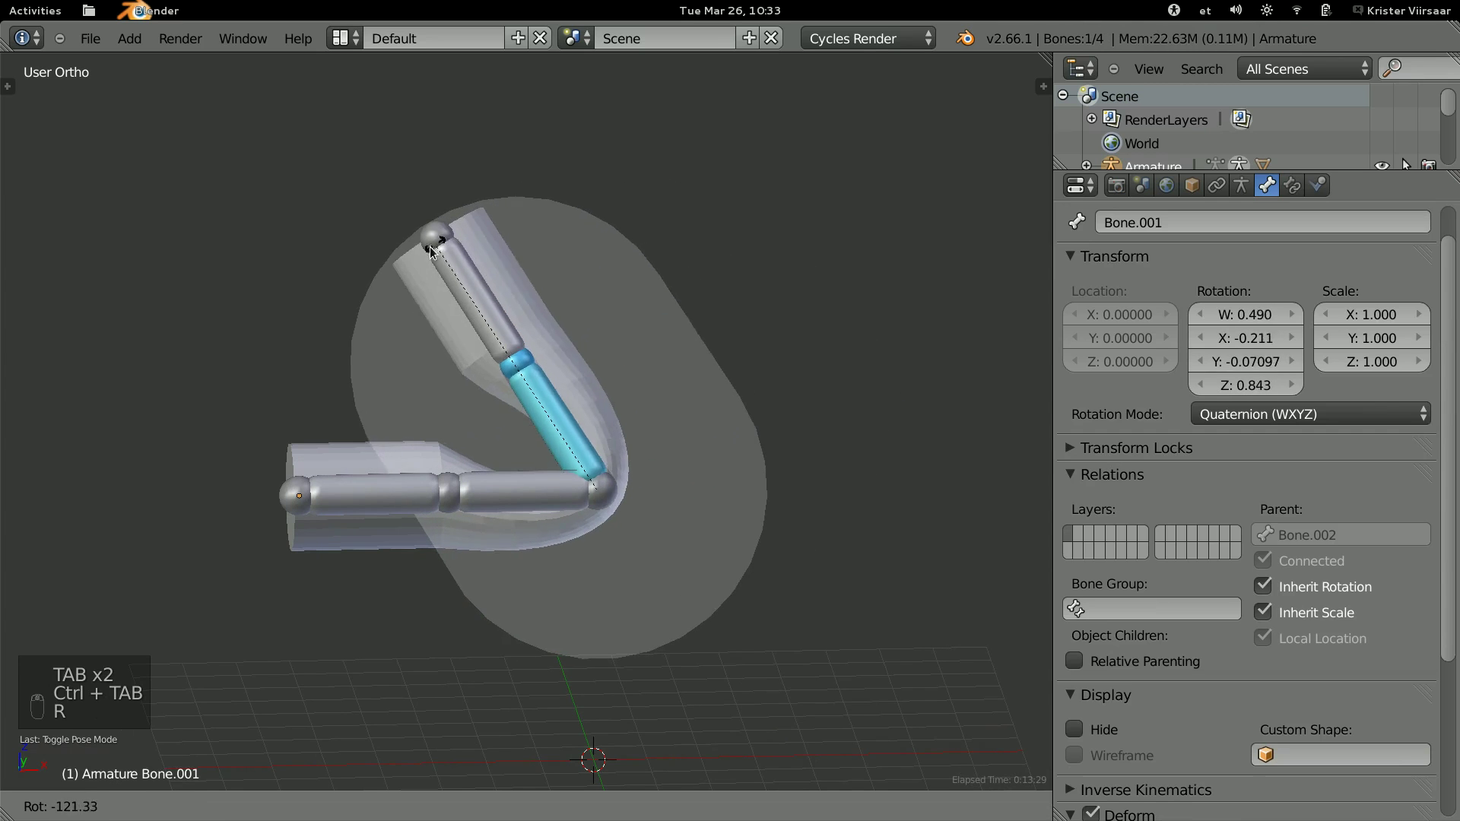
left_click(566, 475)
left_click(526, 254)
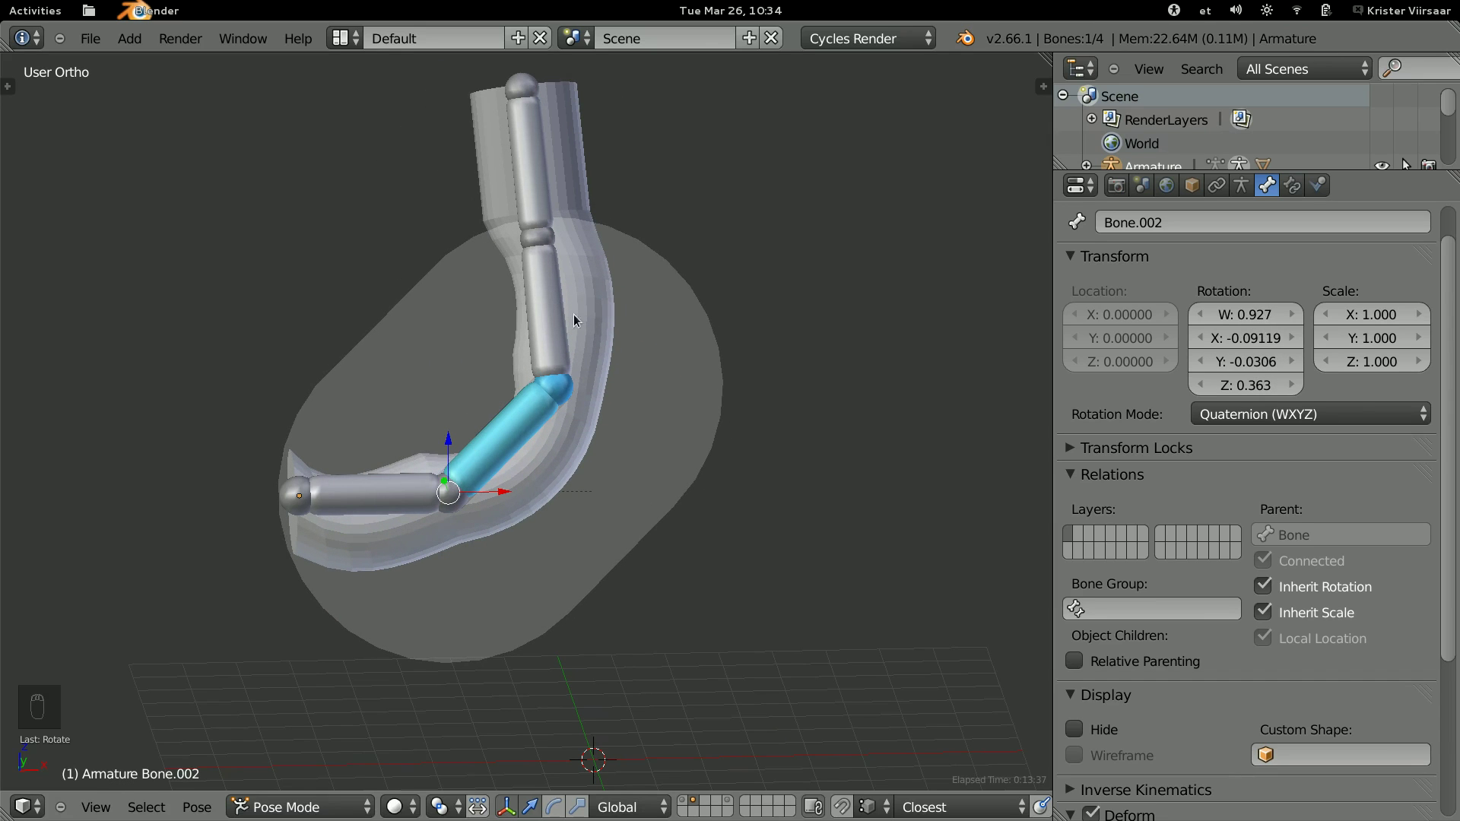
key("ctrl+z")
key("ctrl+z")
key("ctrl+z")
key("ctrl+z")
key("ctrl+z")
key("ctrl+z")
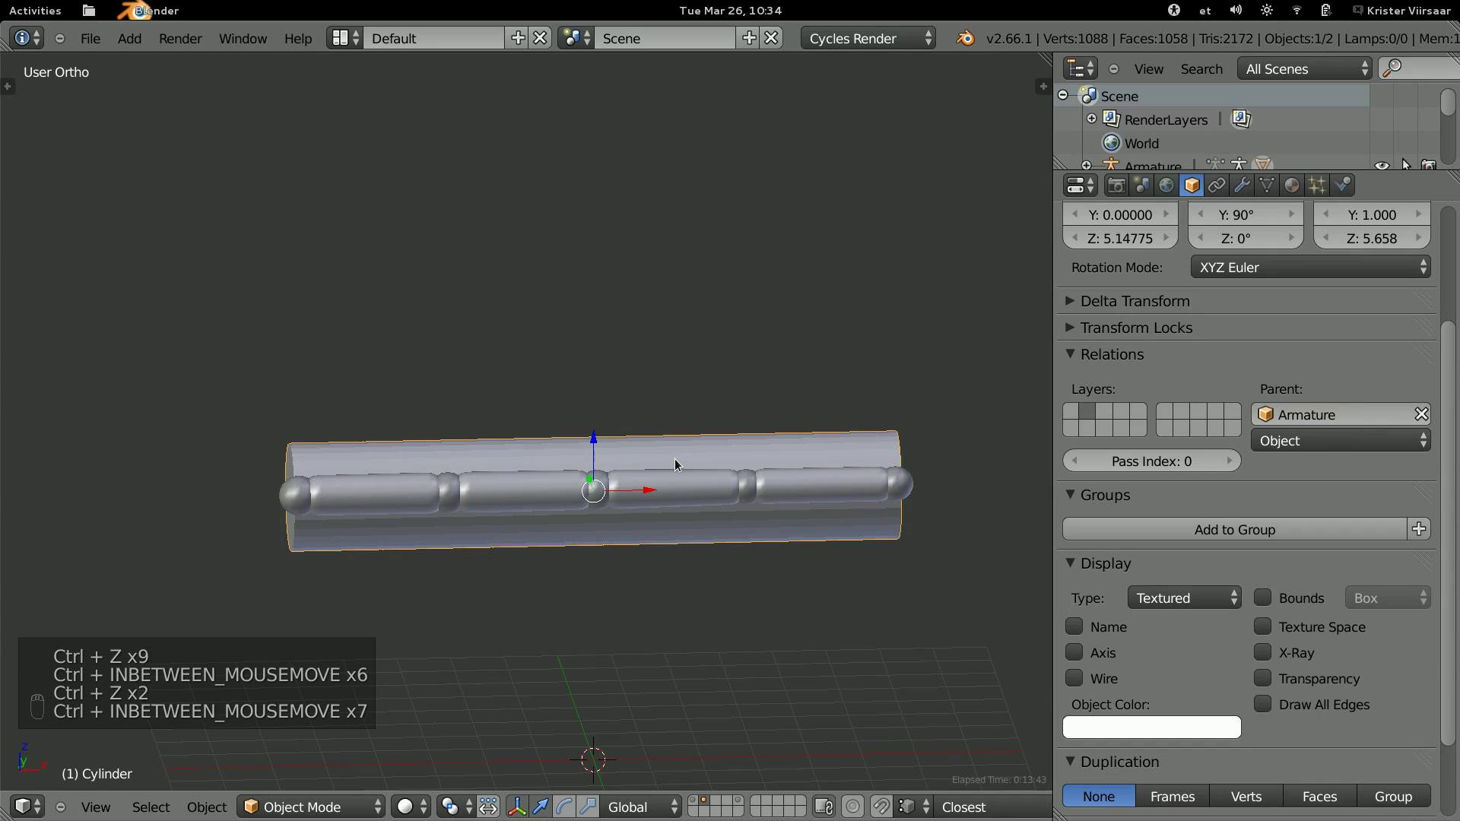
Enter edit mode on the armature with its first bone's envelope drawn around the cylinder.
key("Tab")
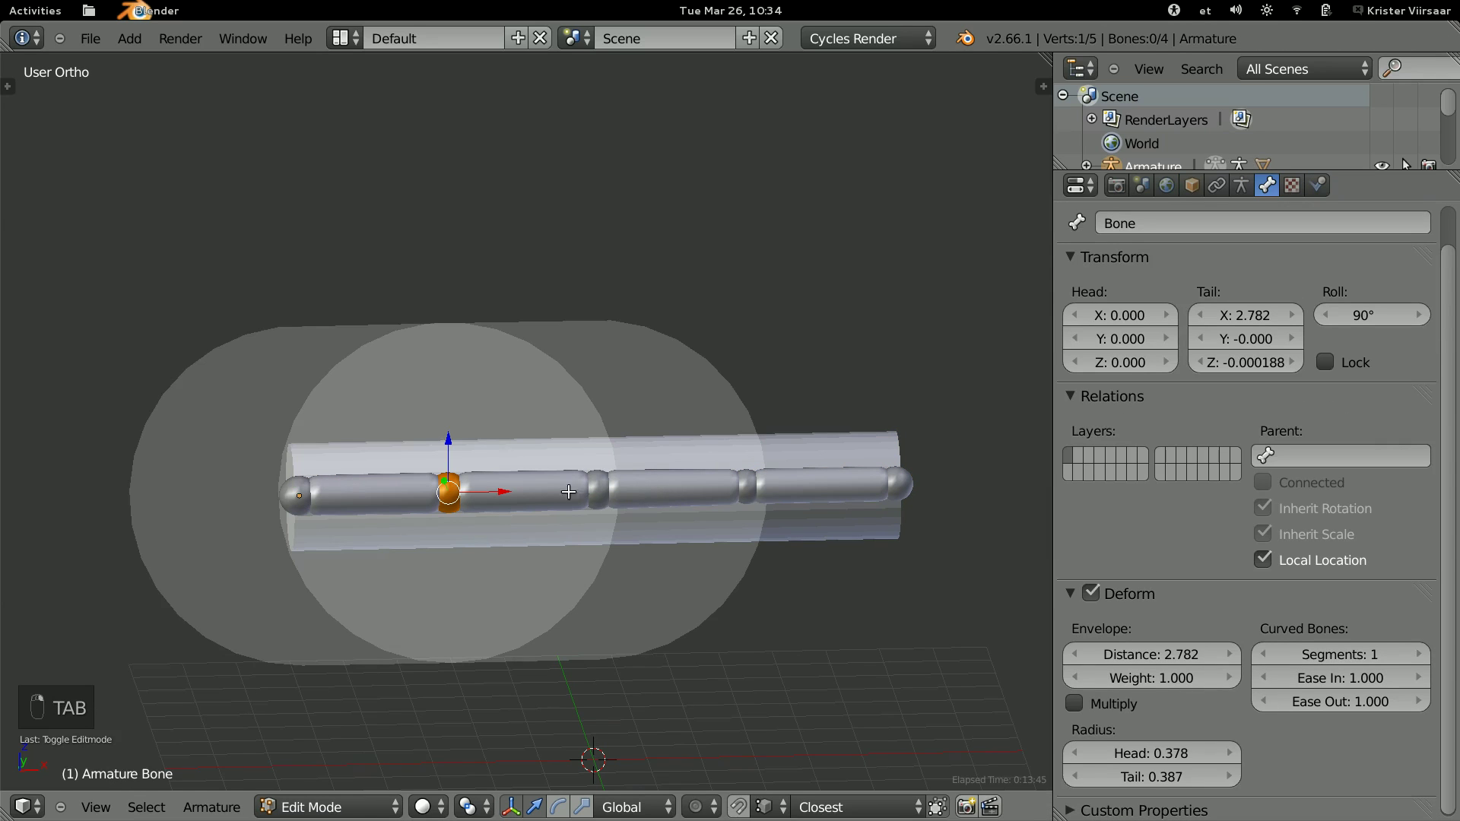
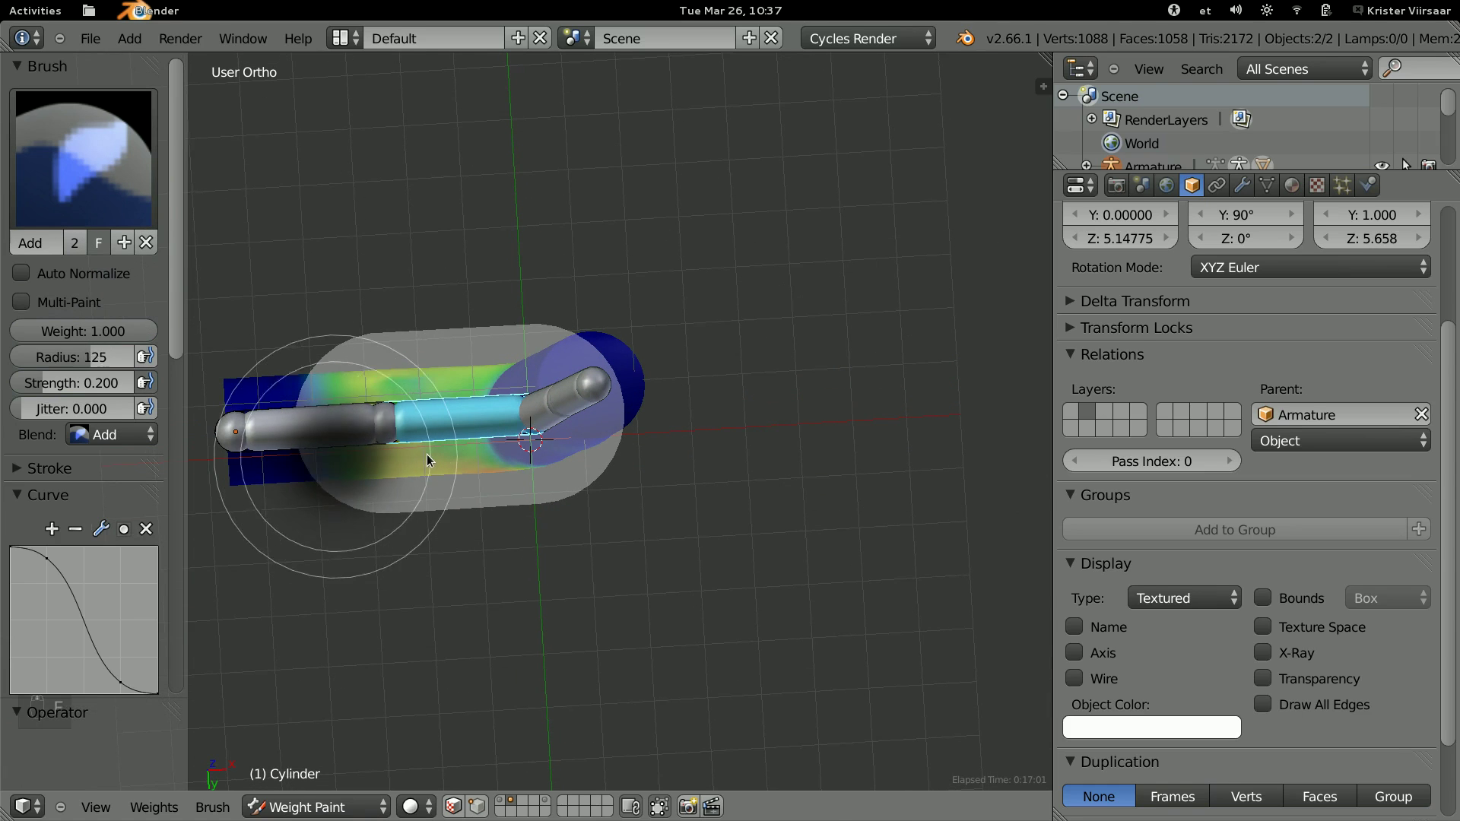
Paint extra weight along the cylinder's middle with brush radius 111 and re-test the bend.
key("f")
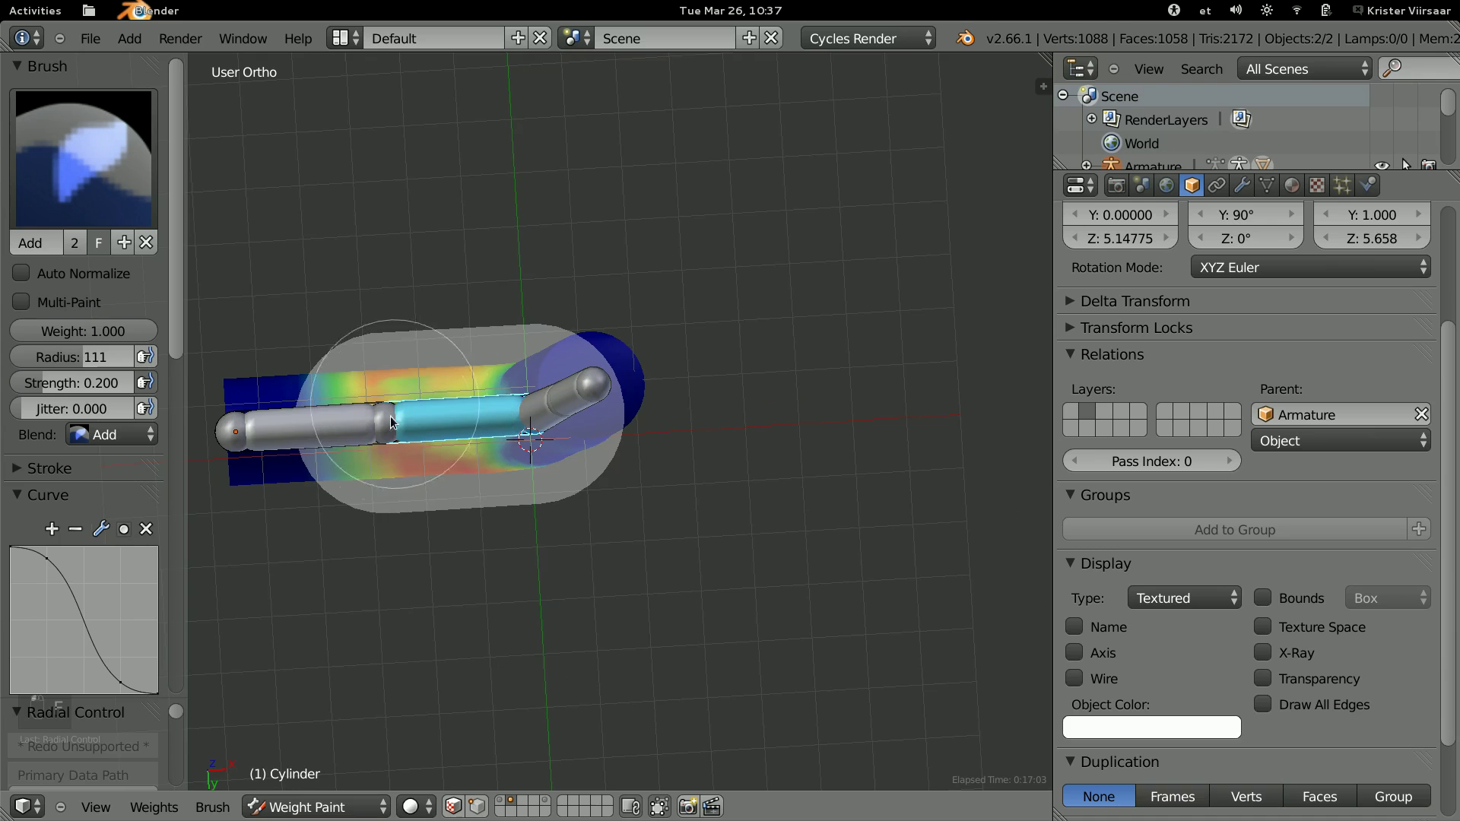
left_click(459, 464)
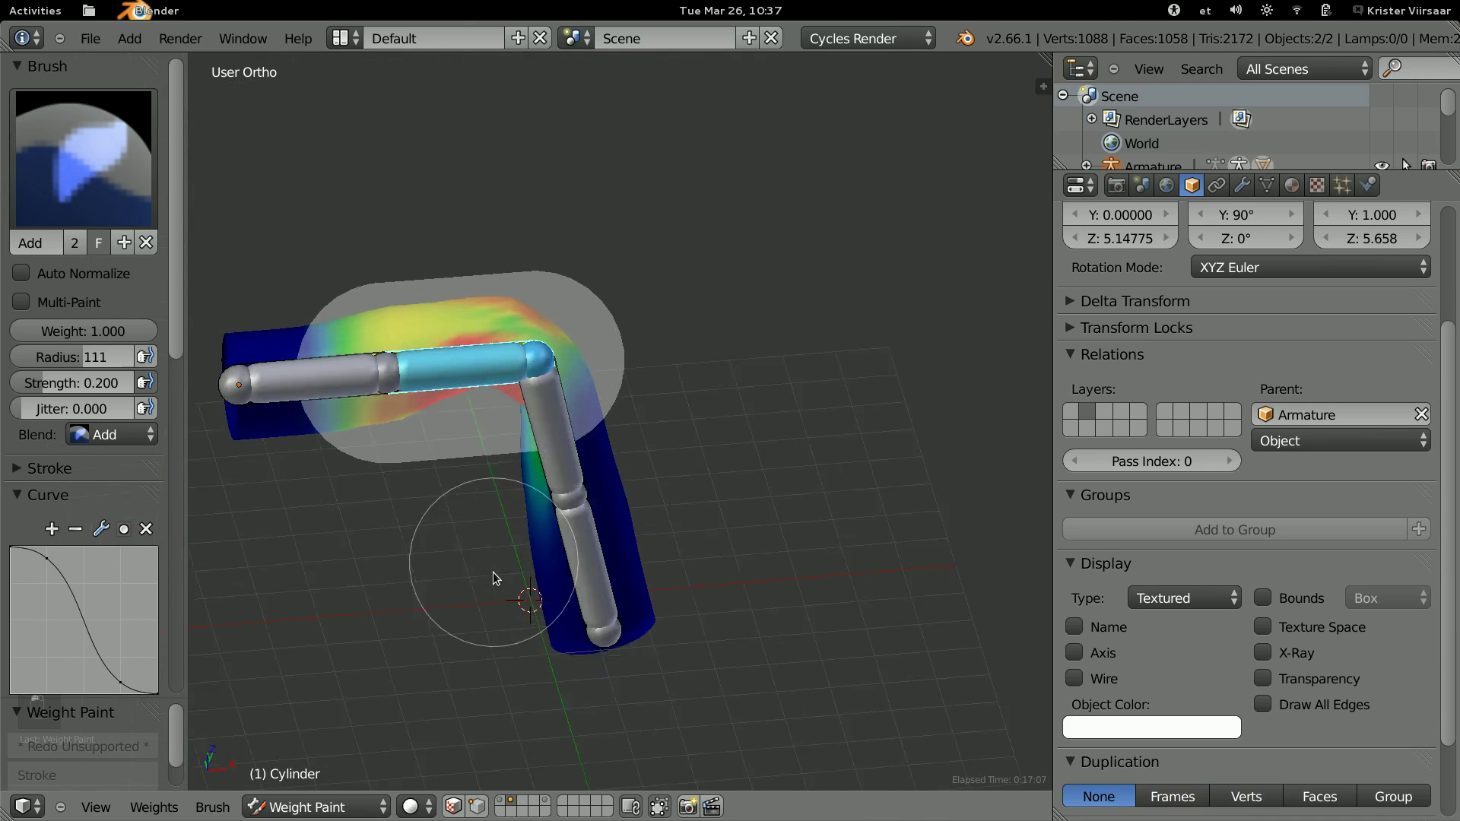
key("ctrl+z")
key("ctrl+z")
key("ctrl+z")
Leave Weight Paint mode and return to Object Mode to remove the armature.
key("ctrl+z")
key("ctrl+z")
key("ctrl+z")
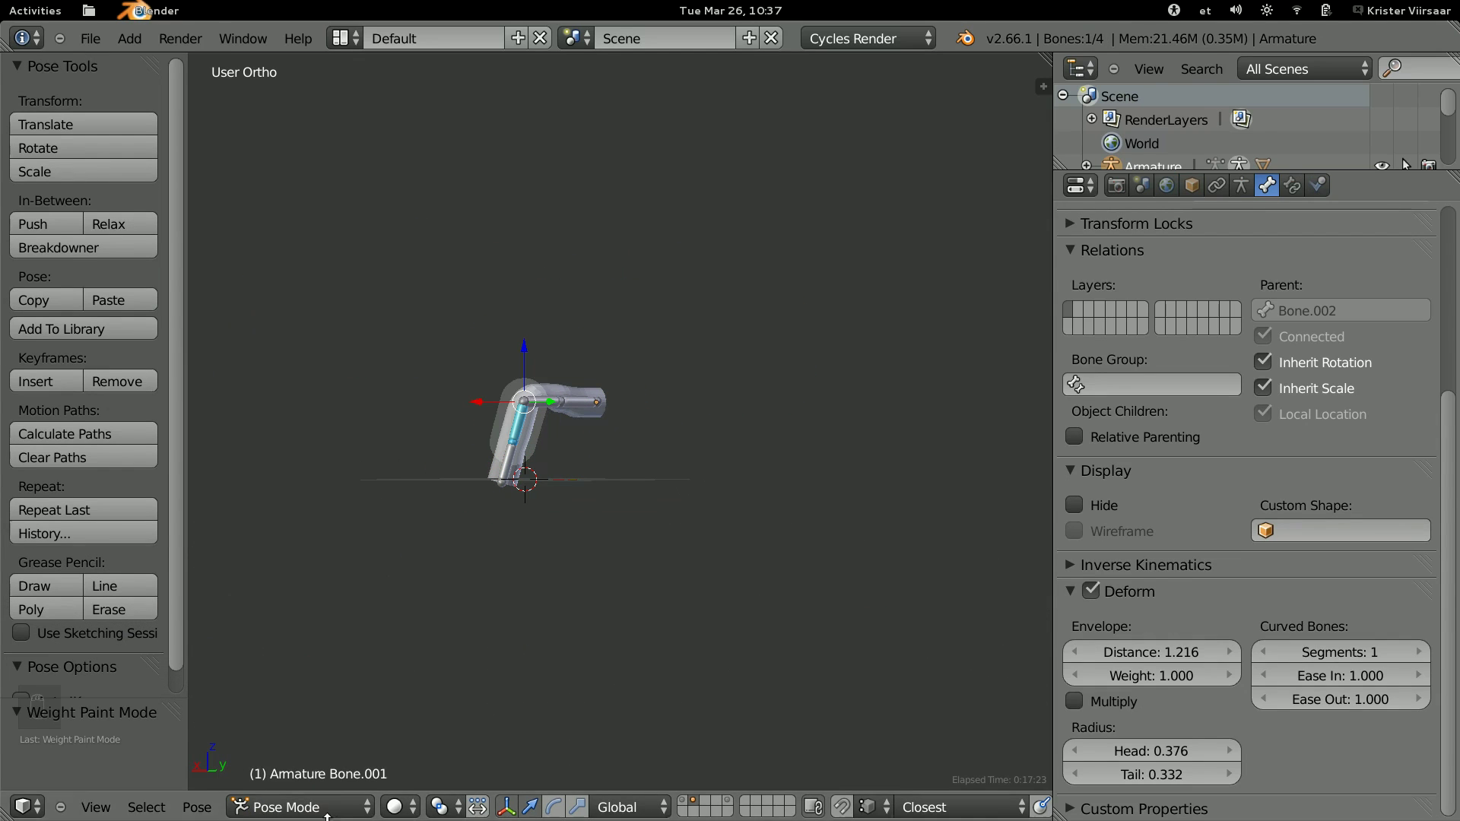
key("ctrl+Tab")
Delete the armature and test cylinder and bring in the horned creature model.
key("x")
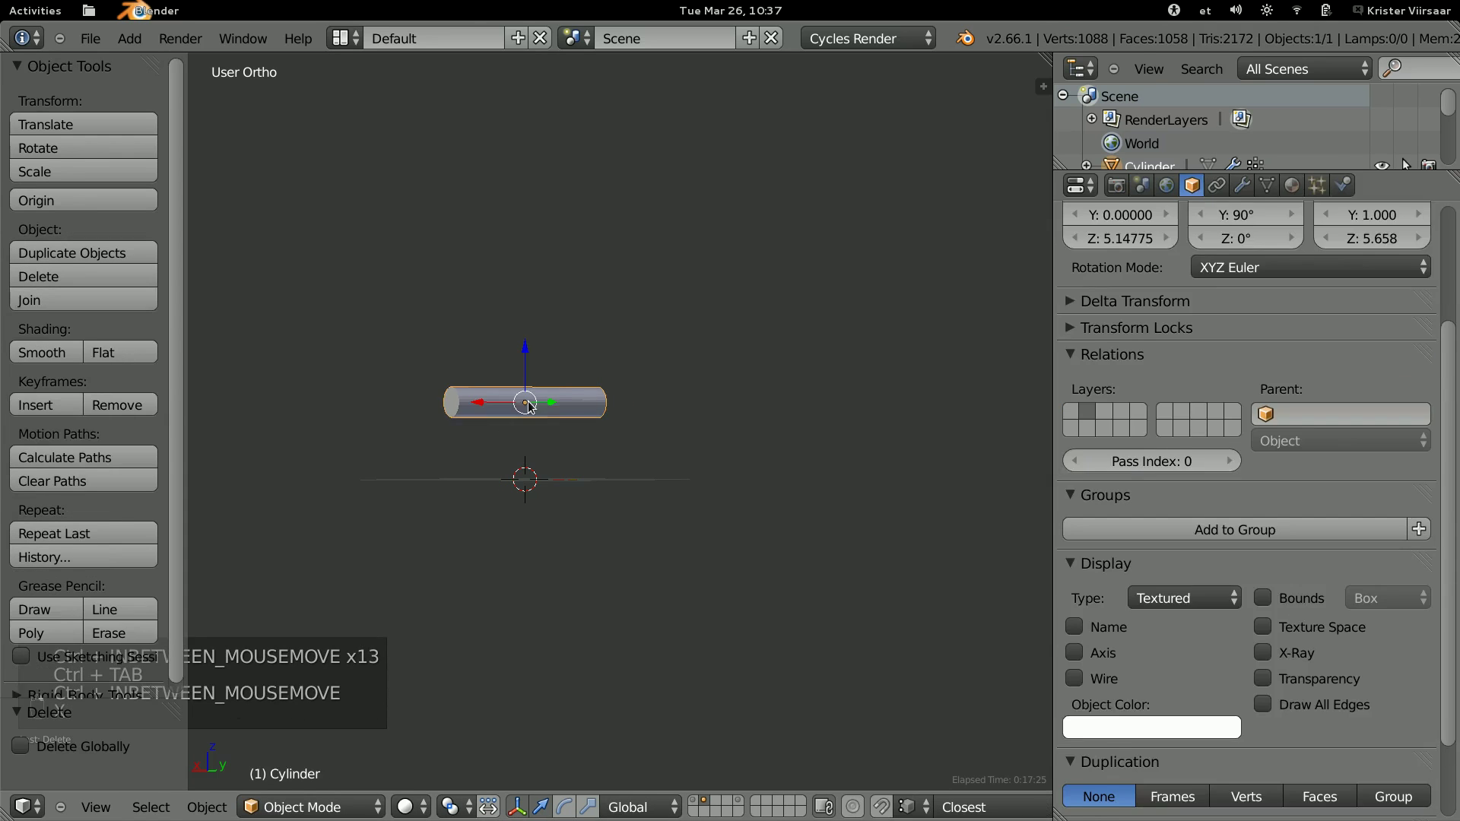
key("x")
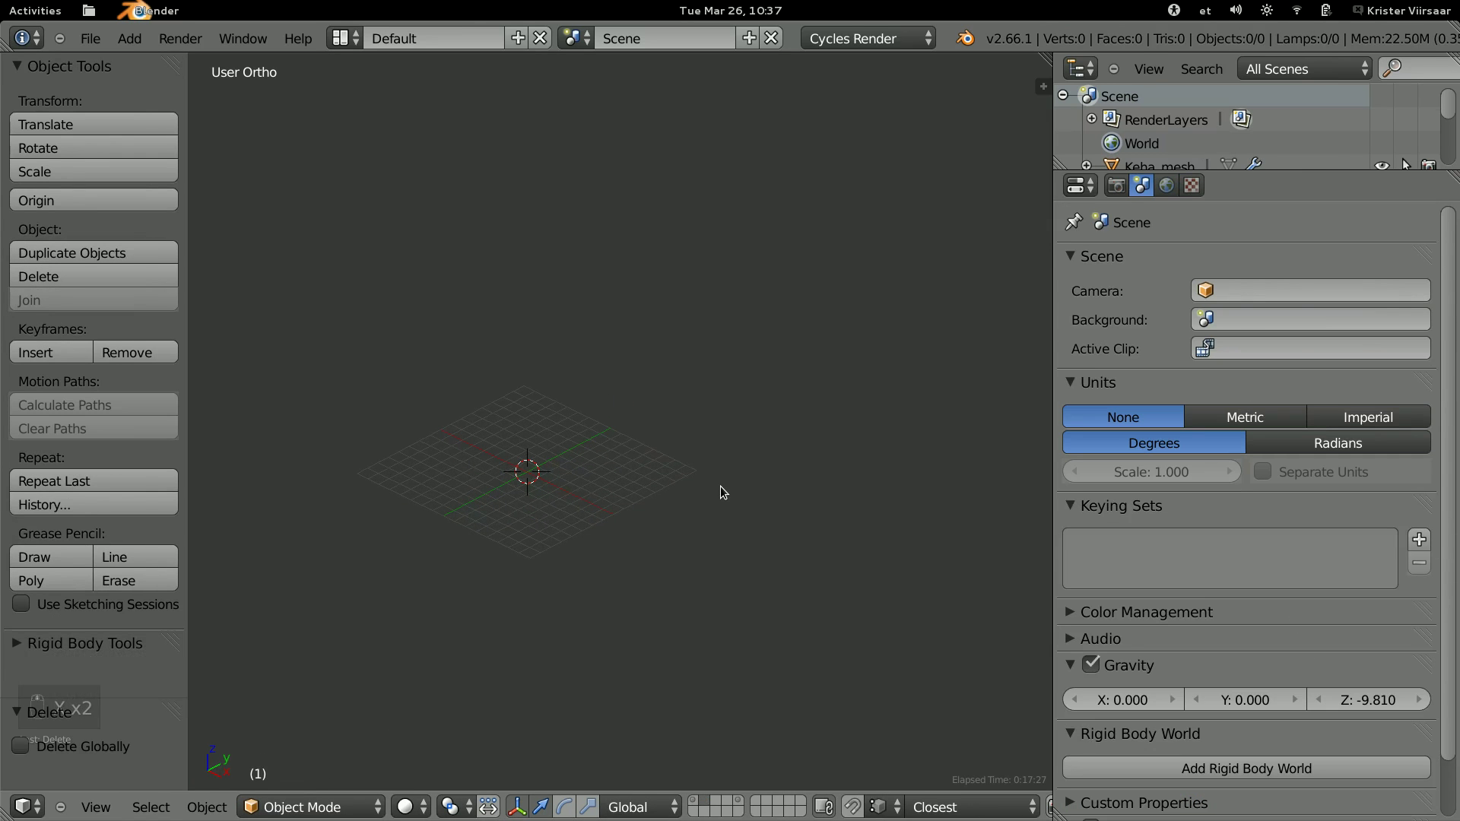
key("KP_5")
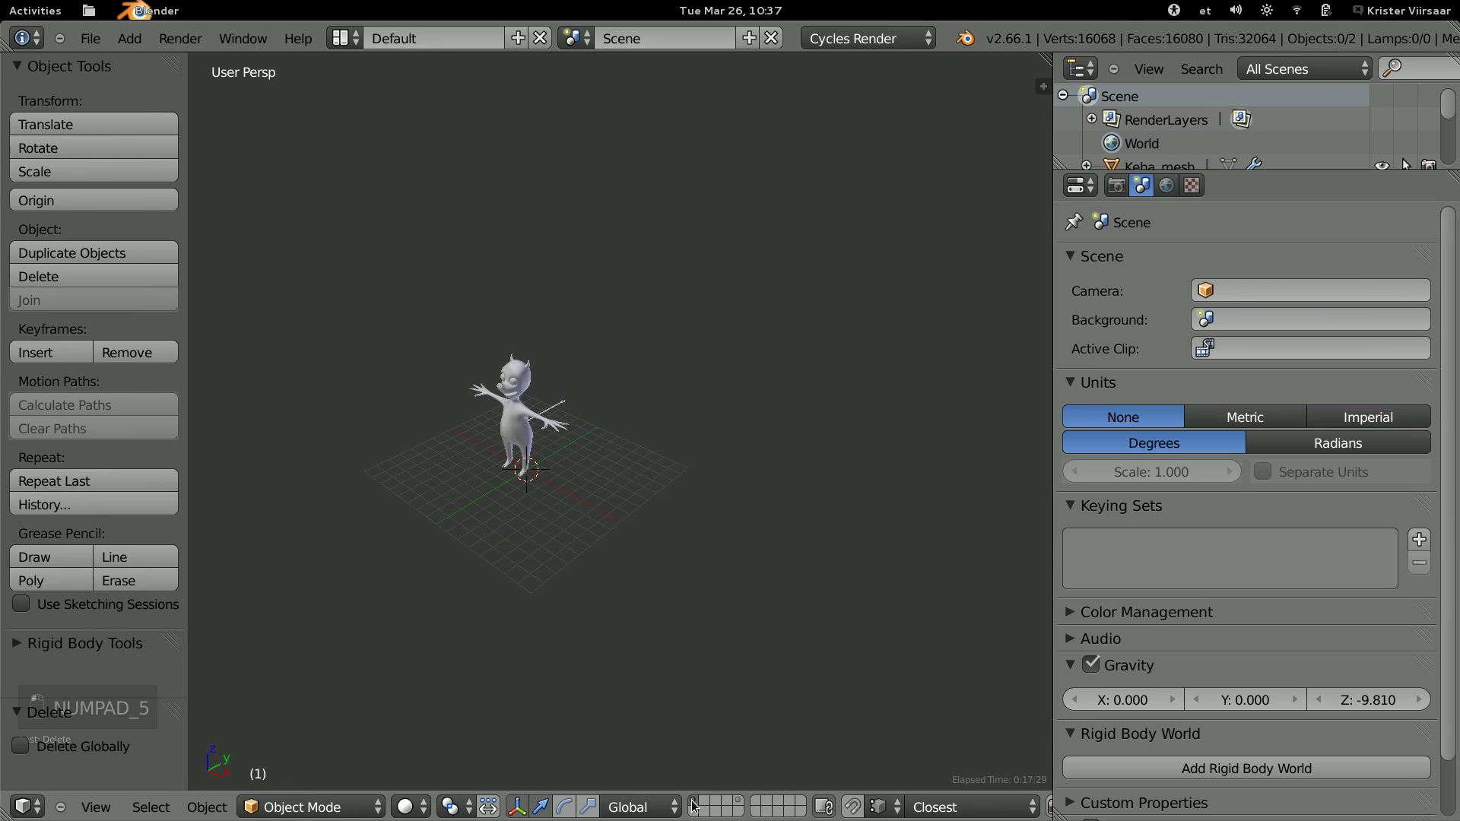
Zoom in and orbit around the creature's upper body to inspect it.
left_click_drag(666, 623, 693, 610)
middle_click(610, 517)
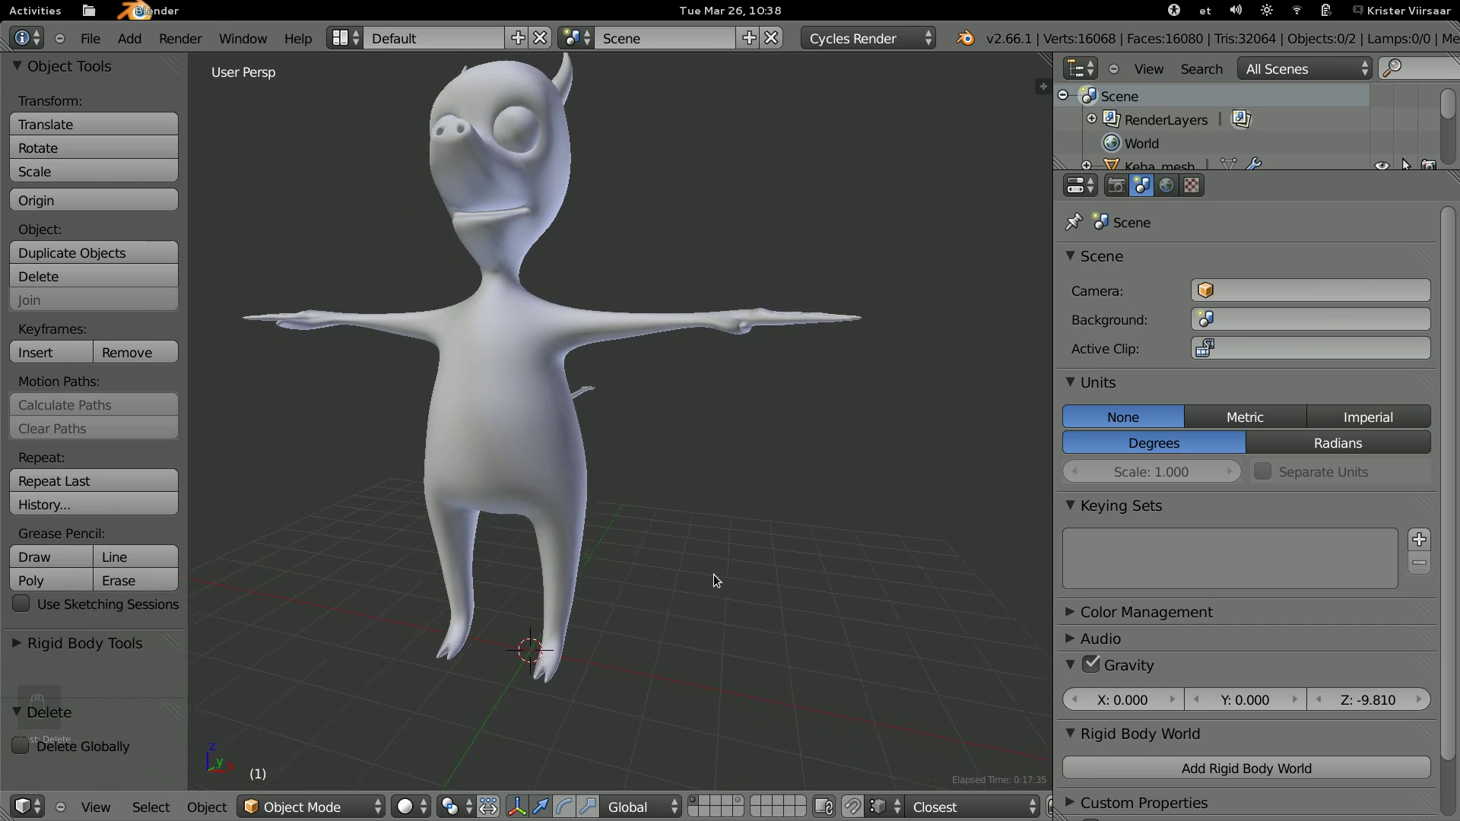
left_click_drag(684, 536, 582, 473)
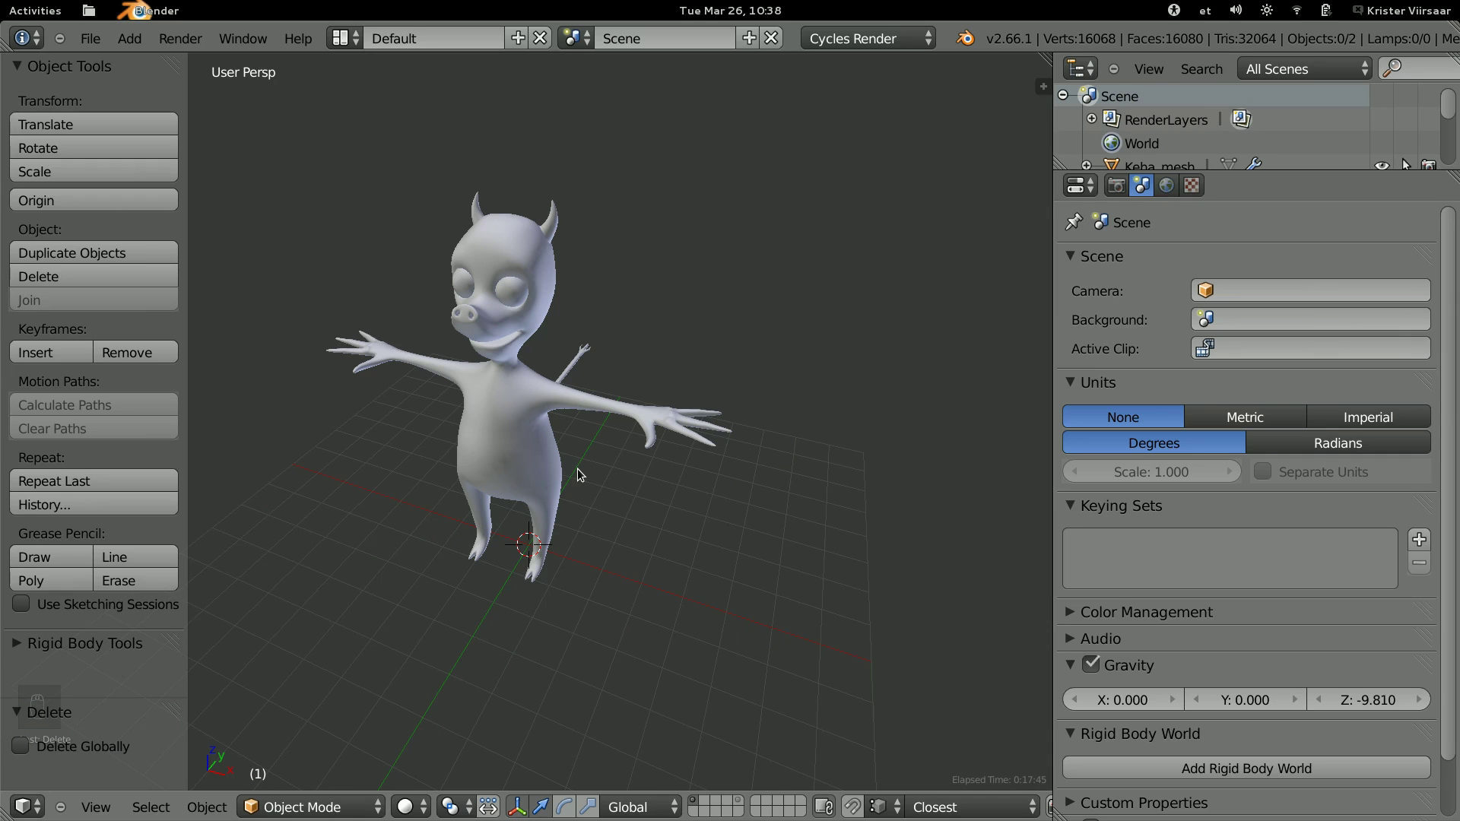
middle_click(596, 454)
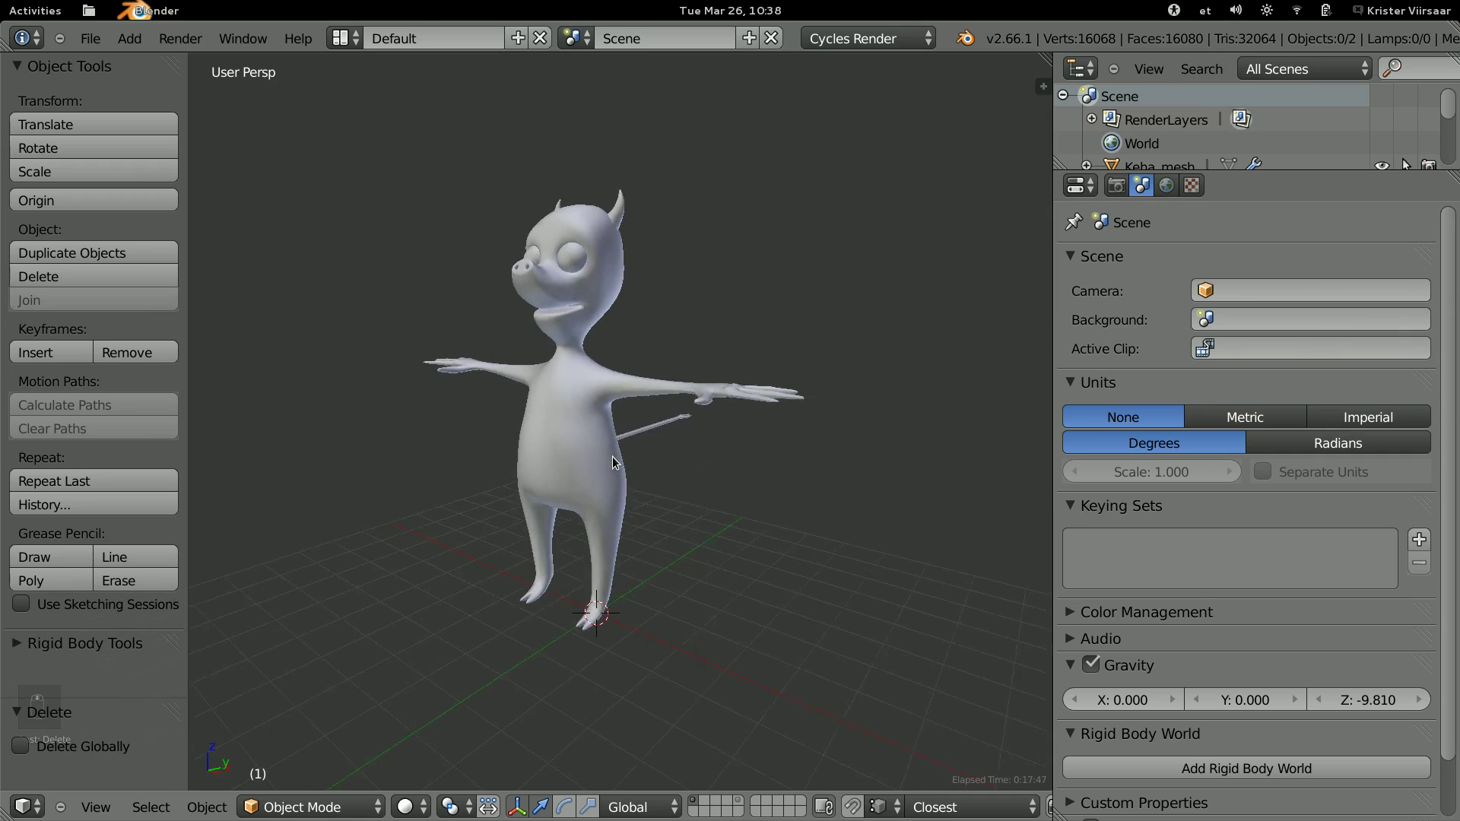
Select the creature body mesh and its tail together with the eyes.
key("a")
key("a")
key("b")
key("b")
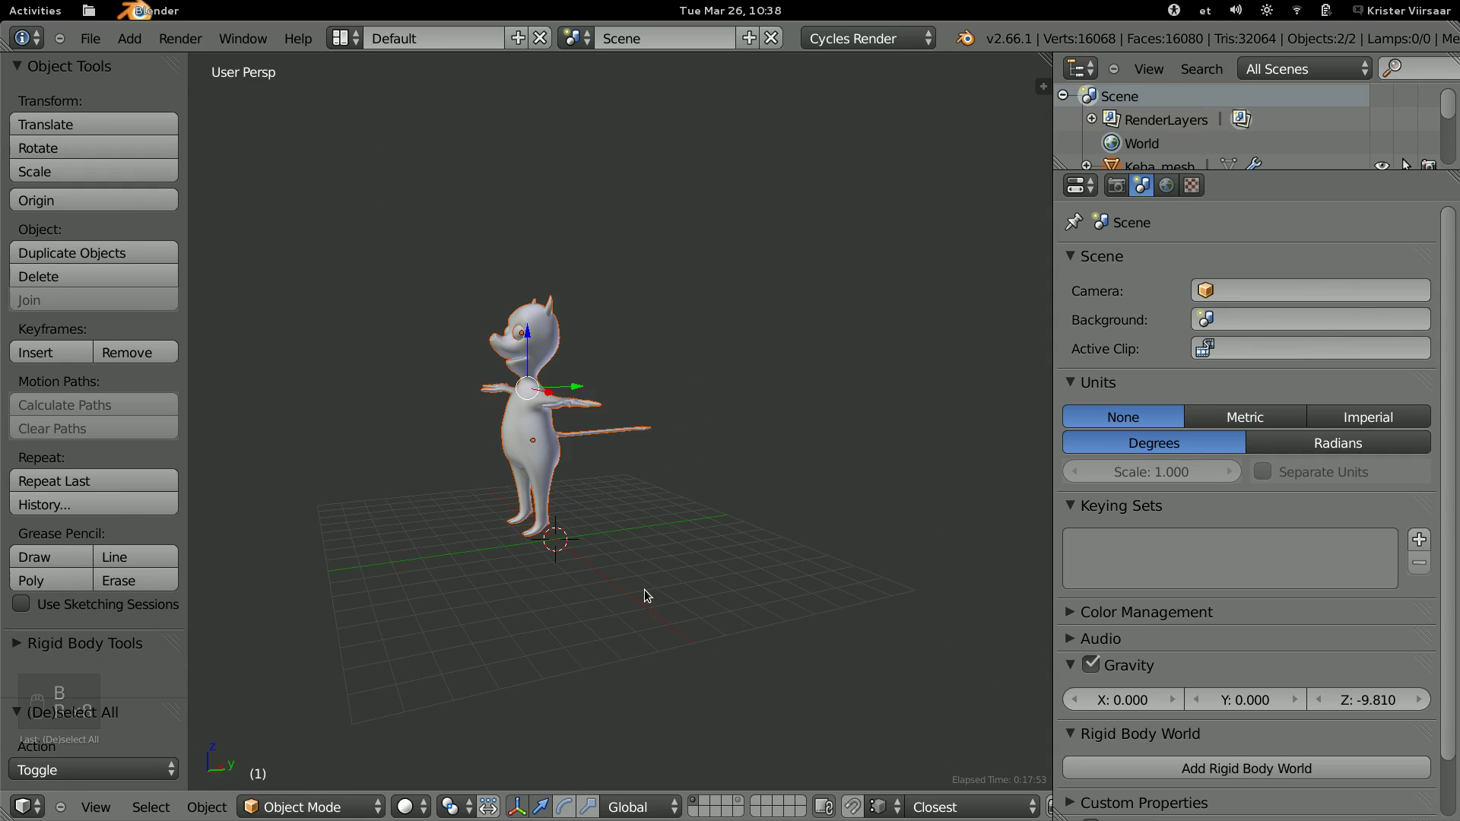
key("b")
View the creature from side and front orthographic views and nudge it along X.
key("KP_3")
key("KP_5")
key("g")
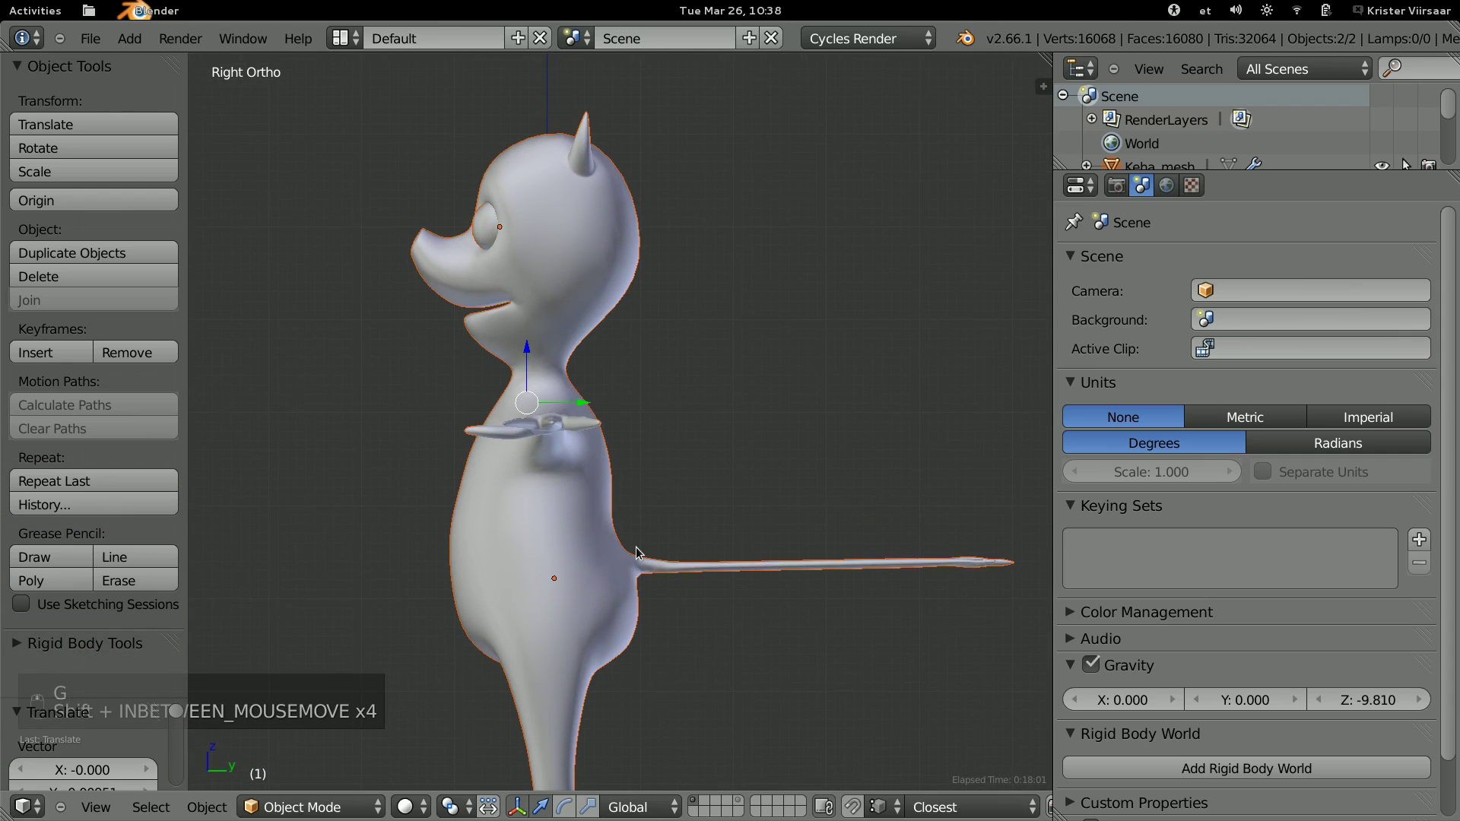
key("g")
key("KP_1")
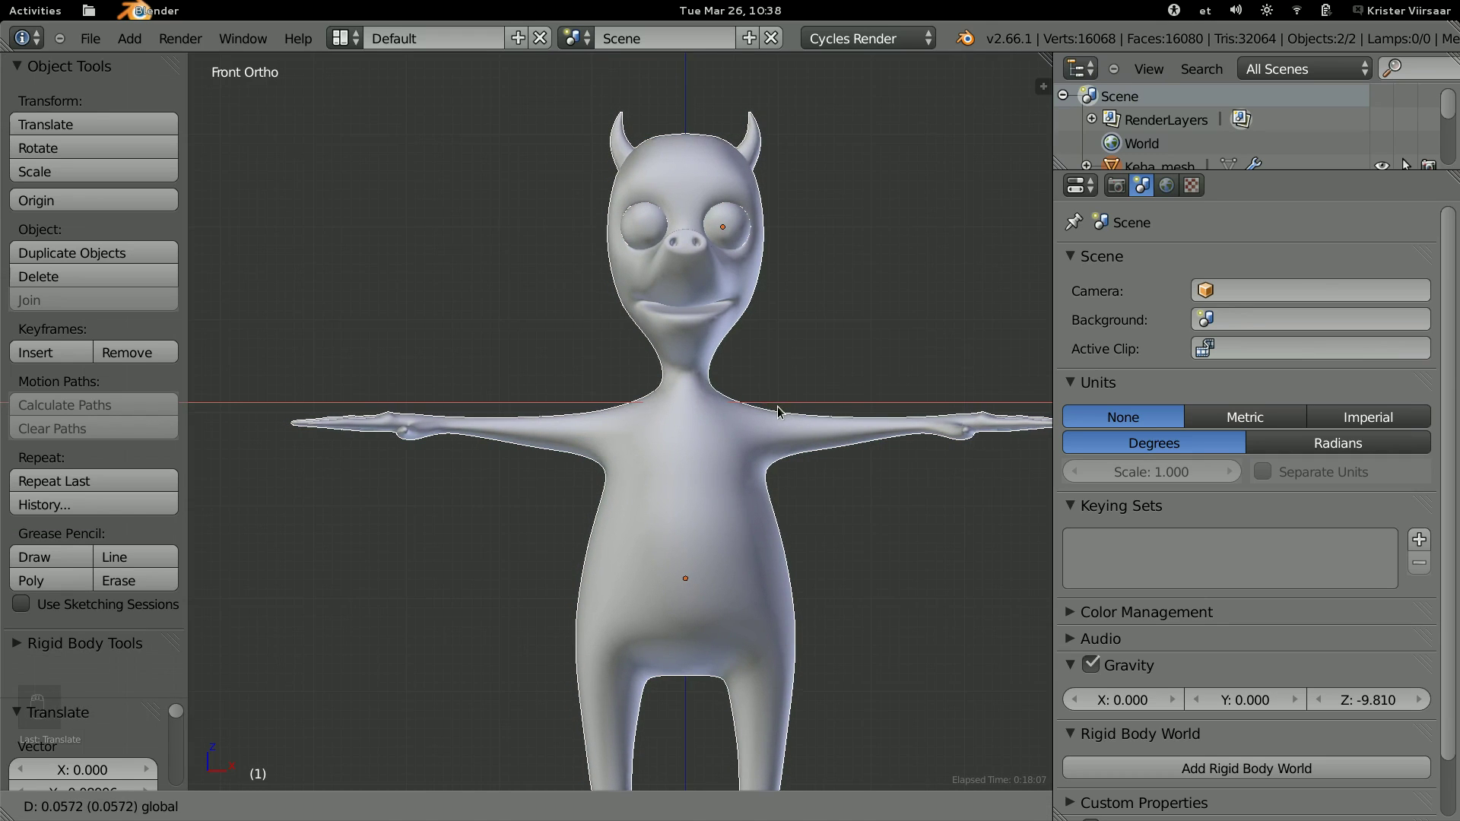
Remove the body's Subsurf modifier, cancel a move on the eye, and bring up the Add menu.
key("a")
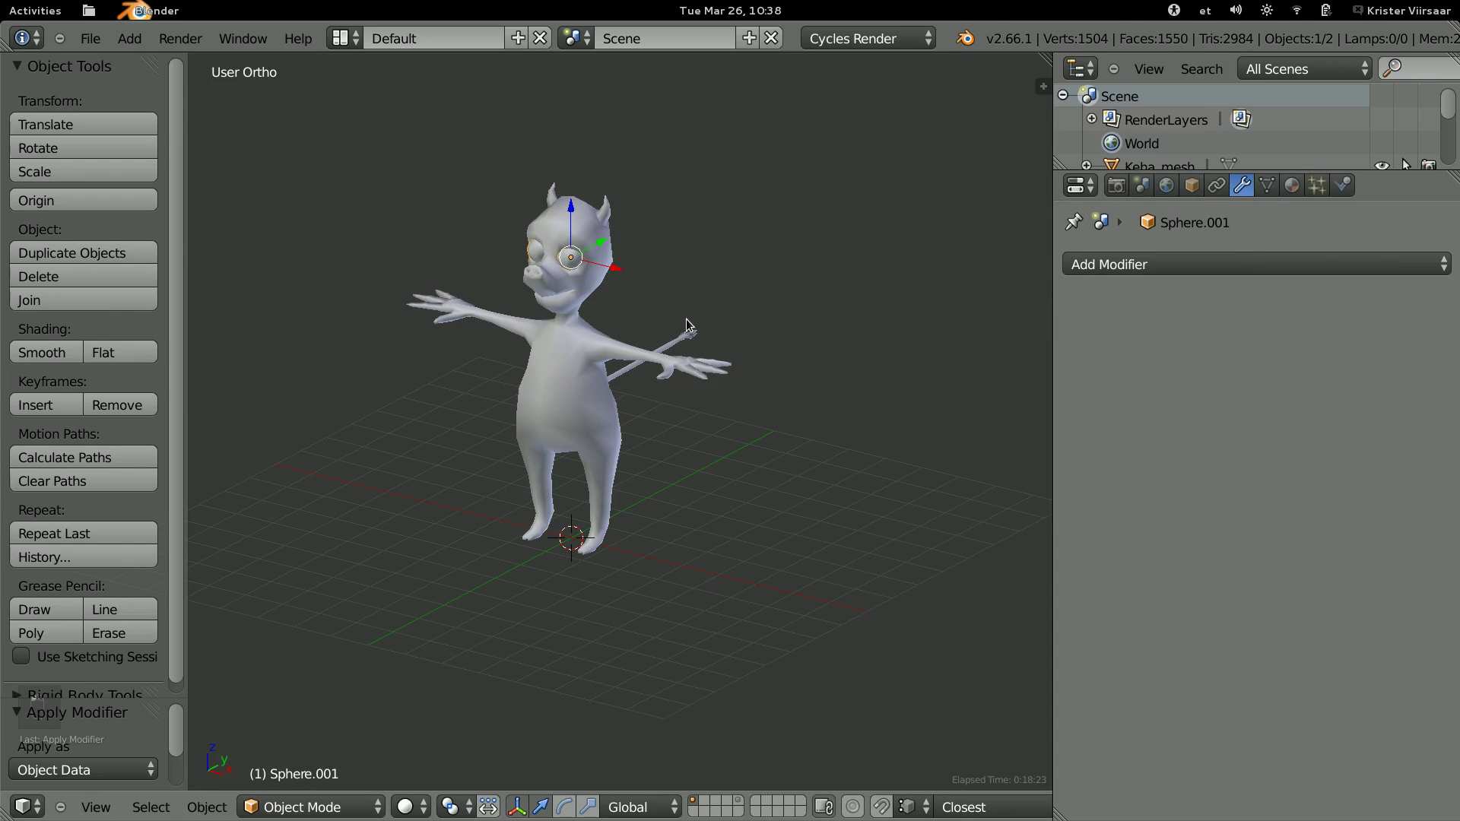
key("g")
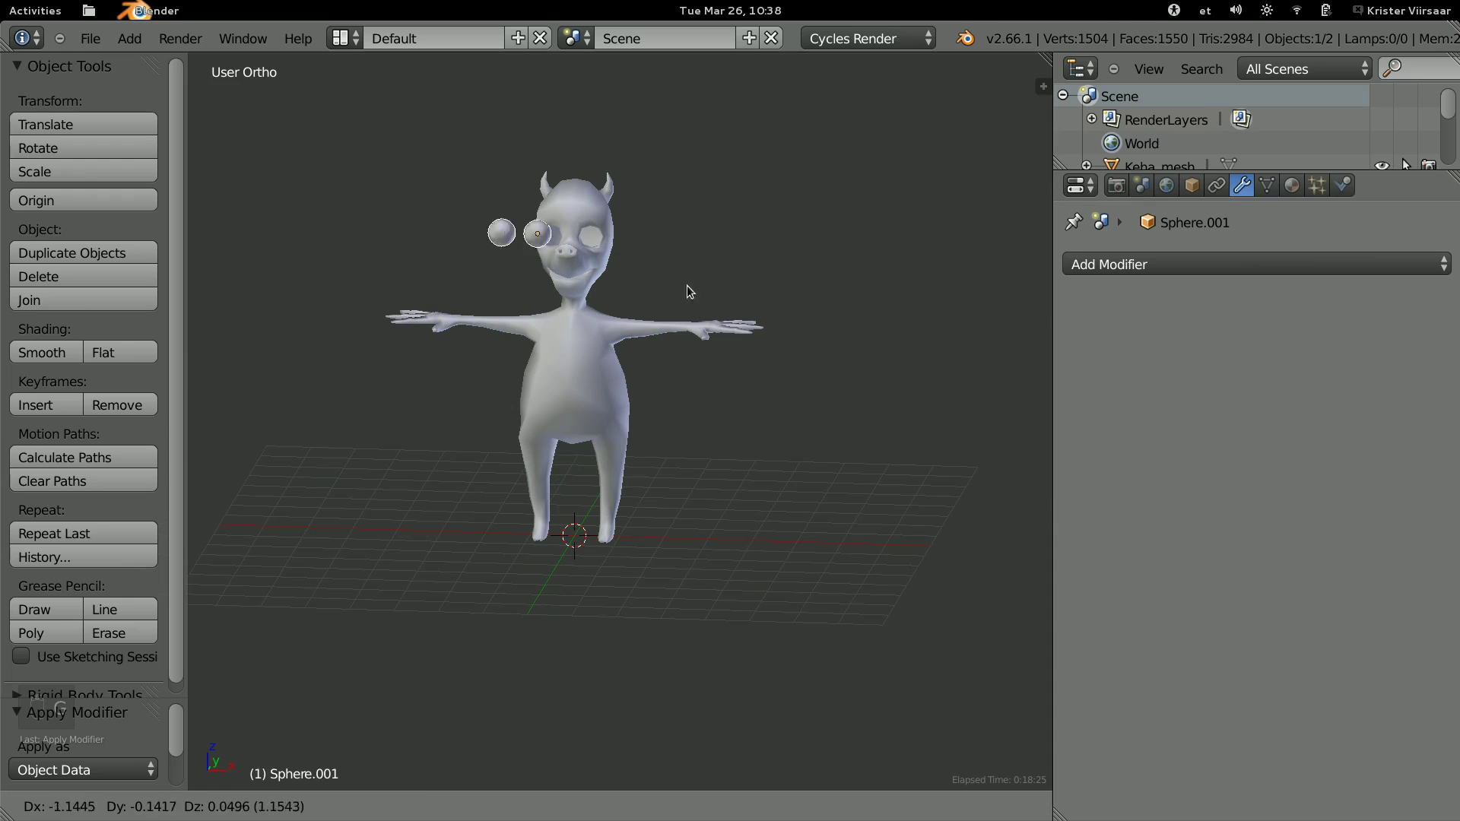
key("a")
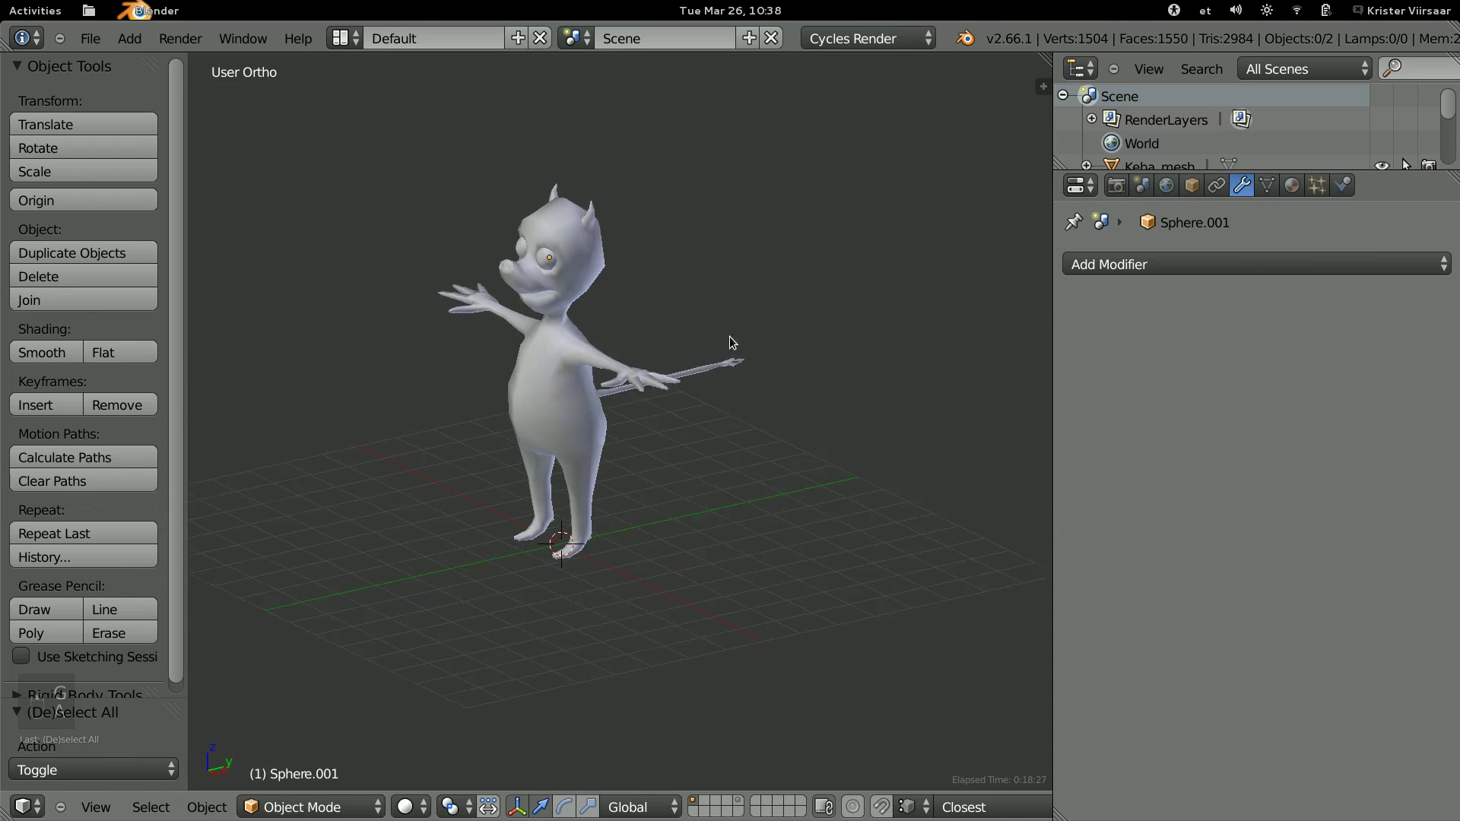
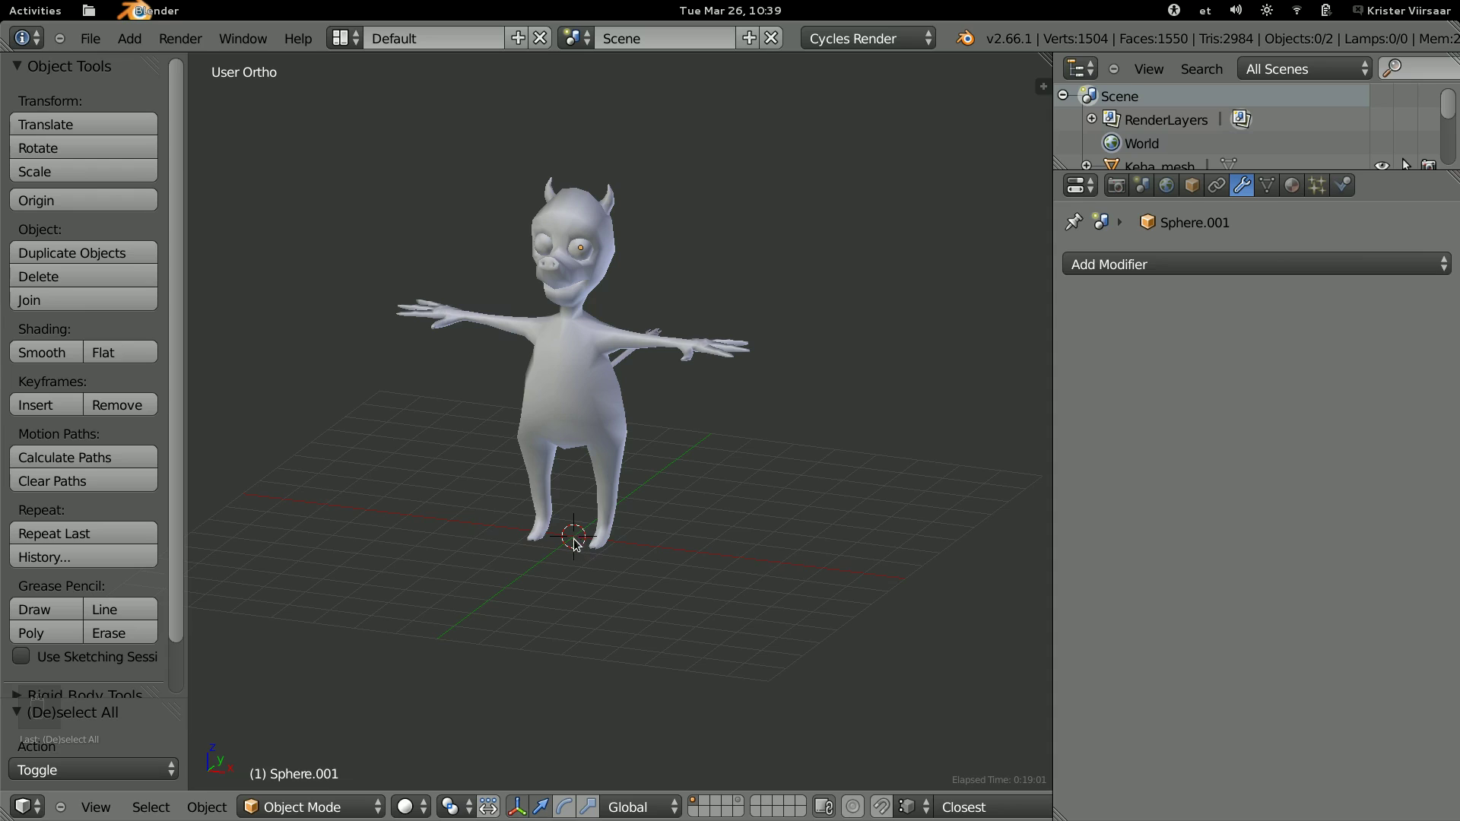
key("shift+s")
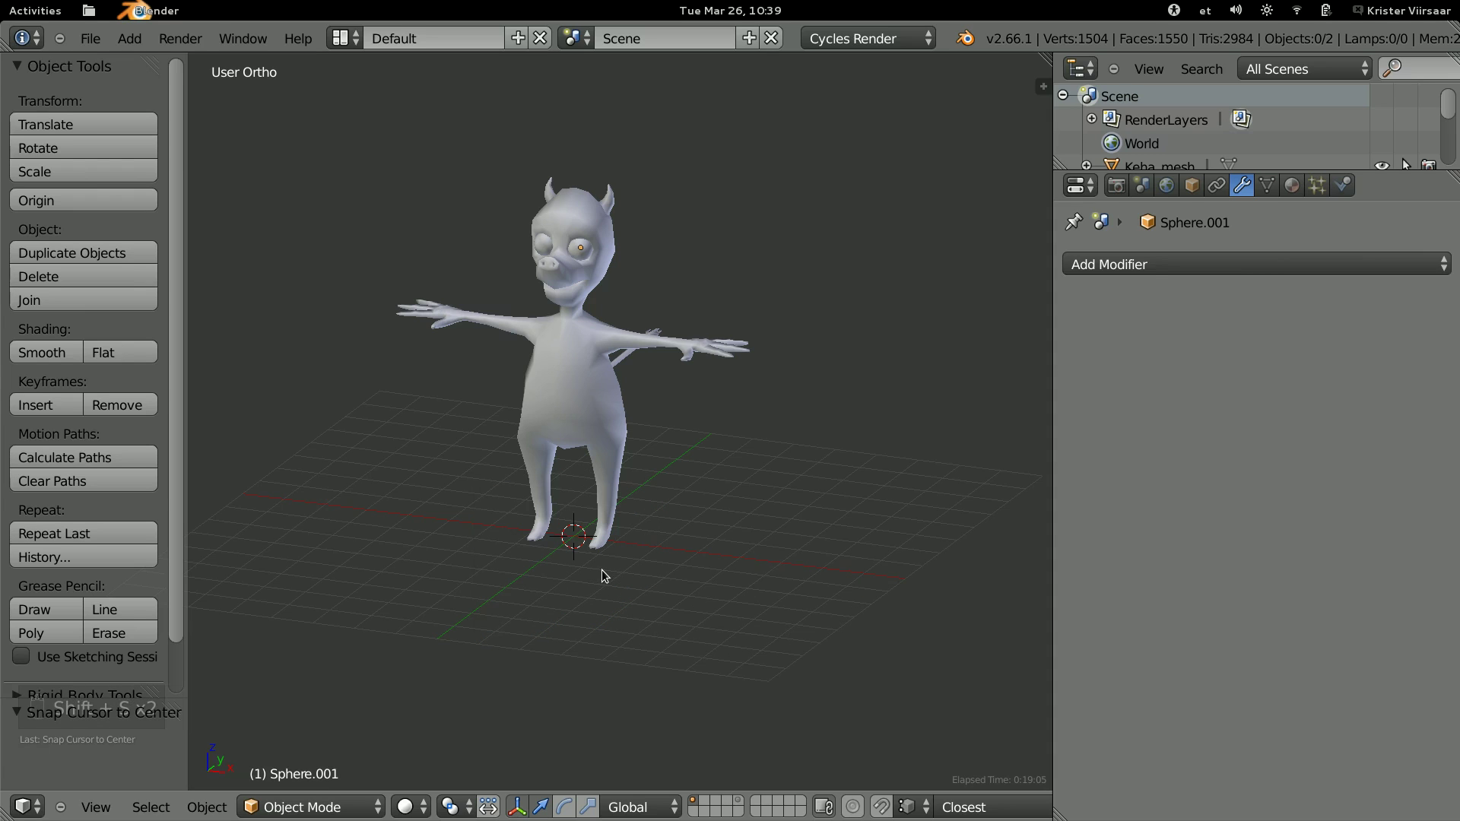
Add a Human (Meta-Rig) armature at the character's feet and enter Edit Mode on it.
key("shift+a")
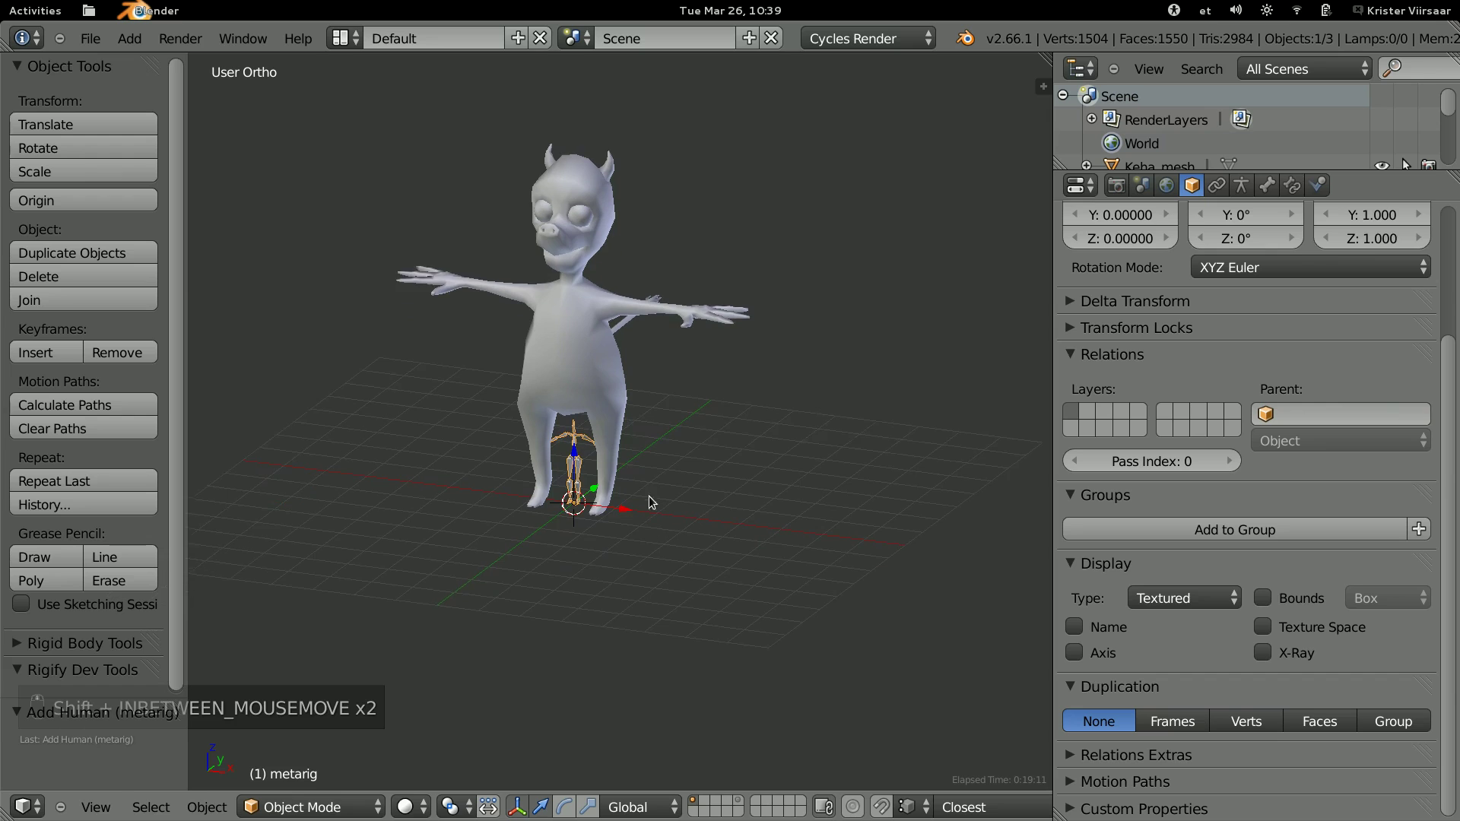
key("KP_Decimal")
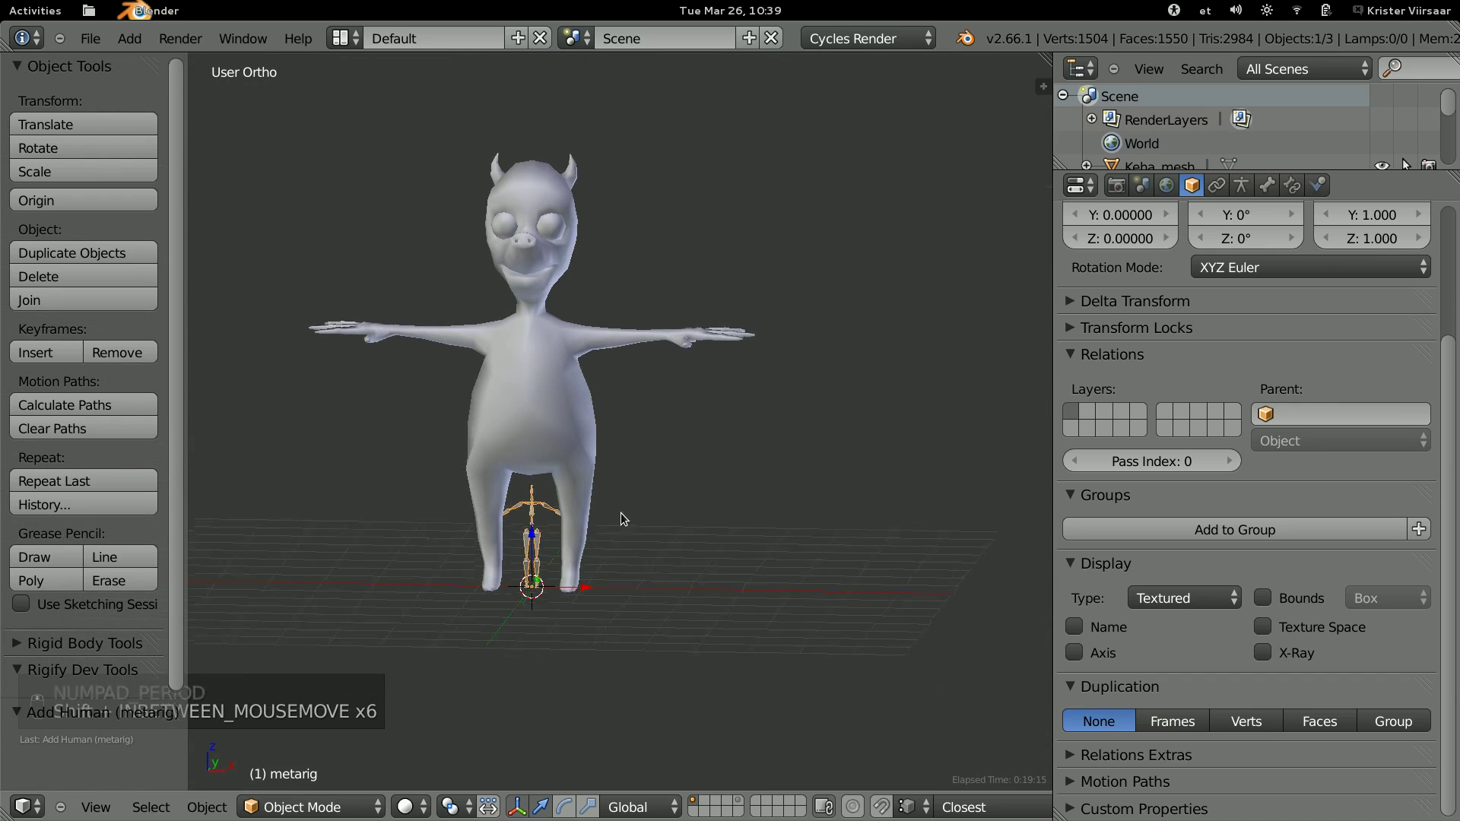
key("s")
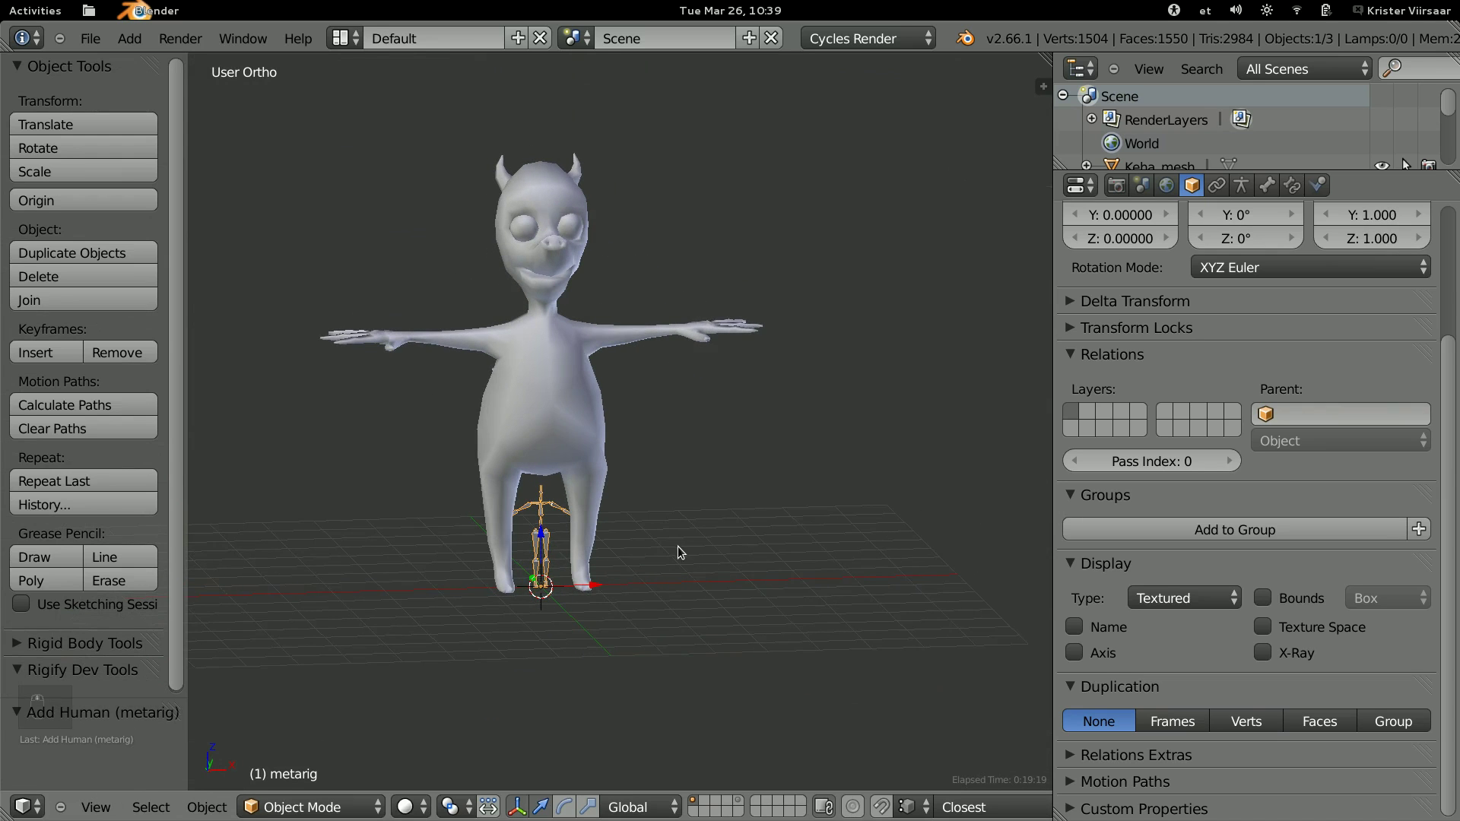
key("Tab")
Select all metarig bones and start scaling them up to the character's size.
key("a")
key("a")
key("s")
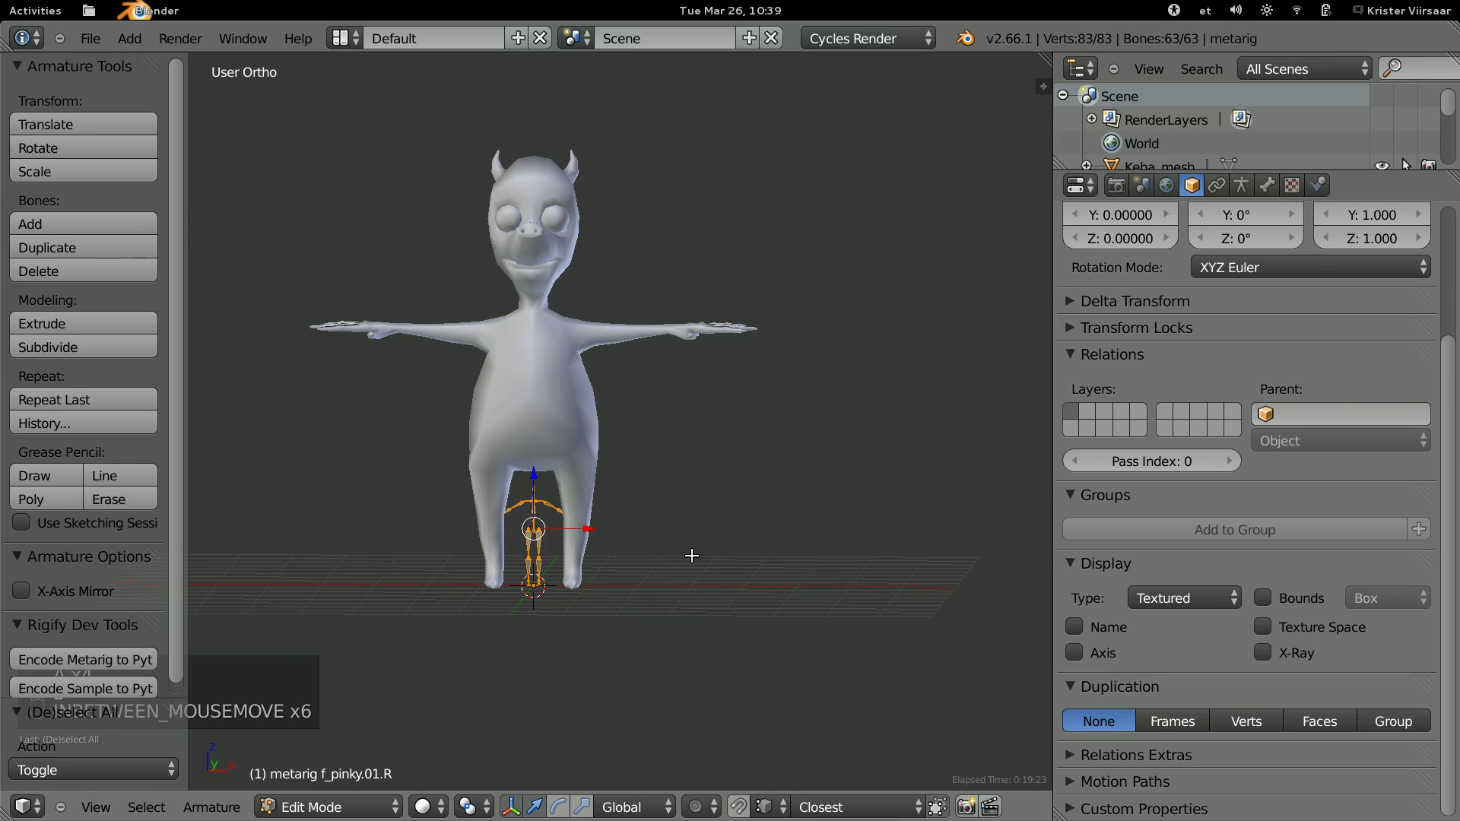
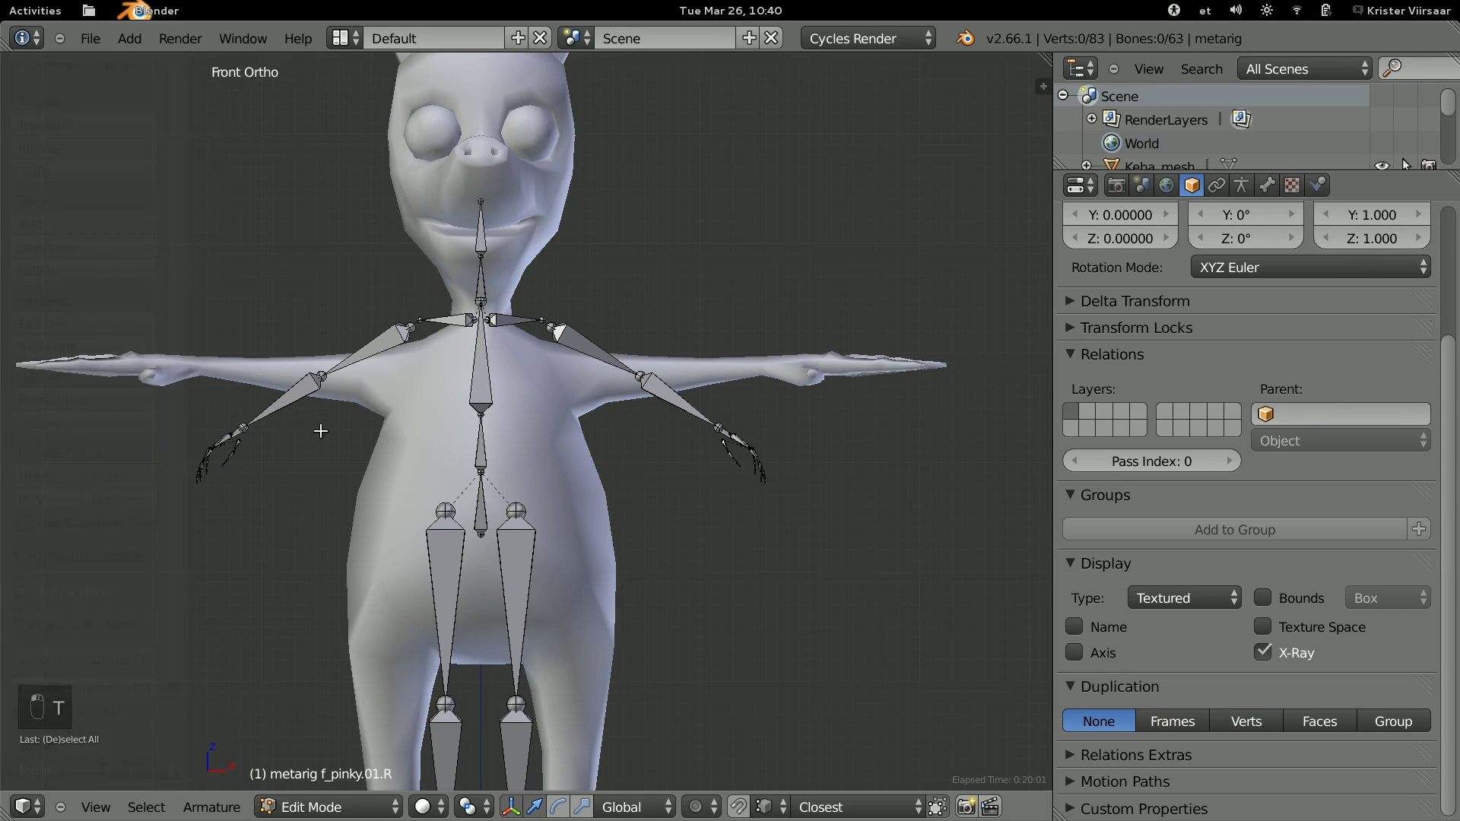
Lower the shoulder joint along Z so the arm bones lie at the outstretched arms' height.
key("t")
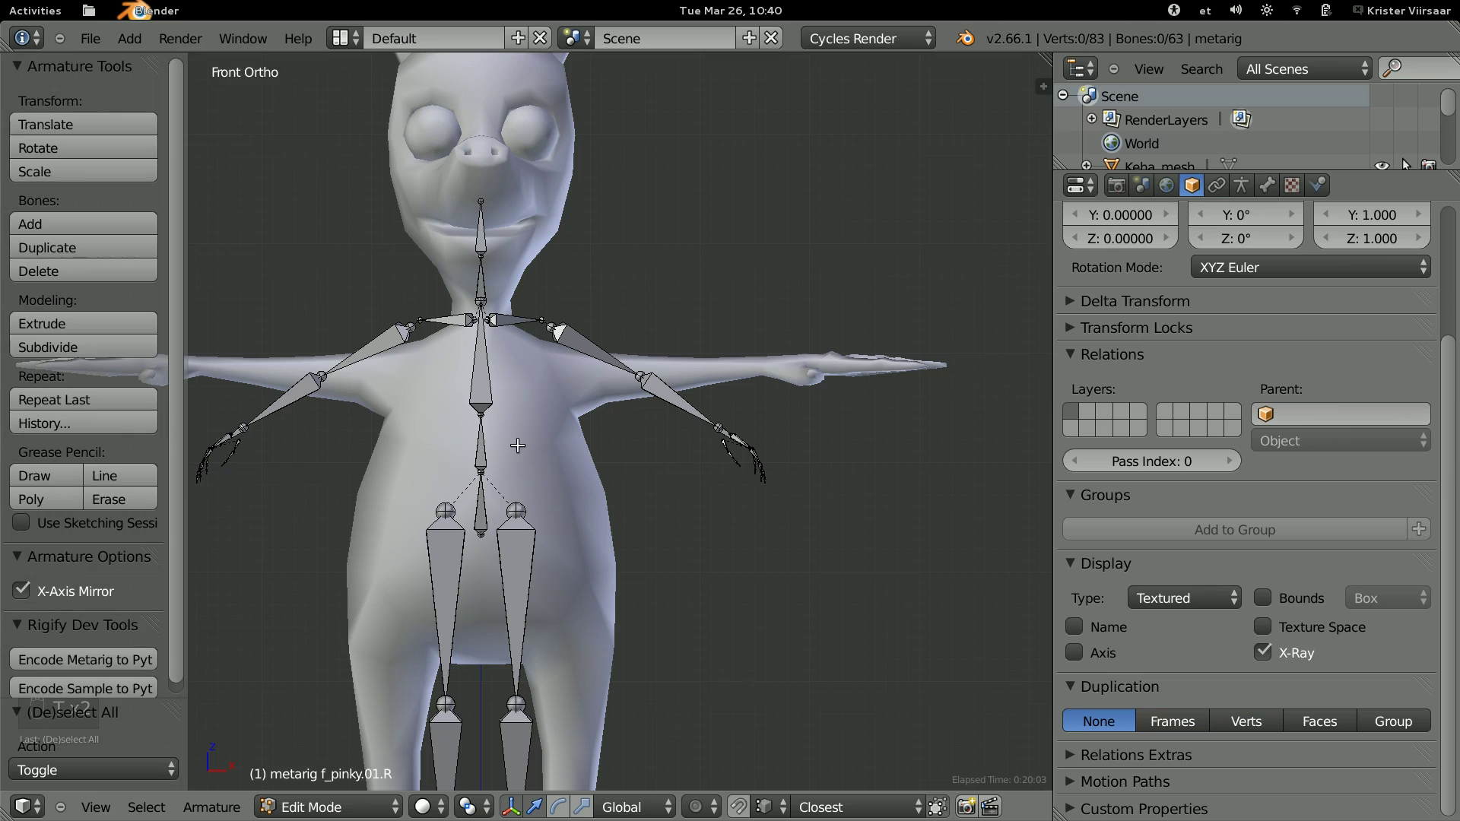
key("t")
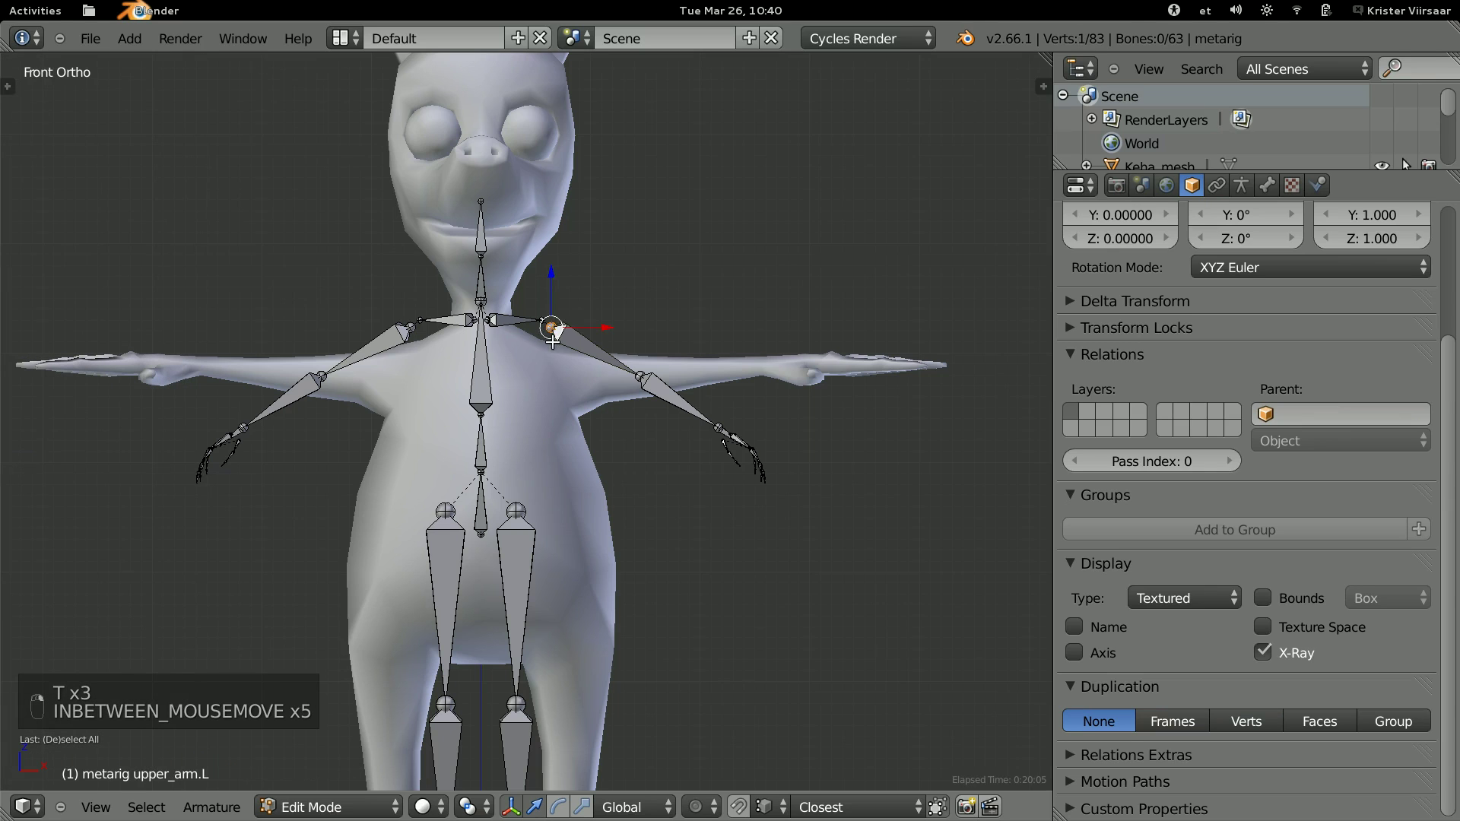
key("g")
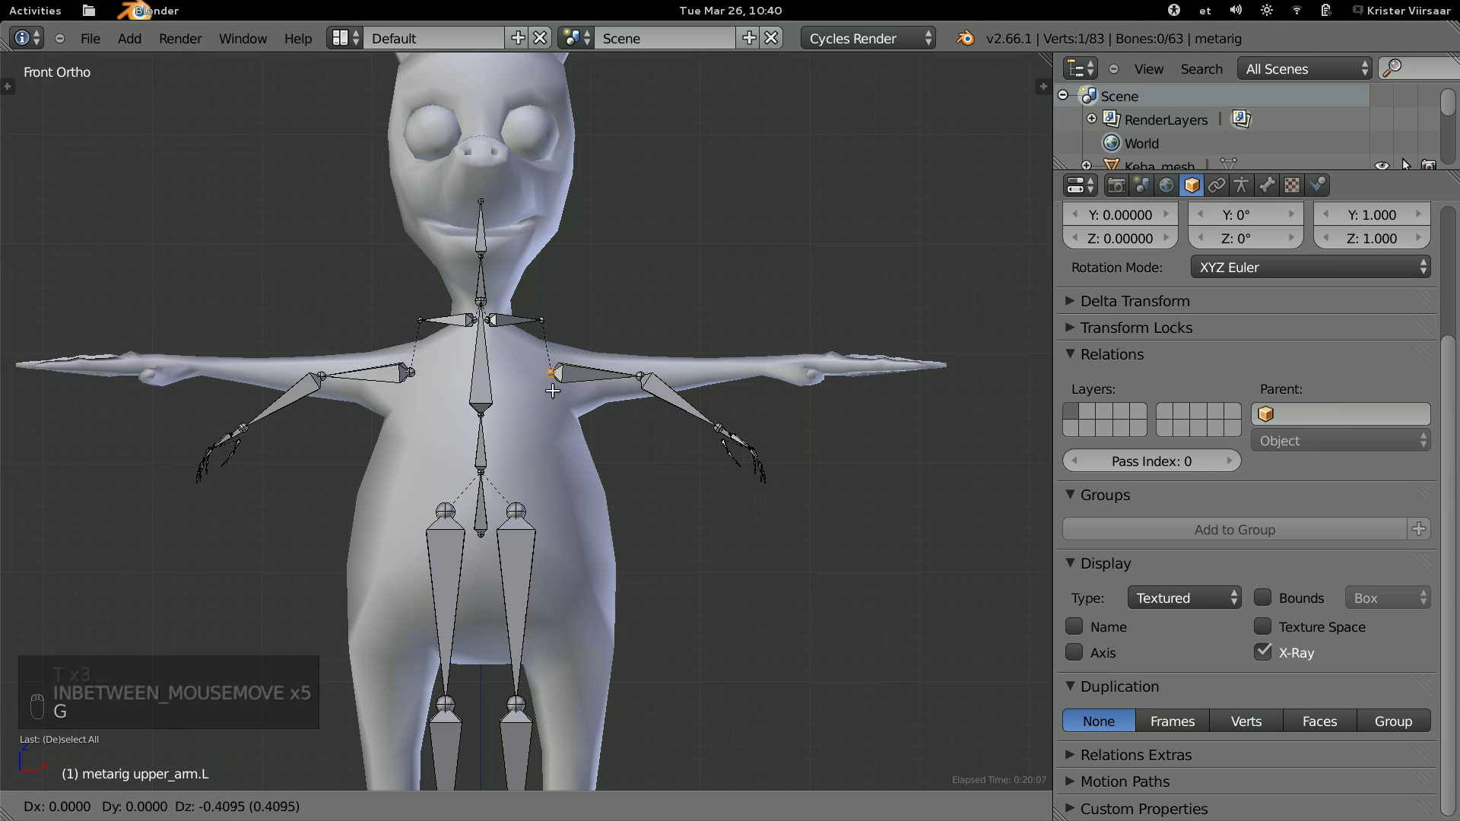
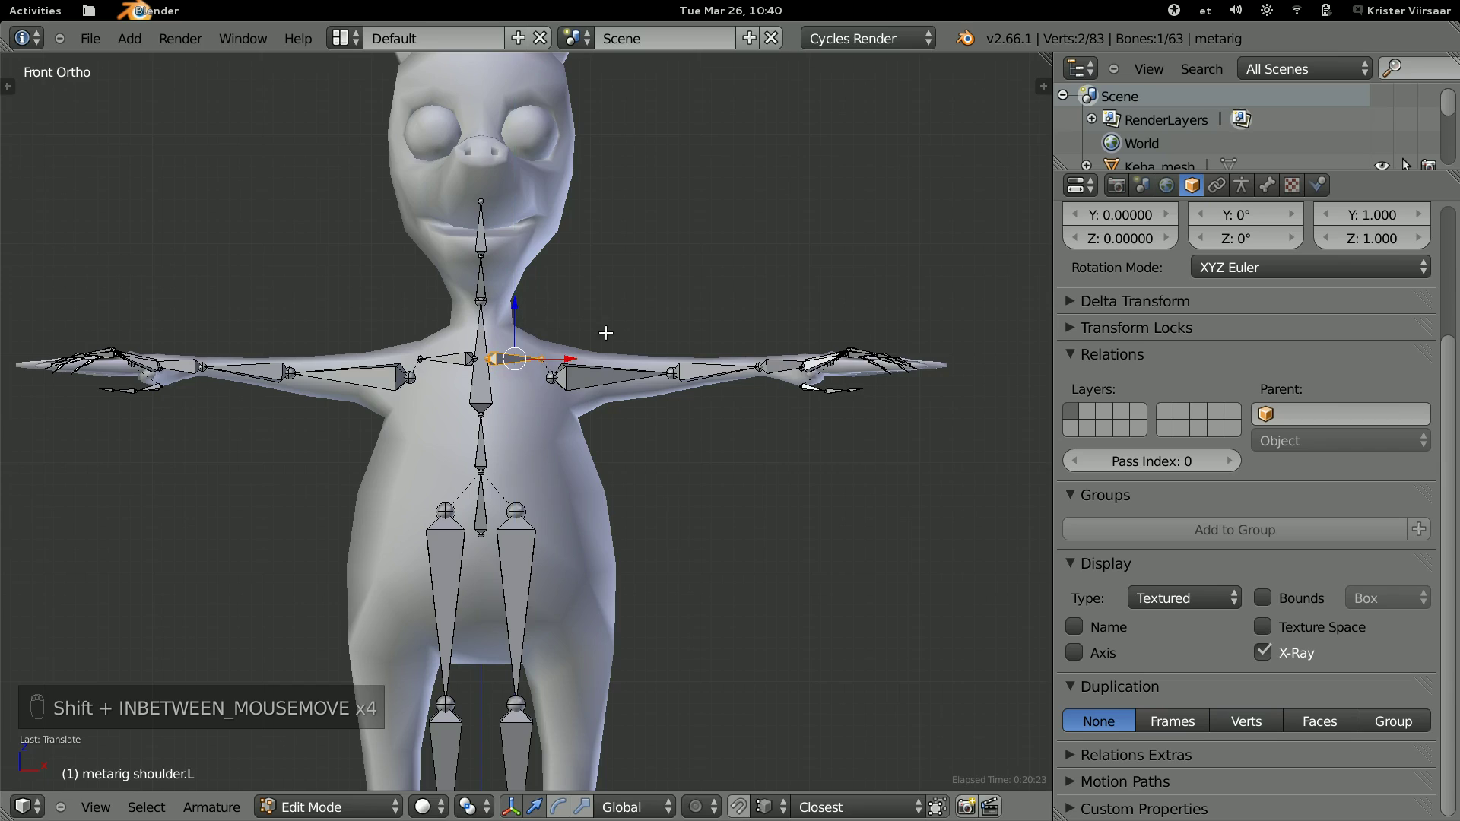
Pull the shoulder joints back into the torso, checking bone depth from an angled view.
key("a")
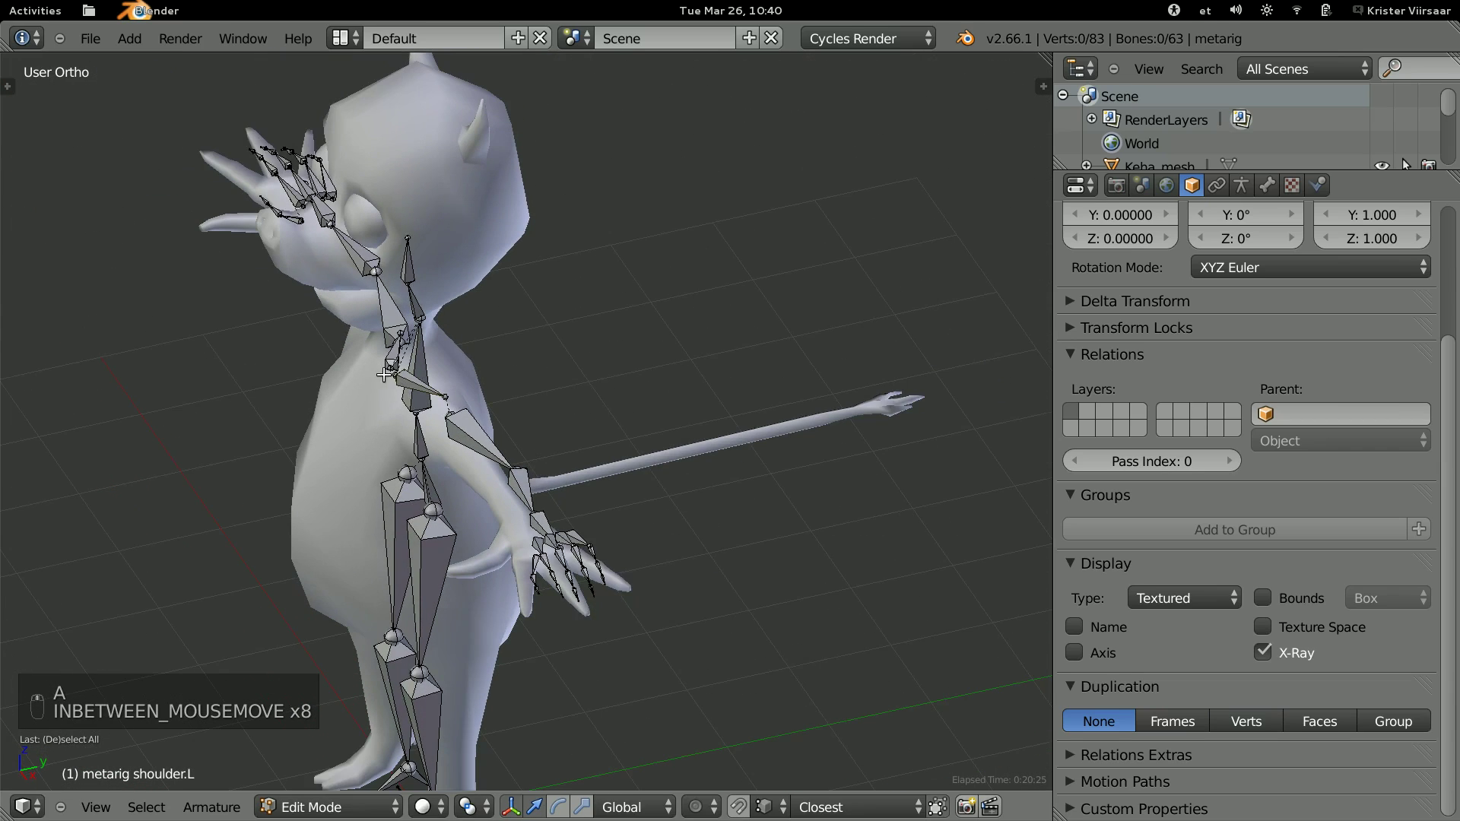
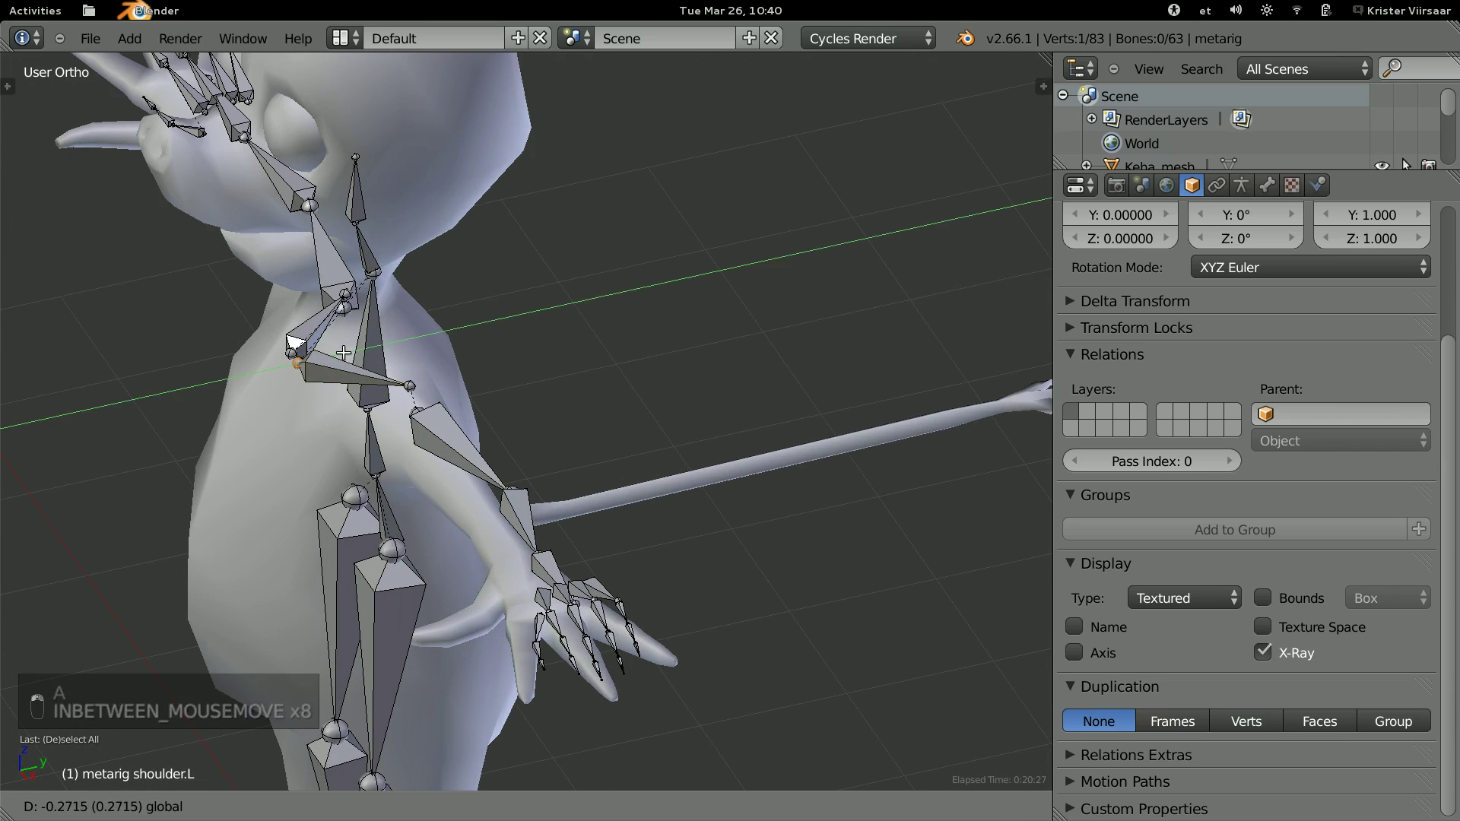
key("g")
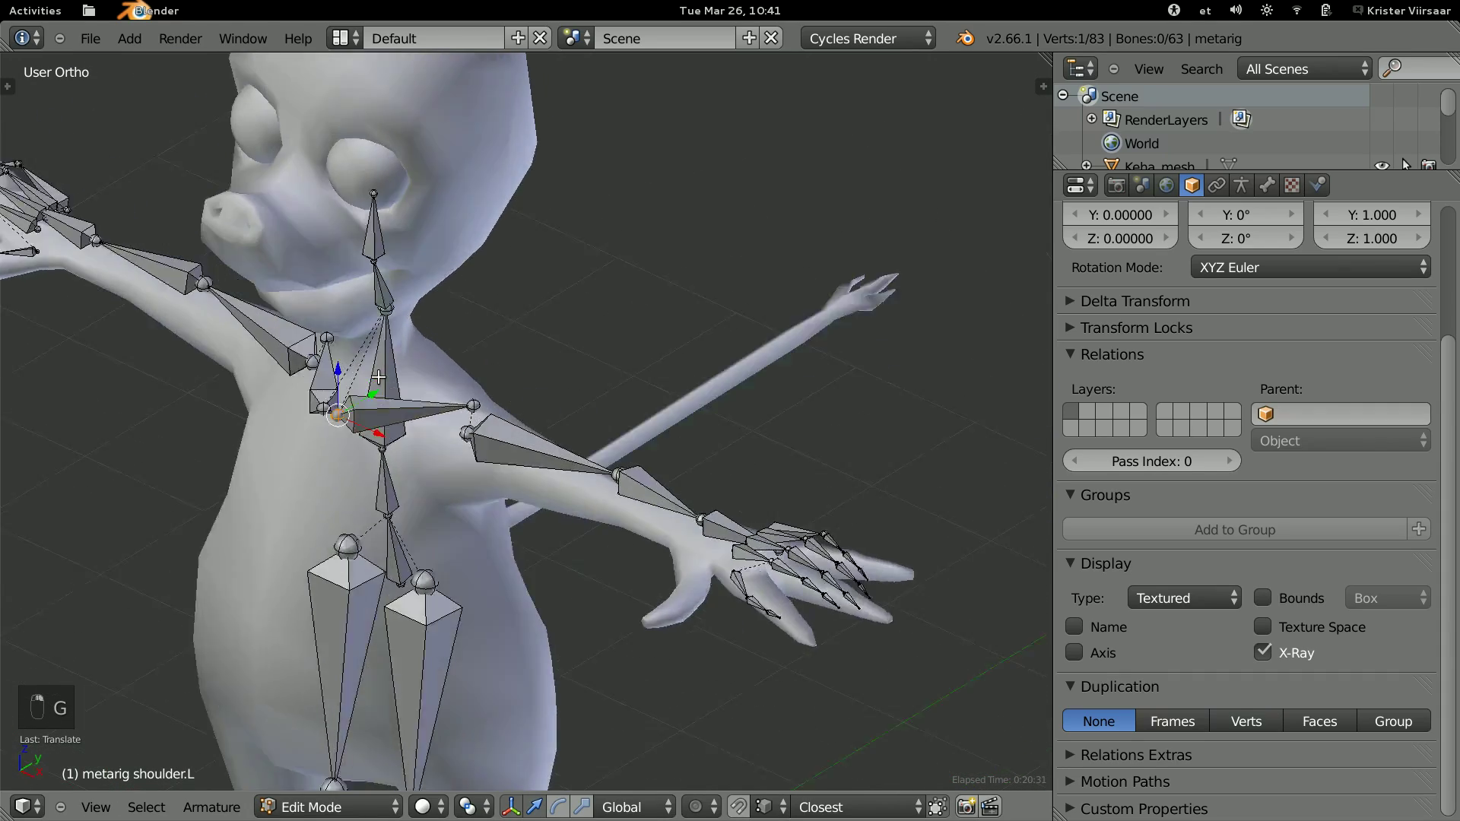
key("g")
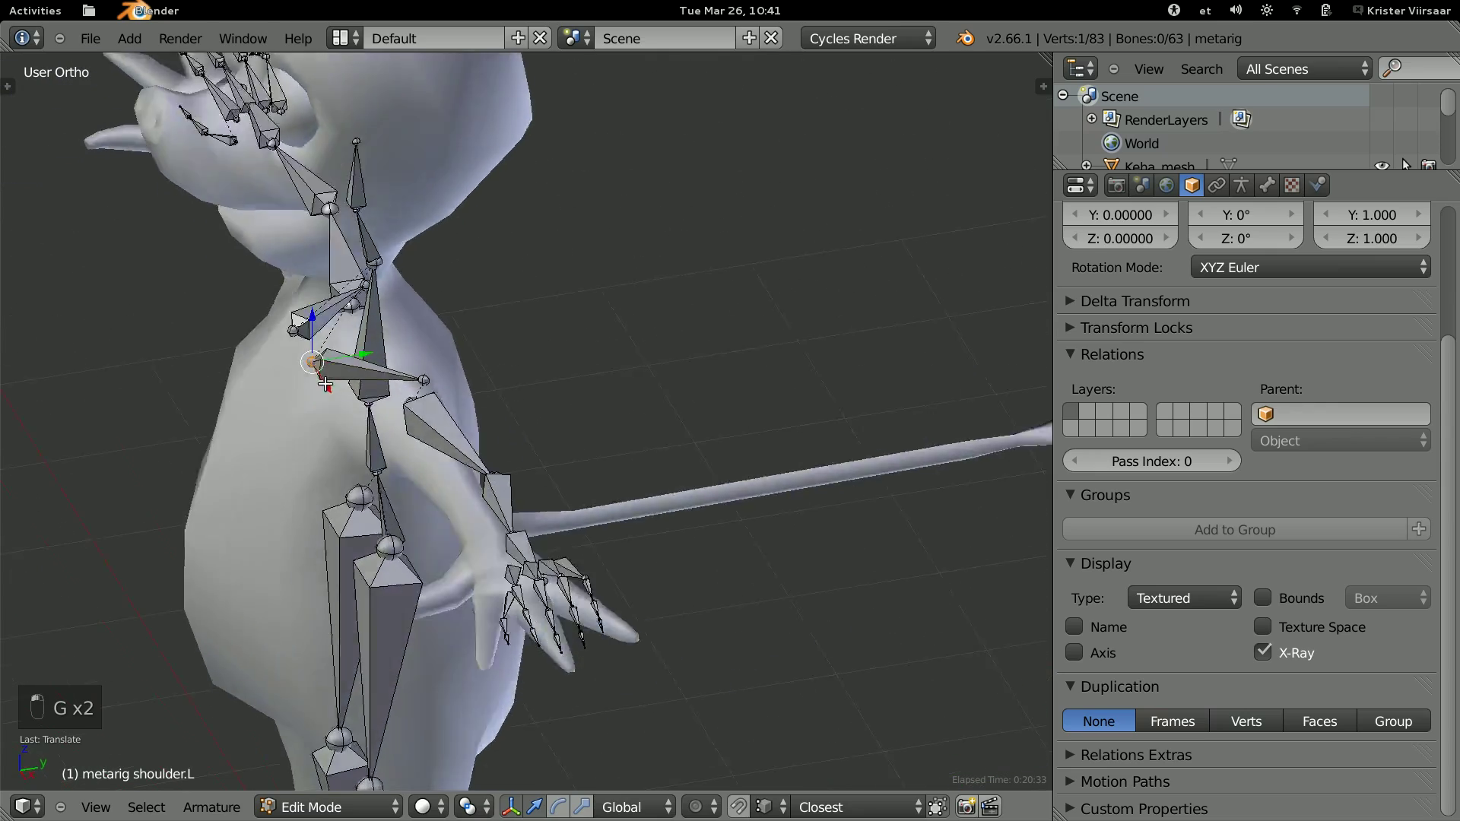
key("g")
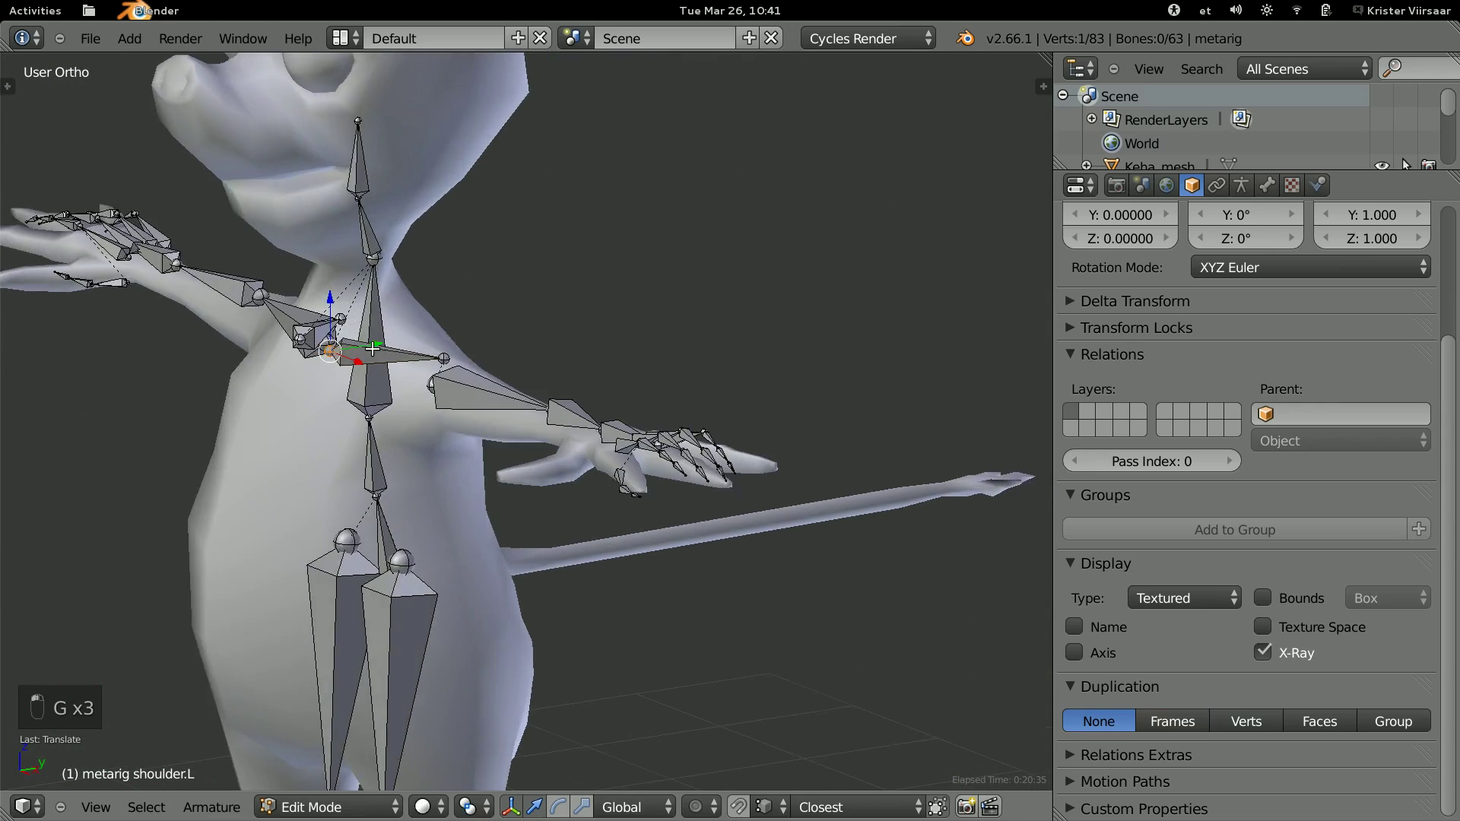
key("g")
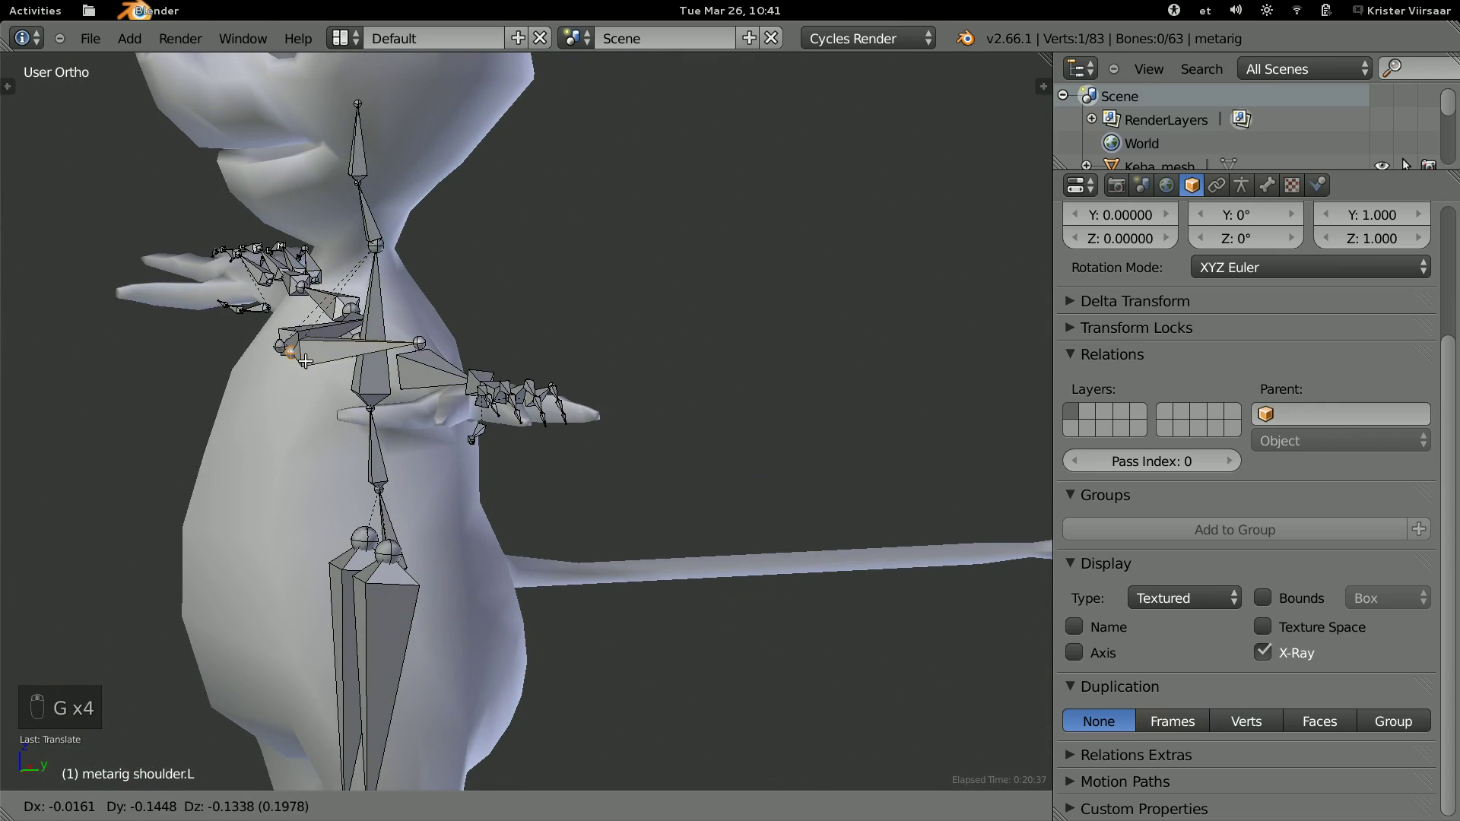
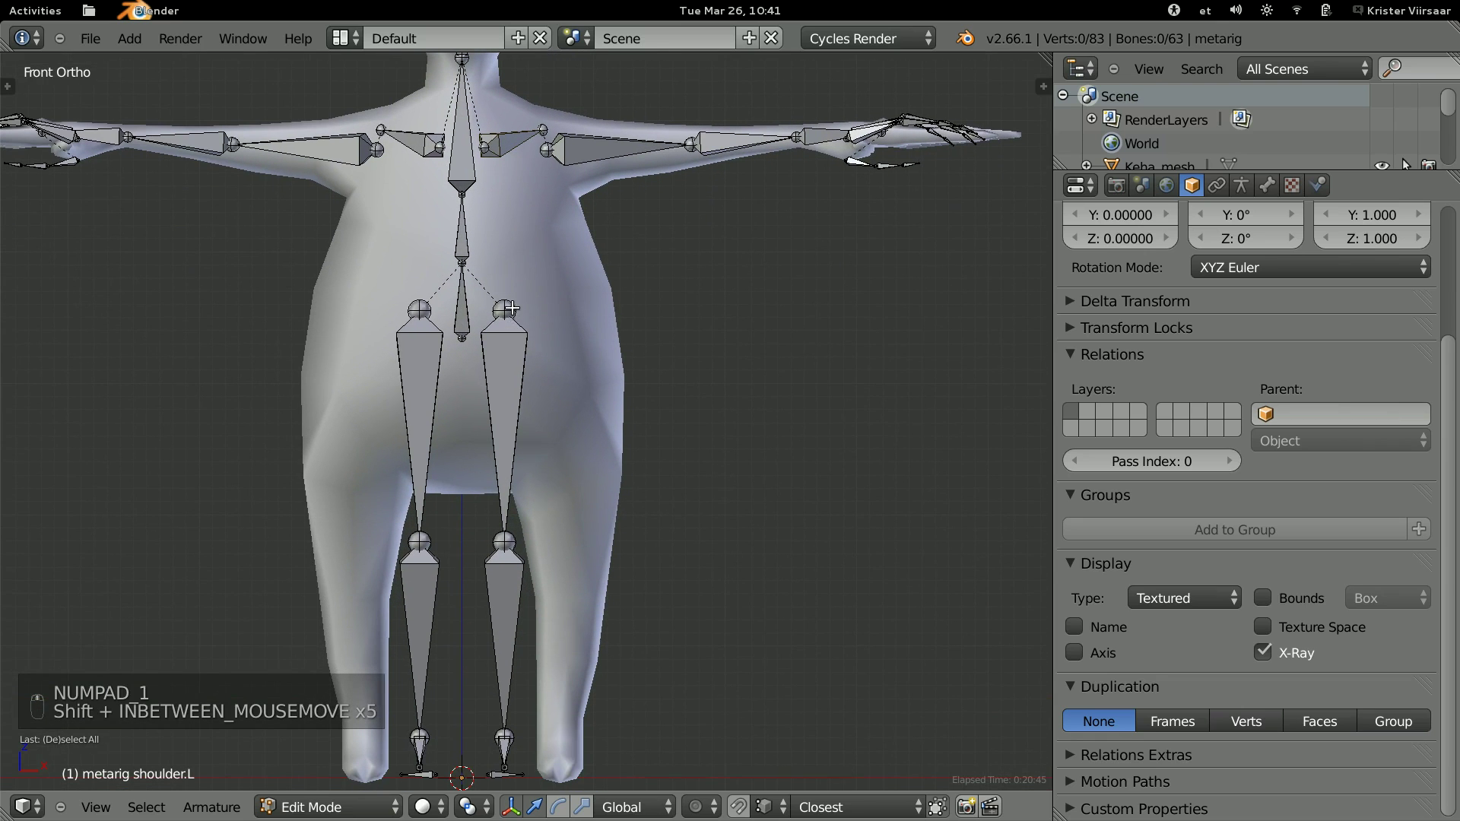
Fit the hip, thigh and foot joints inside the legs, then return to the chest area.
key("g")
key("g")
key("a")
key("a")
key("b")
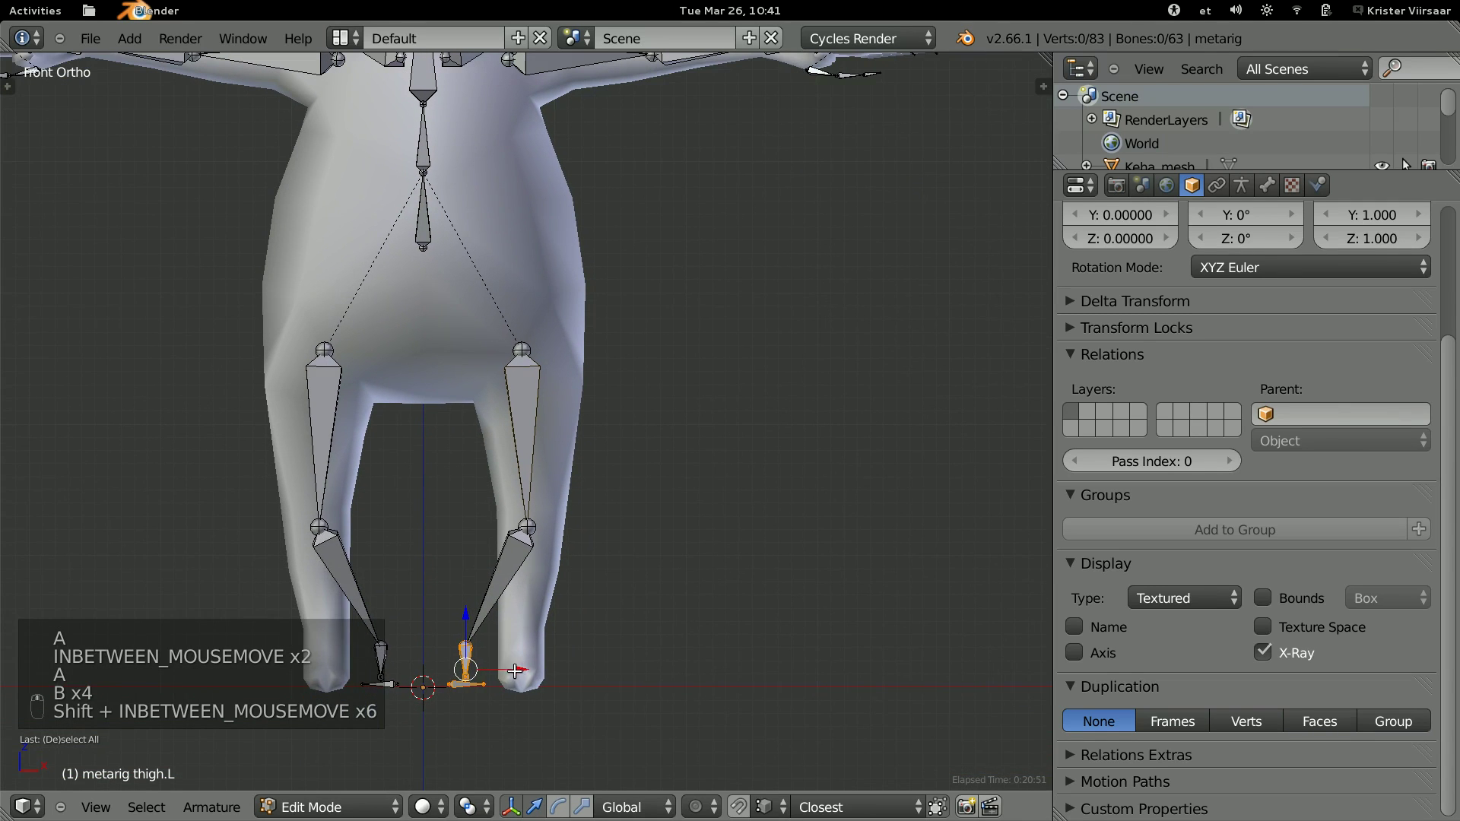
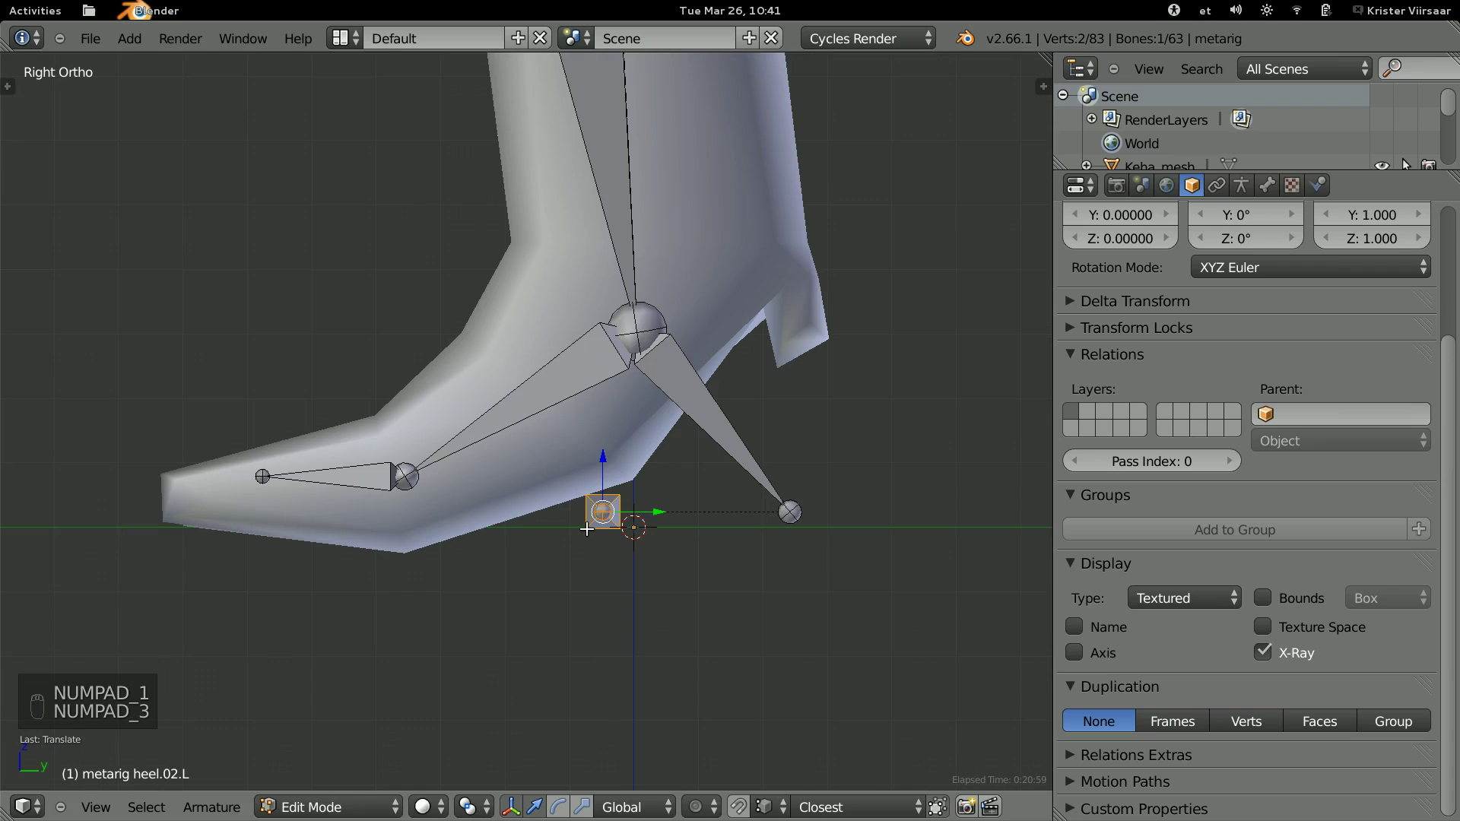
key("g")
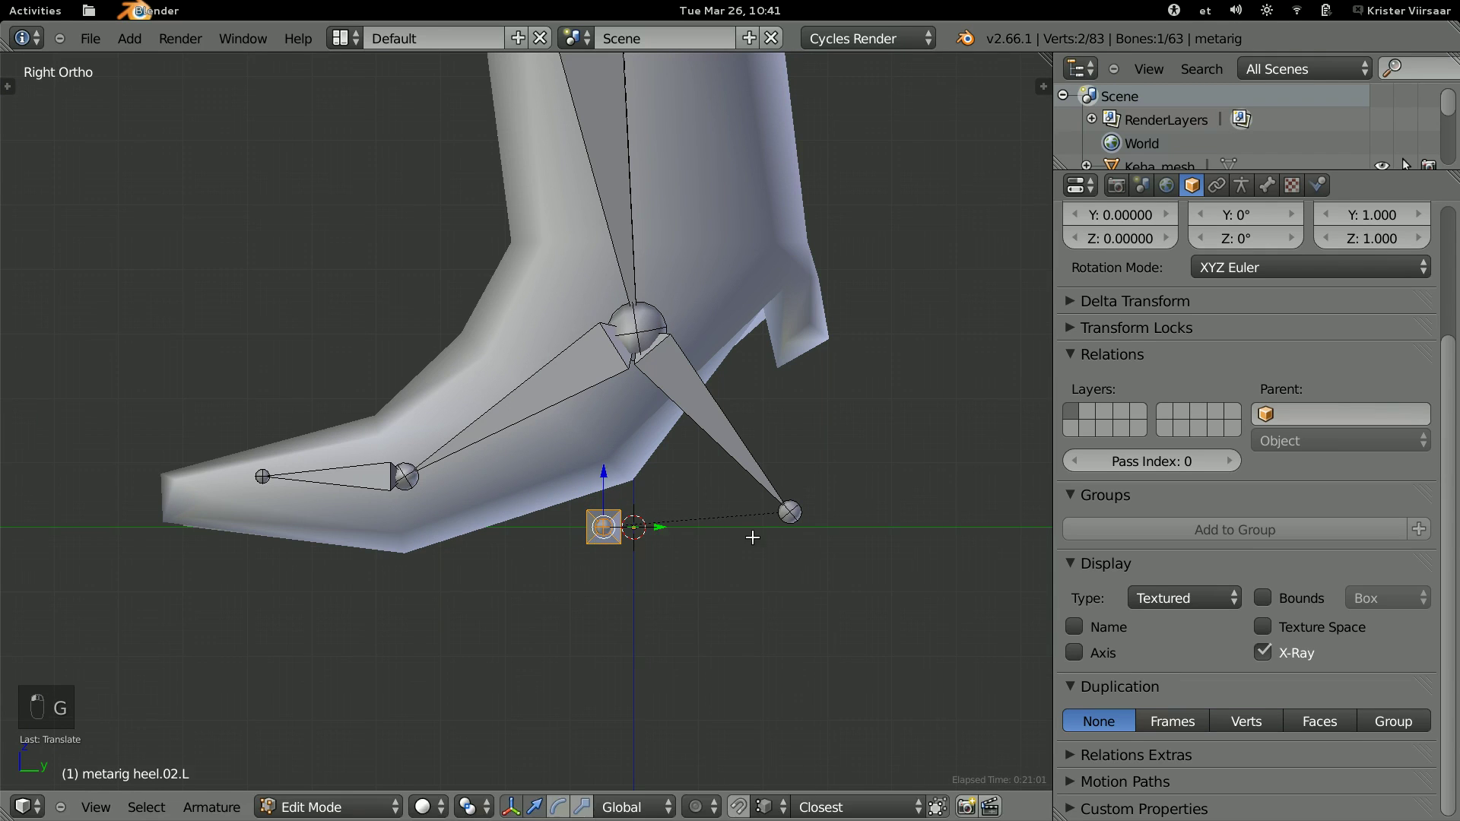
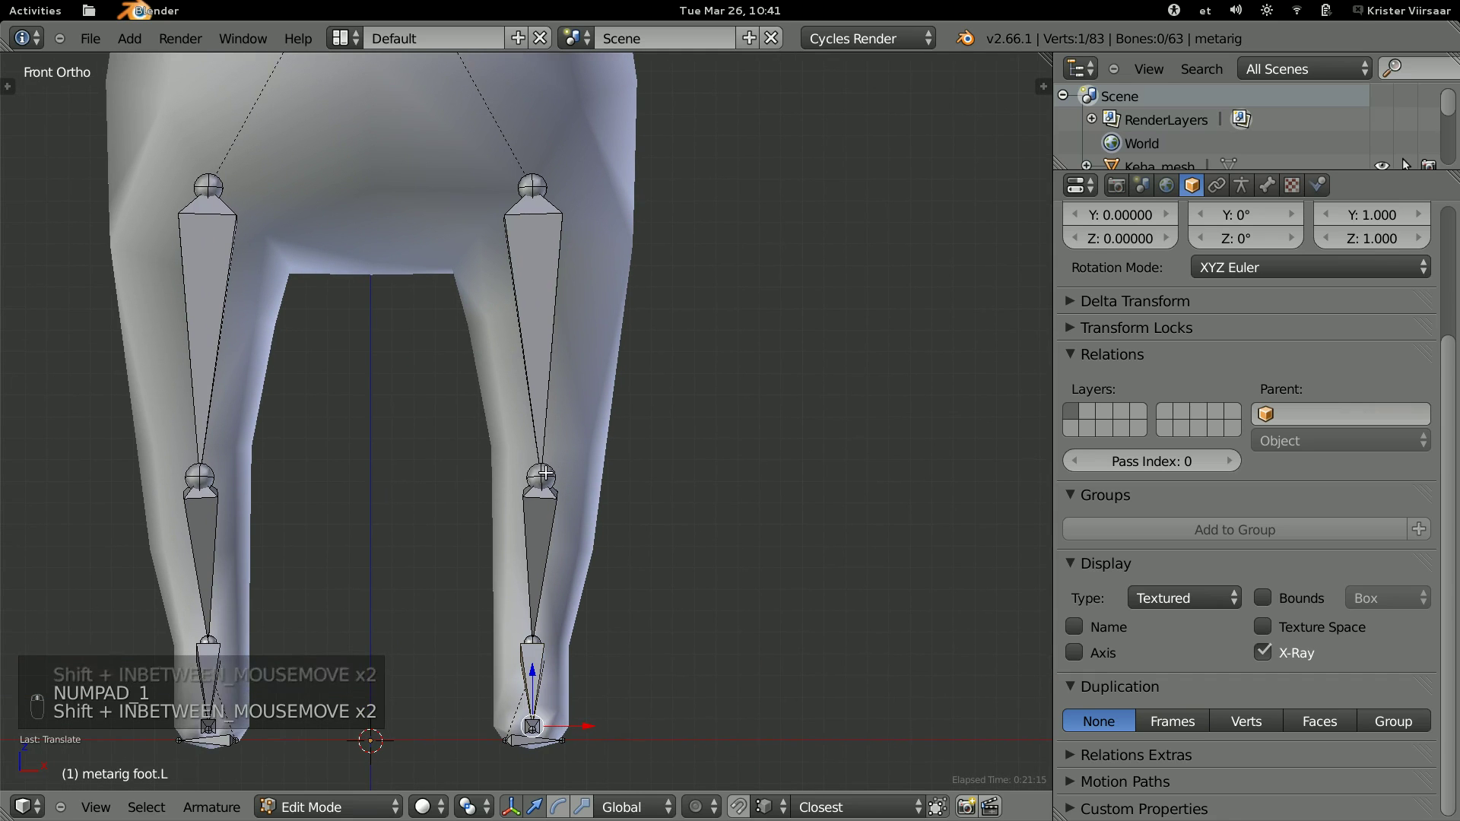
key("g")
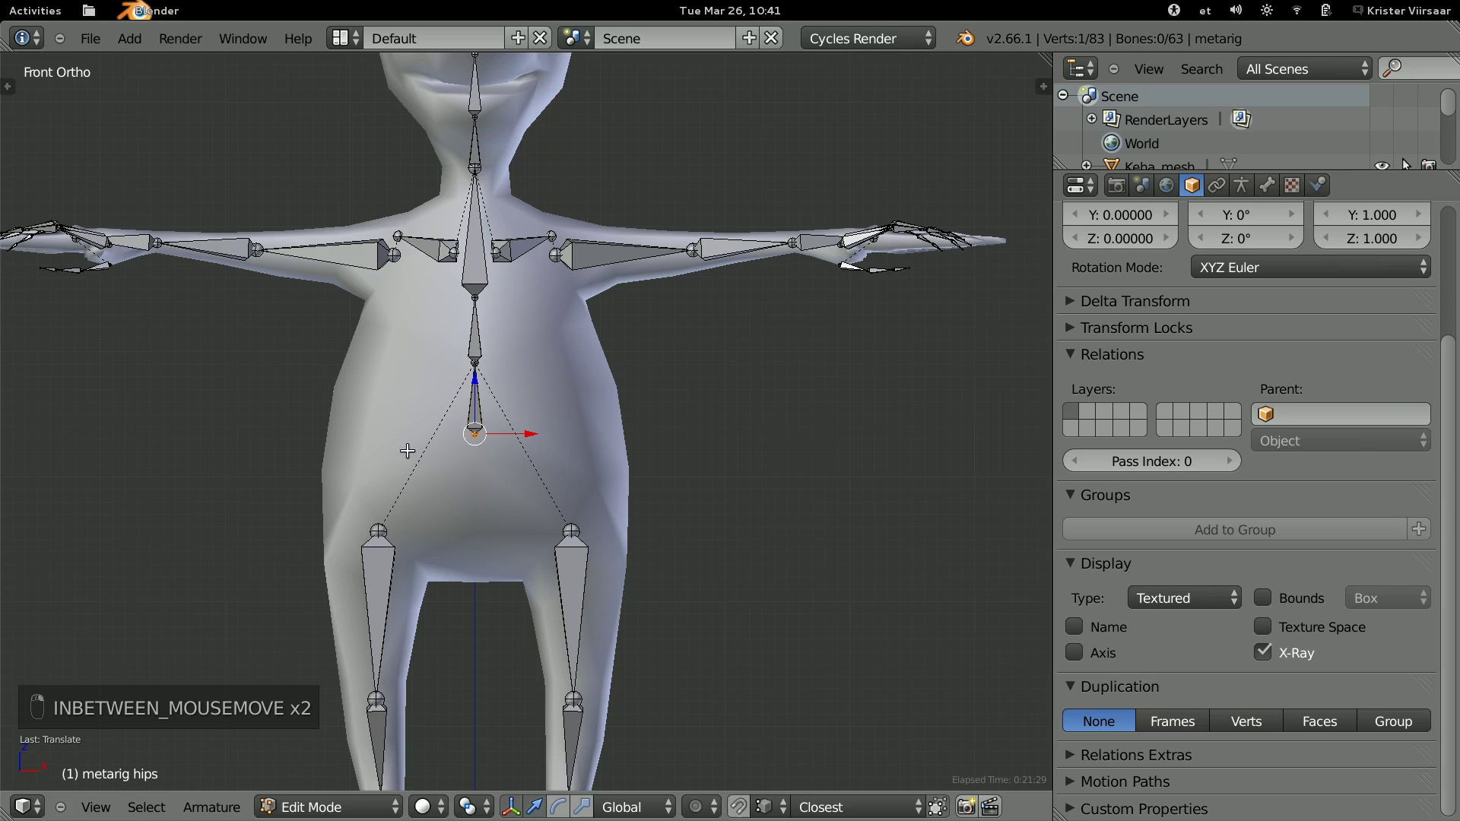
Move the lower spine and neck joints onto the torso's centre line.
key("g")
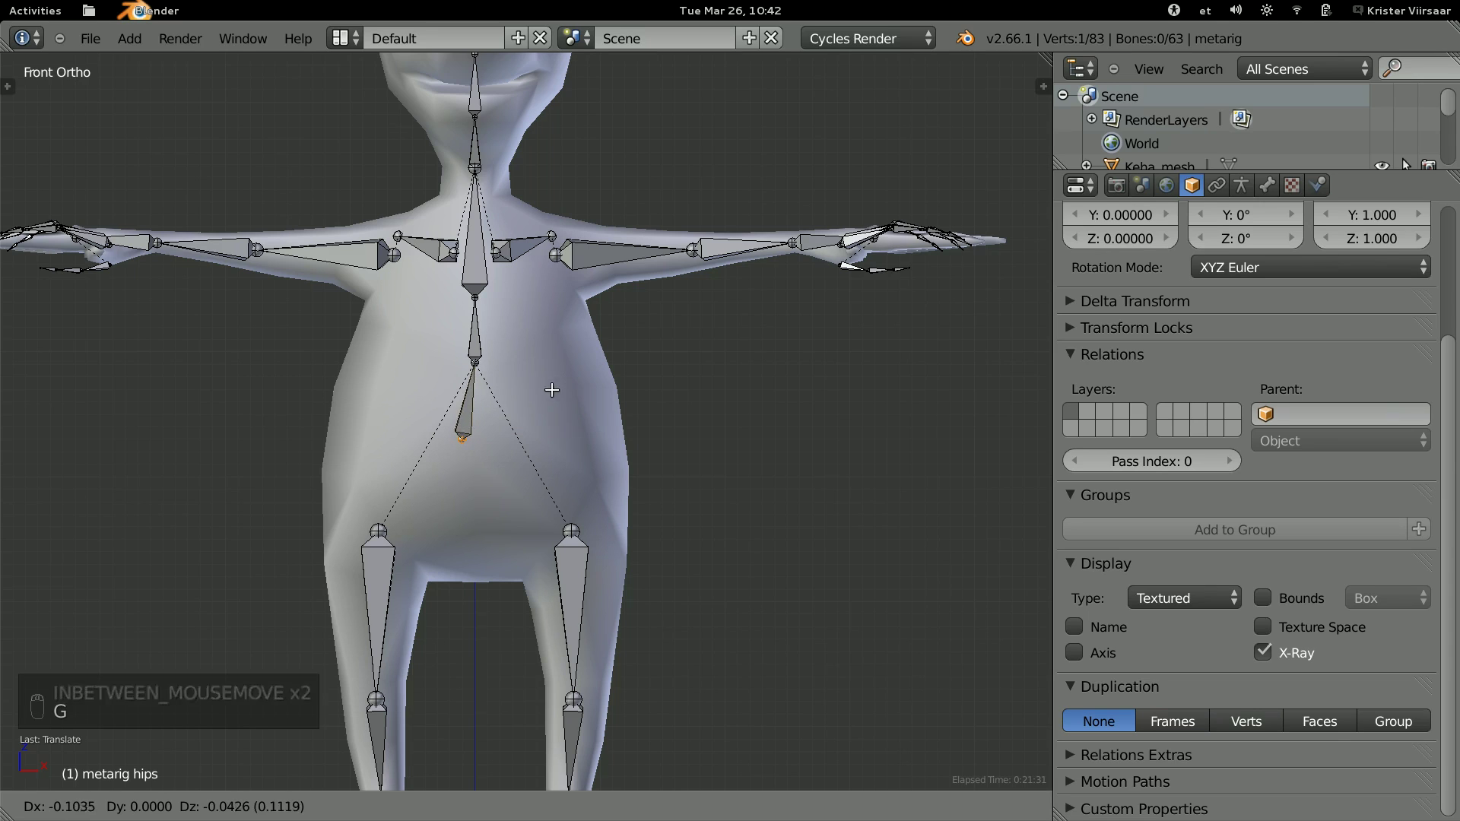
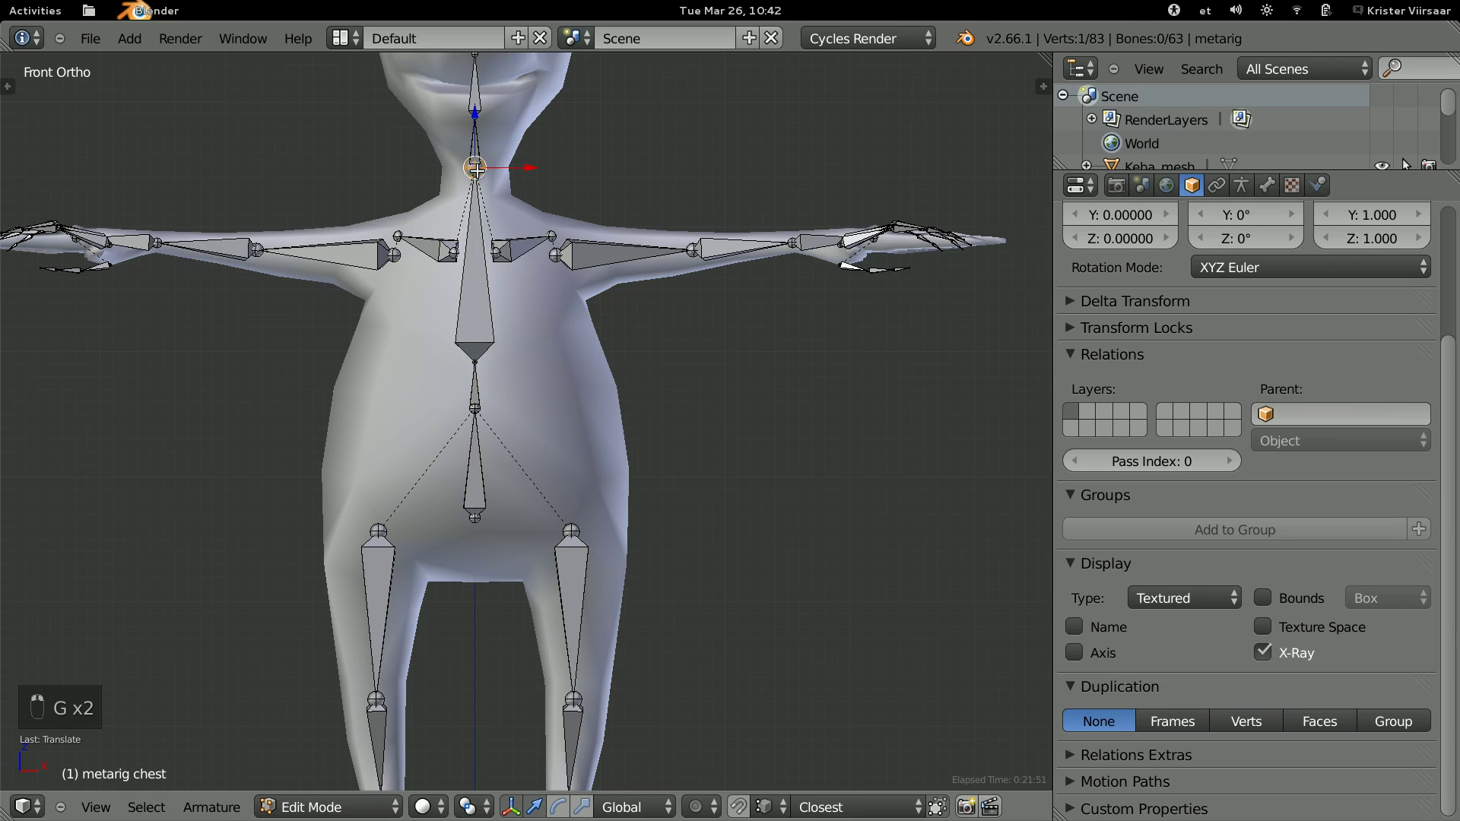
key("g")
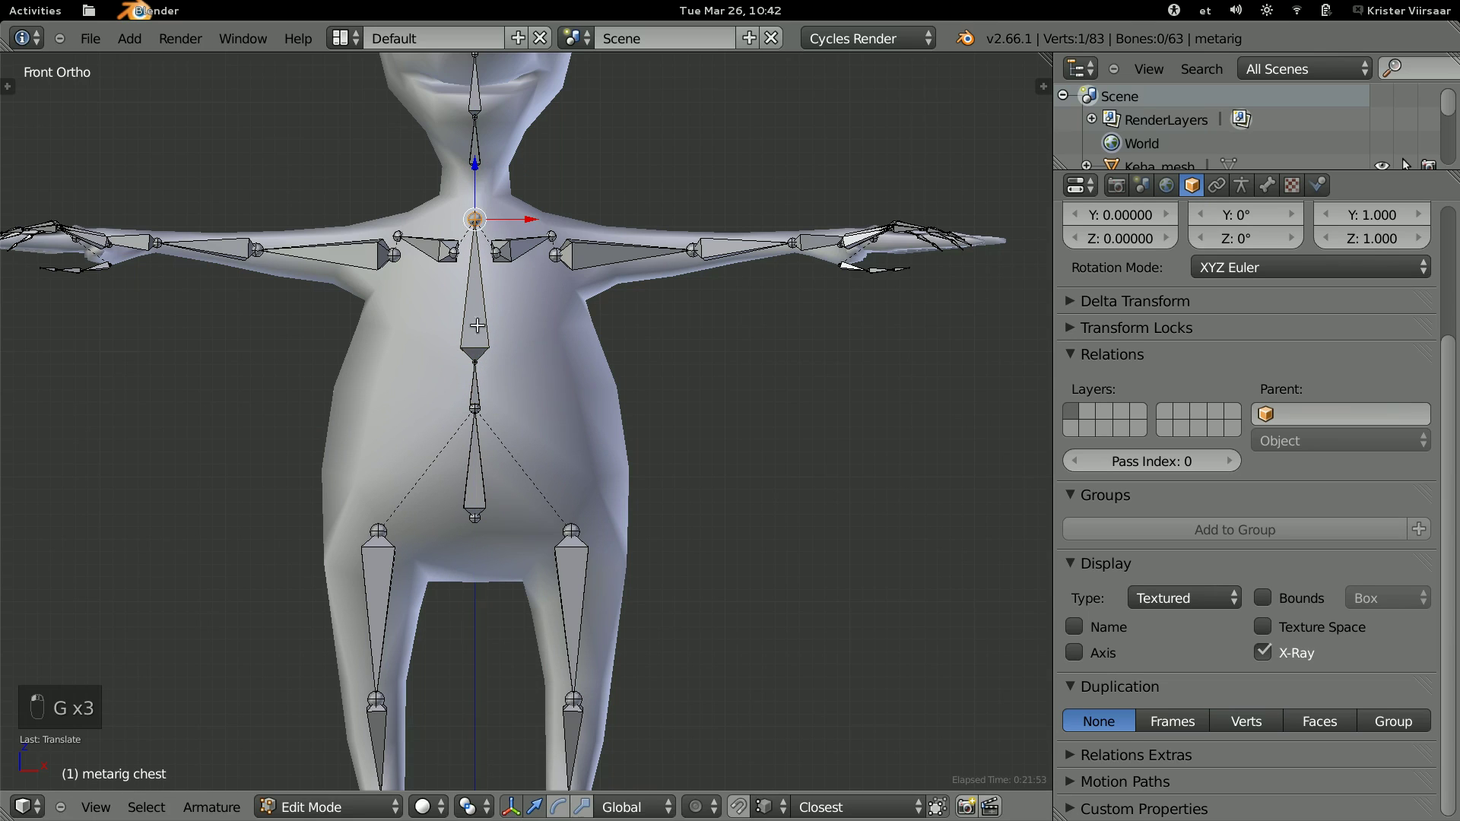
key("g")
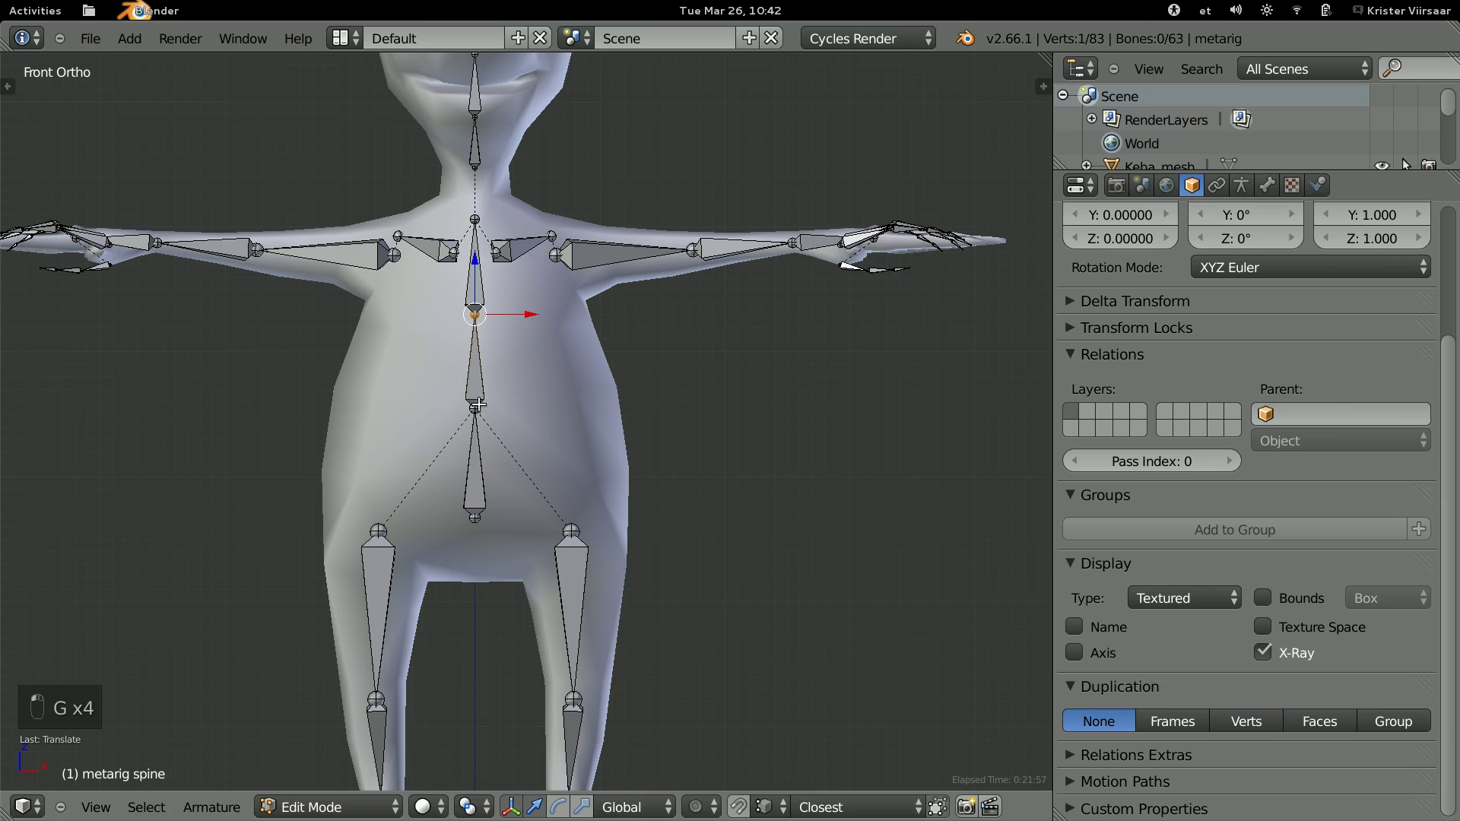
key("g")
Realign the remaining spine joints on the centre line from head down to hips.
key("g")
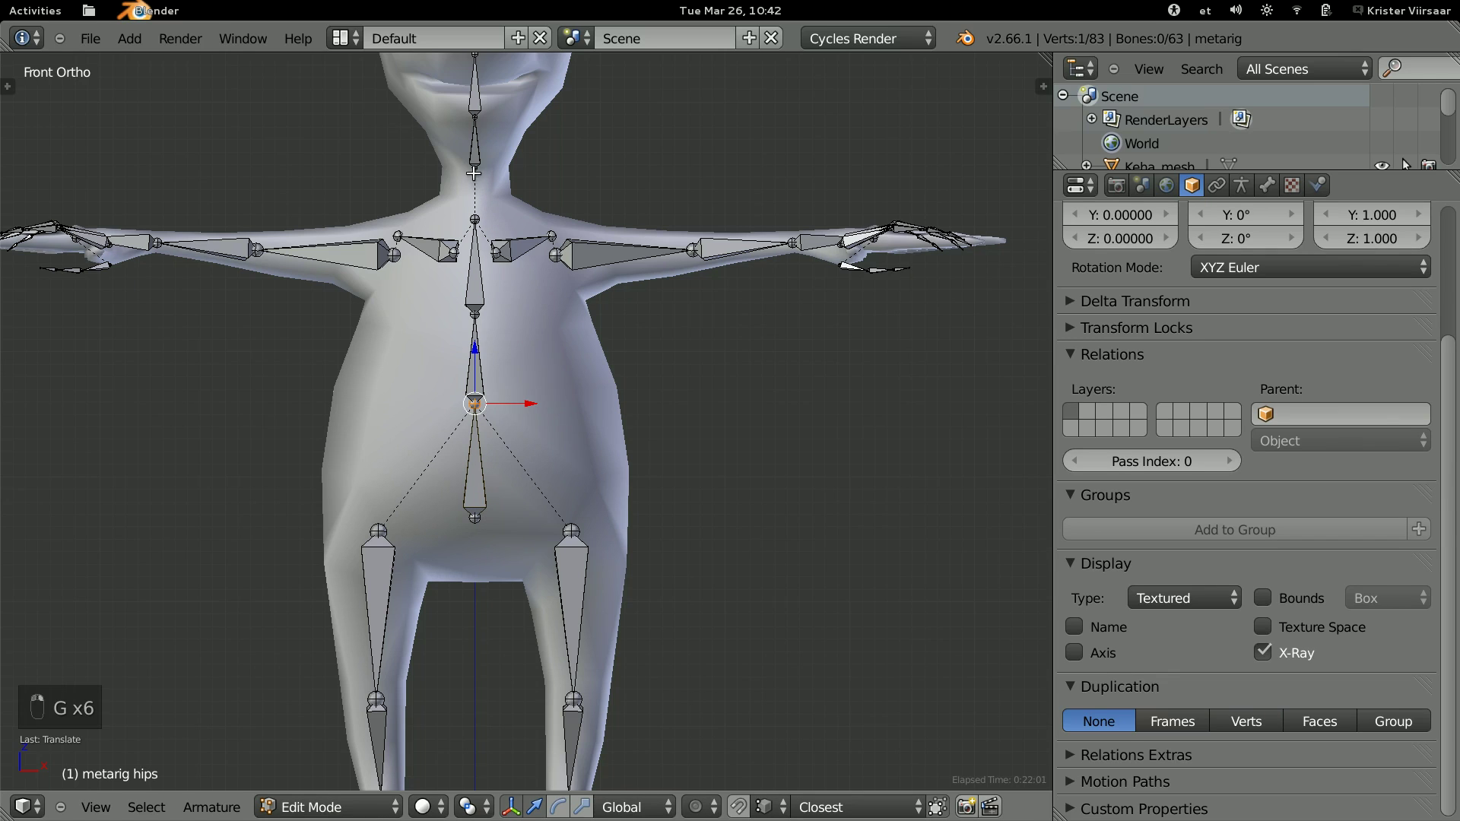
key("g")
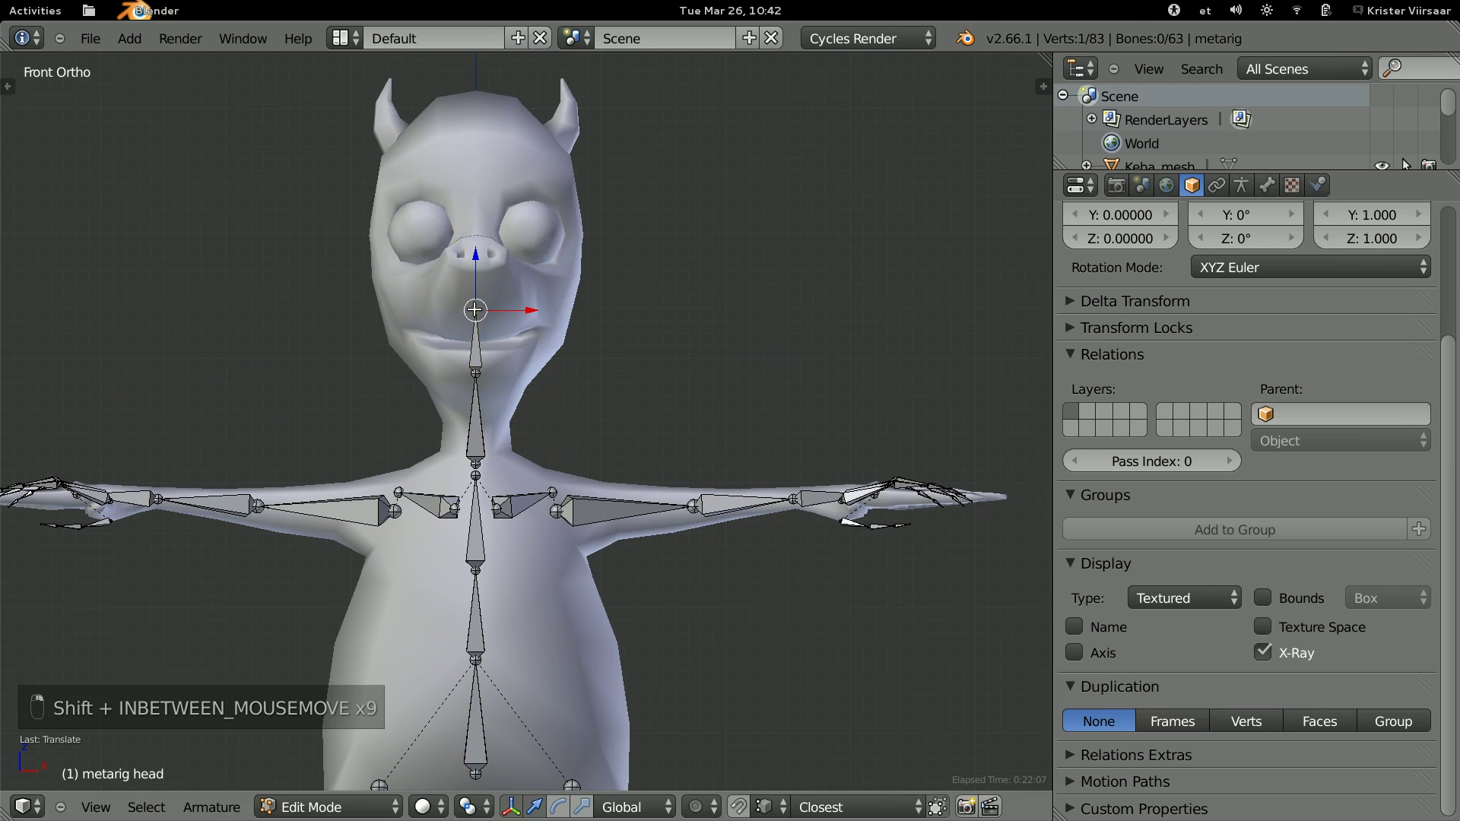
key("g")
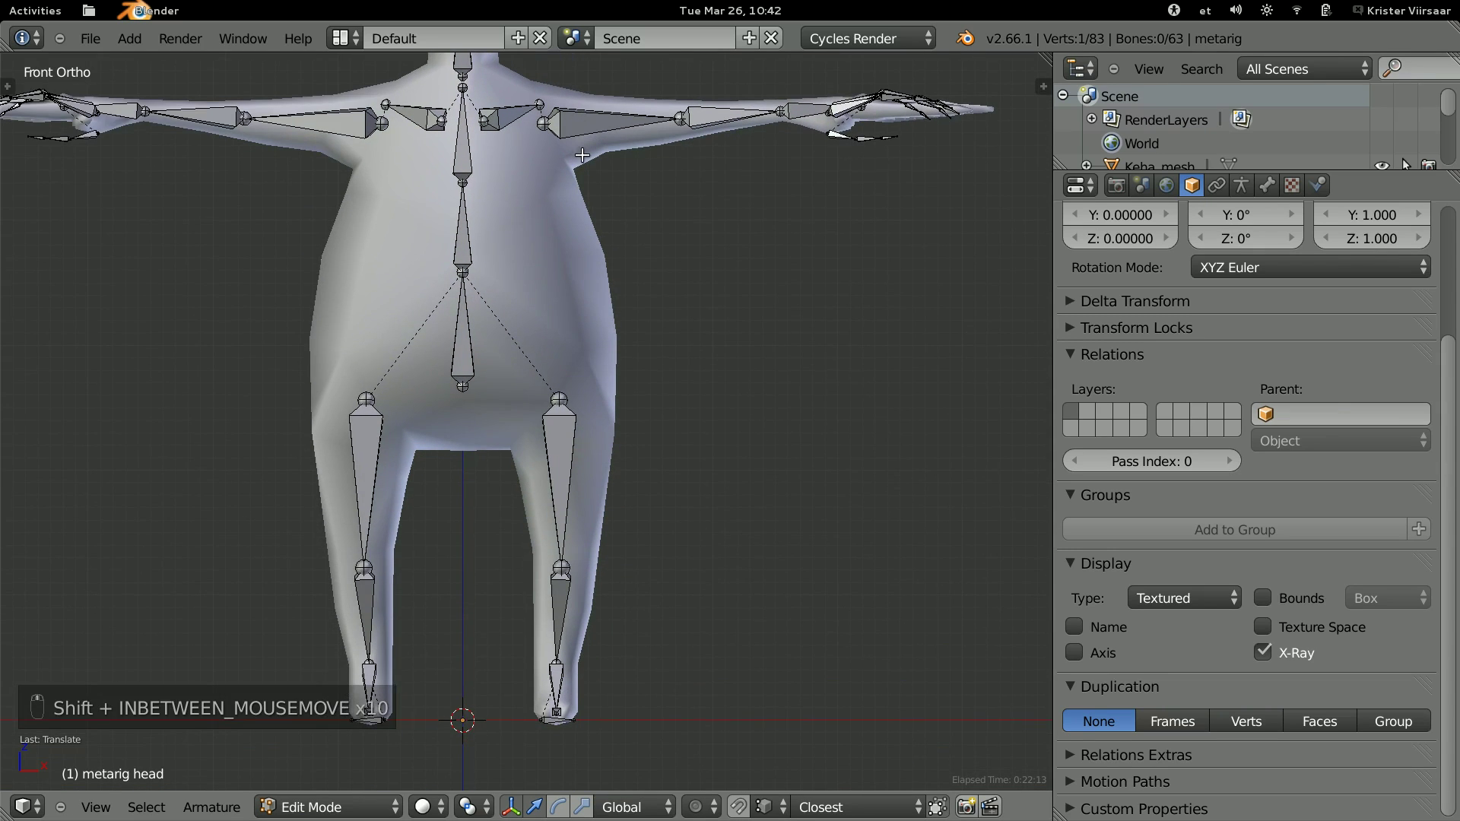
From the right view, move the neck joint and head bone base up inside the neck and head.
key("KP_3")
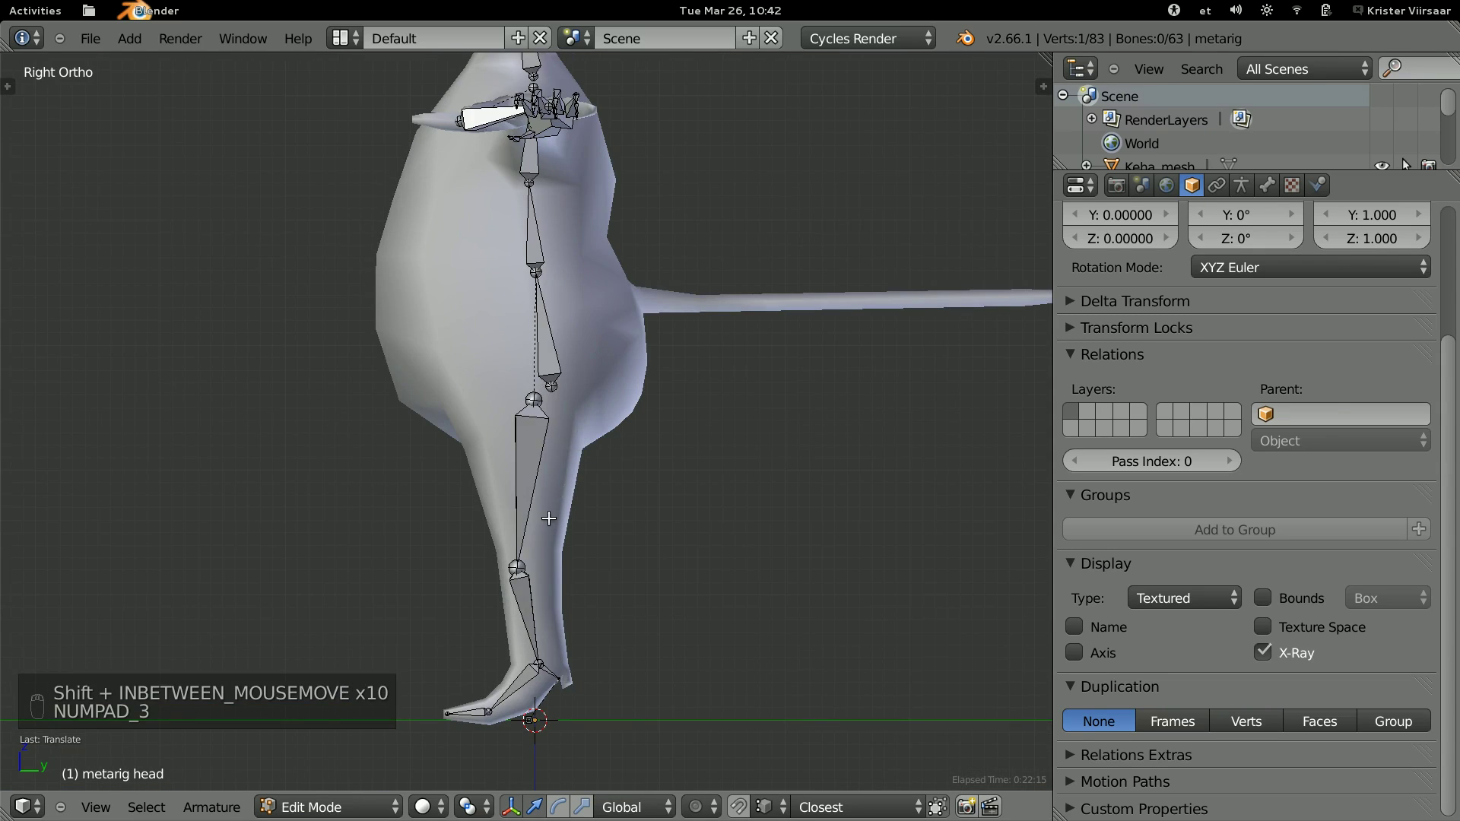
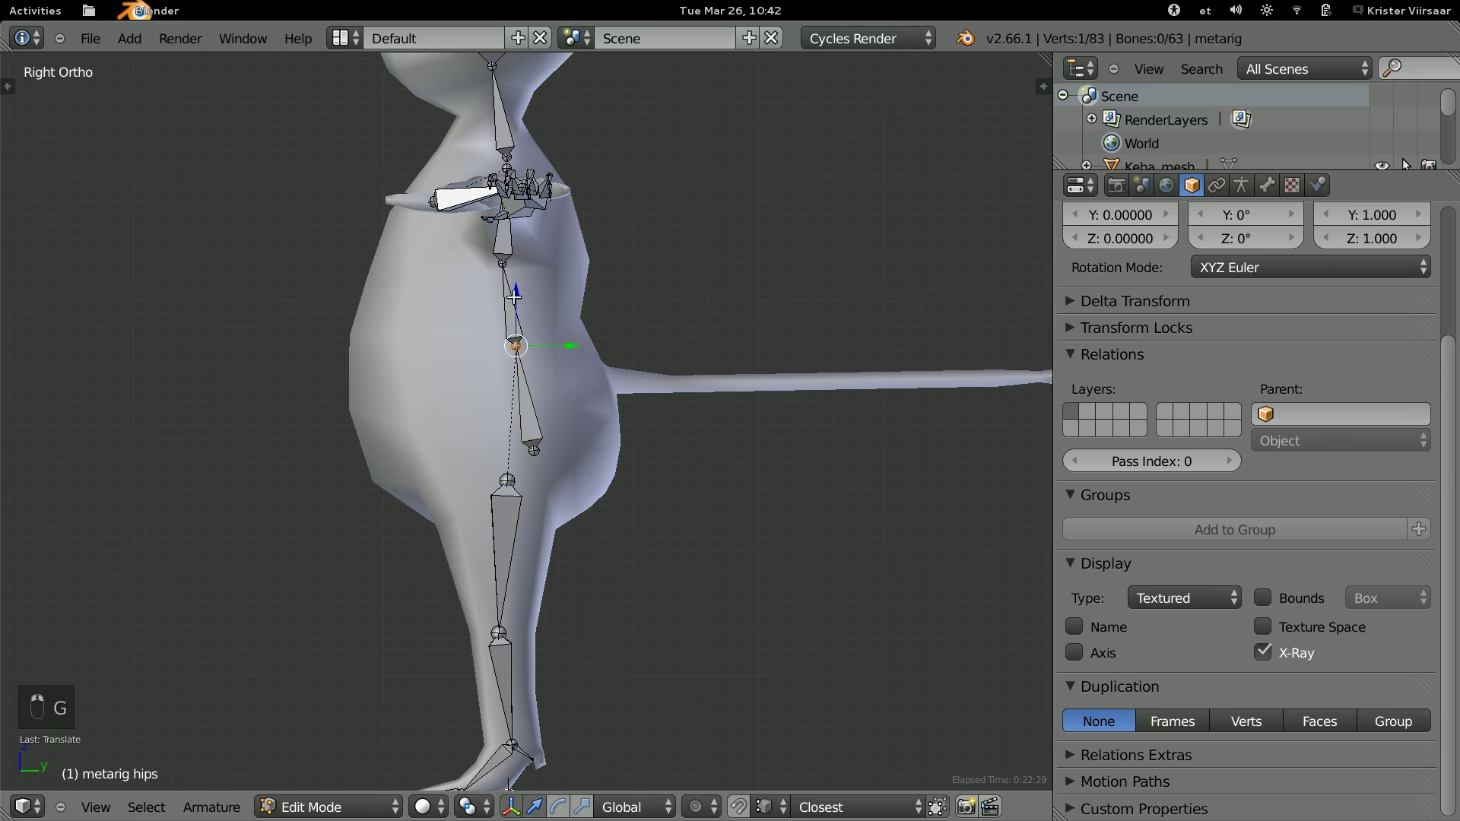
key("g")
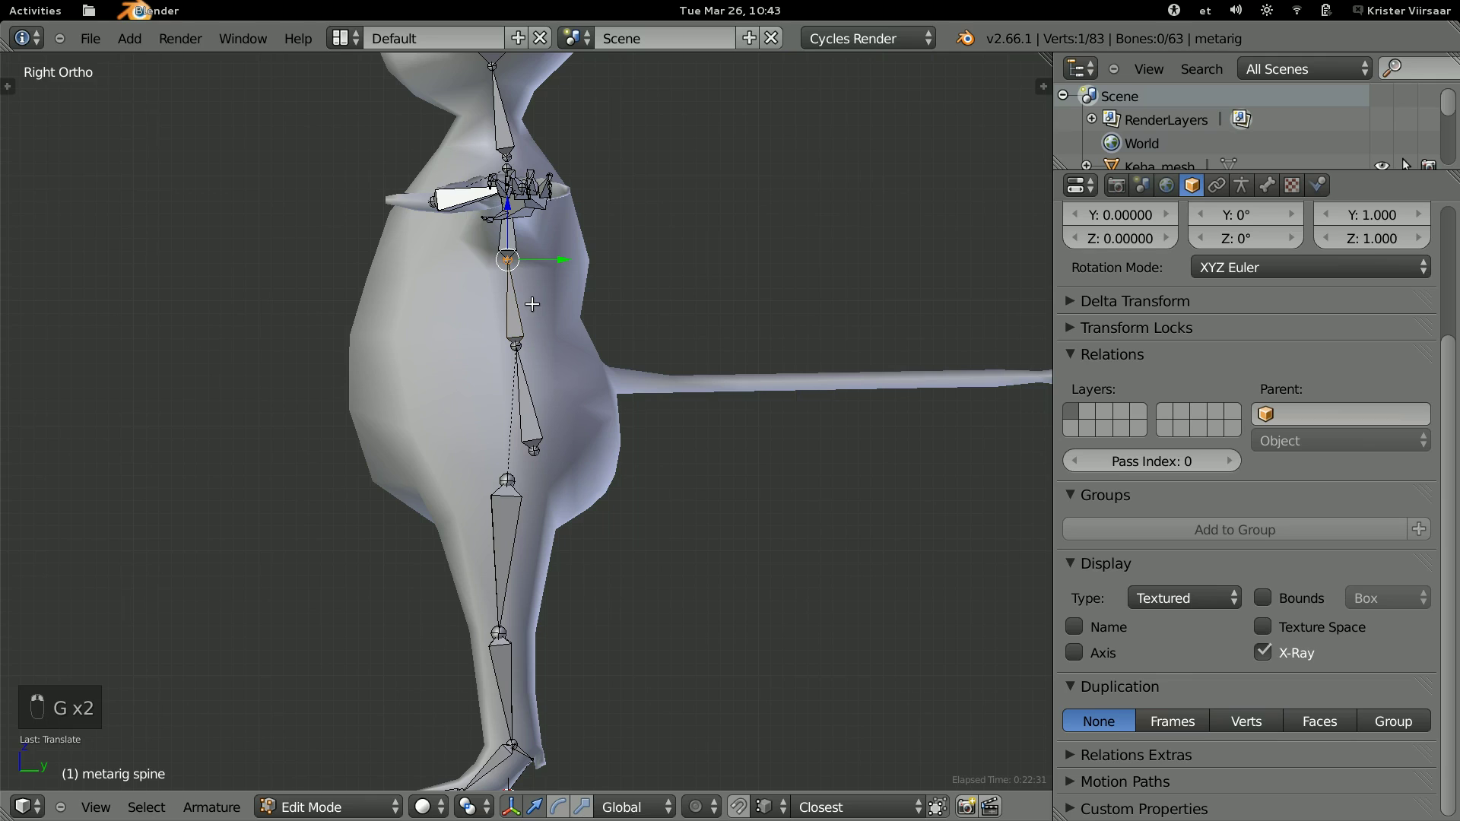
key("g")
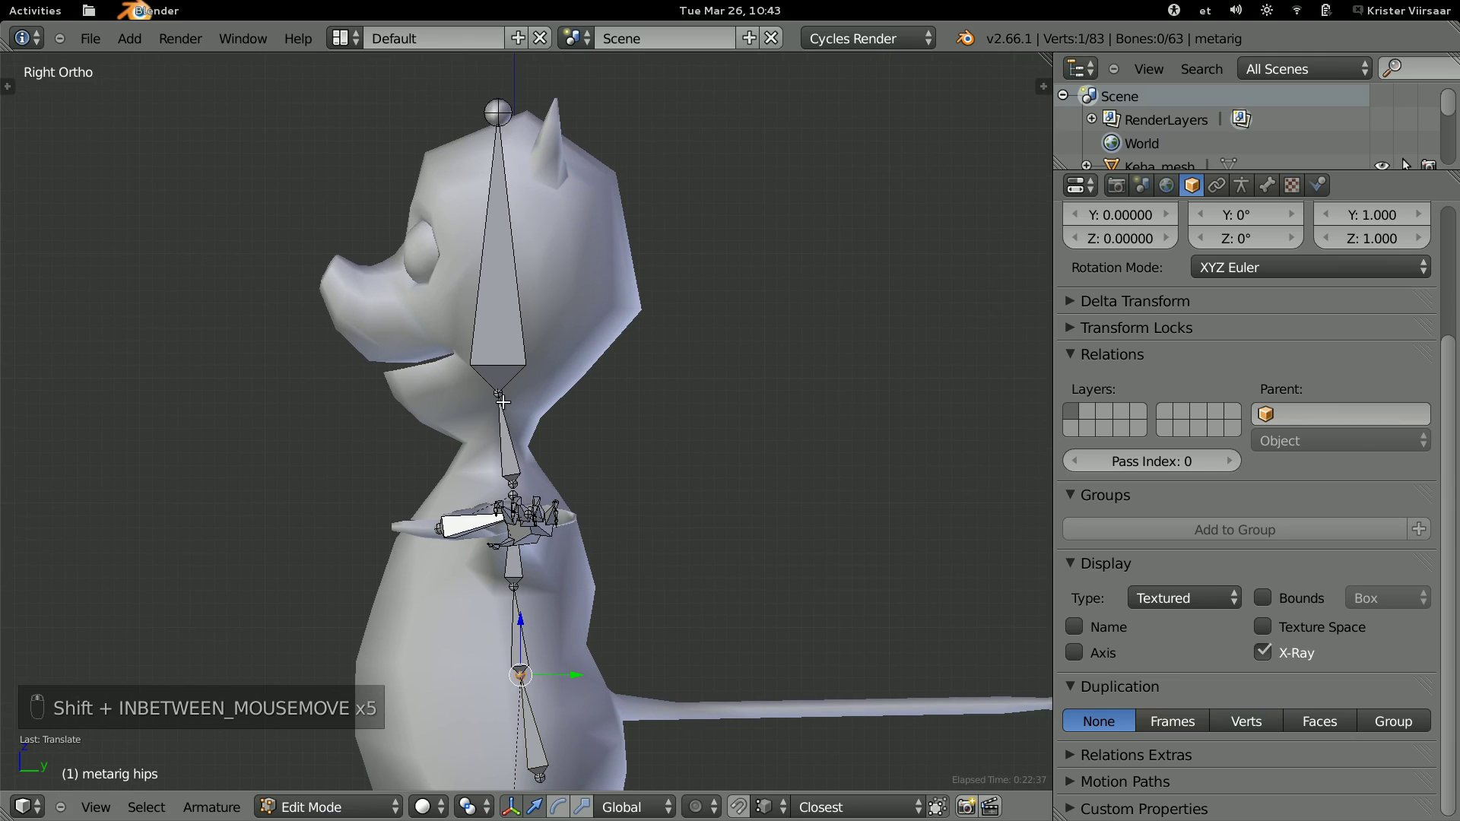
key("g")
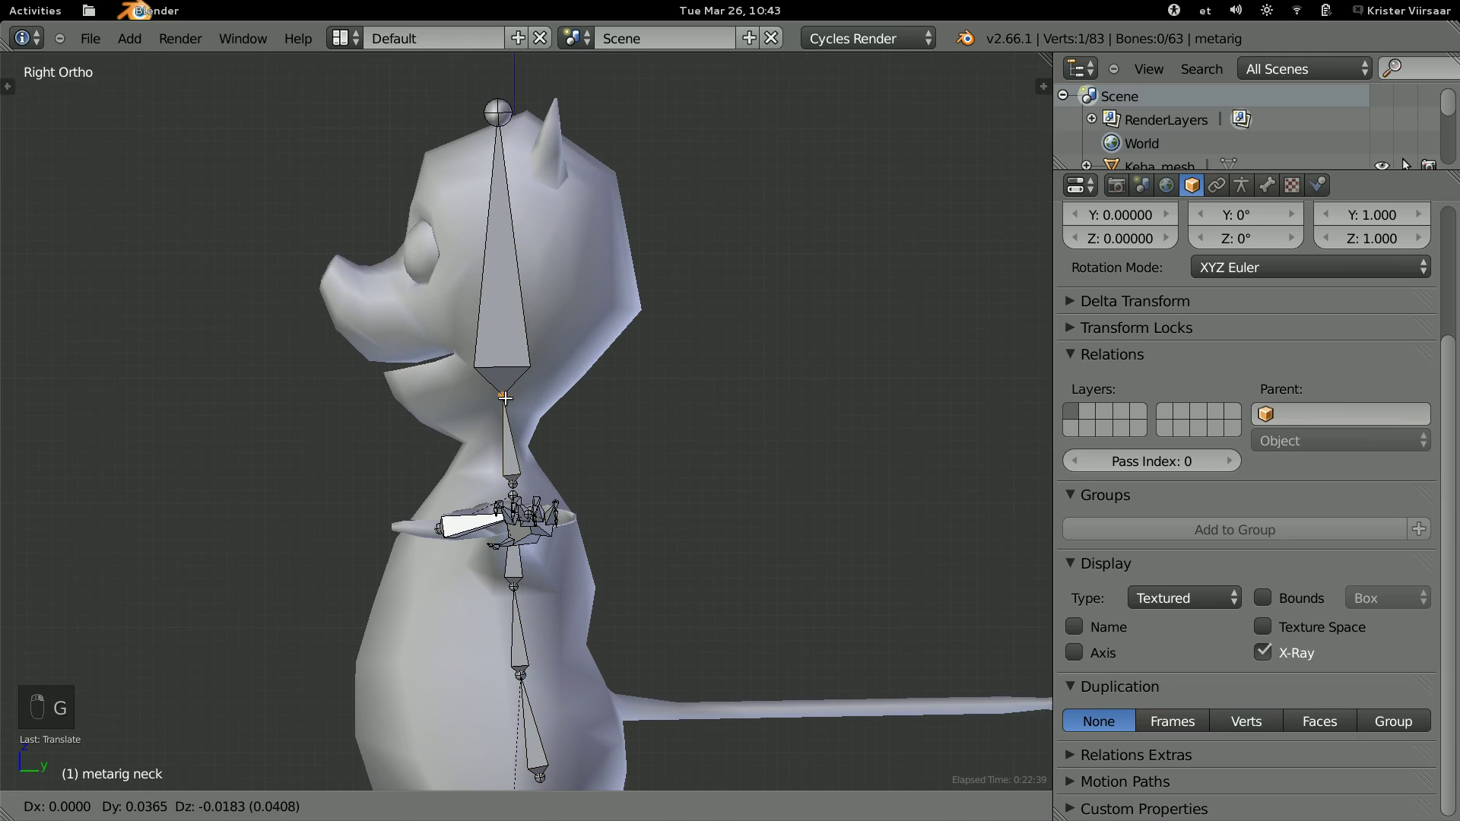
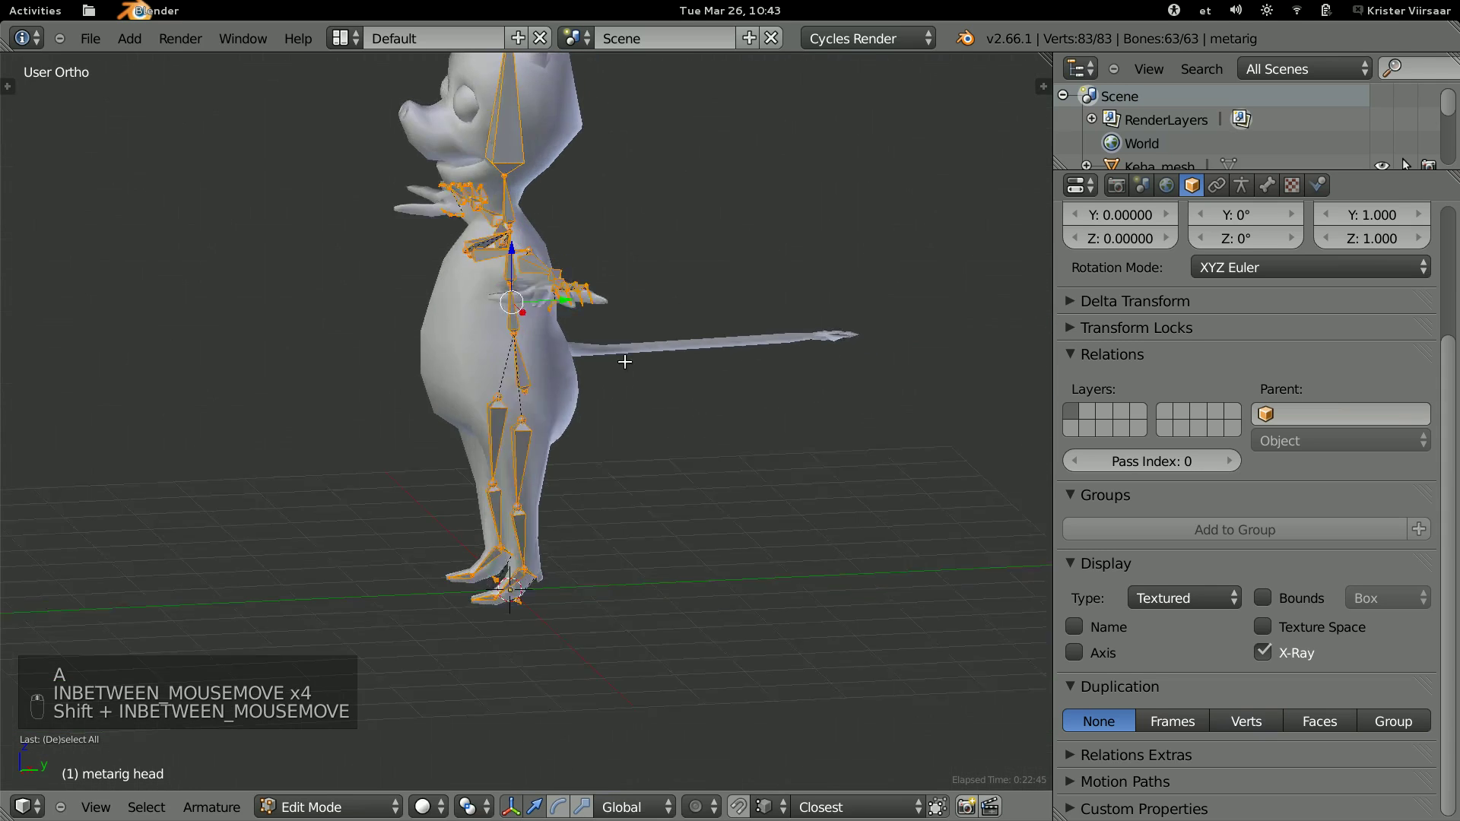
key("a")
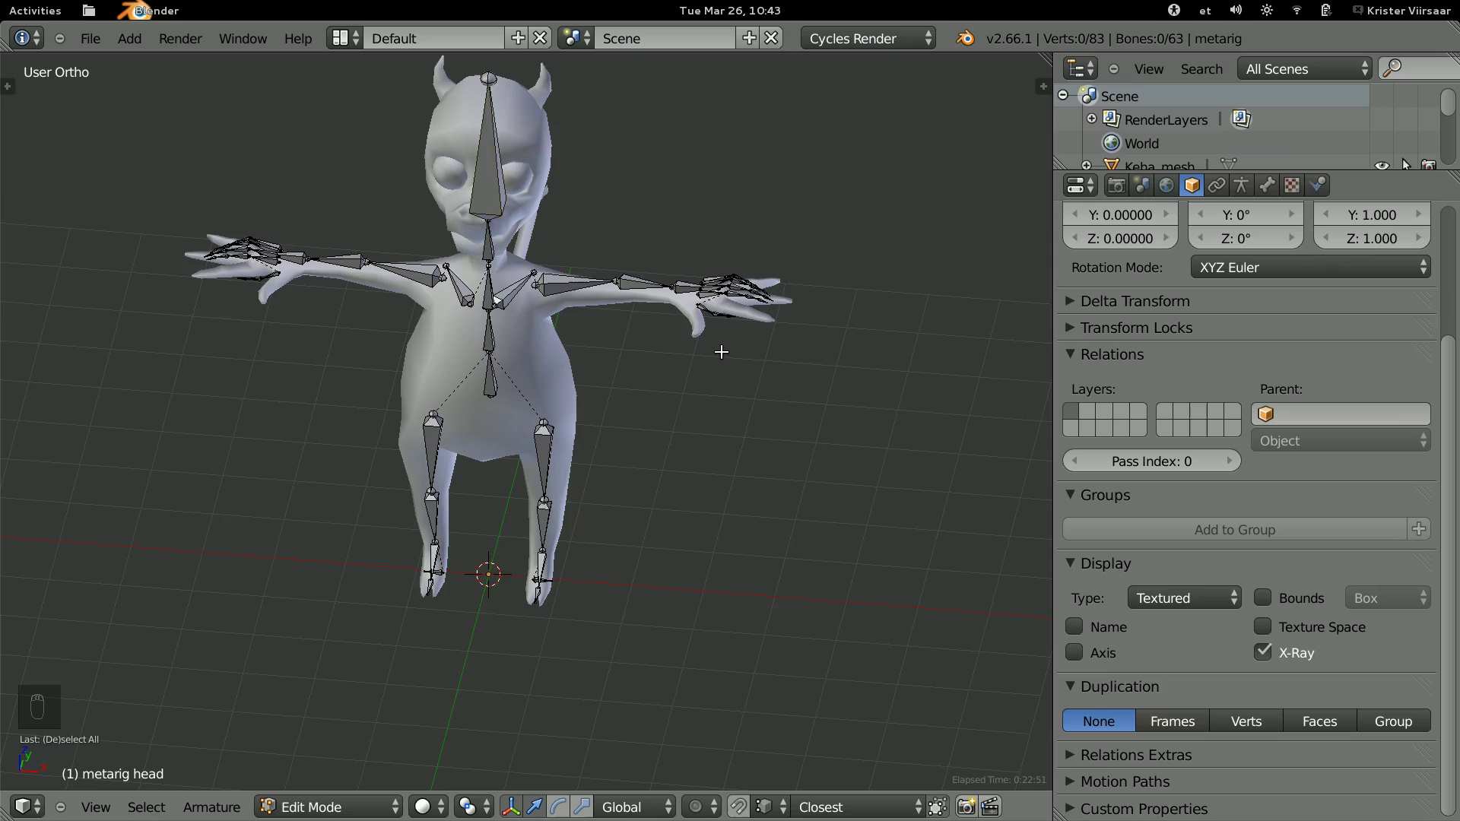
key("KP_7")
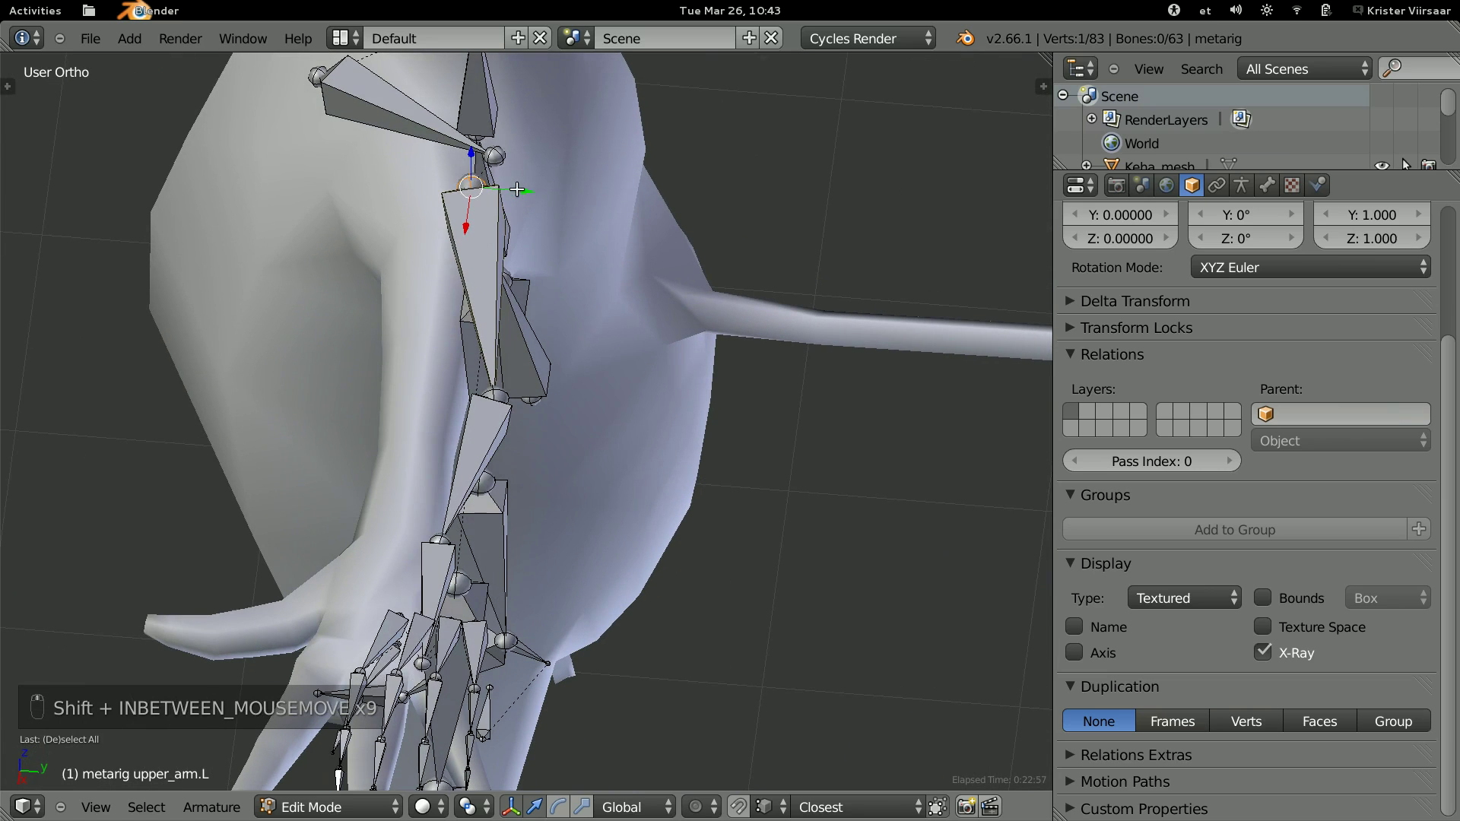
key("KP_7")
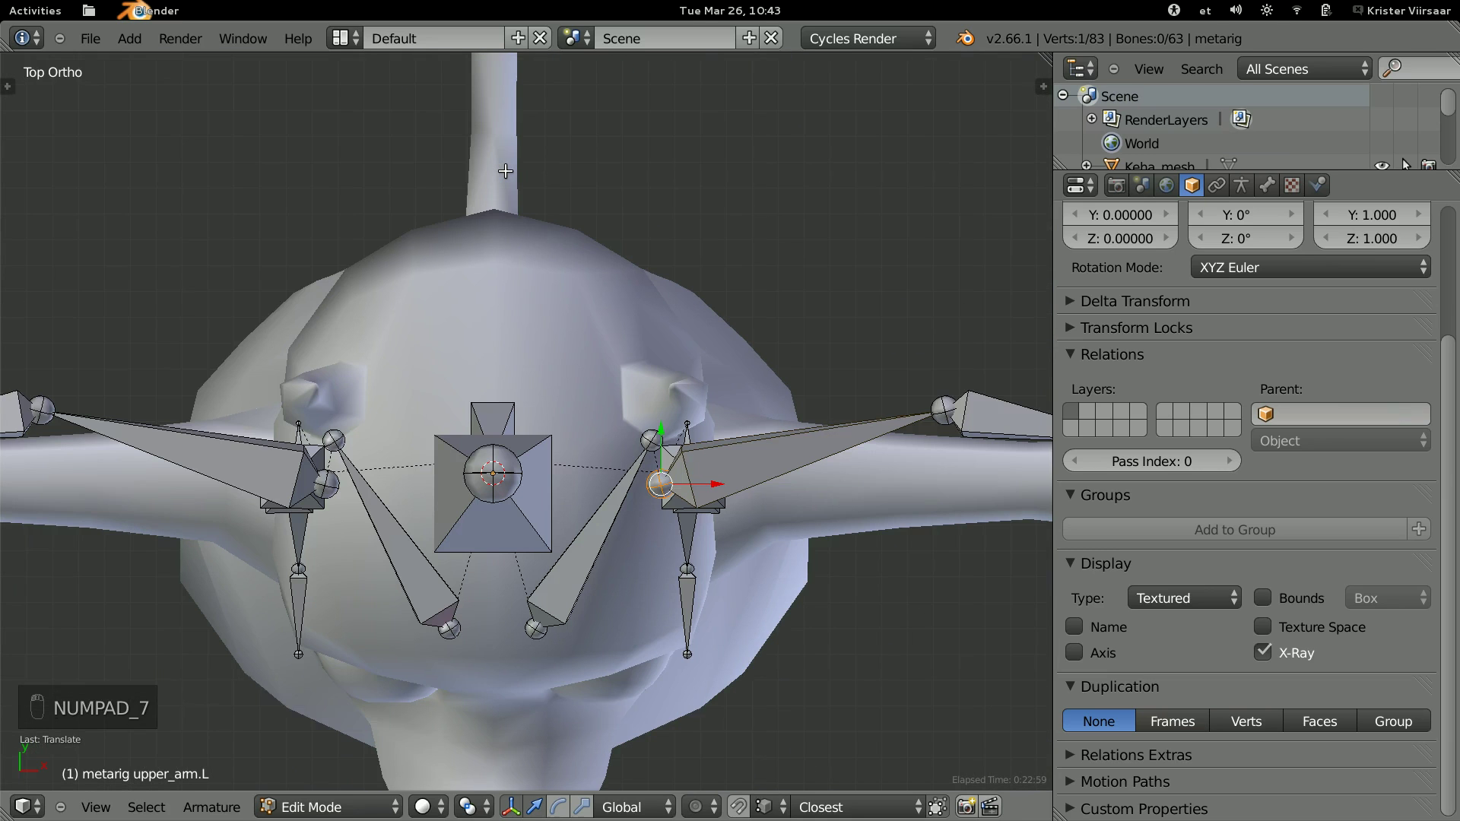
Place the wrist joint at the hand's start and line up the first finger's joints and tip.
key("g")
key("g")
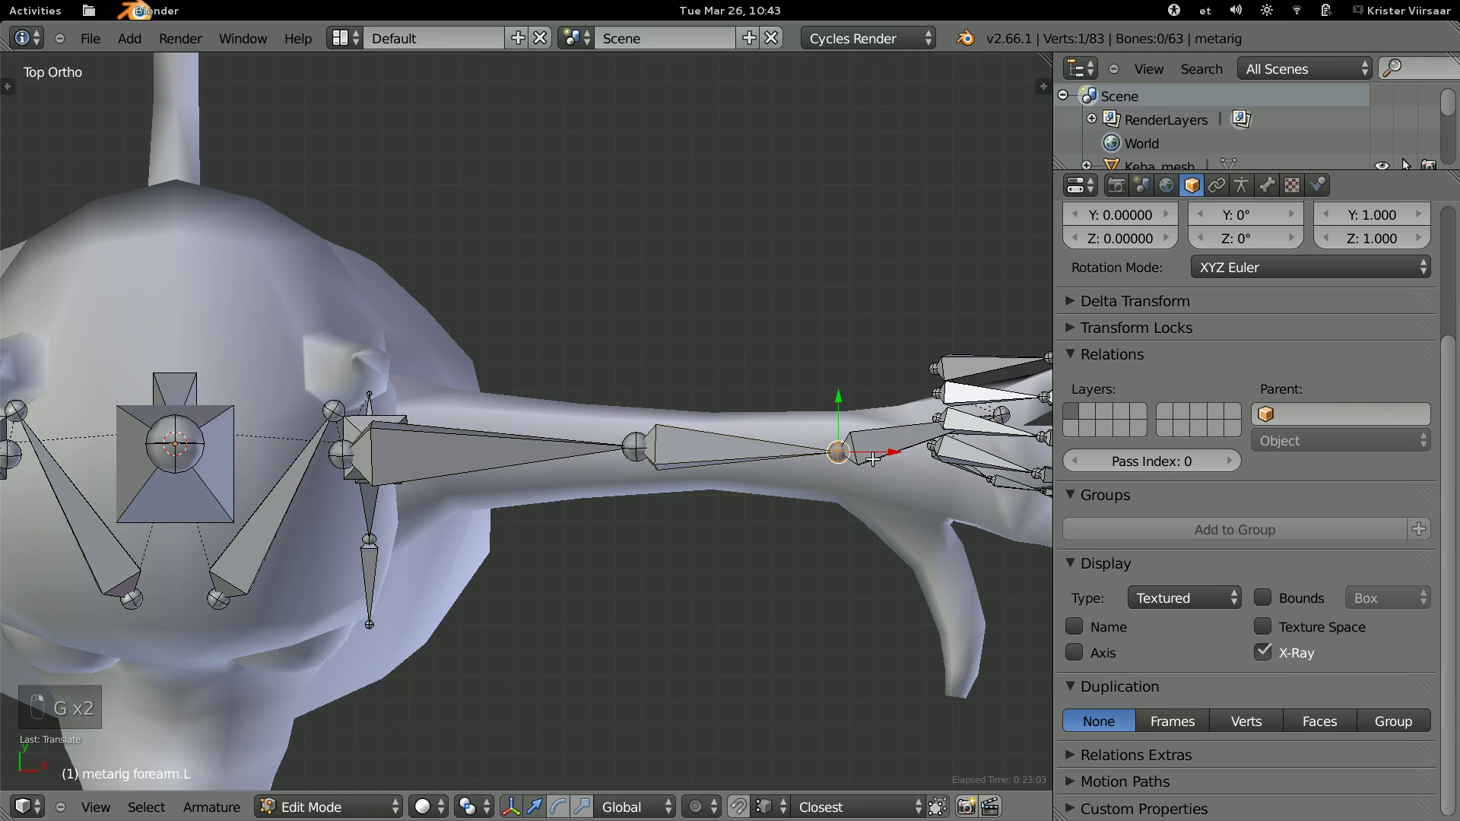
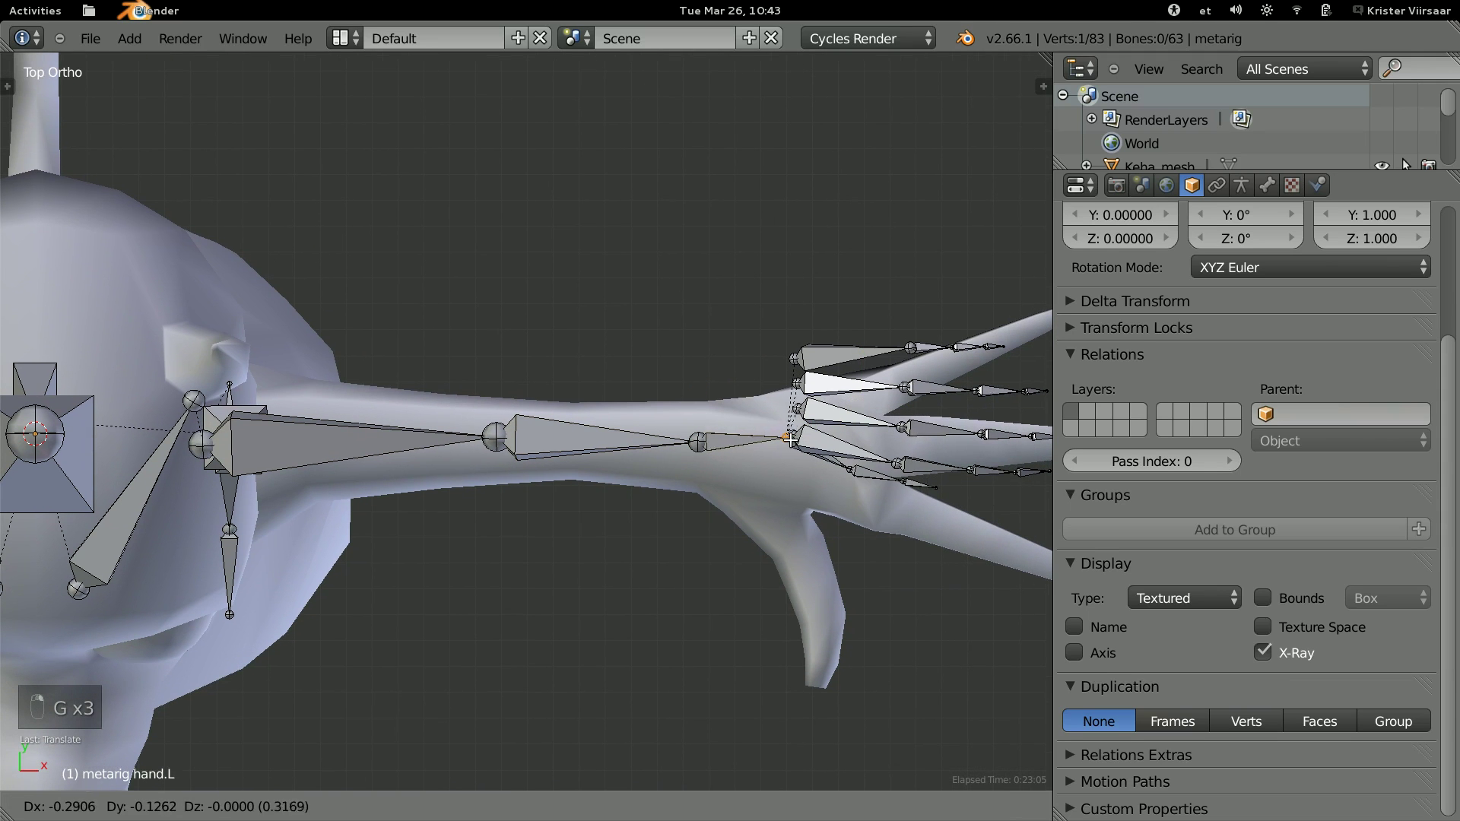
key("g")
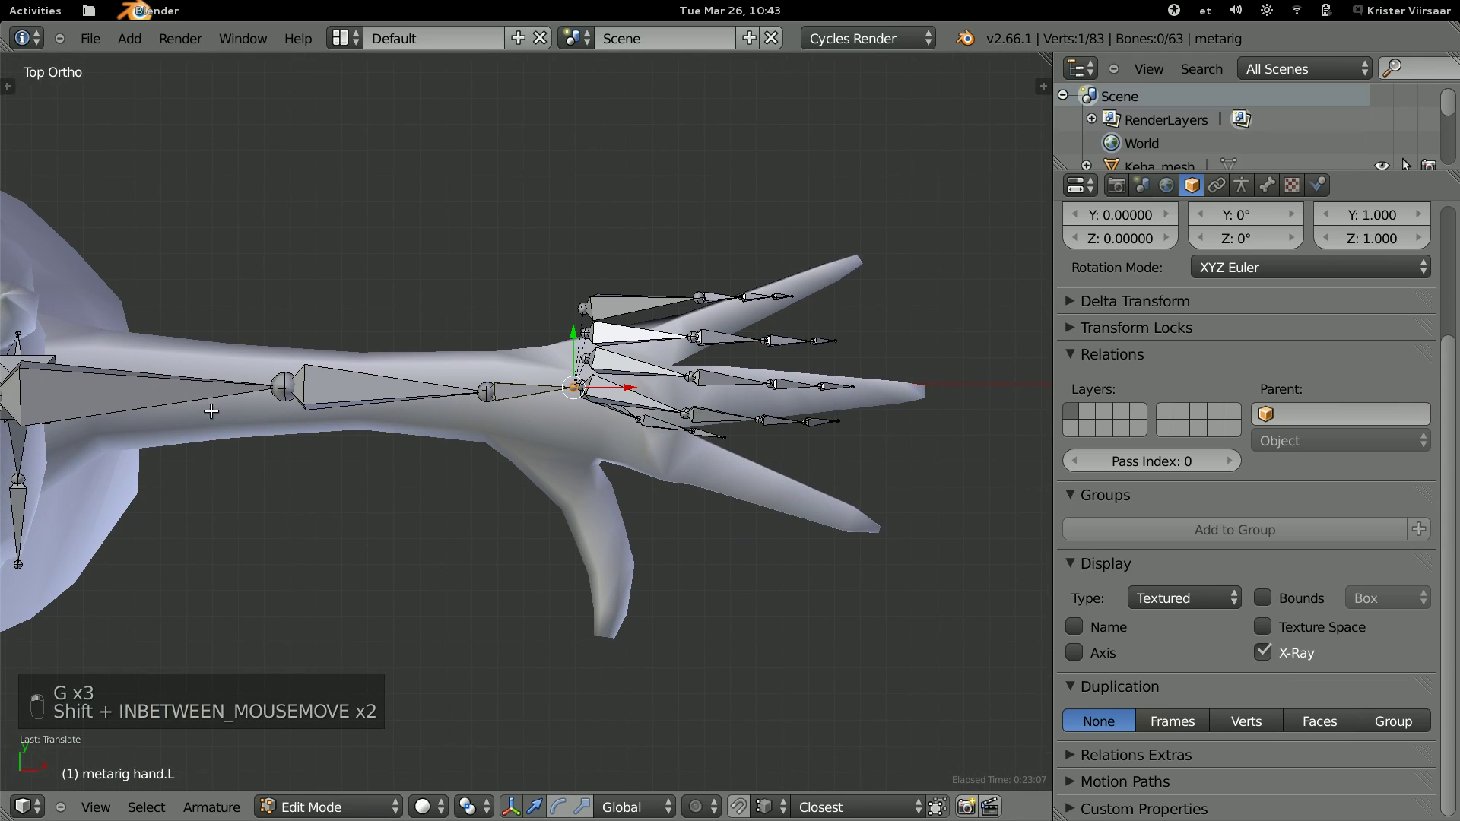
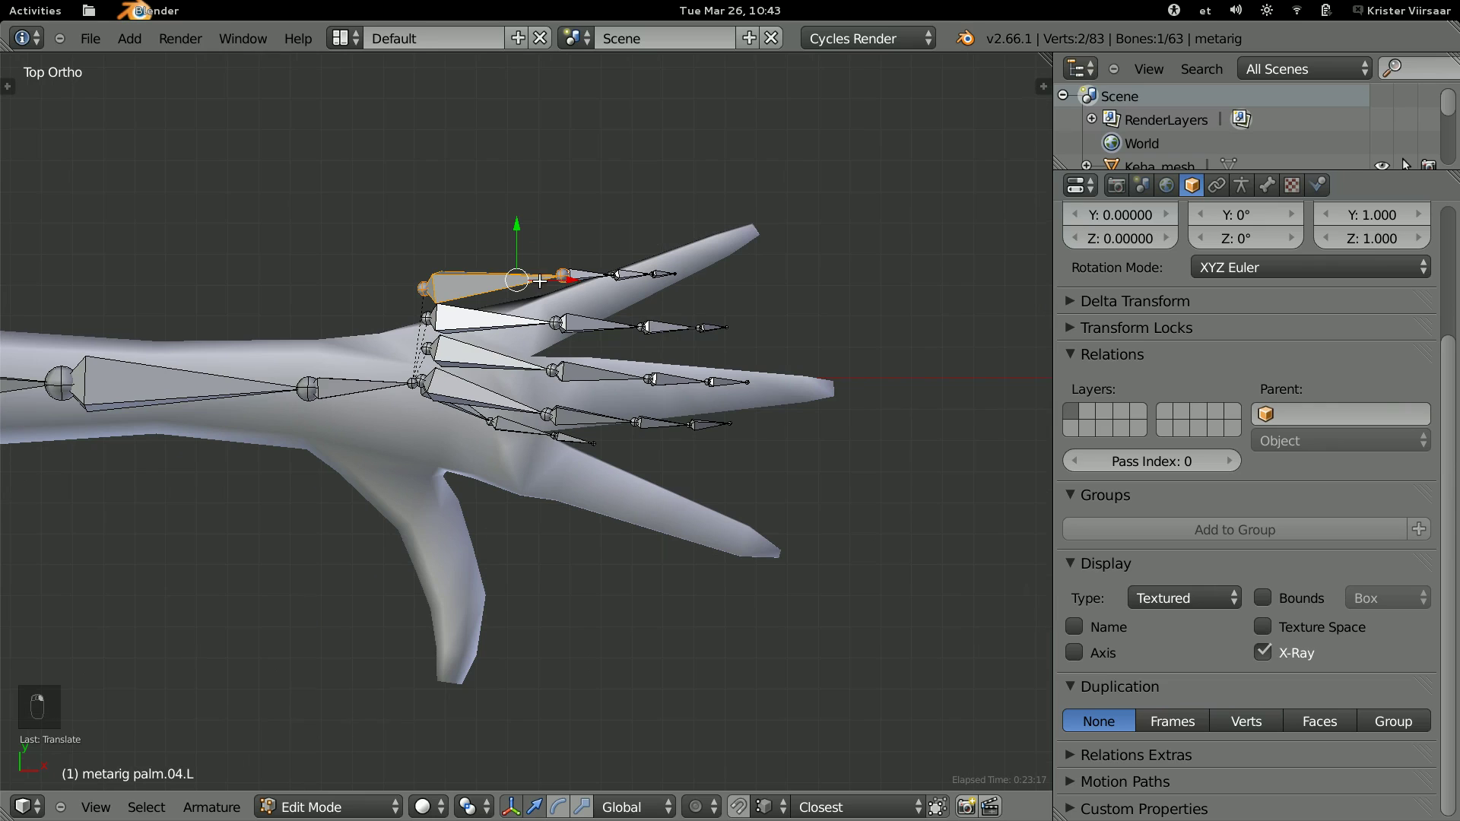
key("x")
key("g")
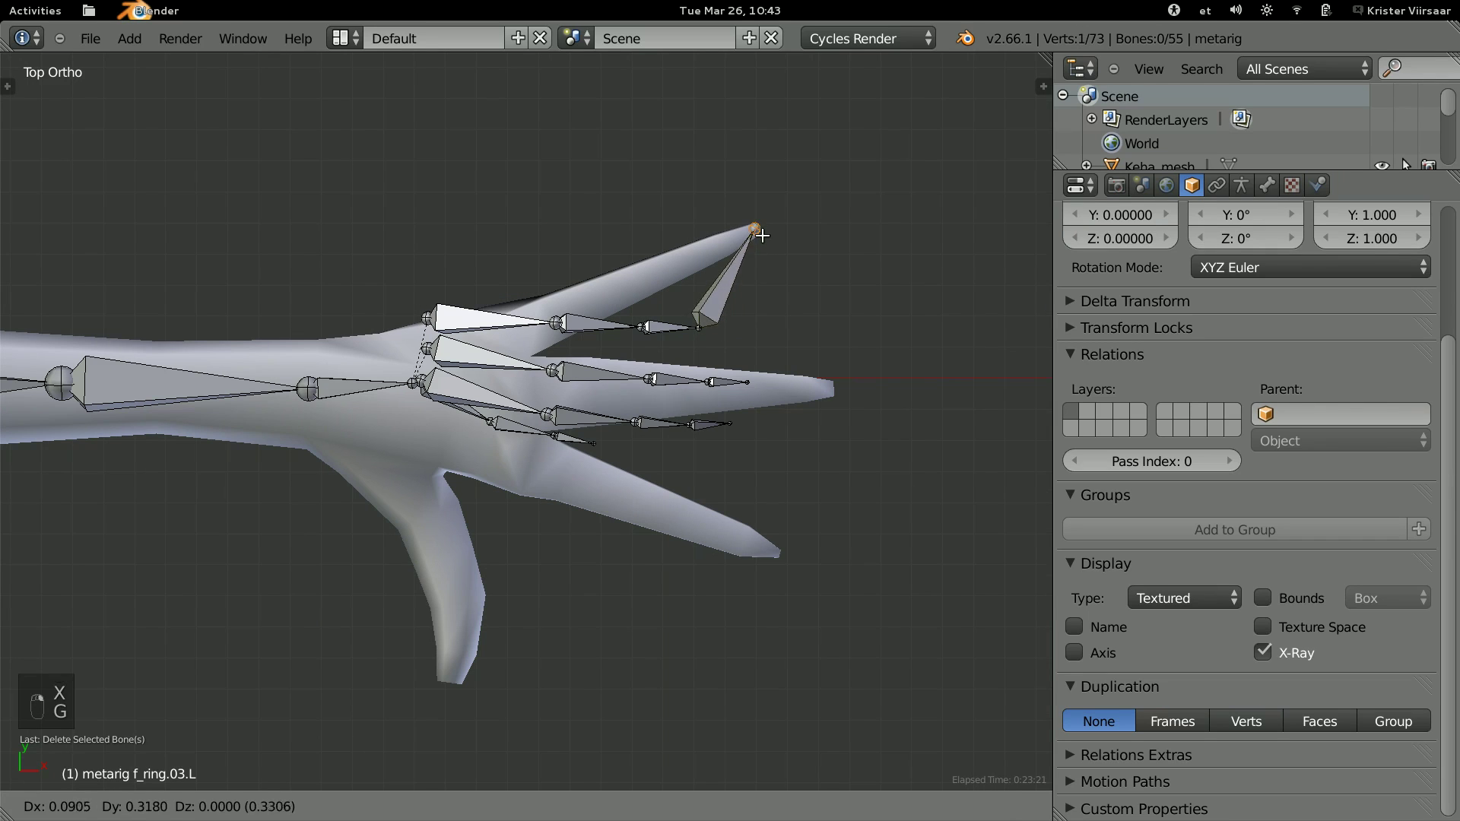
key("g")
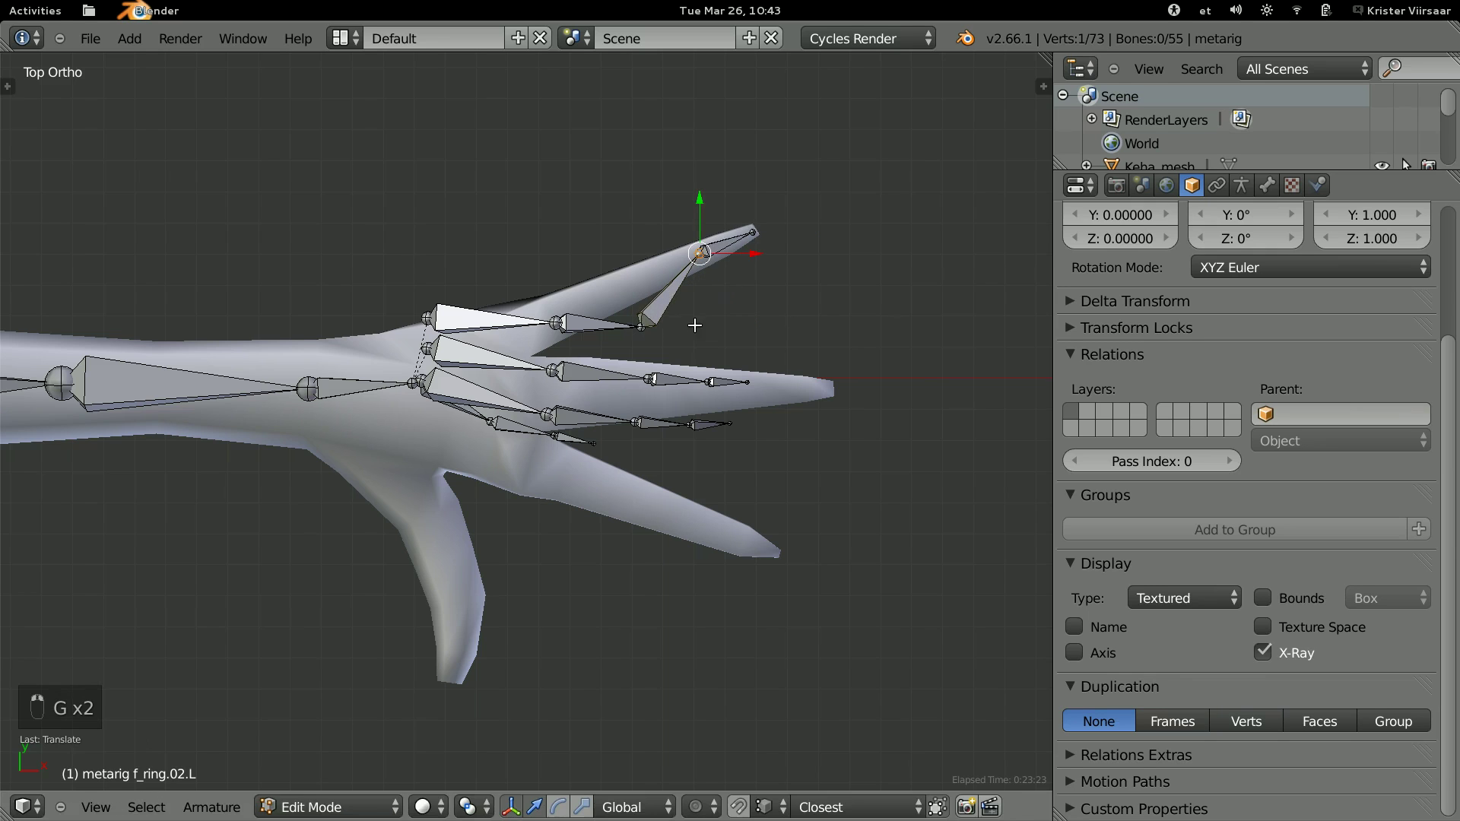
key("g")
key("g")
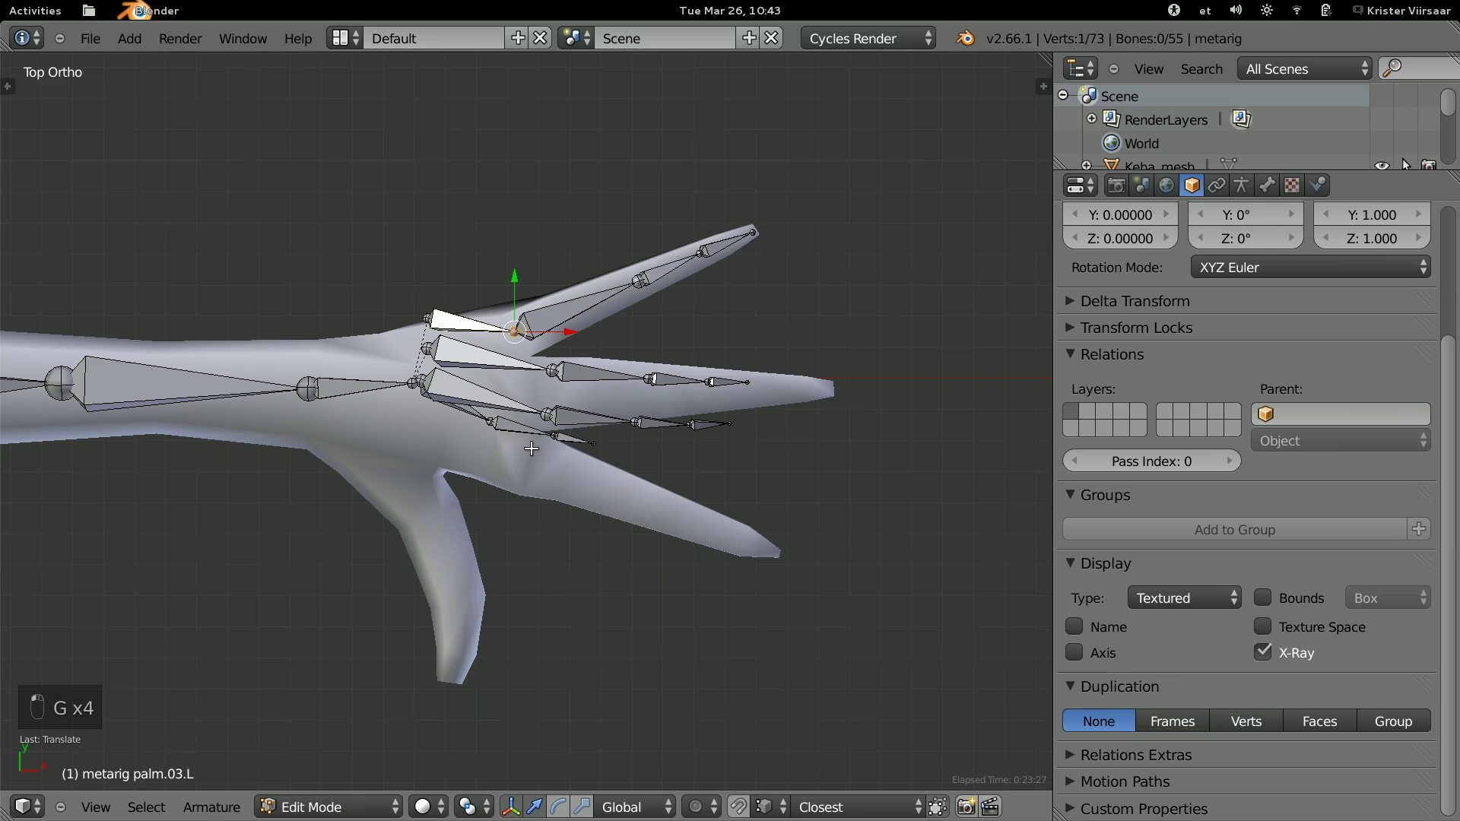
Move the next fingers' bones into the lower and middle fingers, tips at the finger ends.
key("g")
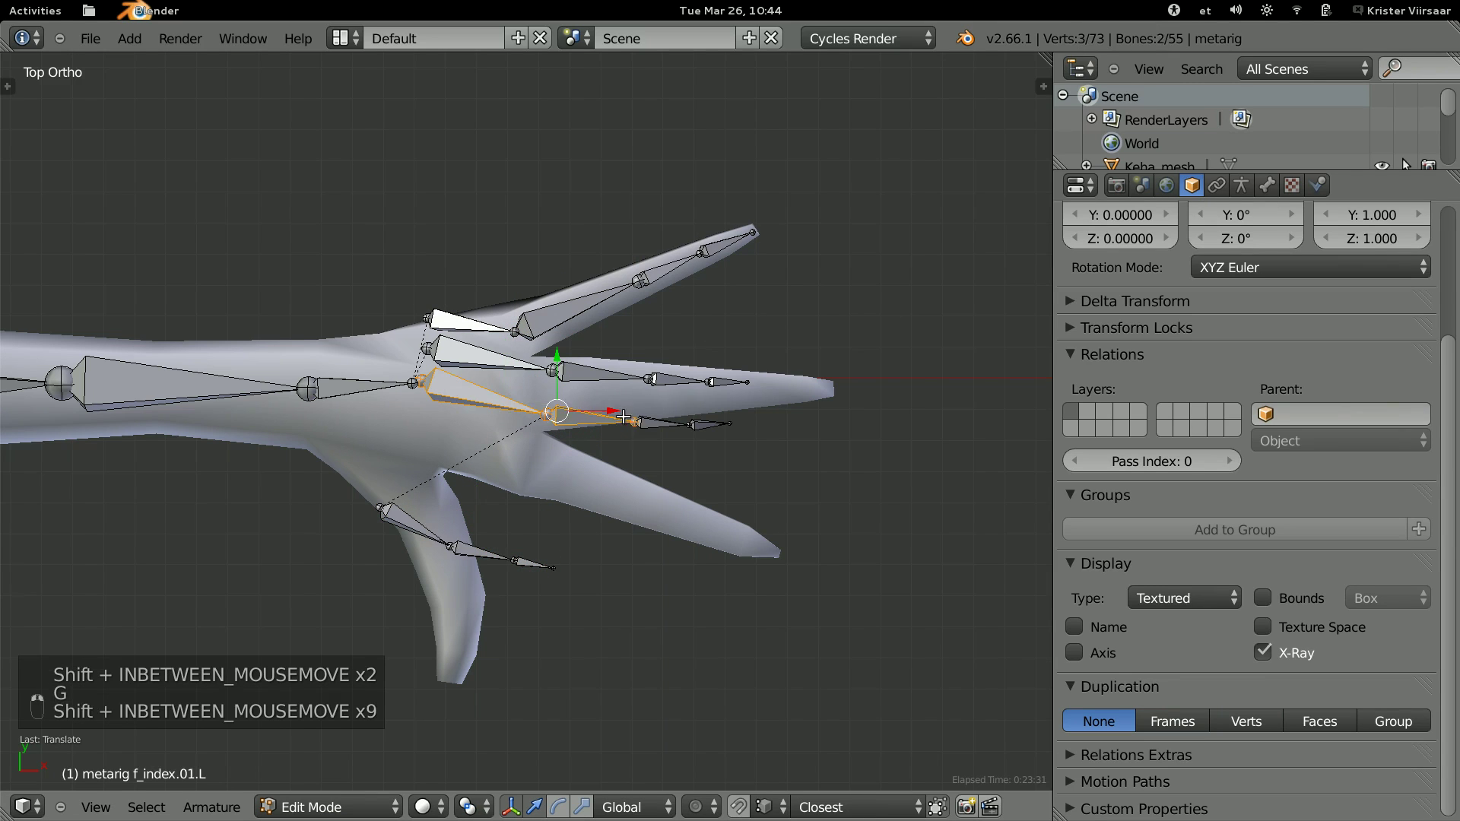
key("g")
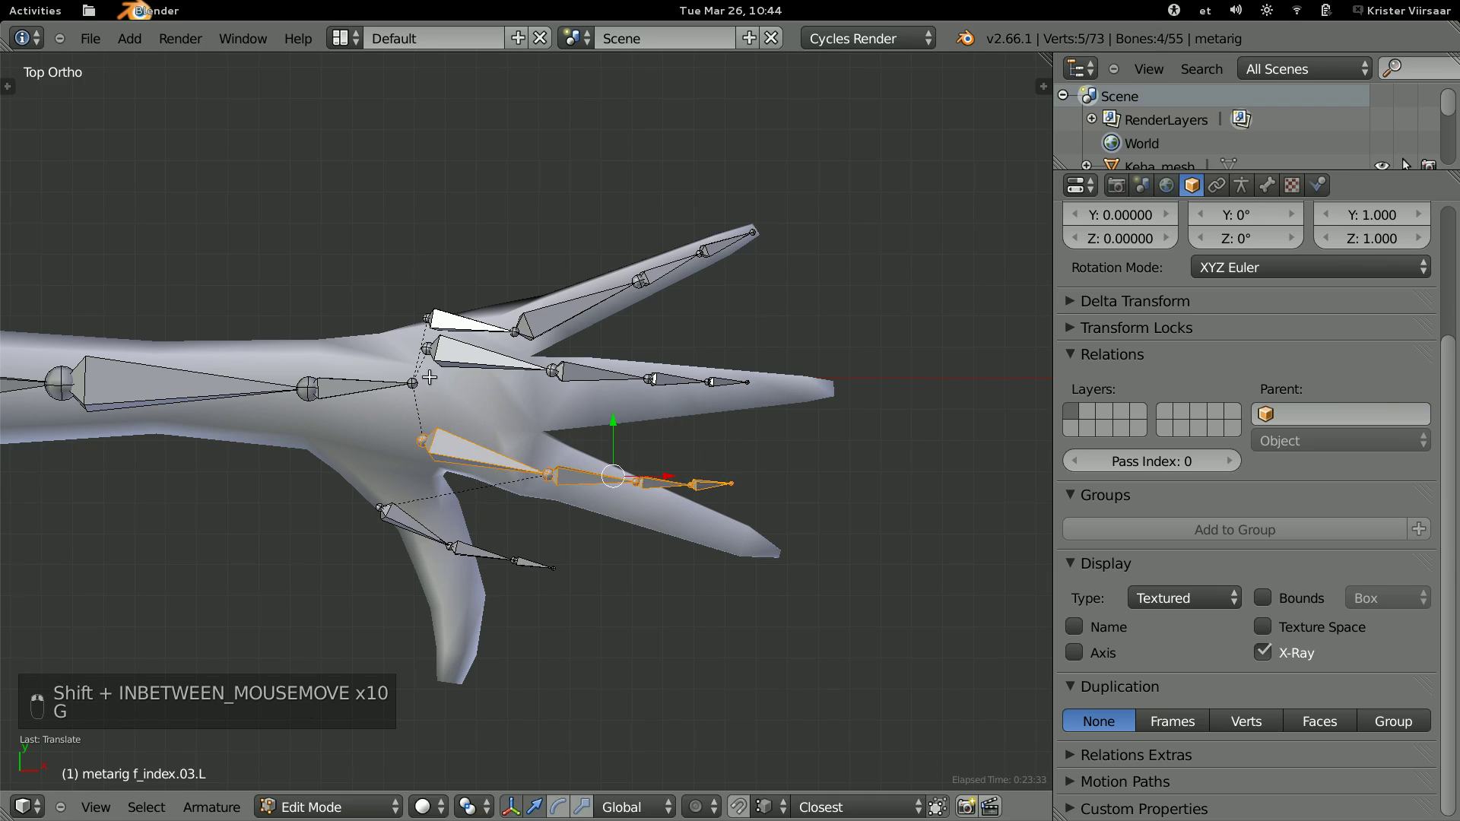
key("g")
key("g")
key("g")
key("g")
key("g")
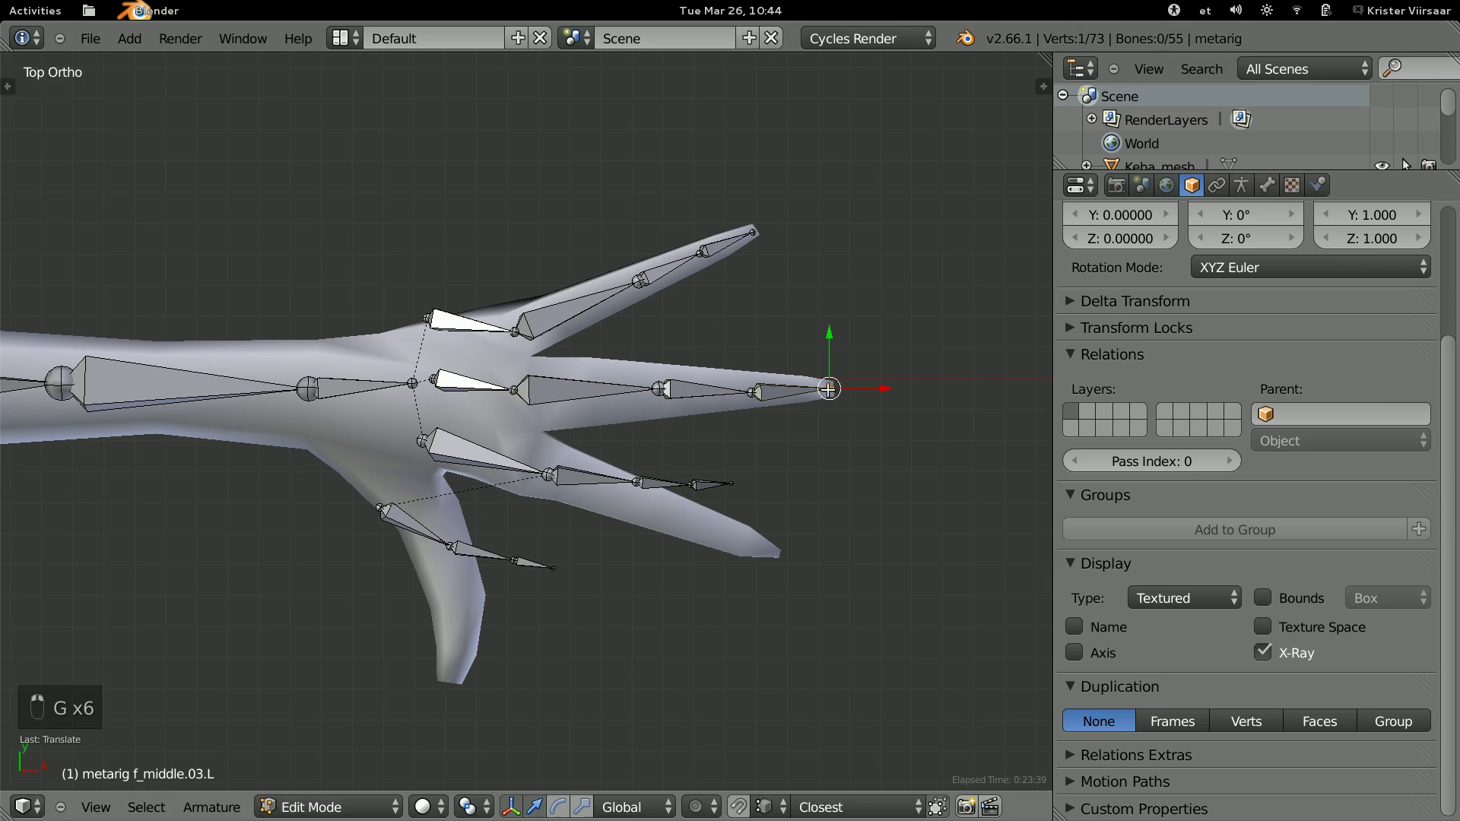
key("g")
key("g")
key("g")
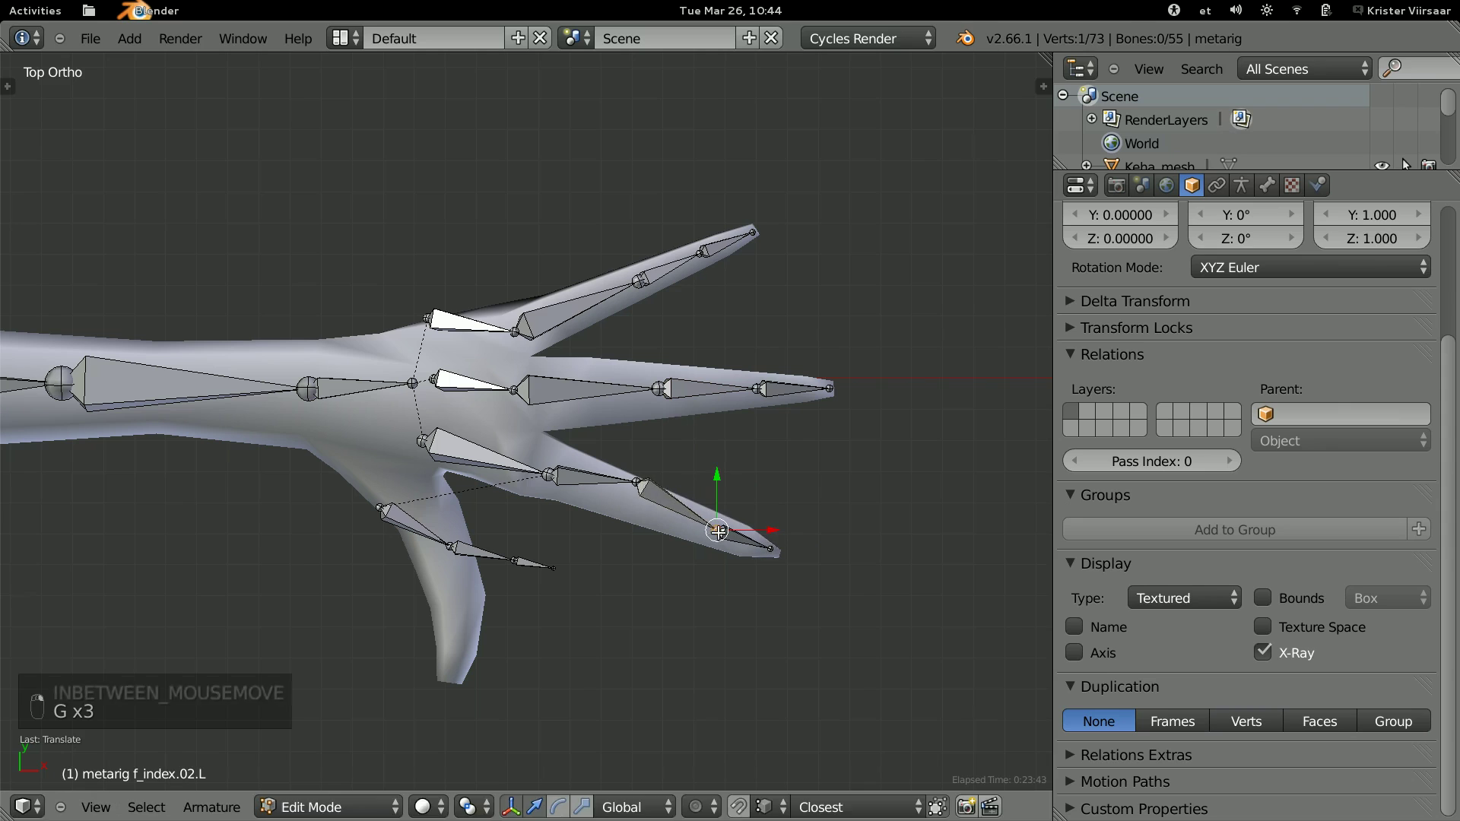
key("g")
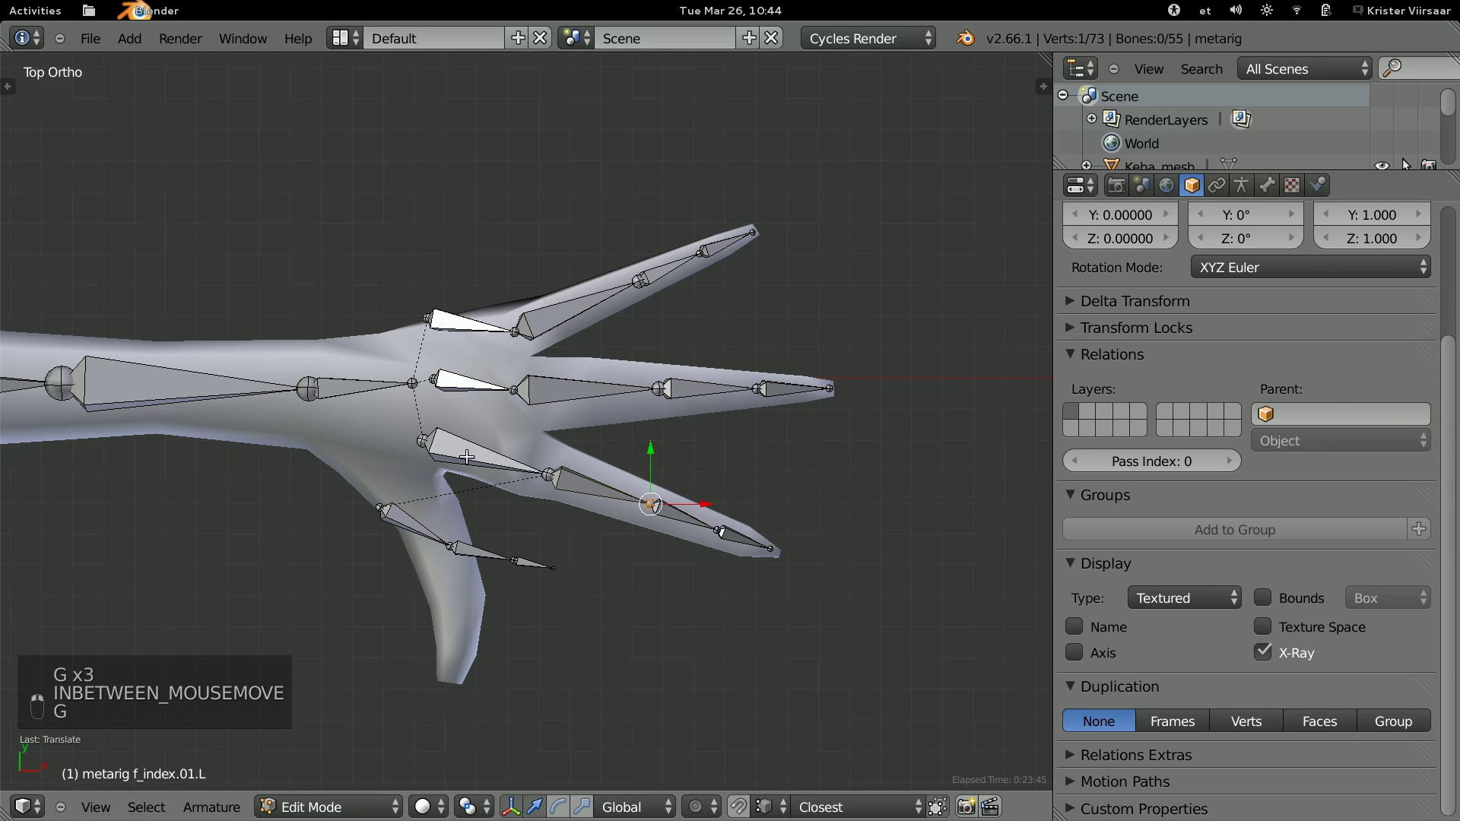
key("g")
Fit the palm bones to the creature's hand.
key("g")
key("g")
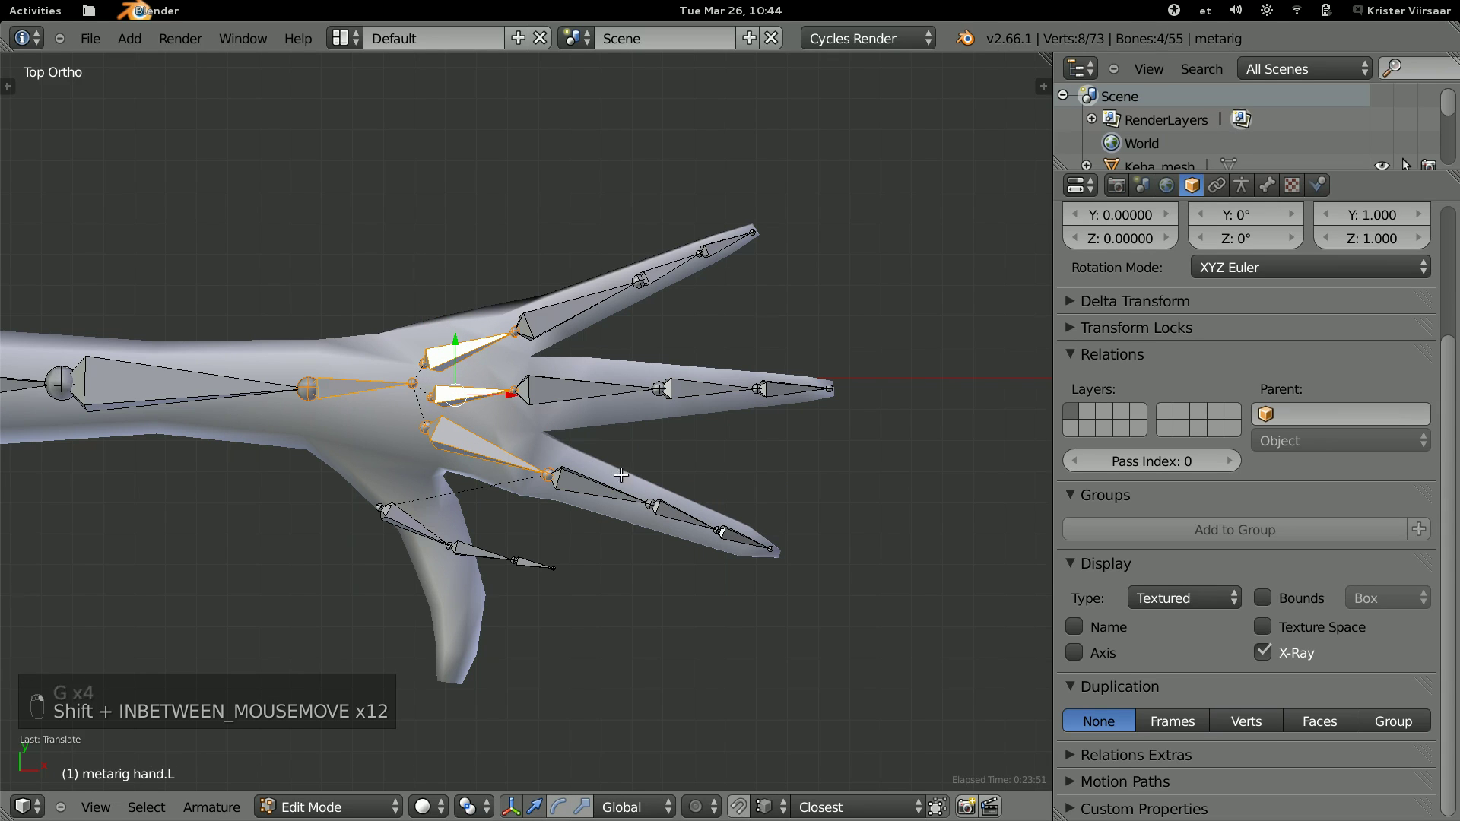
key("g")
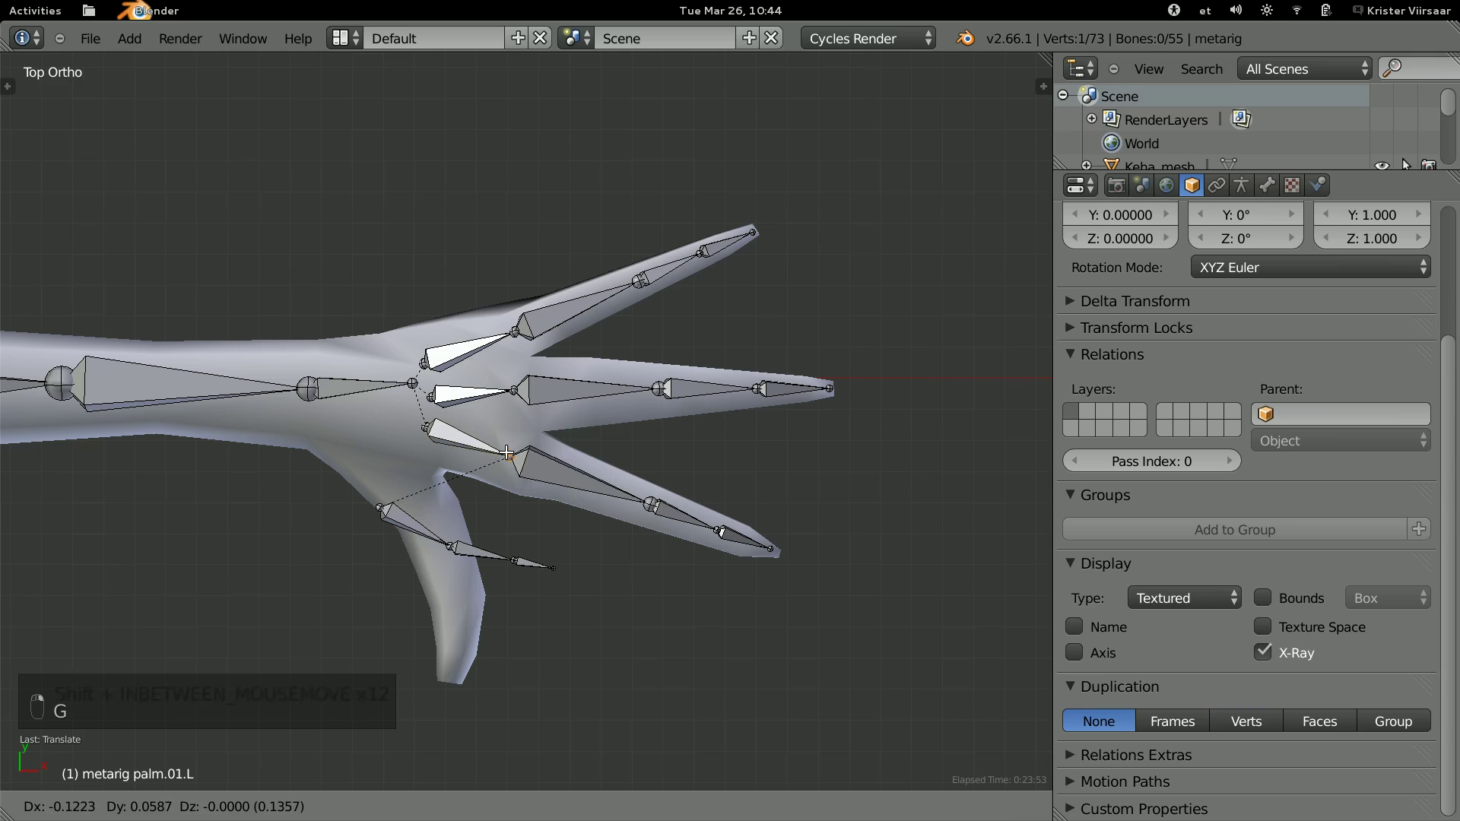
key("g")
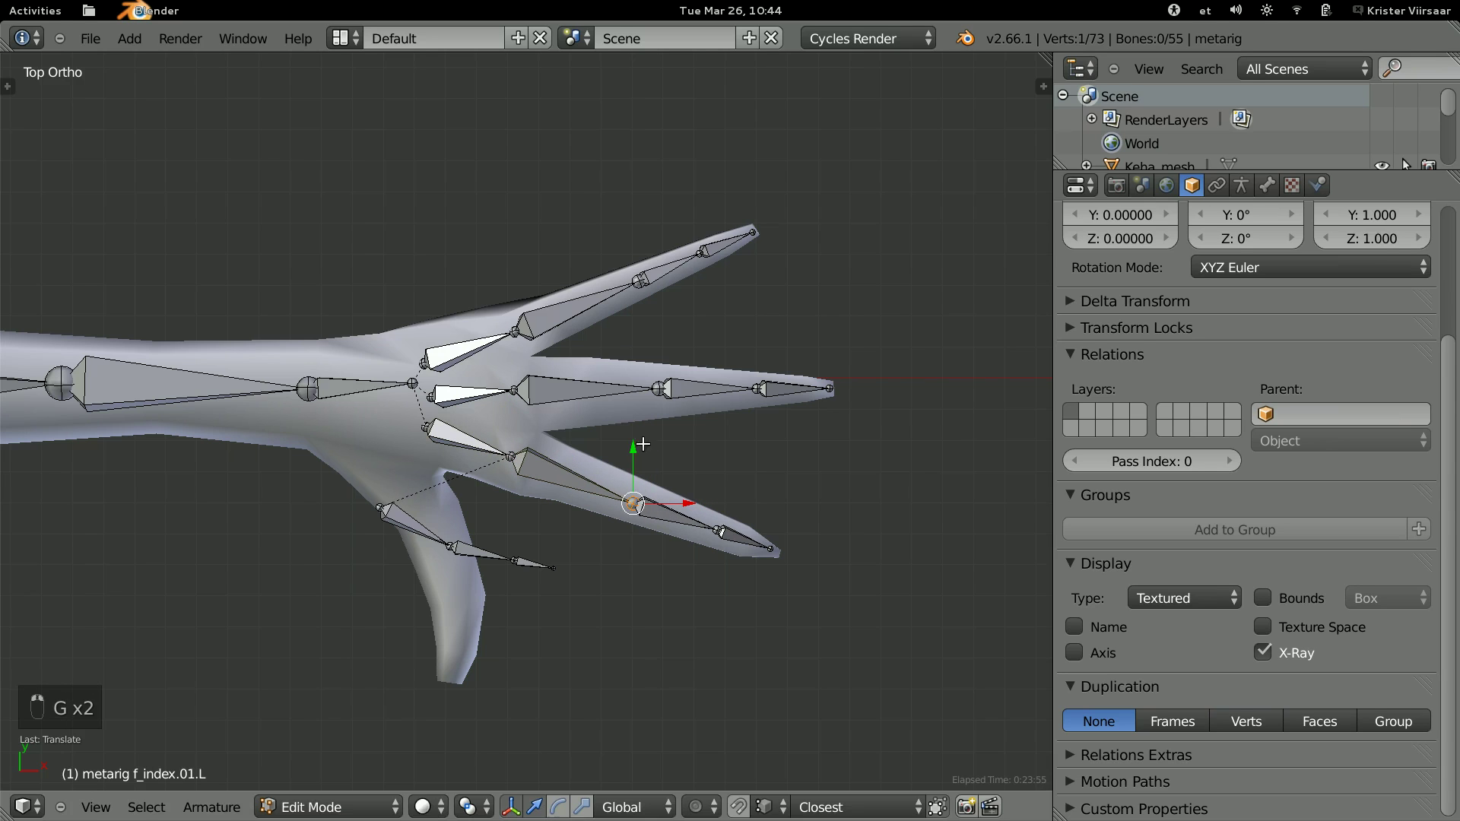
key("g")
key("g")
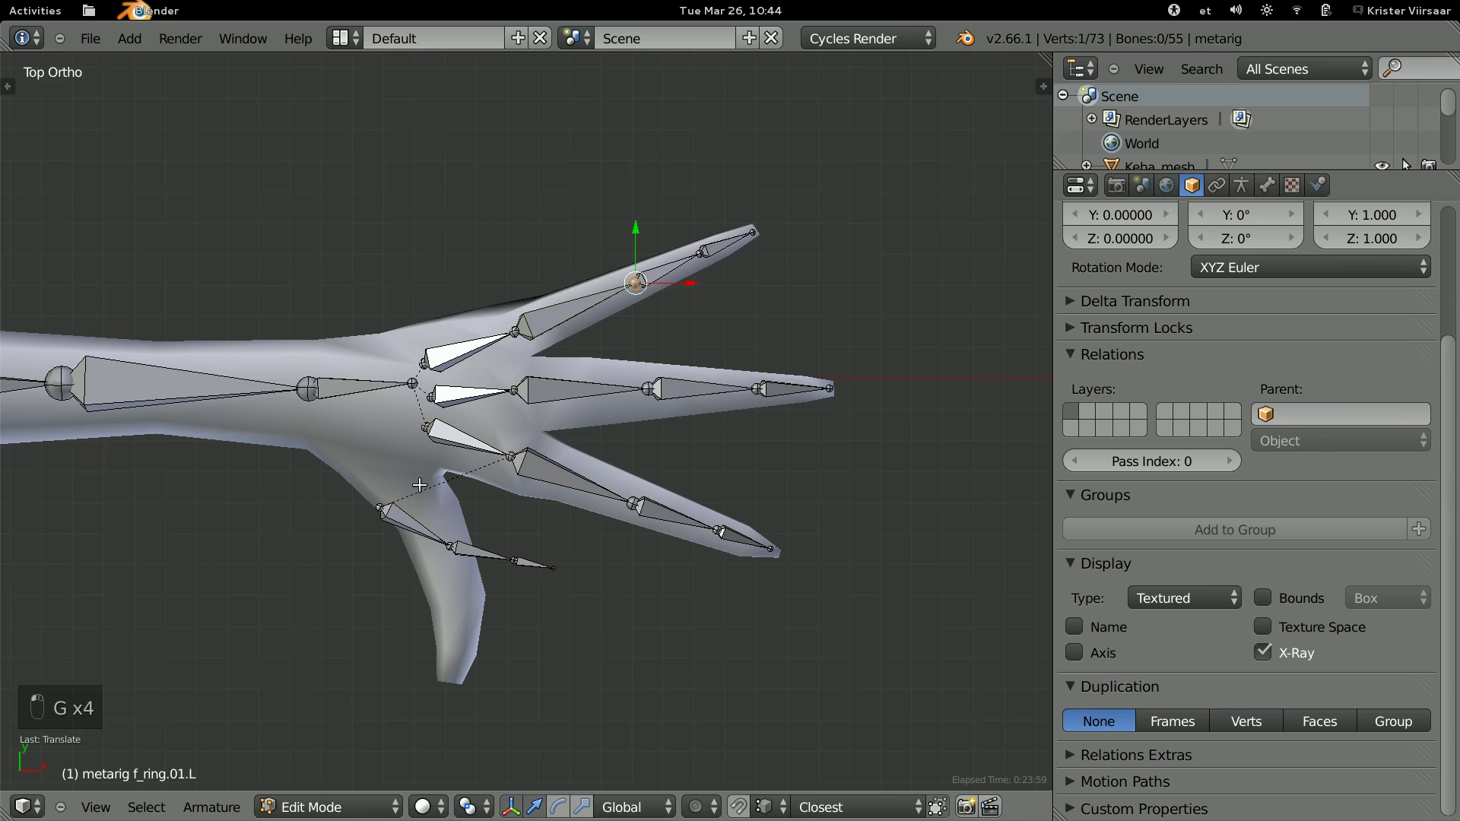
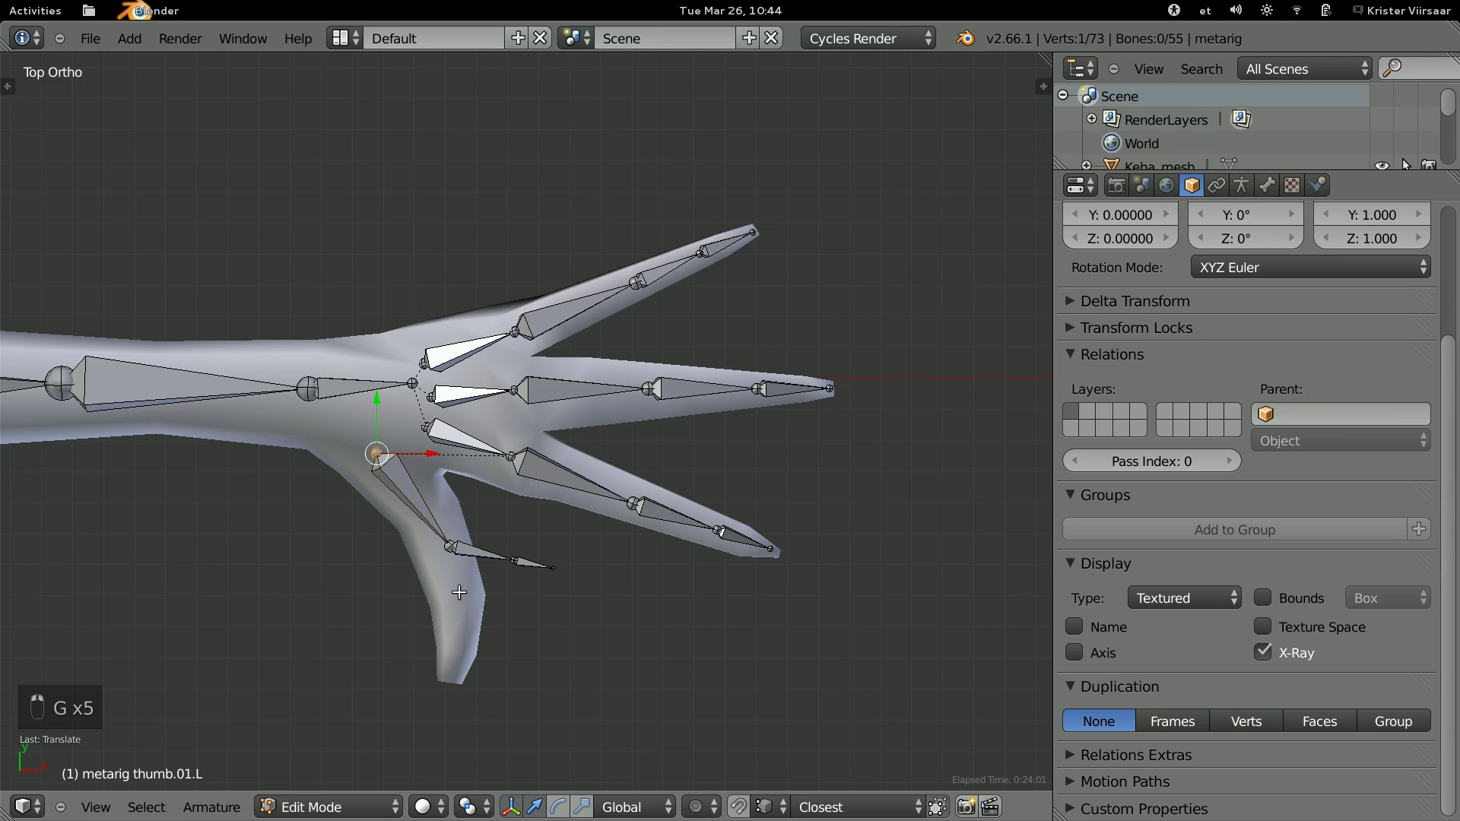
Reposition the remaining palm-side finger joints onto the mesh fingers.
key("g")
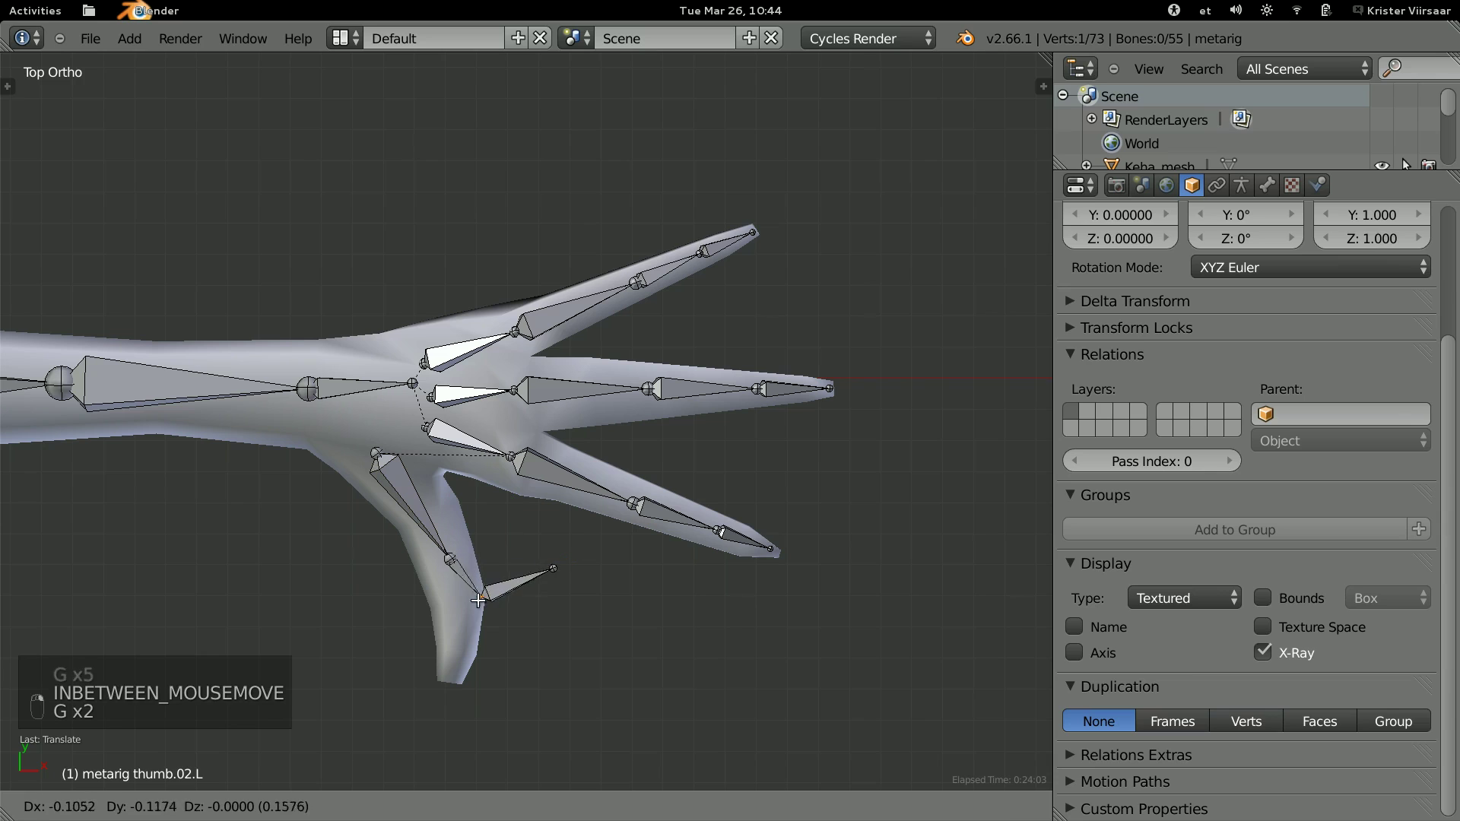
key("g")
key("g")
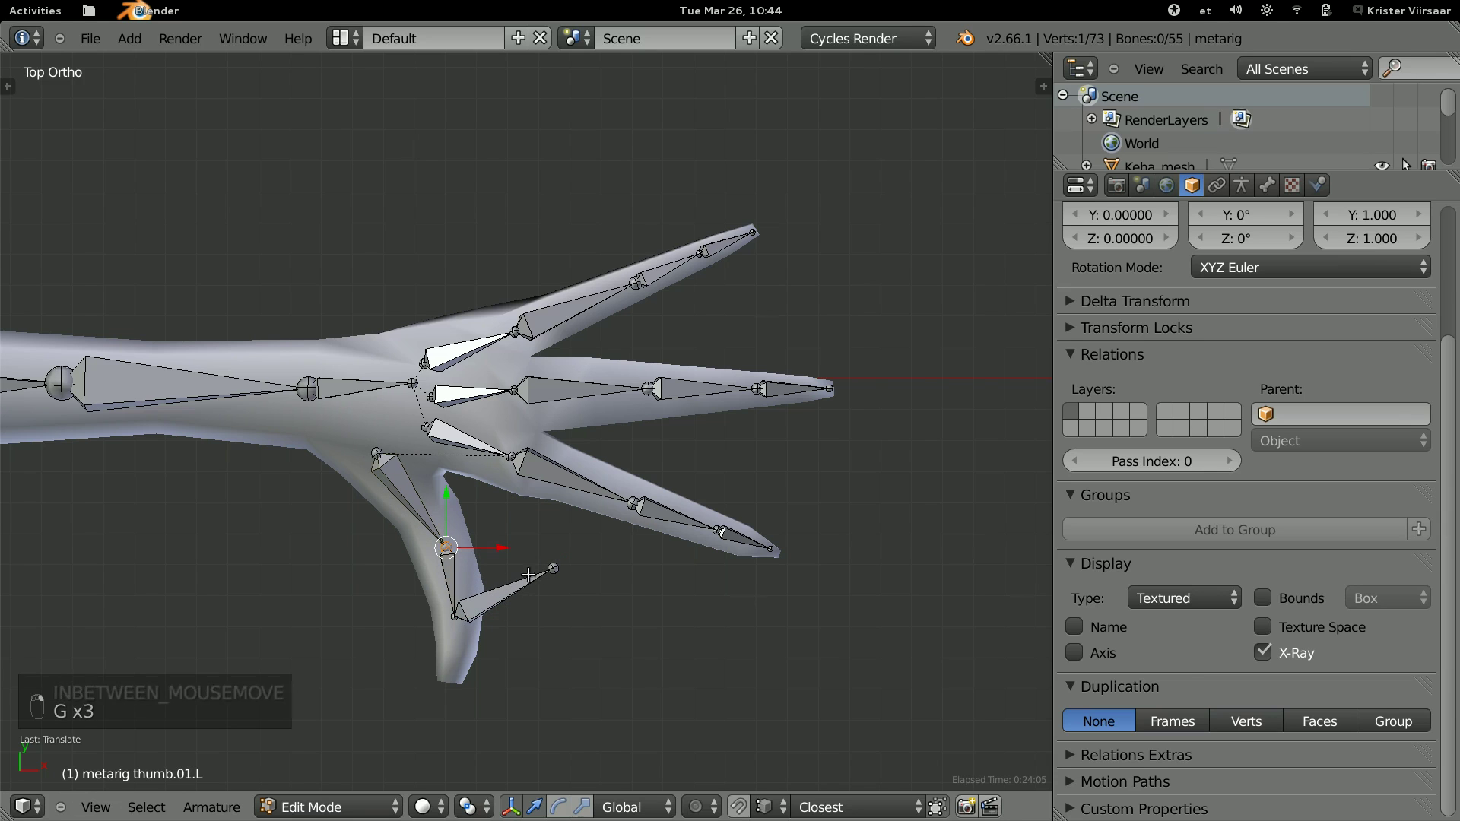
key("g")
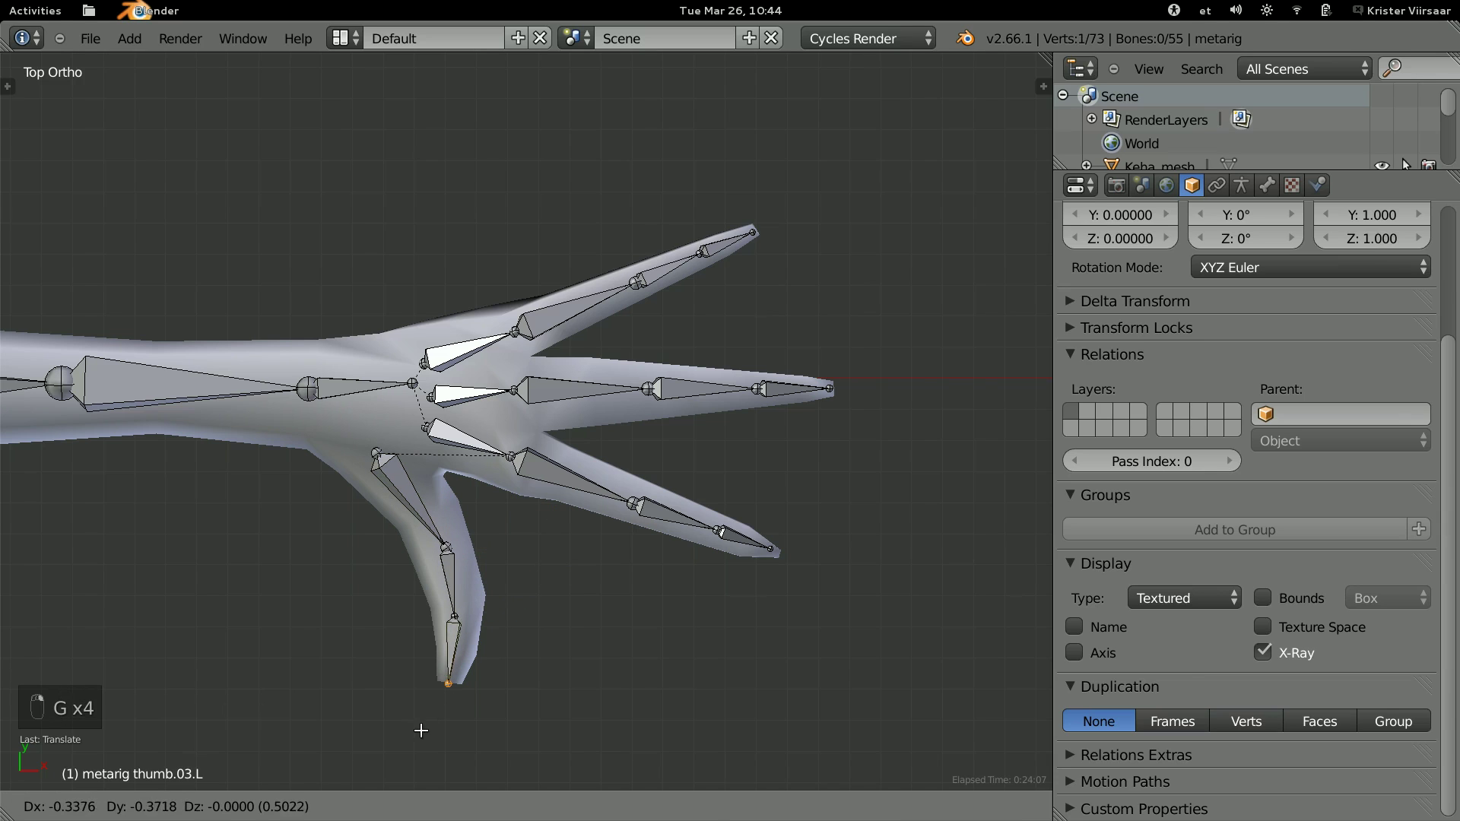
key("g")
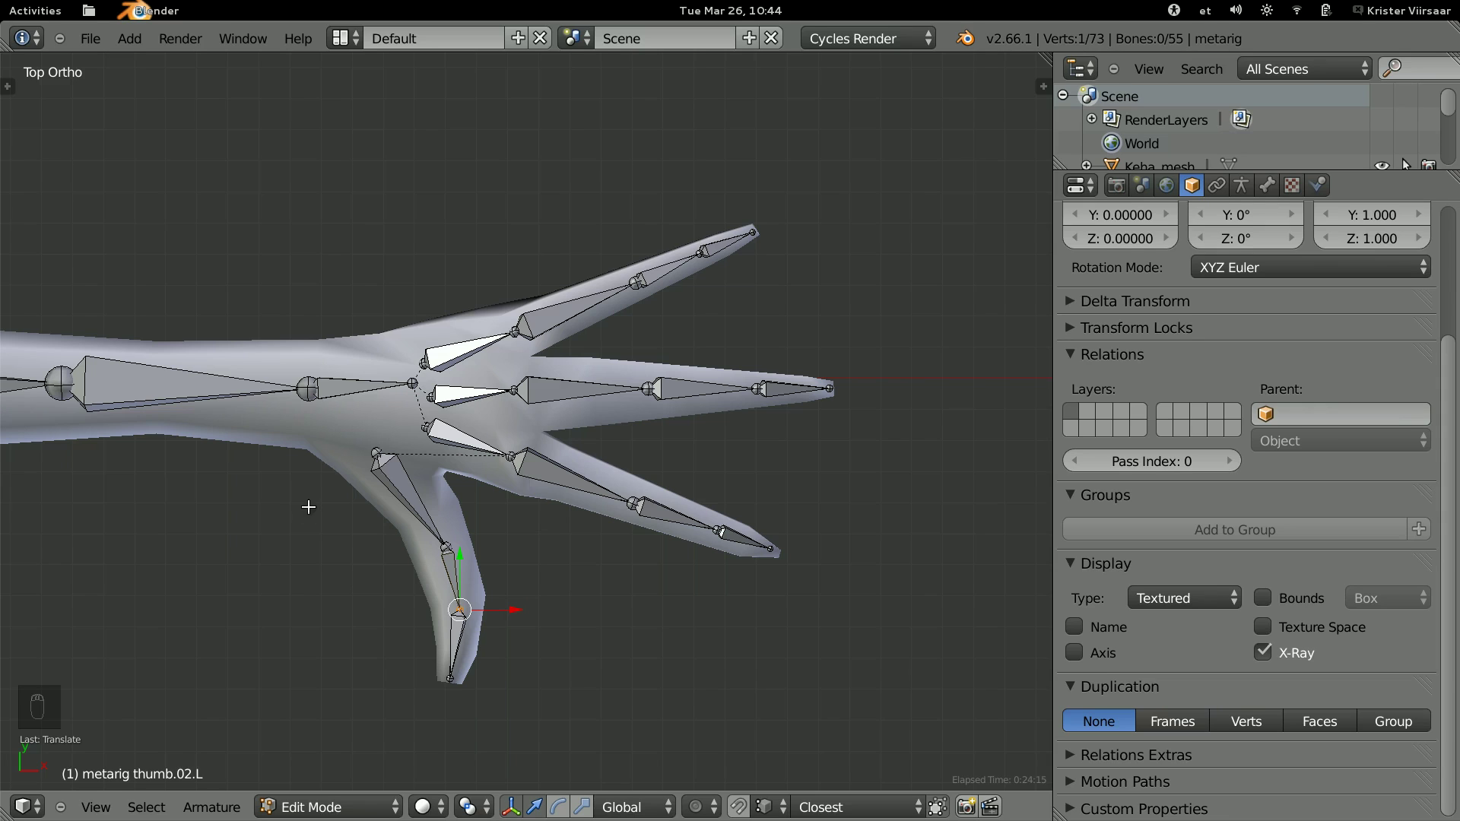
key("g")
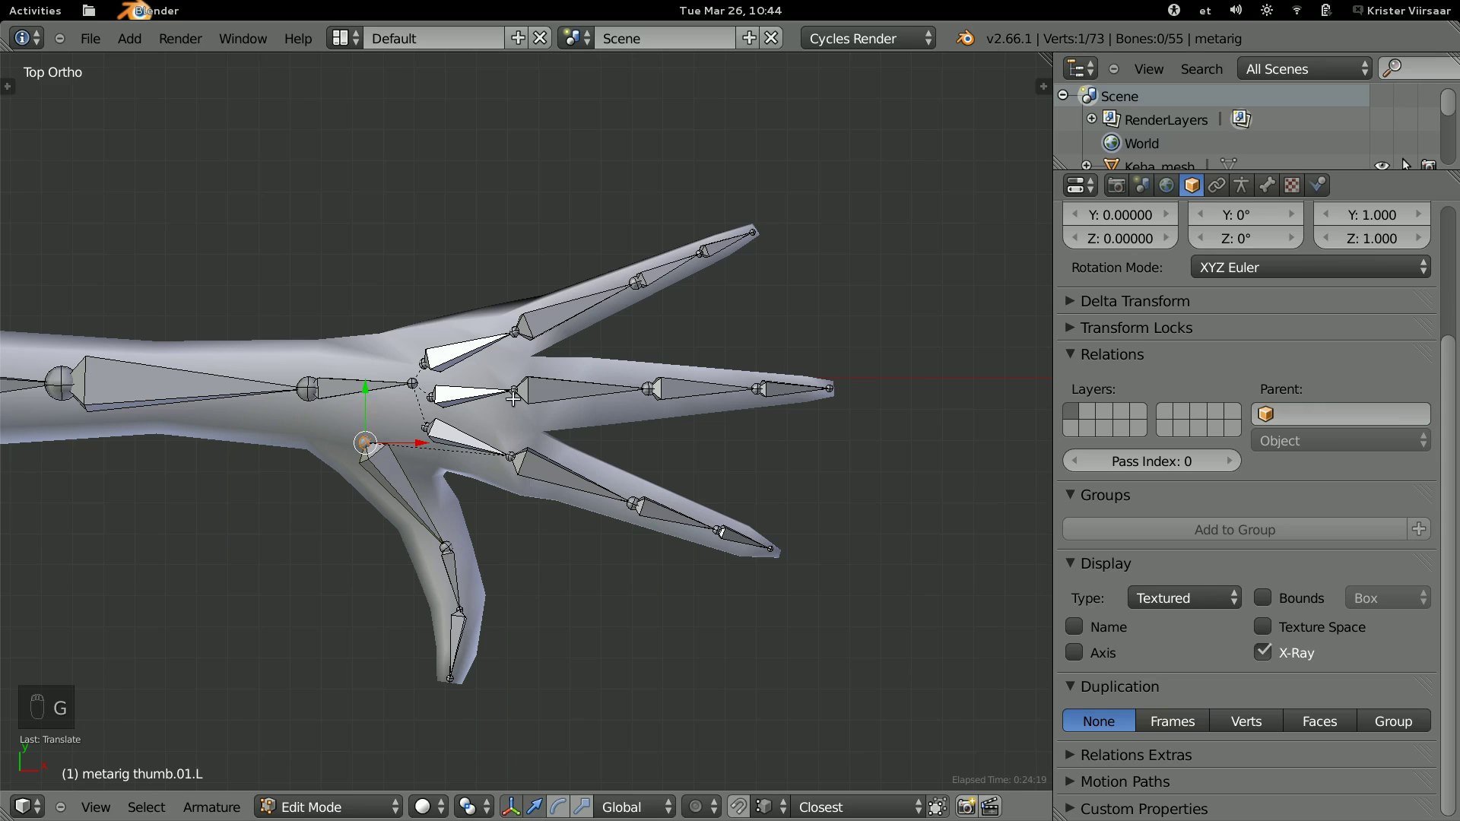
key("g")
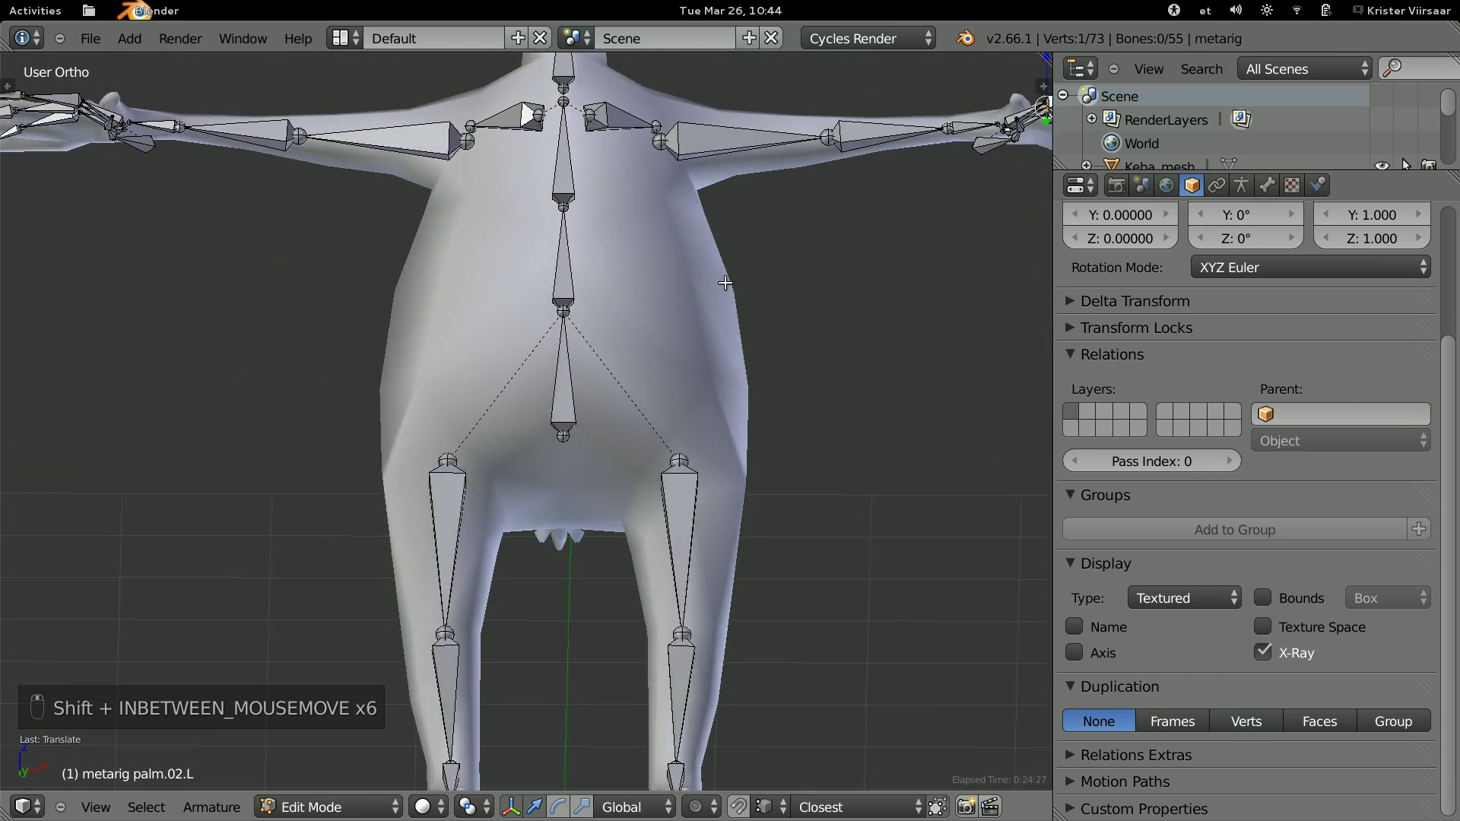
key("KP_1")
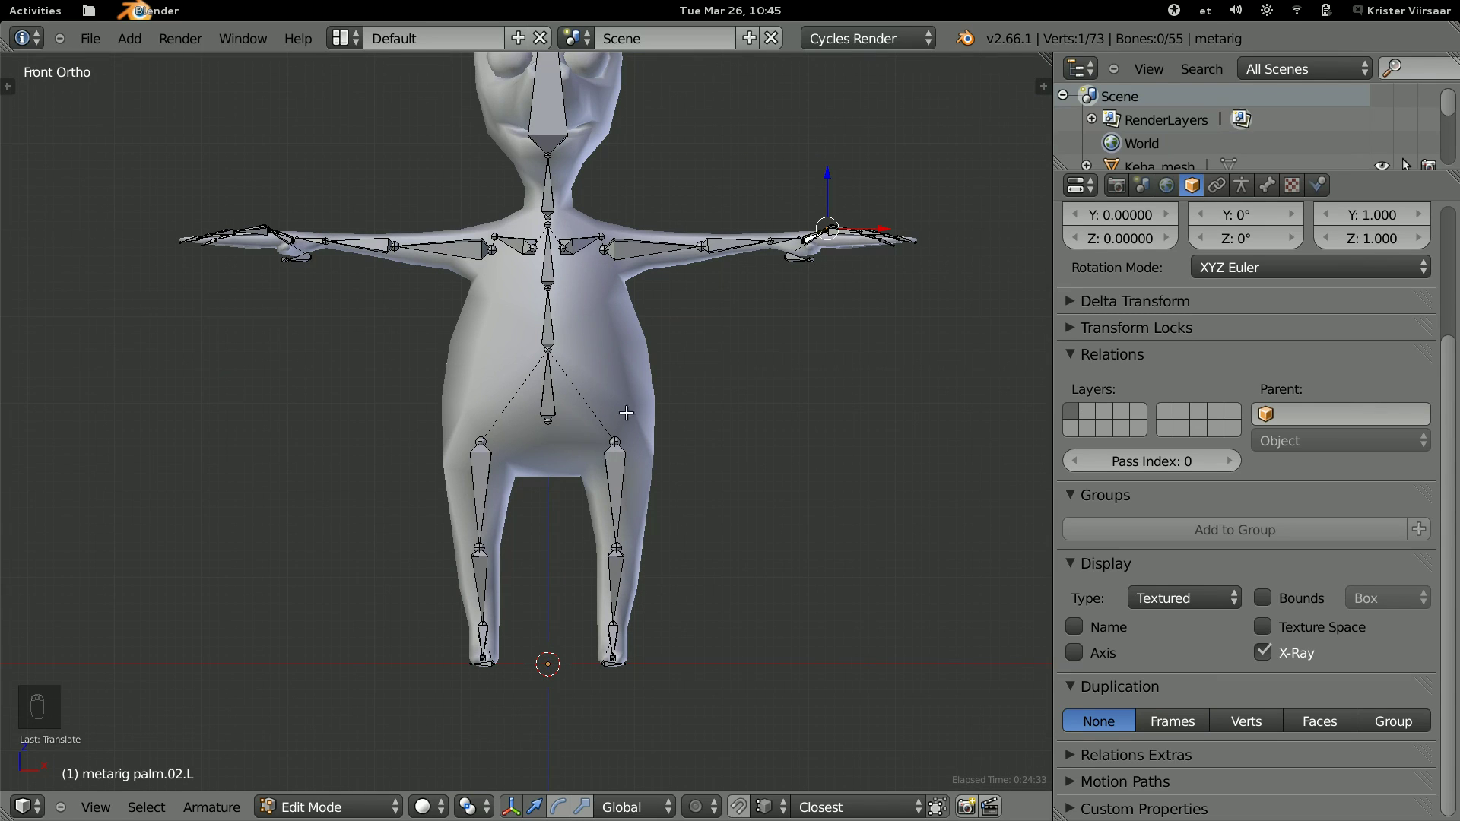
key("Tab")
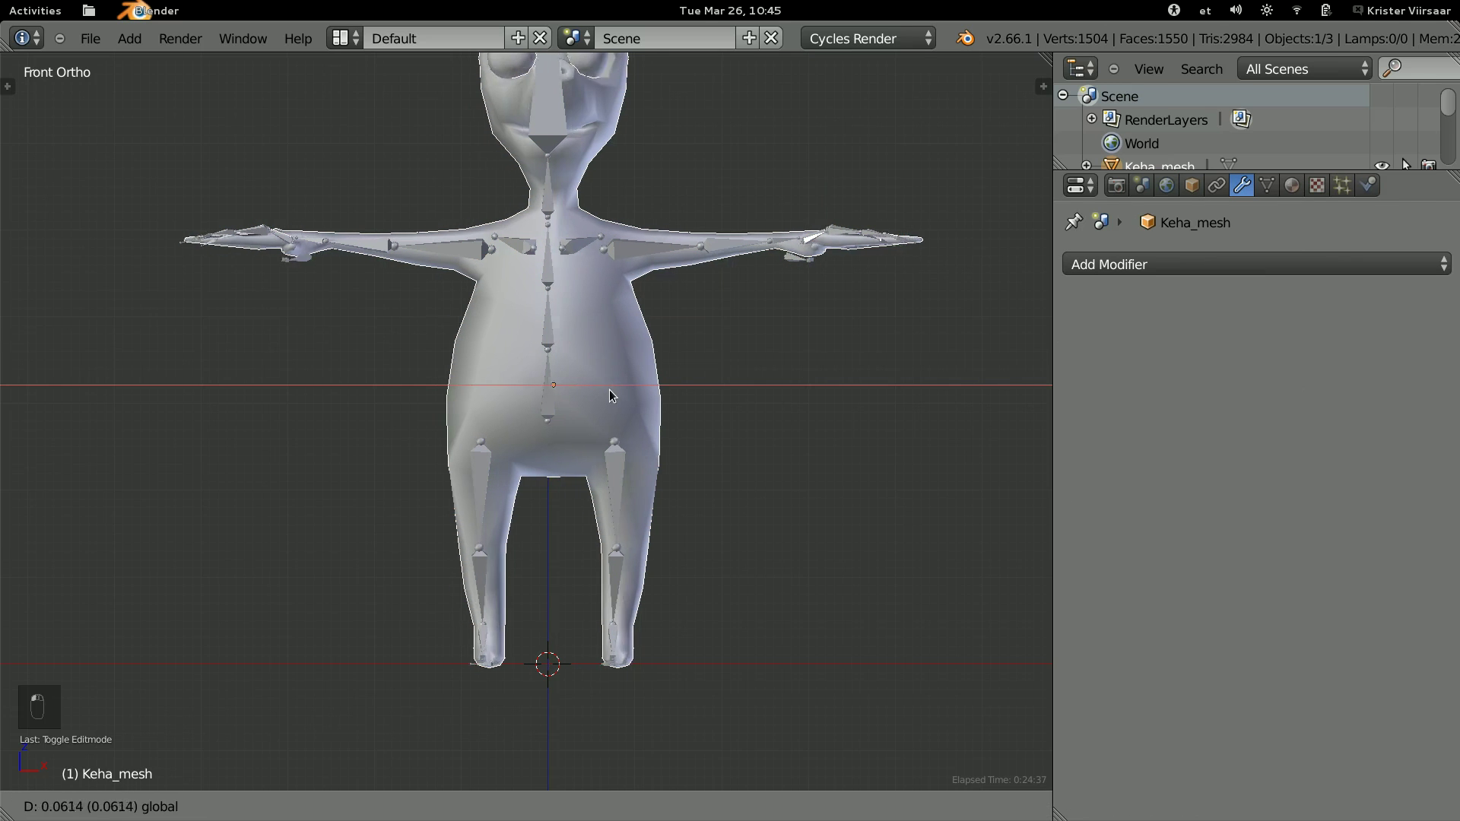
key("ctrl+z")
key("Tab")
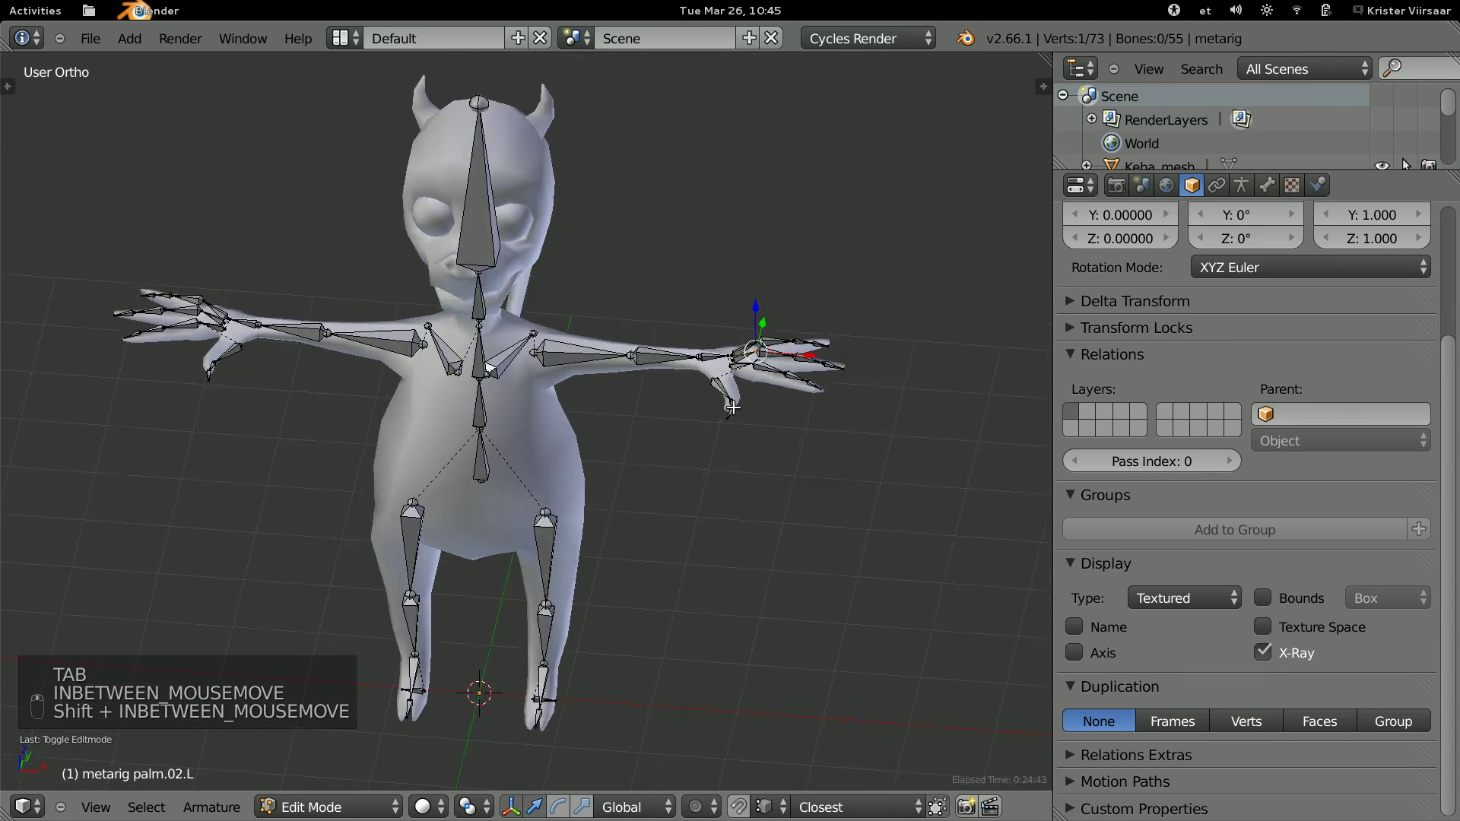
Select all hand bones and zoom in on the hand from the side view.
key("a")
key("a")
key("b")
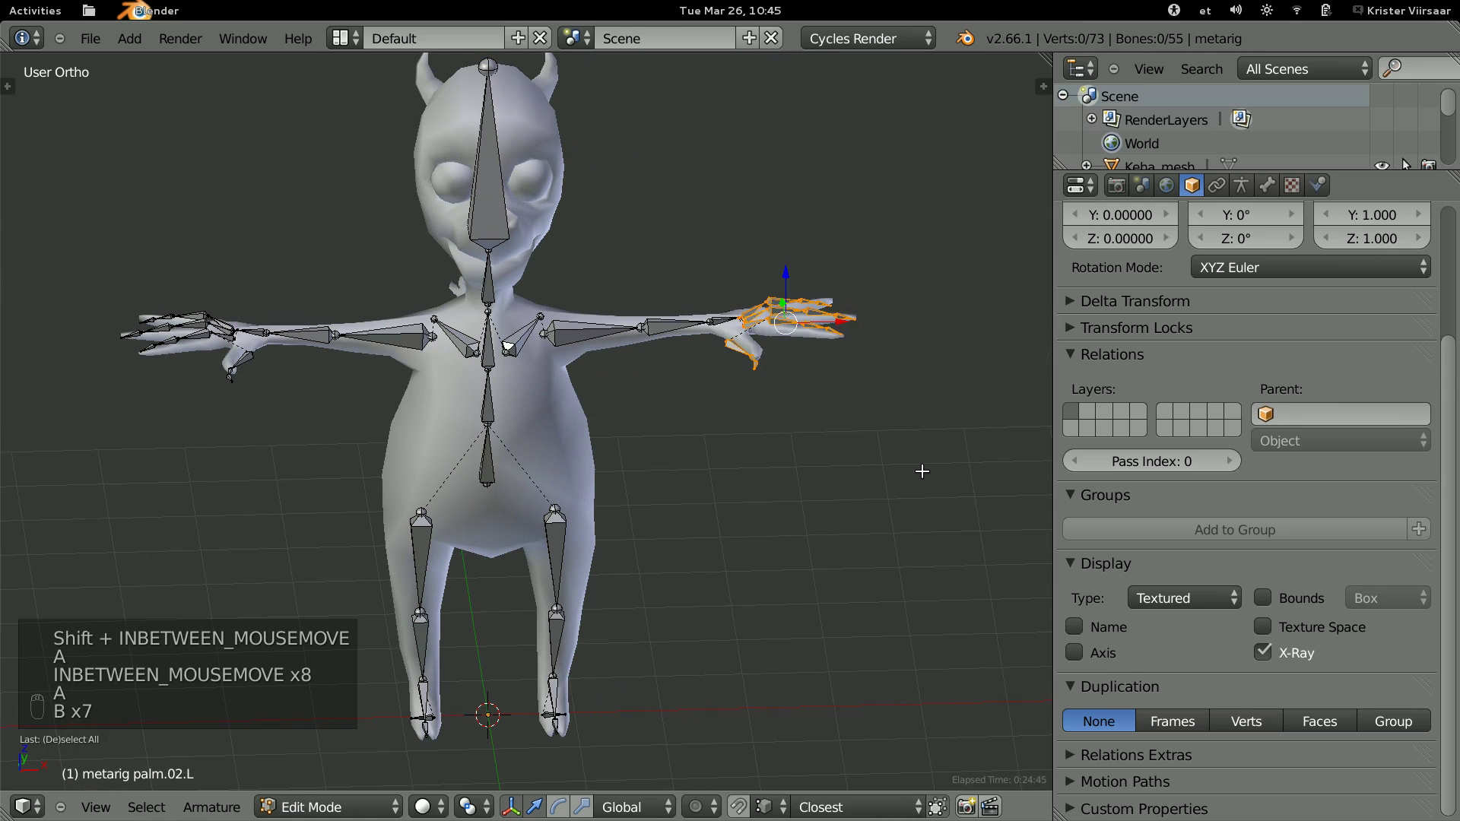
key("KP_1")
key("KP_5")
key("KP_5")
key("KP_Decimal")
key("a")
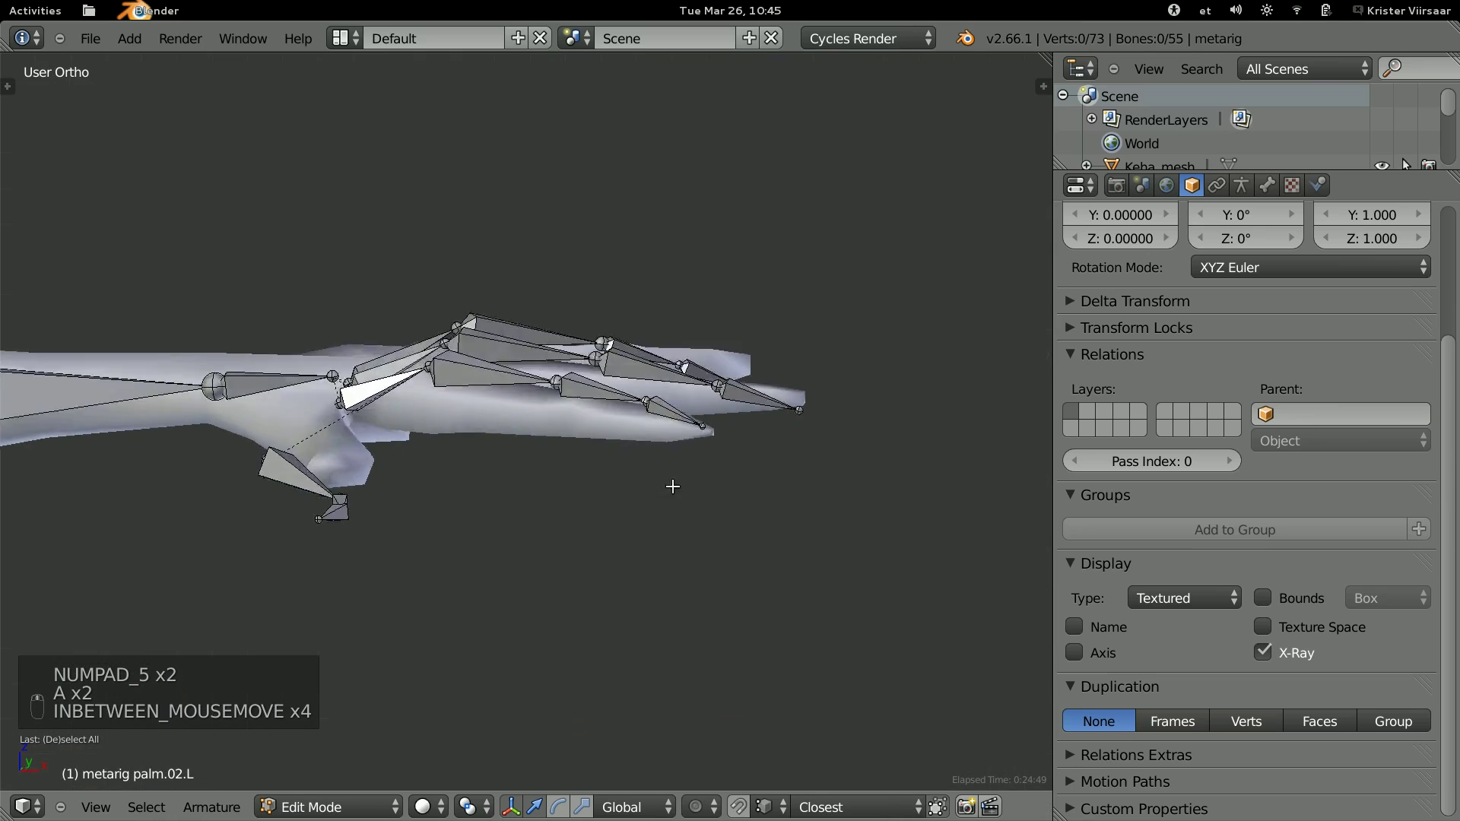
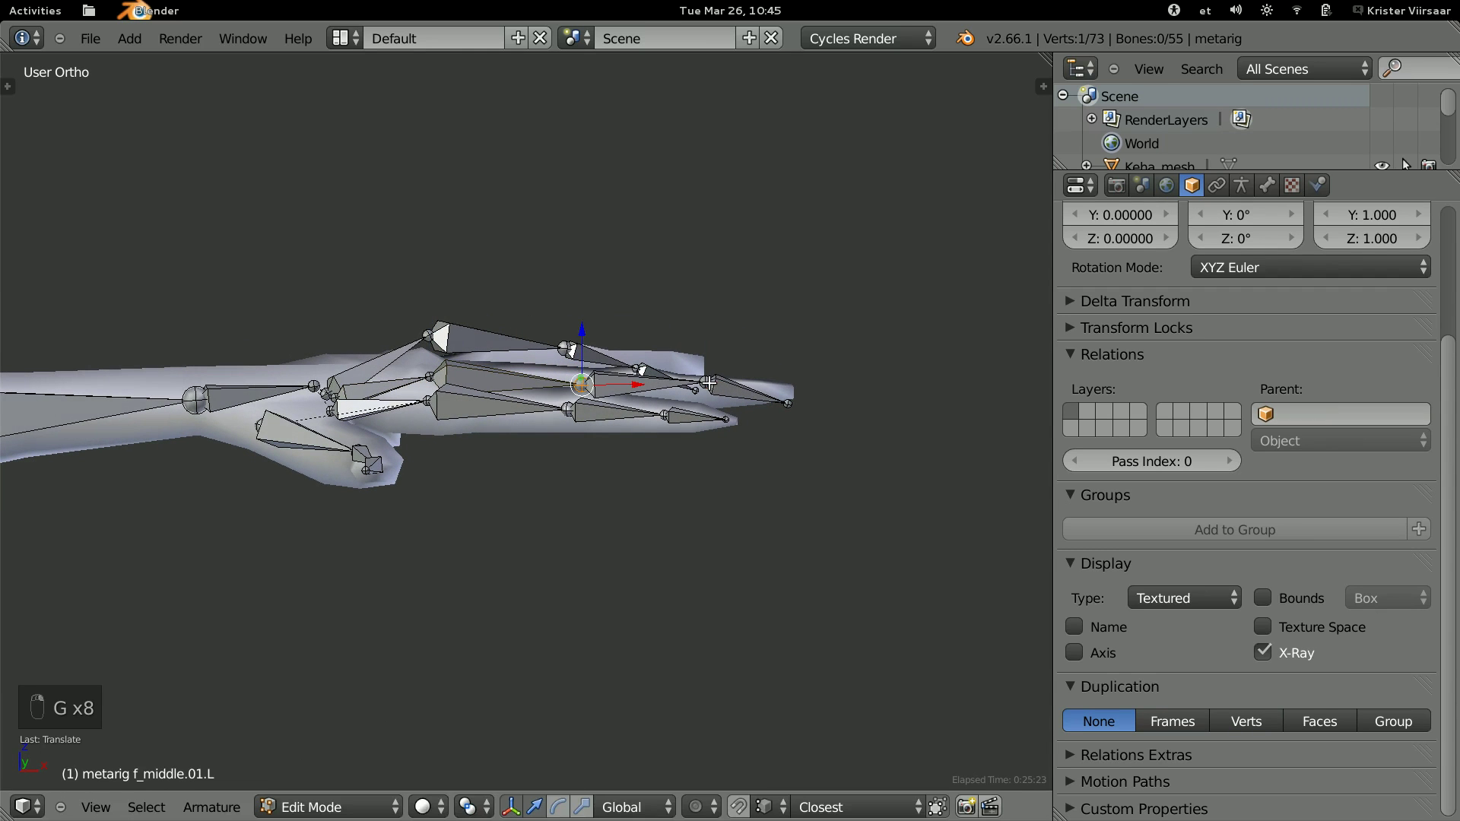
Lower each finger joint and fingertip down into the mesh fingers.
key("g")
key("g")
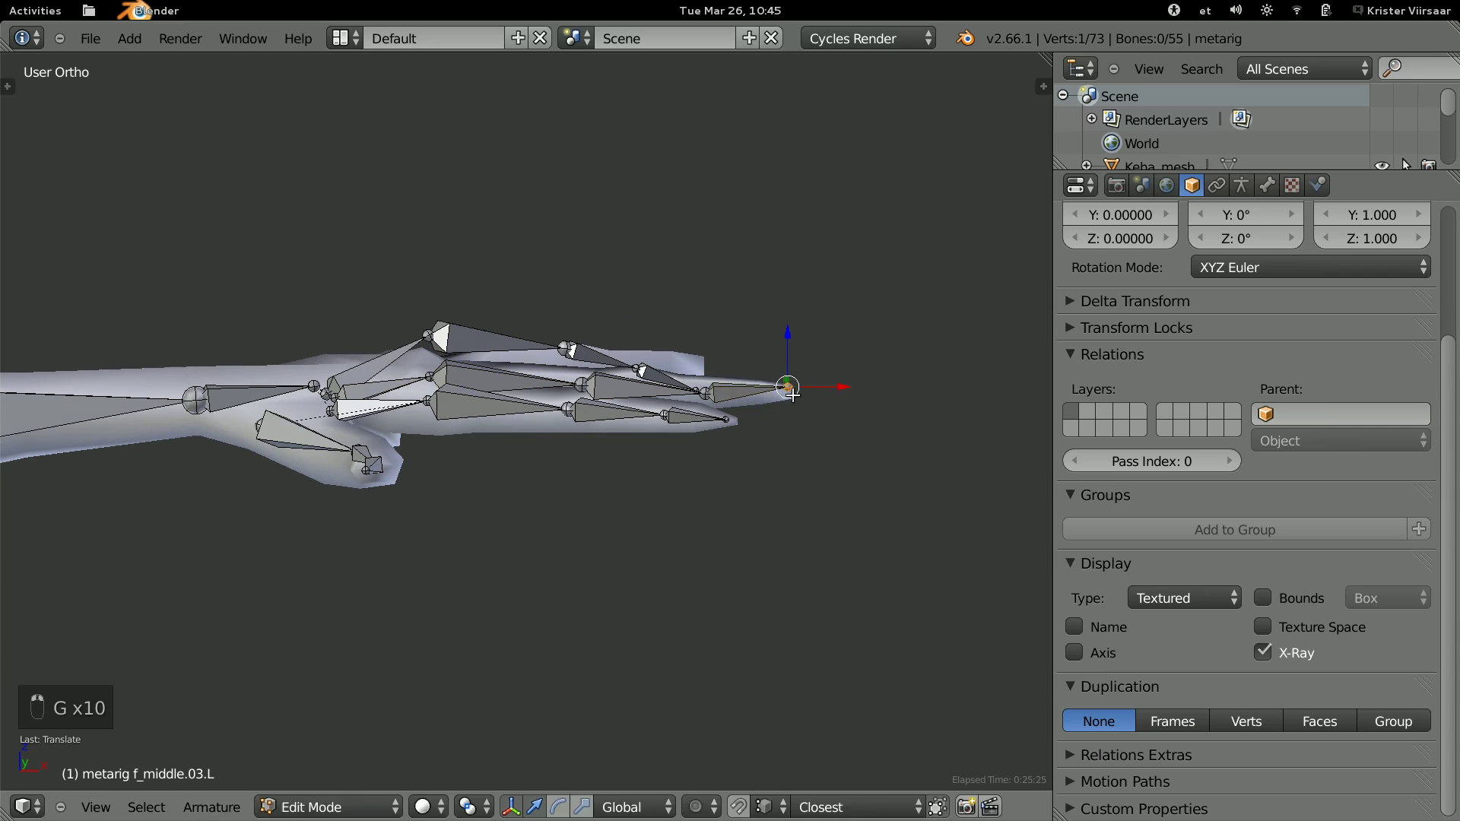
key("g")
key("g")
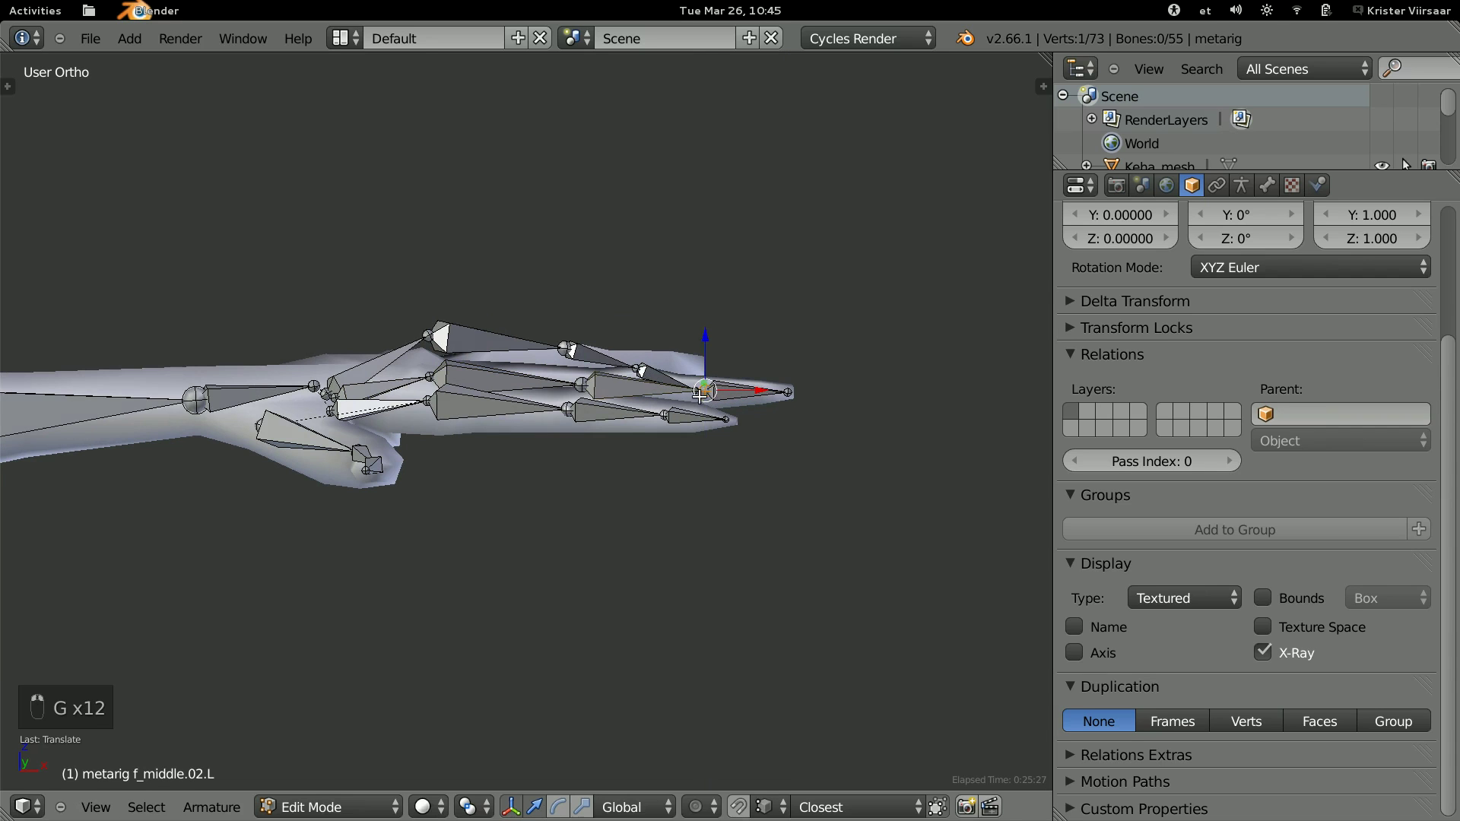
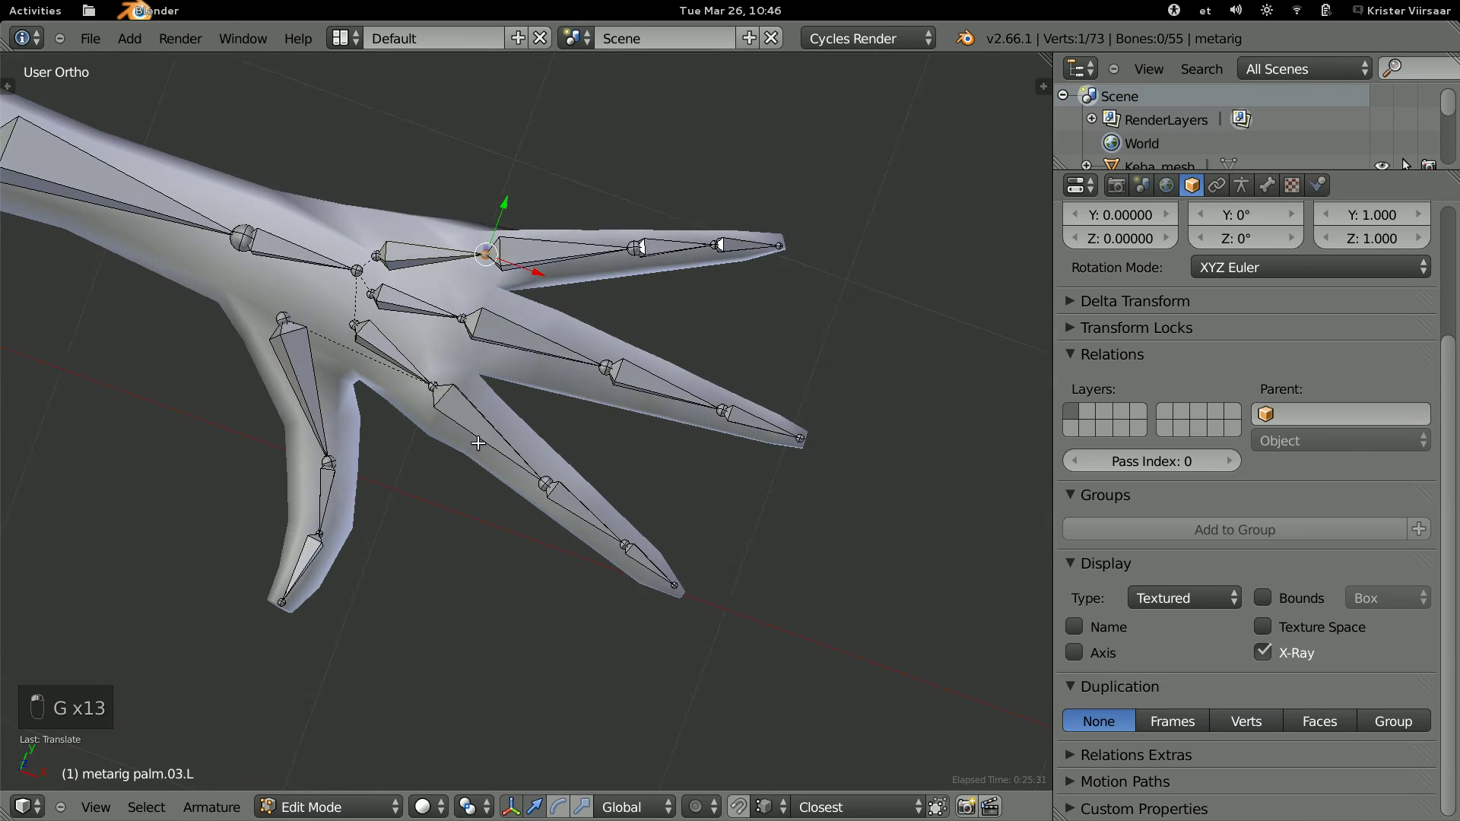
key("g")
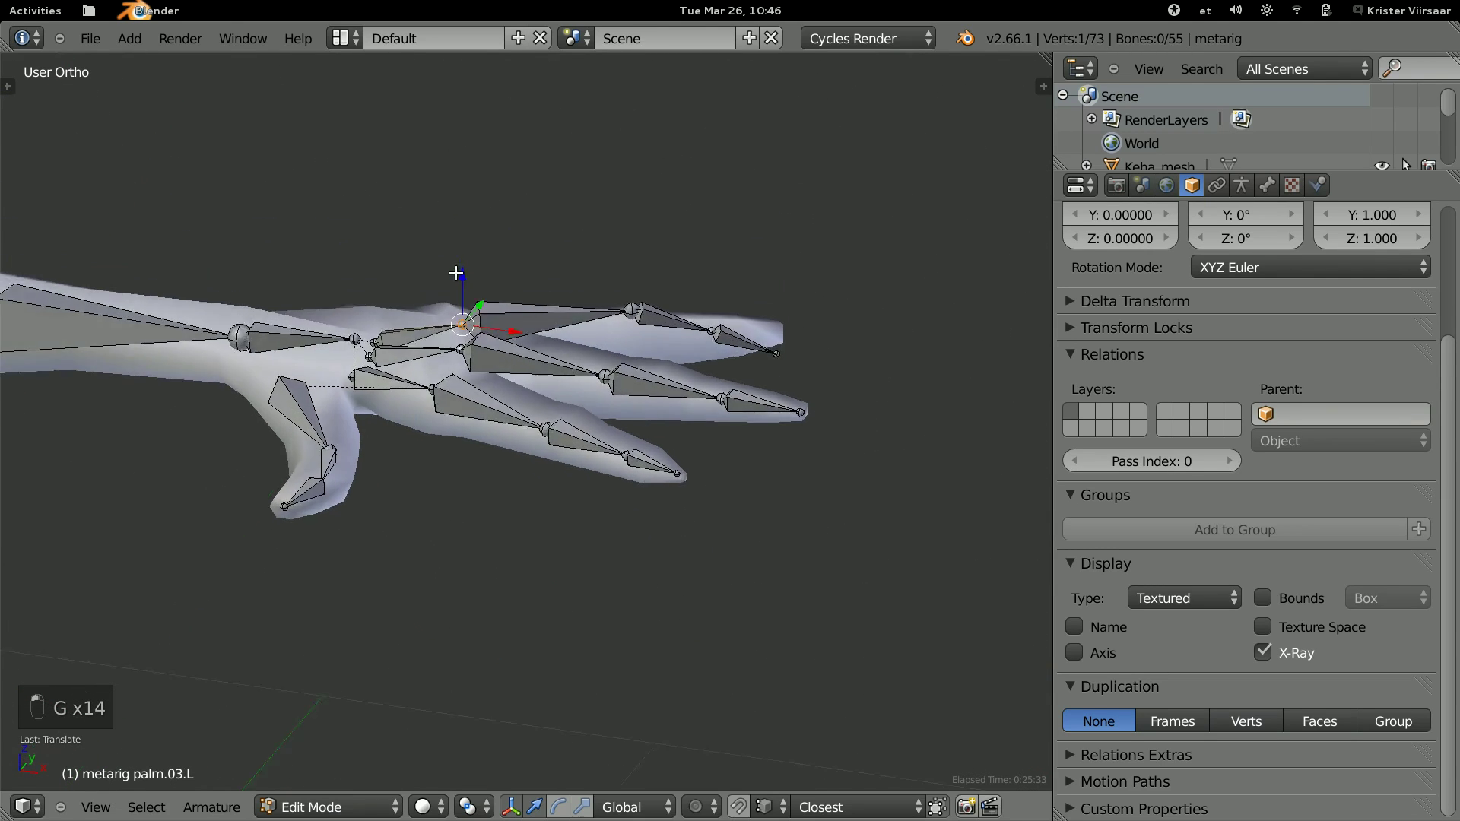
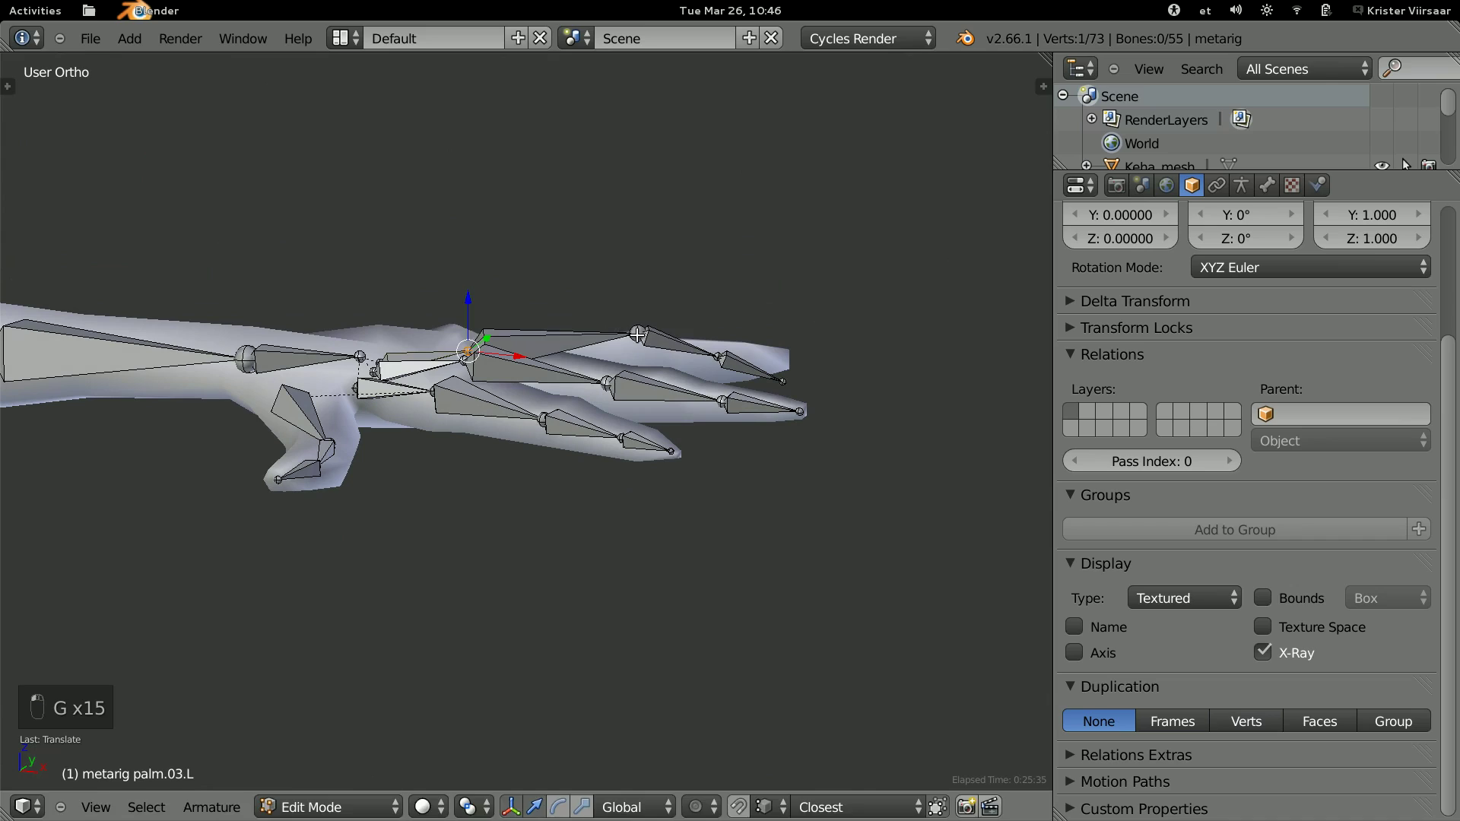
key("g")
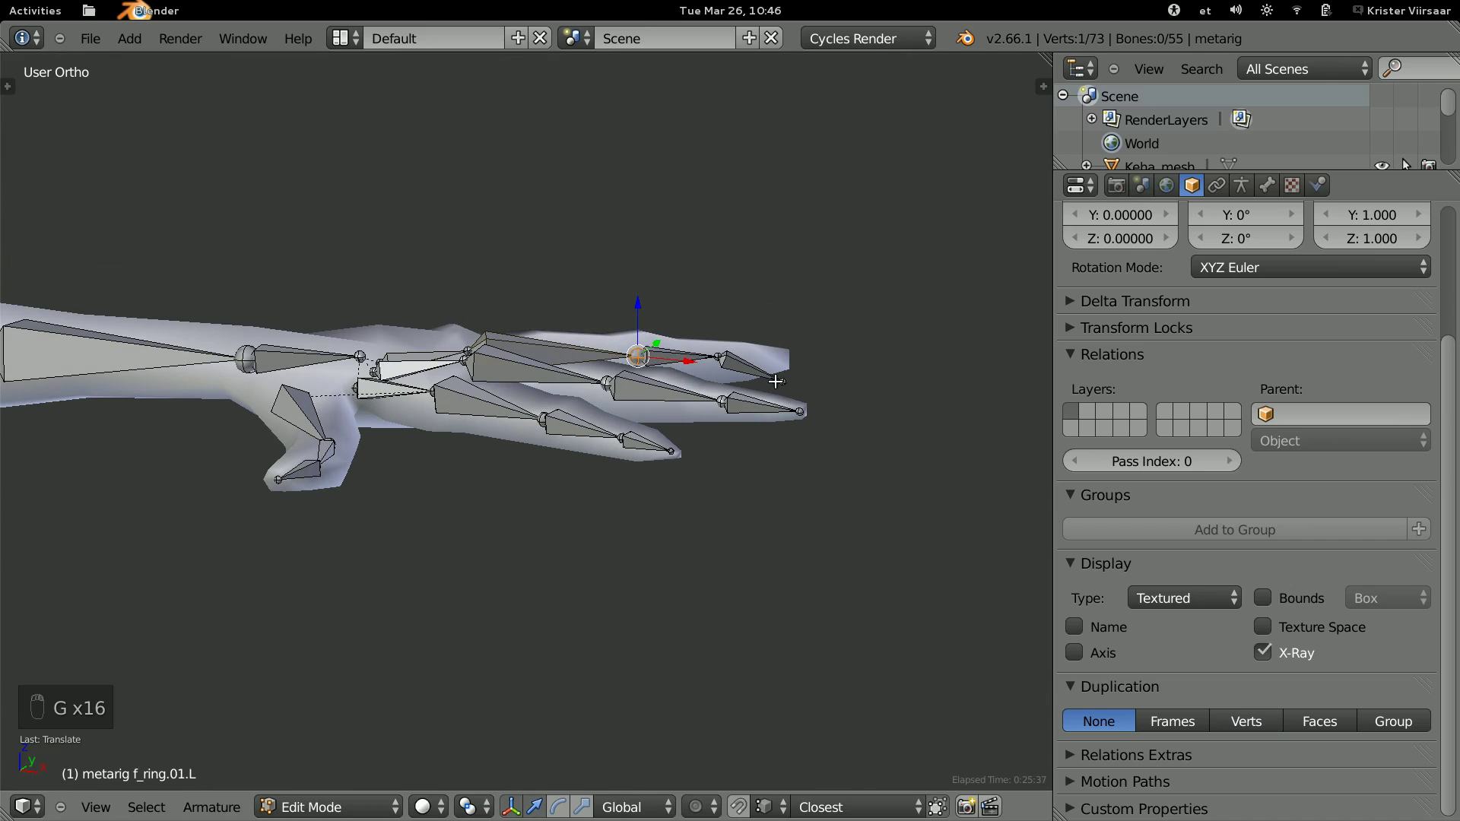
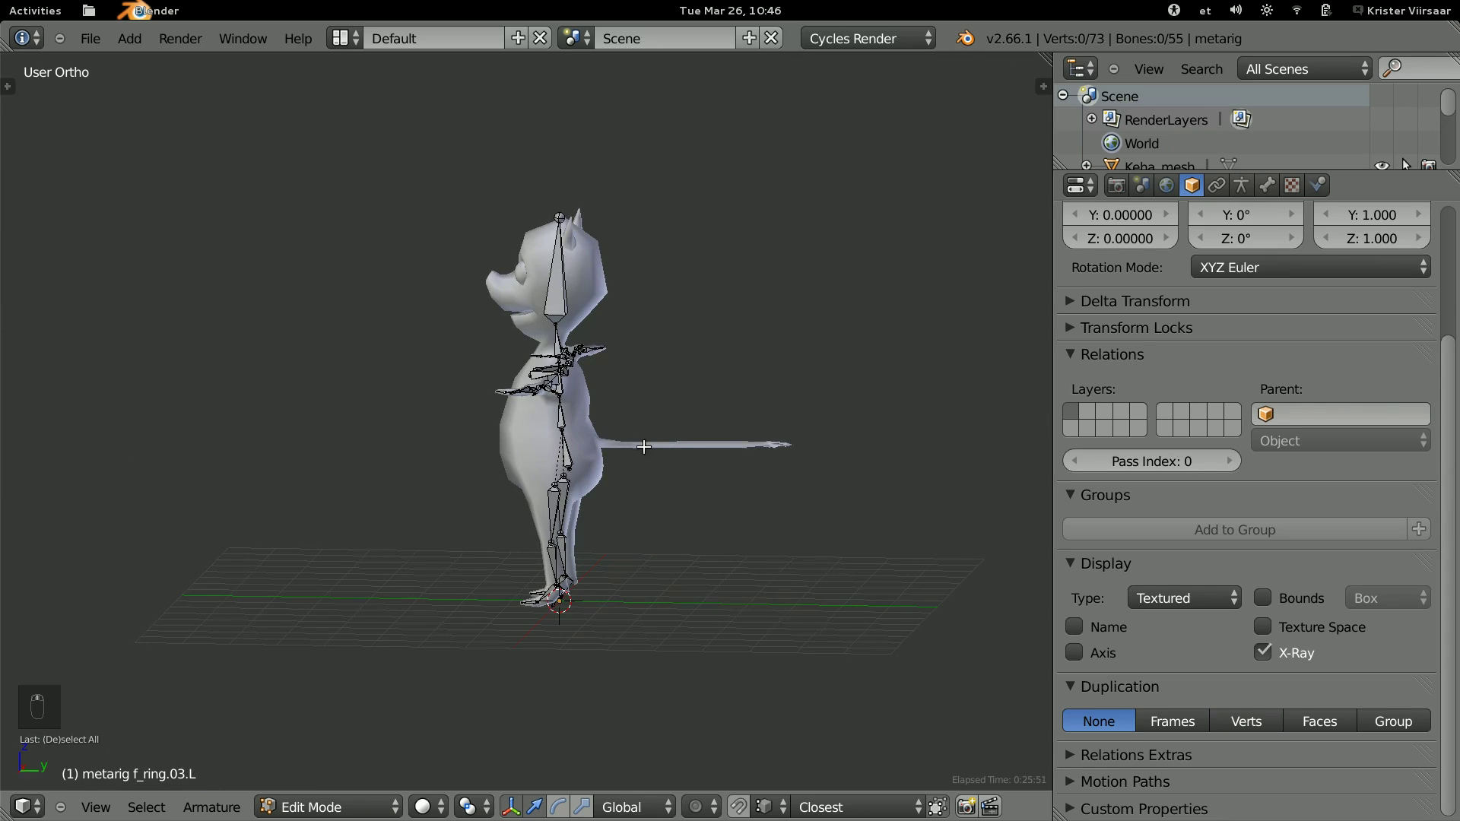
Leave bone editing, orbit around the creature to check the fit, and re-enter Edit Mode.
key("Tab")
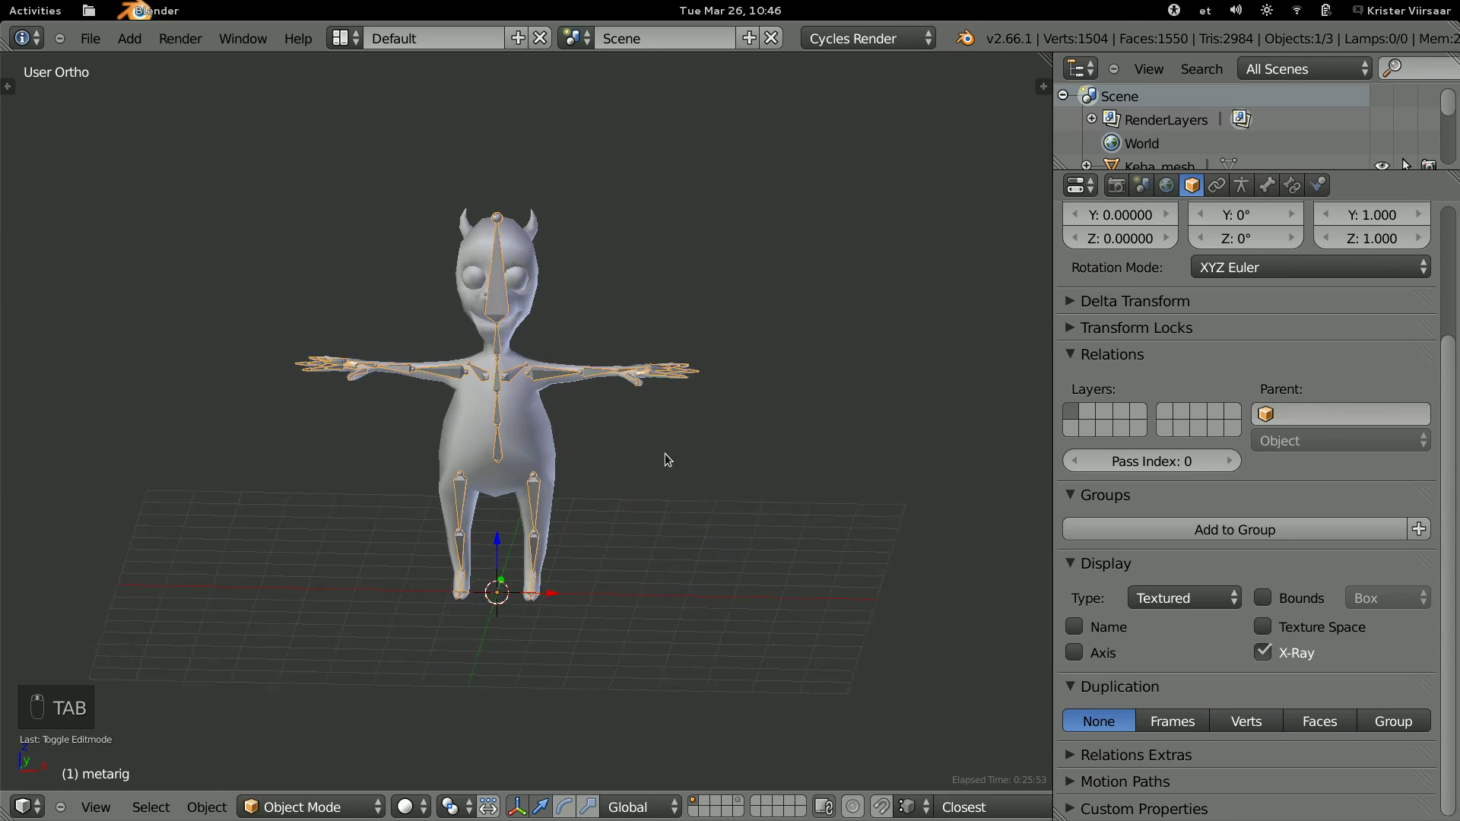
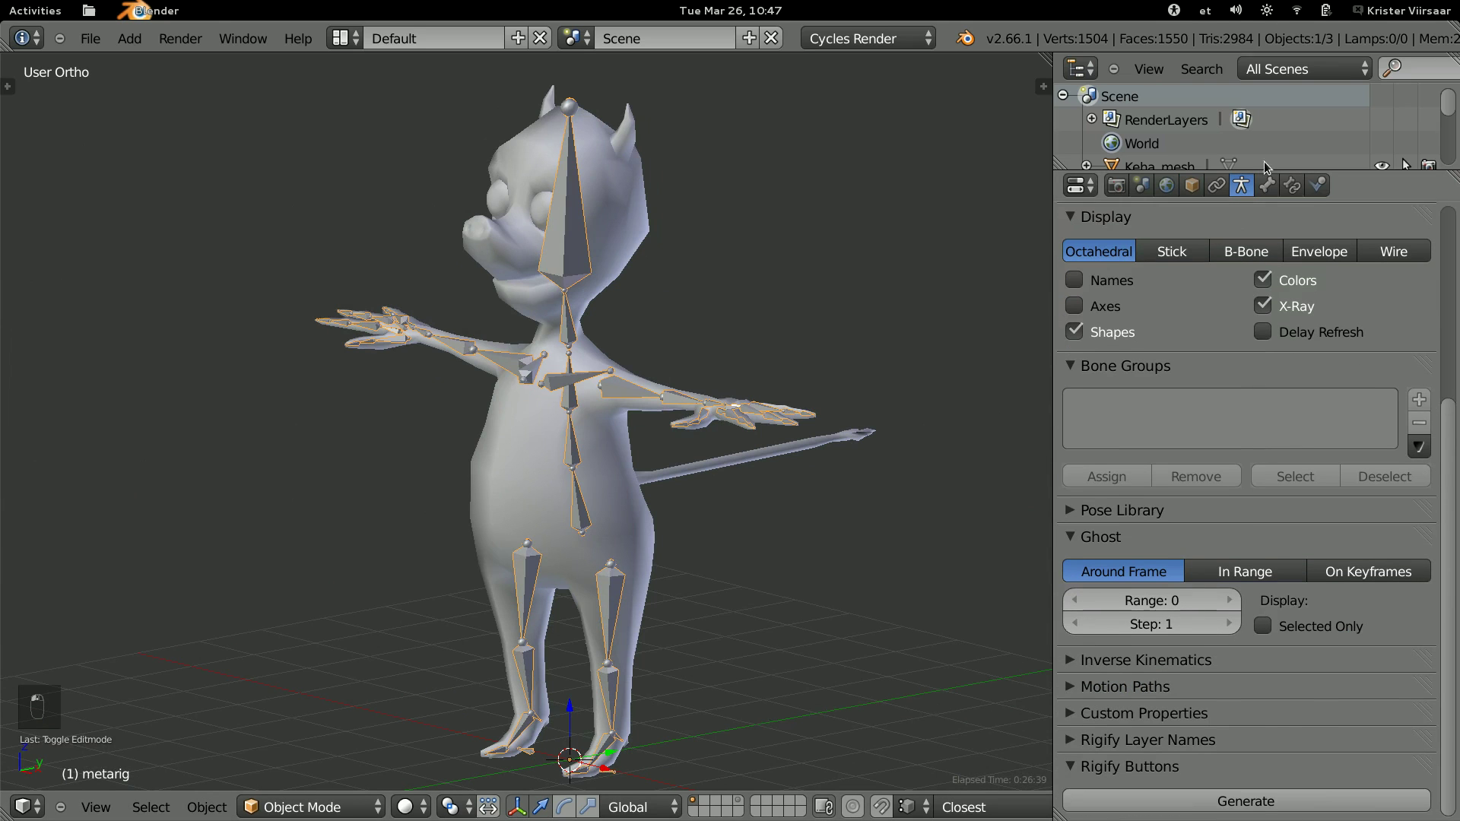
left_click_drag(1245, 191, 1246, 808)
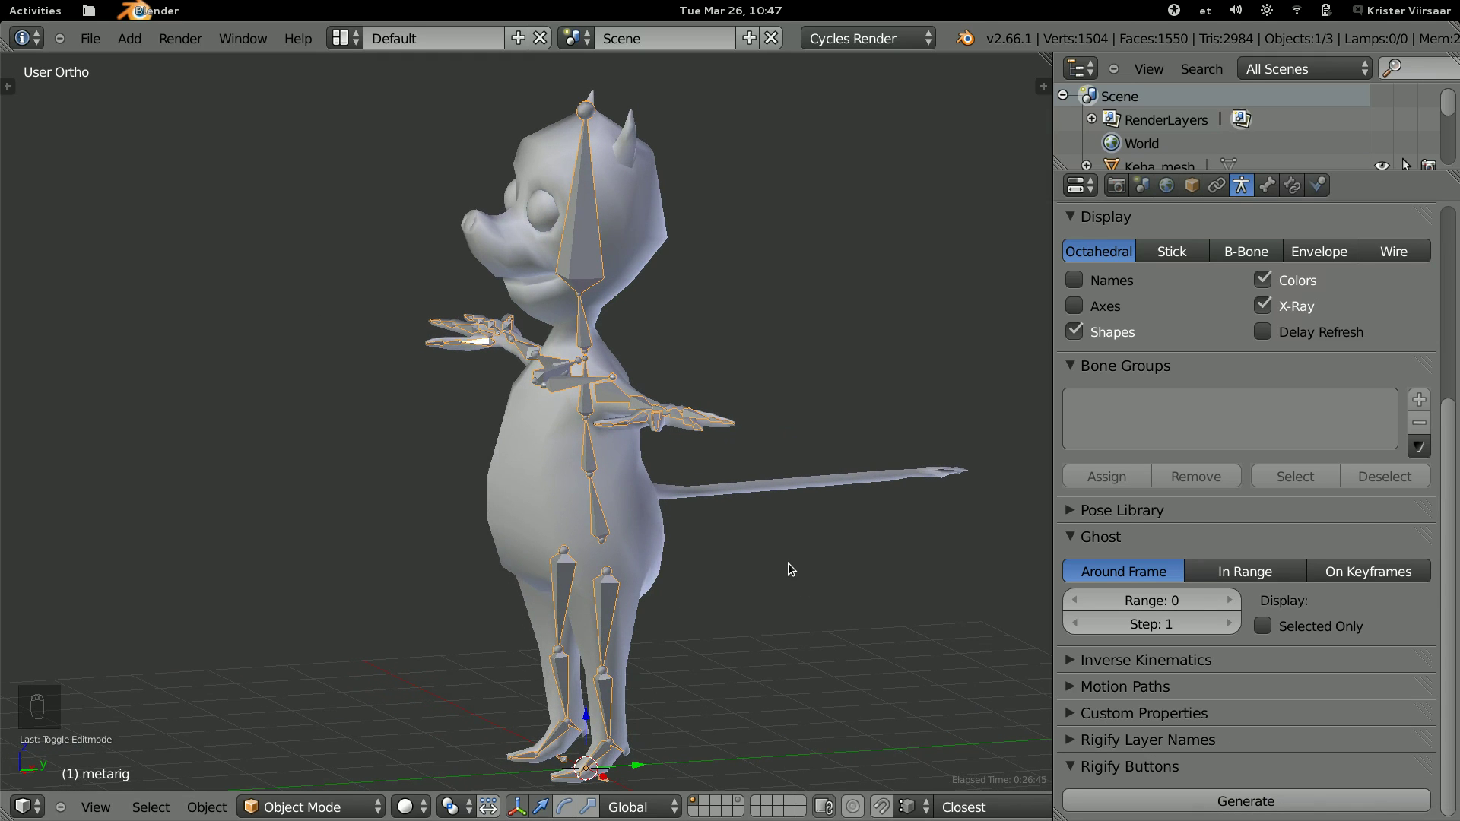
left_click_drag(791, 567, 796, 566)
key("Tab")
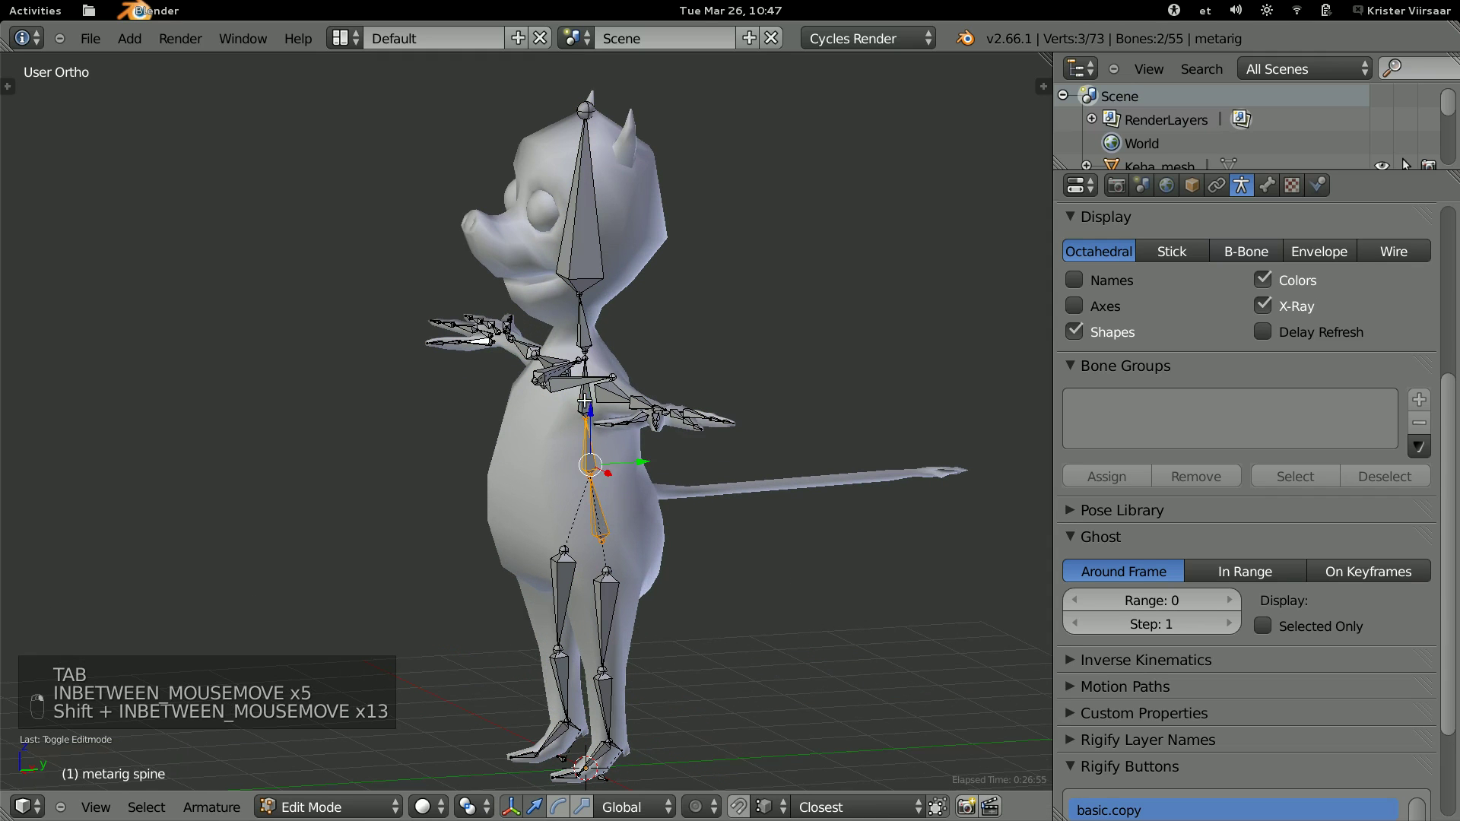
Try rotating, moving and duplicating selected metarig bones in the chest.
key("r")
key("g")
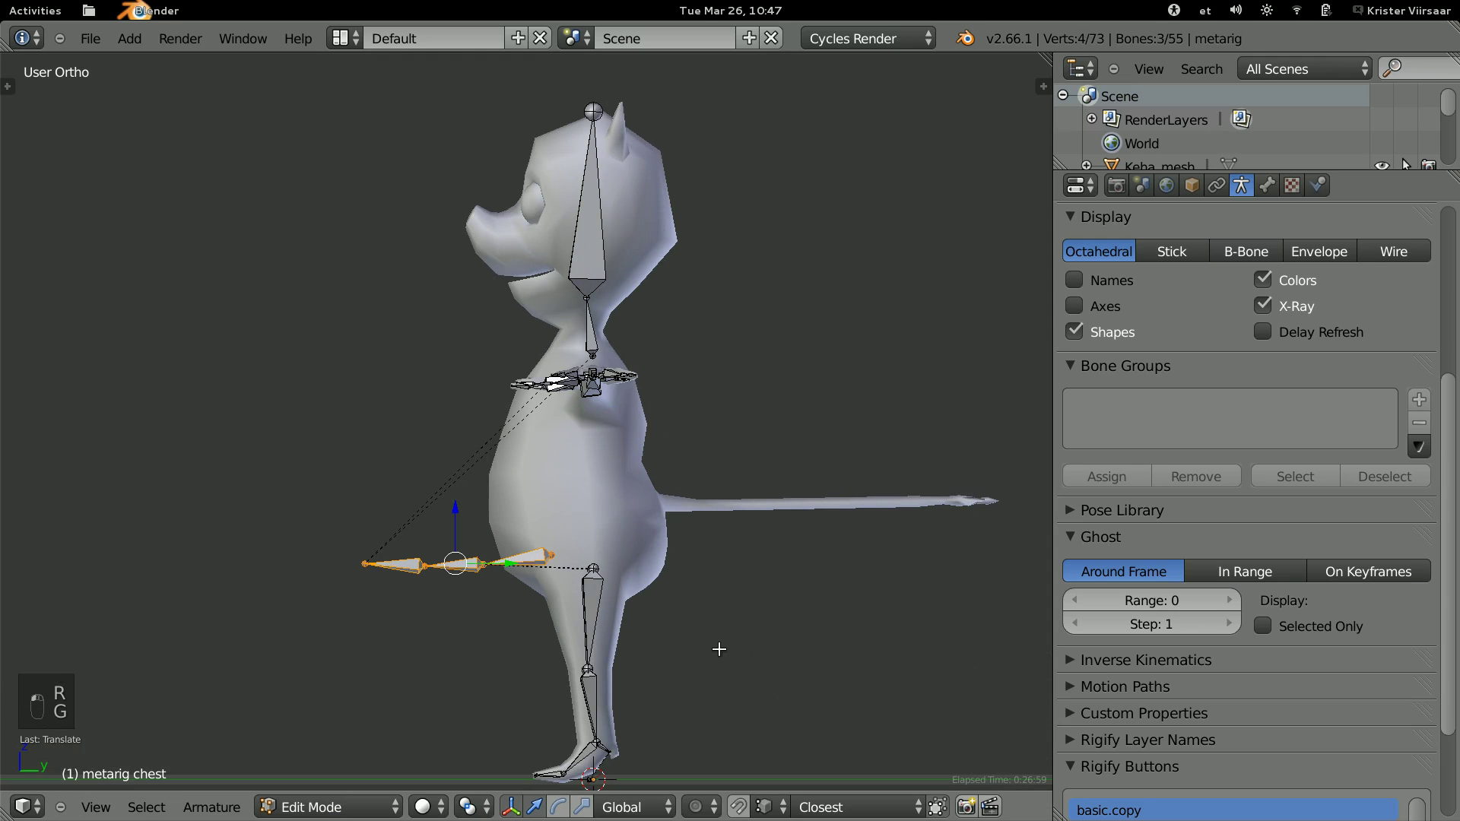
key("a")
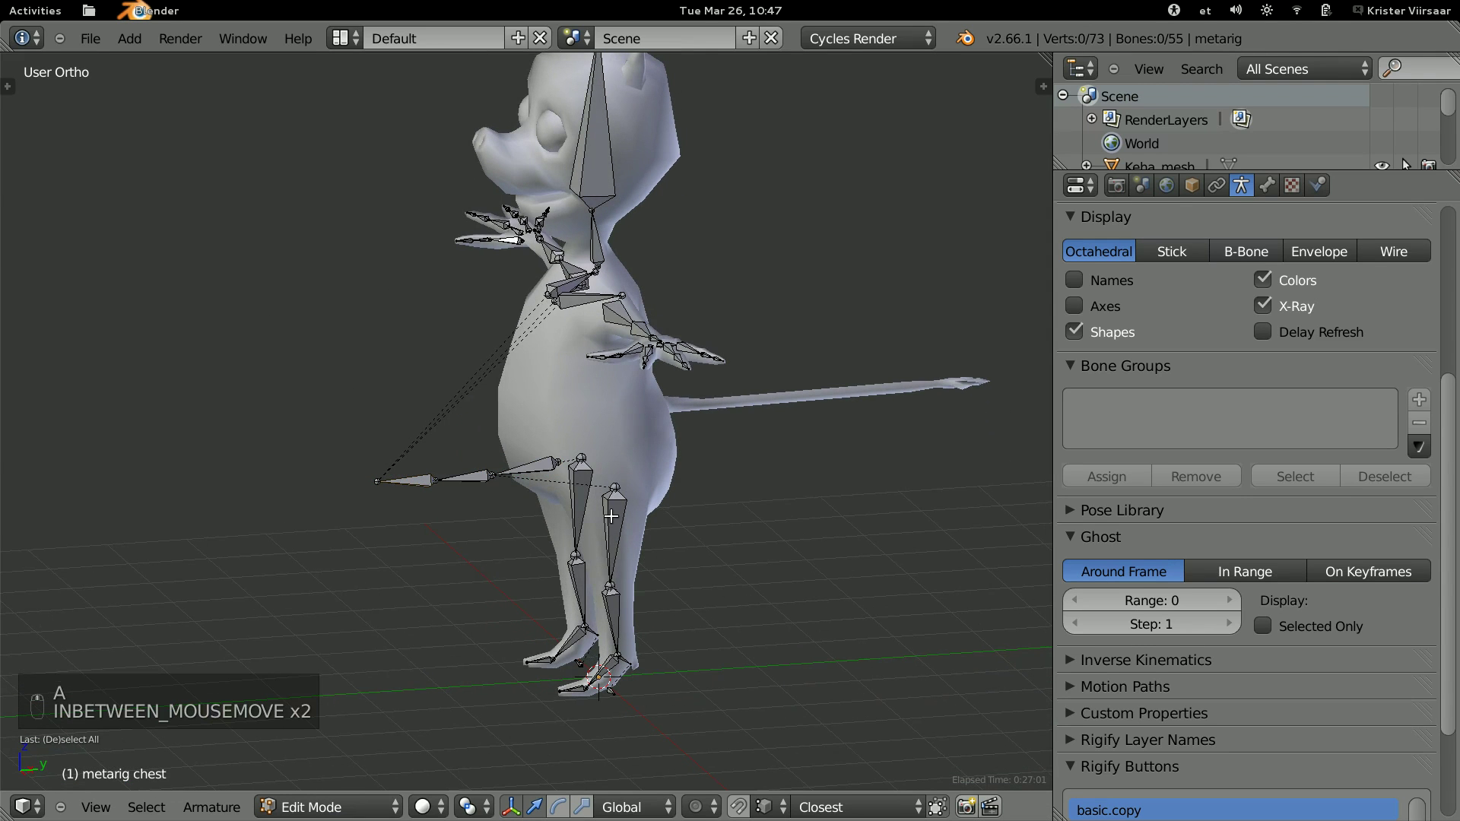
key("a")
key("b")
key("g")
key("shift+d")
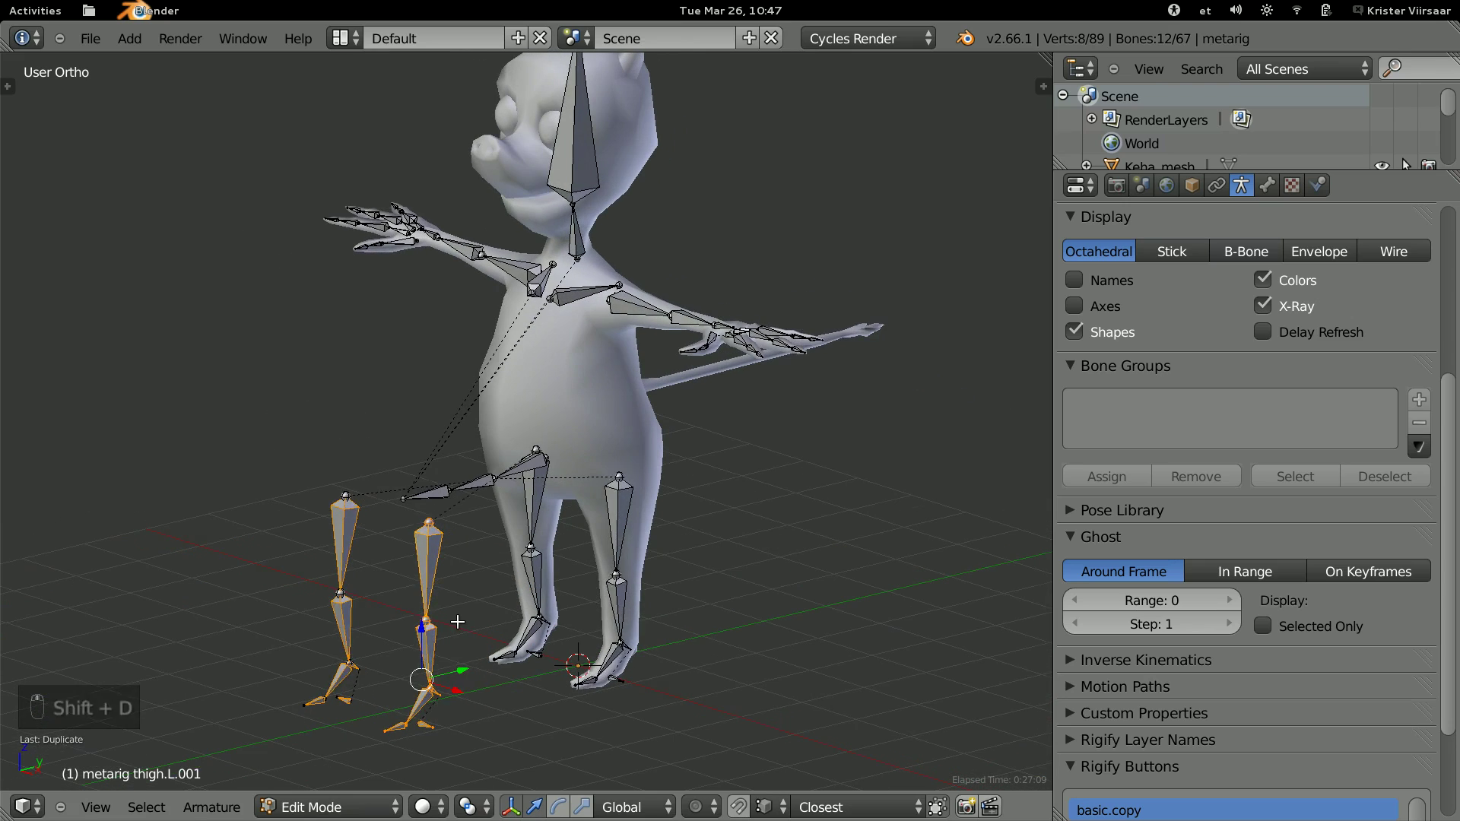
Undo the trial bone edits back to the fitted metarig.
key("ctrl+z")
key("ctrl+z")
key("ctrl+z")
key("ctrl+z")
key("ctrl+z")
key("ctrl+z")
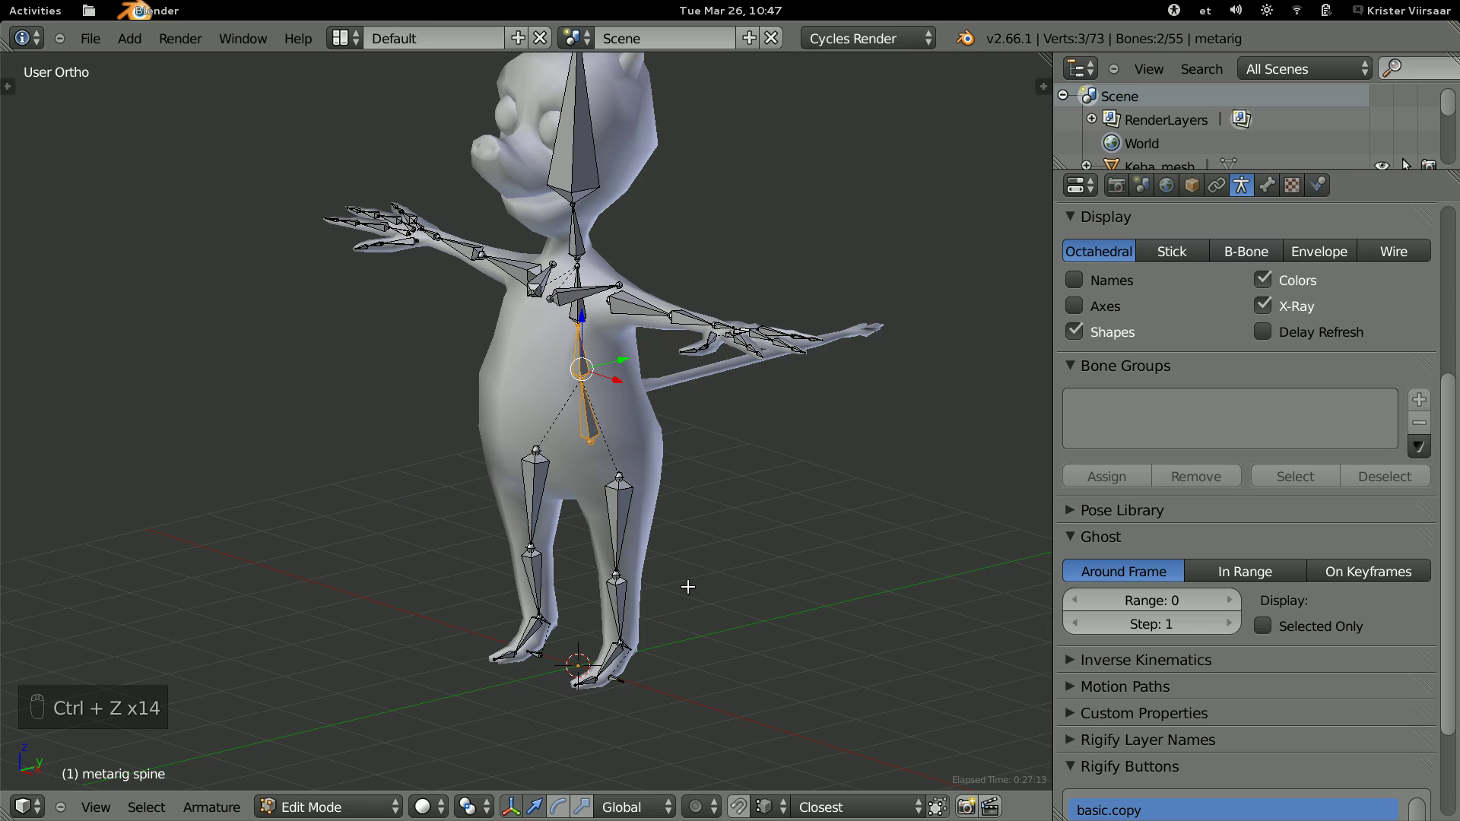
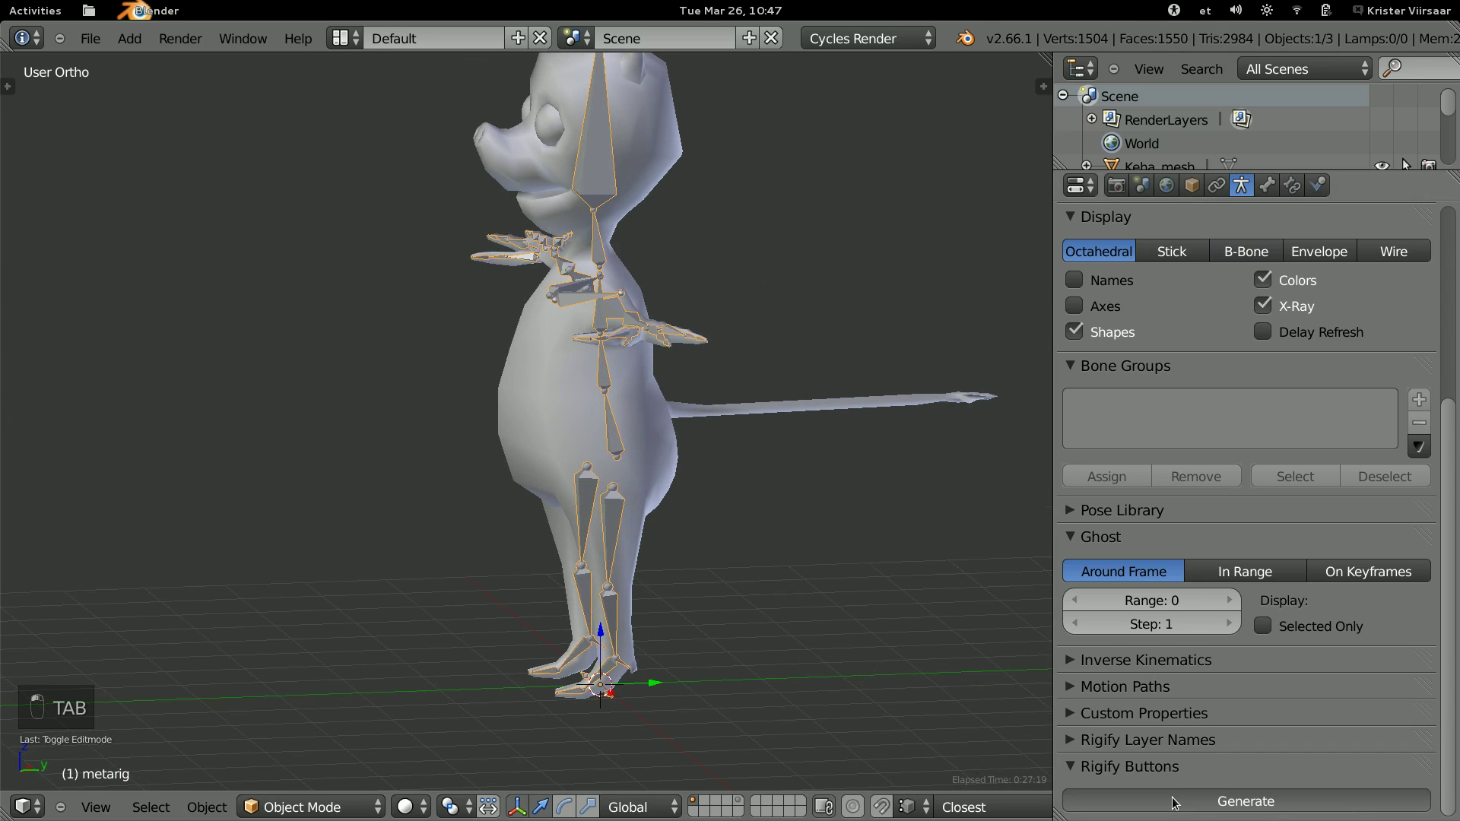
left_click(1175, 800)
left_click_drag(729, 482, 819, 579)
key("a")
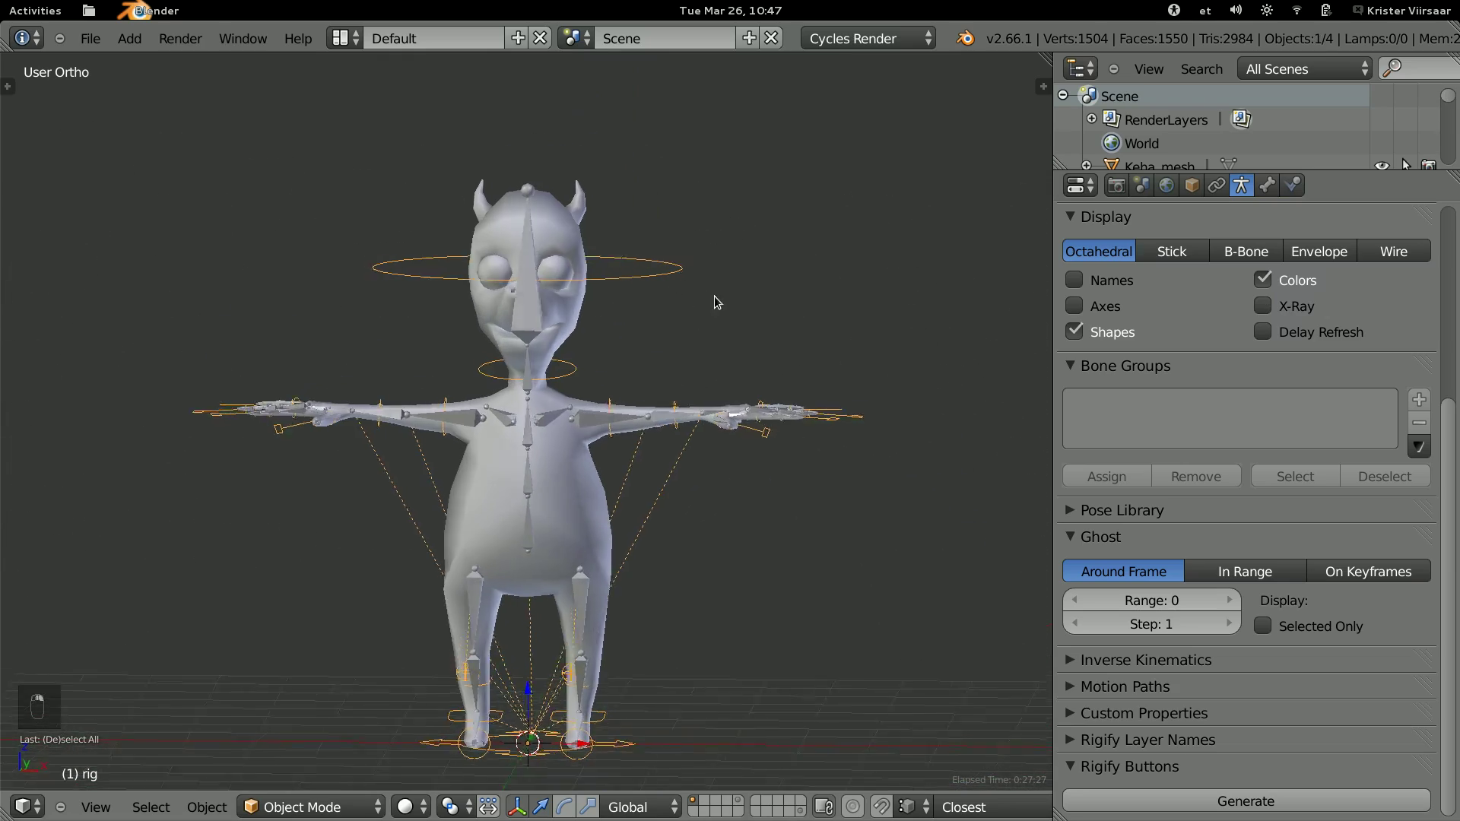
key("ctrl+Tab")
key("r")
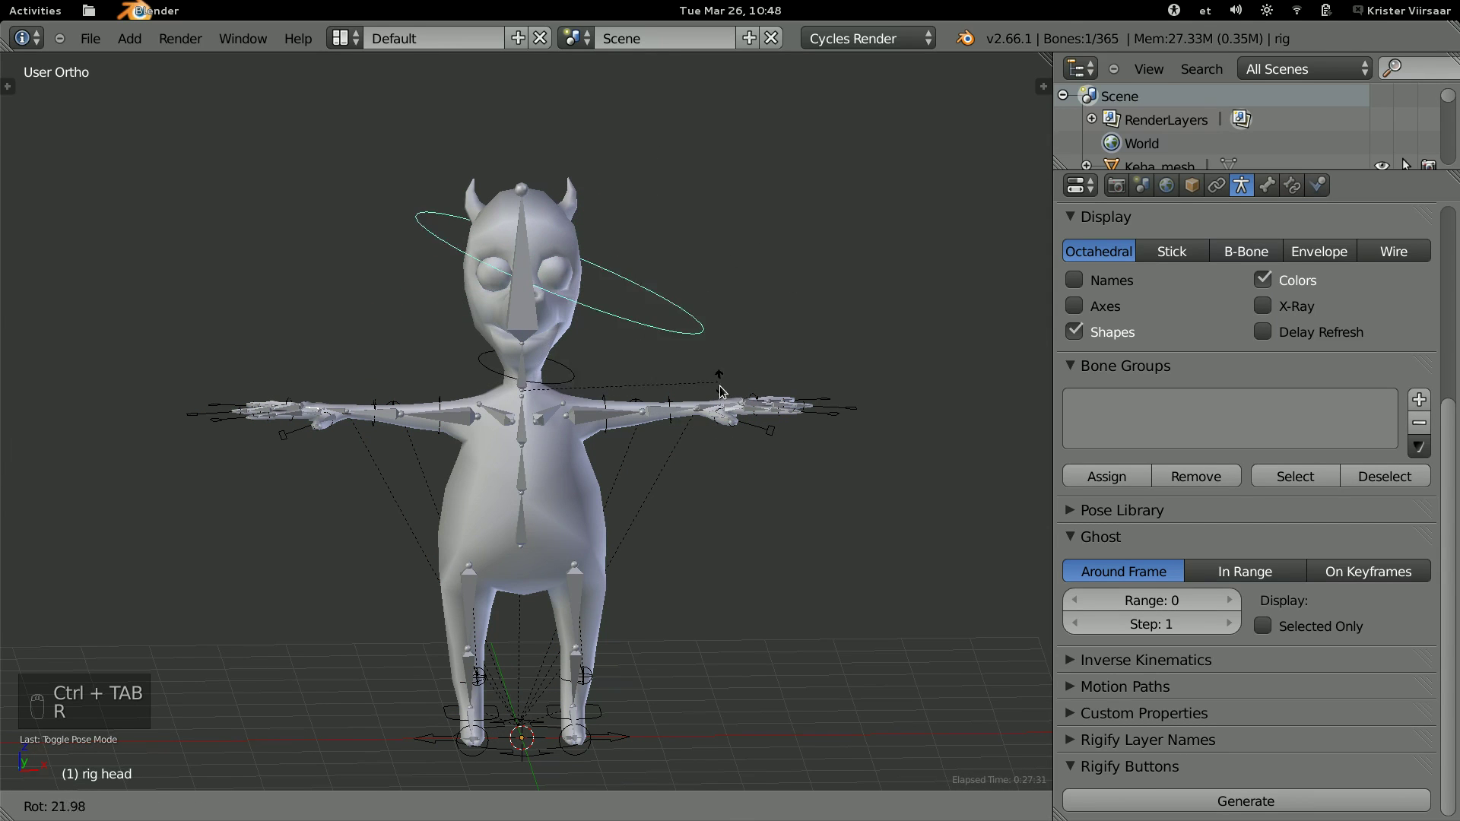
key("g")
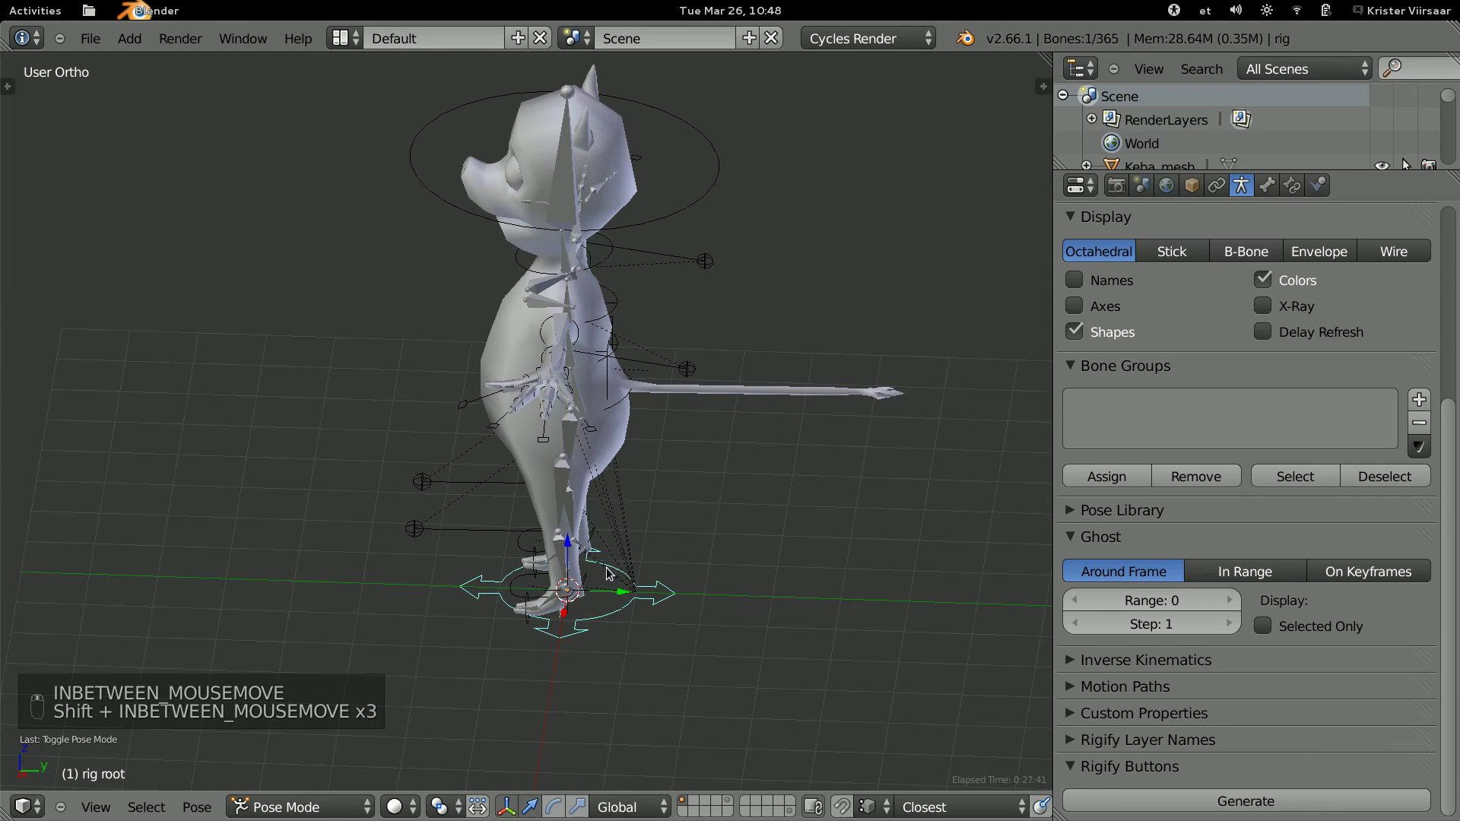
key("g")
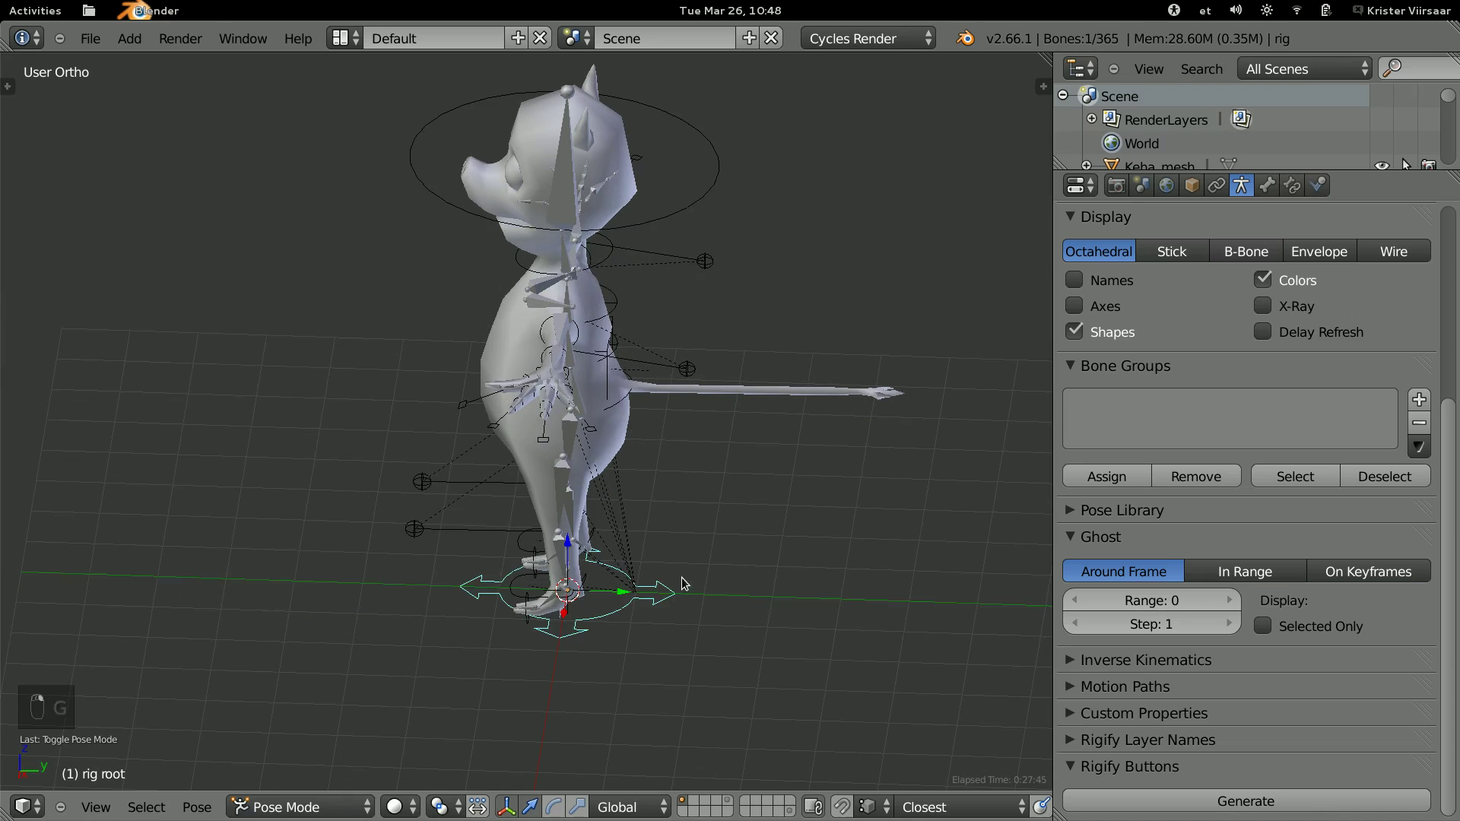
key("a")
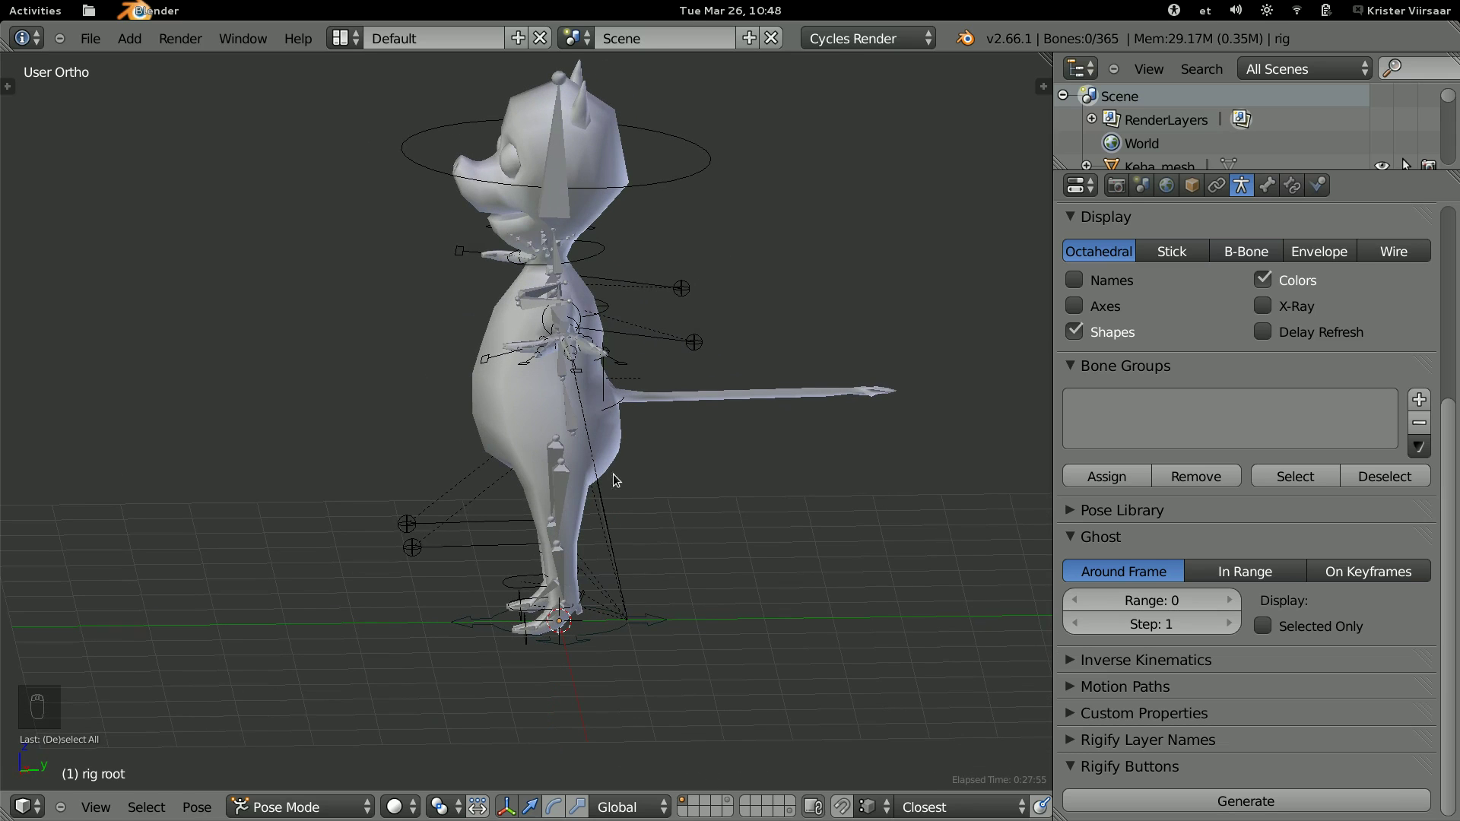
left_click_drag(550, 265, 617, 418)
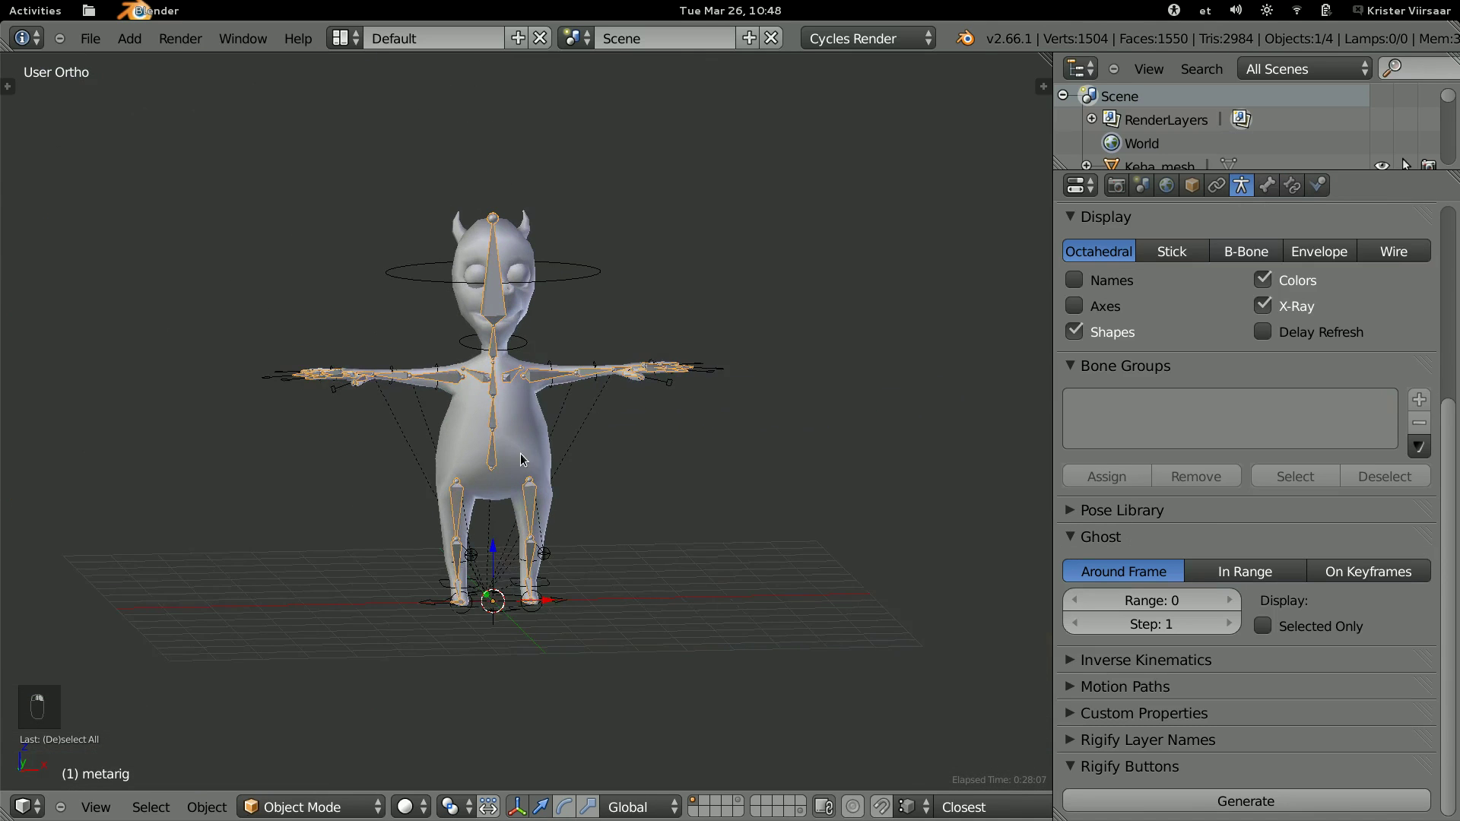
Adjust the metarig's position while viewing its bones through the body from the front.
key("g")
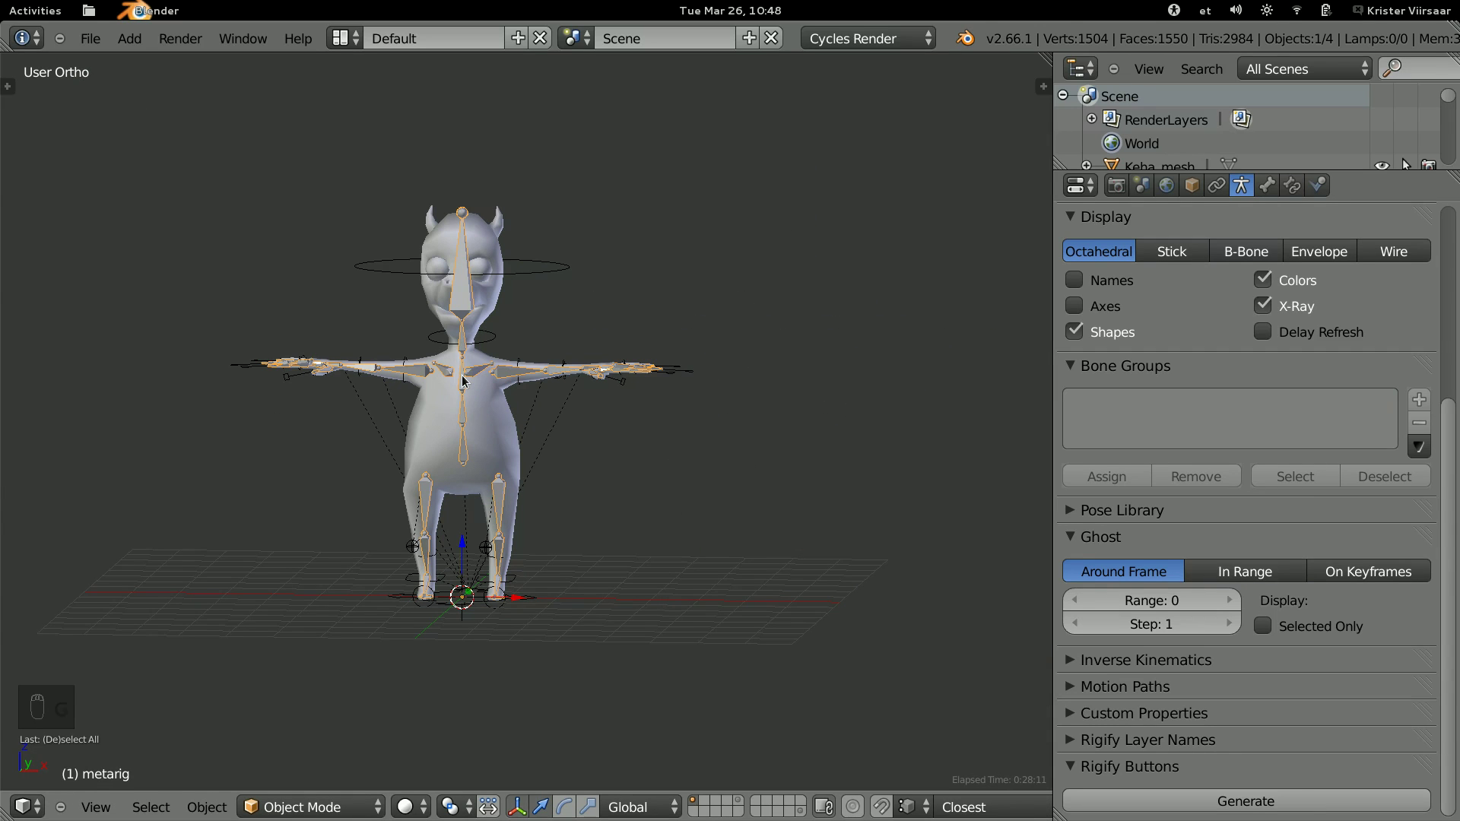
Delete the extra armature and move the metarig to an empty scene layer.
key("x")
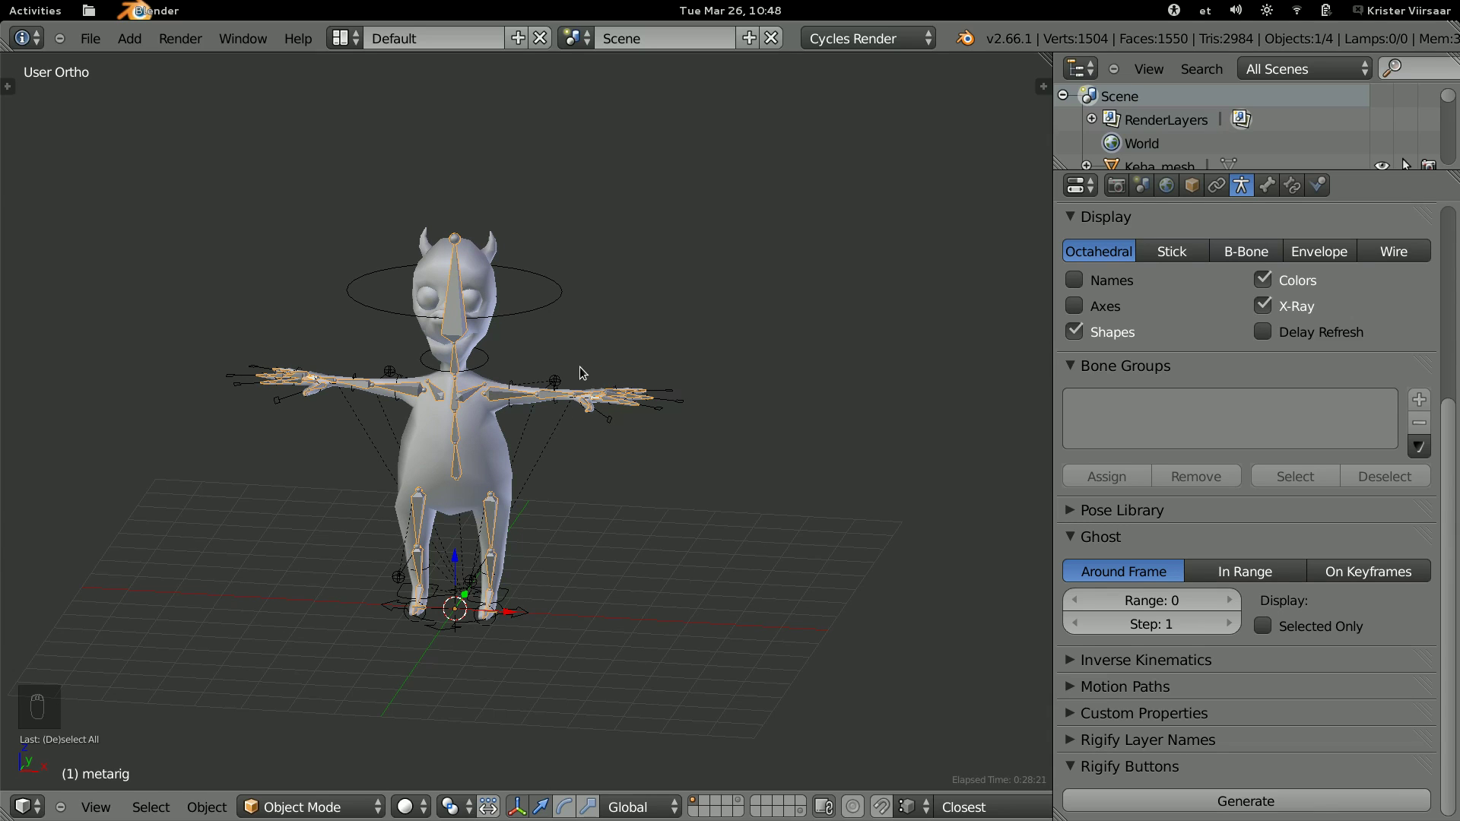
key("m")
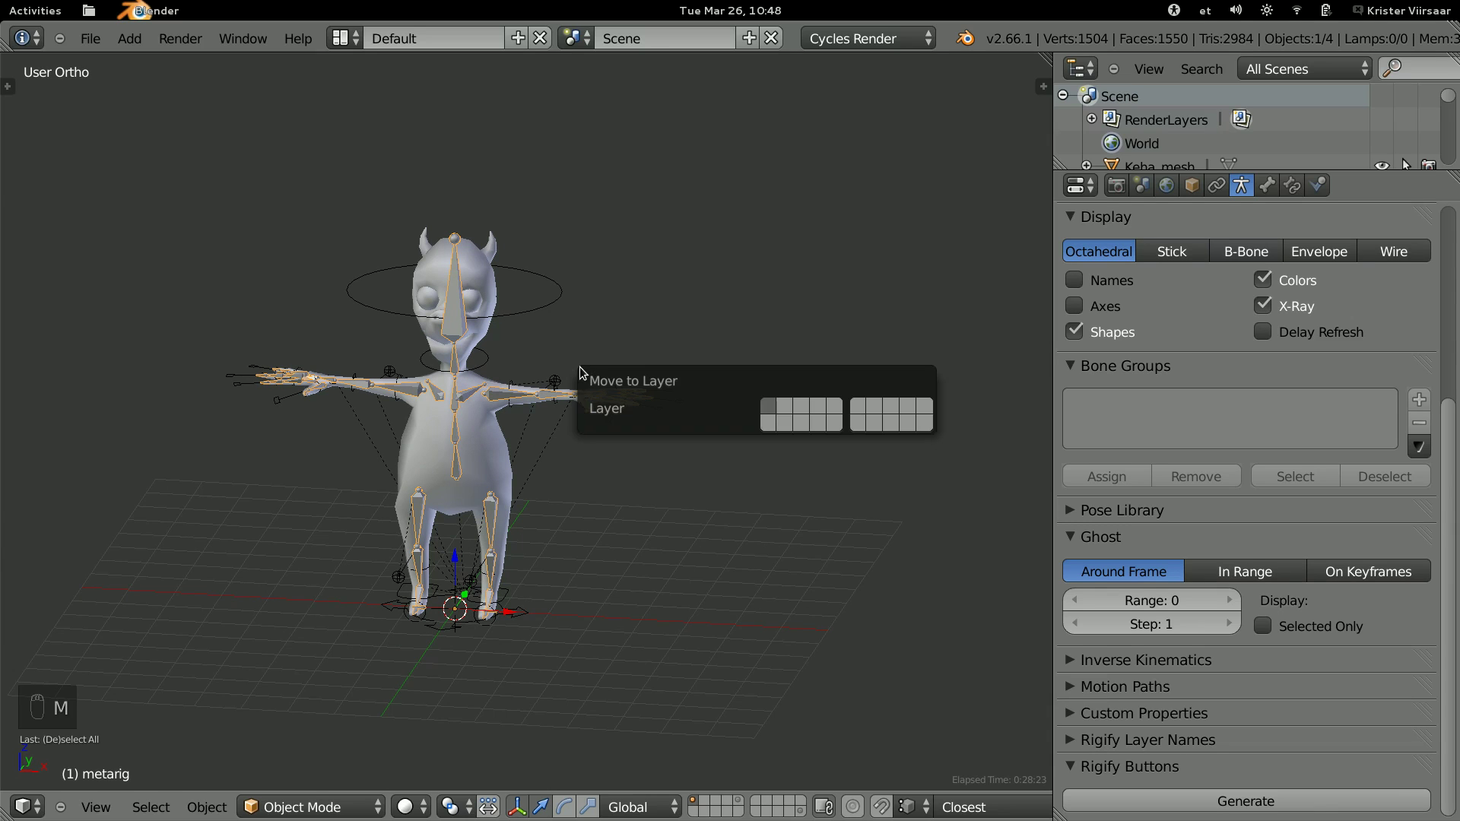
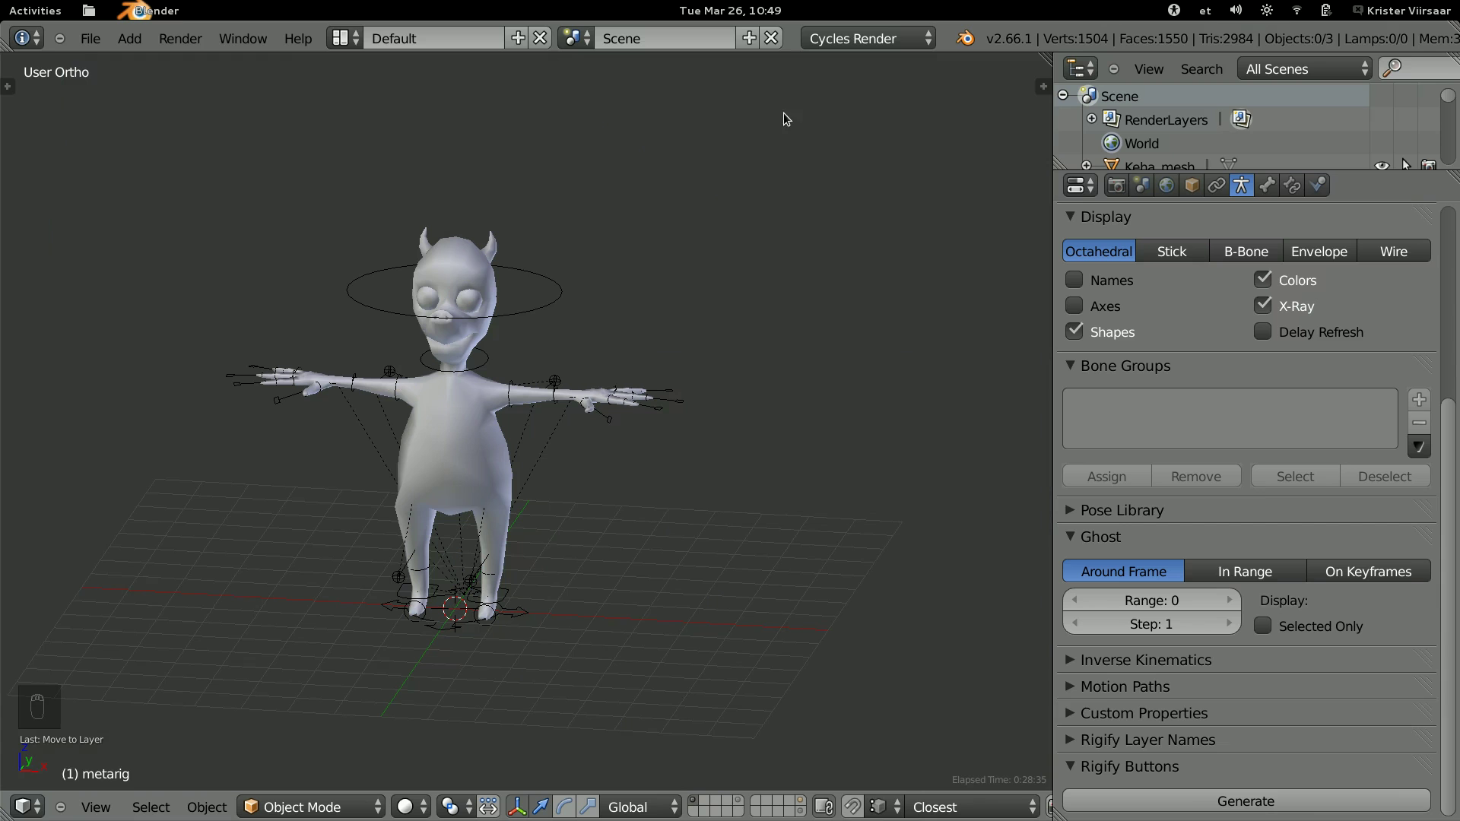
Inspect the creature, briefly switching the rig into Pose Mode and back to Object Mode.
left_click_drag(735, 427, 611, 414)
middle_click(611, 415)
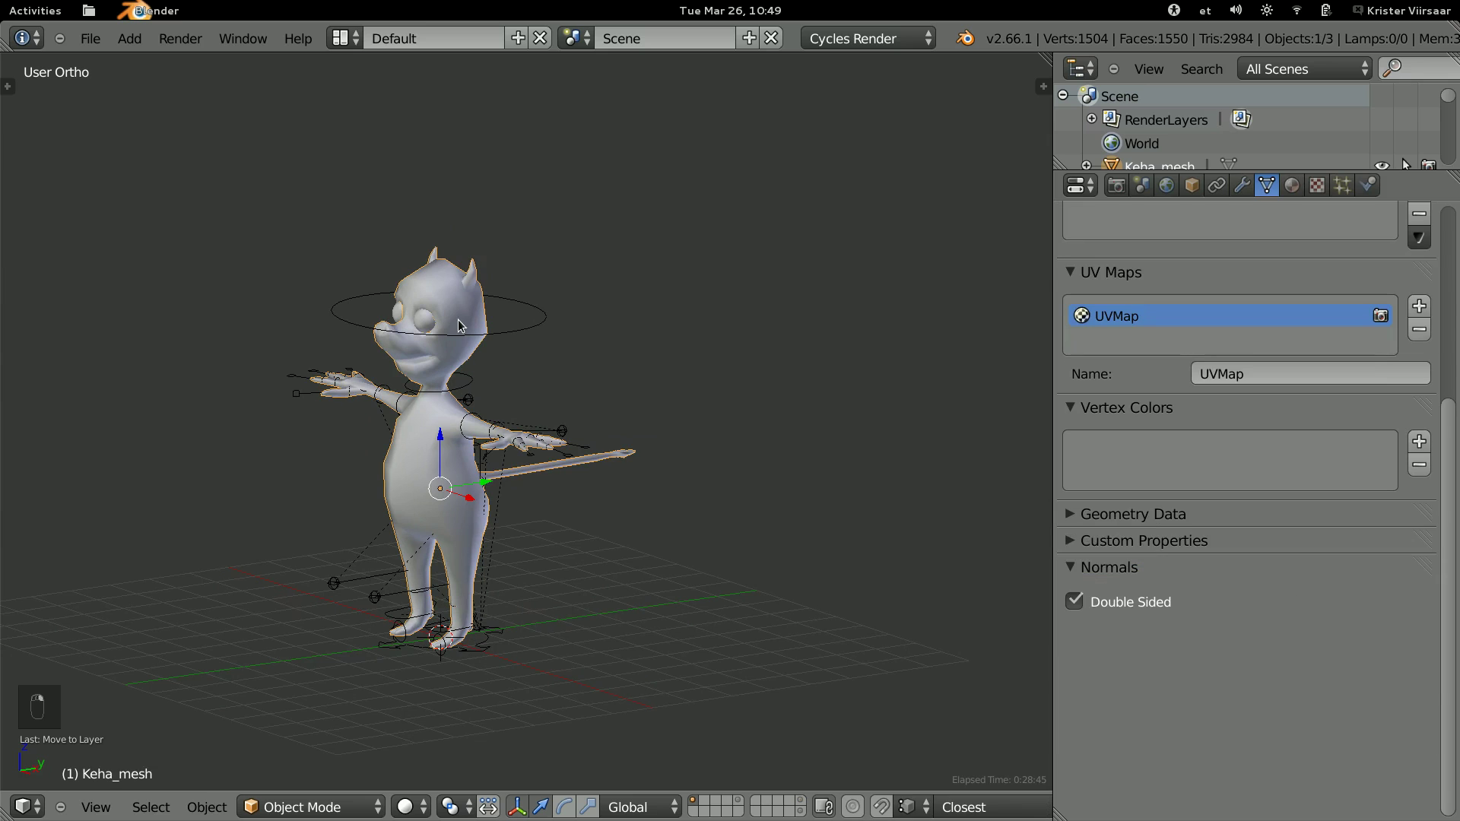
key("a")
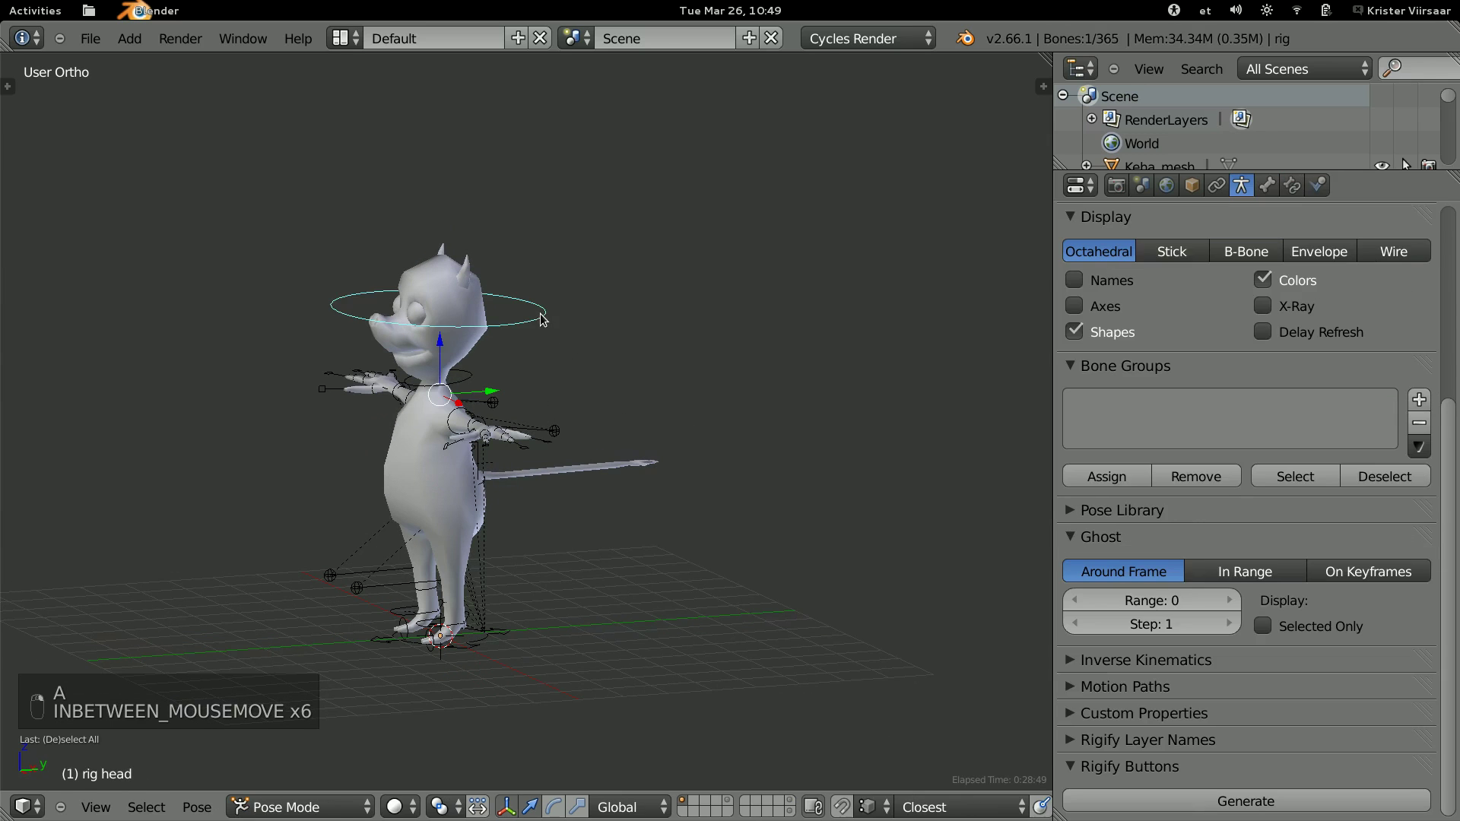
key("ctrl+Tab")
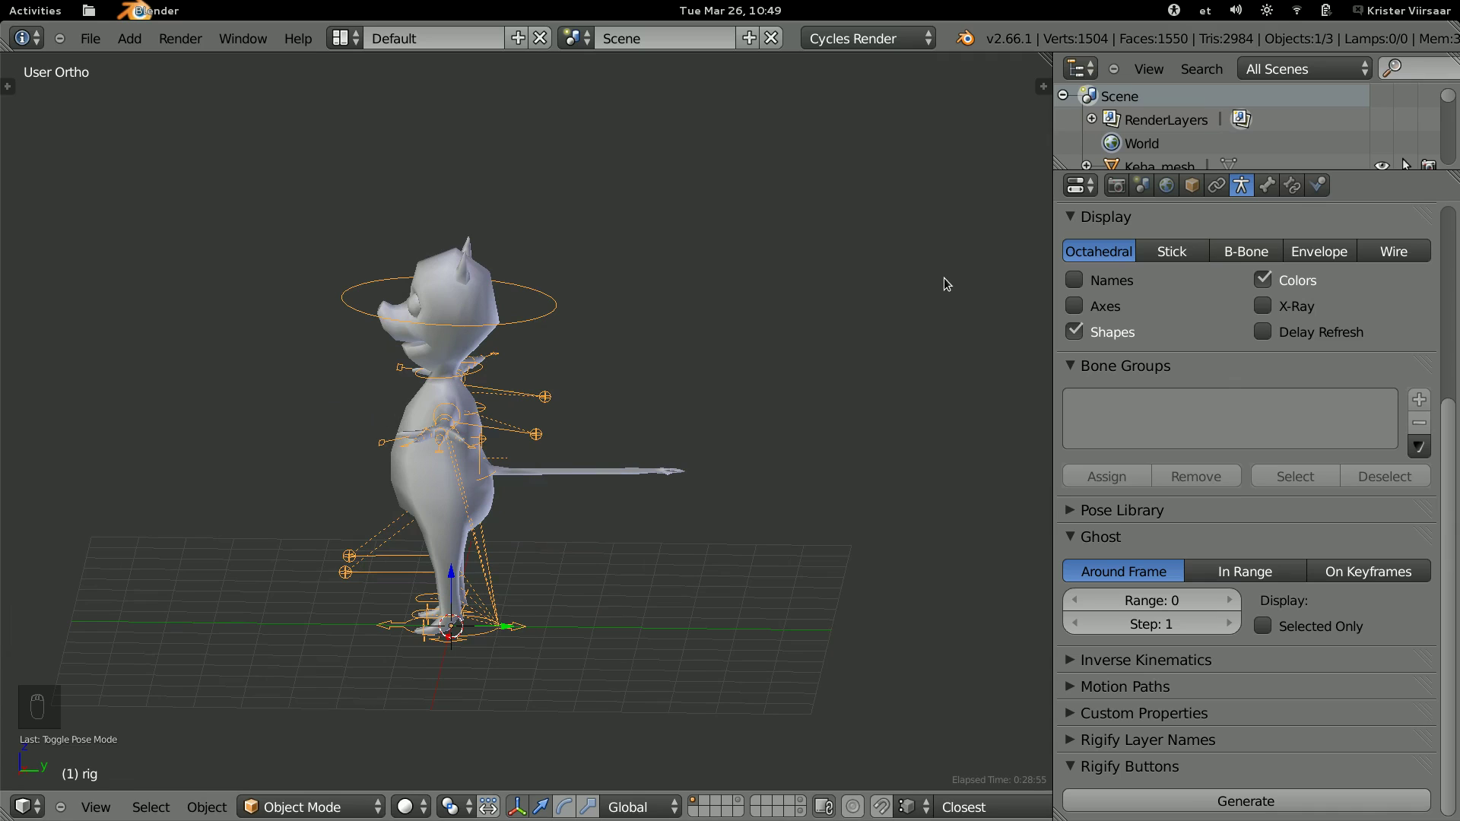
Change the rig's visible Skeleton Layers so the control shapes are hidden.
left_click_drag(1244, 189, 758, 393)
left_click_drag(758, 393, 792, 397)
Show another bone layer with X-Ray display and frame the creature's head from the front.
key("n")
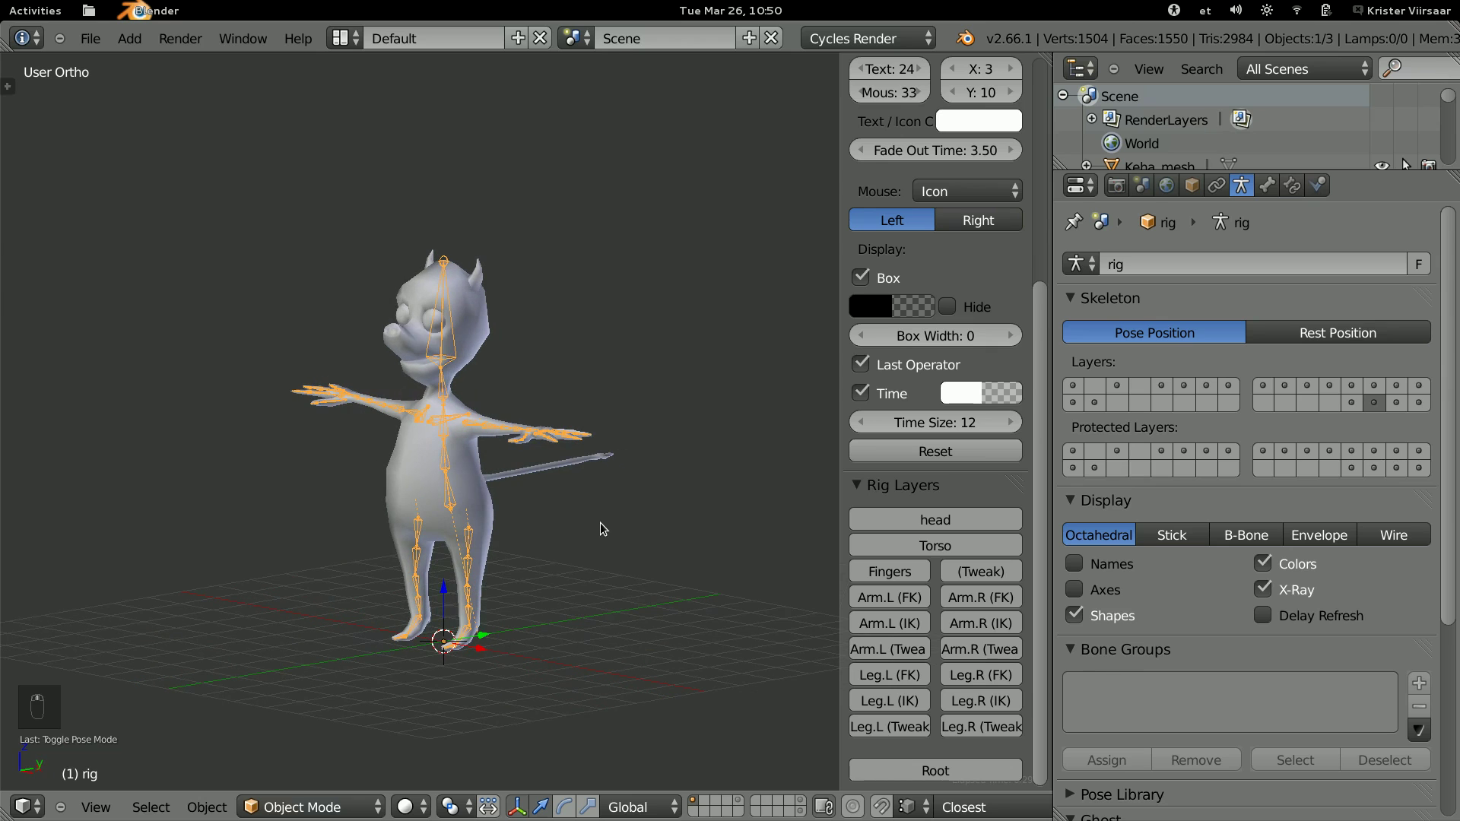
middle_click(607, 527)
key("a")
left_click_drag(589, 525, 577, 552)
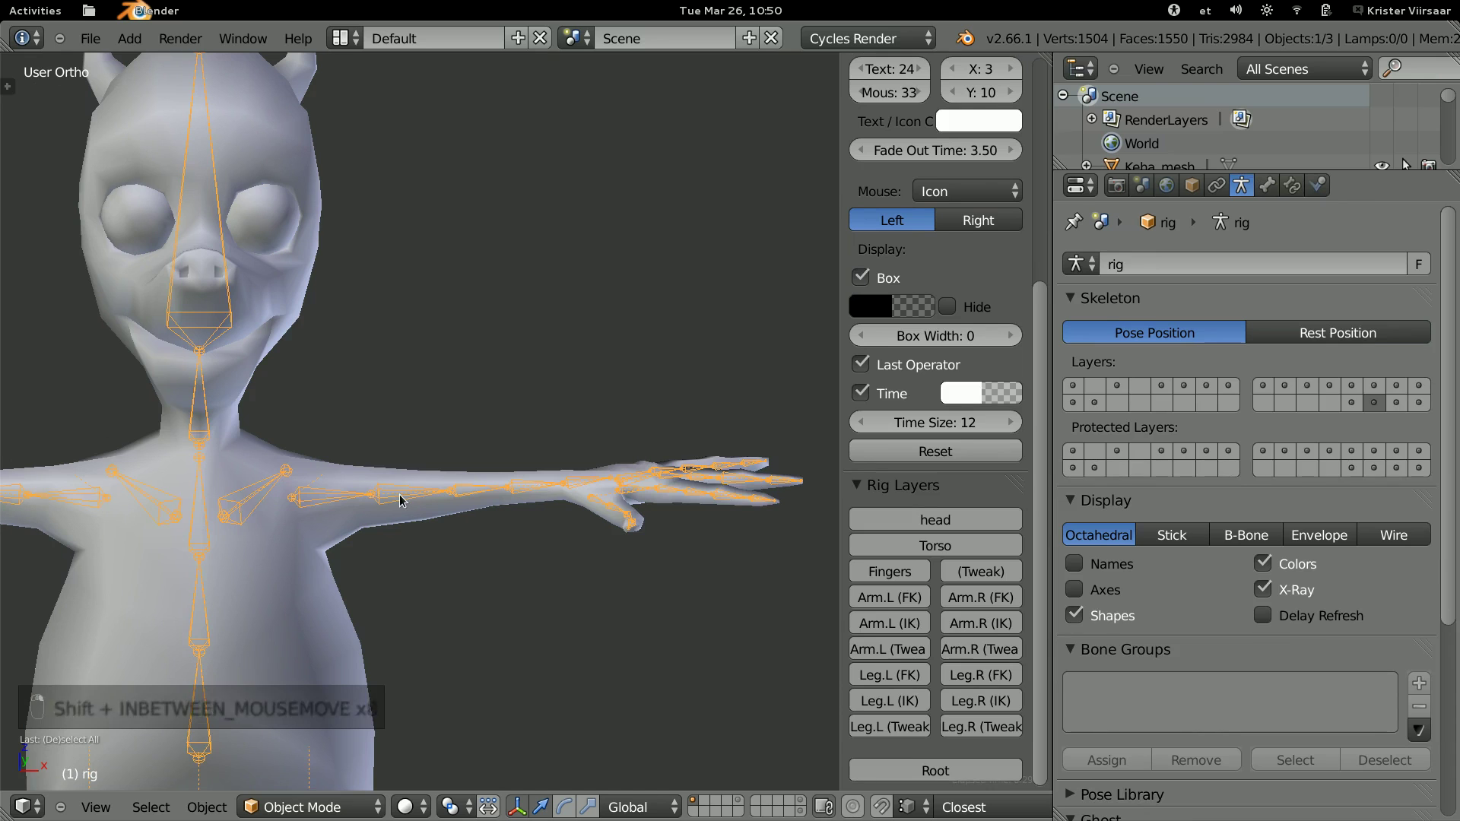
Put the rig into Pose Mode and deselect all bones.
key("Tab")
key("Tab")
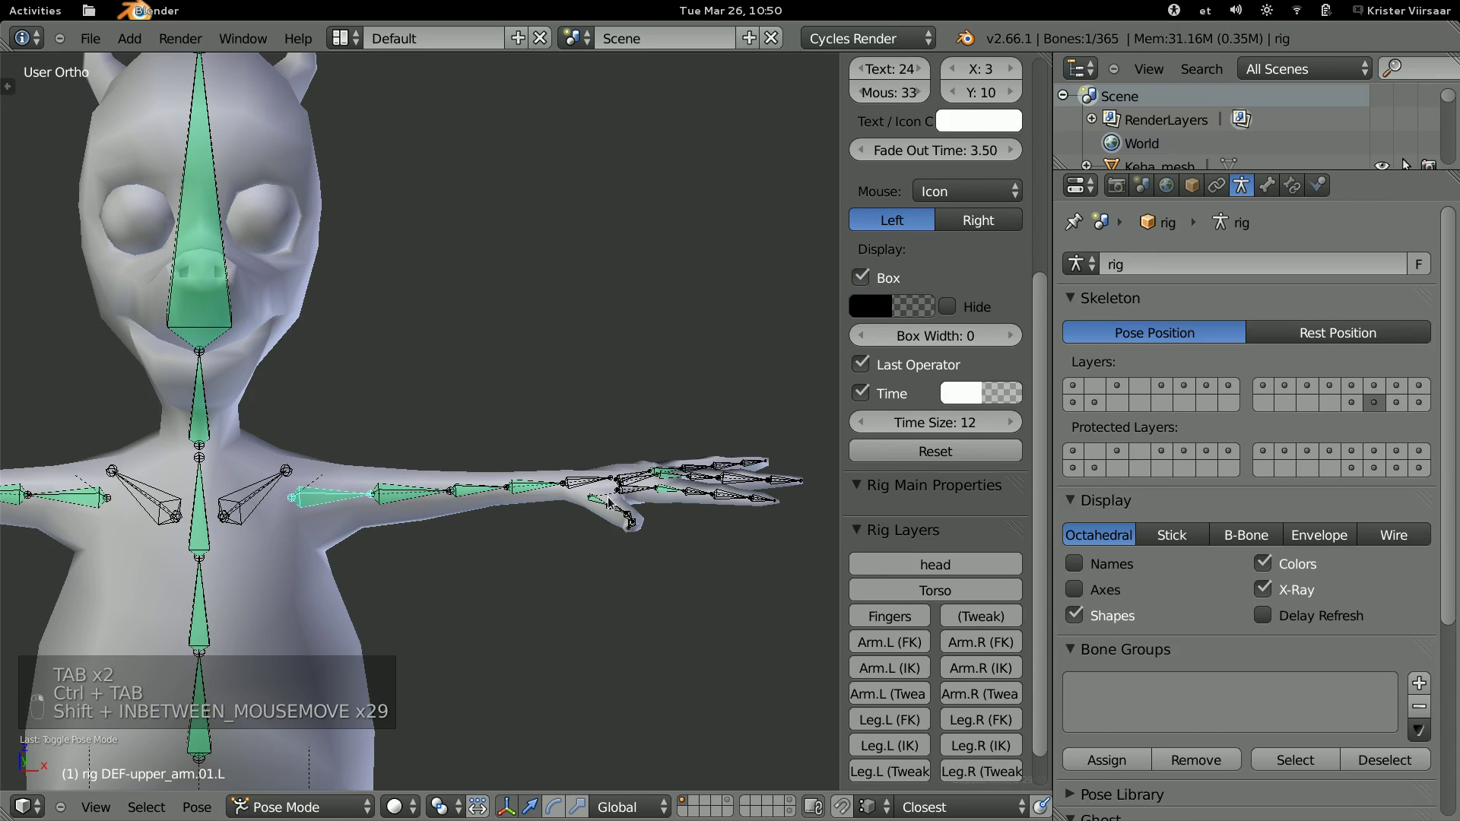
key("a")
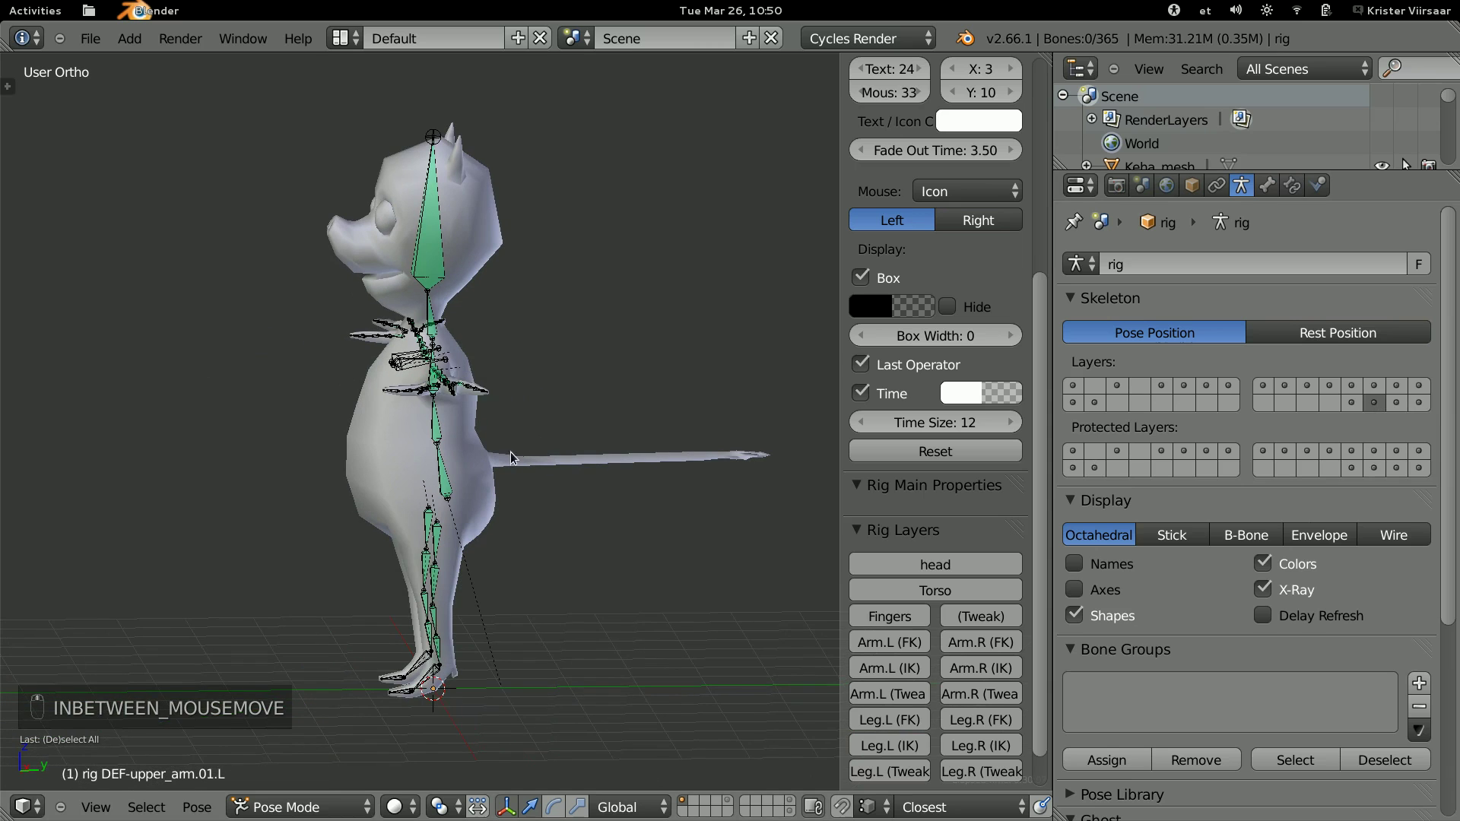
key("a")
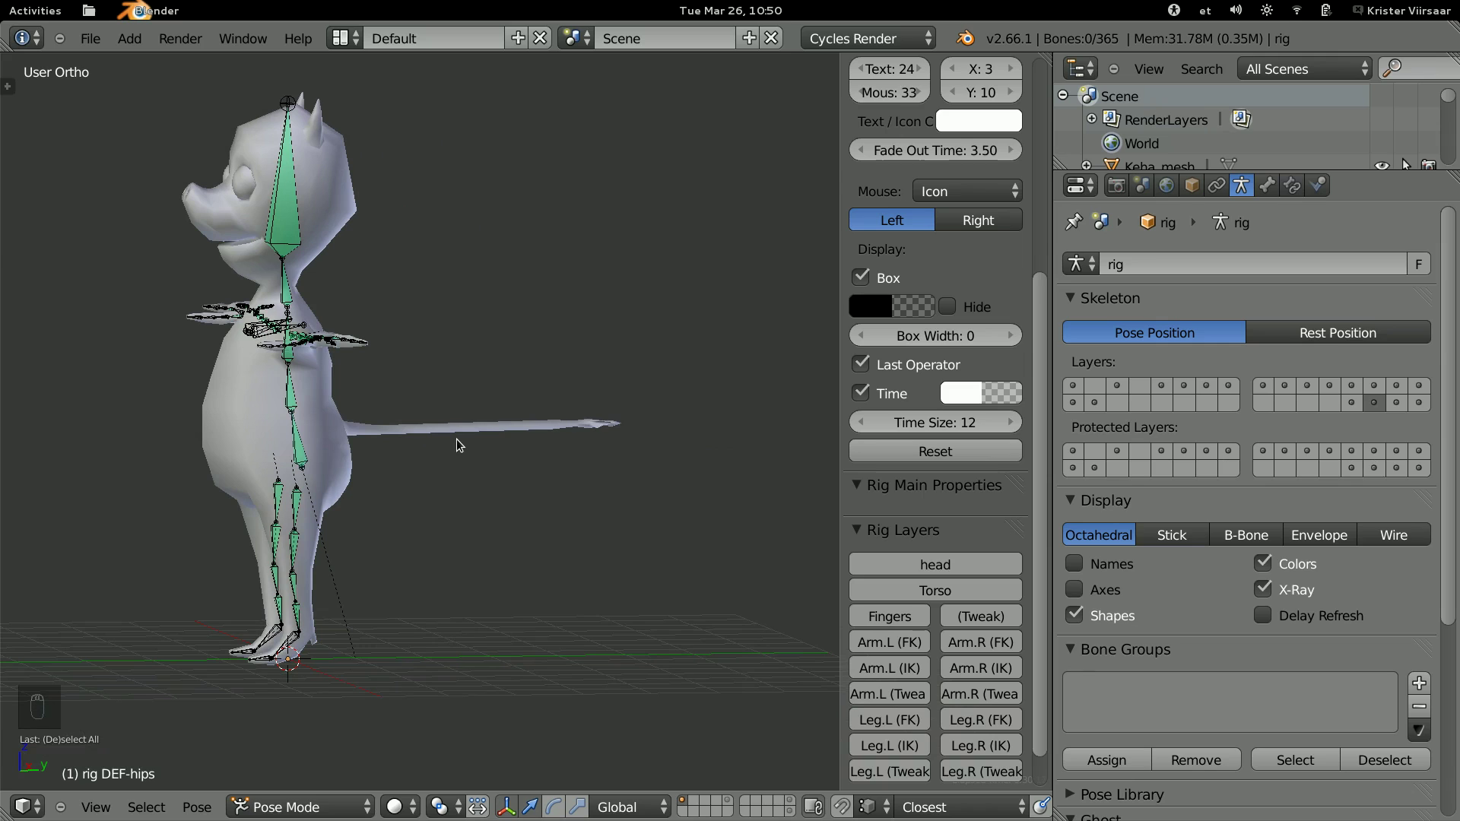
Line up a flat right-side ortho view of the creature's tail base.
key("KP_3")
key("KP_5")
key("KP_5")
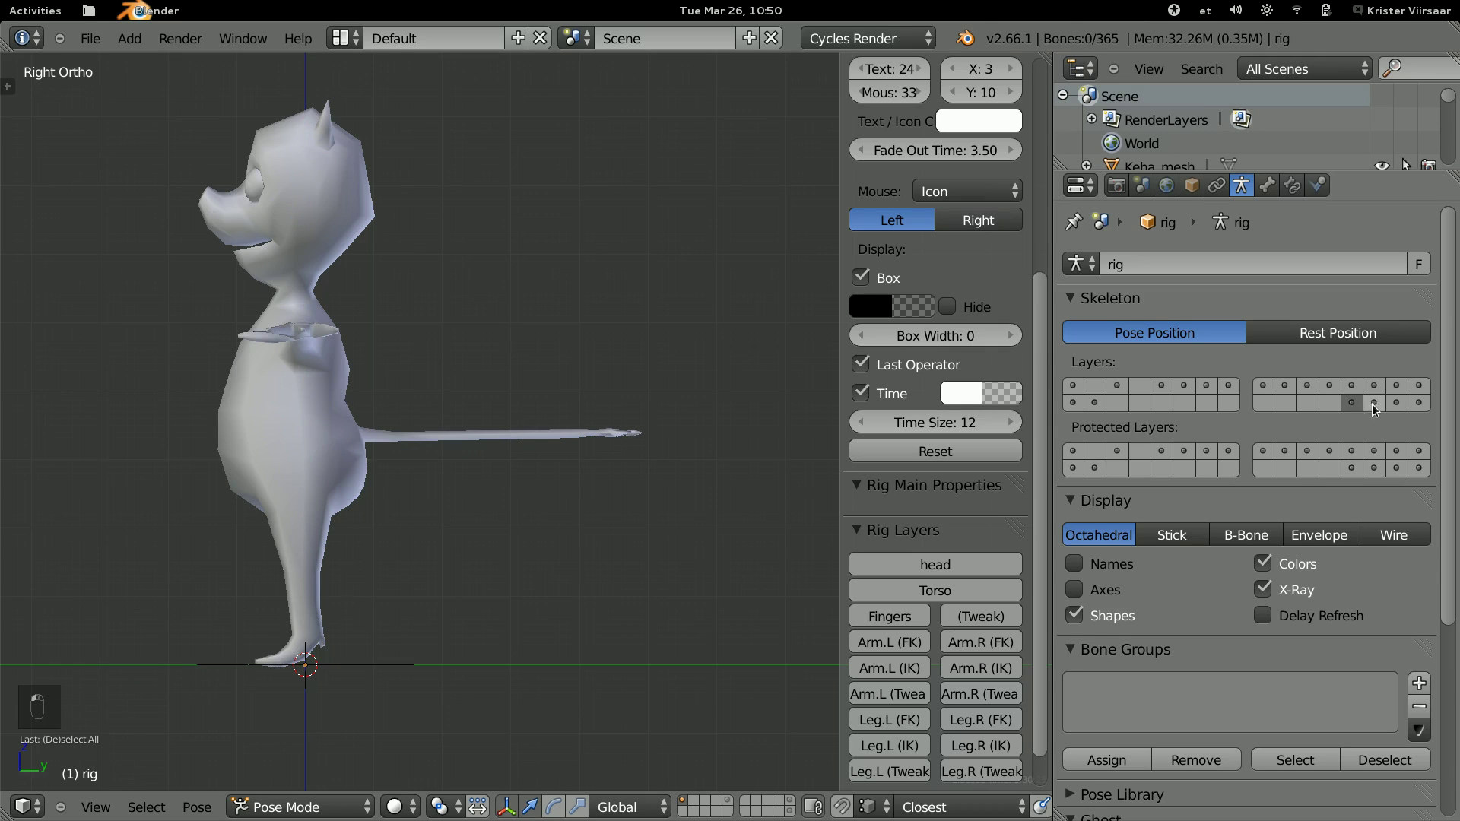
middle_click(555, 433)
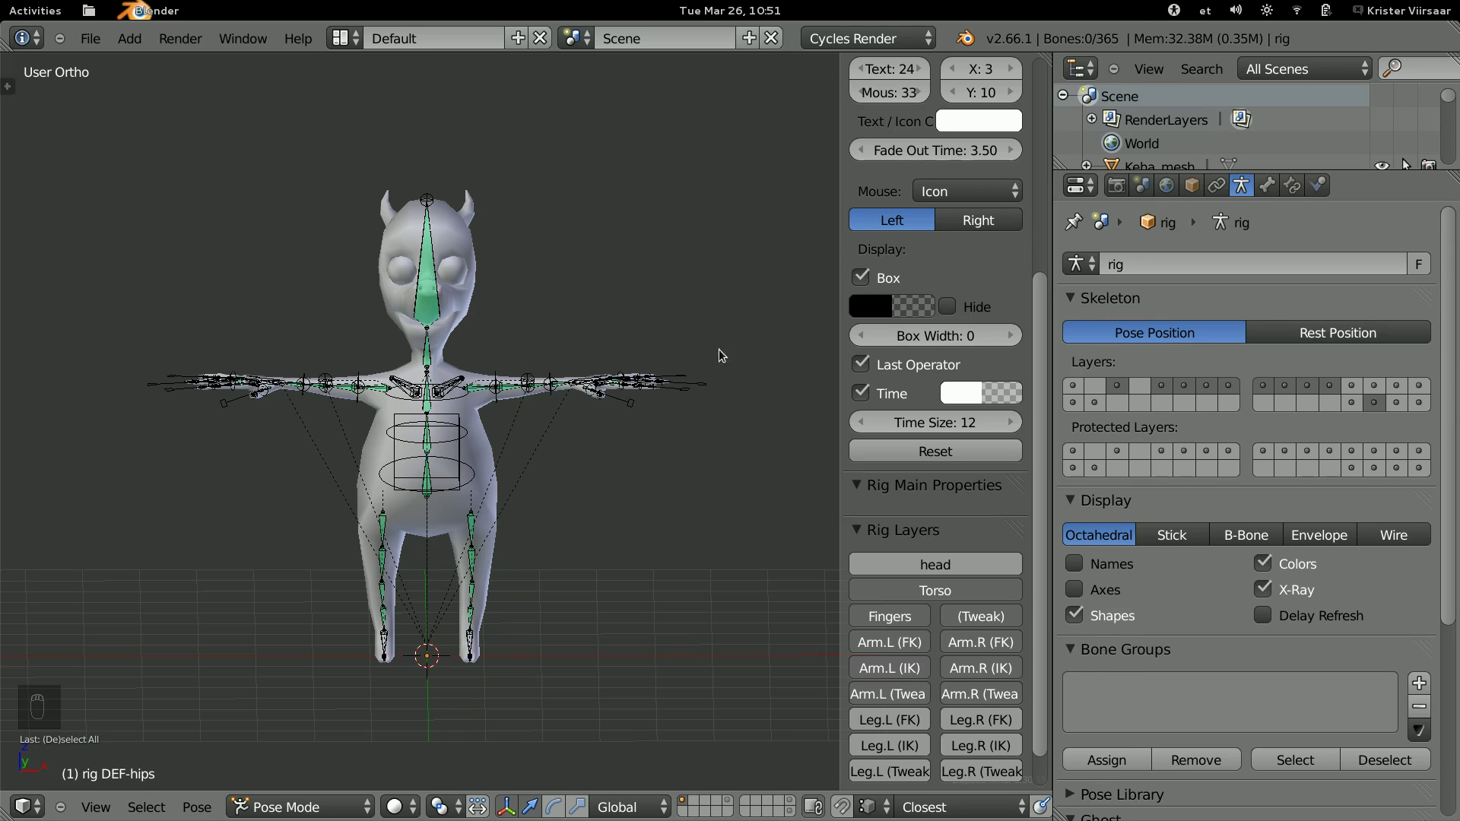
left_click_drag(1382, 404, 721, 419)
key("KP_3")
key("KP_5")
key("KP_5")
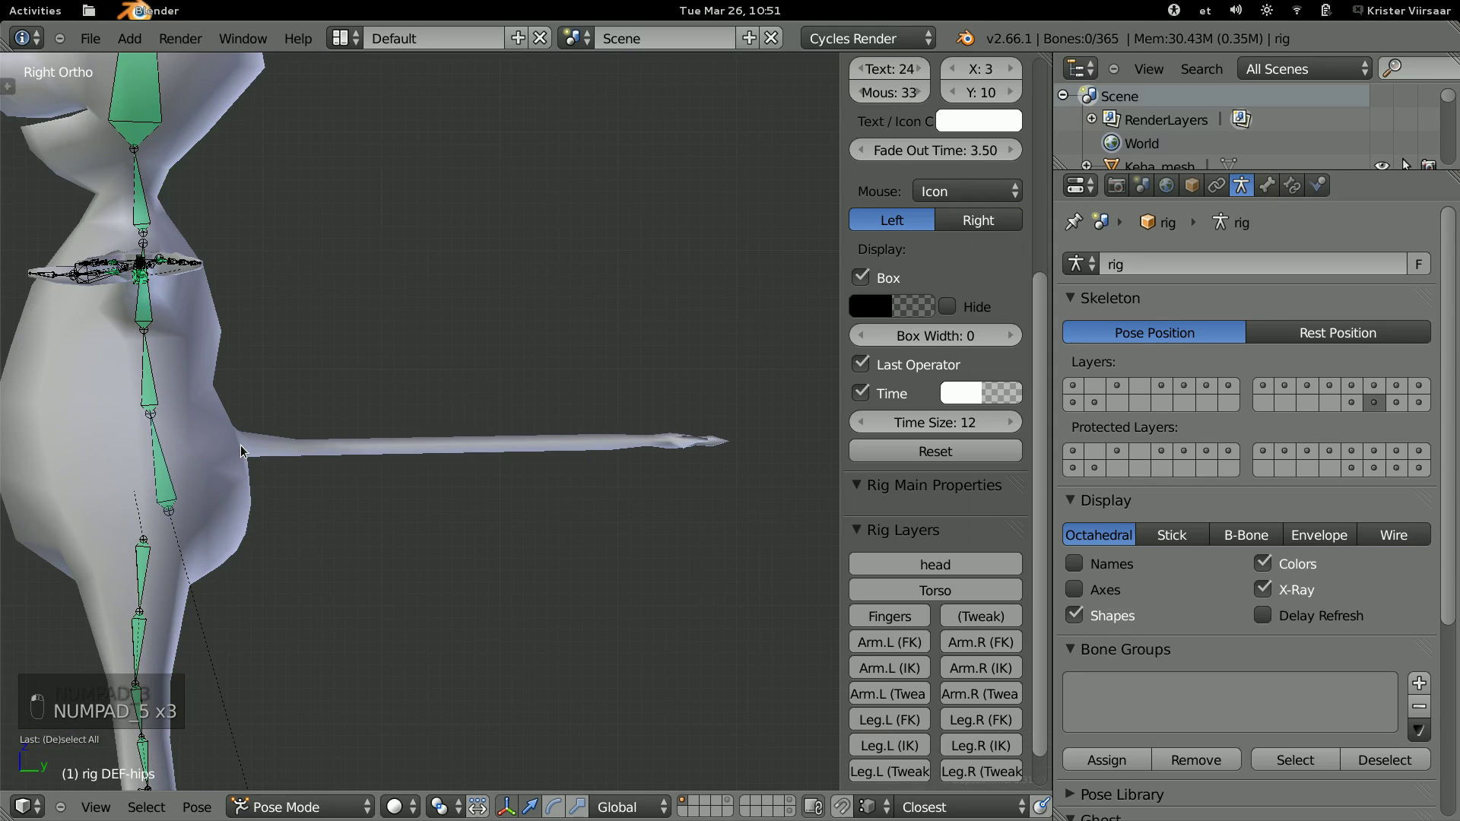
key("KP_1")
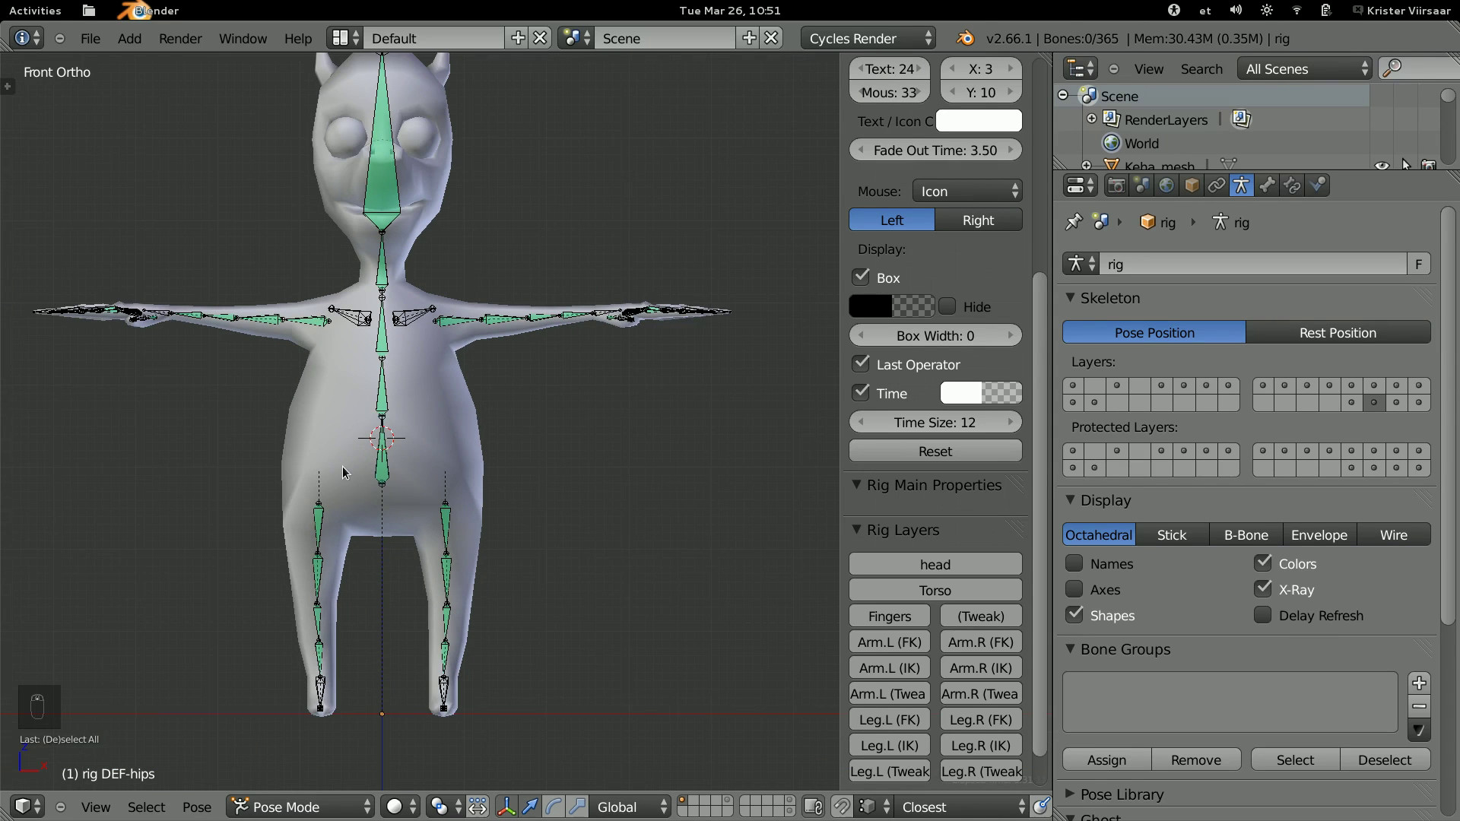
Place the 3D cursor at the base of the tail, checking it from front and side.
key("shift+s")
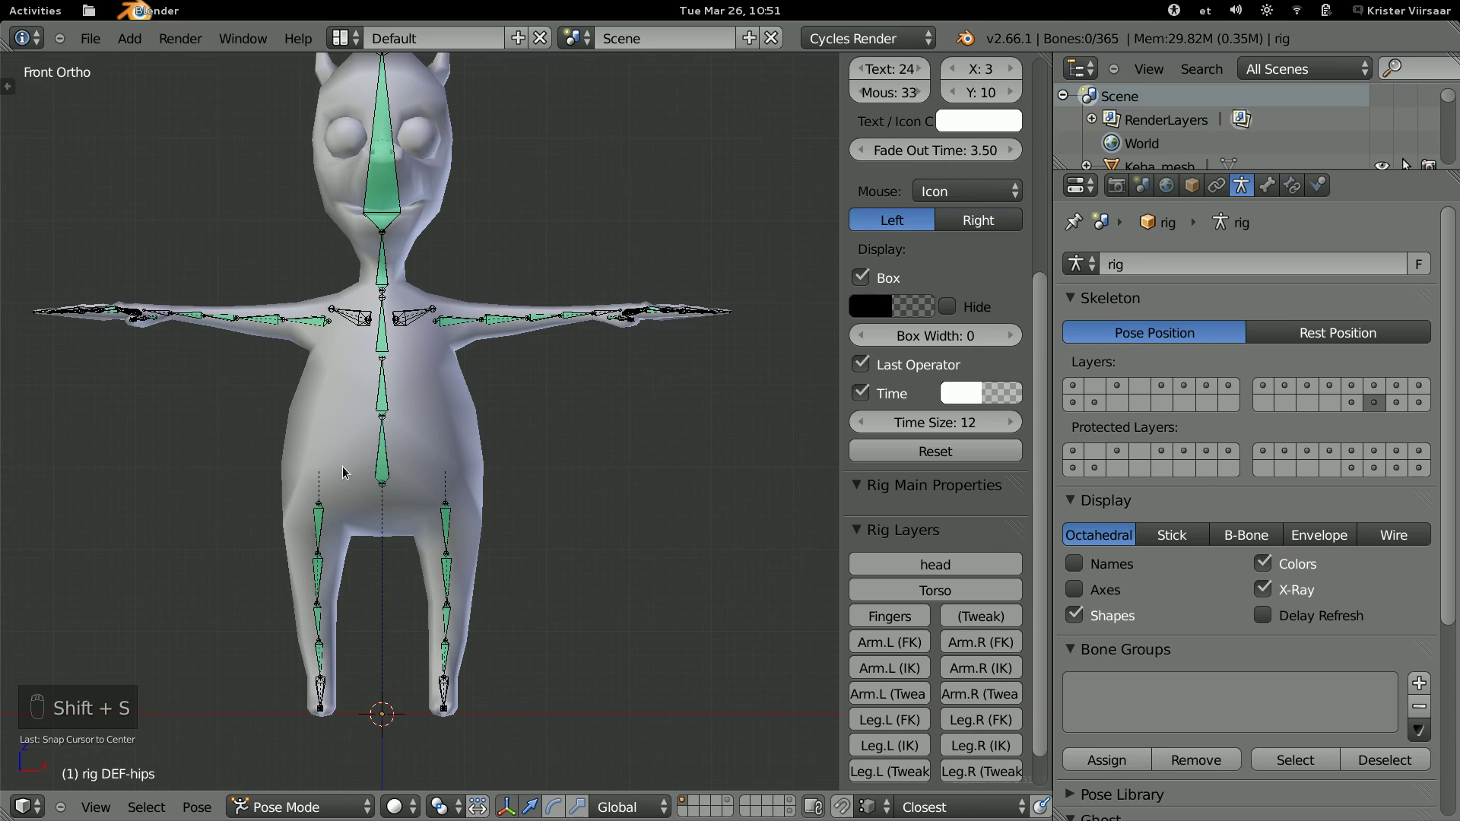
key("KP_3")
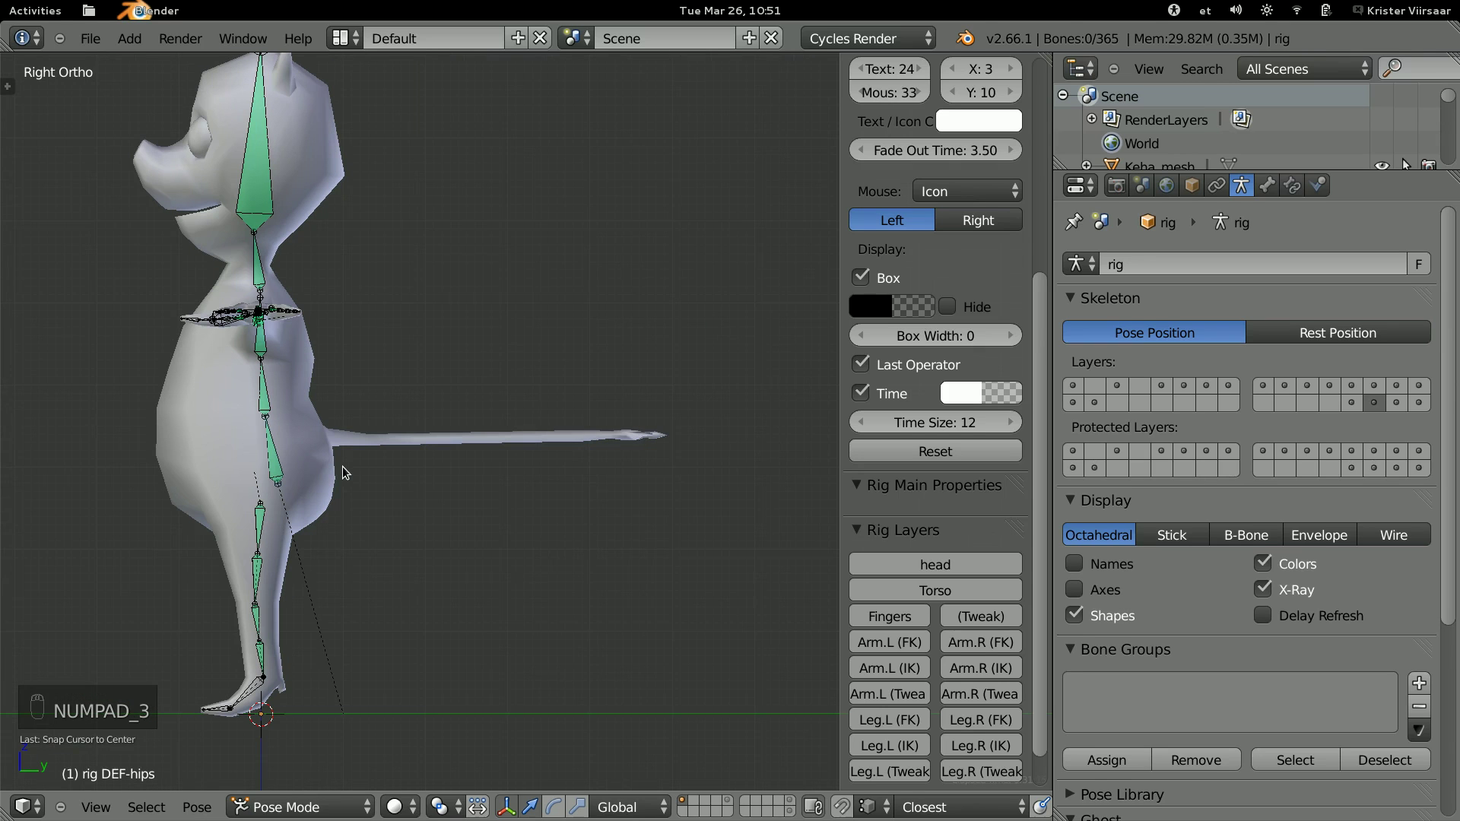
left_click(330, 442)
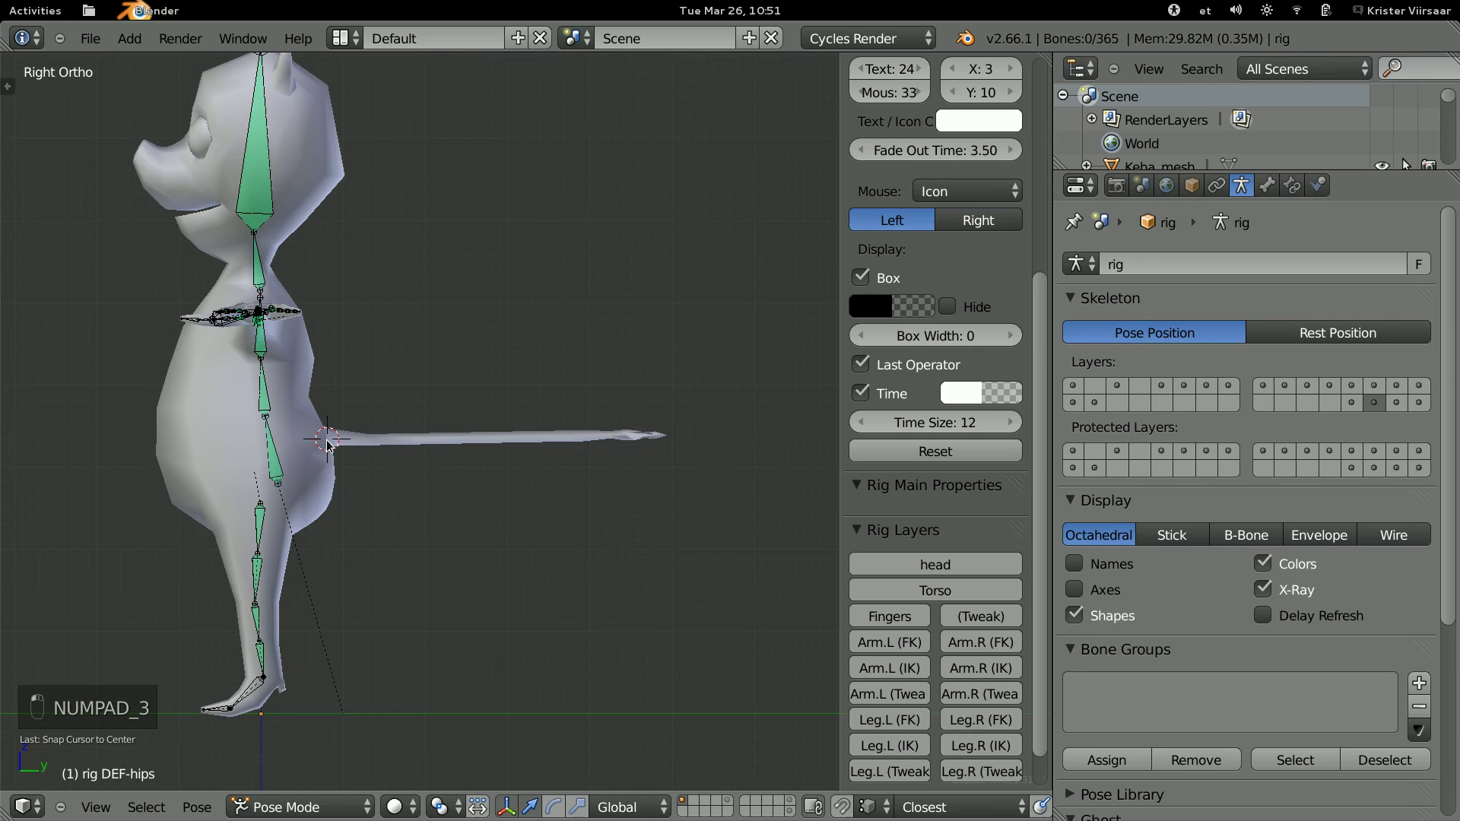
key("KP_1")
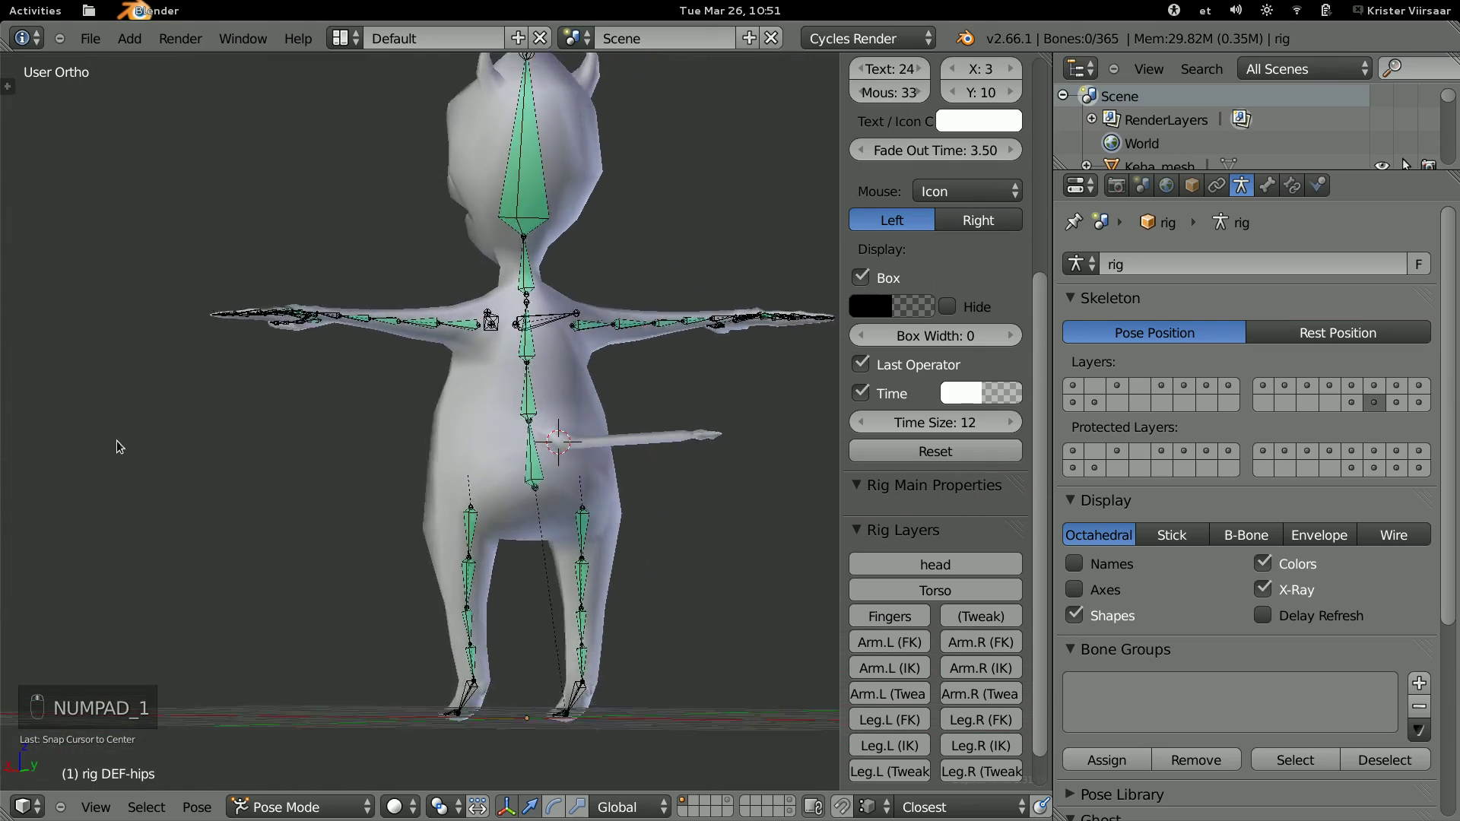
key("KP_3")
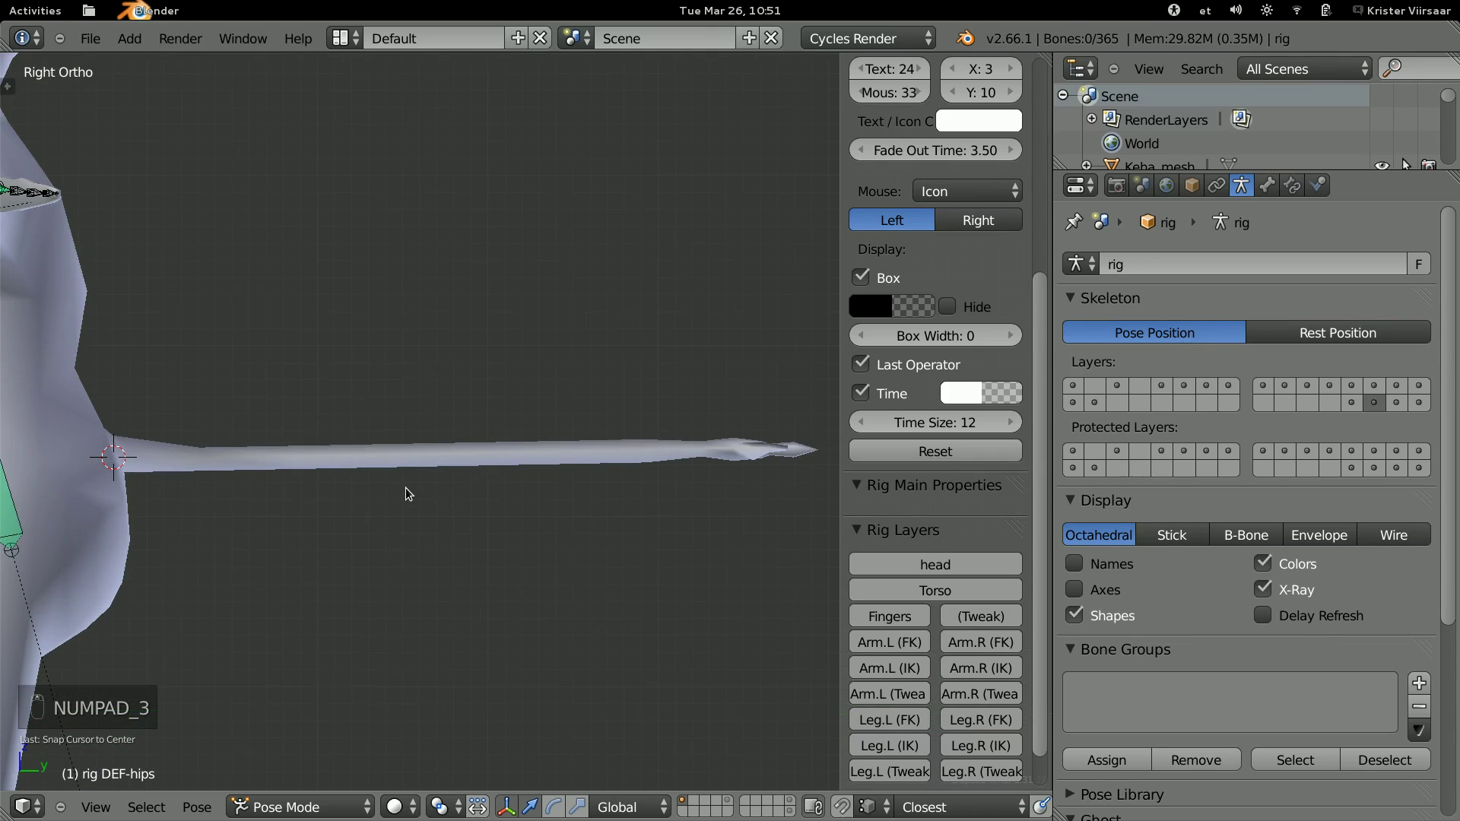
key("shift+a")
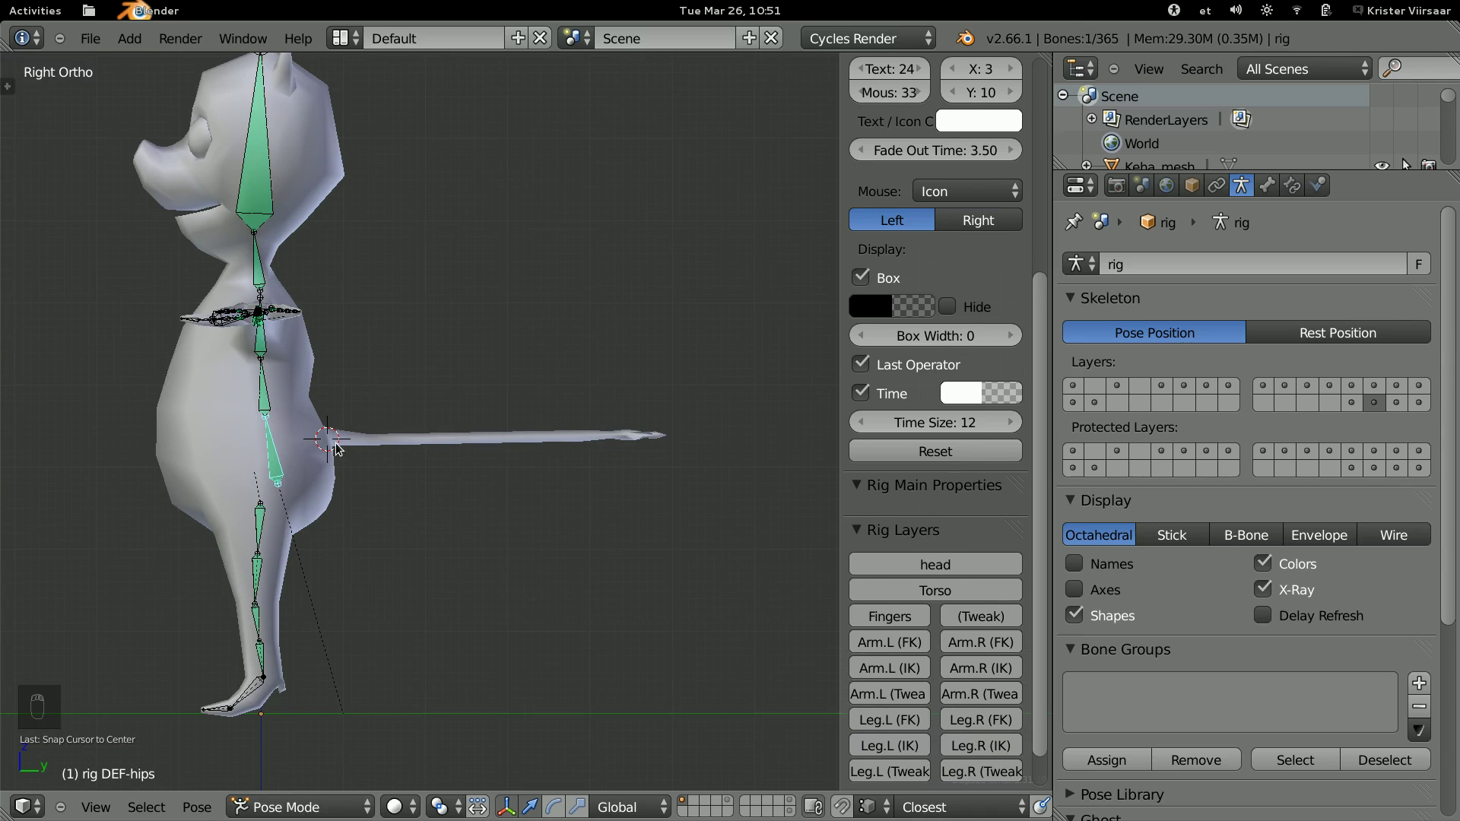
In Edit Mode add a bone at the tail base and stretch its tip to the tail end.
key("Tab")
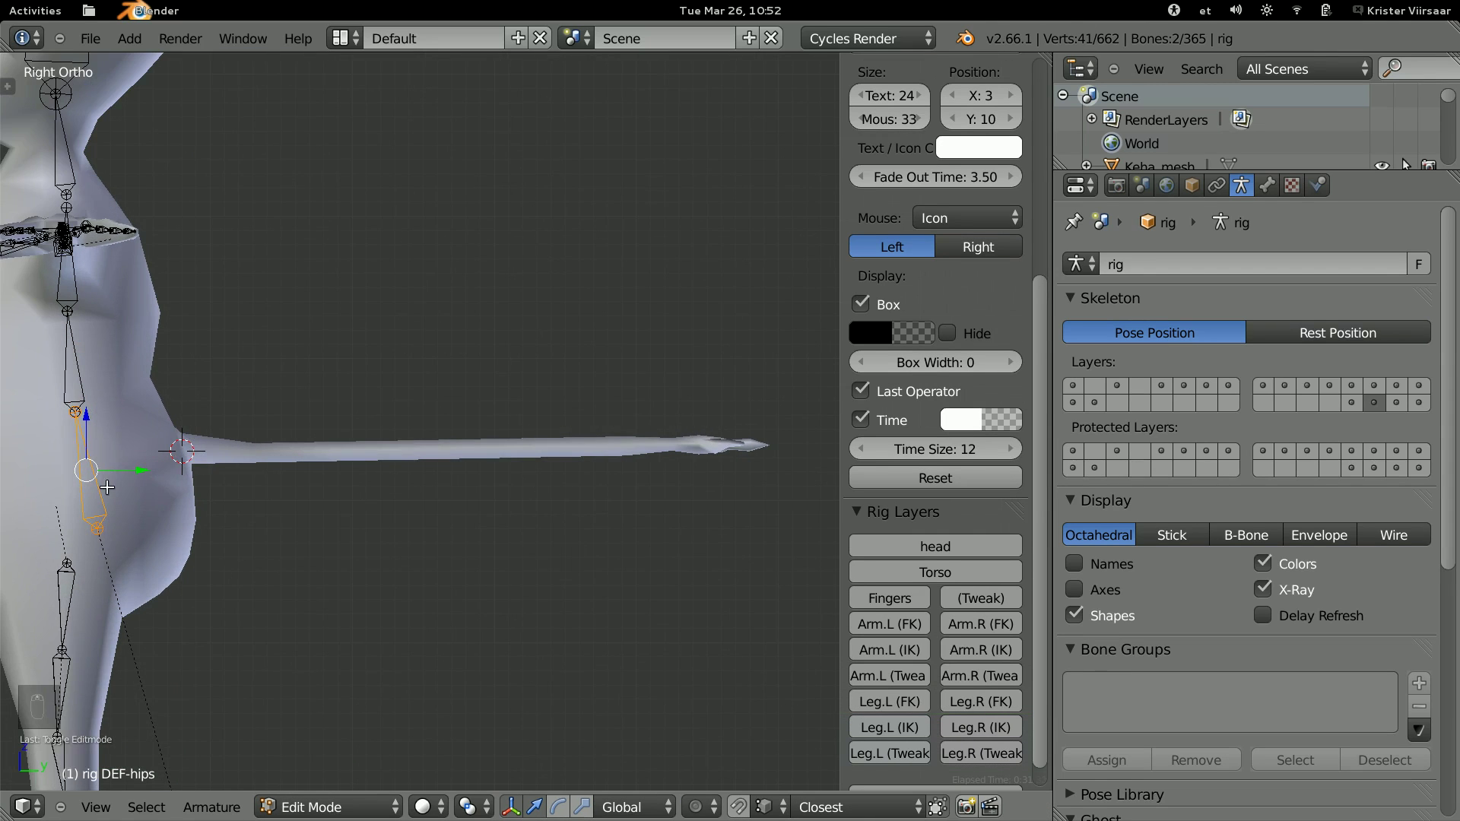
key("shift+a")
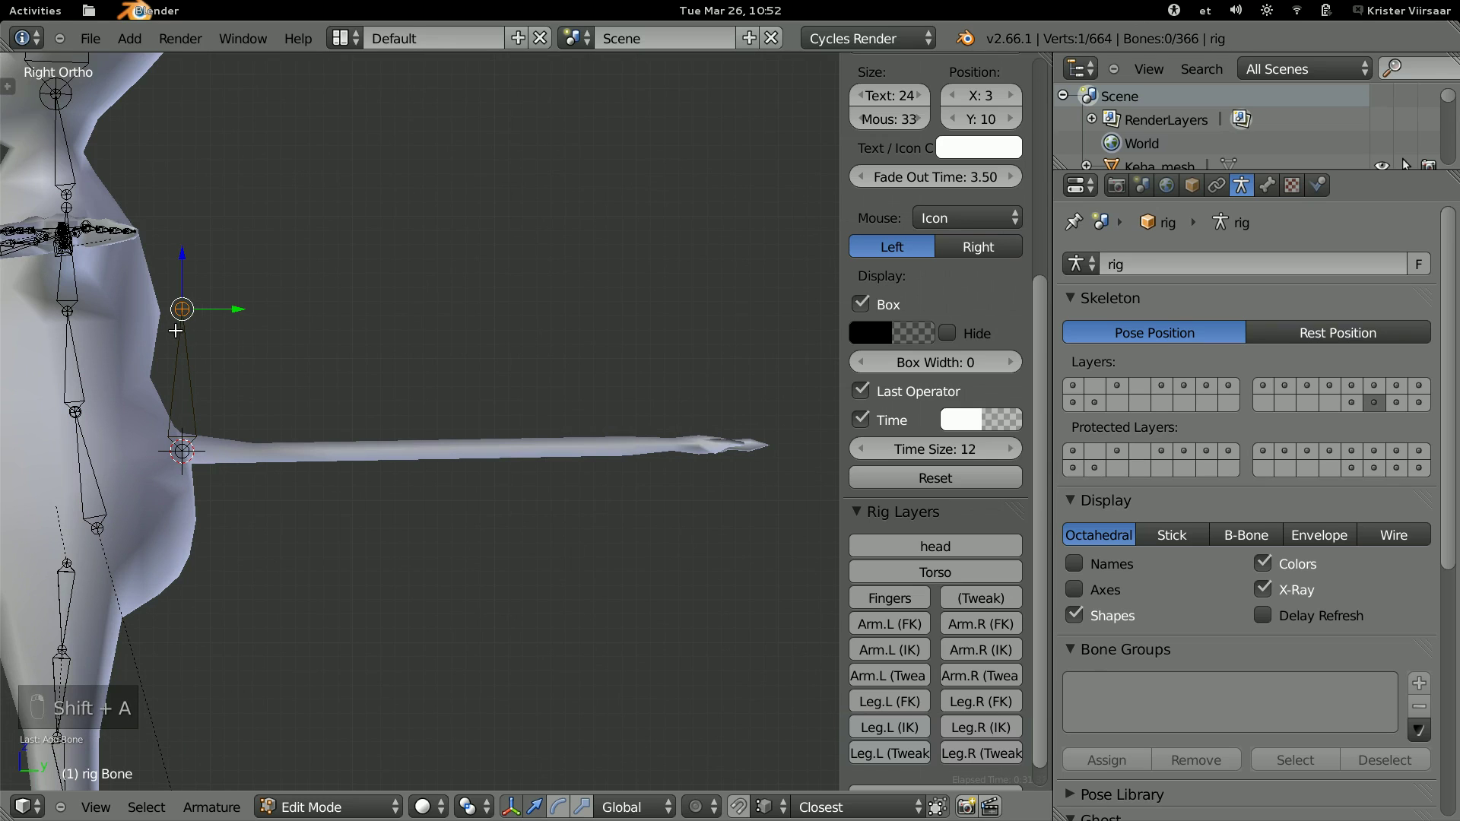
key("g")
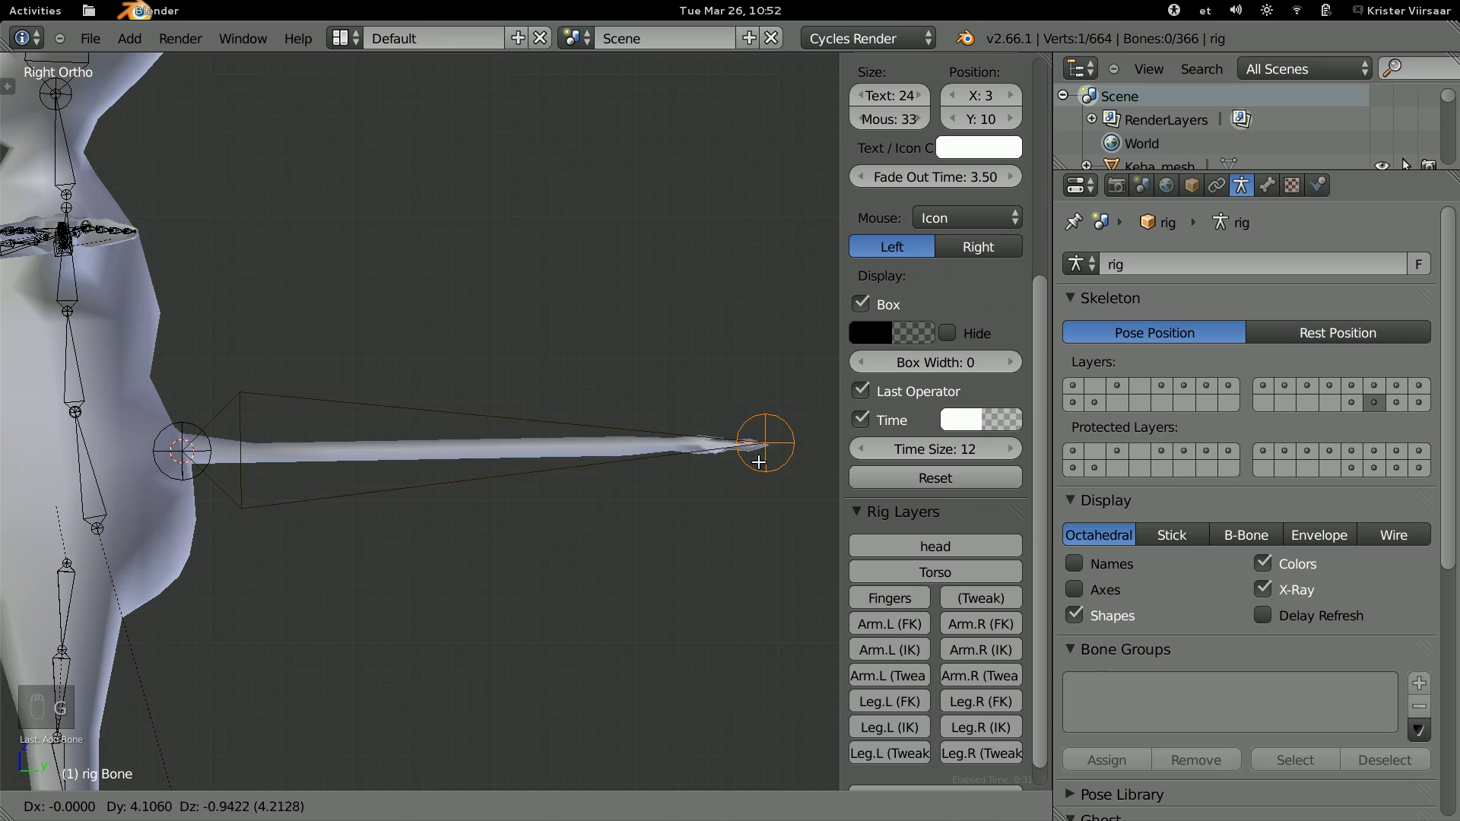
Subdivide the tail bone into a chain of segments and return to Object Mode.
key("w")
key("w")
key("w")
key("a")
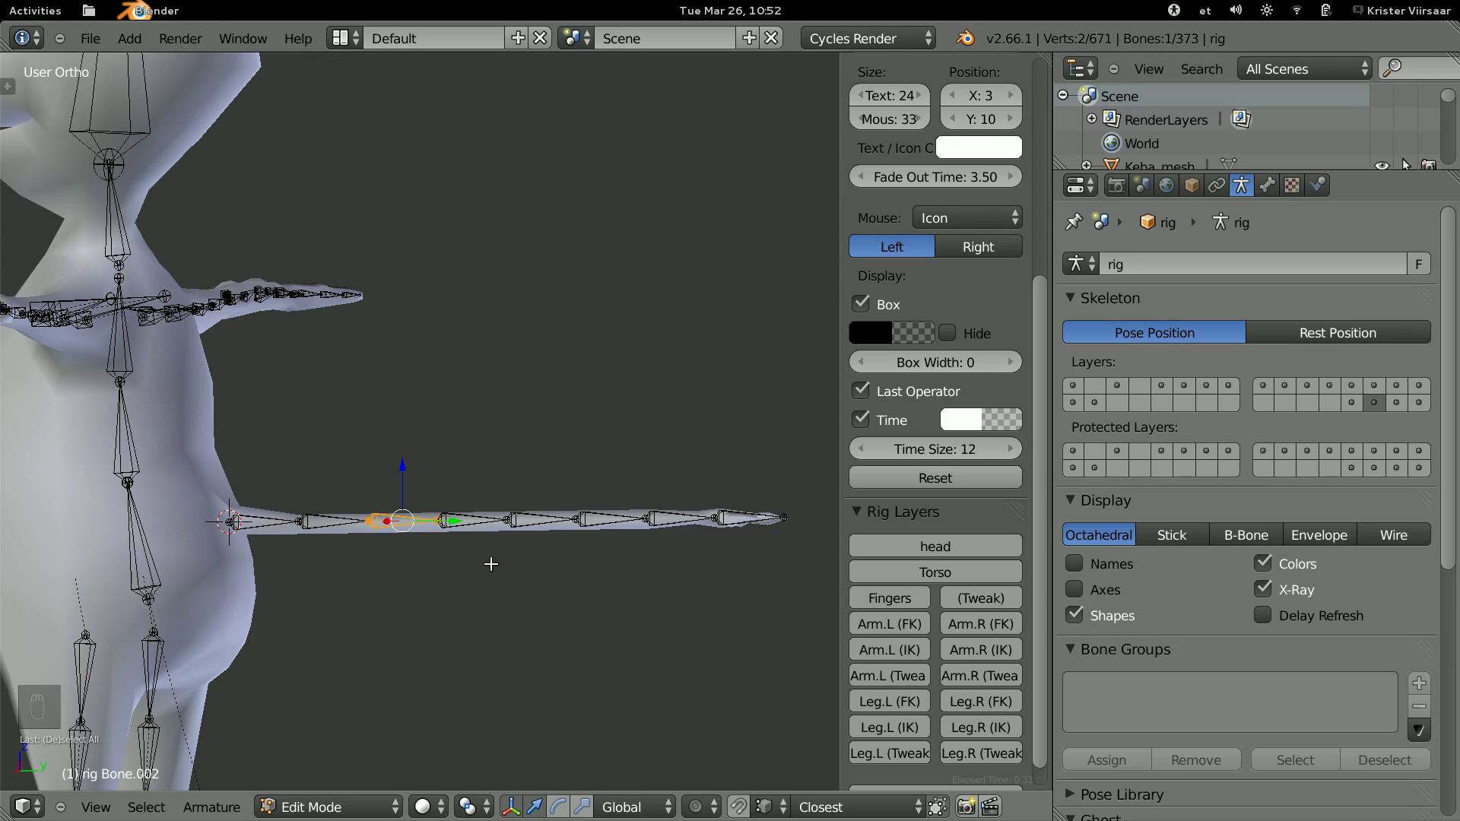
key("ctrl+Tab")
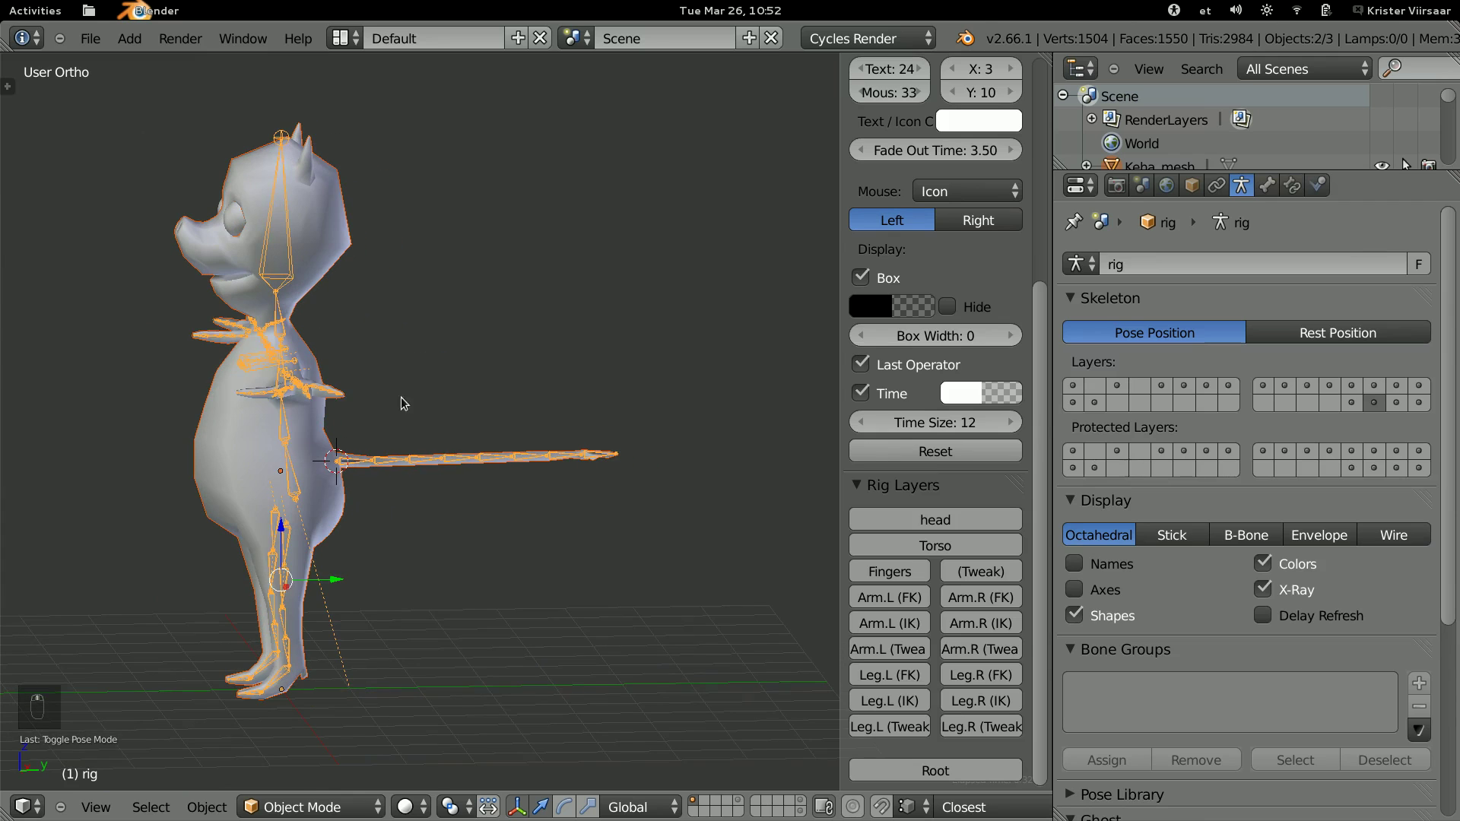
key("a")
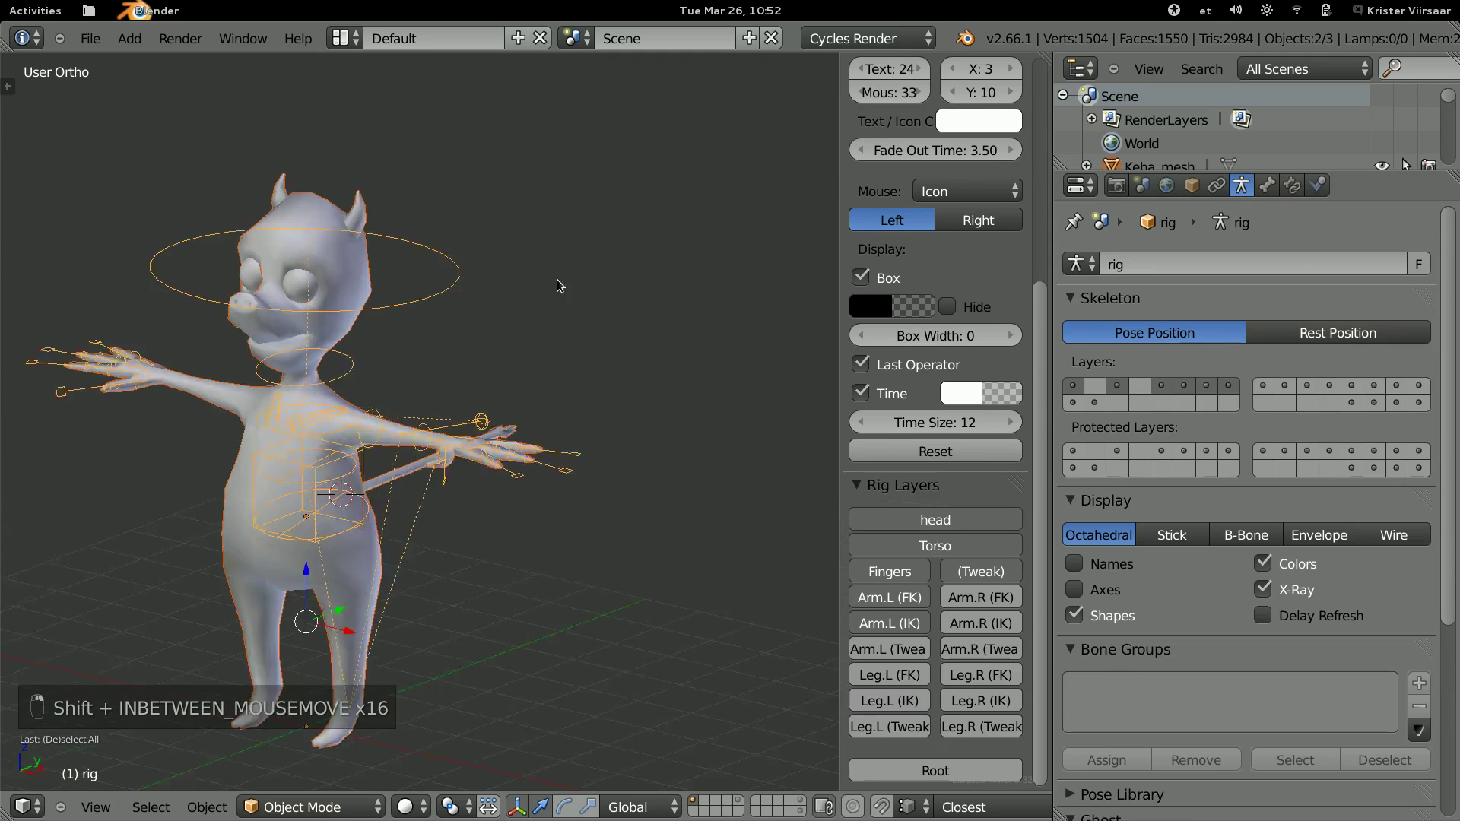
key("ctrl+p")
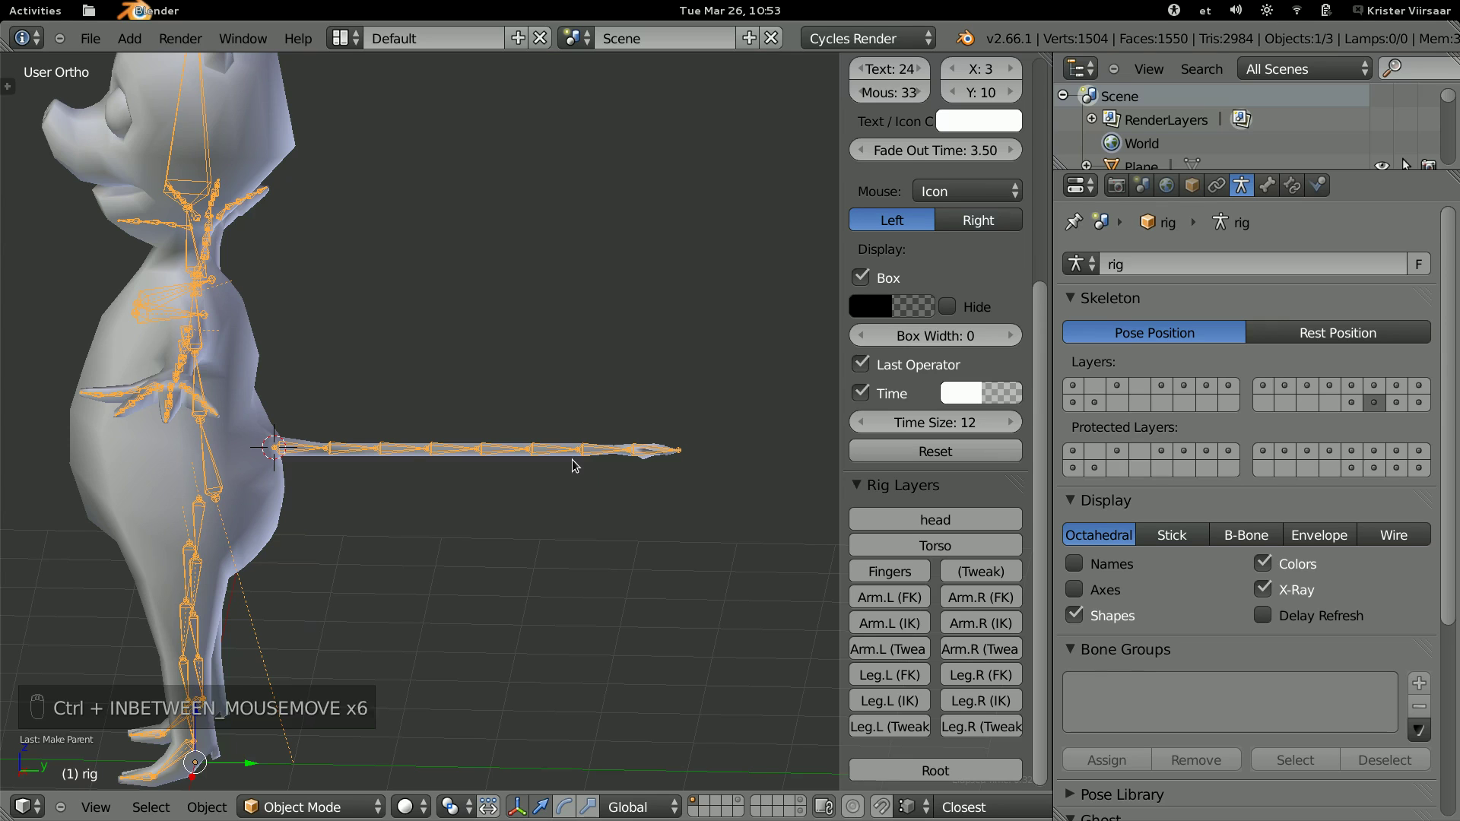
In Pose Mode rotate several tail bones to test how the chain bends.
key("ctrl+Tab")
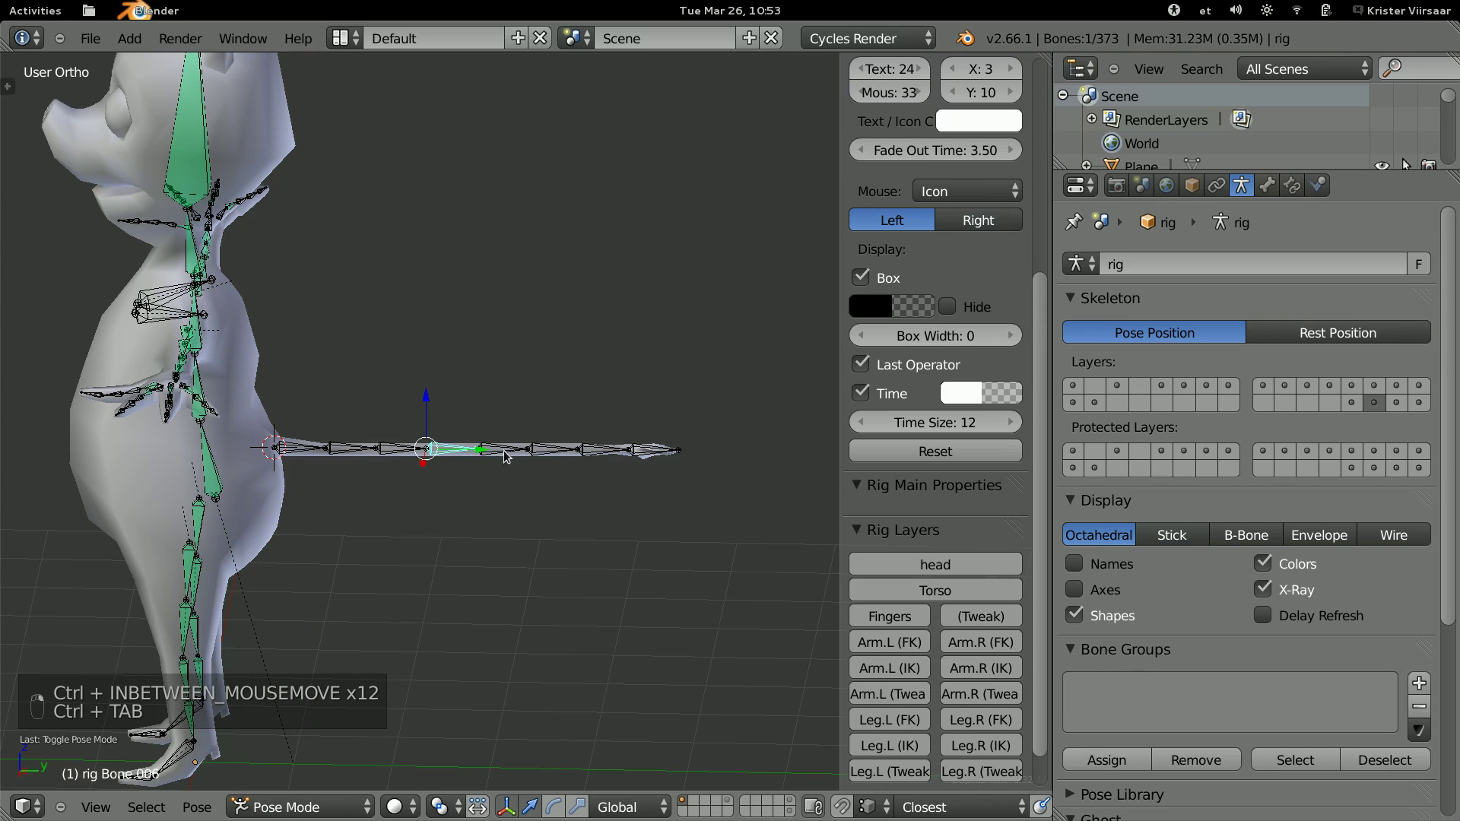
key("r")
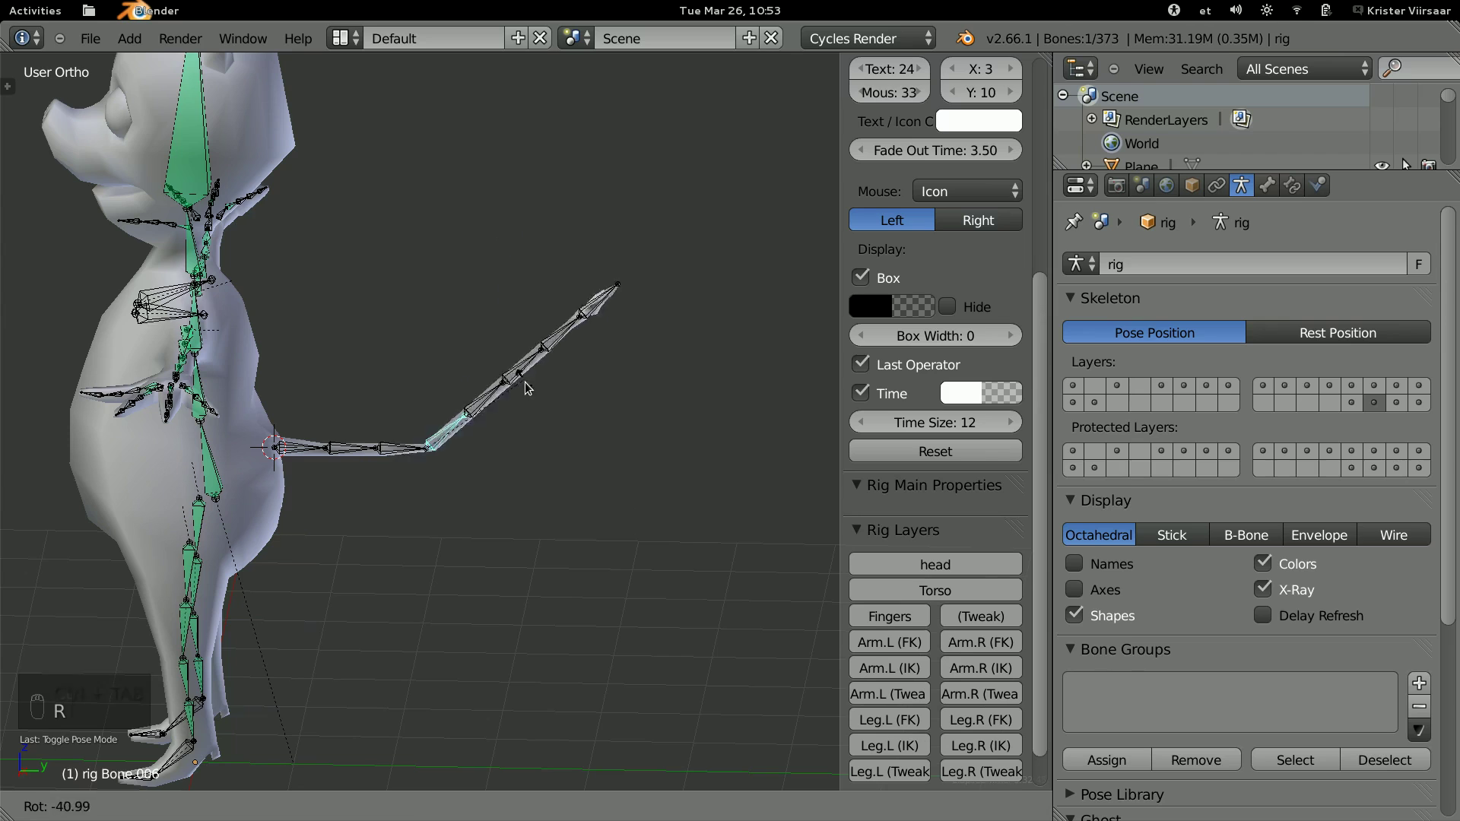
key("r")
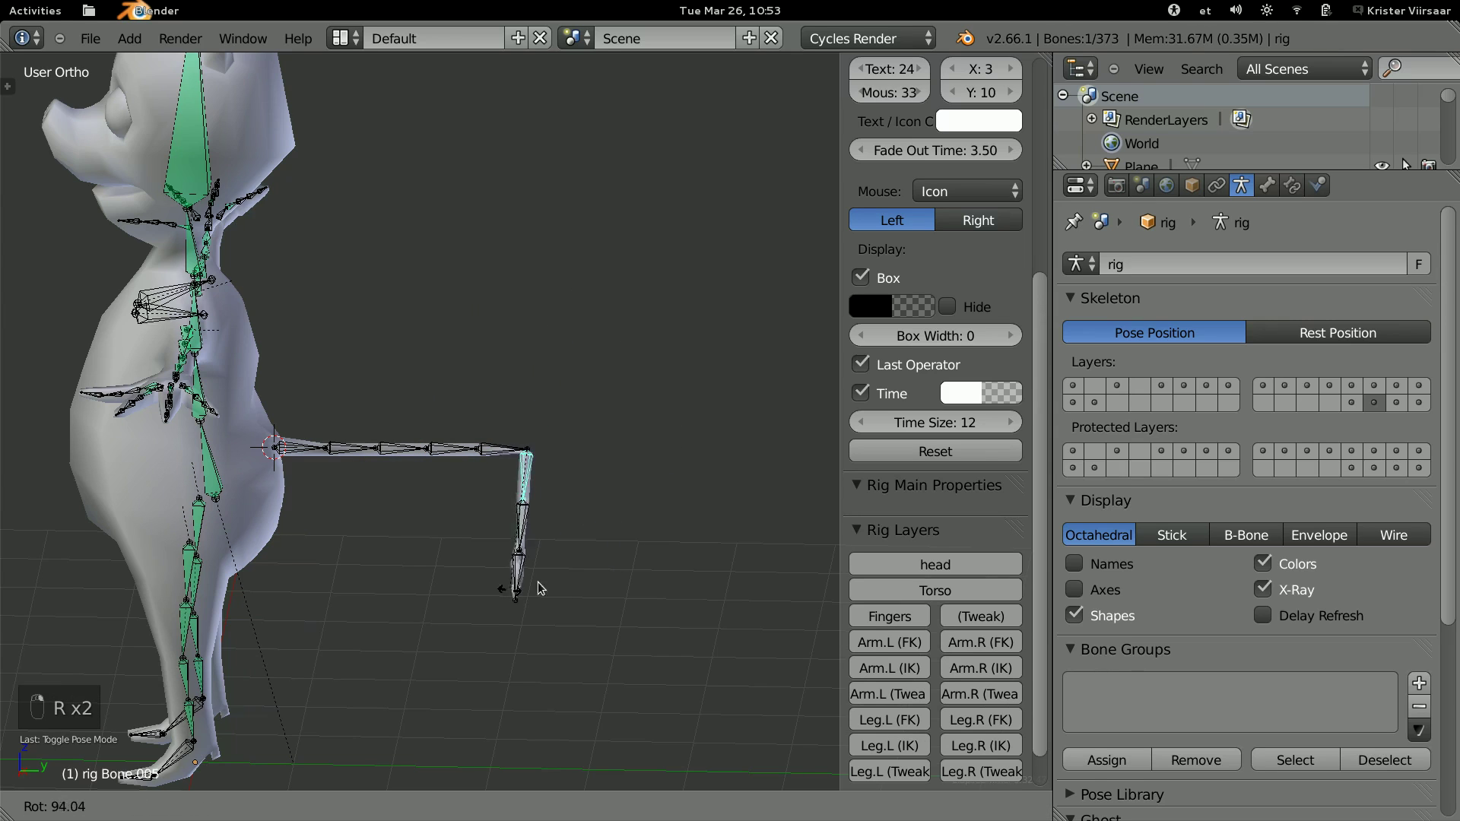
key("r")
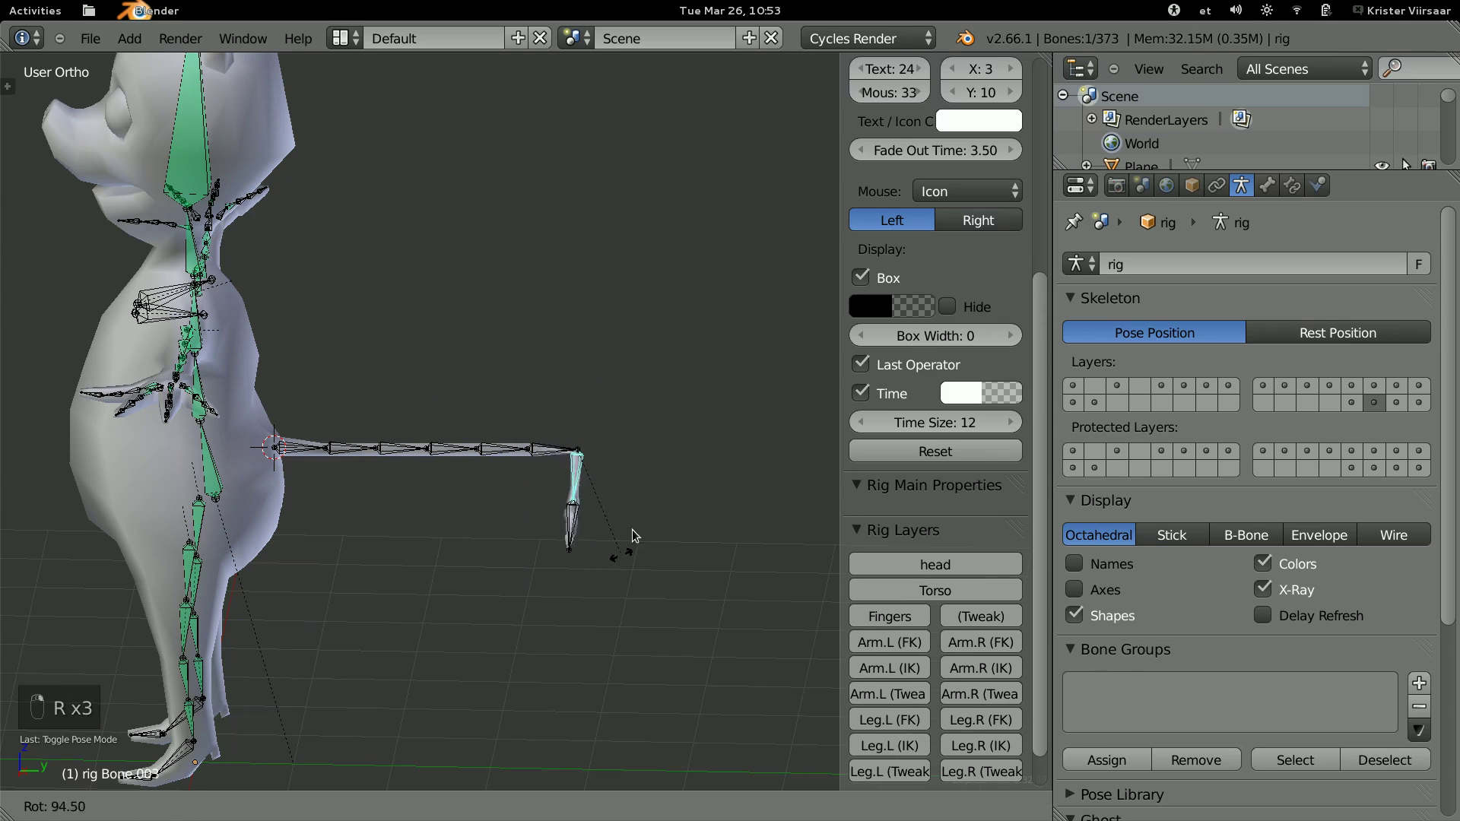
key("r")
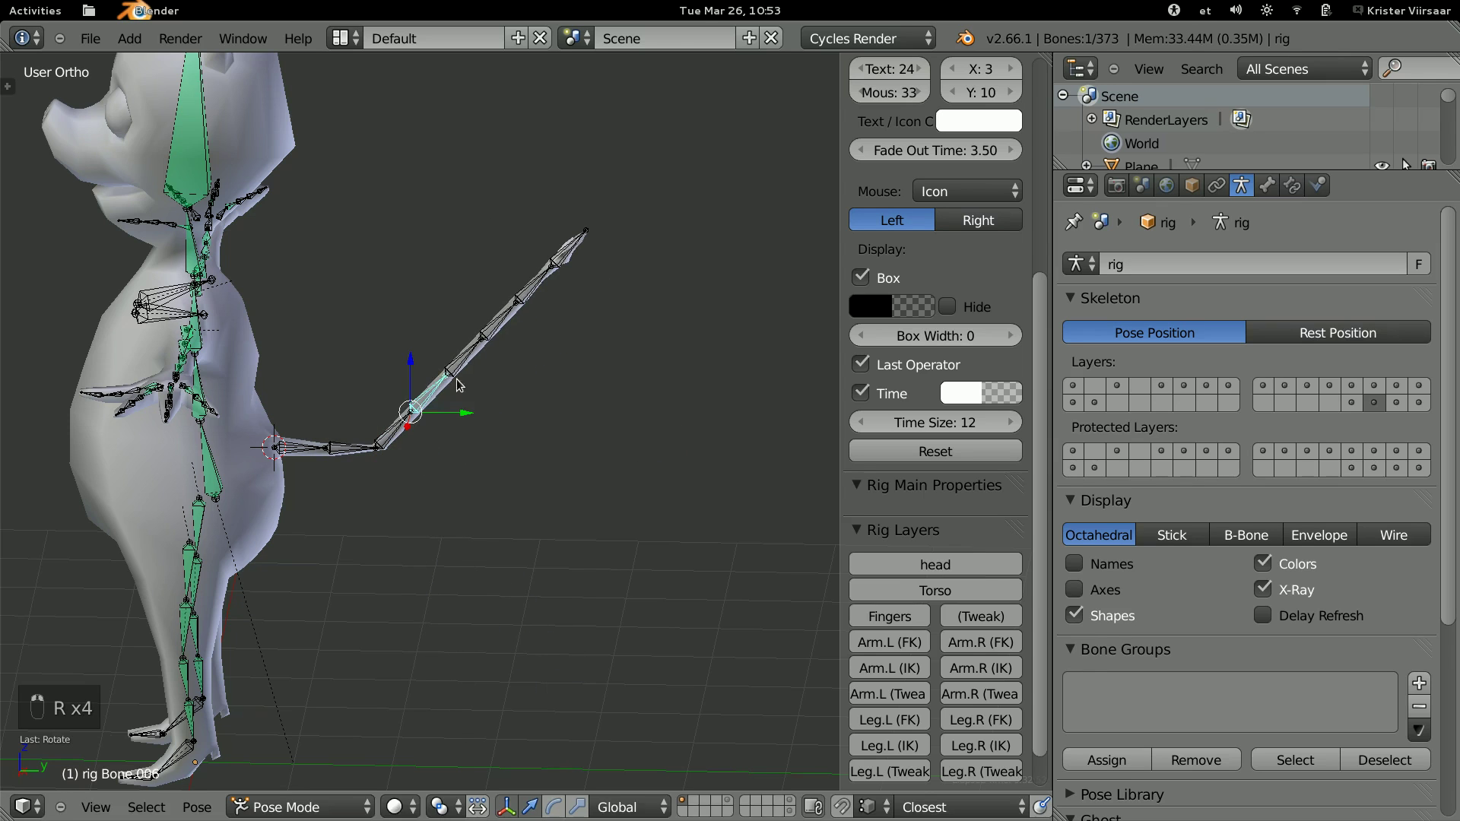
key("r")
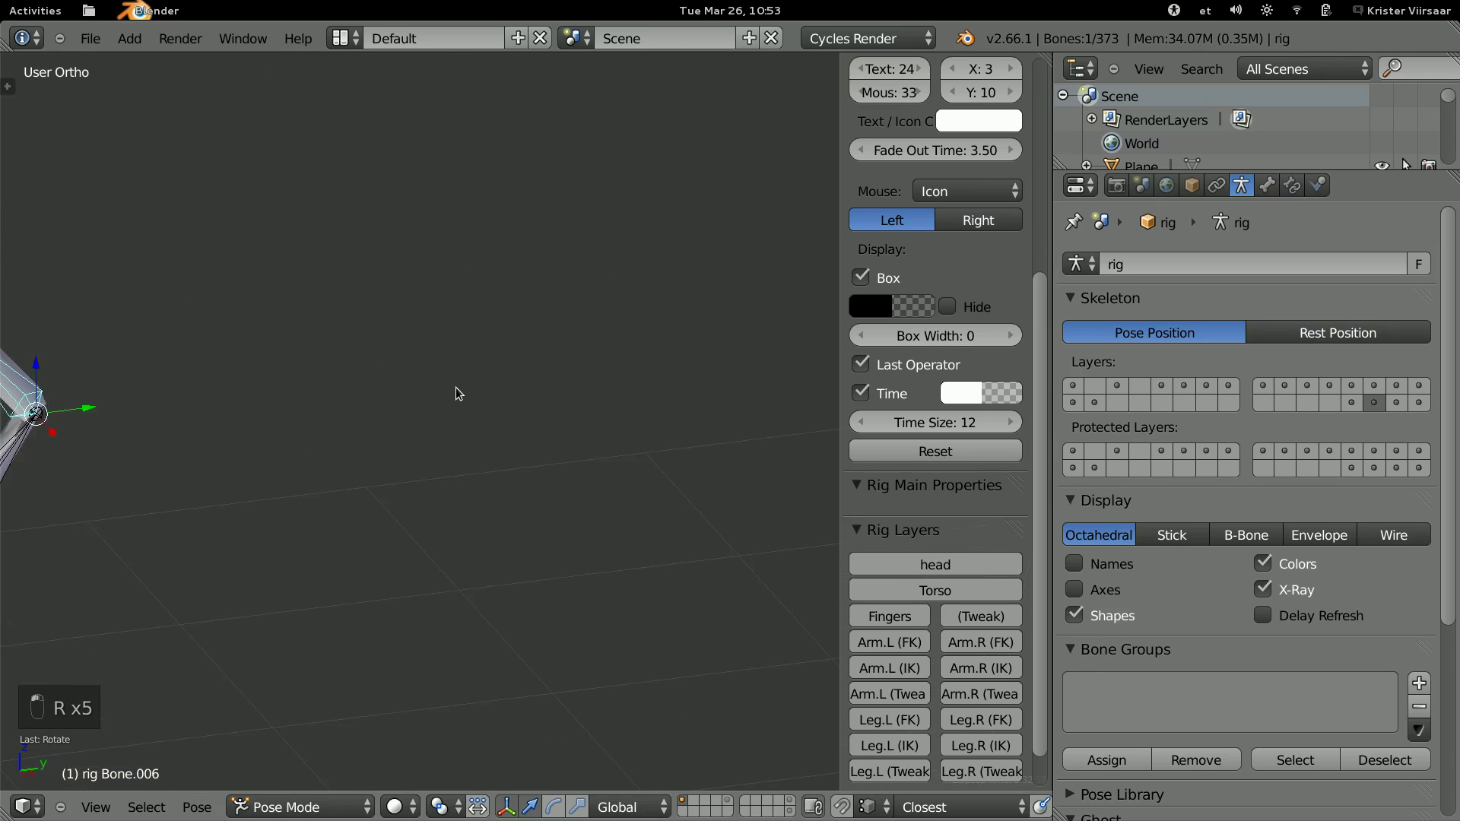
Undo the trial bend so the tail bones lie straight again.
left_click(327, 457)
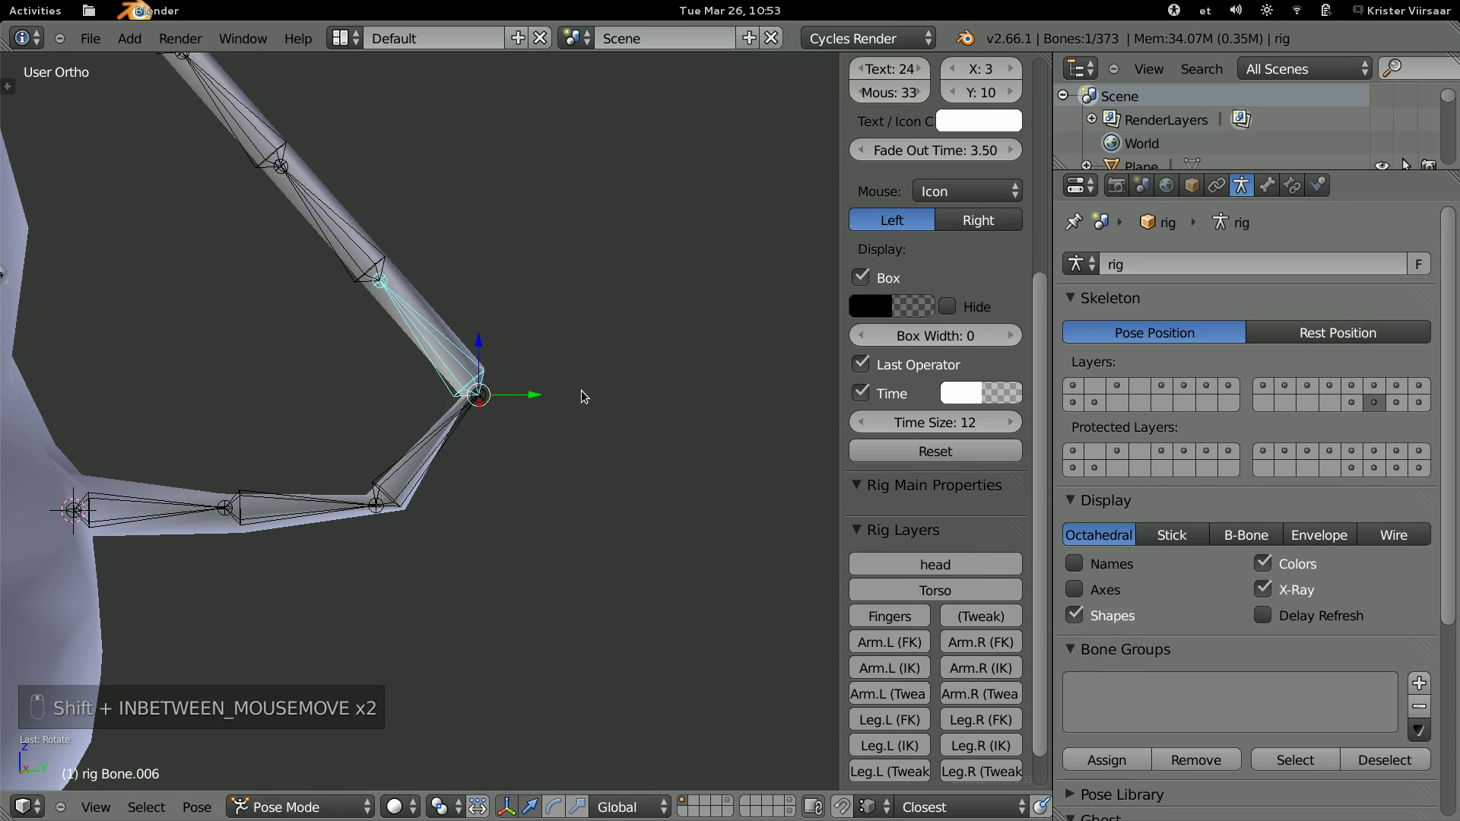
key("ctrl+z")
key("ctrl+z")
key("ctrl+z")
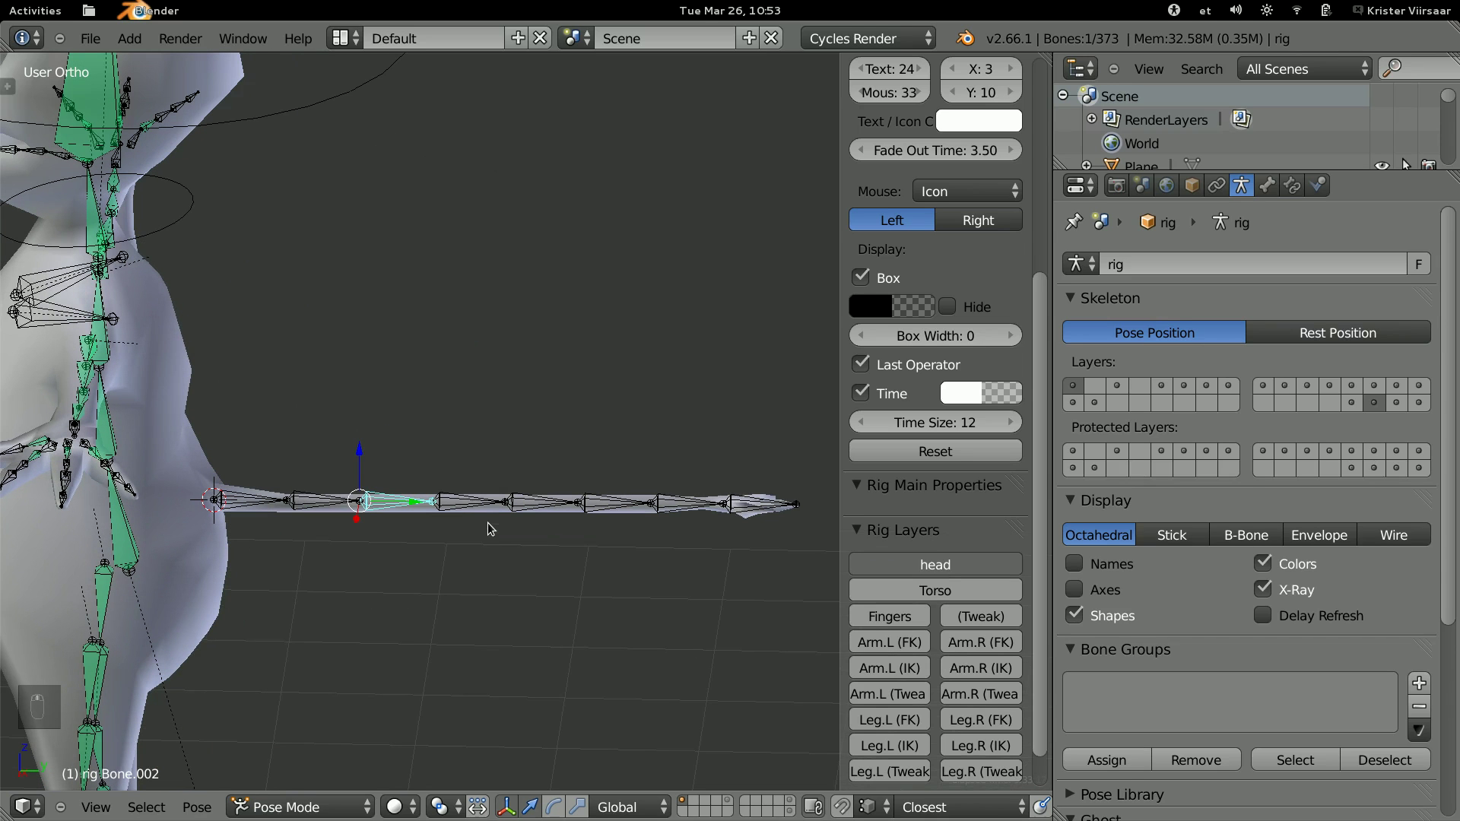
key("n")
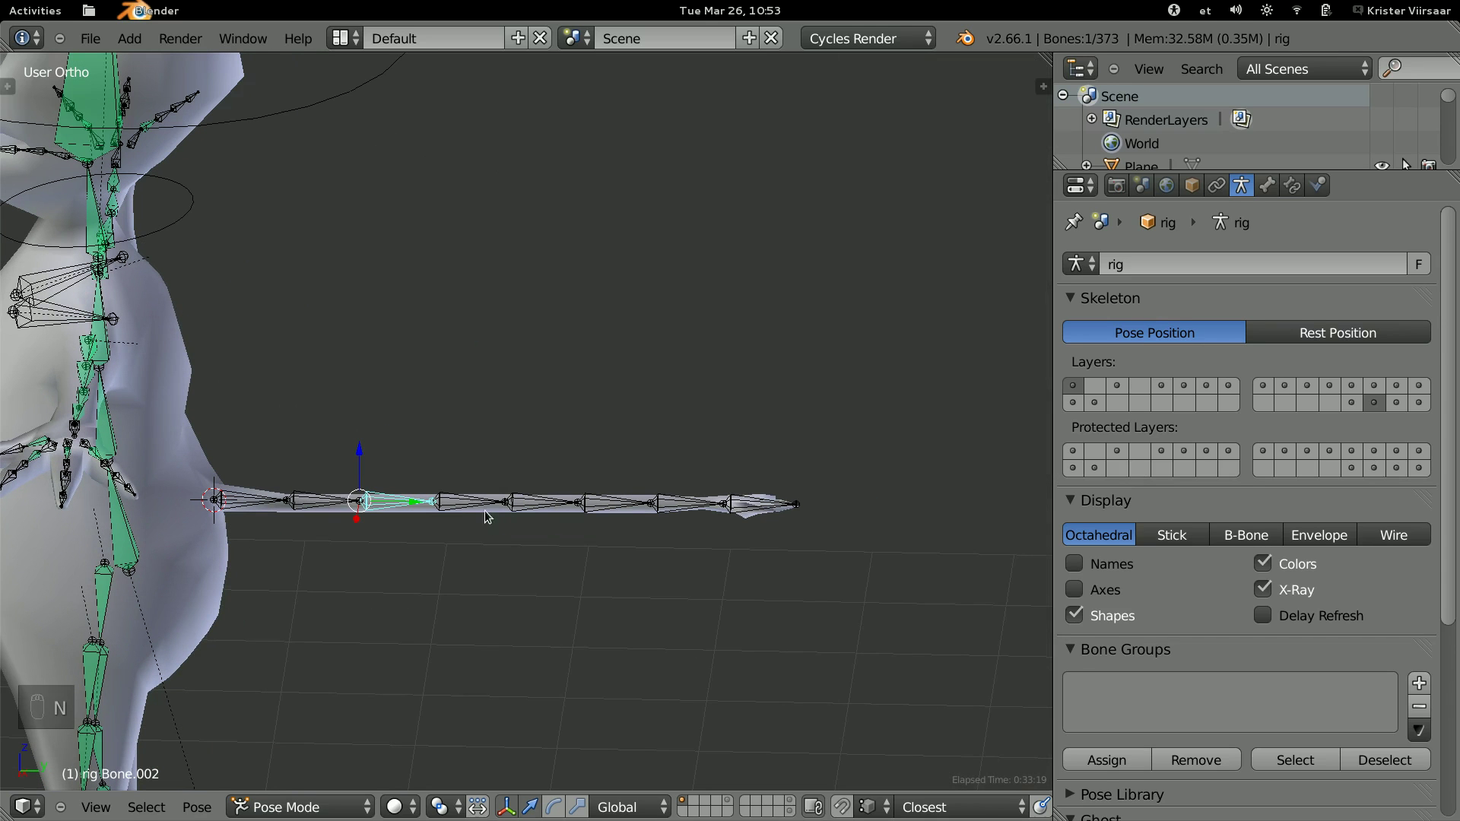
Add a Bezier curve and move it toward the creature's tail.
key("shift+a")
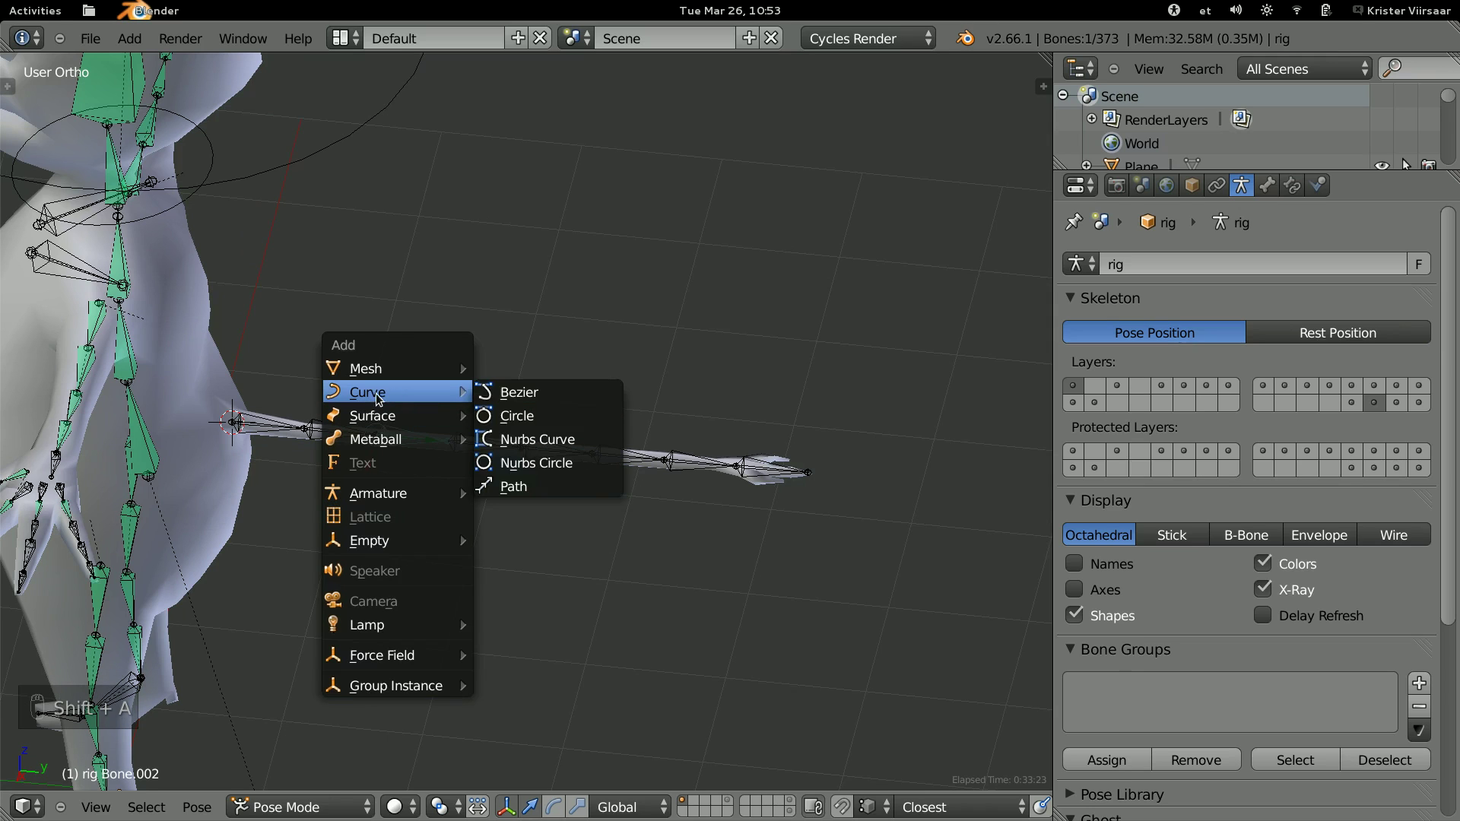
key("Tab")
key("g")
key("g")
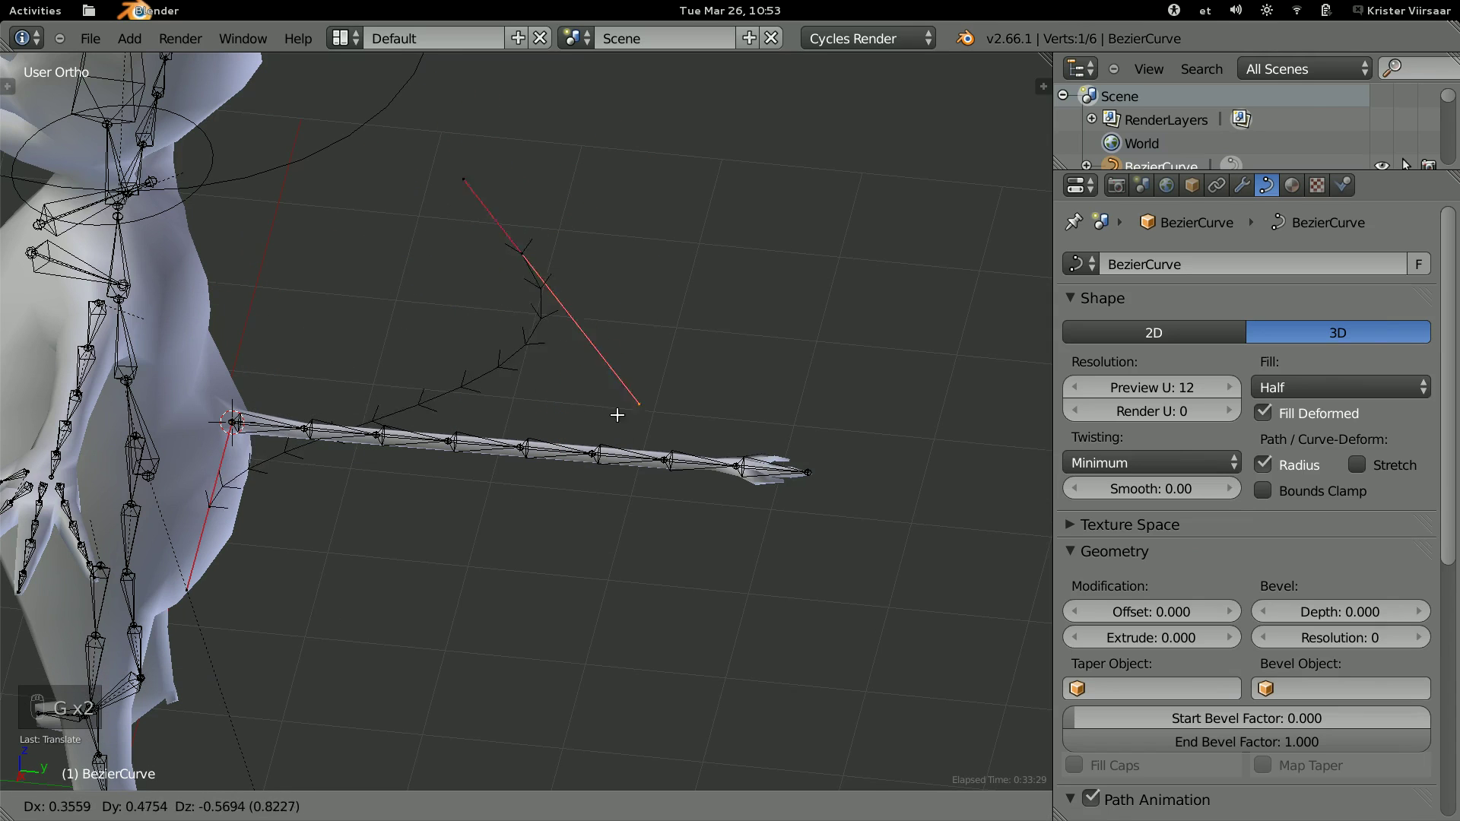
key("ctrl+z")
key("ctrl+z")
key("Tab")
key("g")
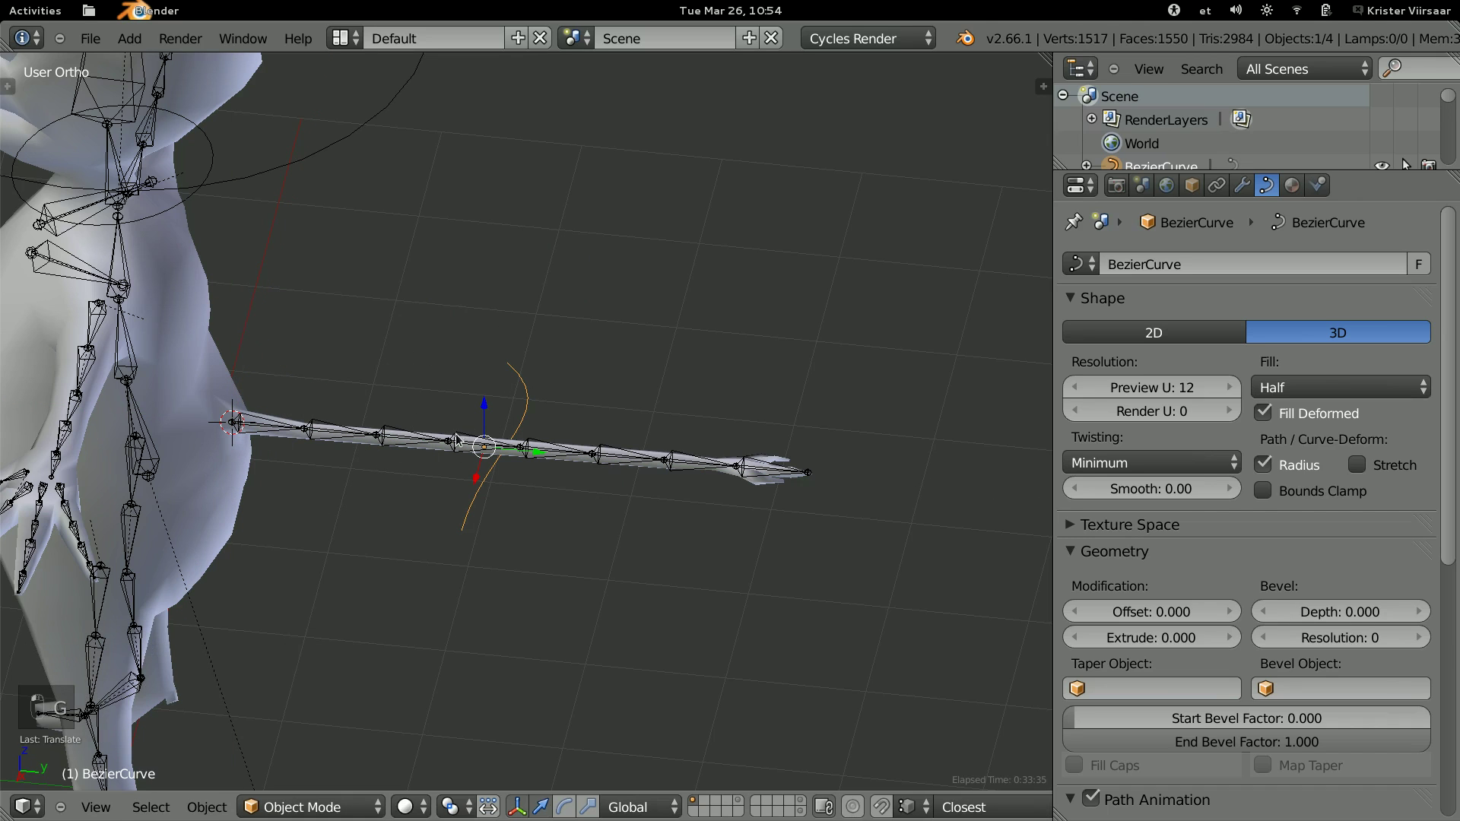
Rotate and scale the curve so it lies along the tail.
key("r")
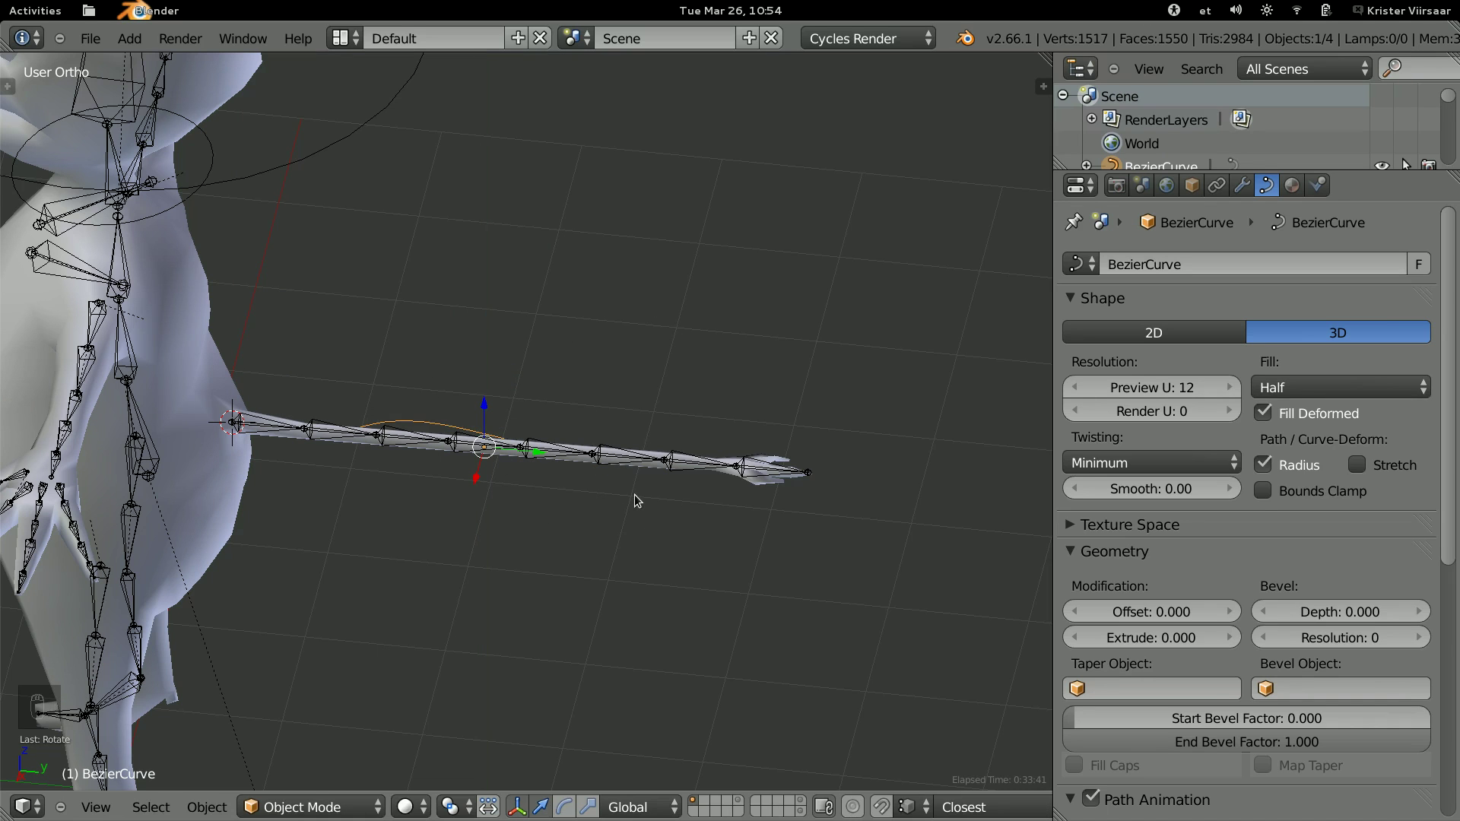
middle_click(644, 497)
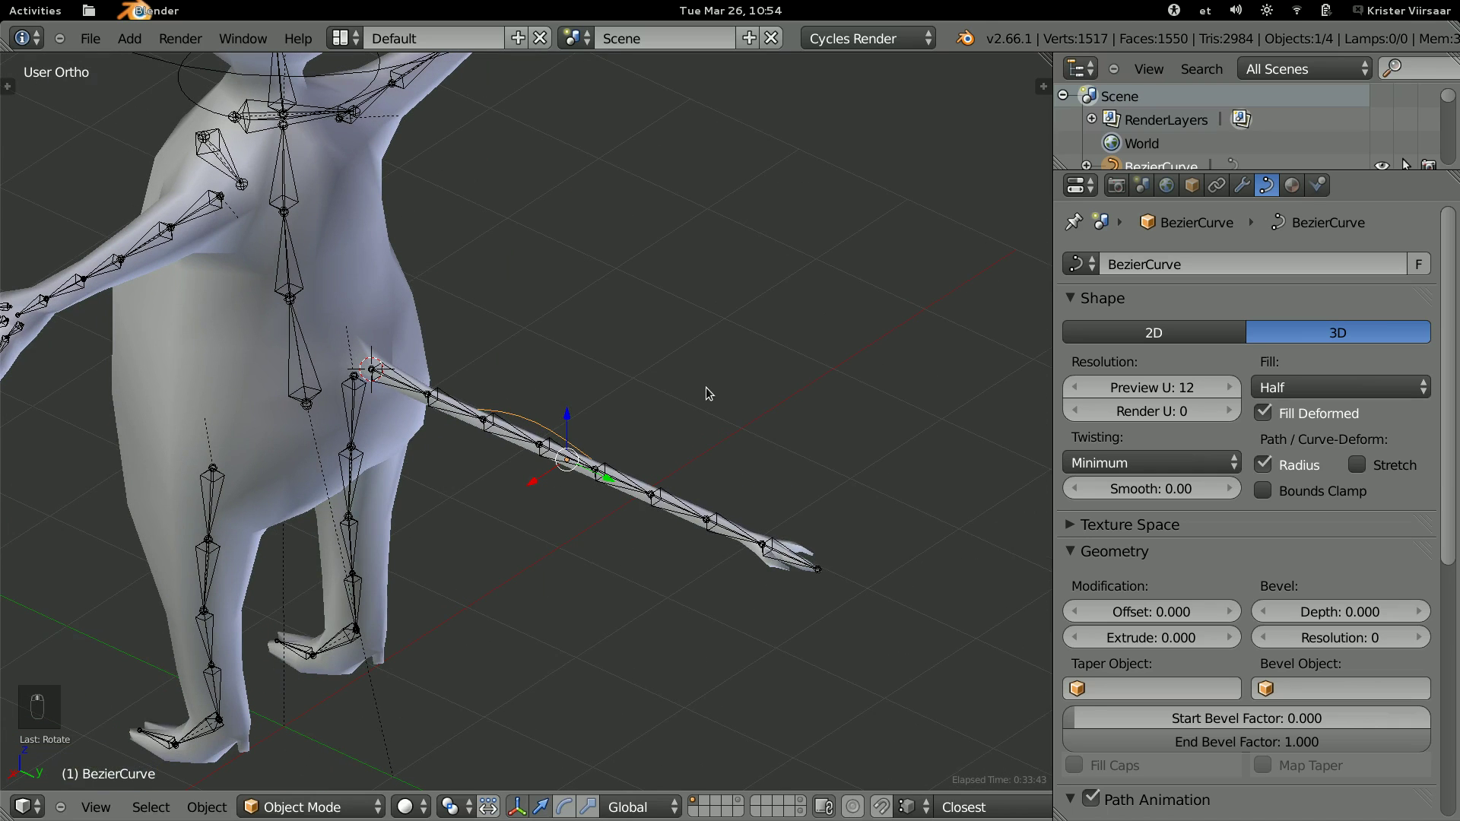
key("r")
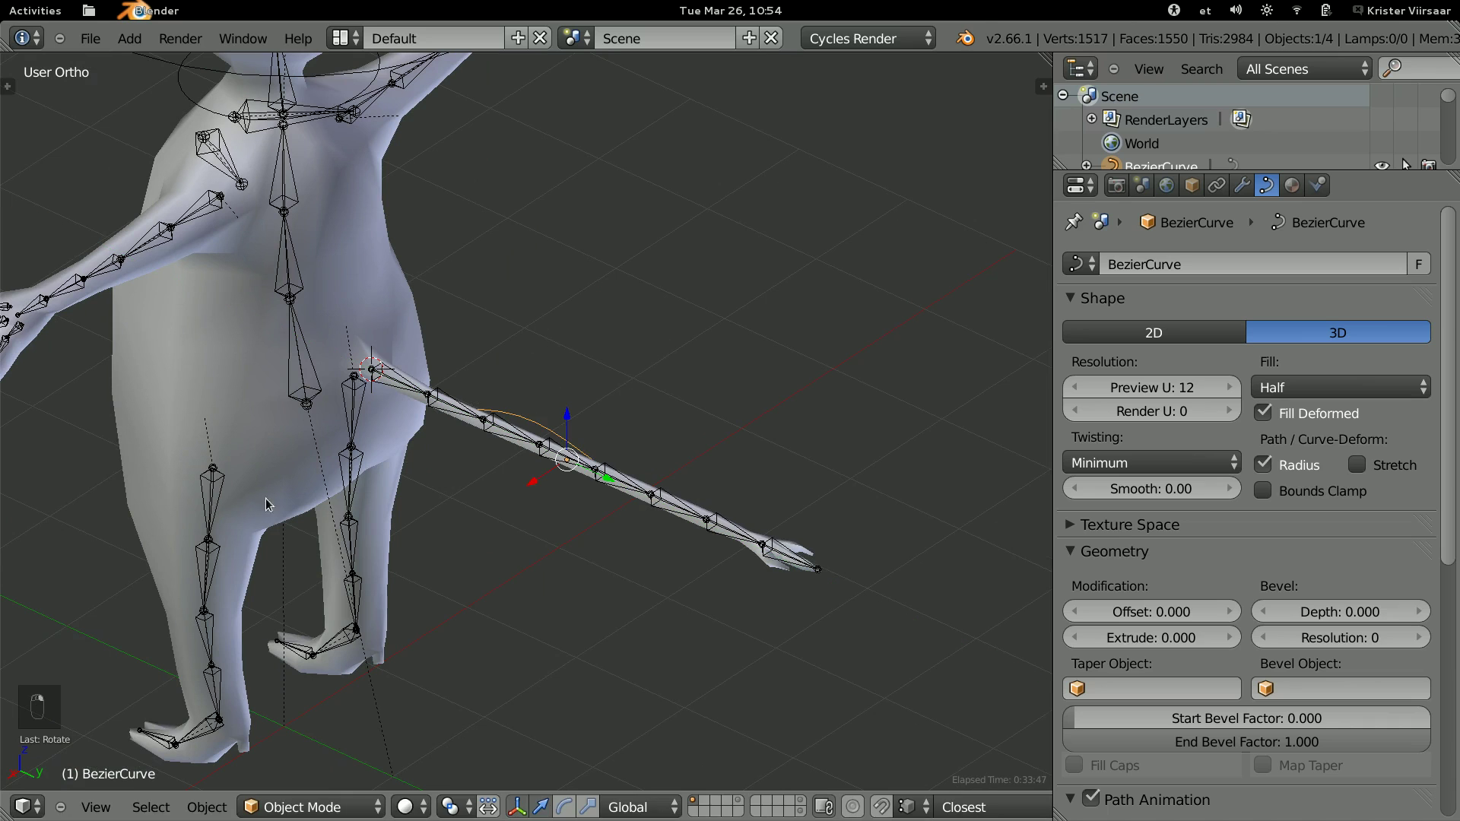
key("t")
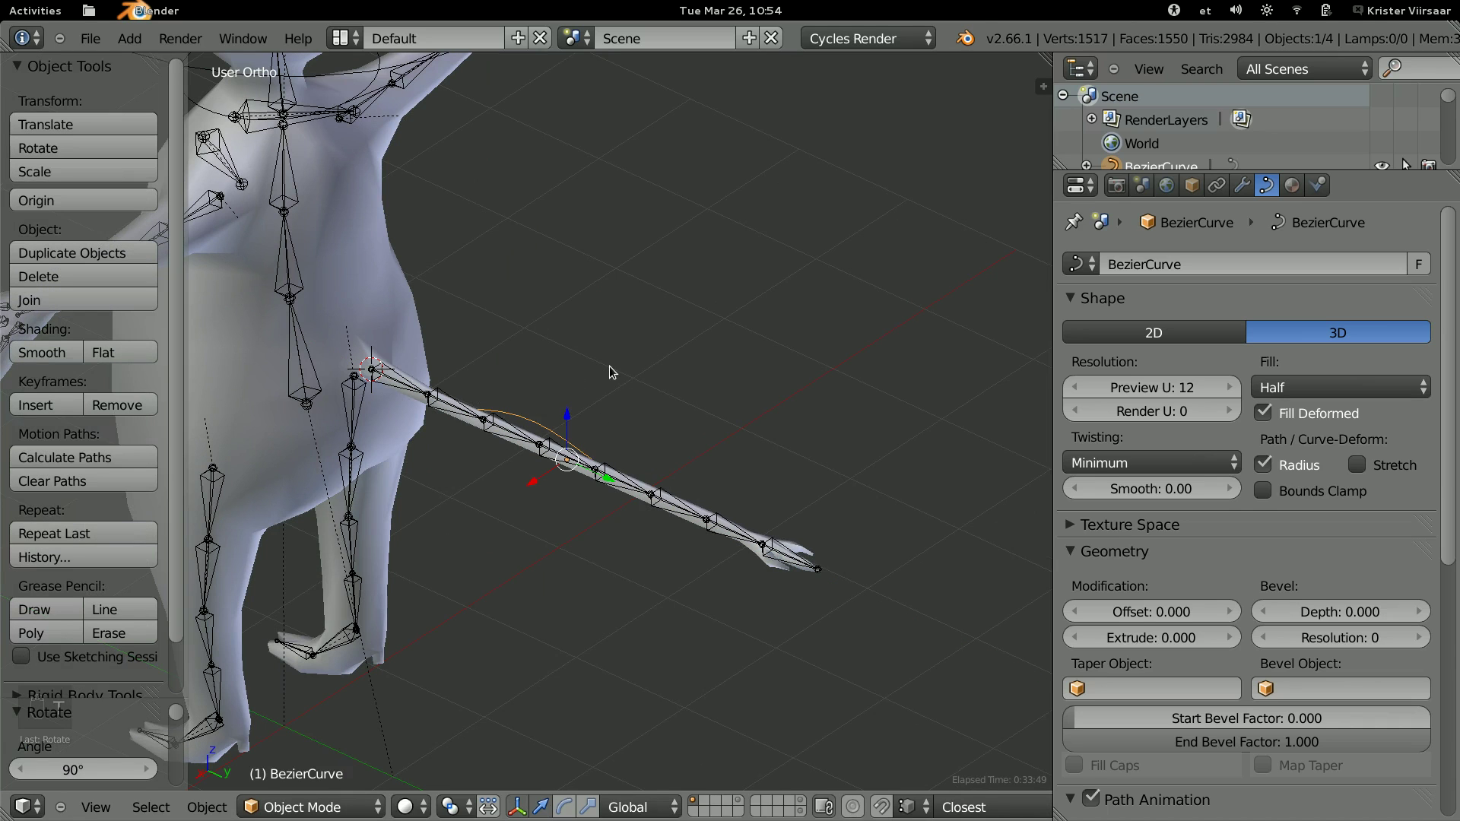
key("t")
key("r")
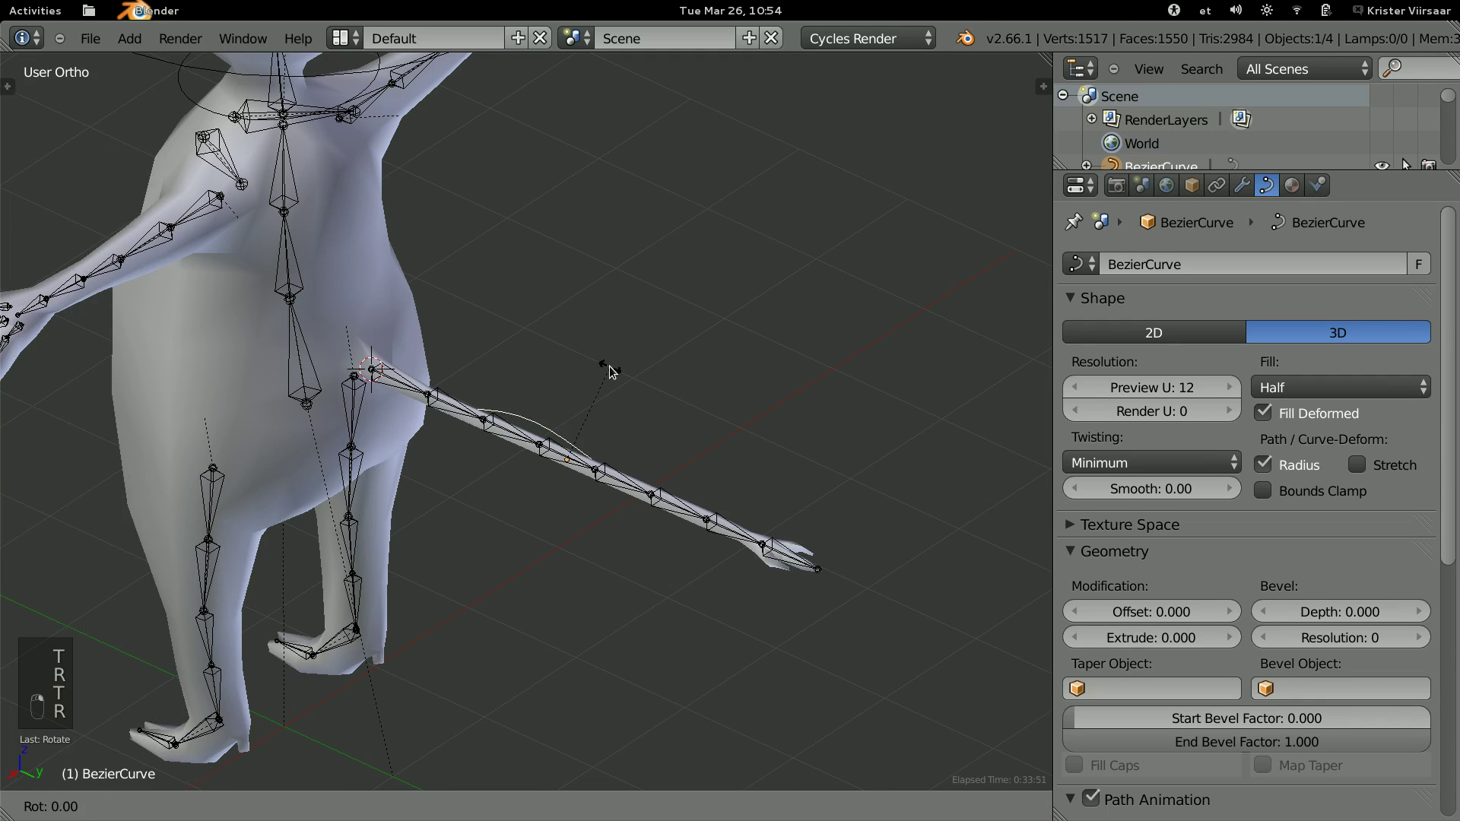
key("r")
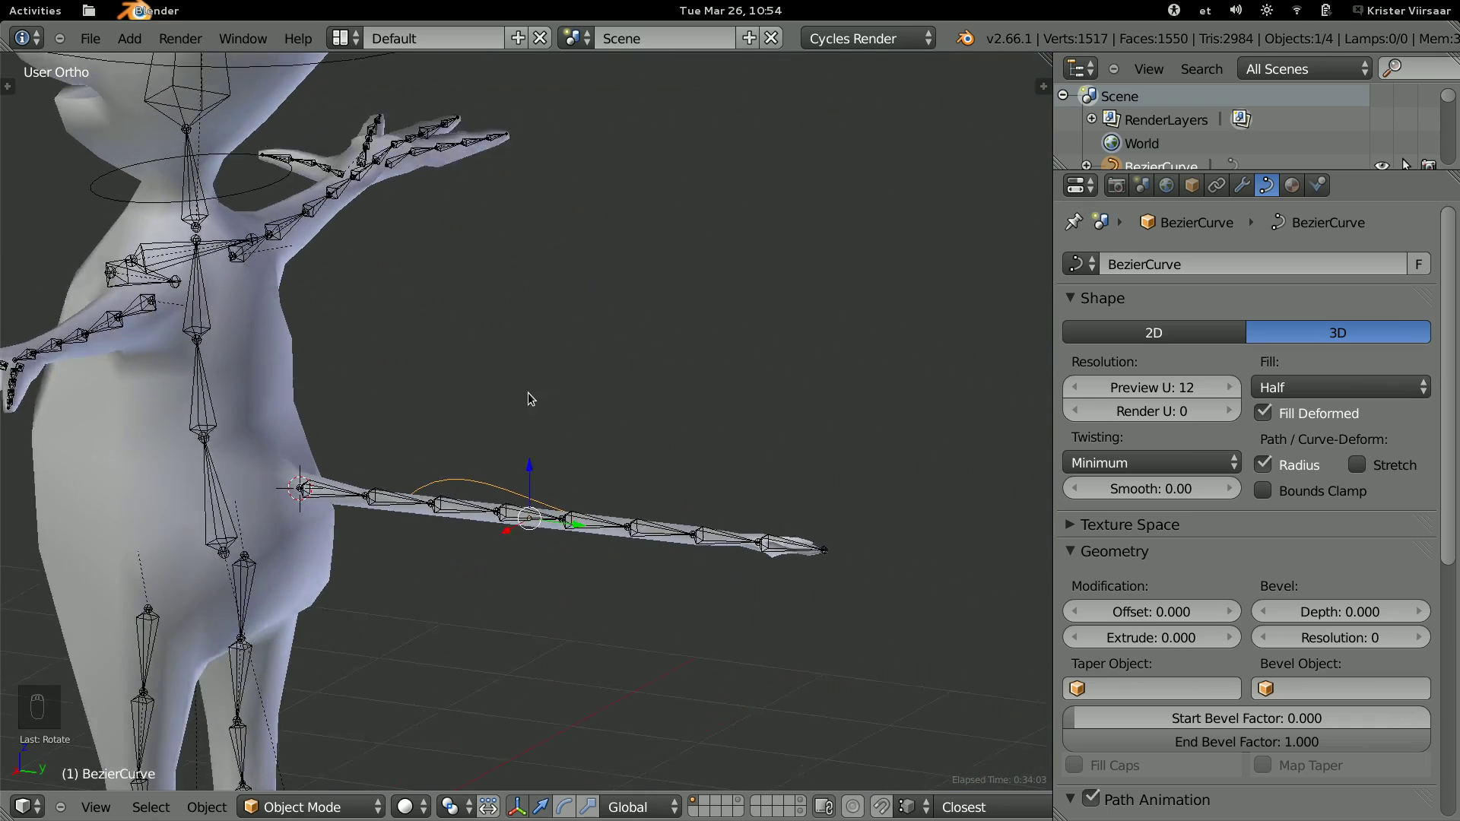
key("s")
Enter curve Edit Mode and view the tail from the right side.
key("Tab")
key("g")
key("KP_3")
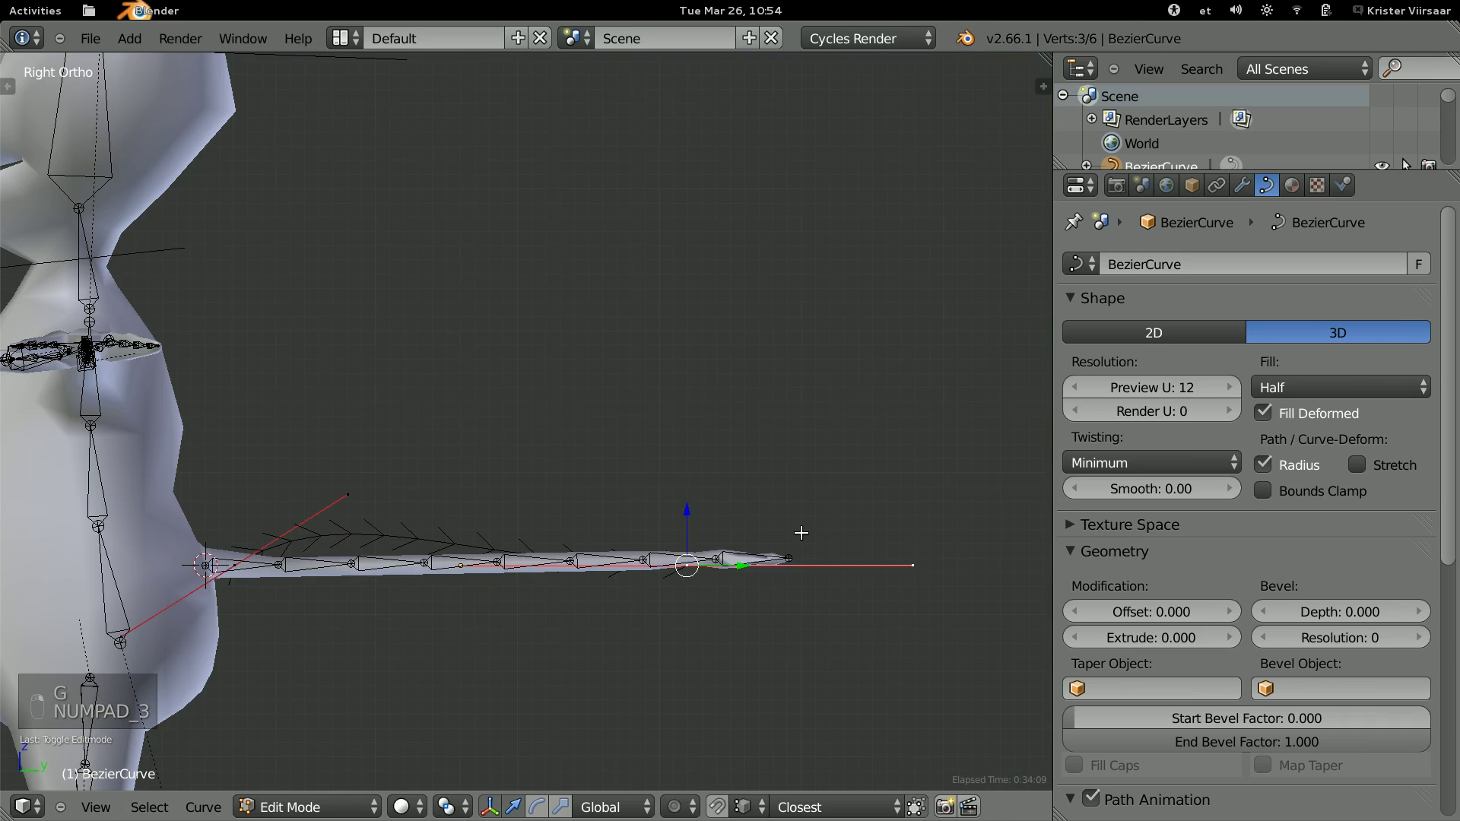
Move the curve points and snap one end to the tail base.
key("g")
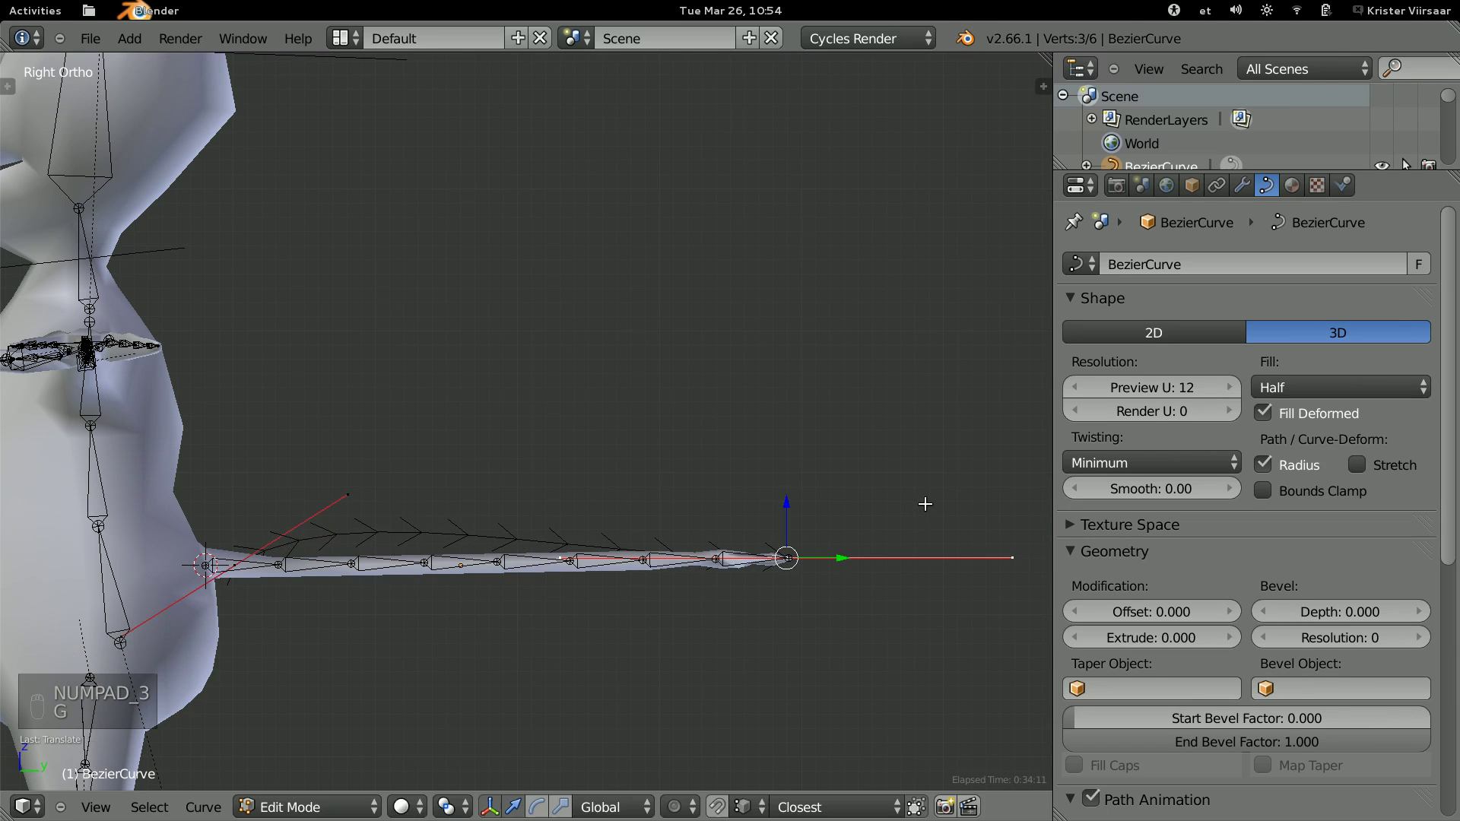
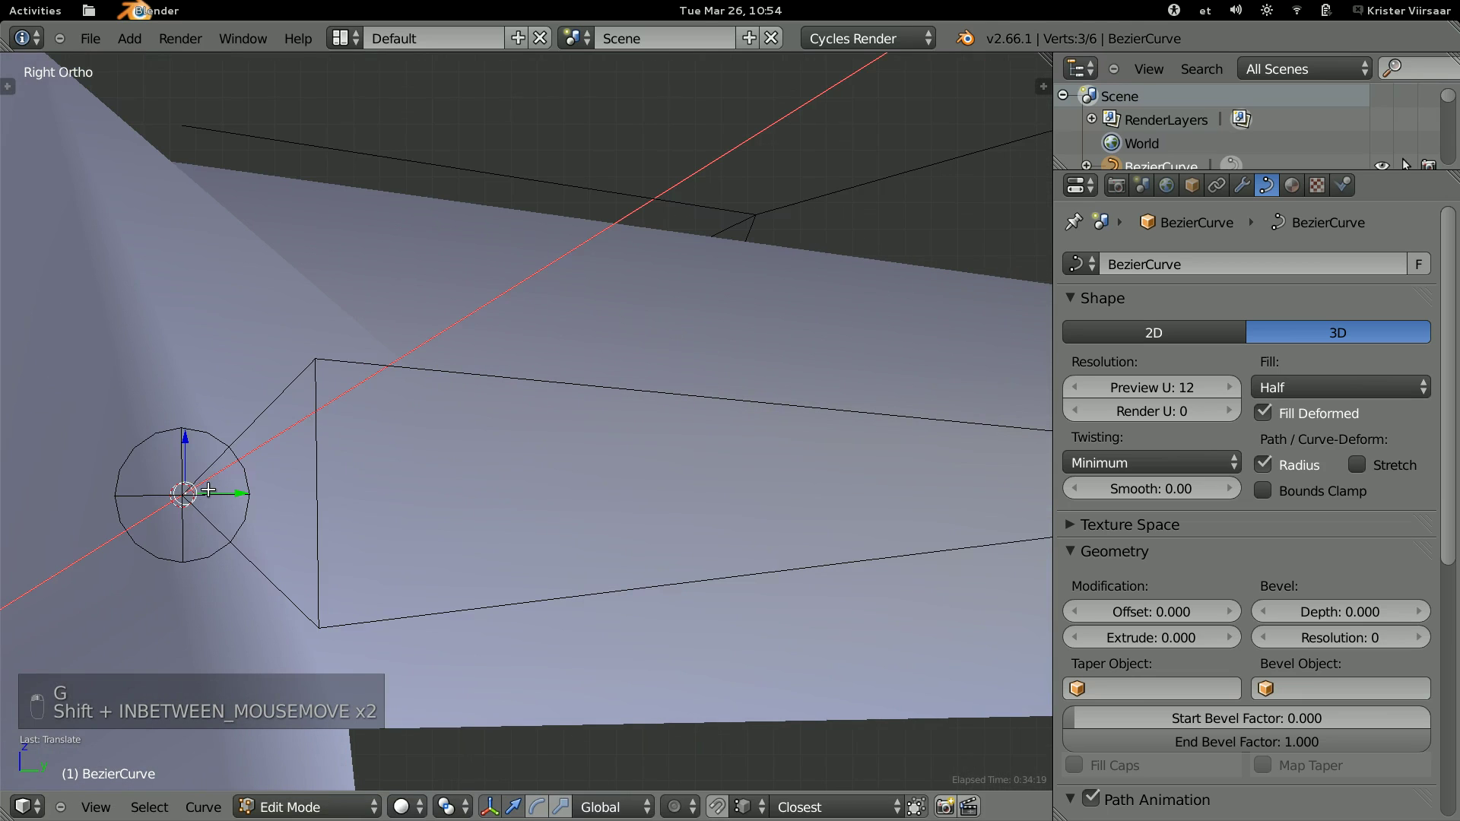
key("g")
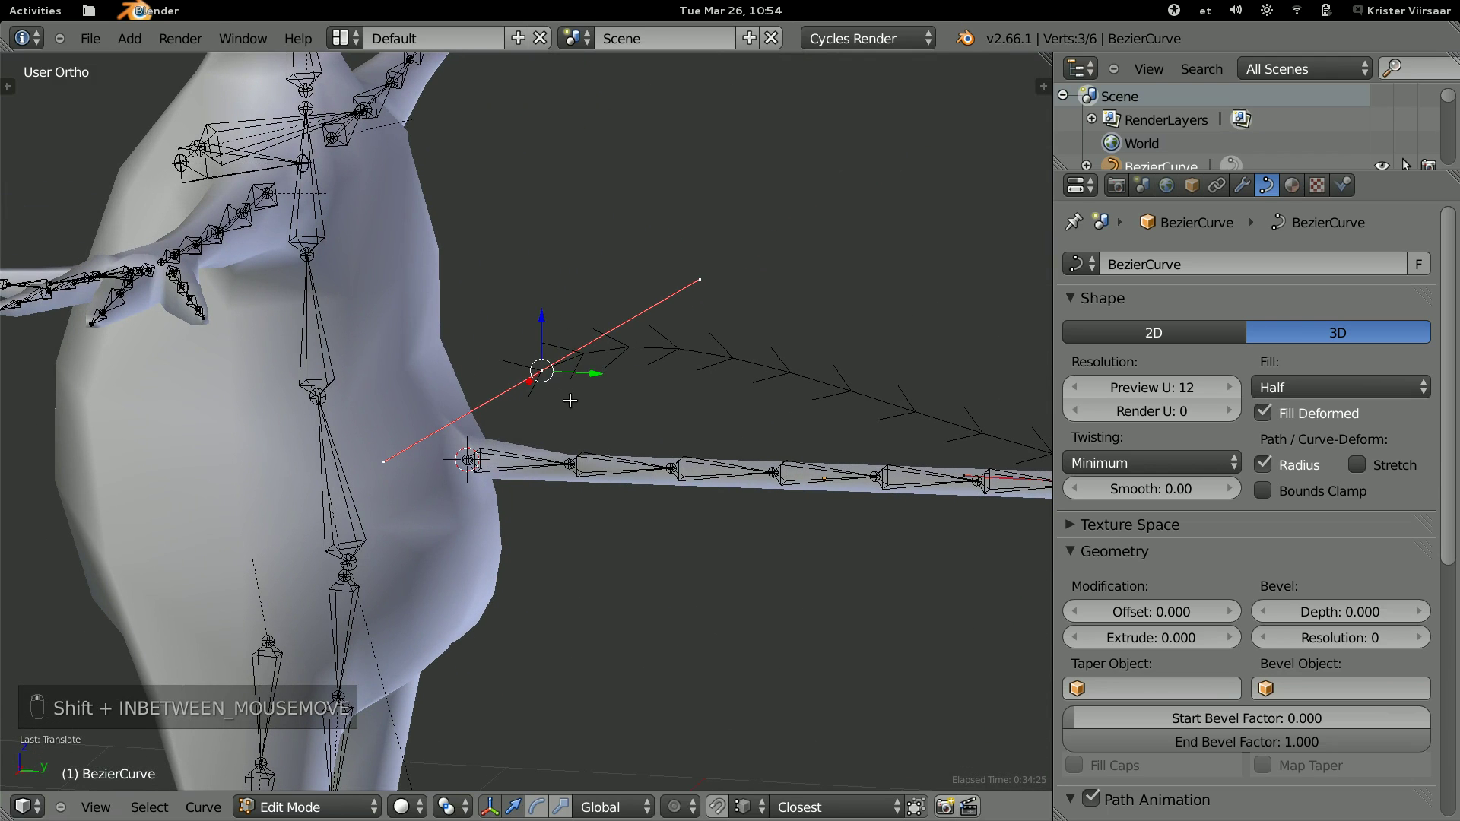
key("shift+s")
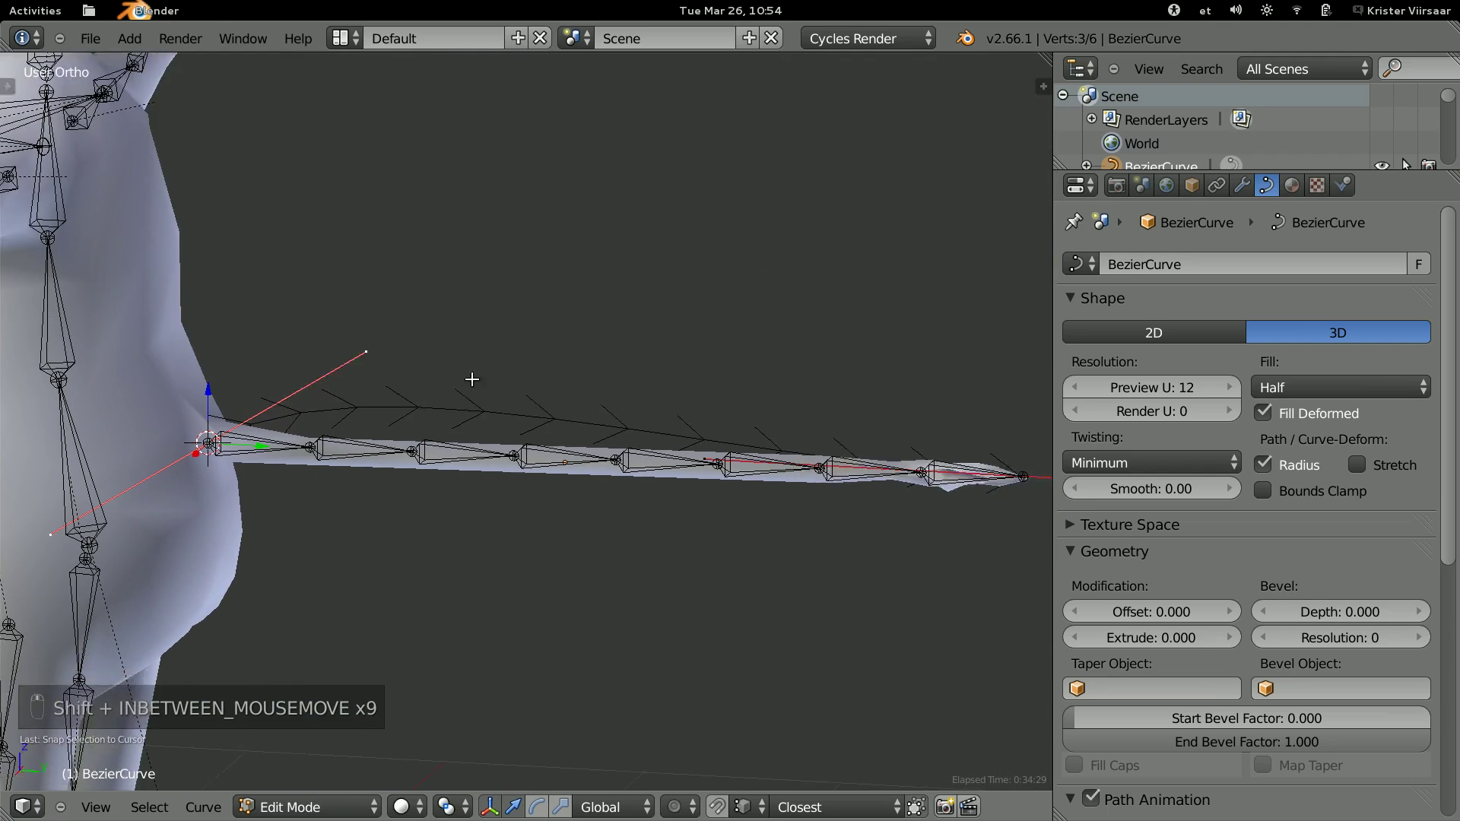
key("g")
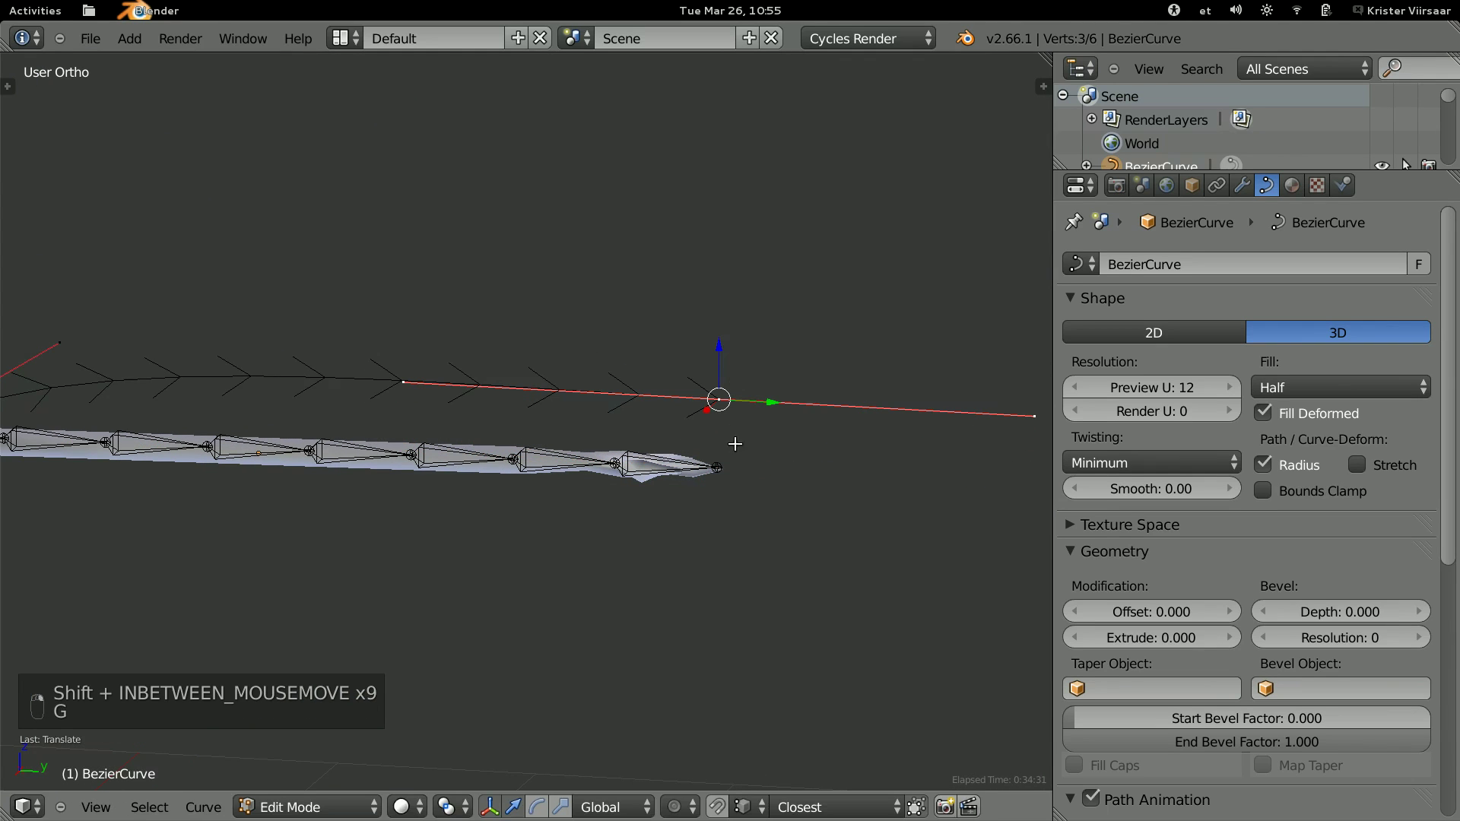
Snap the 3D cursor to the tail-tip bone and the curve's other end onto it.
key("Tab")
key("Tab")
key("shift+s")
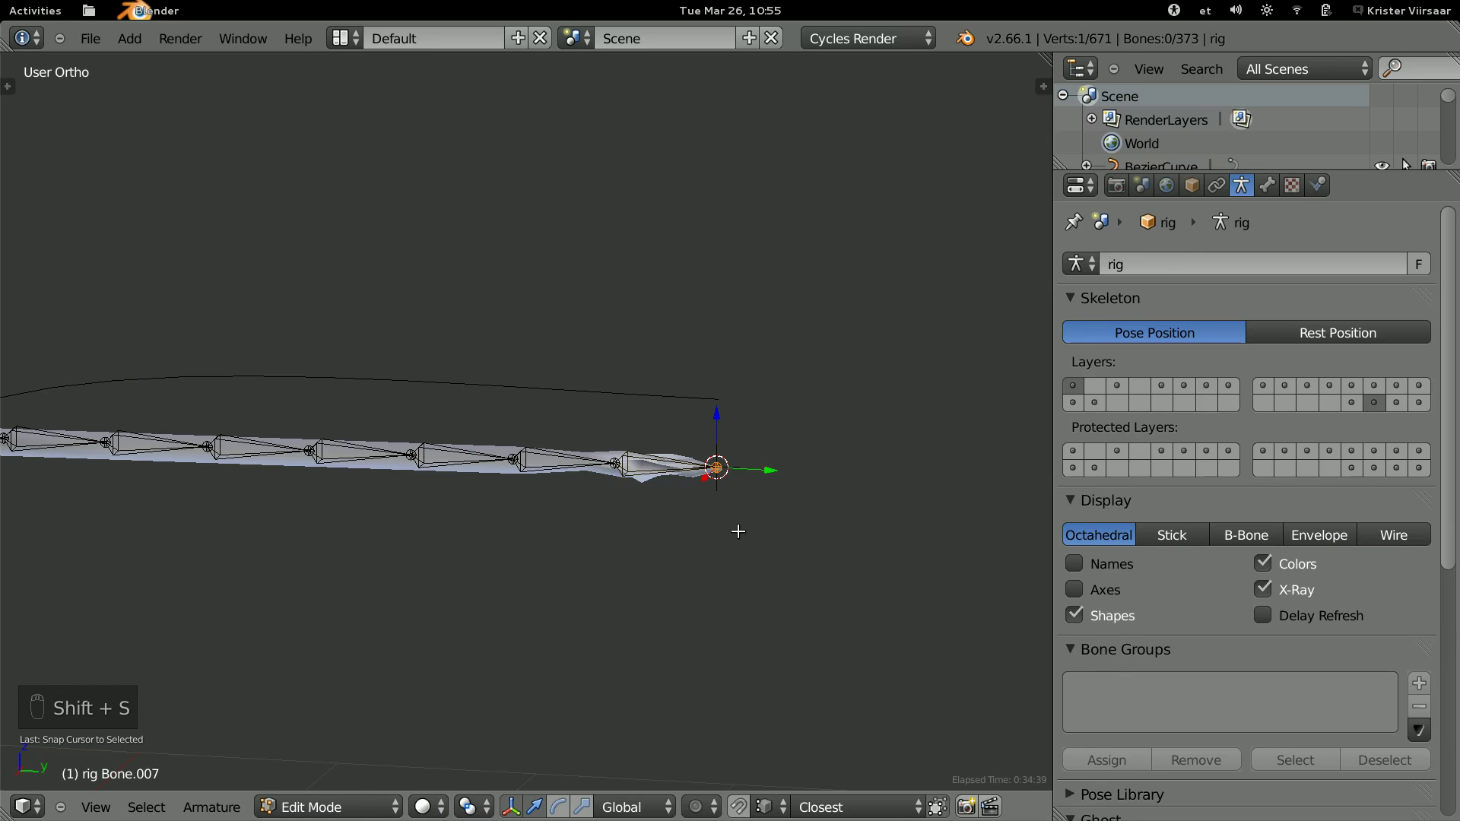
key("Tab")
key("Tab")
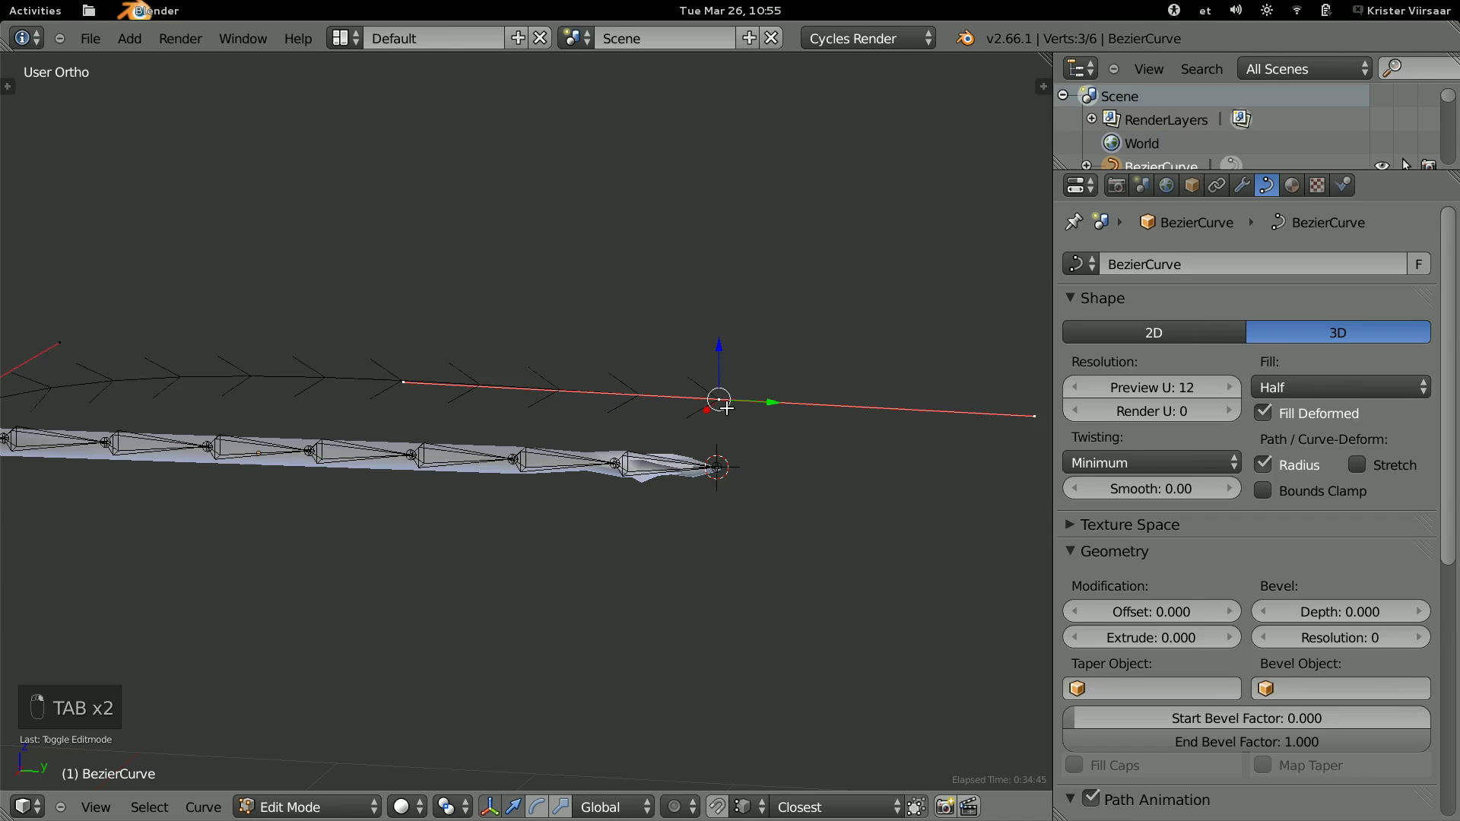
key("shift+s")
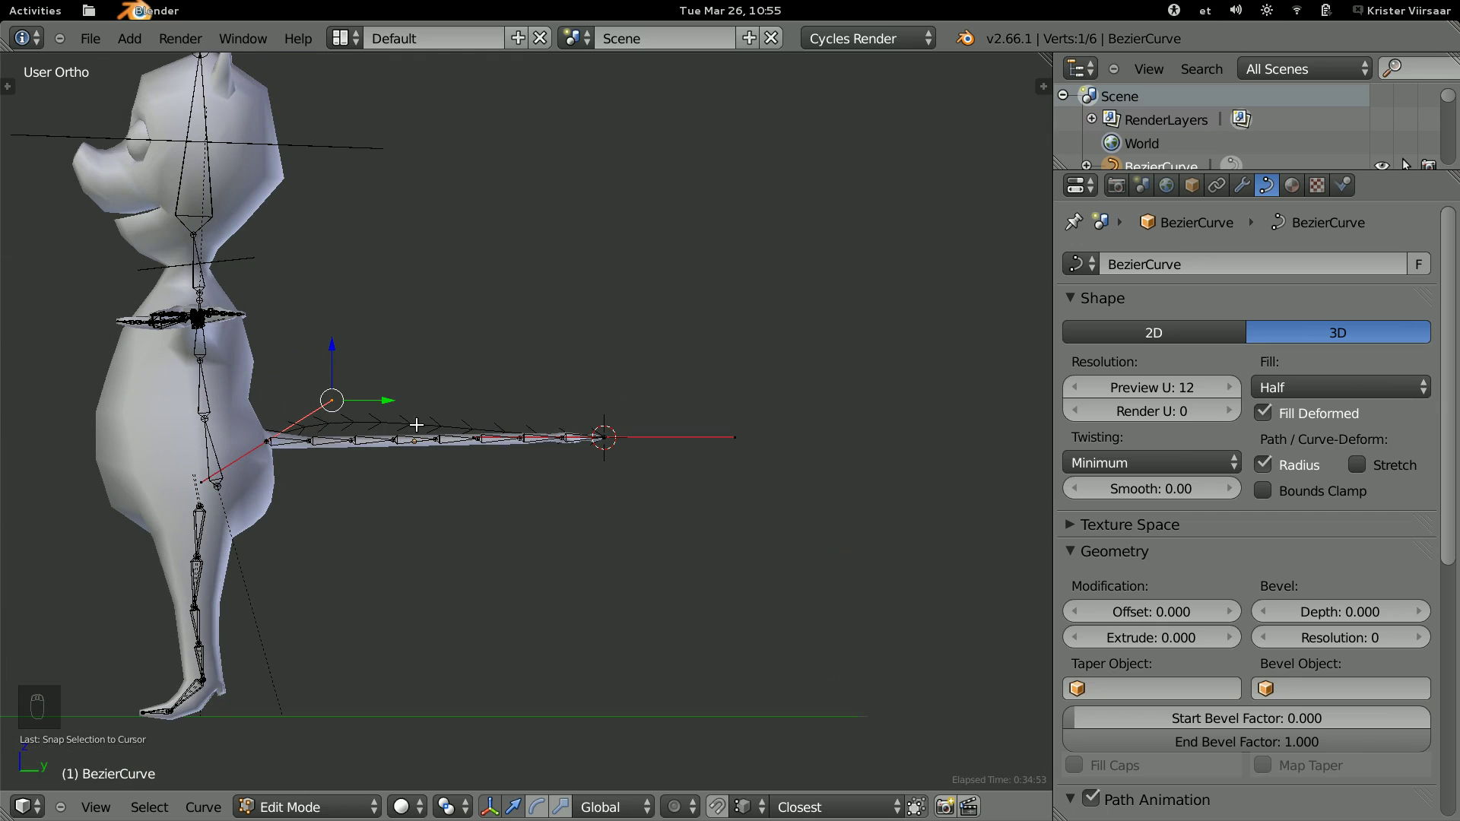
key("Tab")
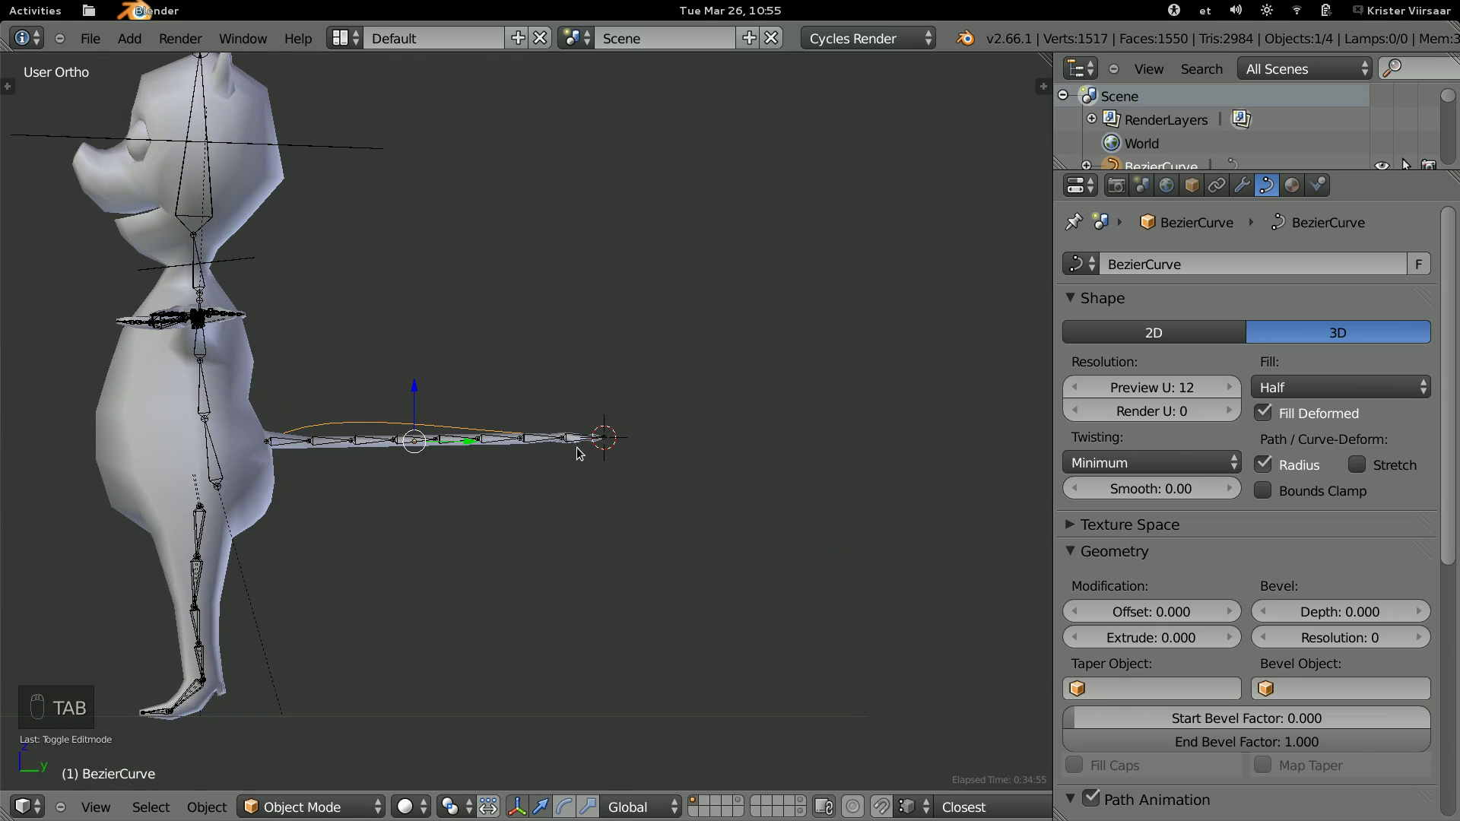
Save over the existing textured blend file and look at the tail.
key("ctrl+s")
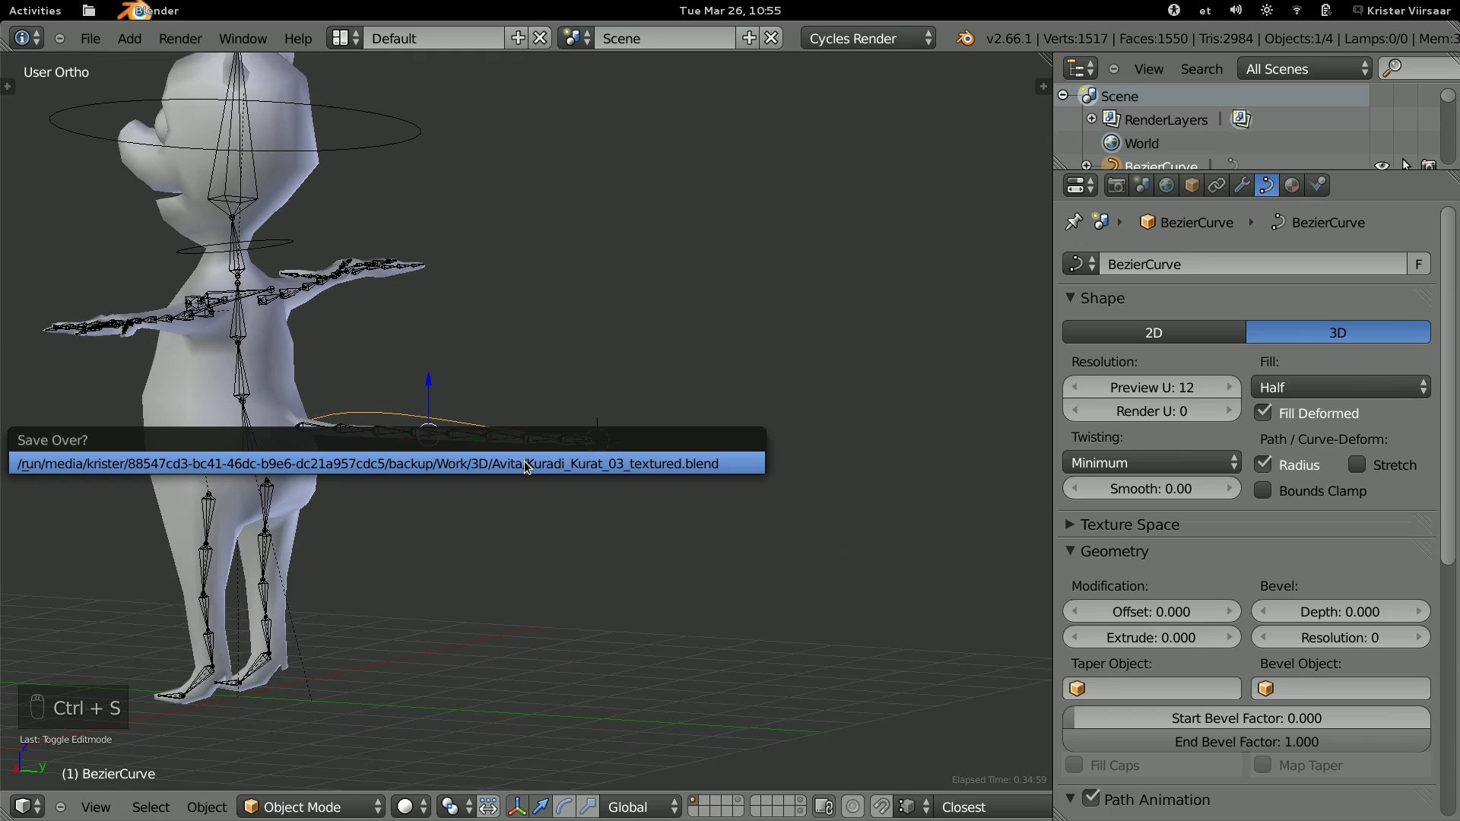
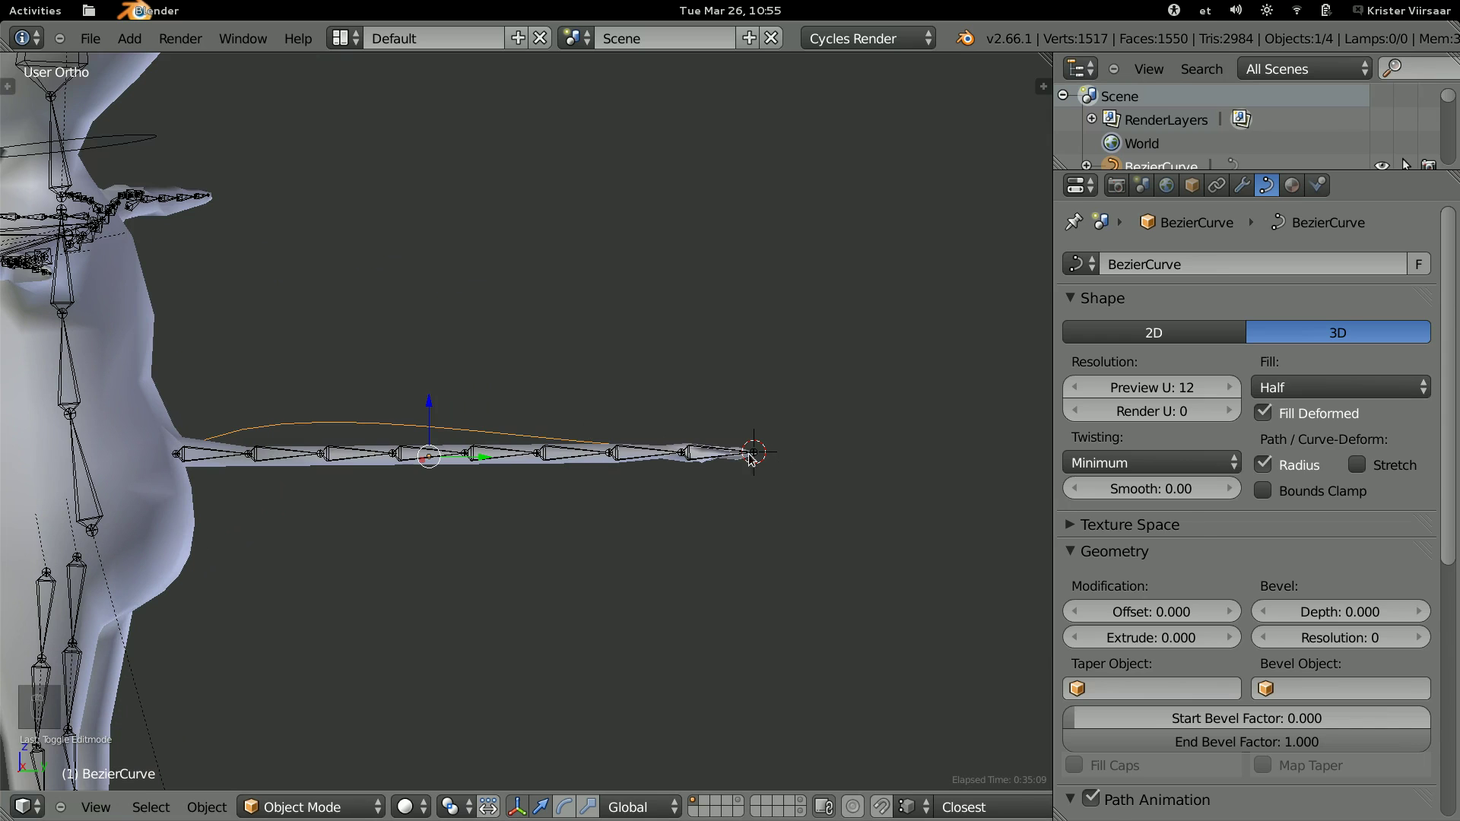
middle_click(689, 485)
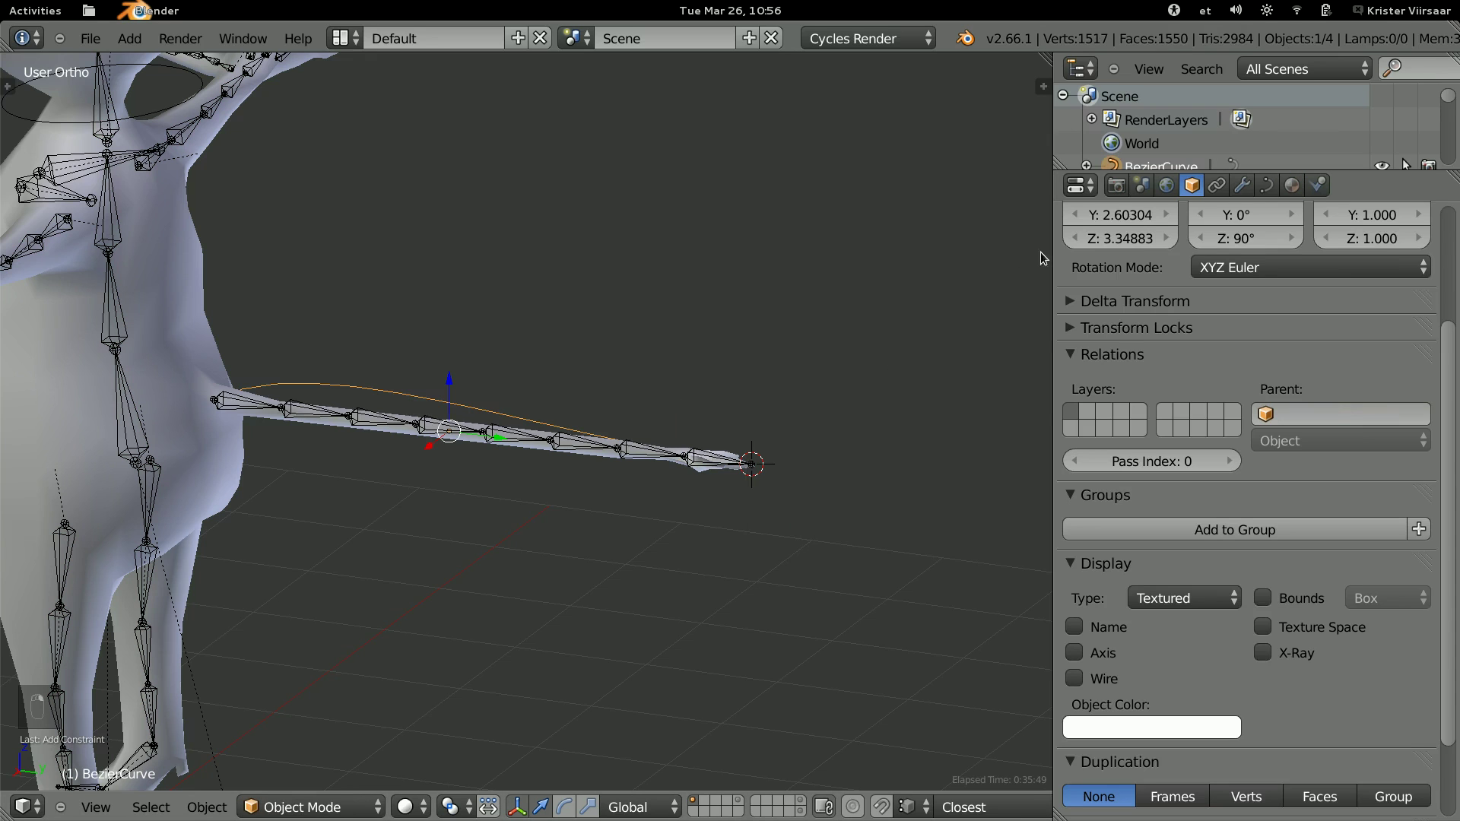
Give the tail-tip bone a Spline IK constraint targeting TailSpline with chain length 8.
key("n")
key("a")
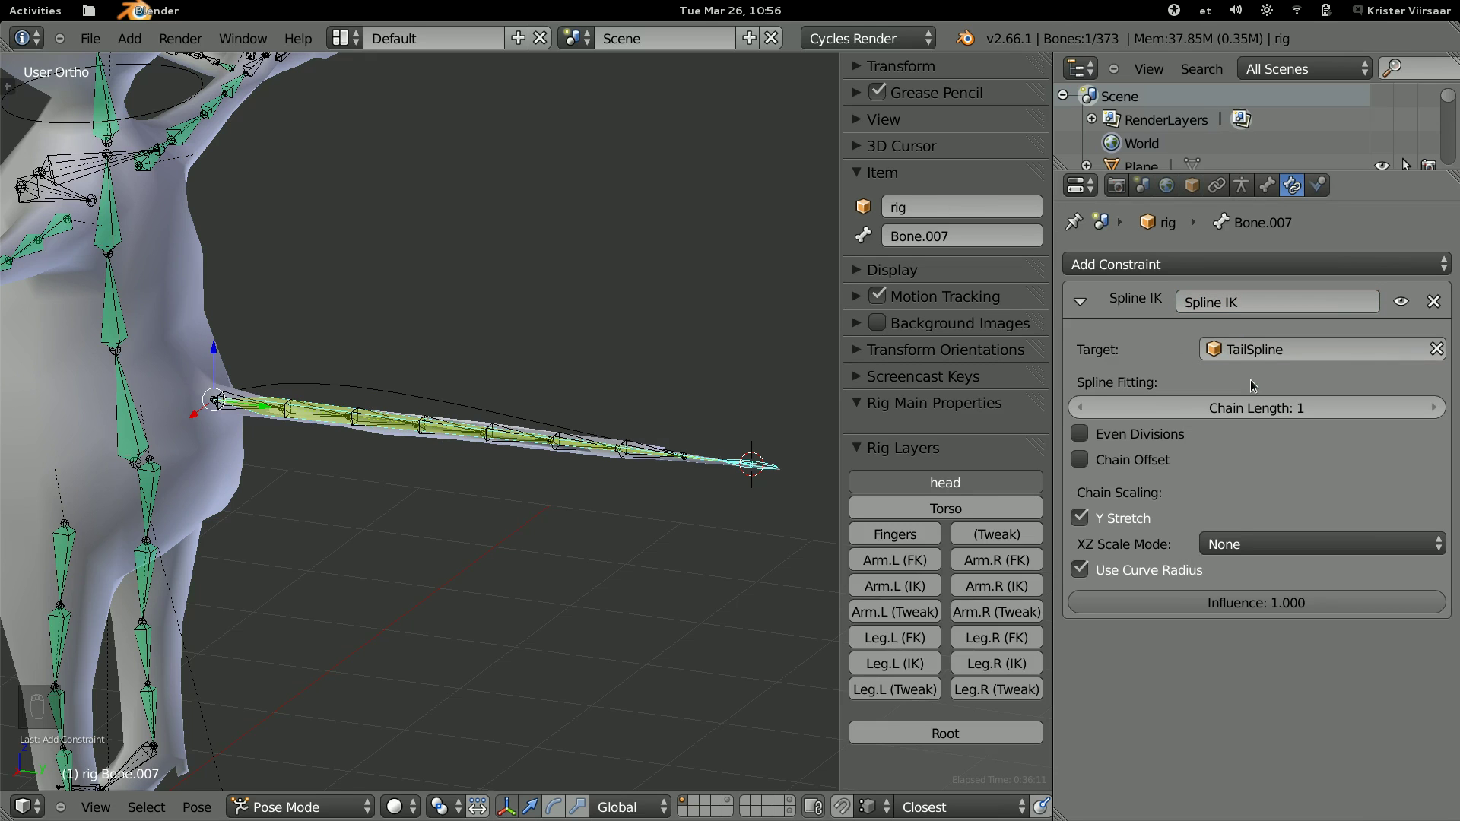
left_click_drag(538, 391, 619, 438)
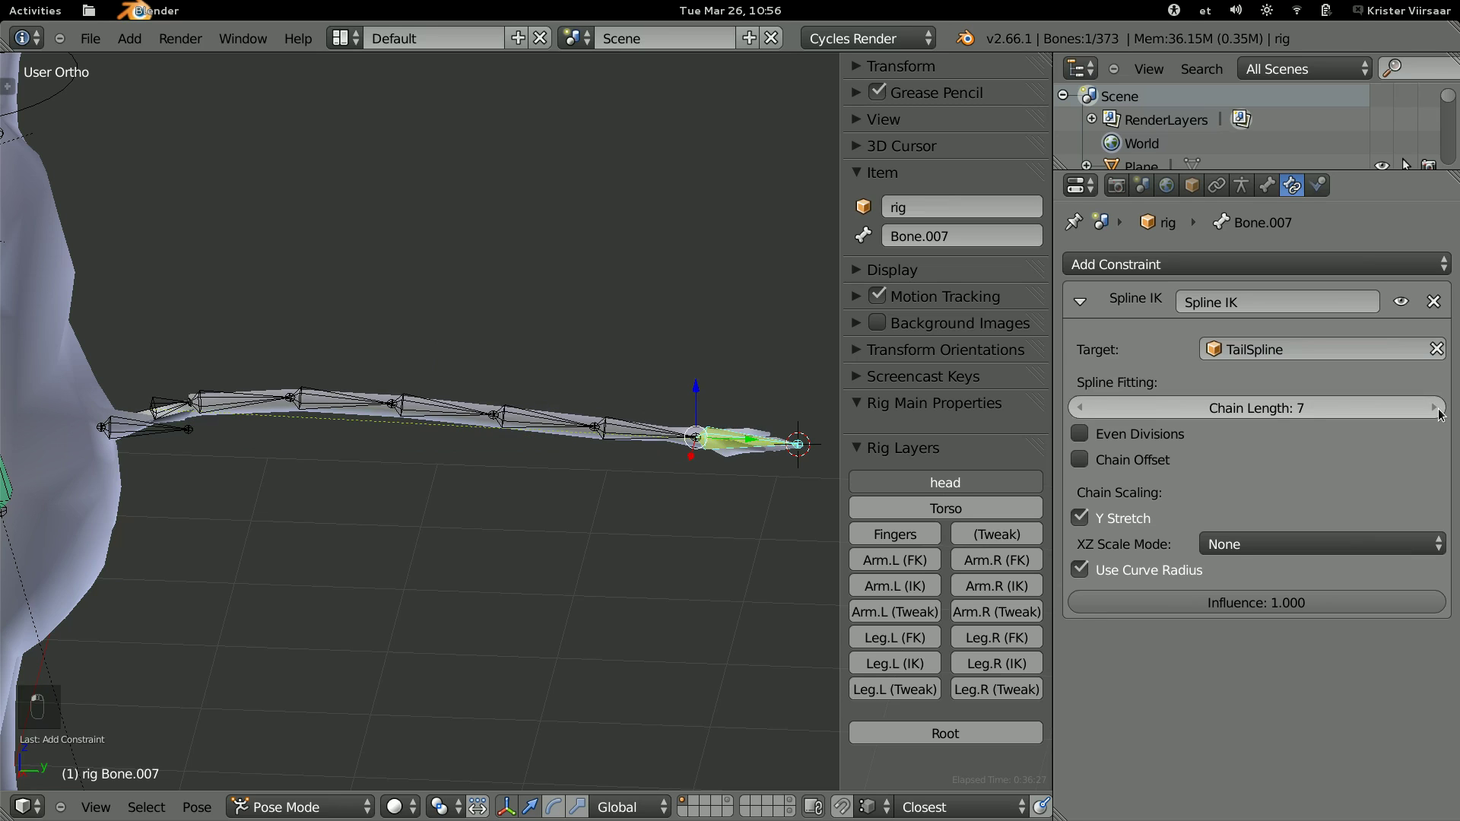
left_click_drag(1440, 415, 1440, 414)
left_click_drag(1441, 414, 1096, 459)
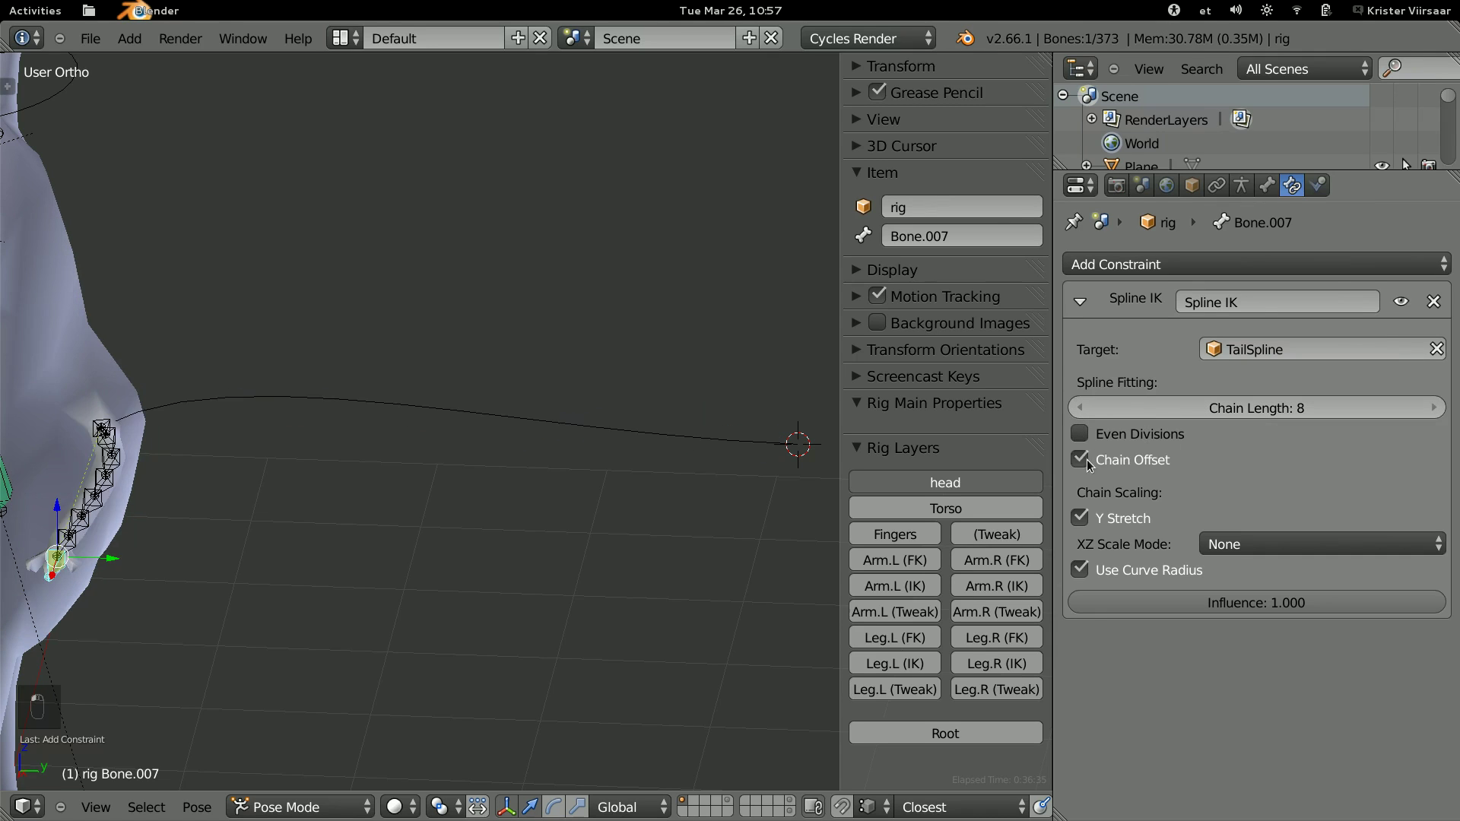
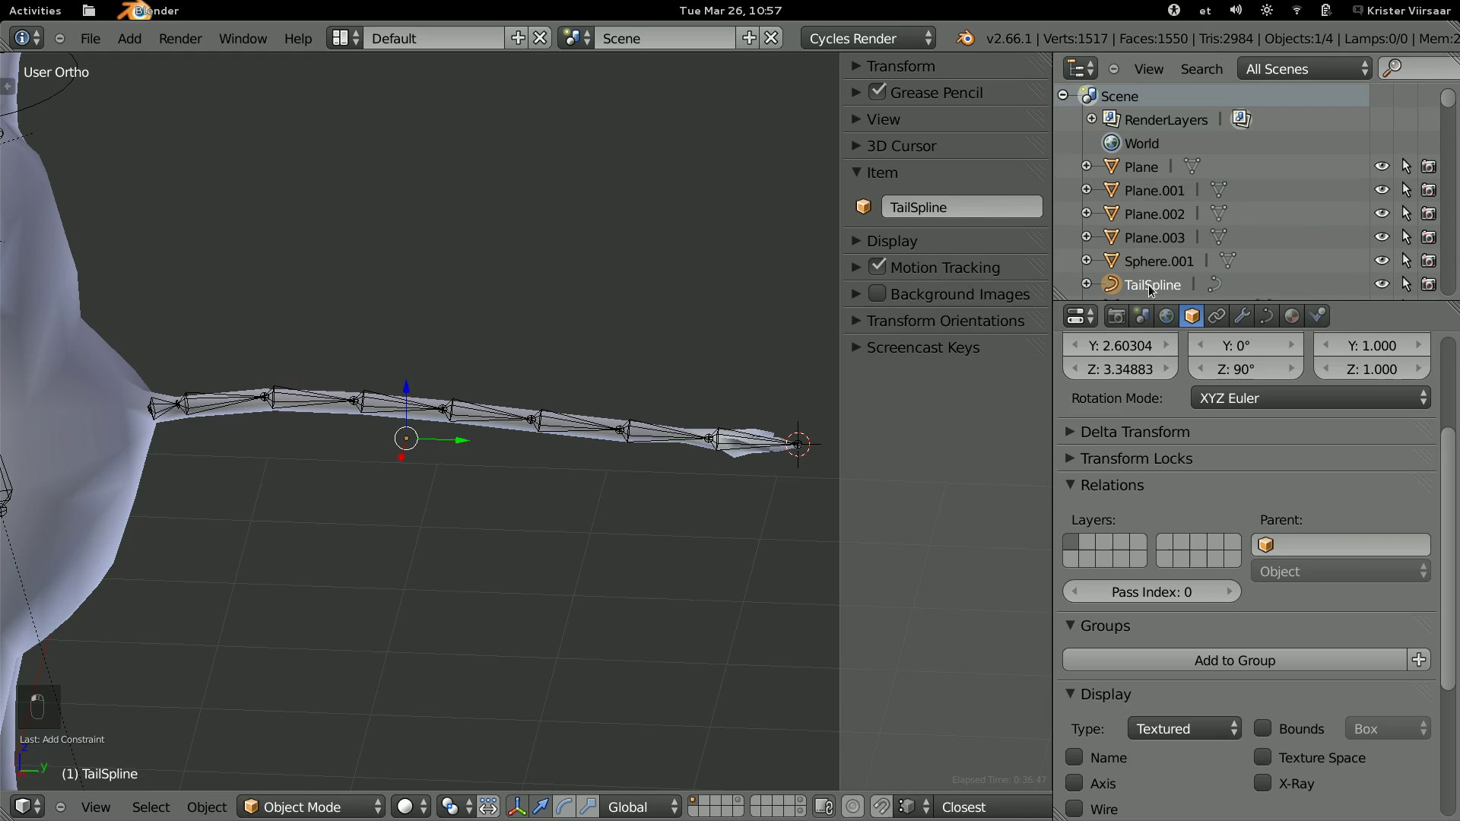
Edit TailSpline, moving the curve point near the hip and undoing the trial move.
key("Tab")
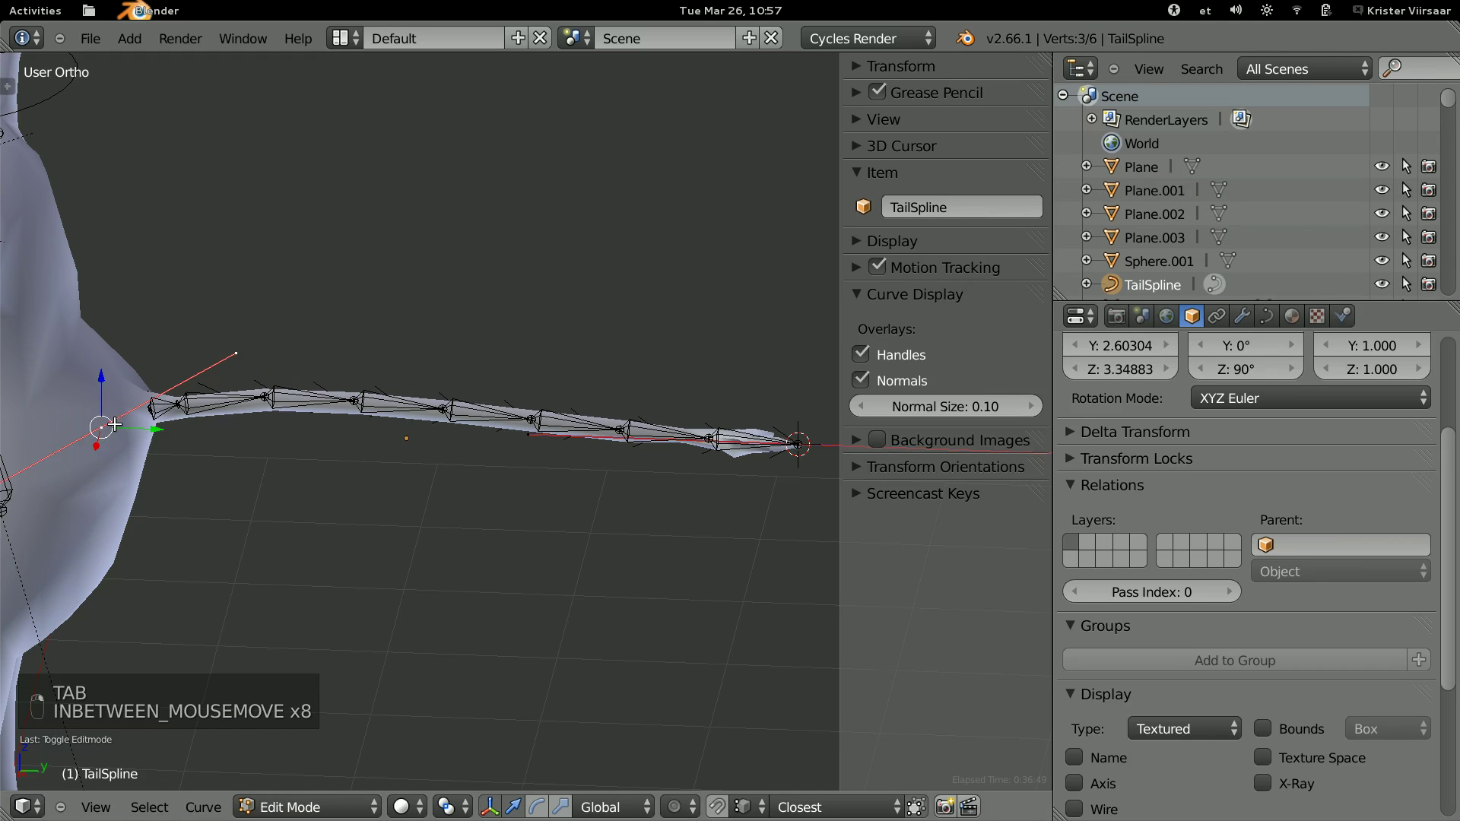
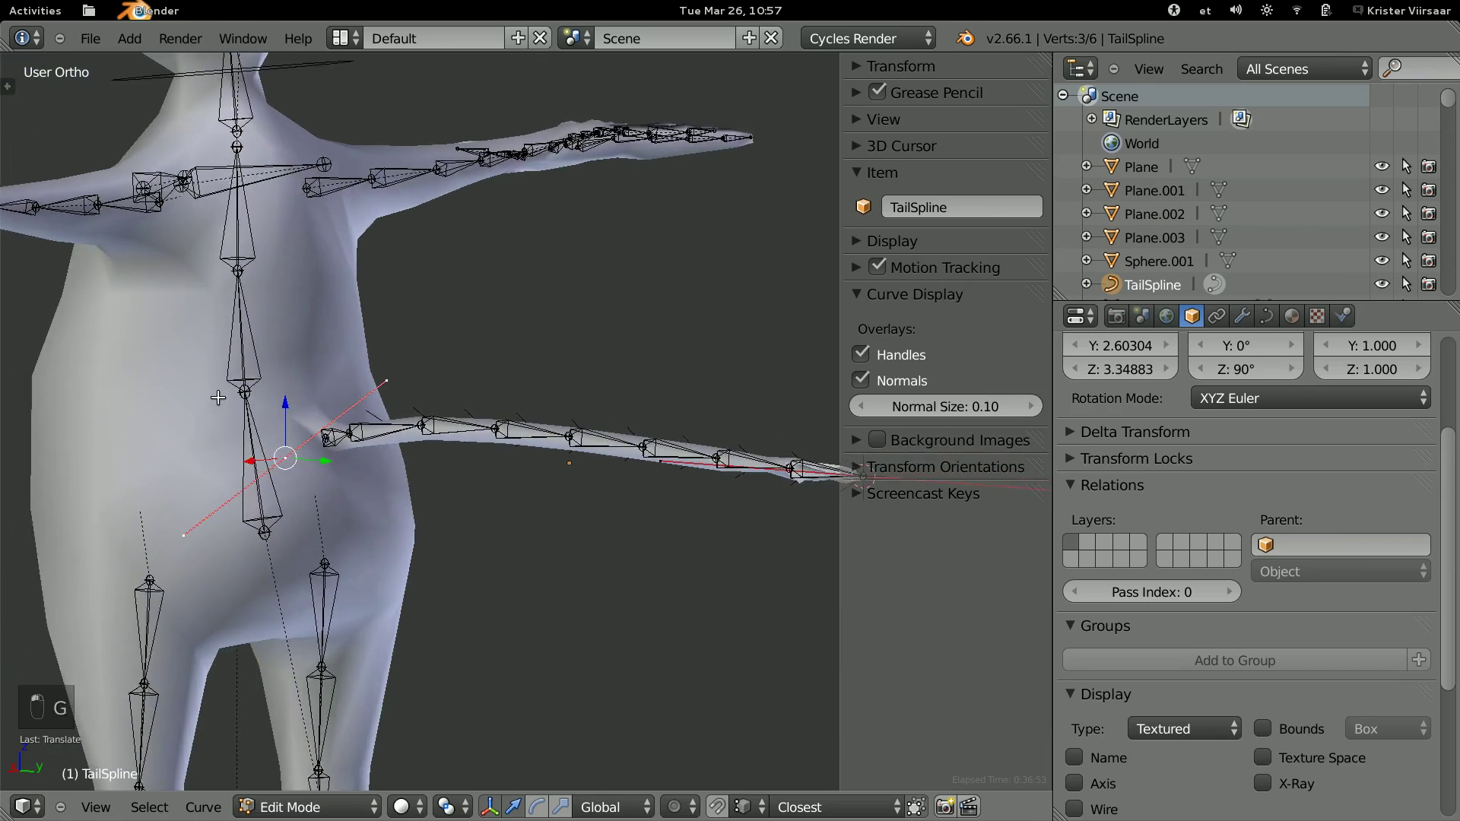
key("g")
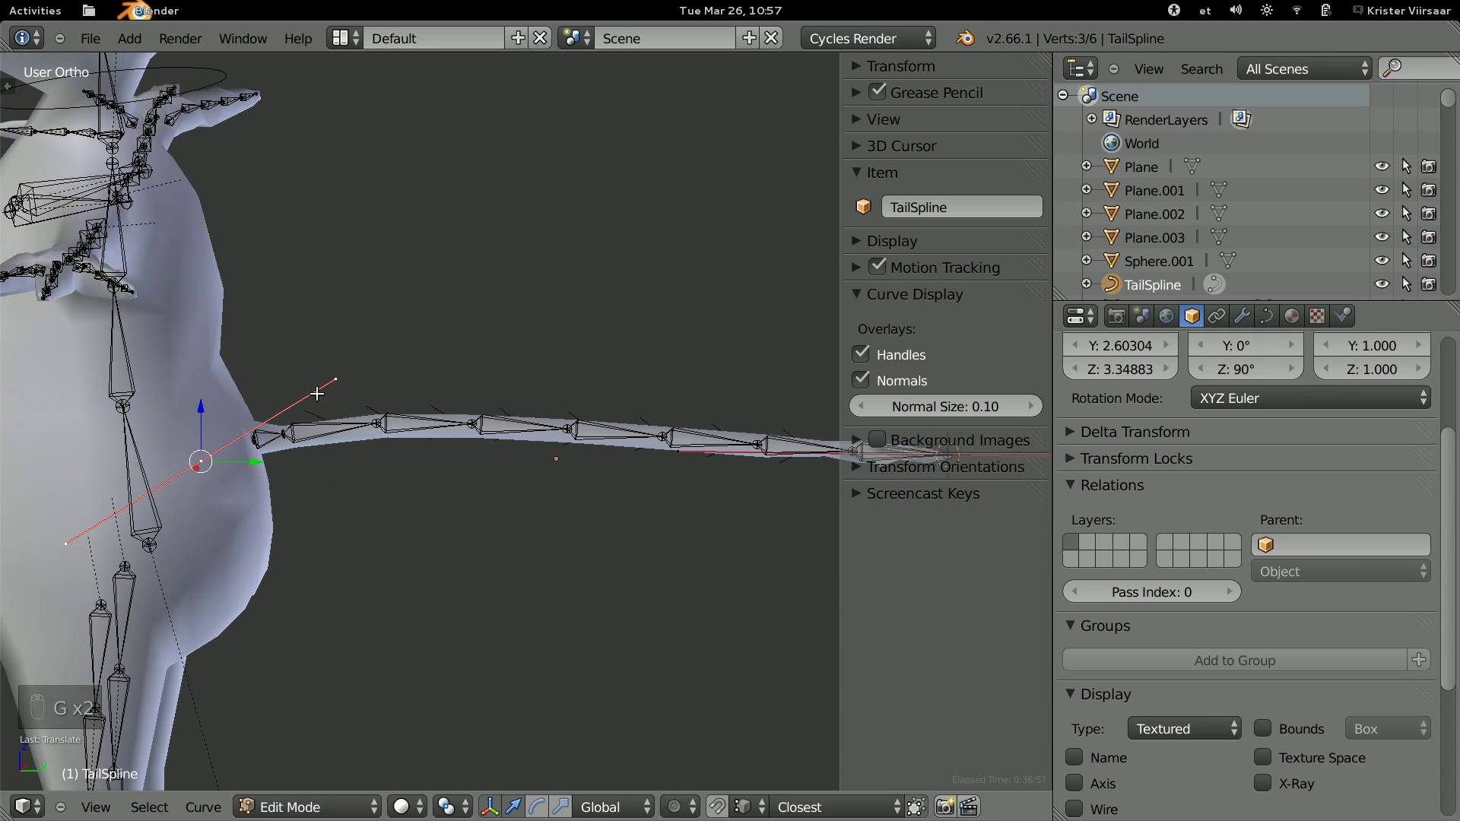
key("ctrl+z")
key("ctrl+z")
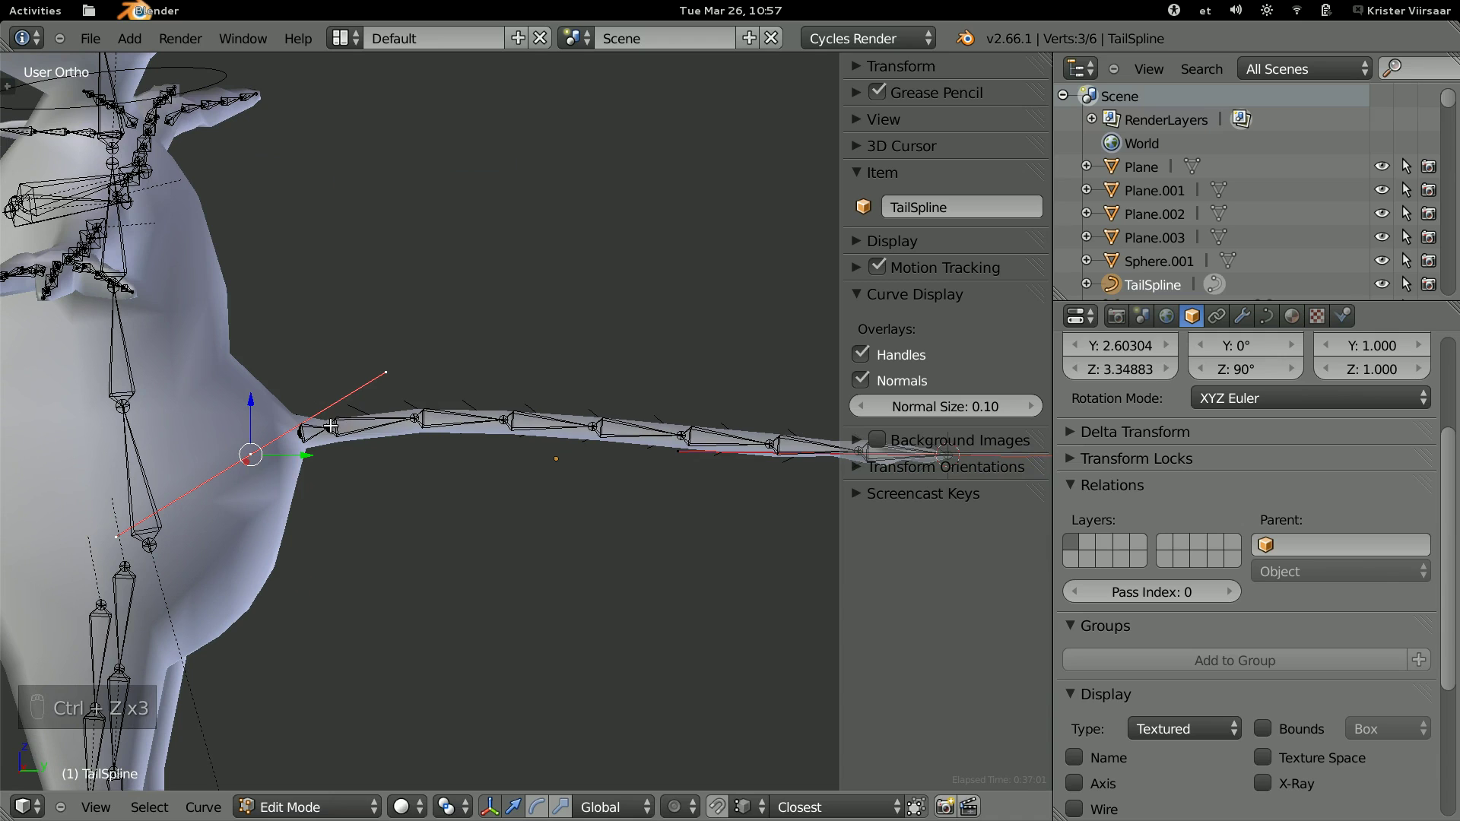
key("Tab")
Toggle between Edit and Pose Mode to check the tail bones follow the reshaped curve.
key("Tab")
key("Tab")
key("Tab")
key("Tab")
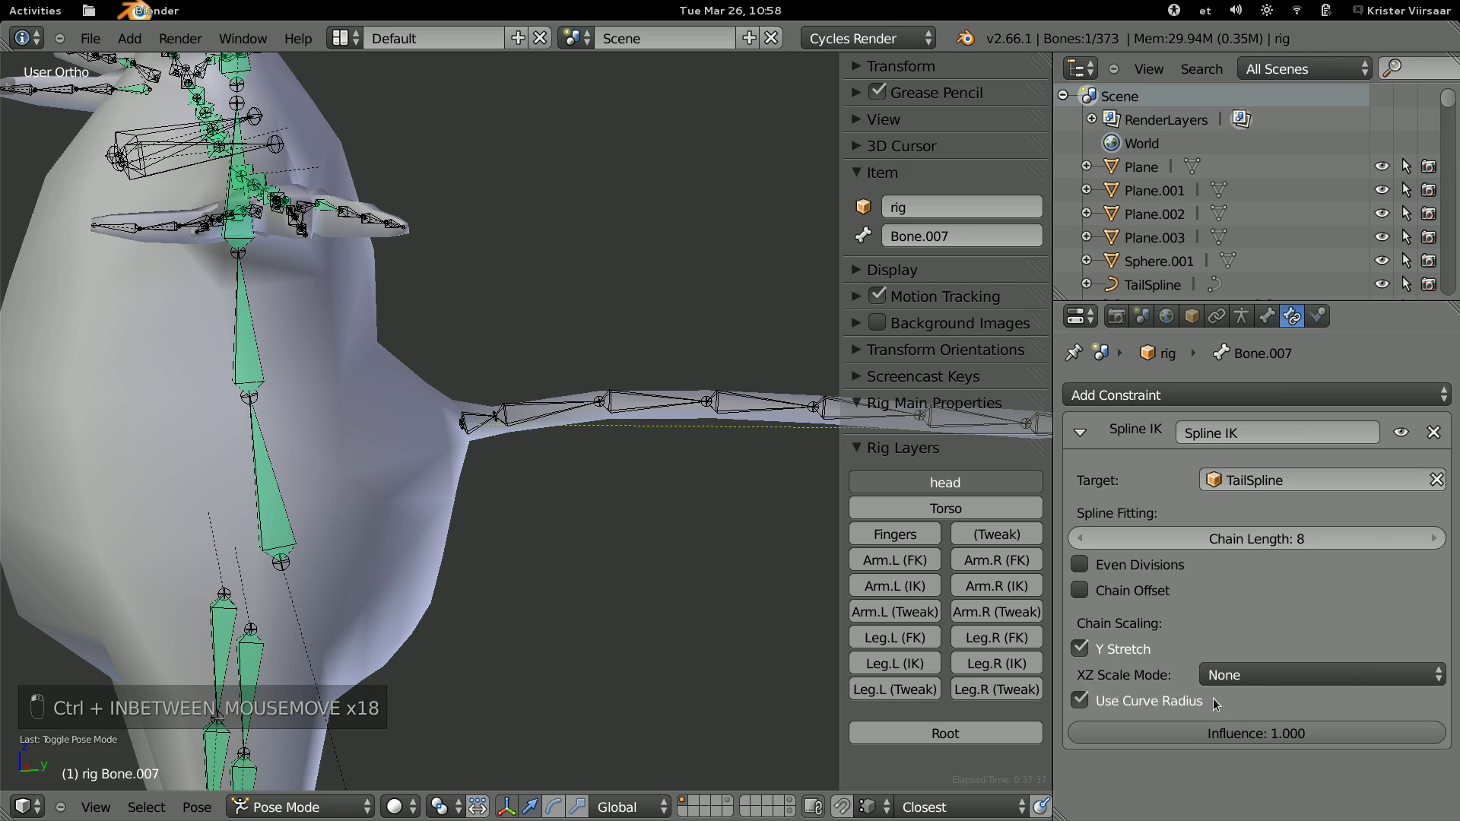
Undo the last few curve edits and go back into editing the TailSpline curve.
key("ctrl+z")
key("ctrl+z")
key("ctrl+z")
key("ctrl+z")
key("ctrl+z")
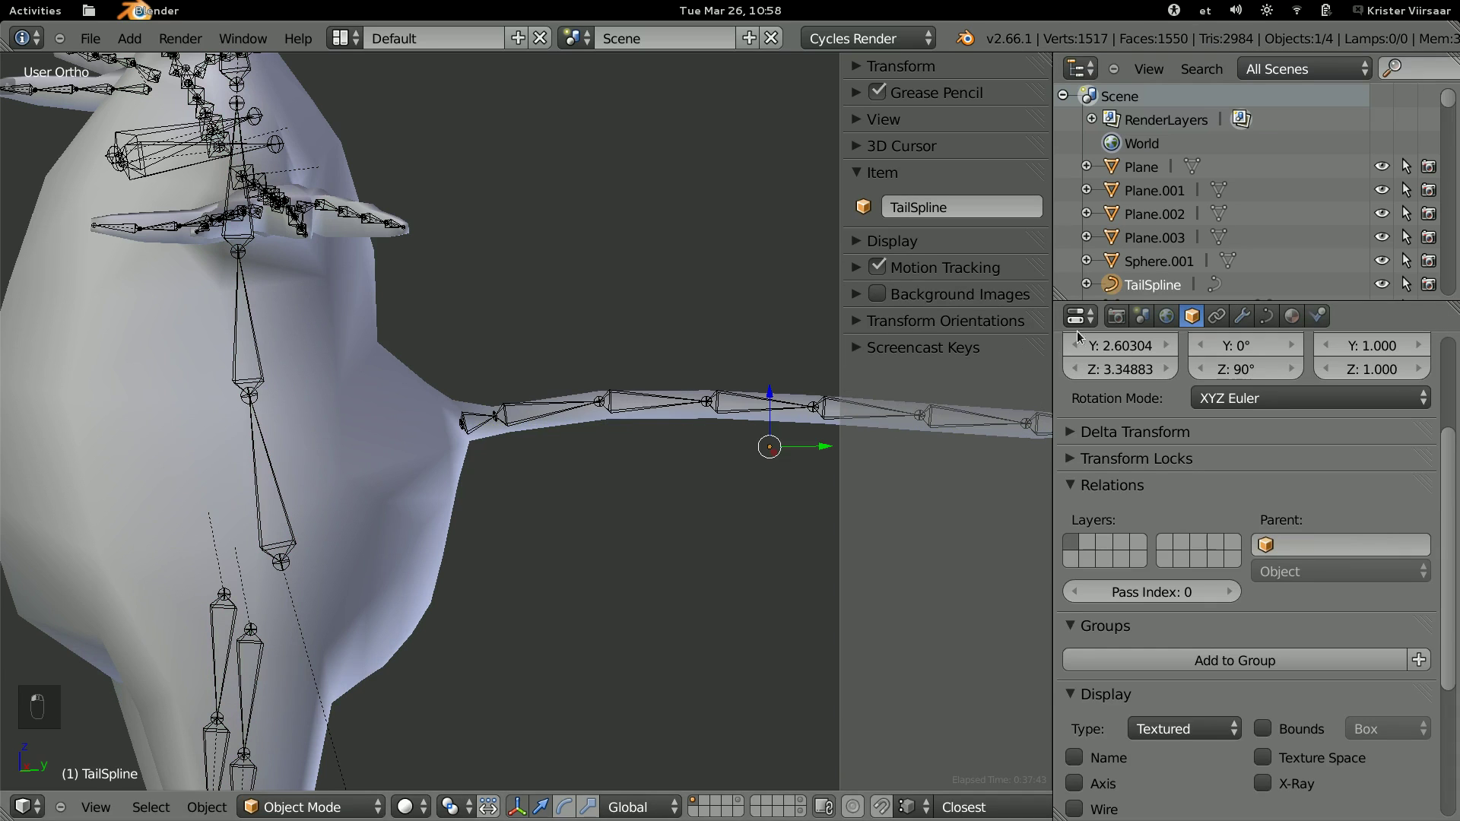
key("Tab")
Move and rotate the tail curve's points from base to tip so they follow the tail.
key("g")
key("g")
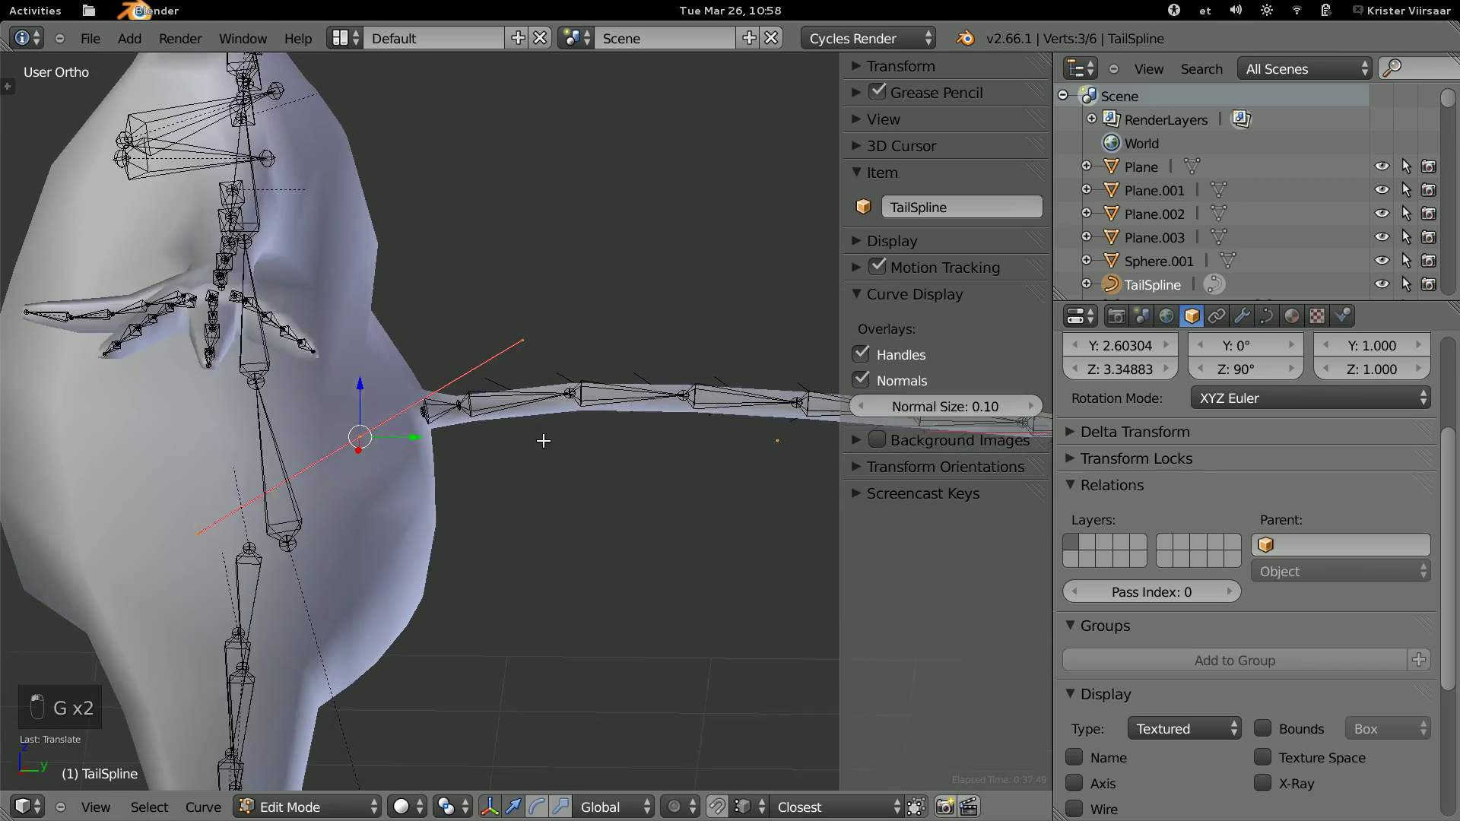
key("g")
key("g")
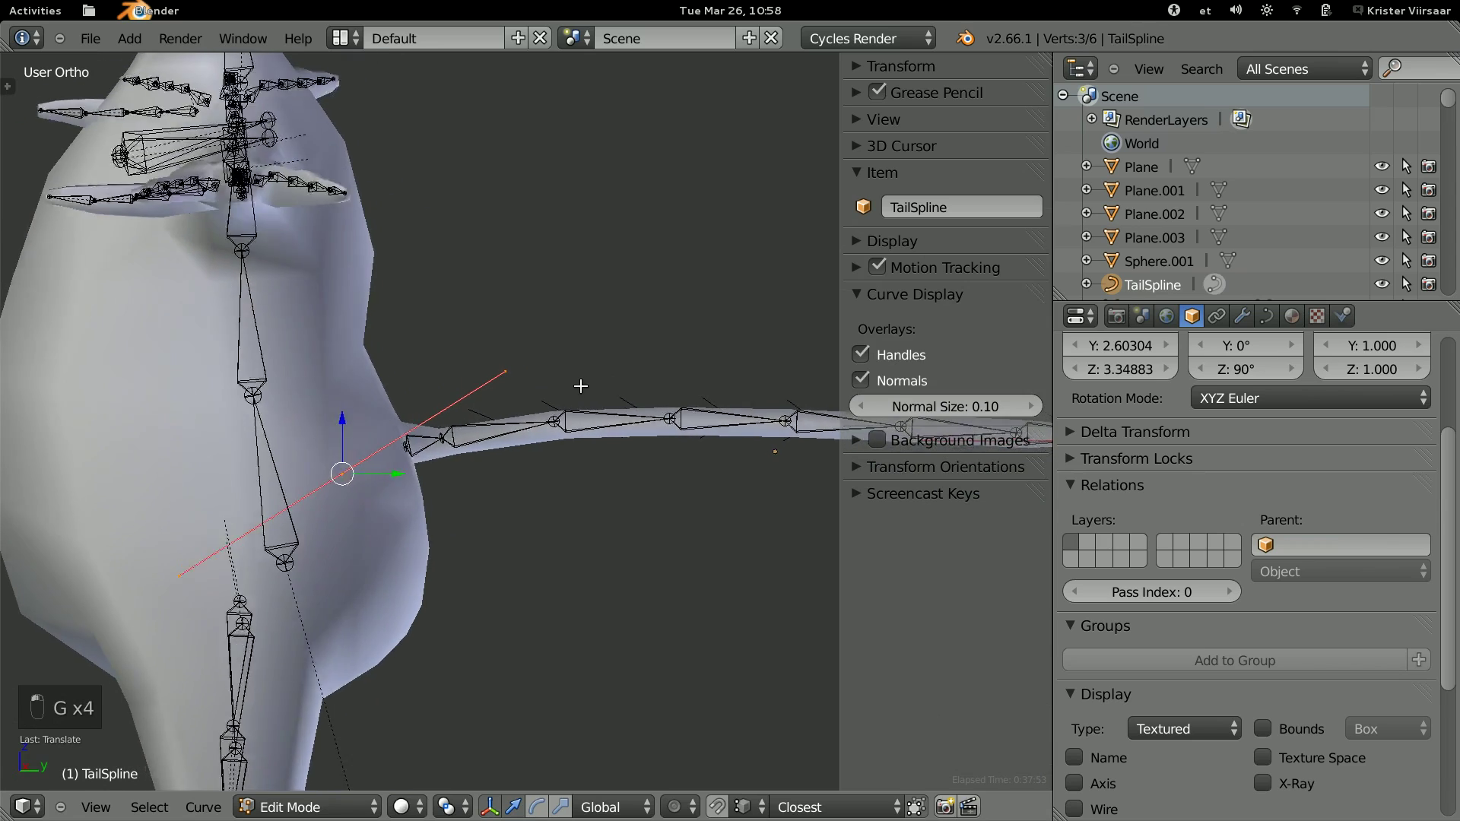
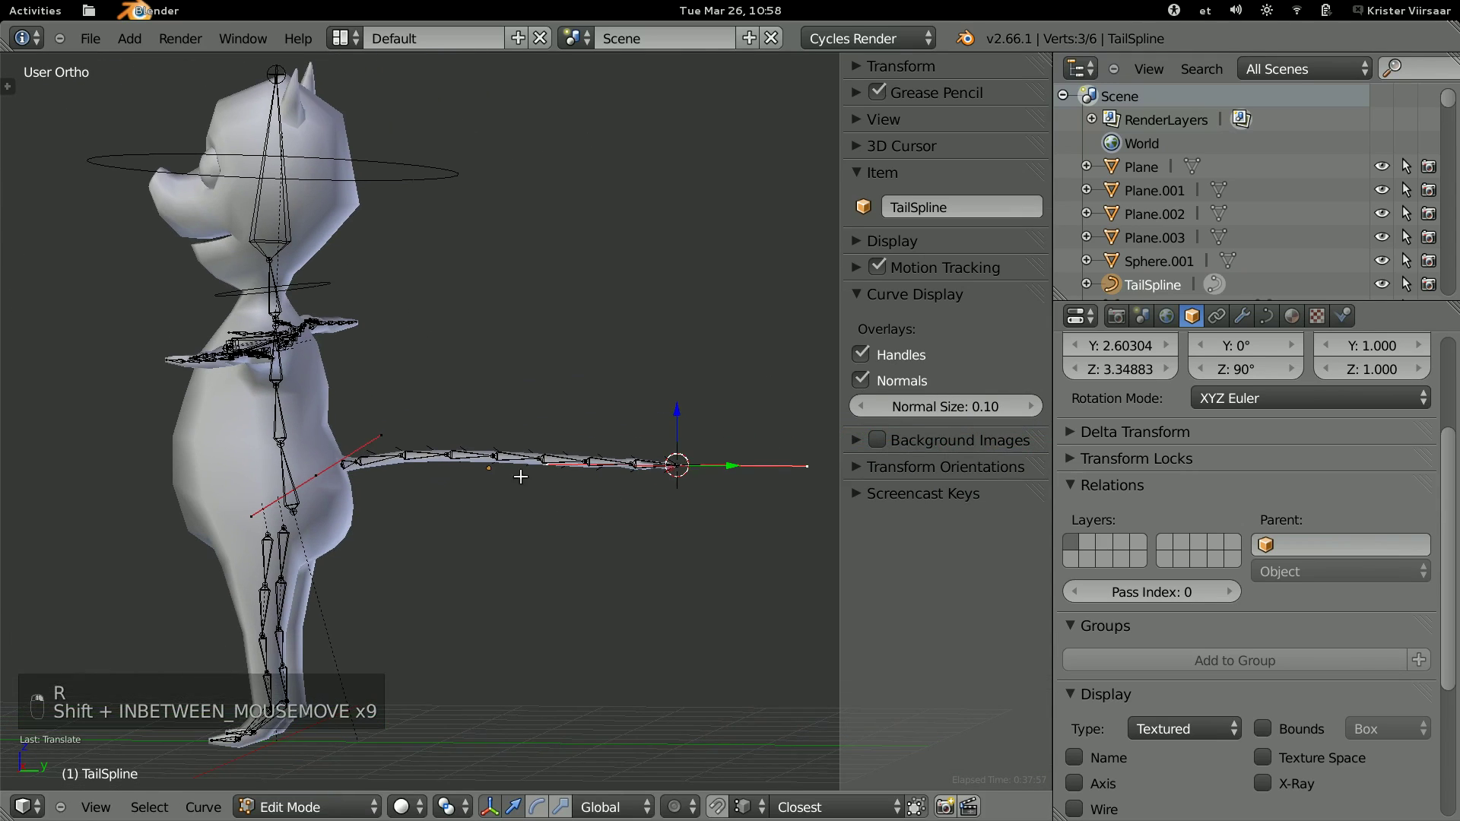
key("g")
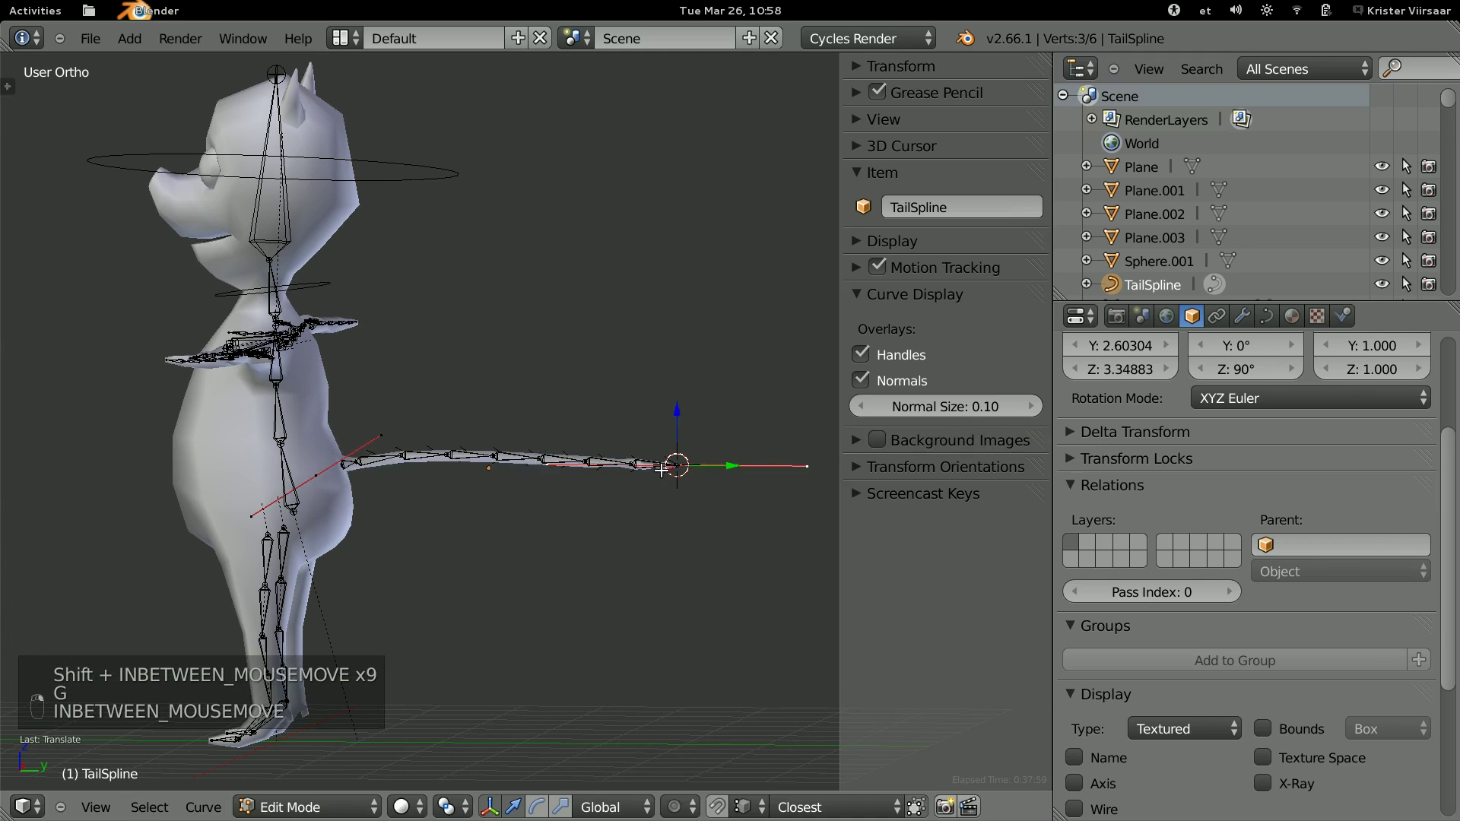
key("g")
key("r")
key("g")
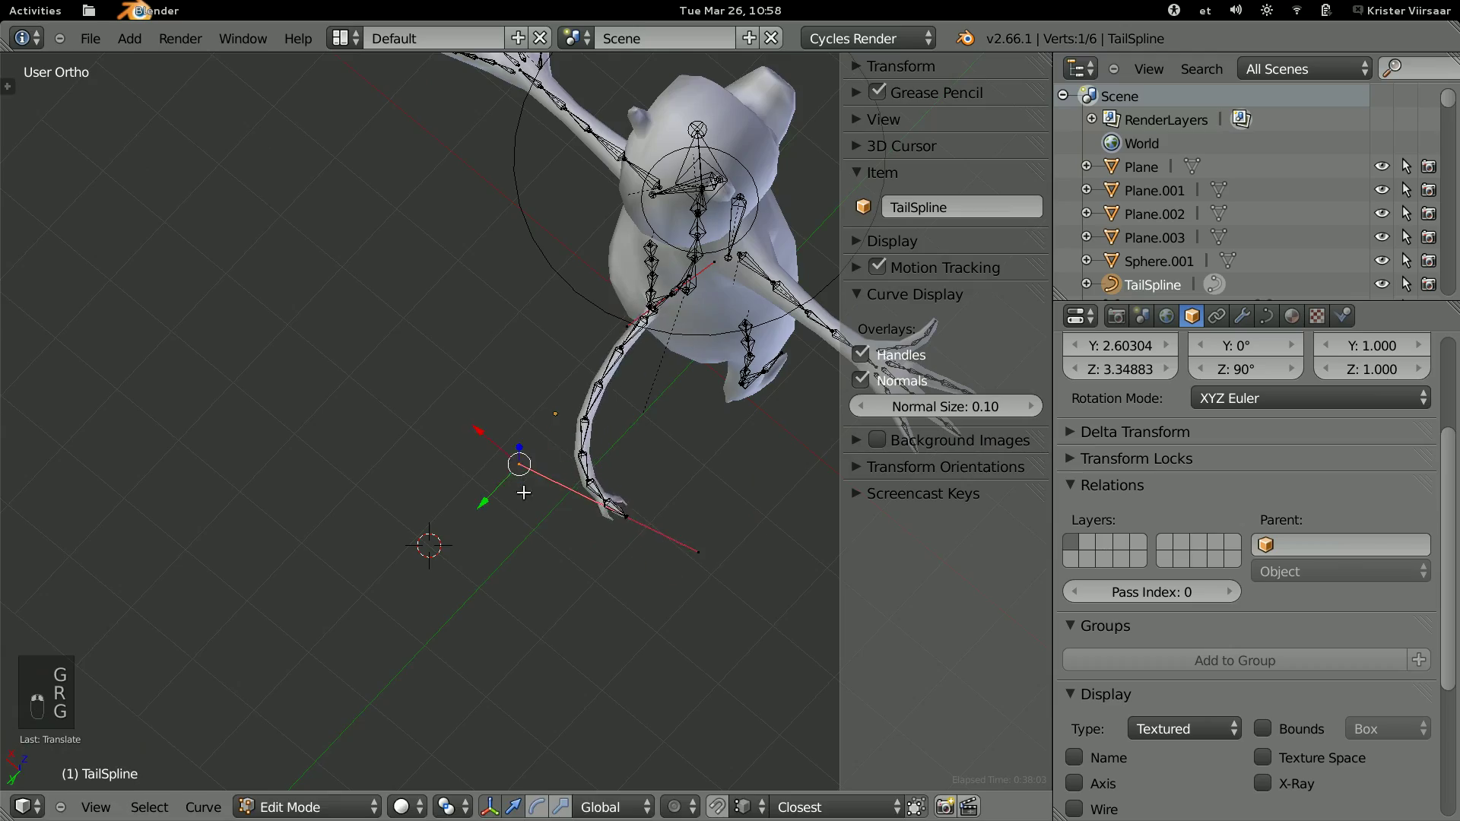
Undo the stray point moves and return the rig to Pose Mode with the torso control selected.
key("ctrl+z")
key("ctrl+z")
key("ctrl+z")
key("ctrl+z")
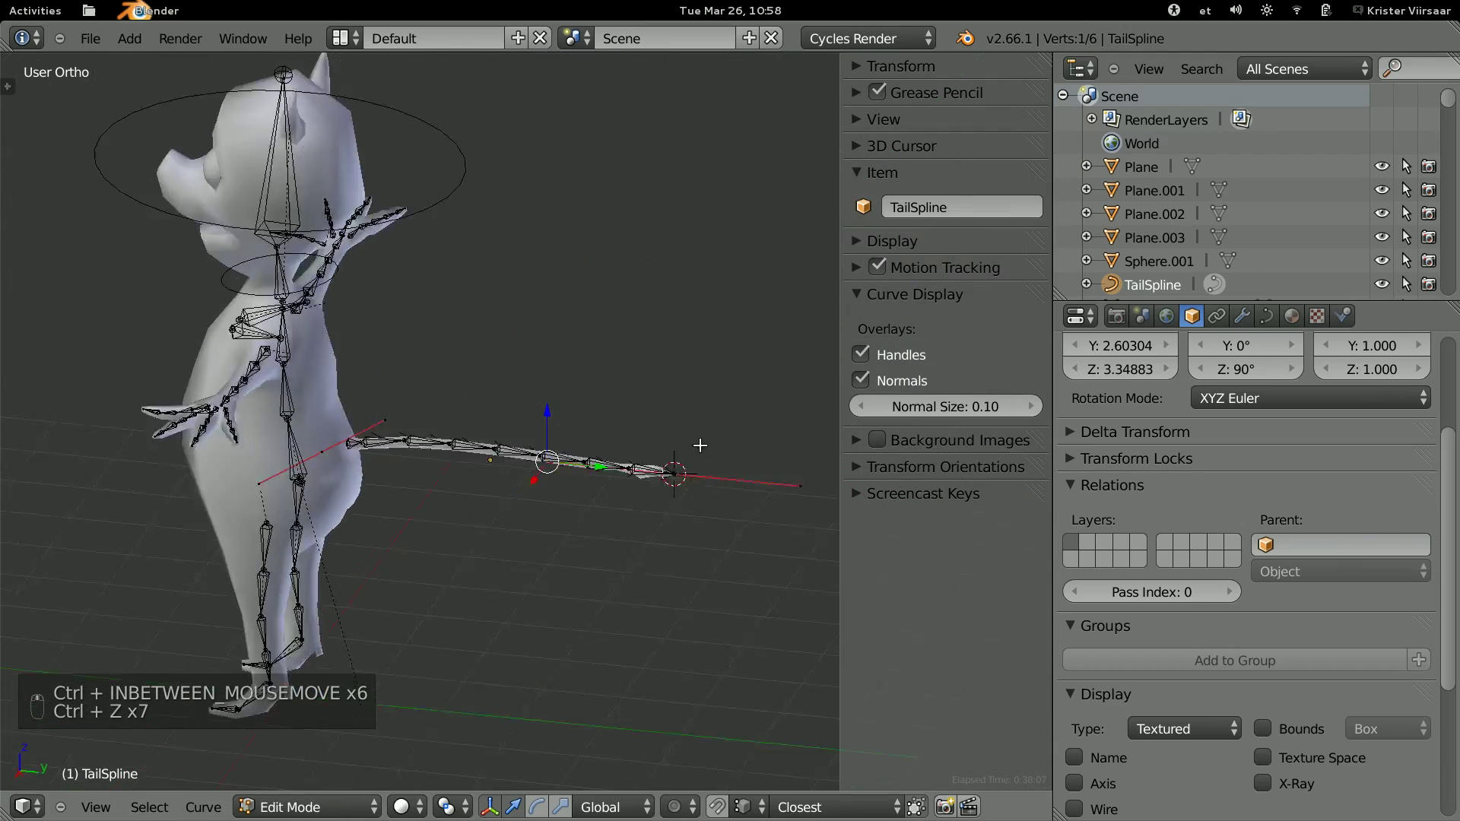
key("Tab")
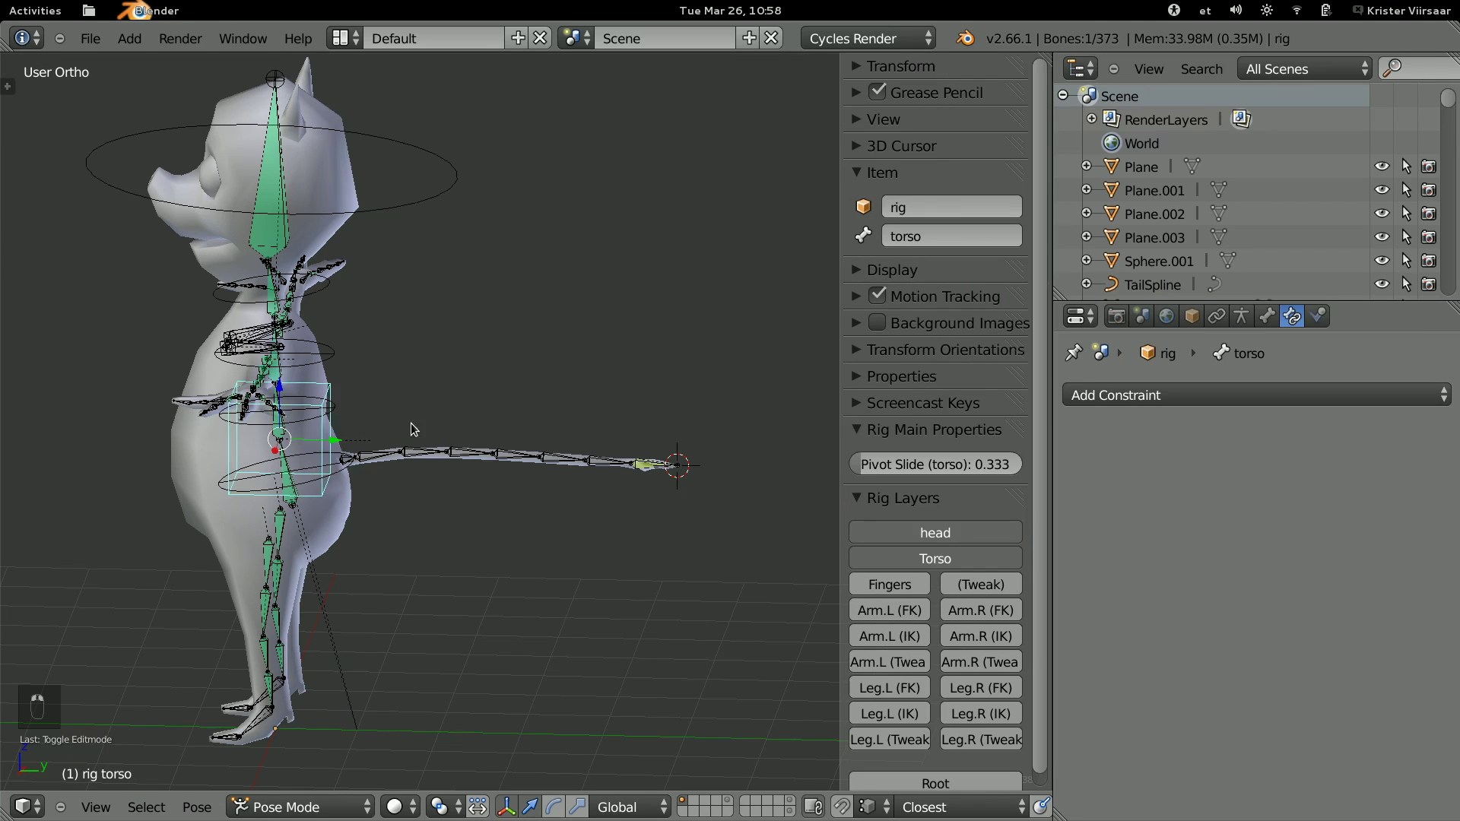
Nudge the torso control in Pose Mode, then select TailSpline and enter Edit Mode on it.
key("r")
key("g")
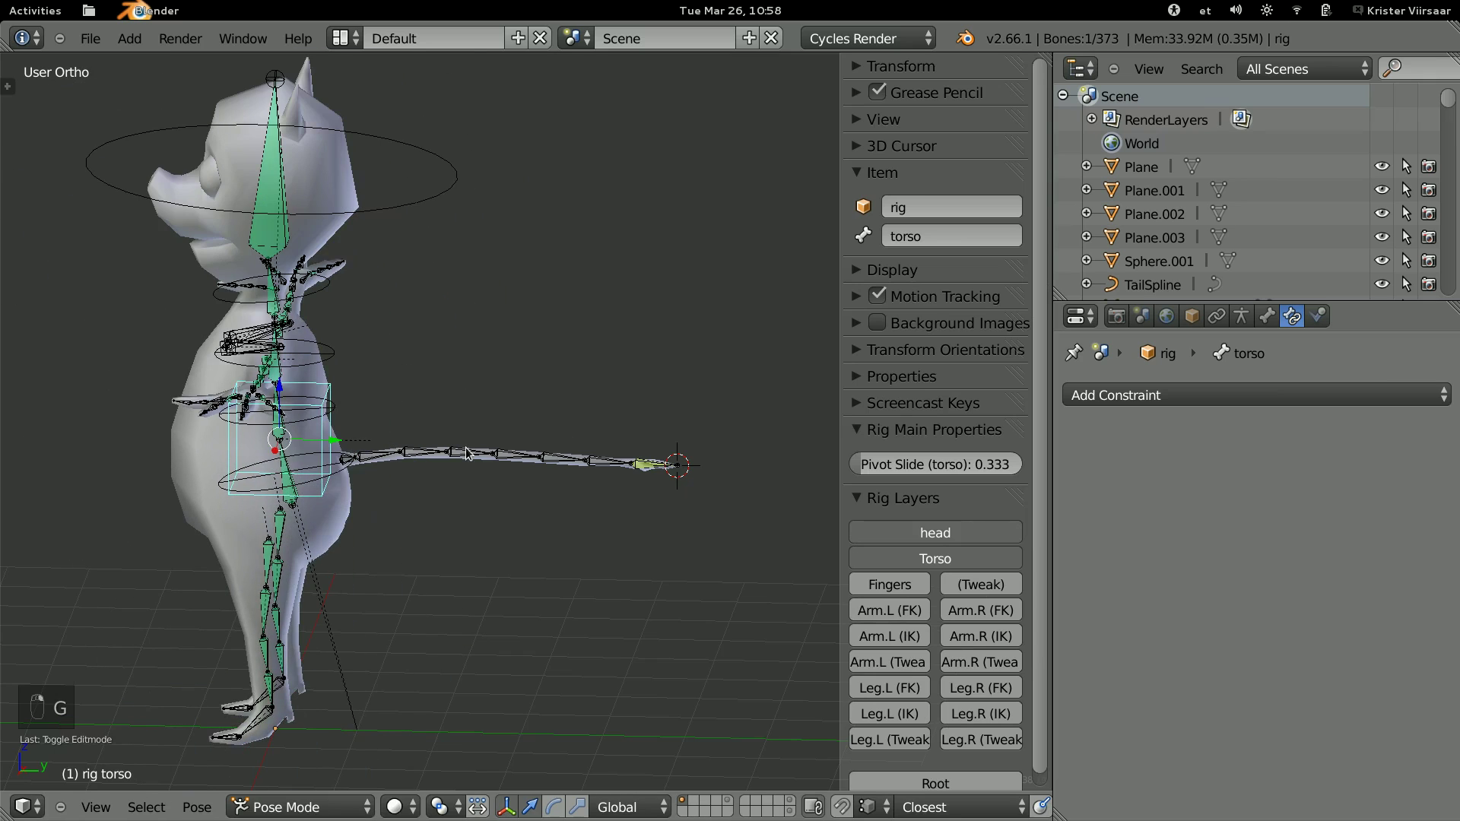
key("a")
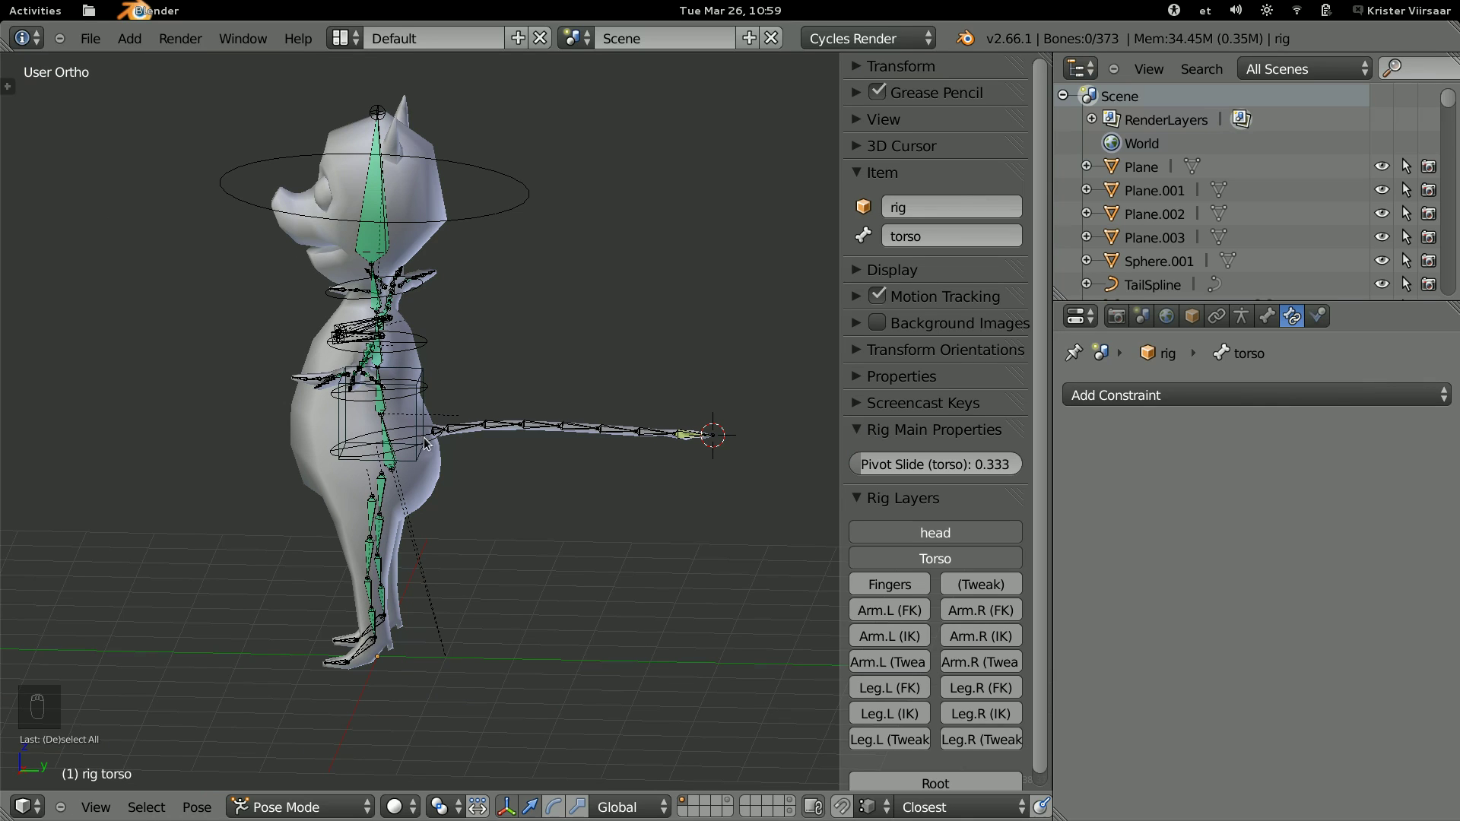
left_click_drag(466, 452, 1166, 285)
key("Tab")
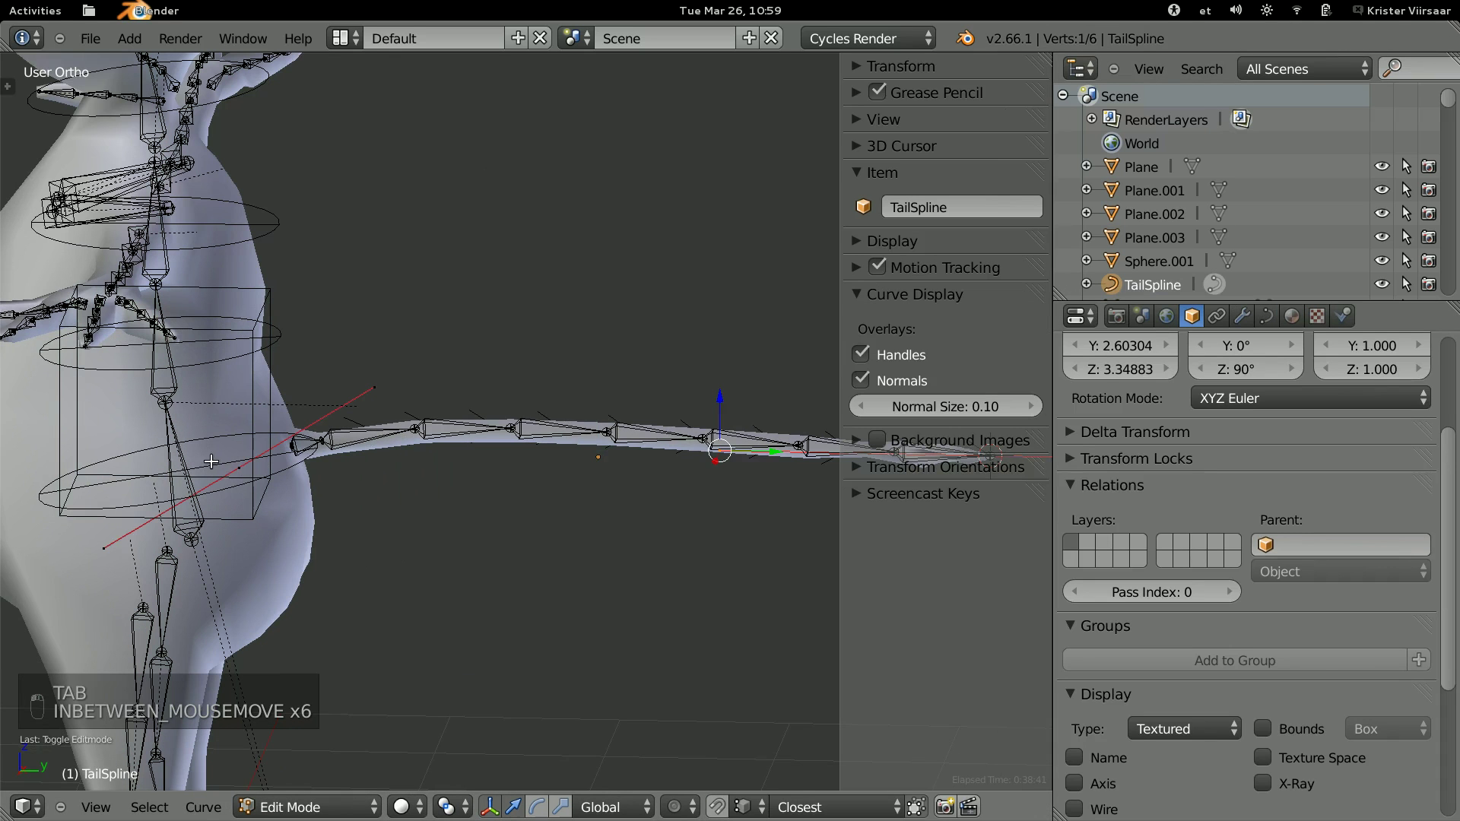
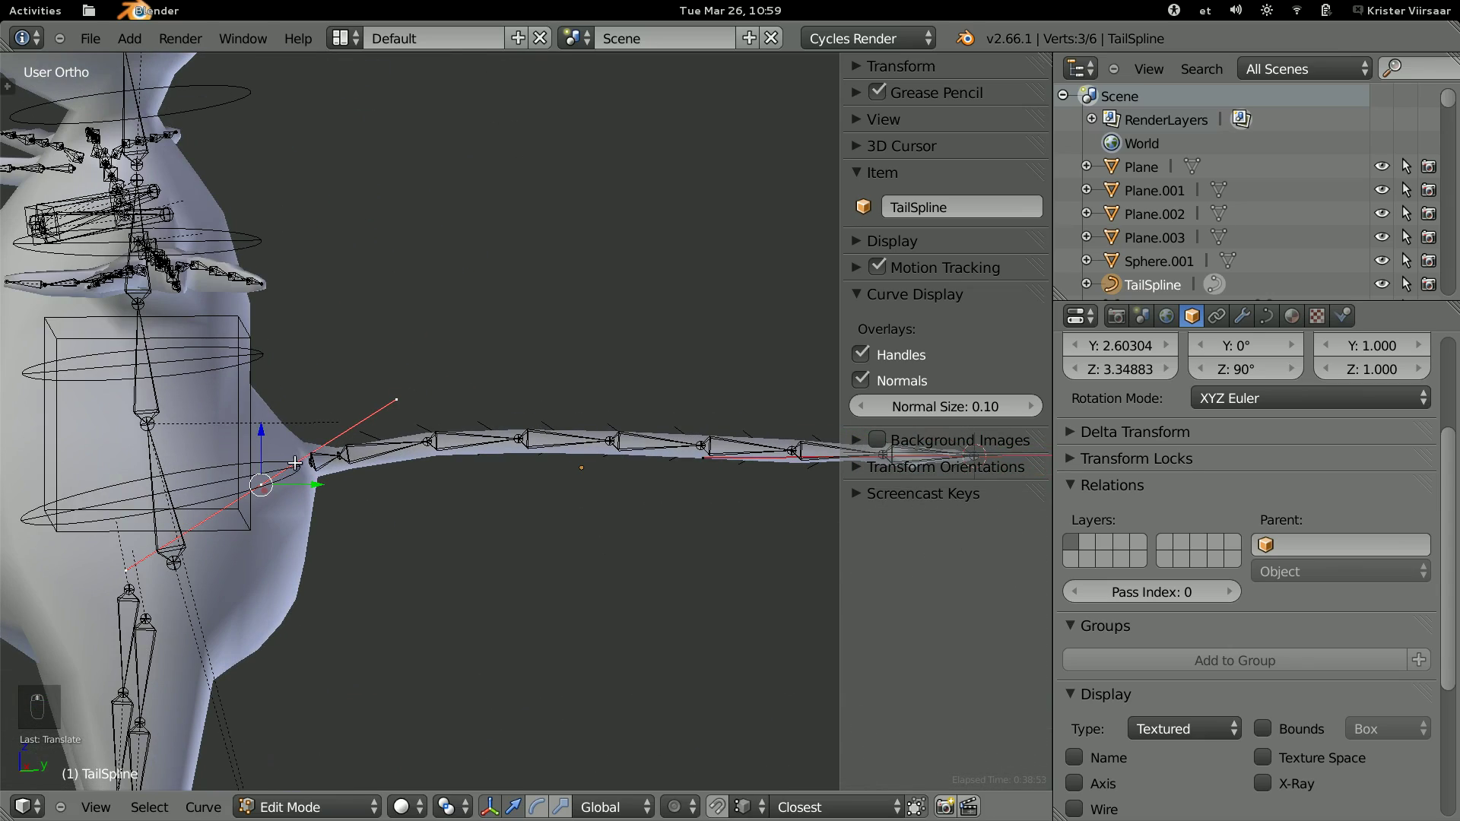
Snap the cursor to the tail base, leave Edit Mode and add a new Cube there.
key("shift+s")
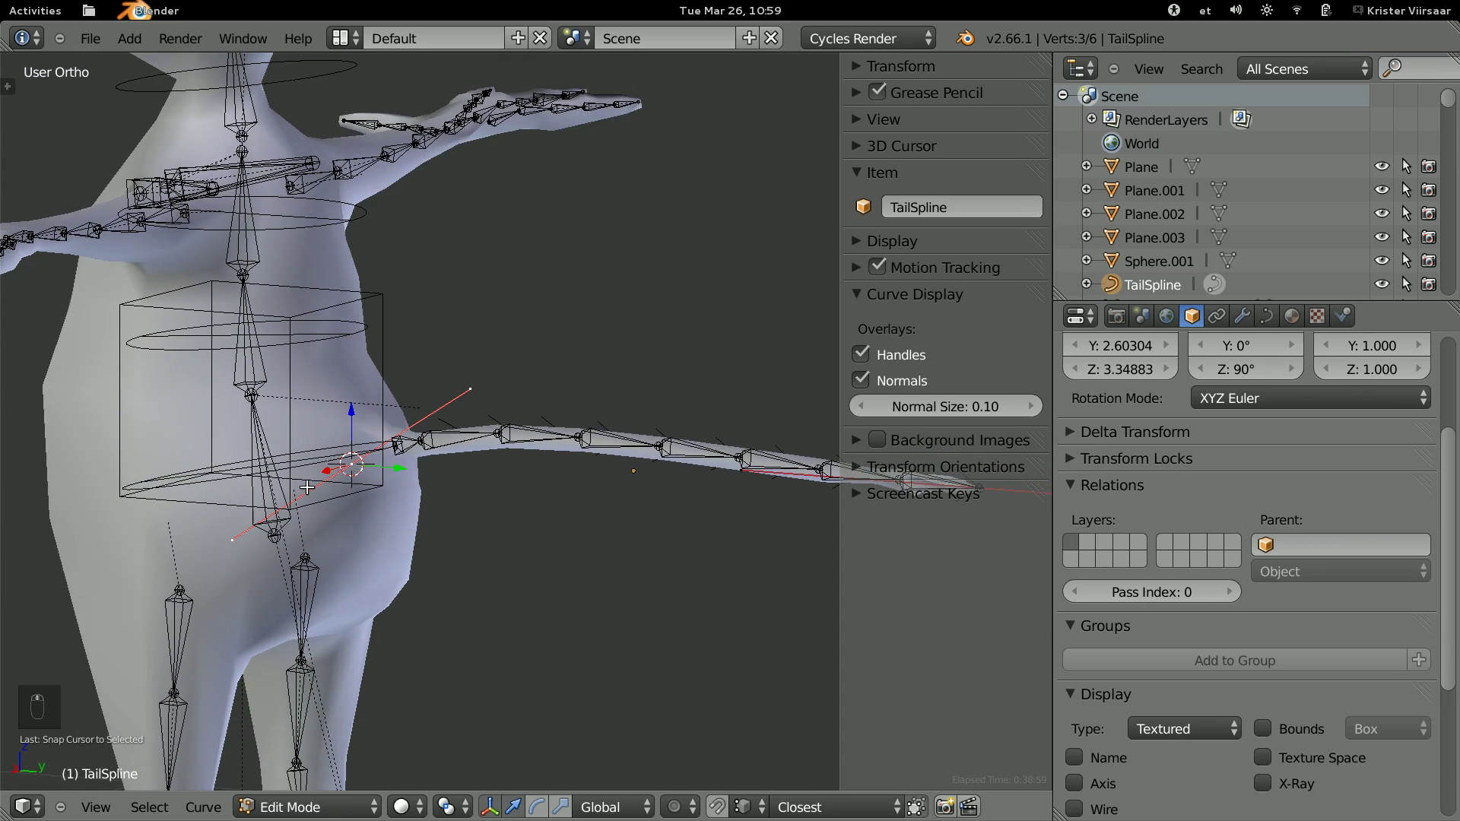
key("Tab")
key("shift+a")
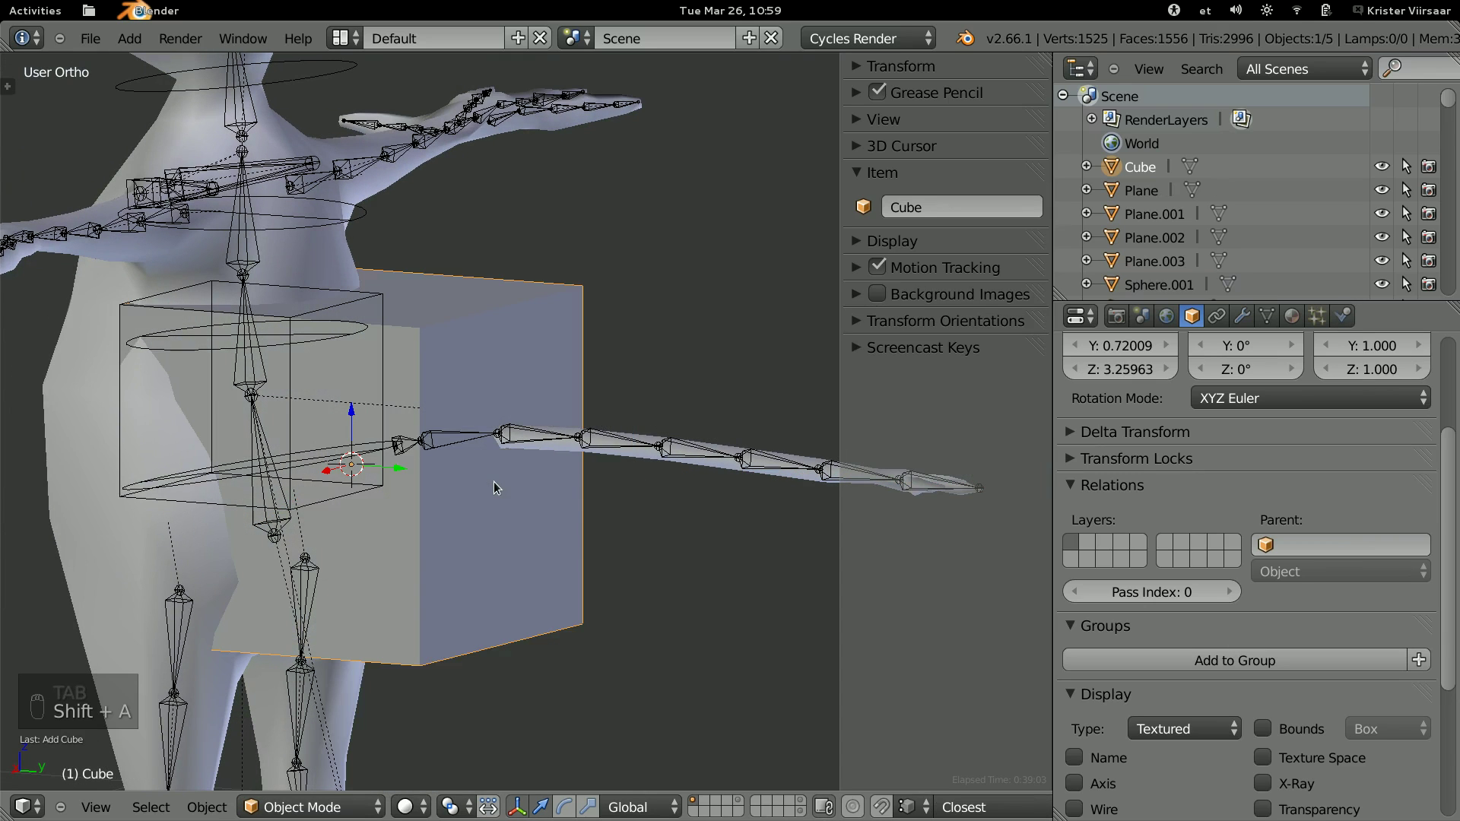
Scale the cube down and flatten it along Y into a thin upright plate, then reselect TailSpline.
key("s")
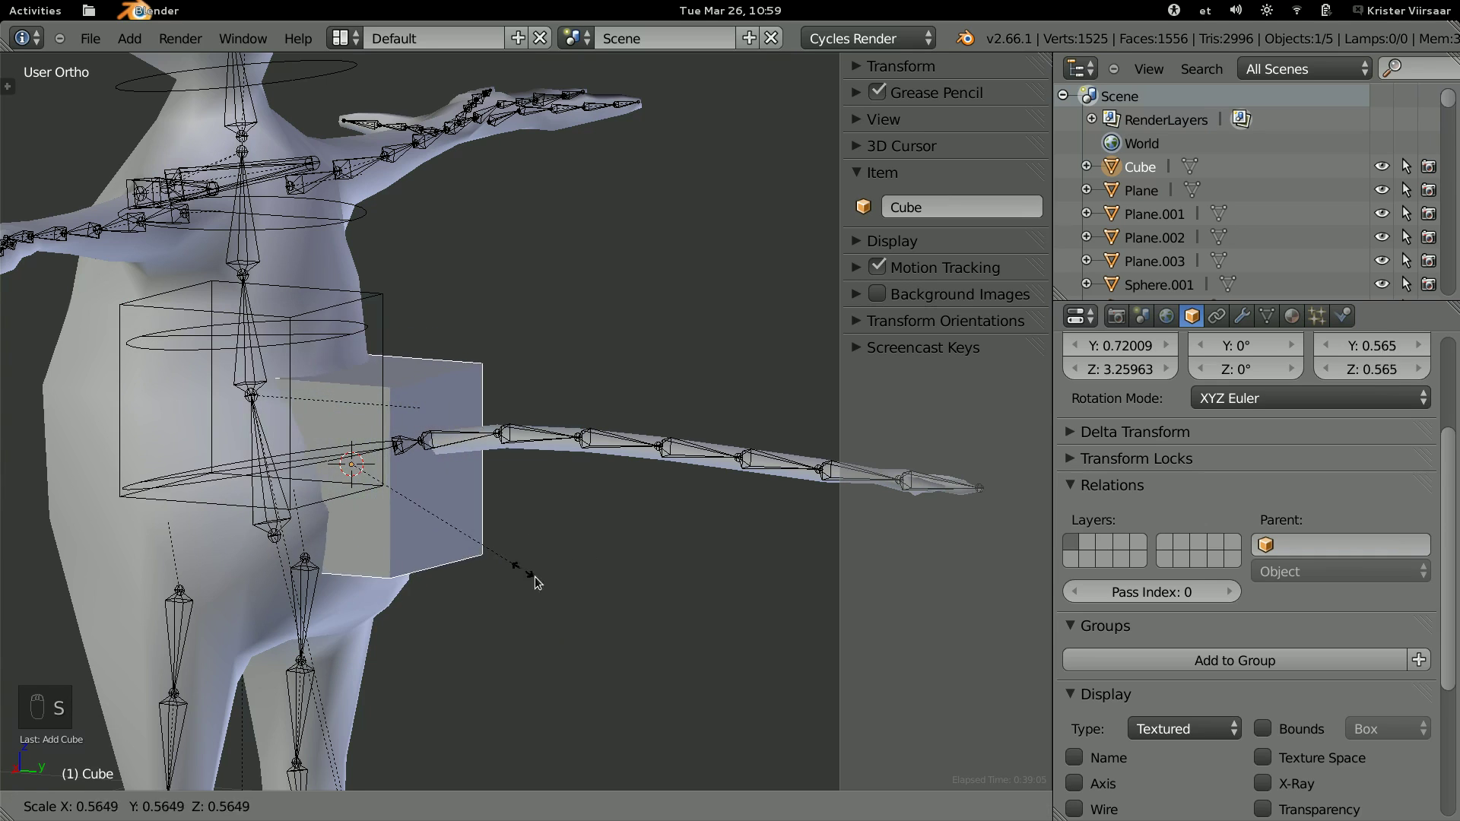
key("s")
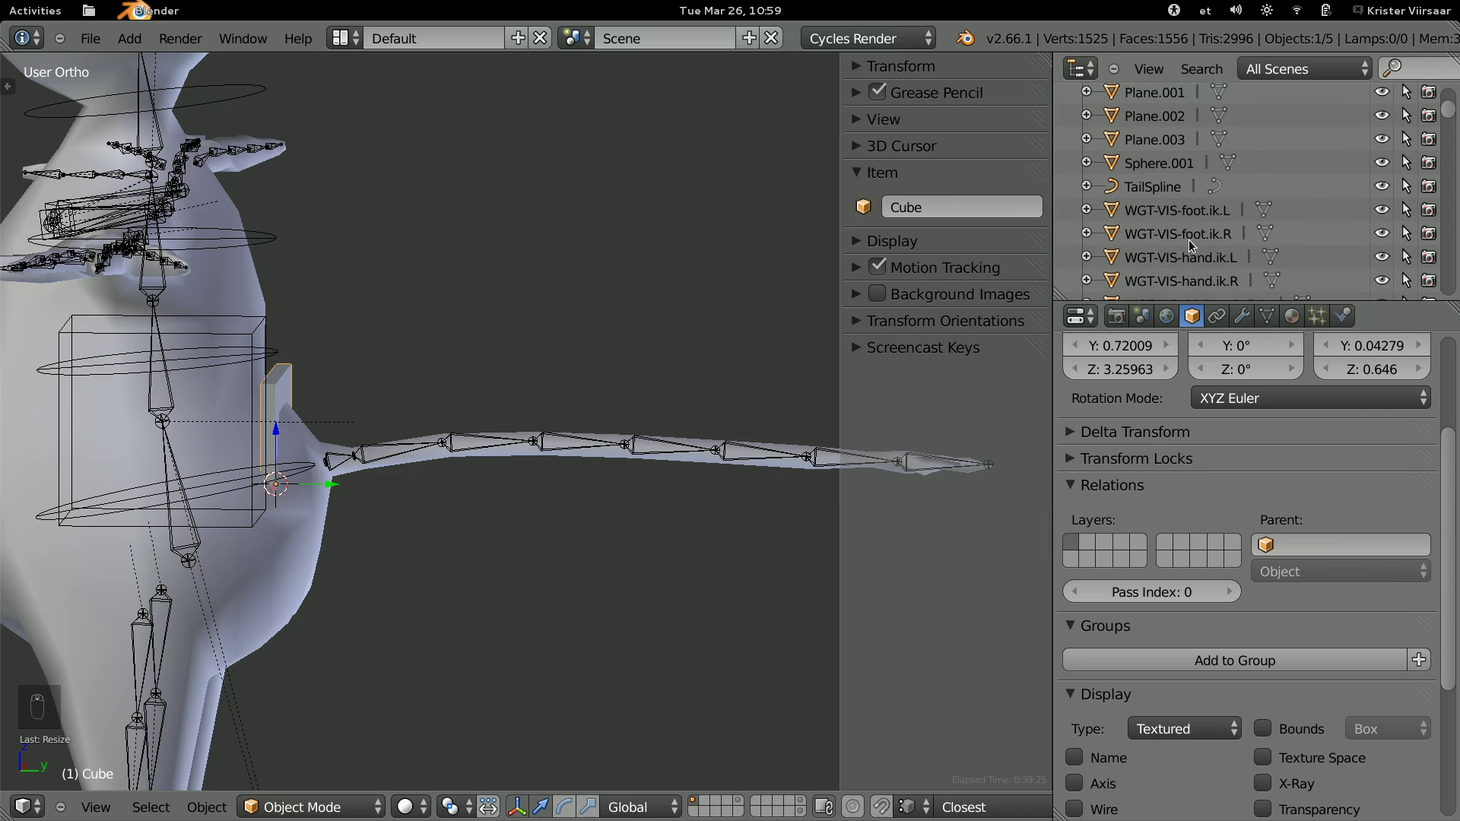
left_click_drag(1156, 195, 414, 456)
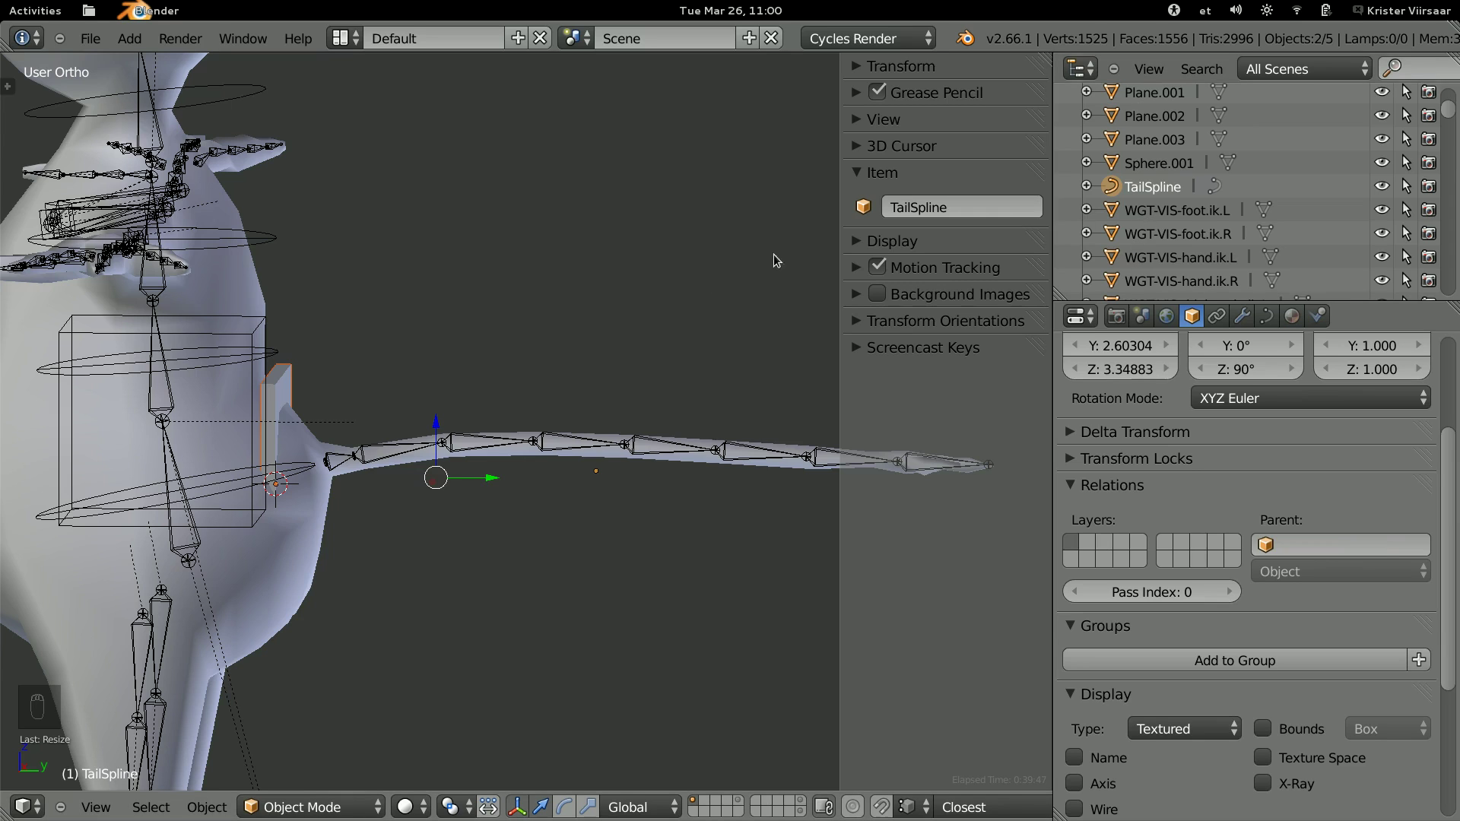
Inspect the TailSpline's base point and handle in Edit Mode, rotating and grabbing it.
key("a")
key("Tab")
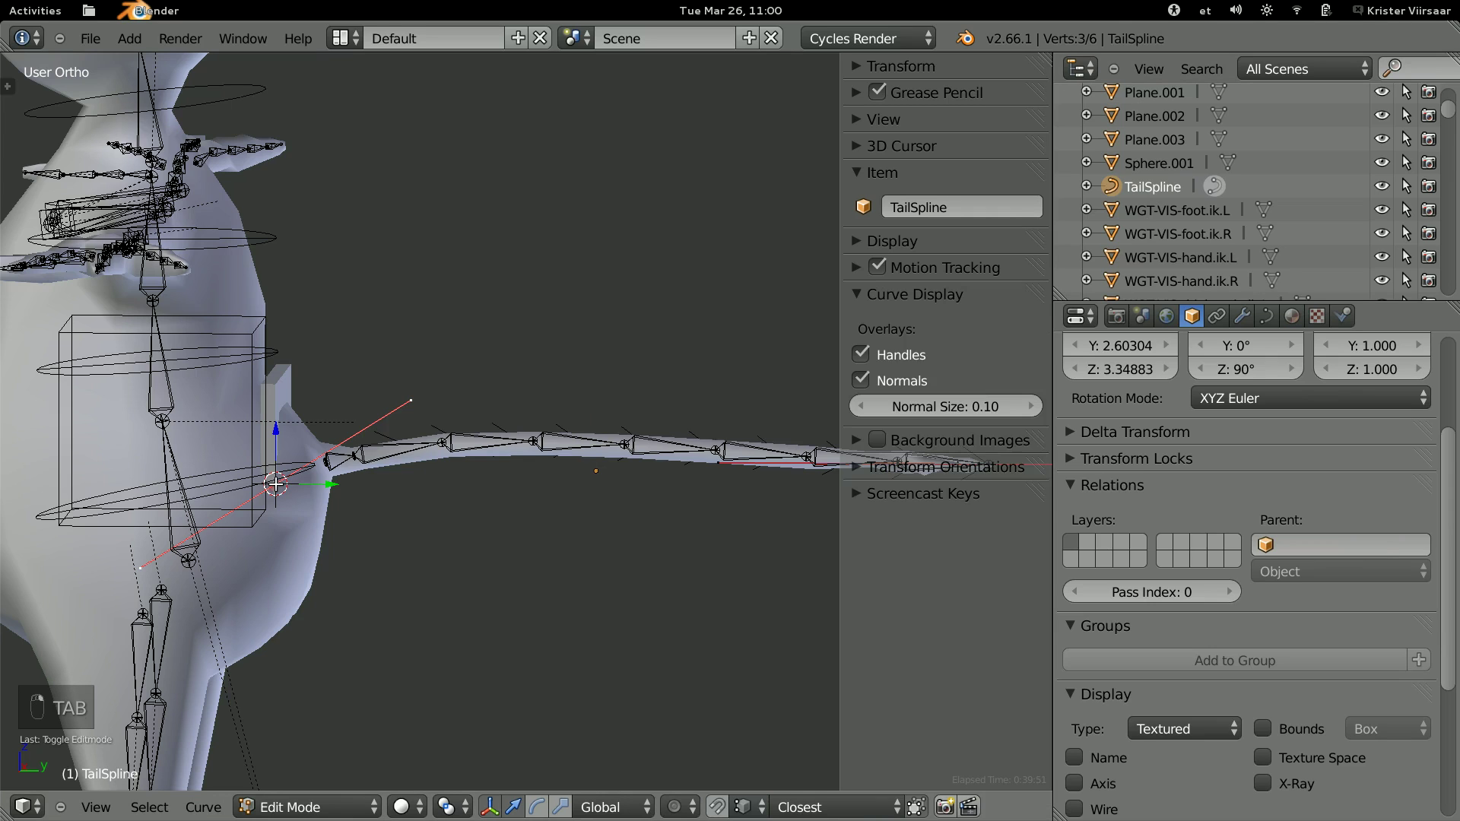
key("Tab")
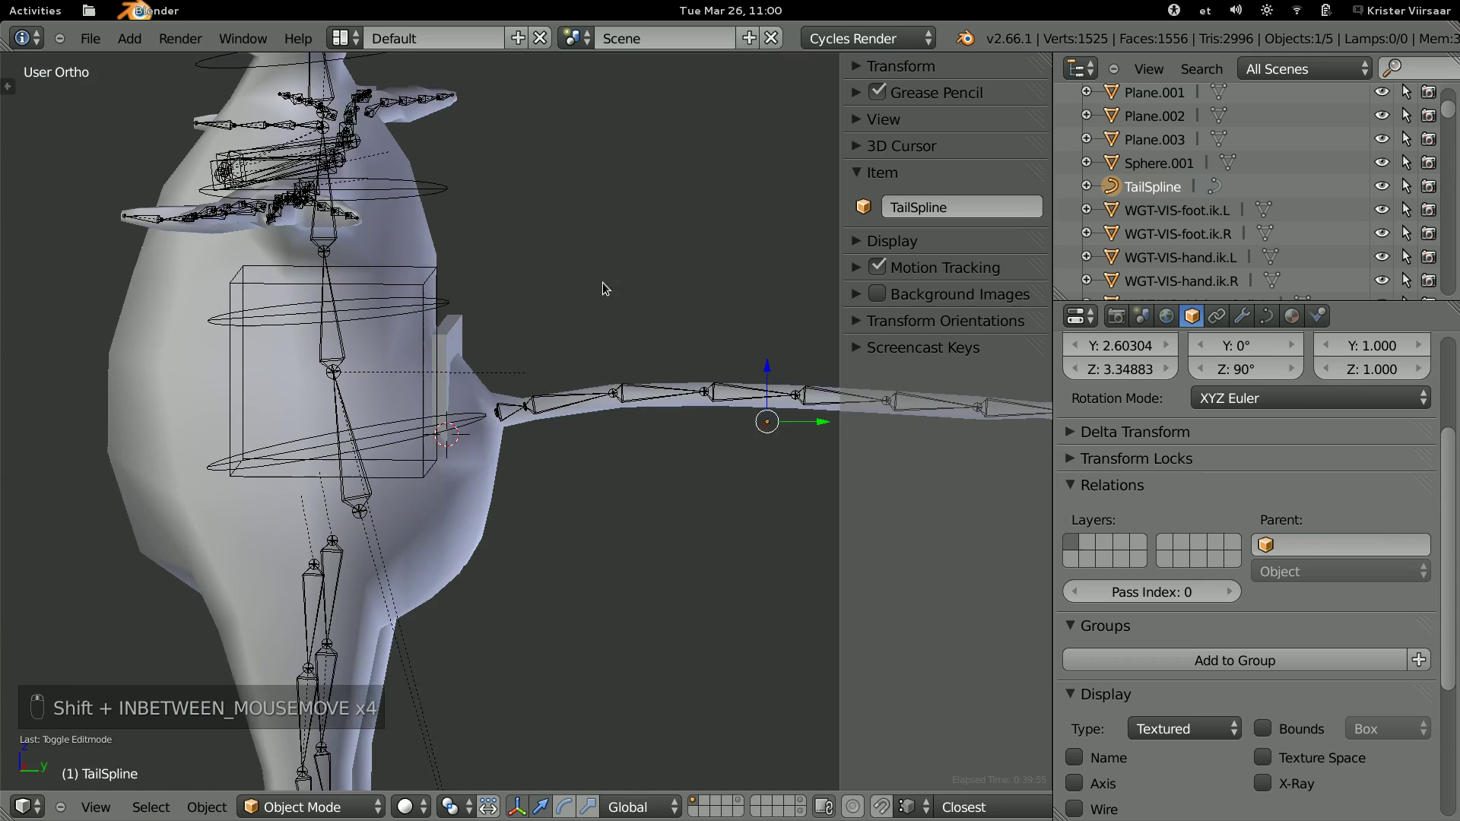
left_click_drag(527, 244, 1154, 193)
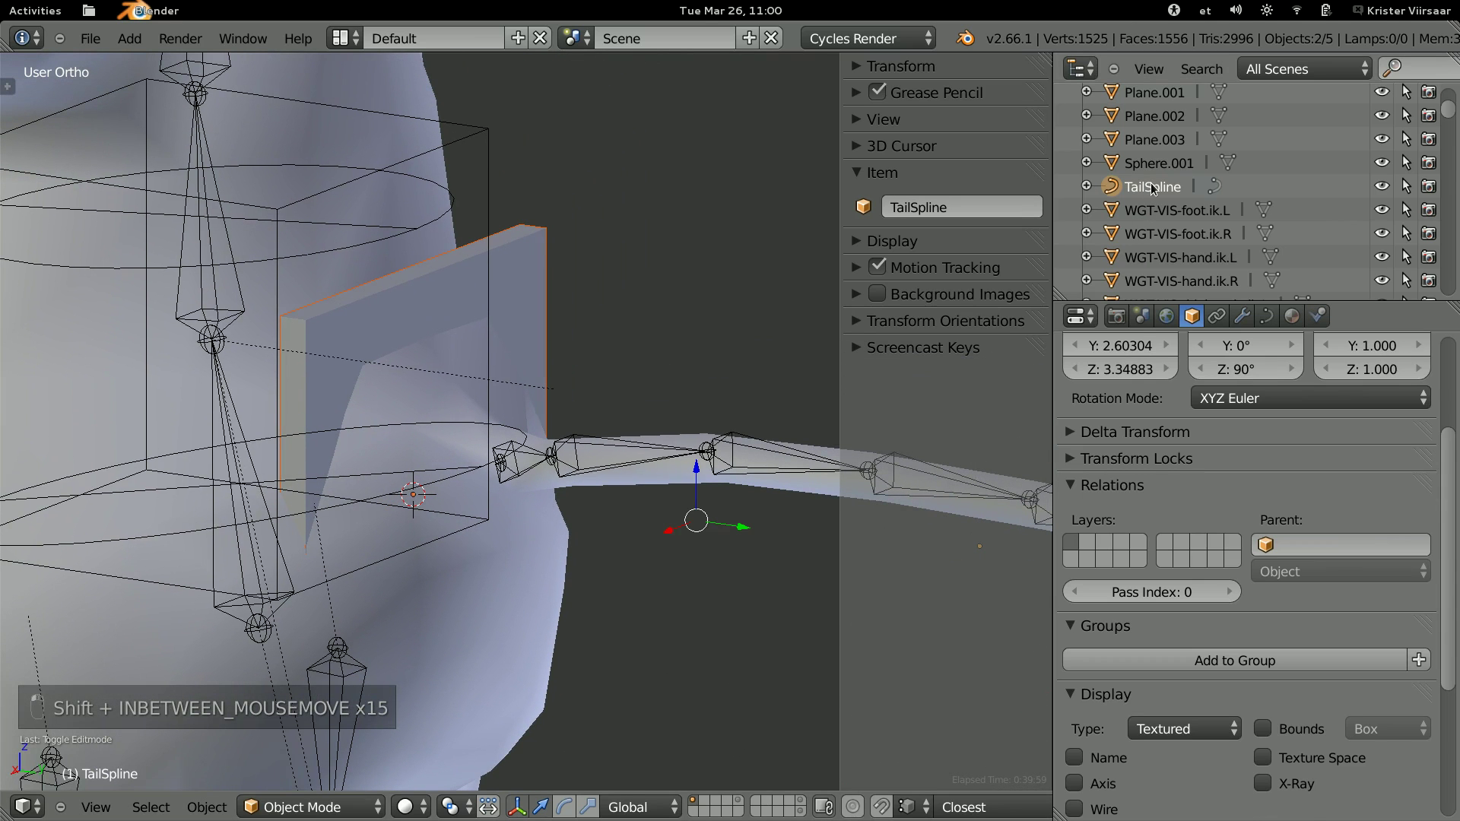
key("Tab")
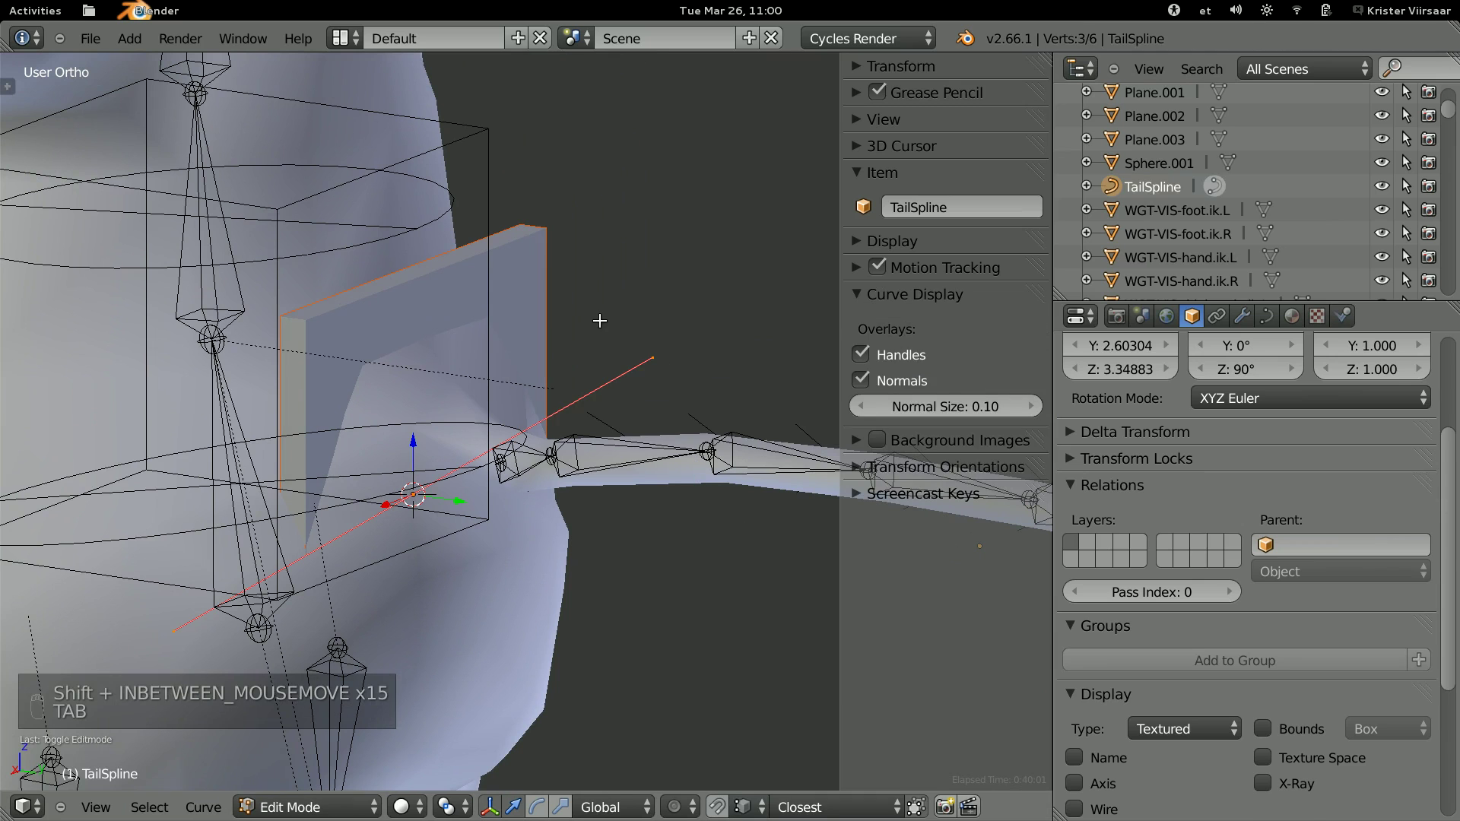
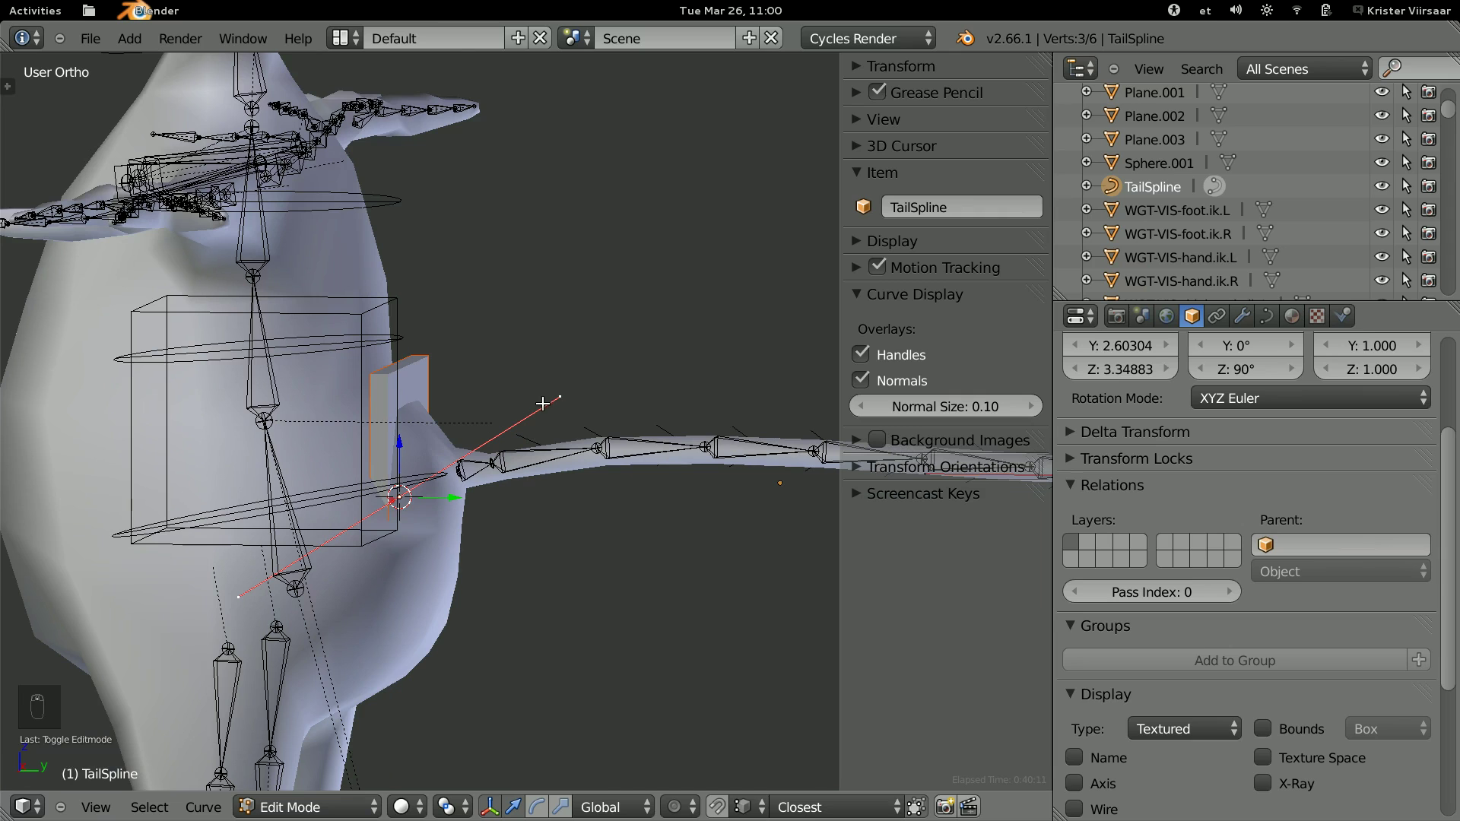
key("r")
key("g")
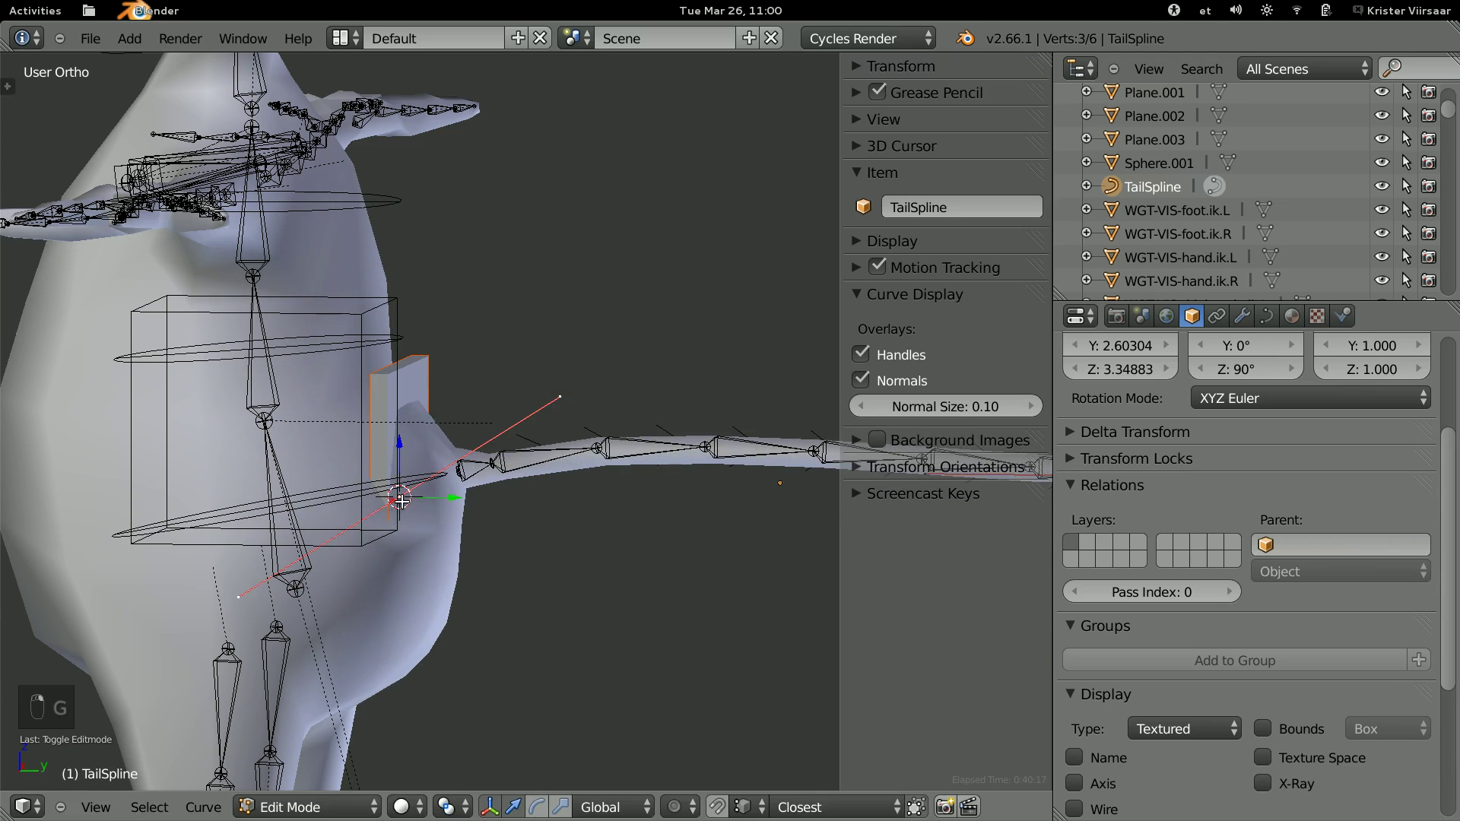
key("g")
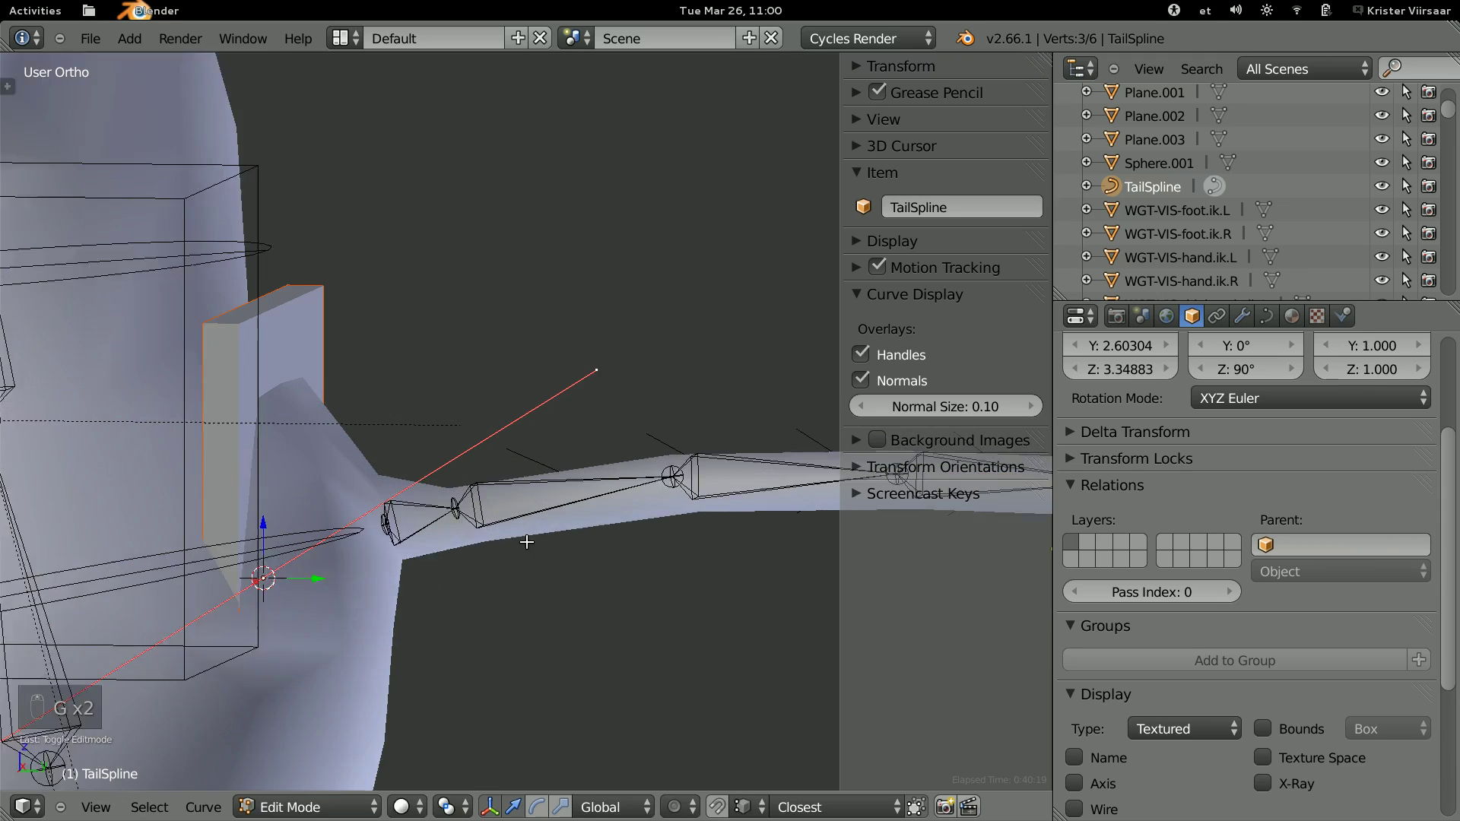
Hook the base point to the cube with Ctrl+H, test by grabbing, then undo the test.
key("ctrl+h")
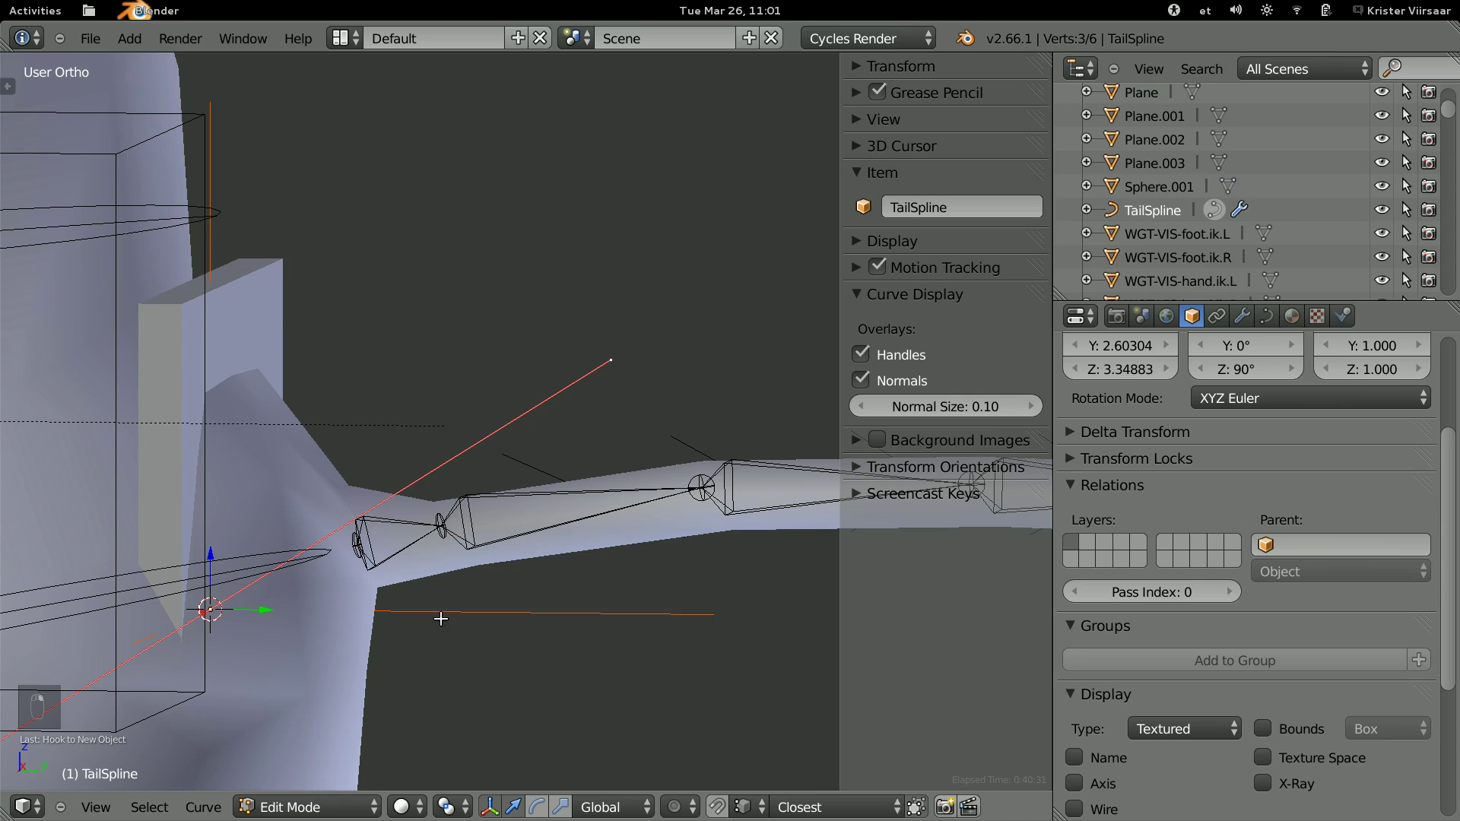
key("Tab")
key("g")
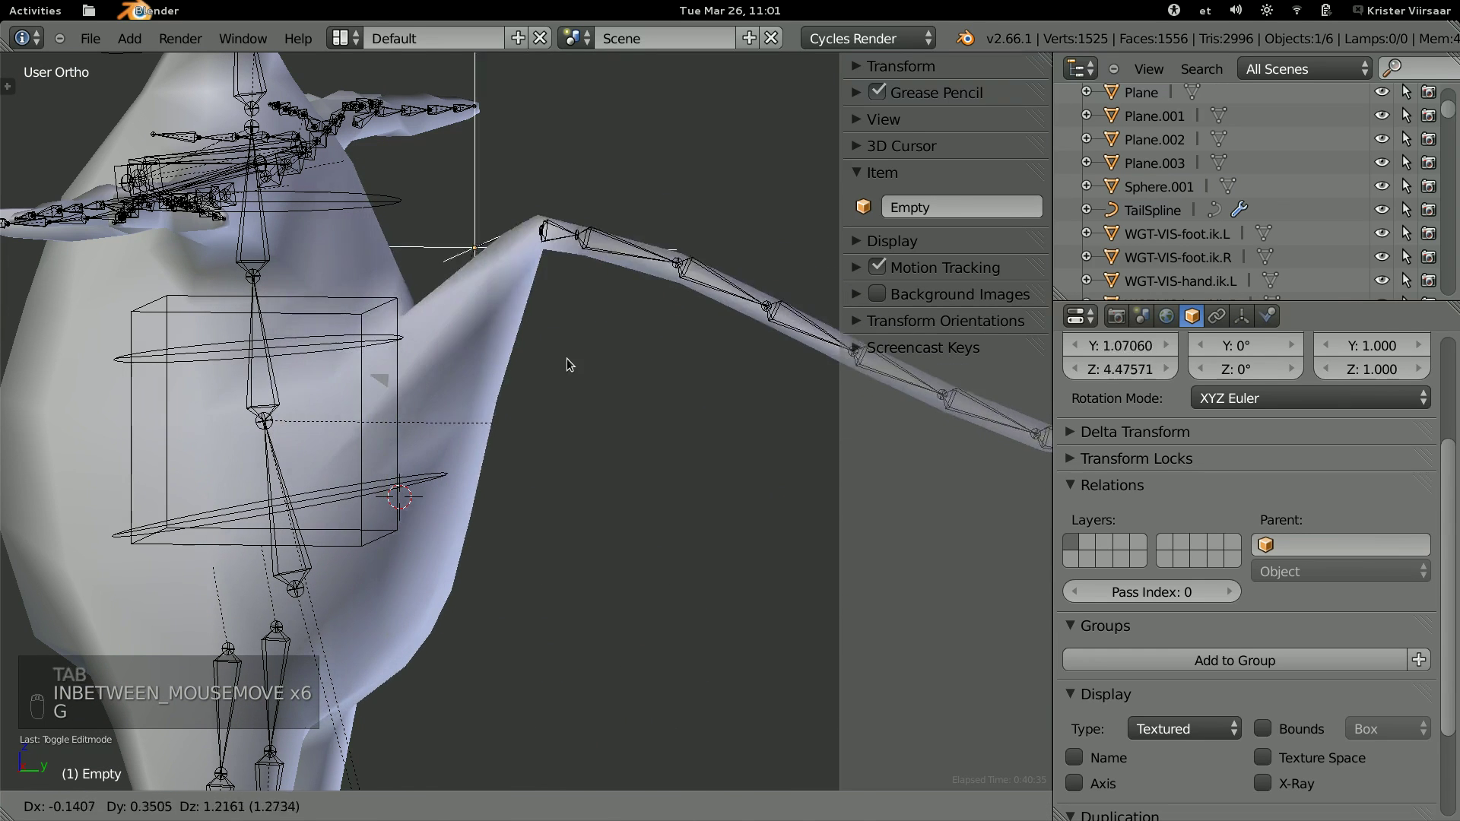
key("ctrl+z")
key("ctrl+z")
Re-add the hook to the cube and confirm moving the cube now drags the tail base along.
key("Tab")
key("ctrl+h")
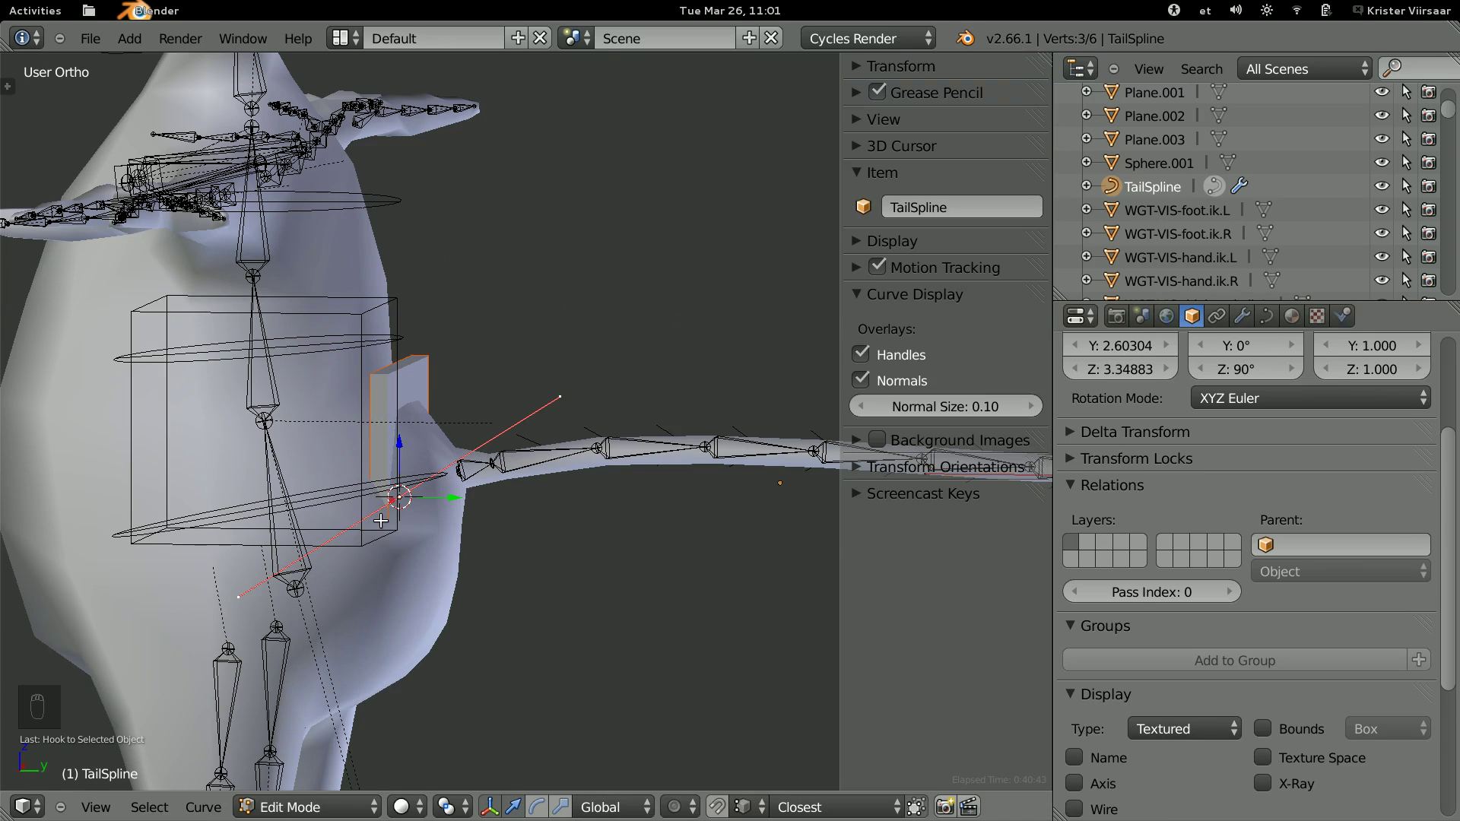
key("Tab")
key("g")
left_click_drag(474, 513, 543, 517)
key("g")
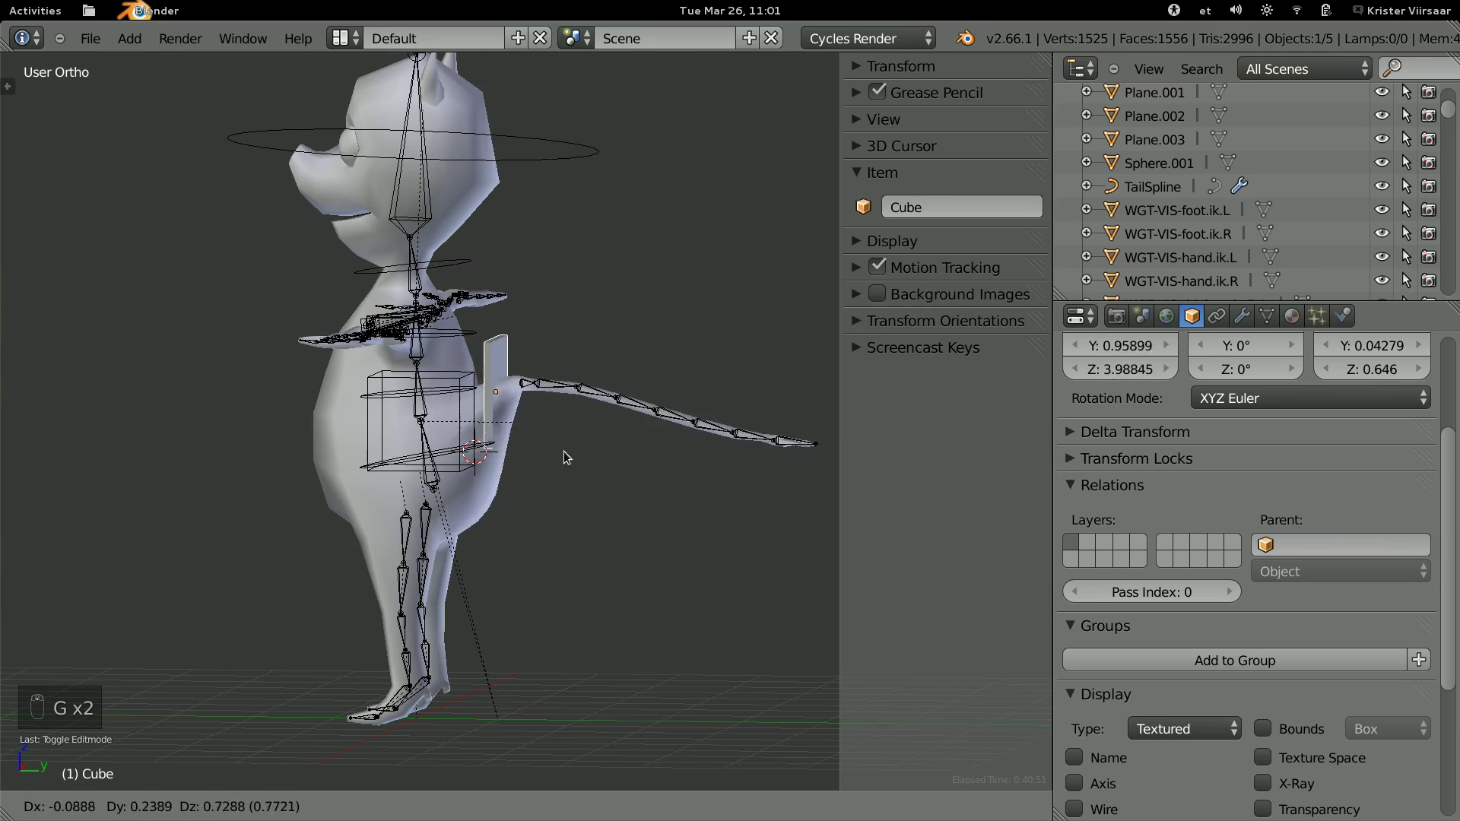
Select the last tail bone (Bone.007) and check its Spline IK constraint targeting TailSpline over 8 bones.
left_click_drag(603, 478, 515, 484)
middle_click(593, 460)
left_click(592, 477)
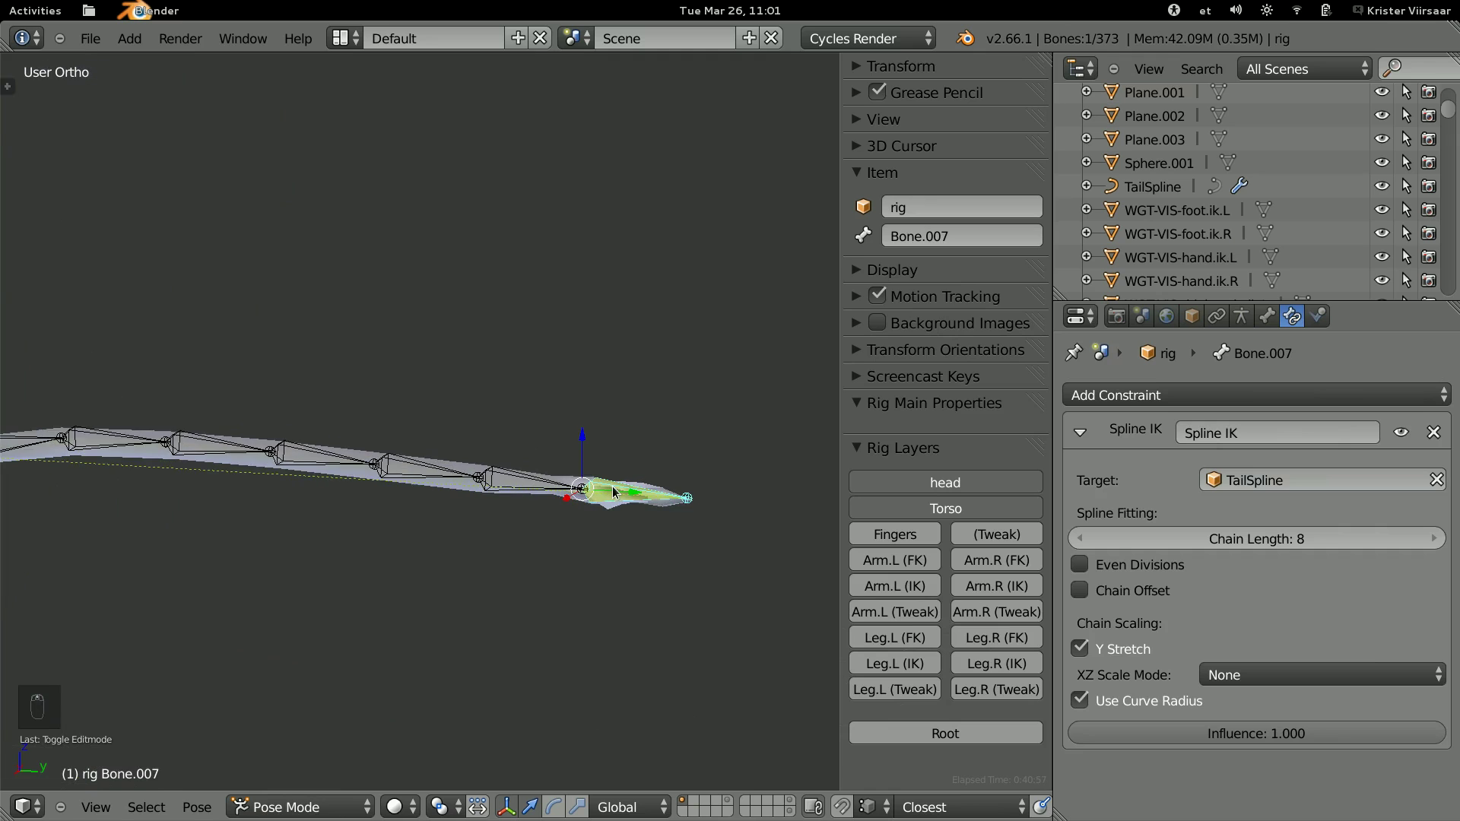
key("g")
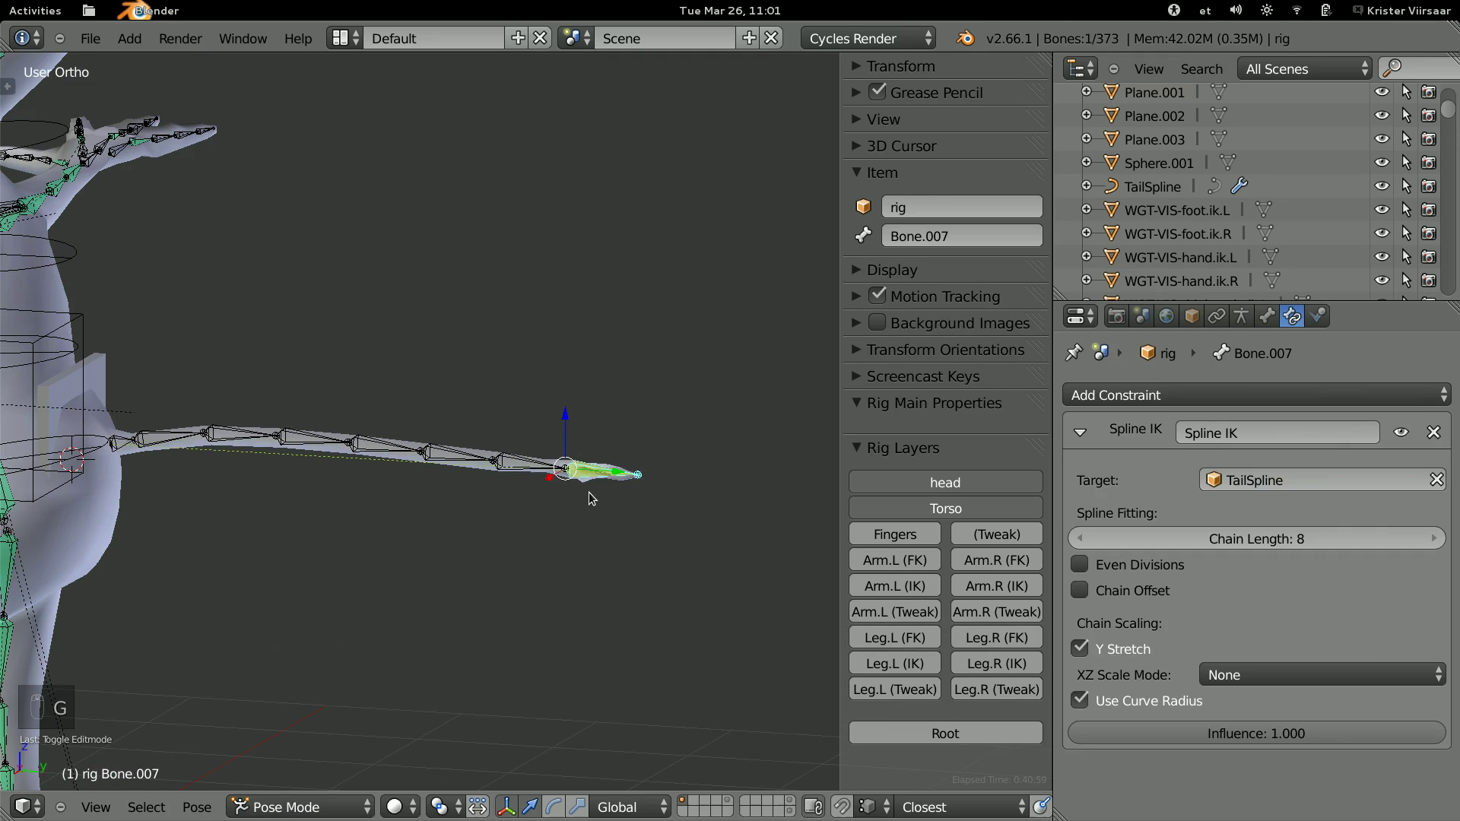
middle_click(586, 509)
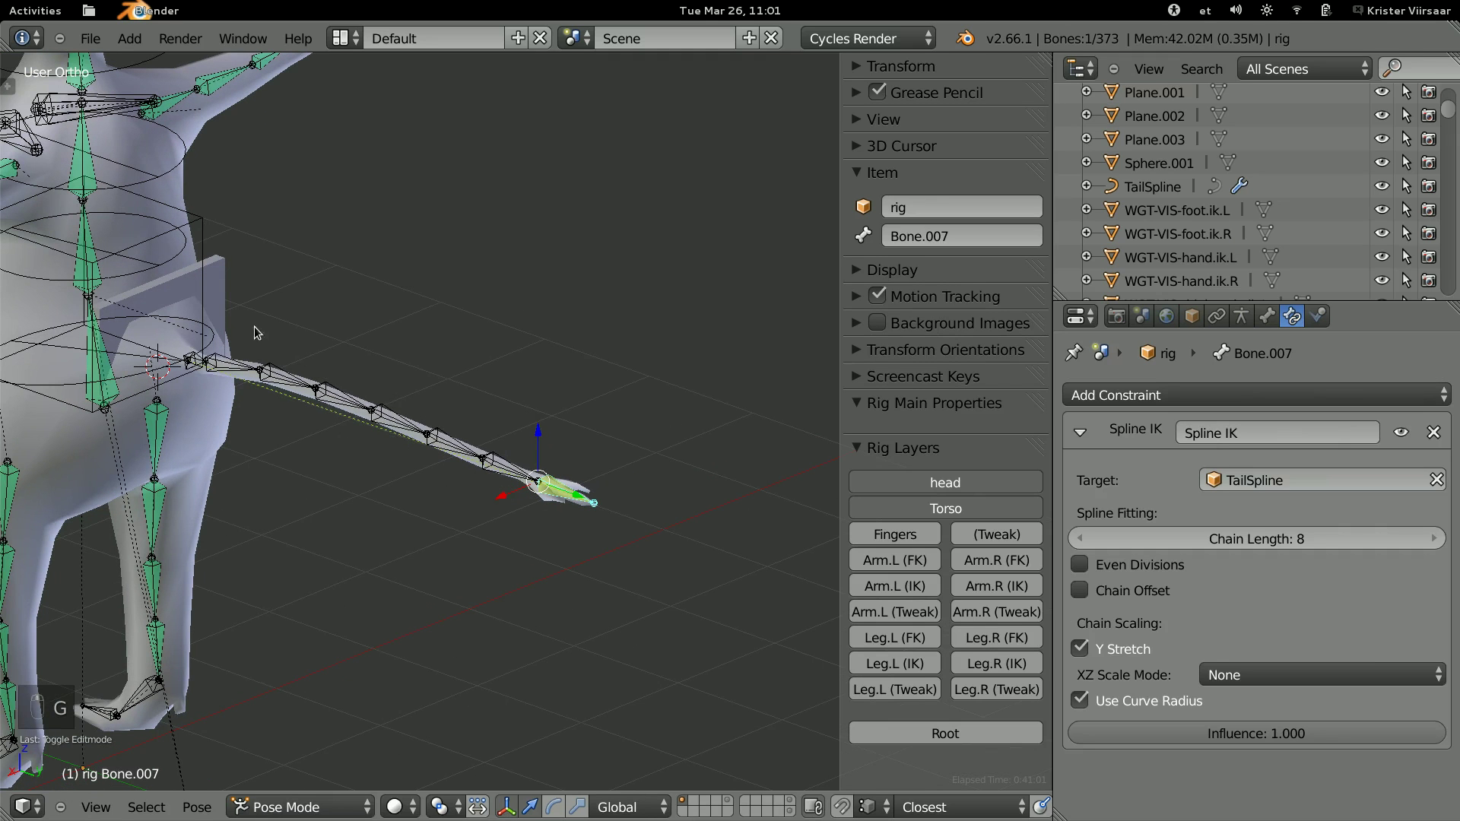
key("Tab")
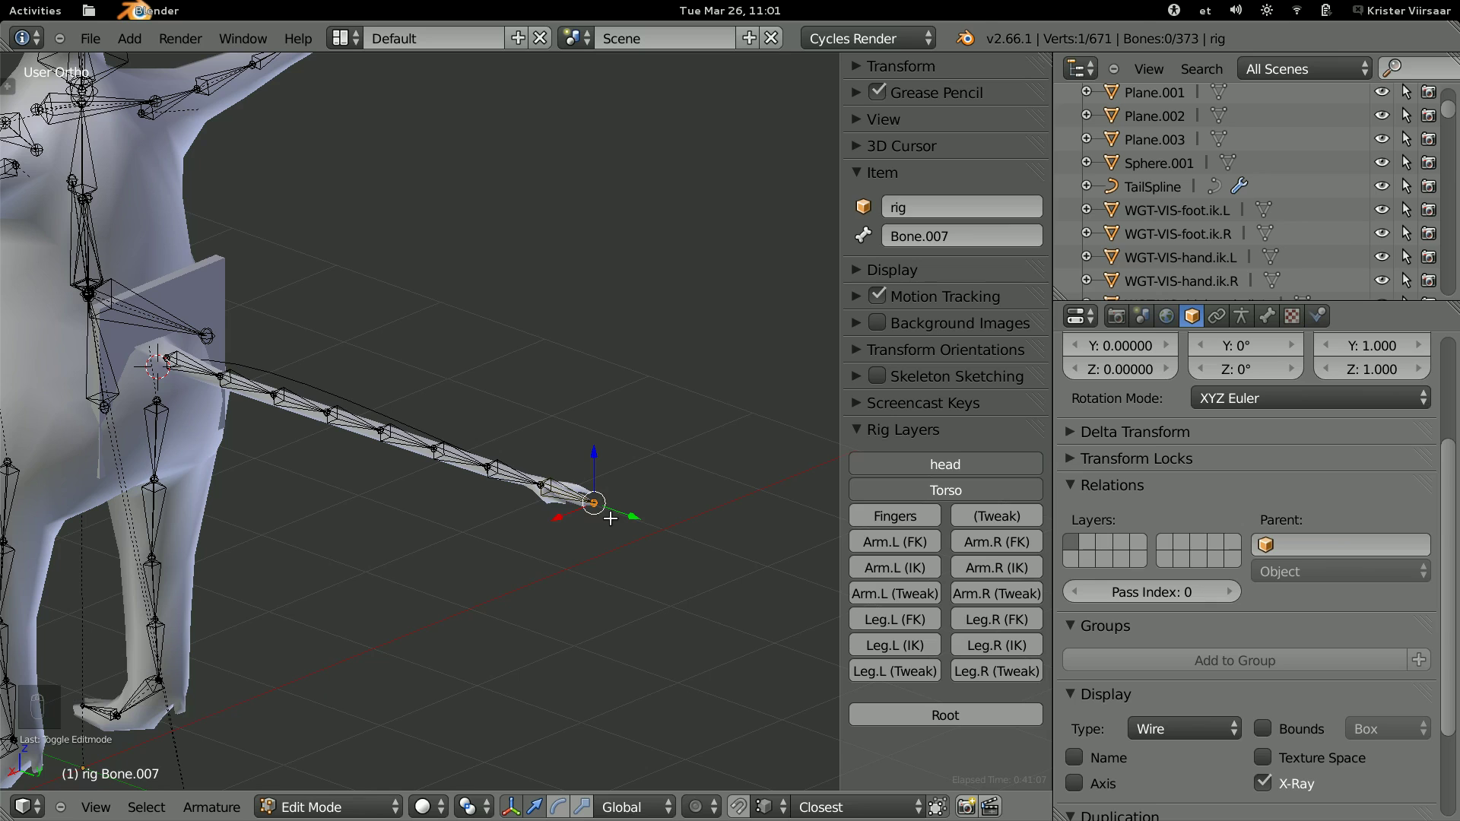
key("Tab")
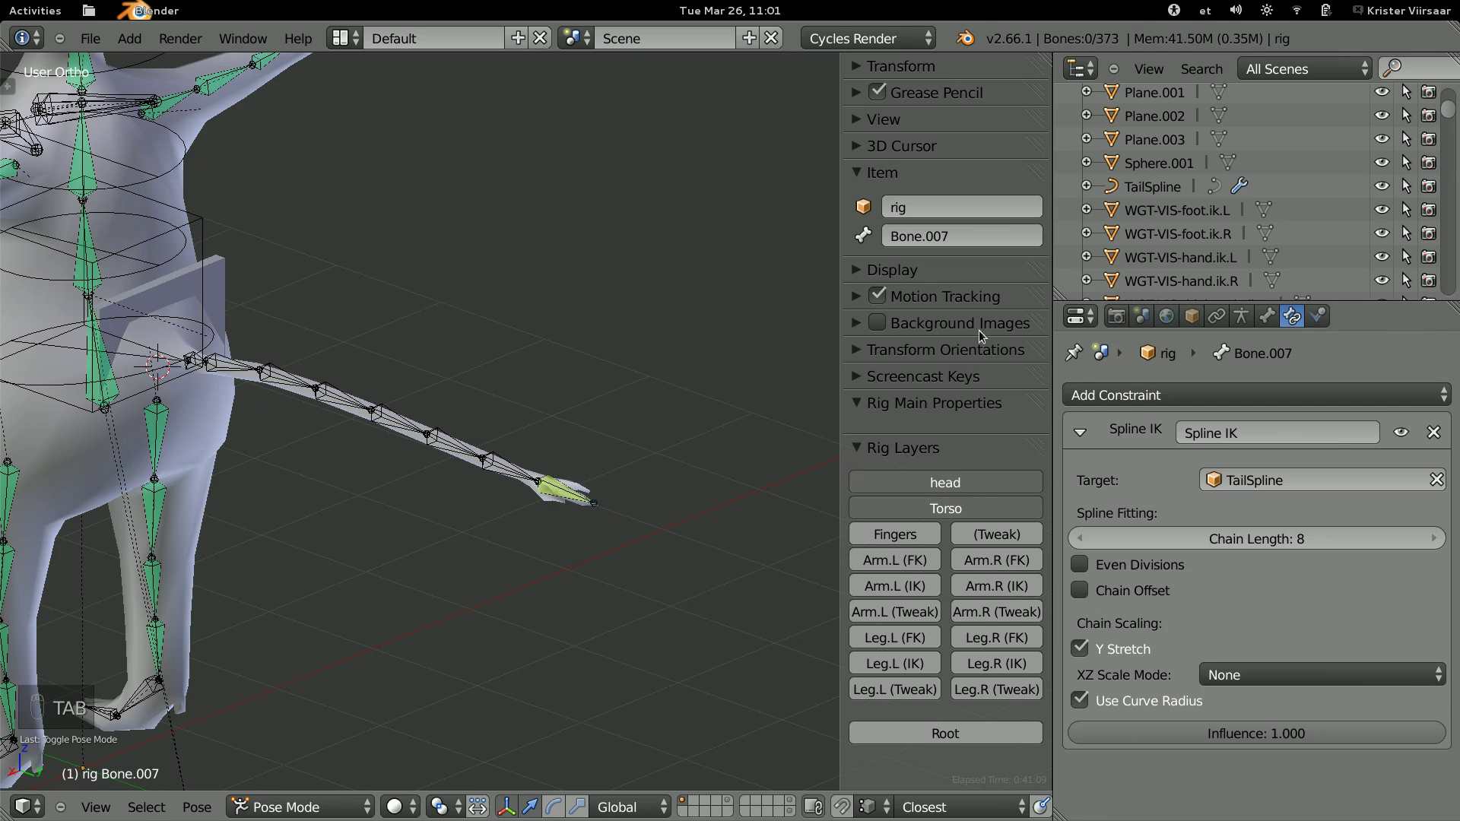
Snap the cursor to the tail tip and add a Bezier Circle there in Object Mode.
key("Tab")
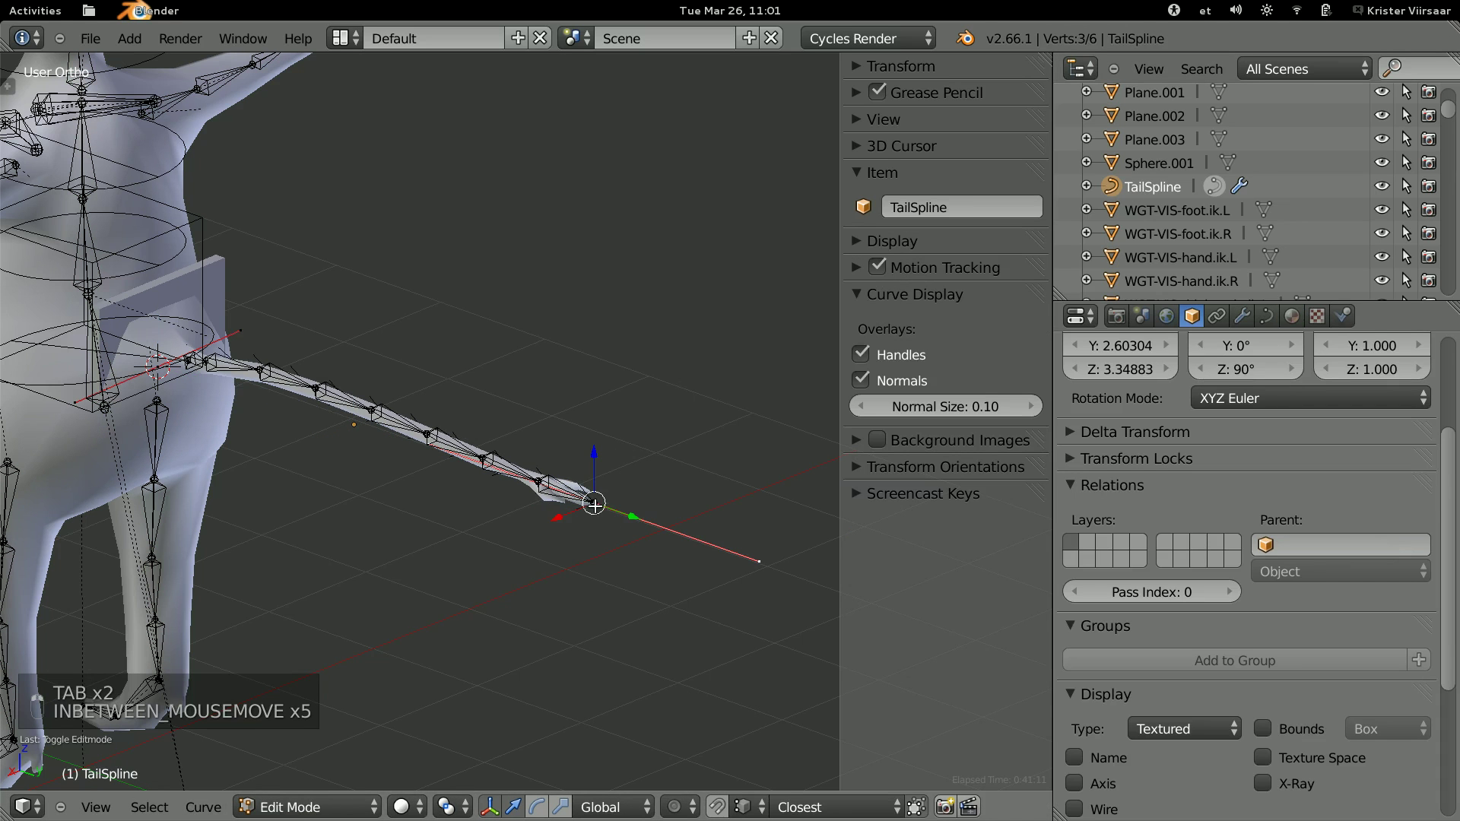
key("shift+s")
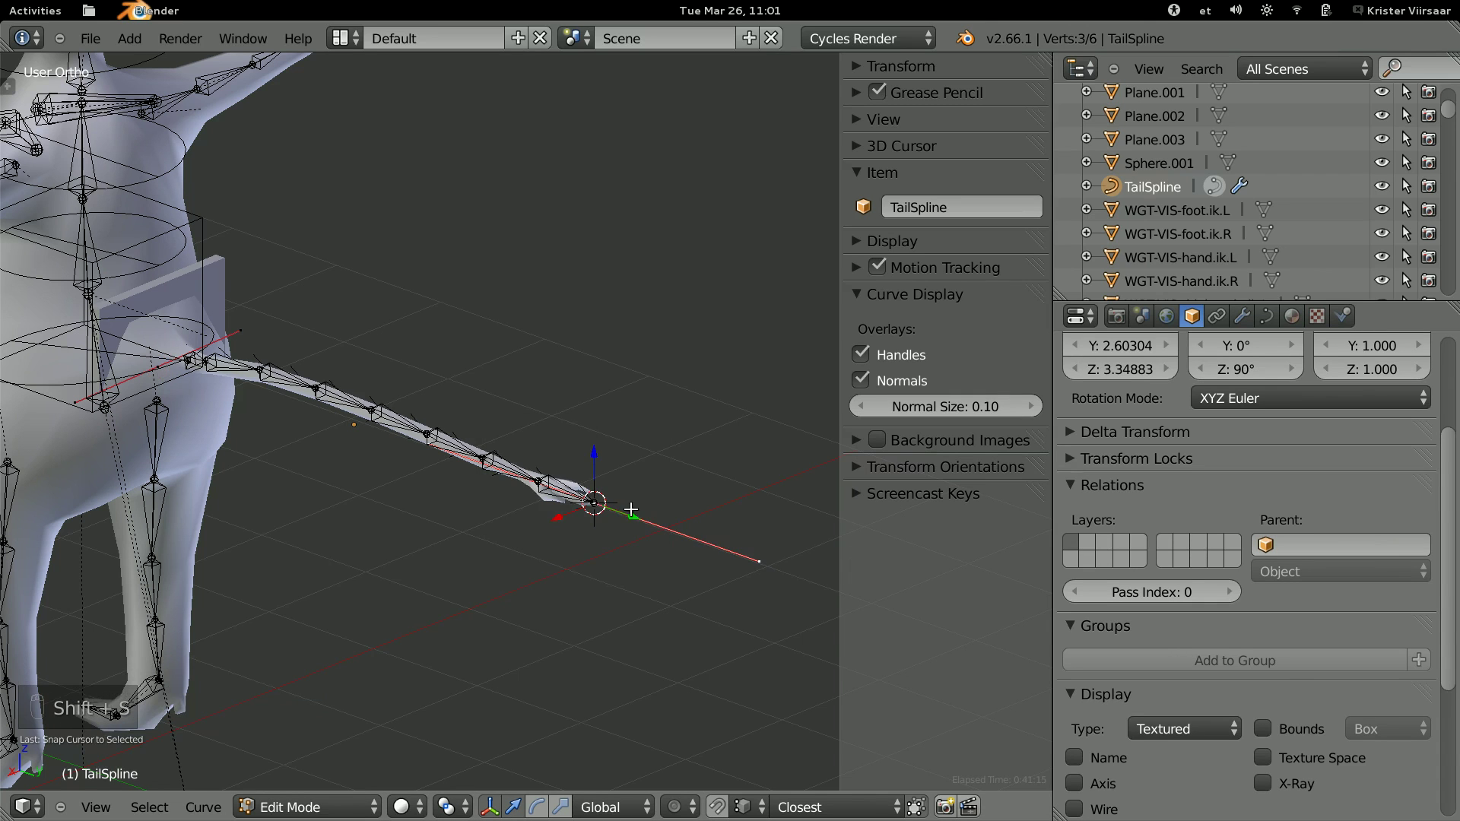
key("Tab")
key("shift+a")
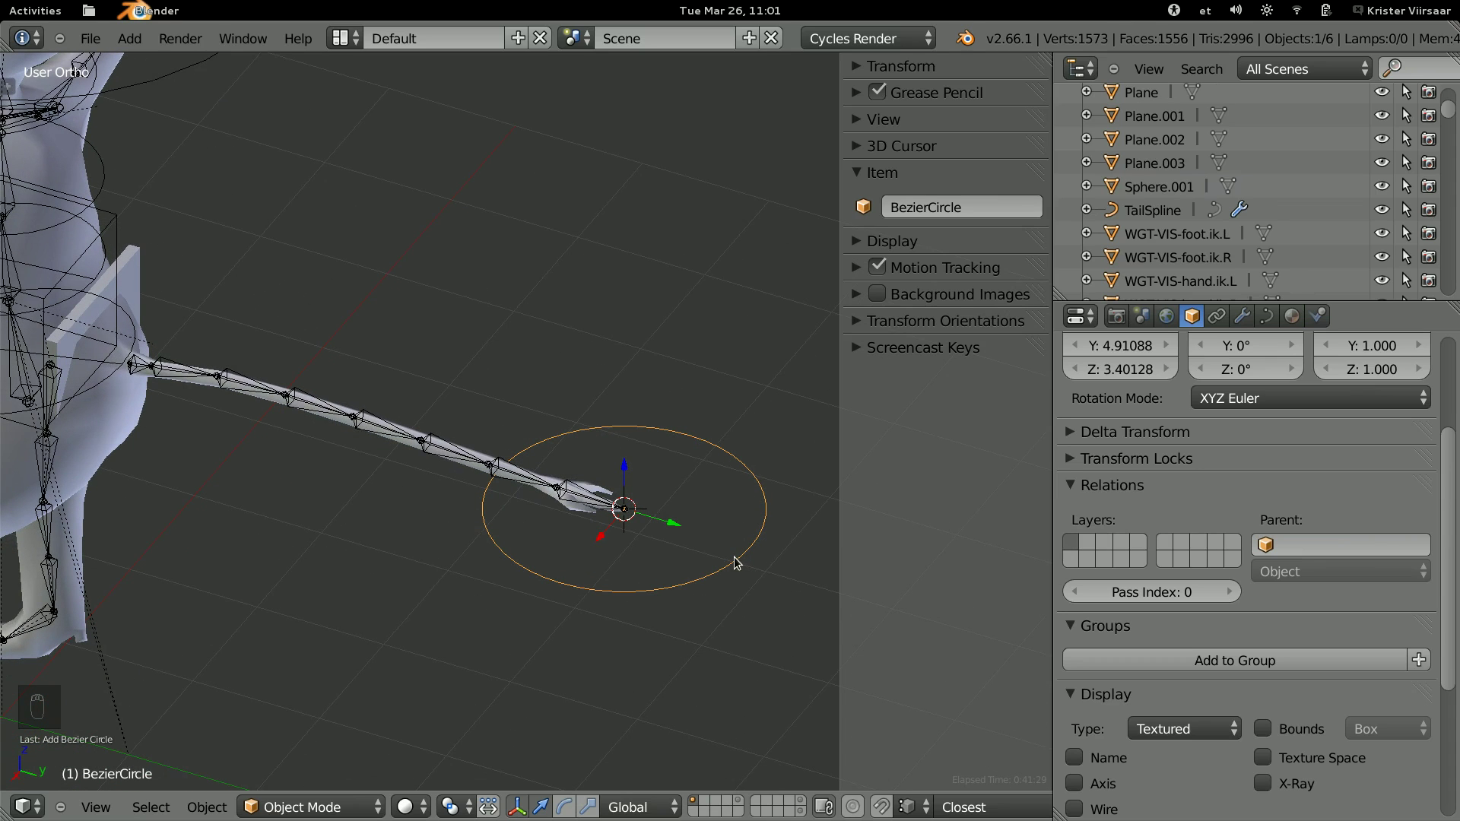
Rotate the Bezier circle 90° on X in Edit Mode and scale it to stand upright around the tail tip.
key("Tab")
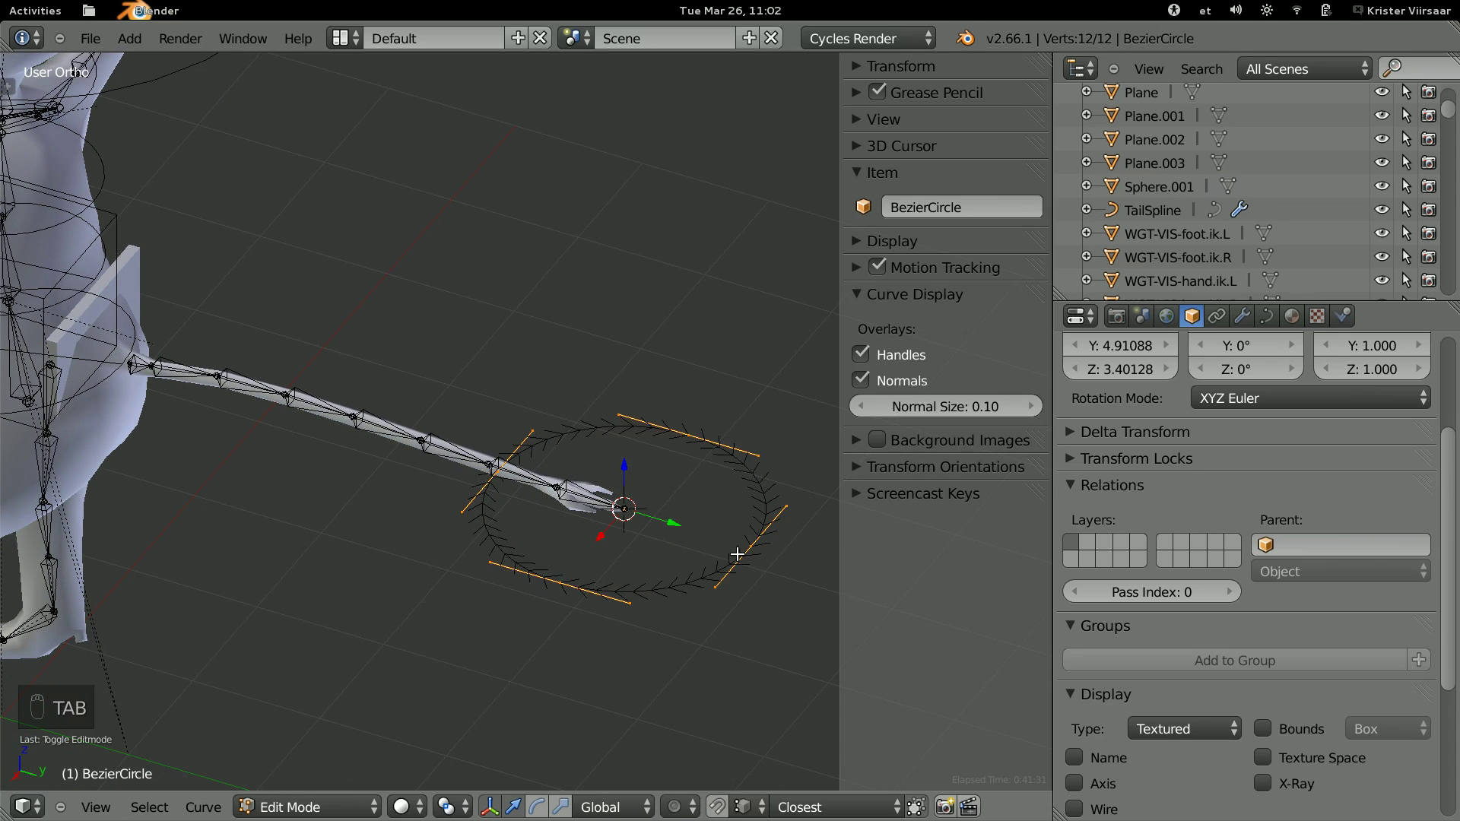
key("r")
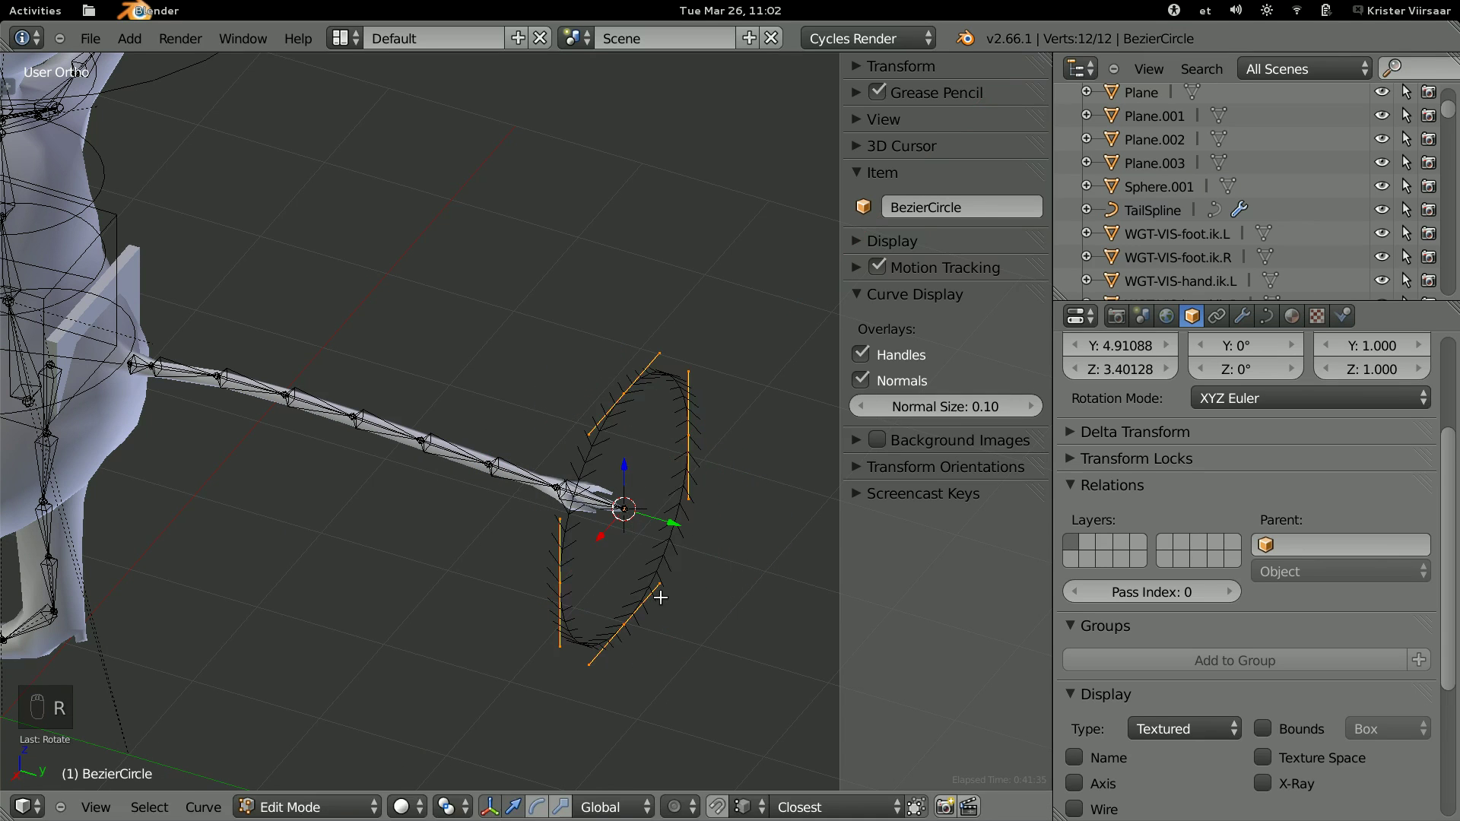
key("s")
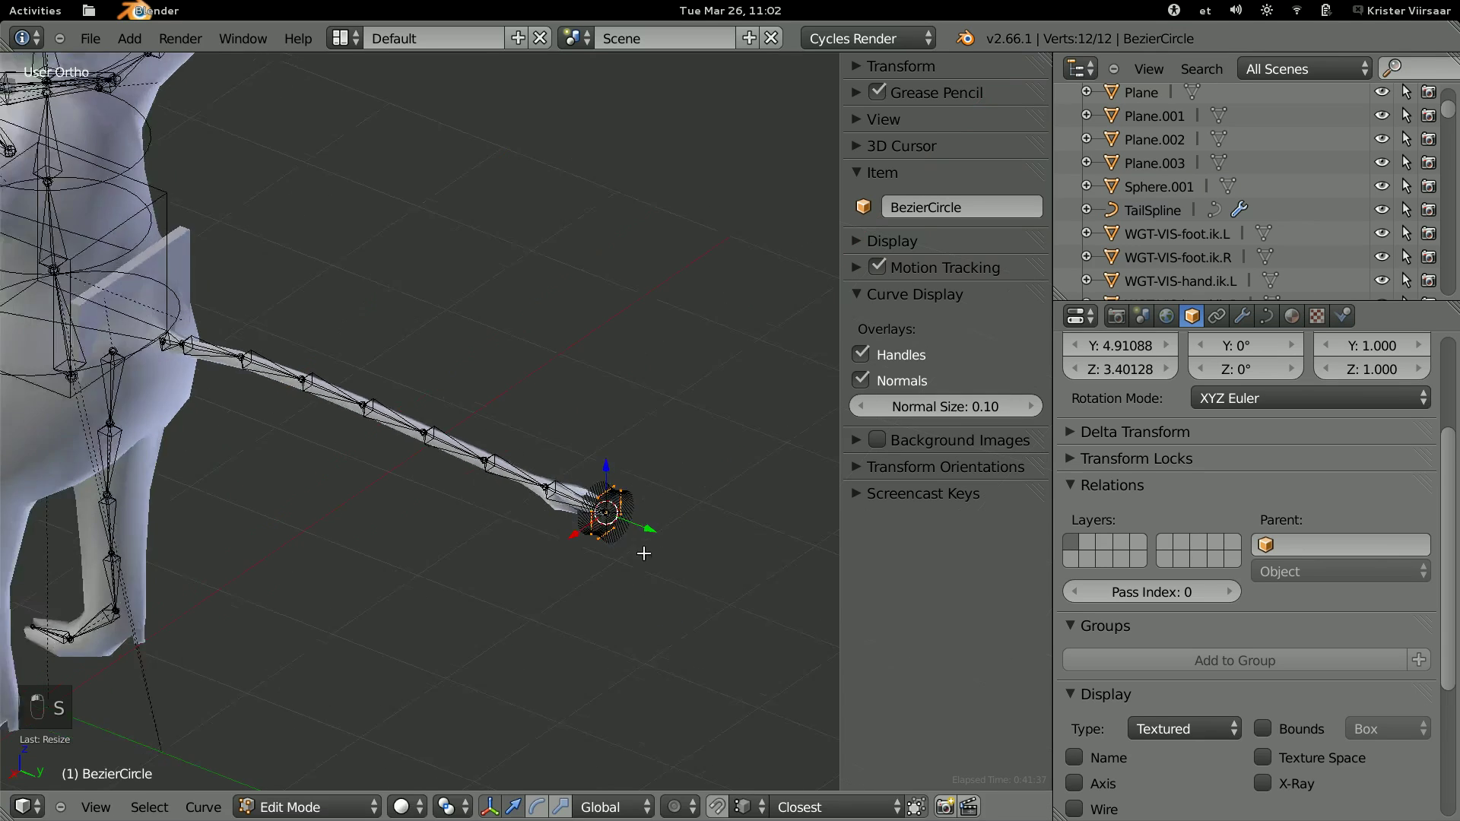
key("s")
key("Tab")
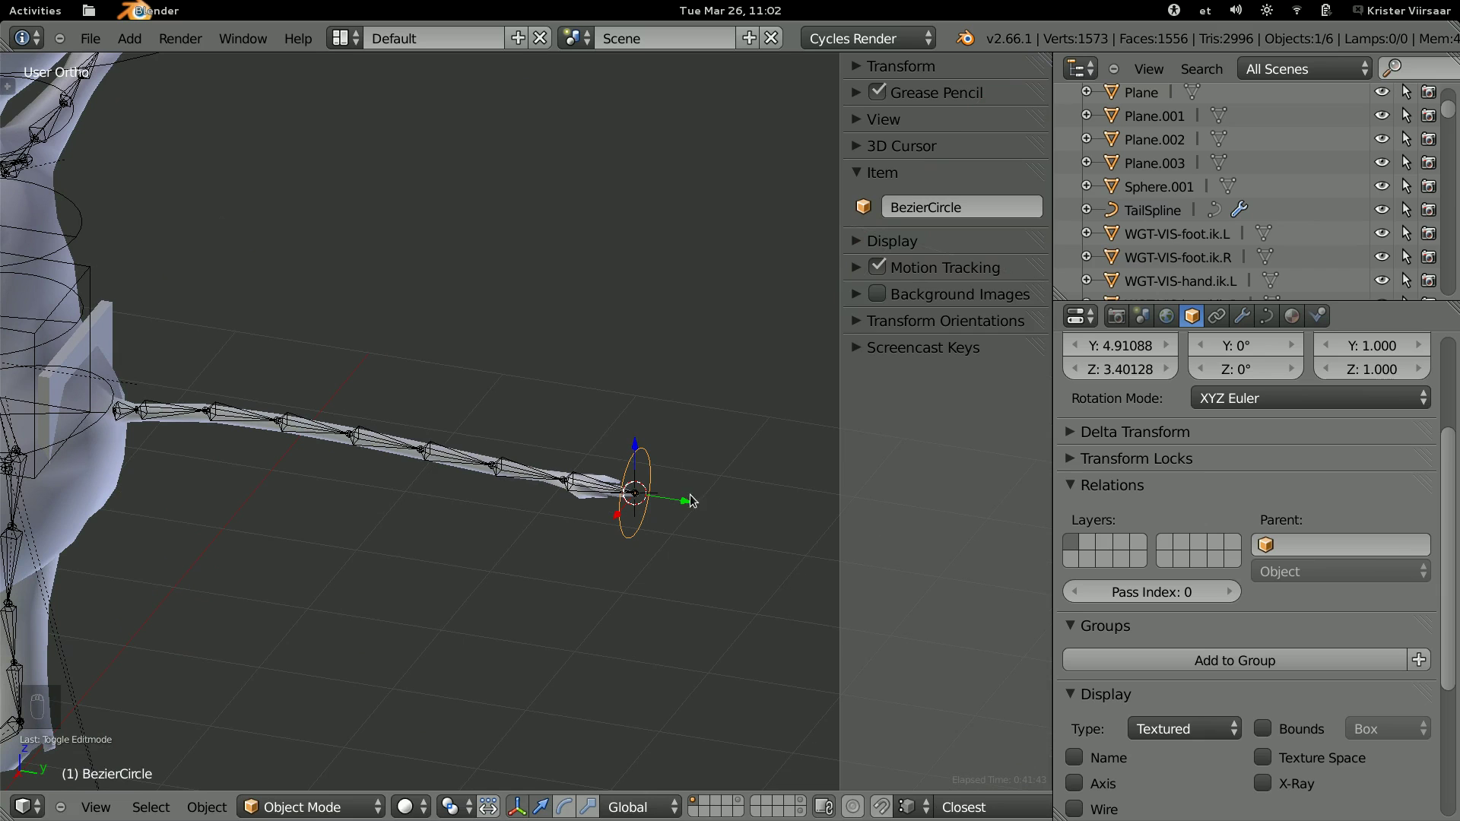
Select the BezierCircle control at the tail tip and try rotating and moving it.
left_click(681, 497)
left_click_drag(691, 486, 667, 478)
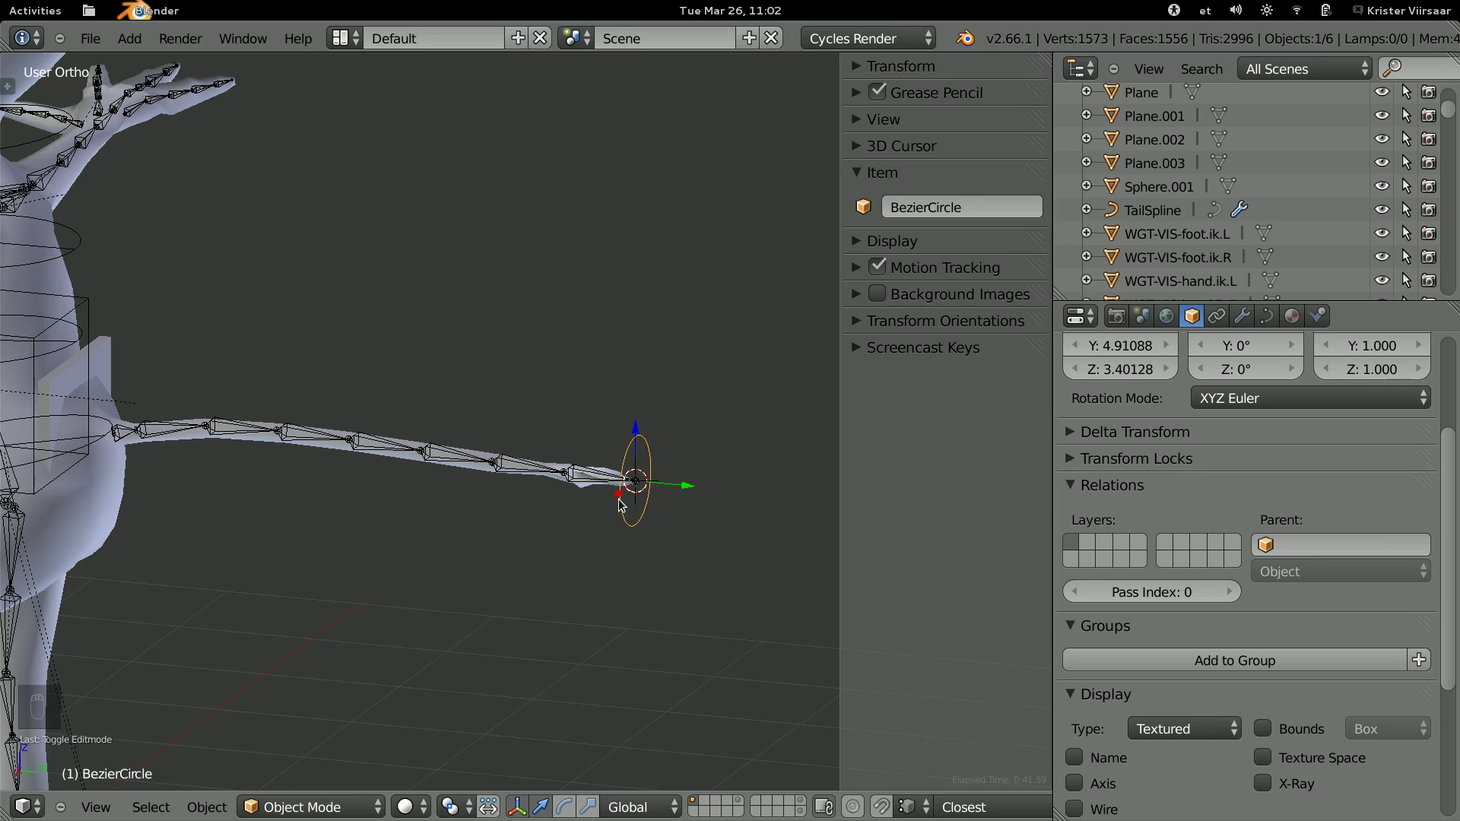
key("r")
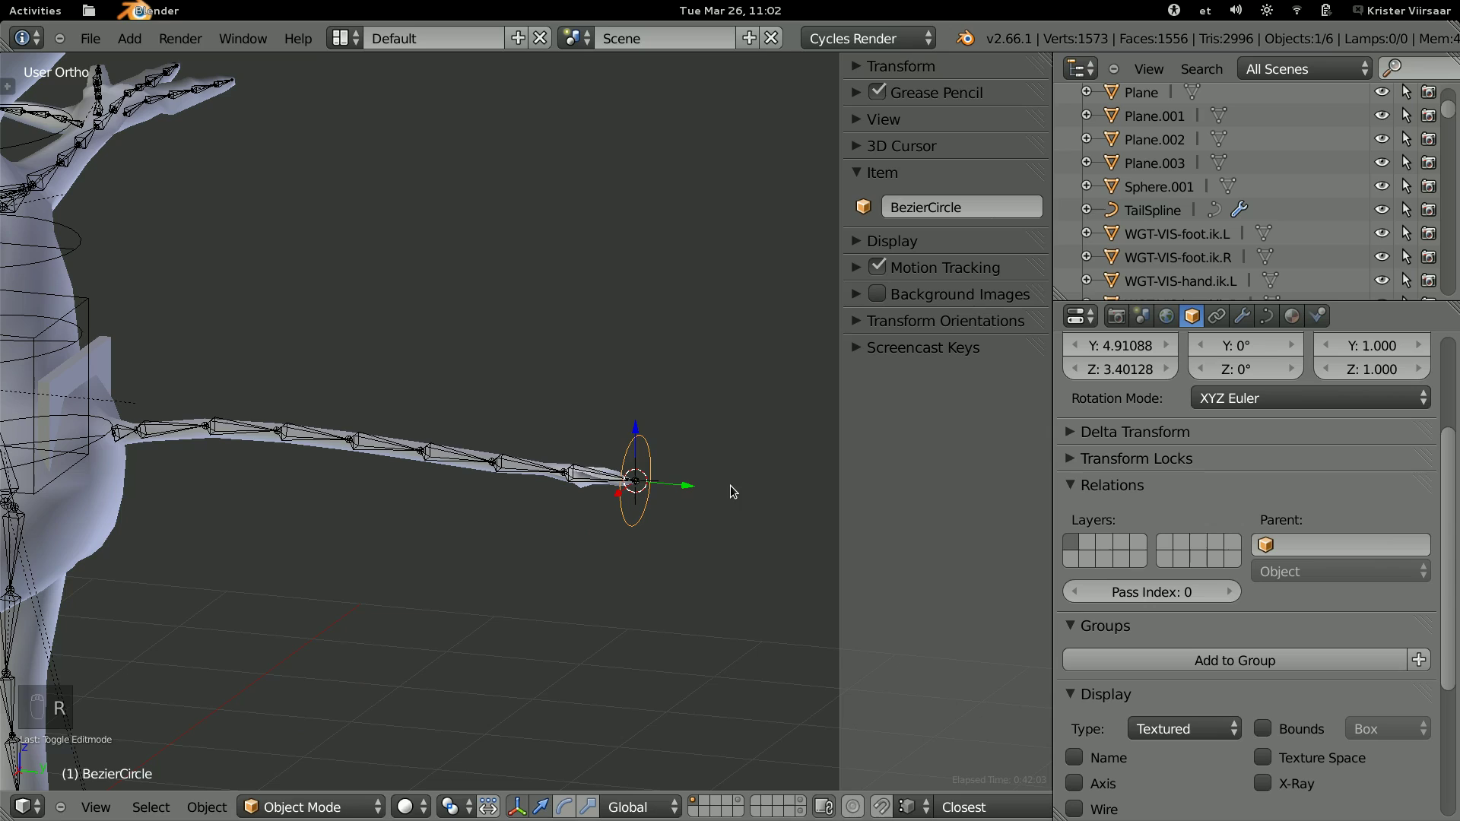
middle_click(688, 452)
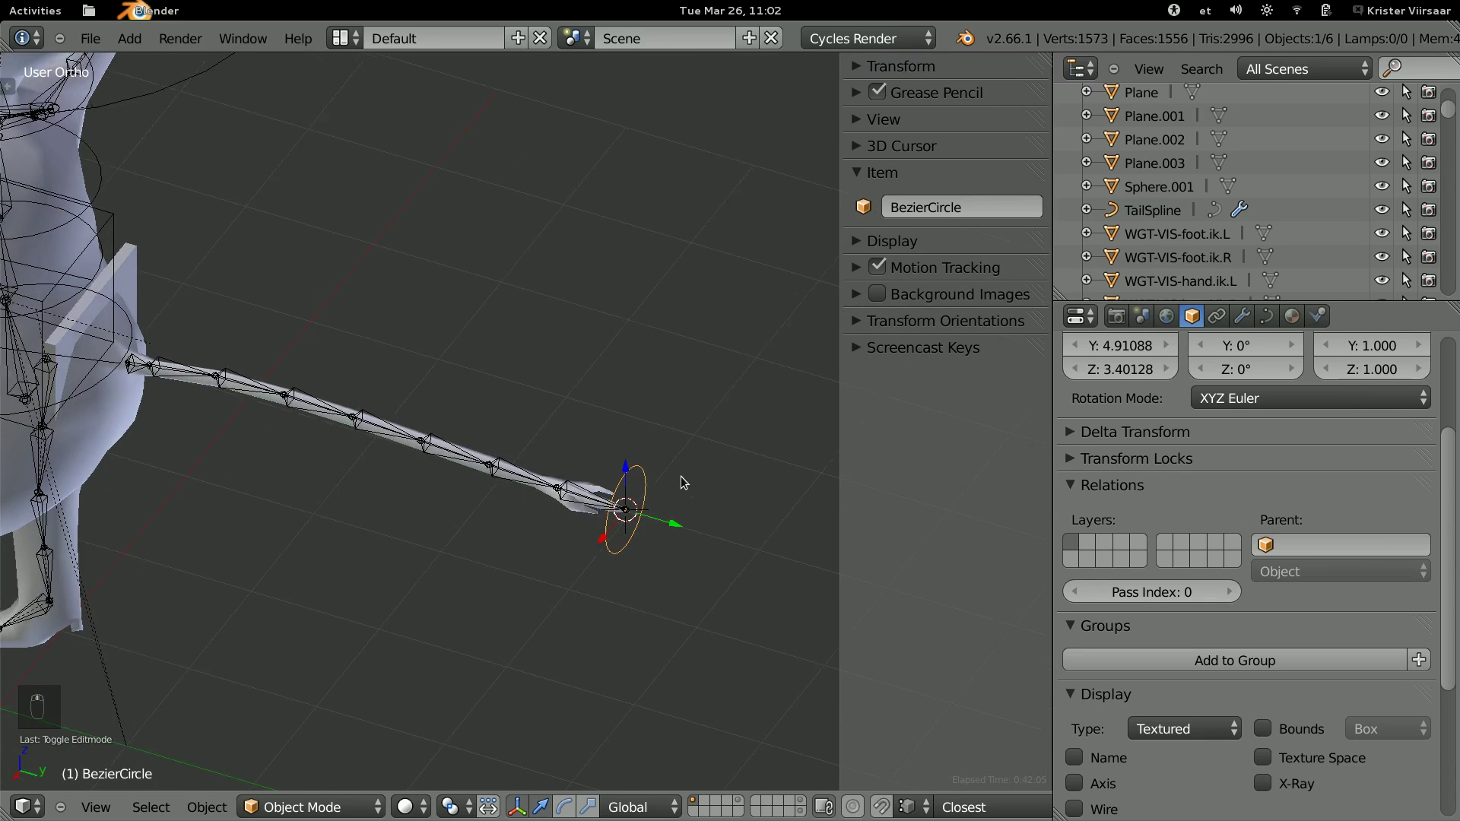
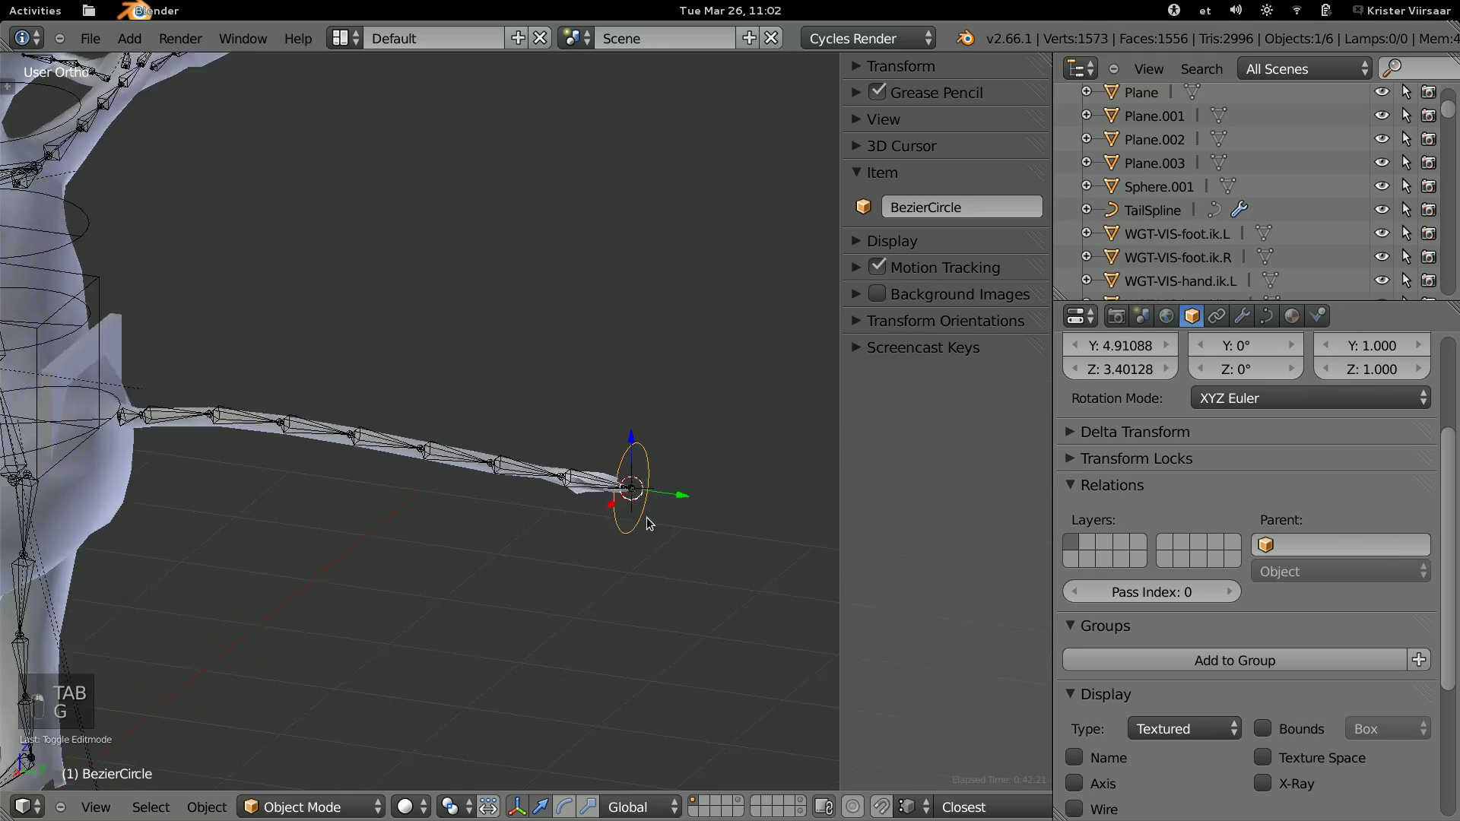
key("g")
Rotate the tip circle so the tail curve bends into an upward arch.
left_click_drag(465, 572, 589, 475)
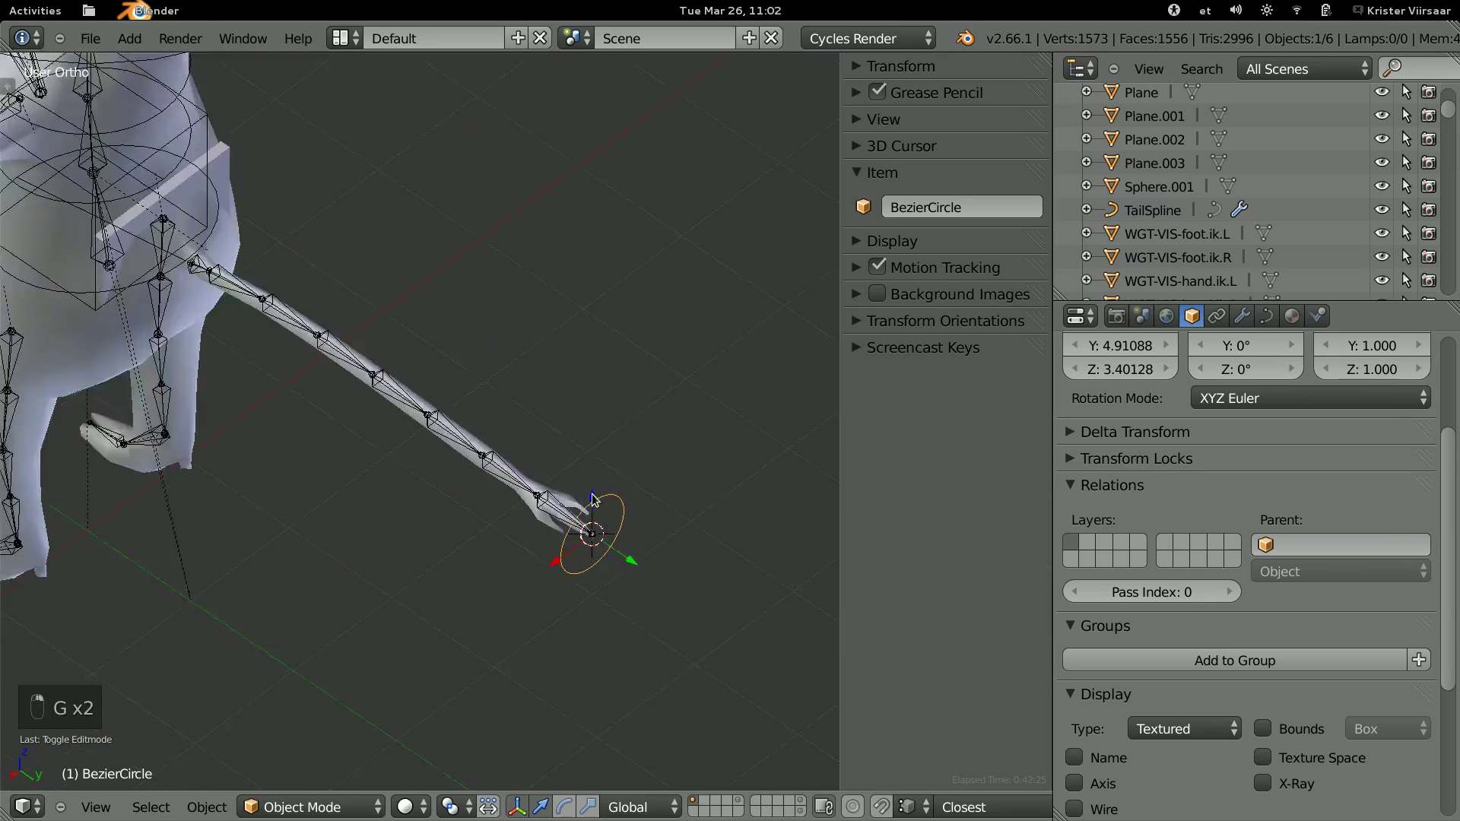
key("r")
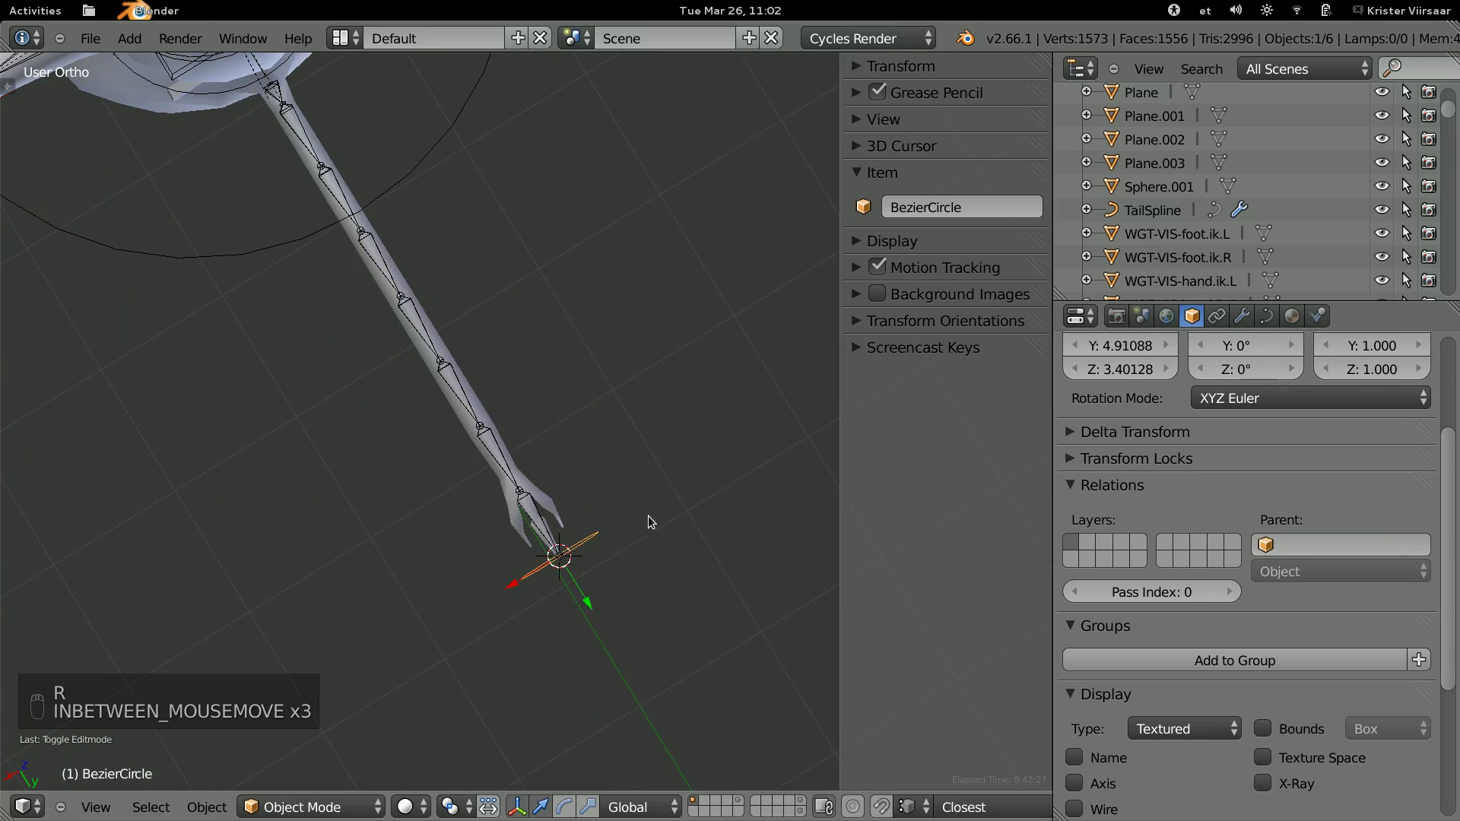
key("r")
key("s")
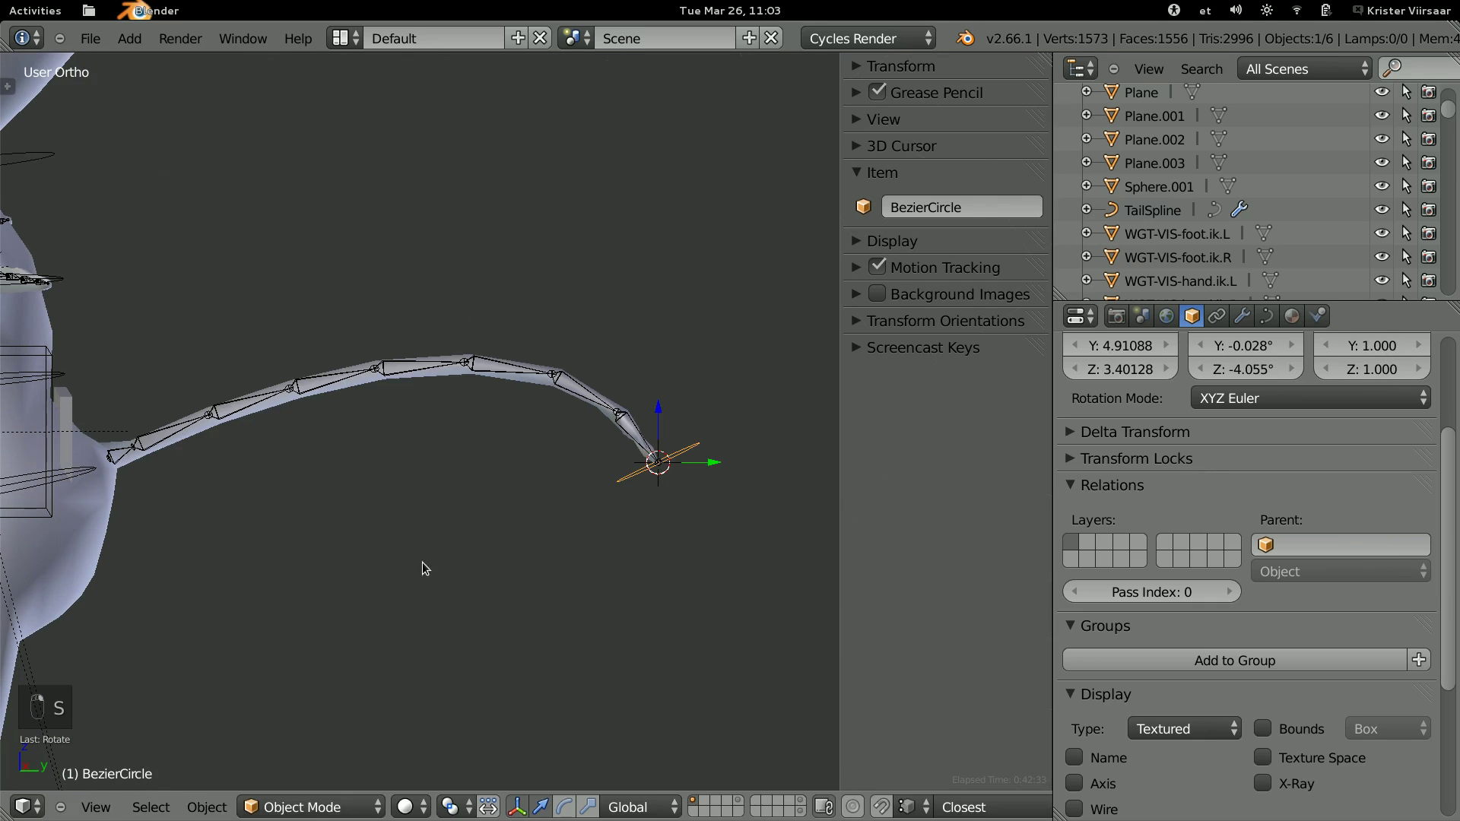
Undo the tip rotation so the tail lies straight again and nudge the control back.
key("r")
key("ctrl+z")
key("ctrl+z")
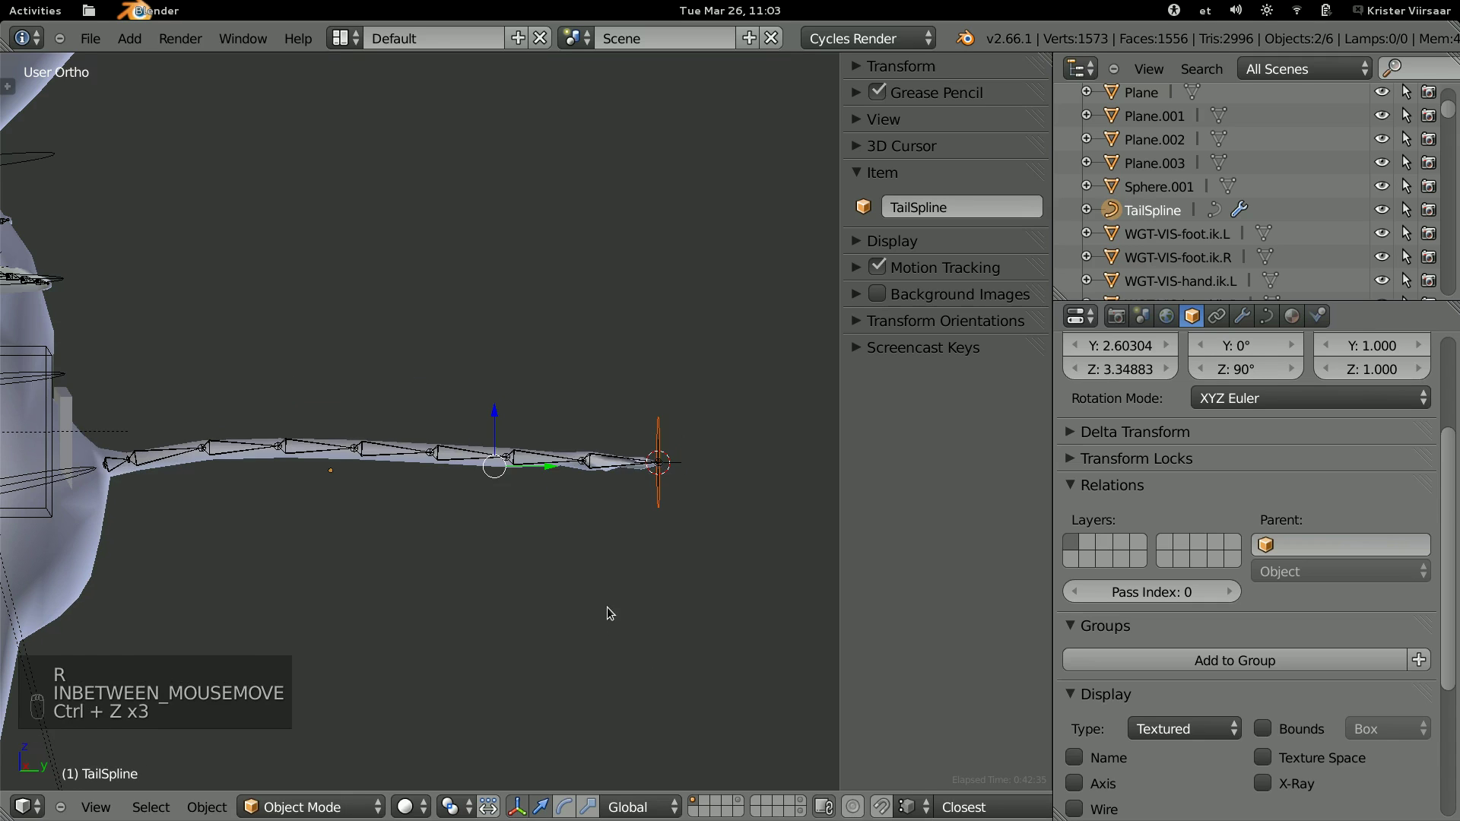
key("g")
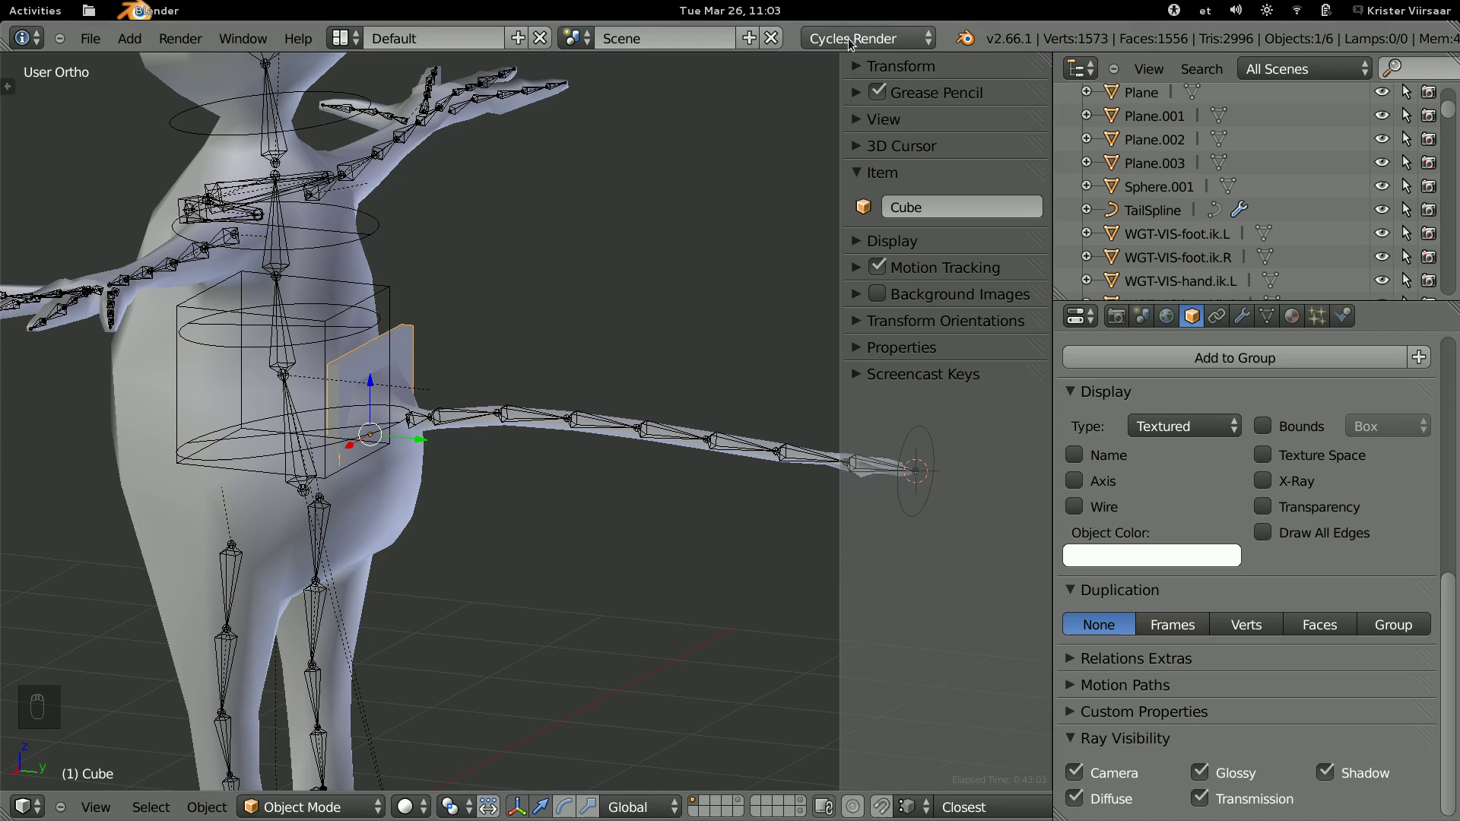
Select the hook Cube and set its display Type from Textured to Wire.
left_click_drag(1080, 780, 1195, 225)
left_click_drag(1195, 225, 1432, 200)
left_click_drag(1432, 200, 1433, 197)
left_click_drag(630, 375, 522, 369)
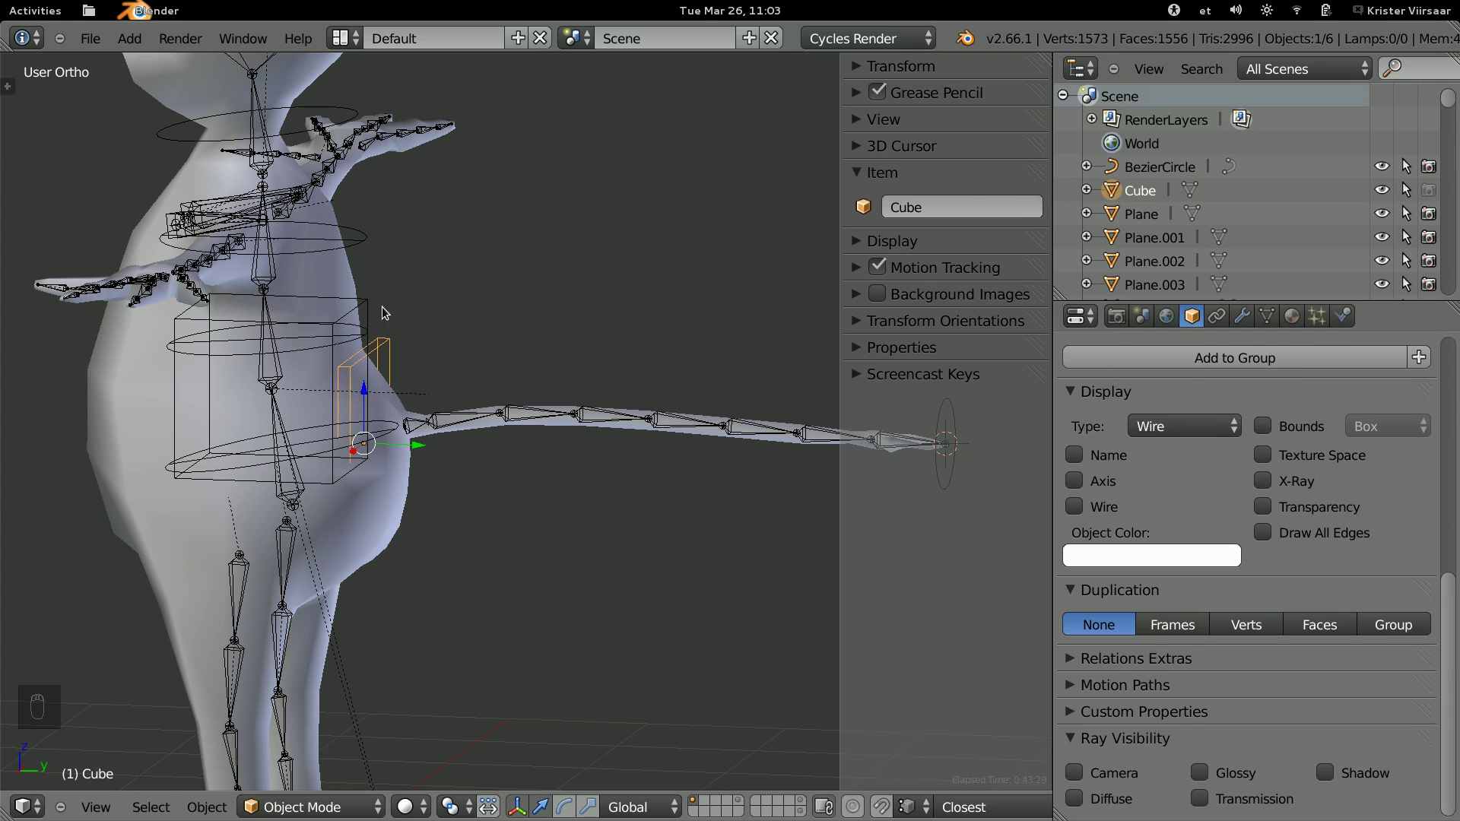
Check front and side views, then enter Pose Mode and select DEF-hips to show its Copy Transforms constraint on ORG-hips.
key("a")
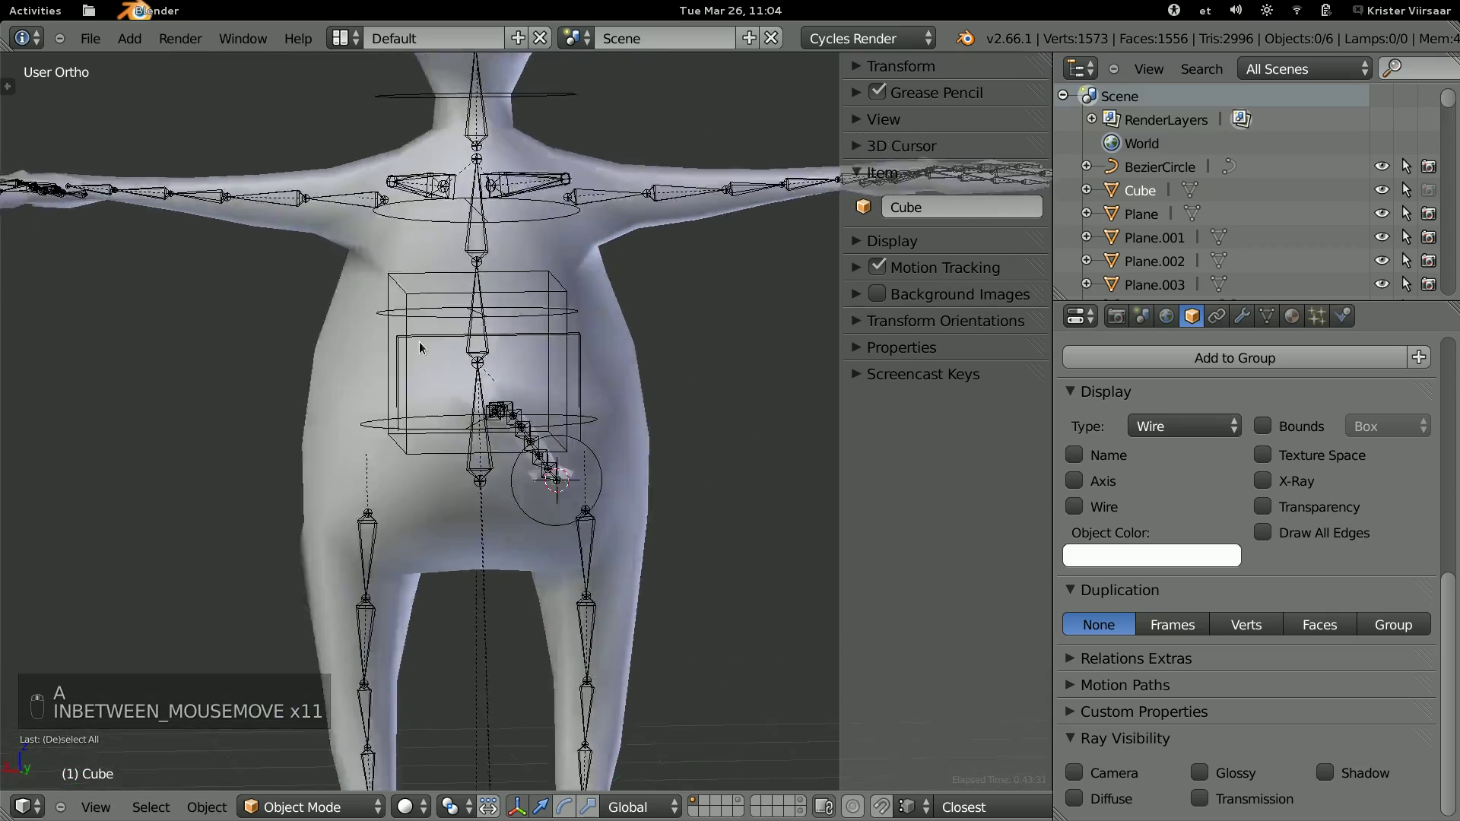
key("g")
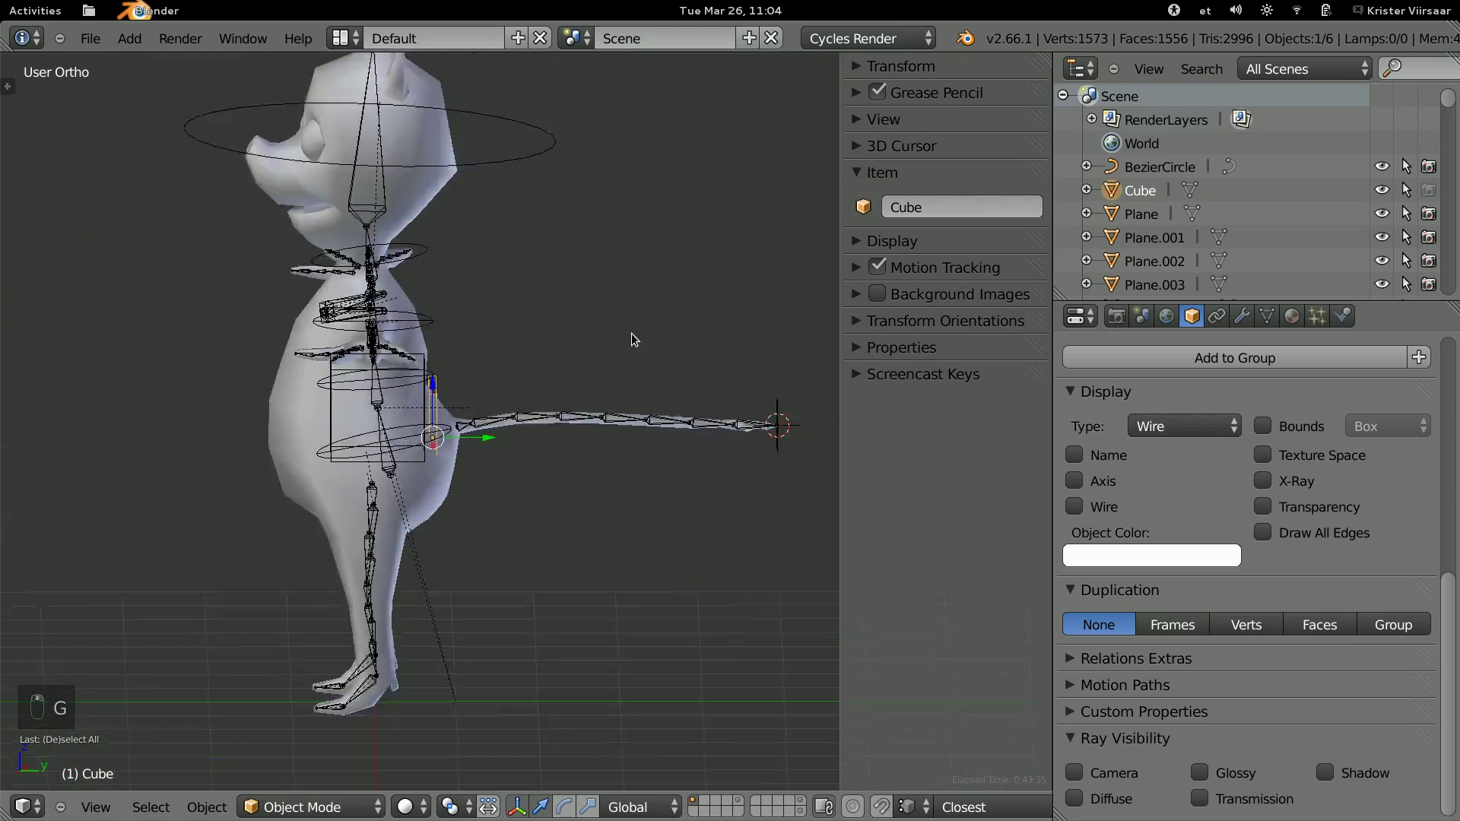
middle_click(618, 400)
key("a")
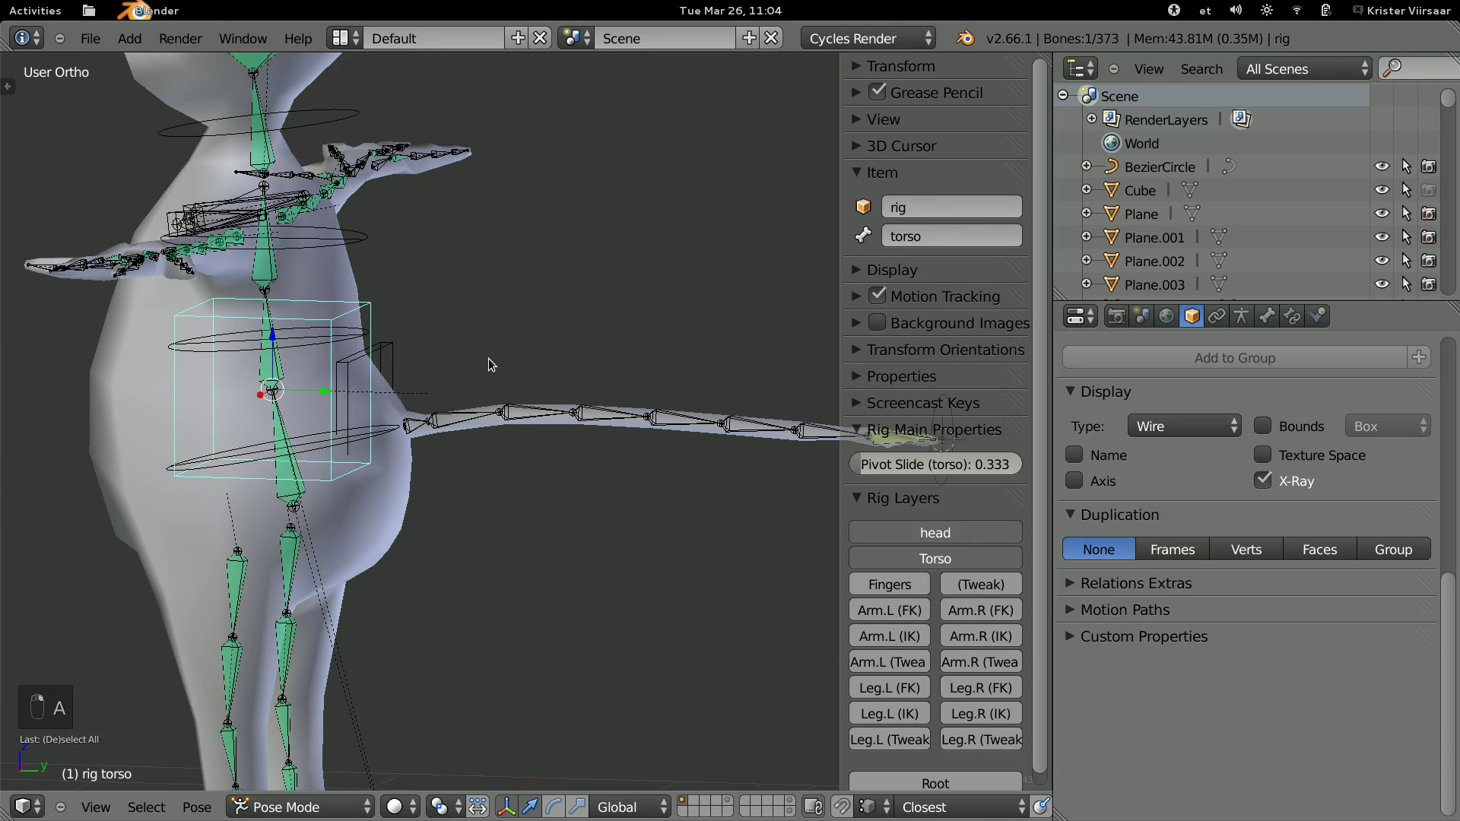
key("g")
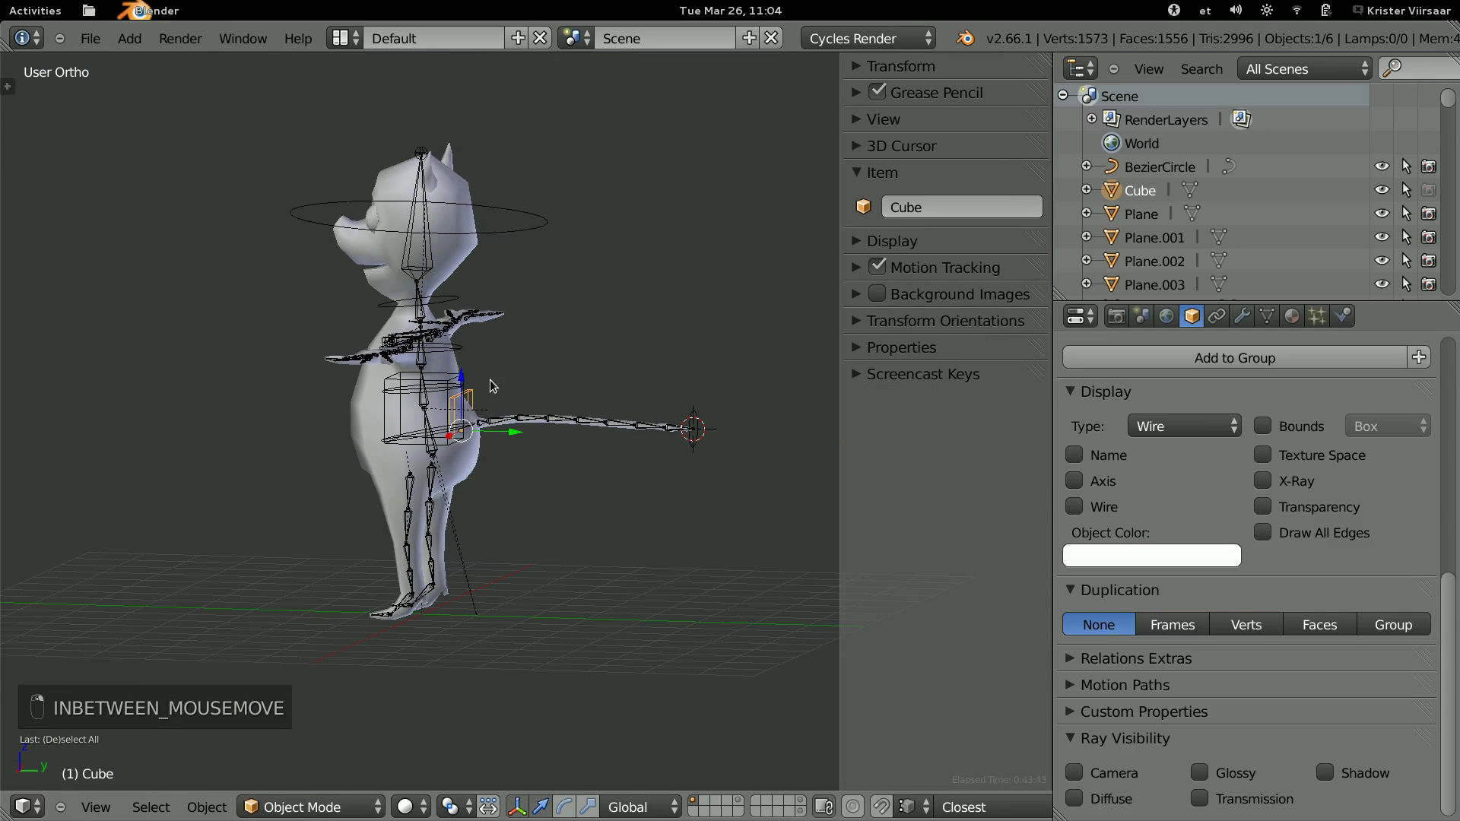
key("g")
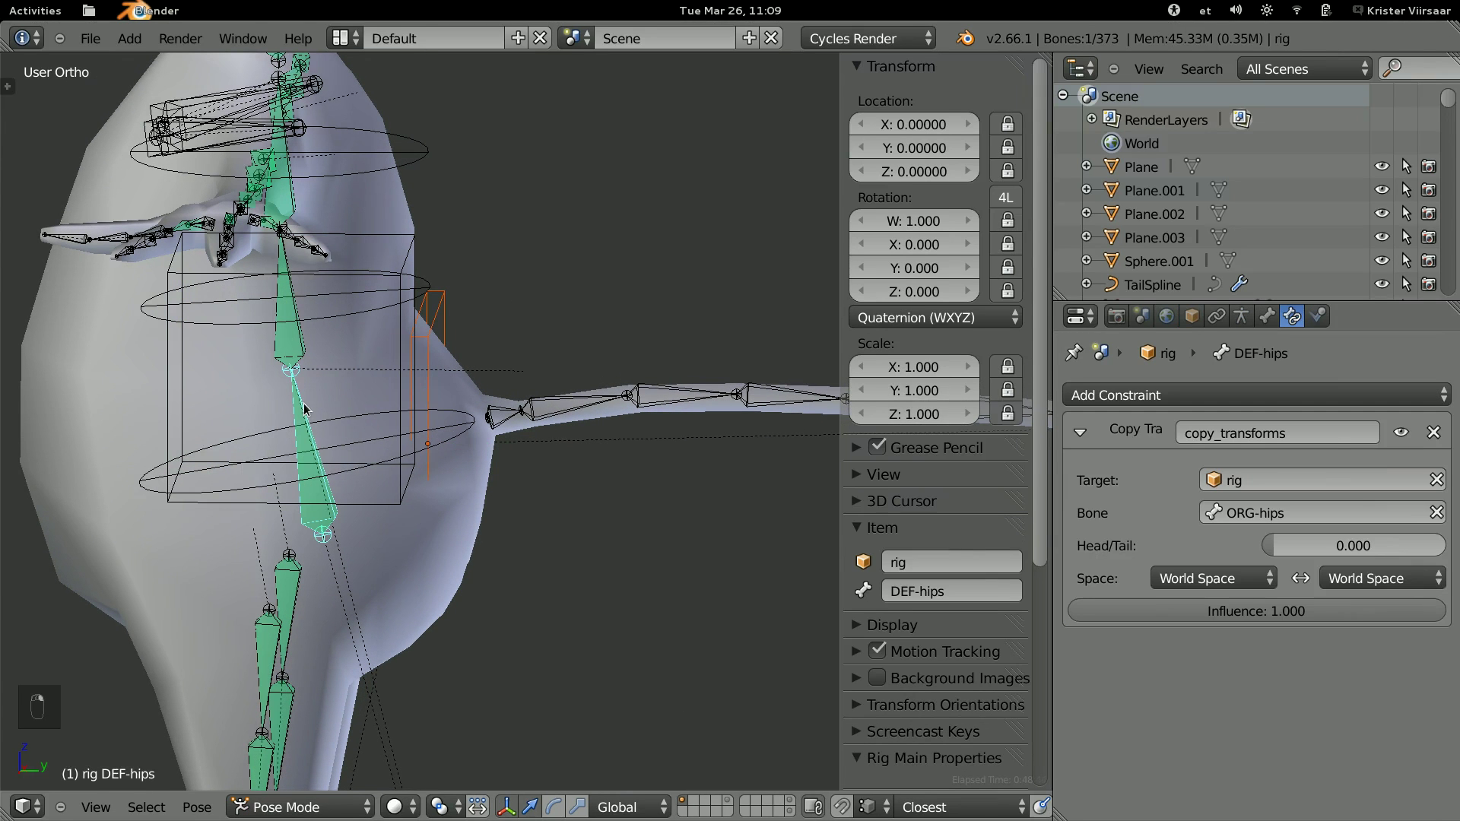
Test-rotate the hip and torso controls to check how the tail bends, cancelling each rotation.
key("ctrl+p")
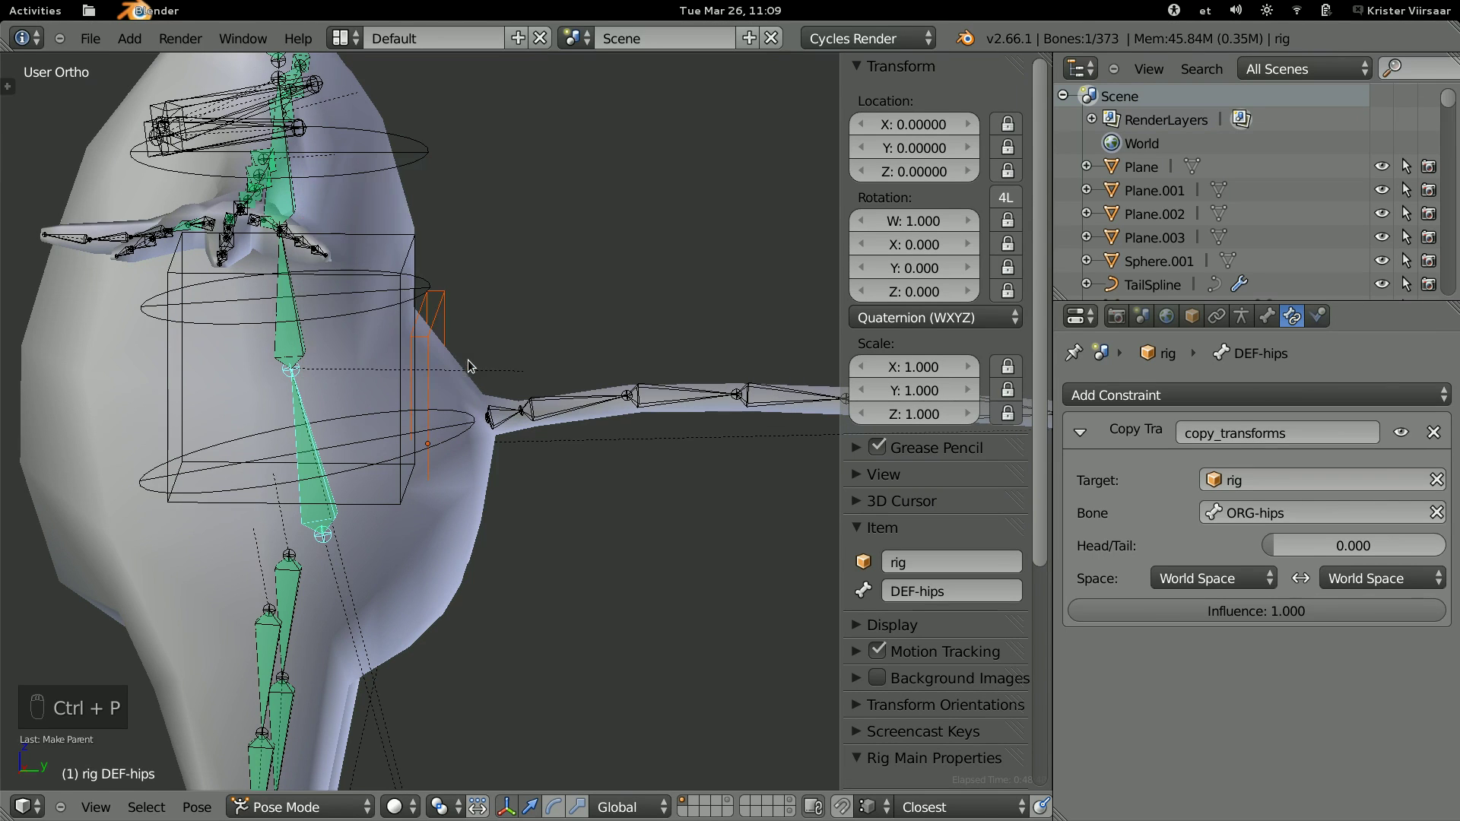
key("r")
key("r")
left_click(642, 401)
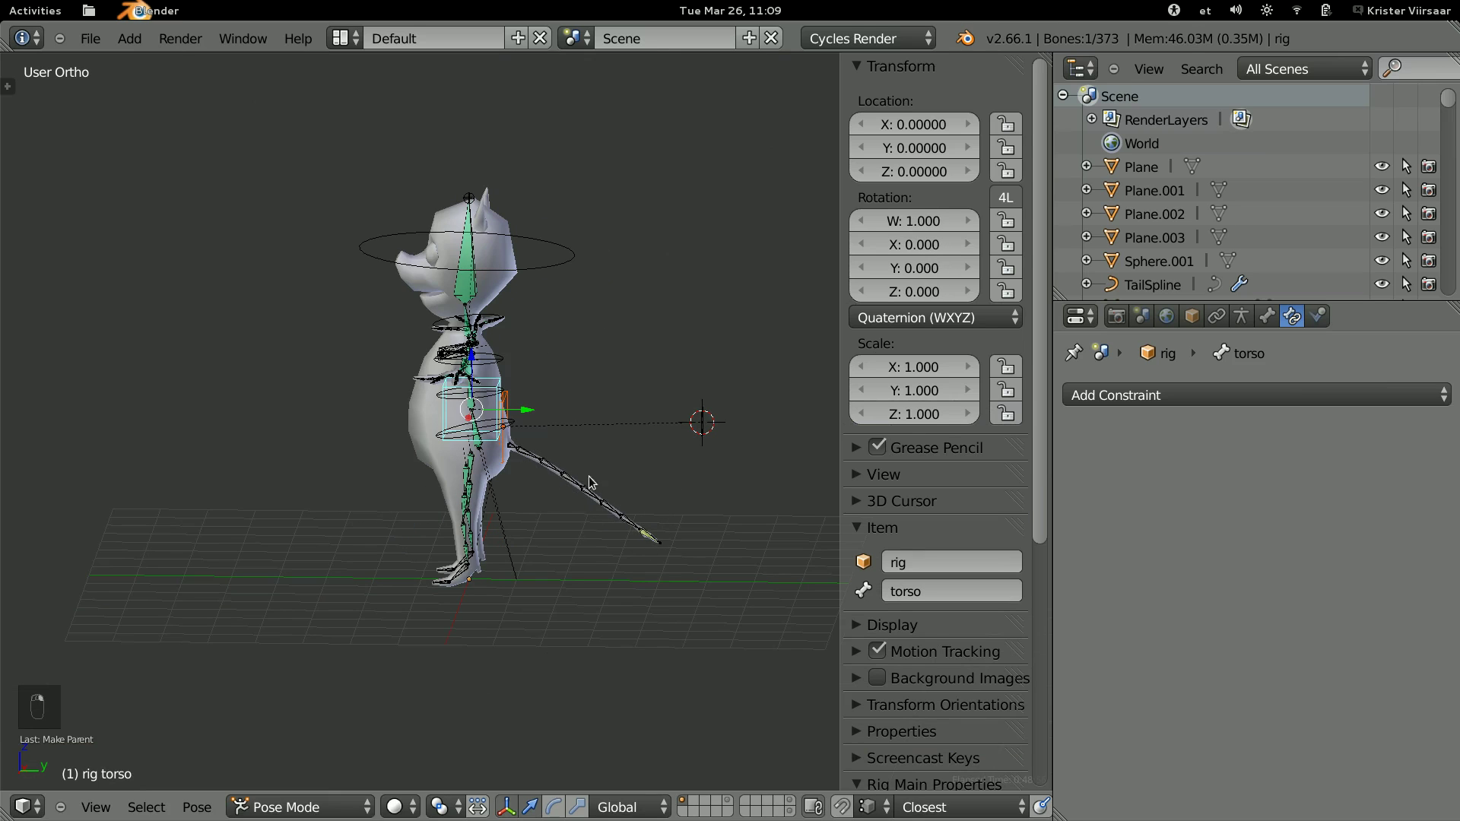
left_click_drag(468, 442, 495, 379)
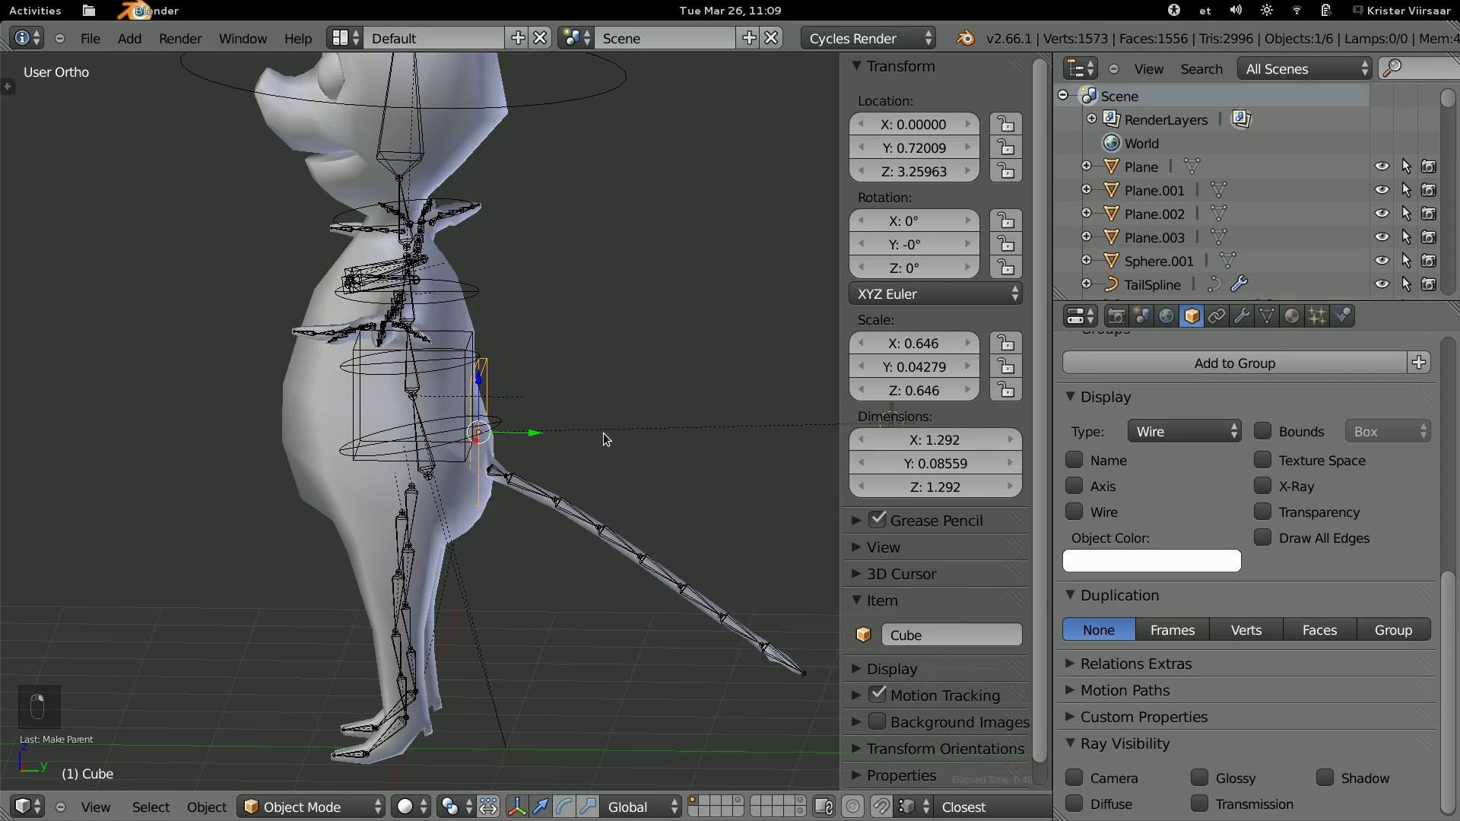
left_click_drag(663, 443, 583, 432)
key("r")
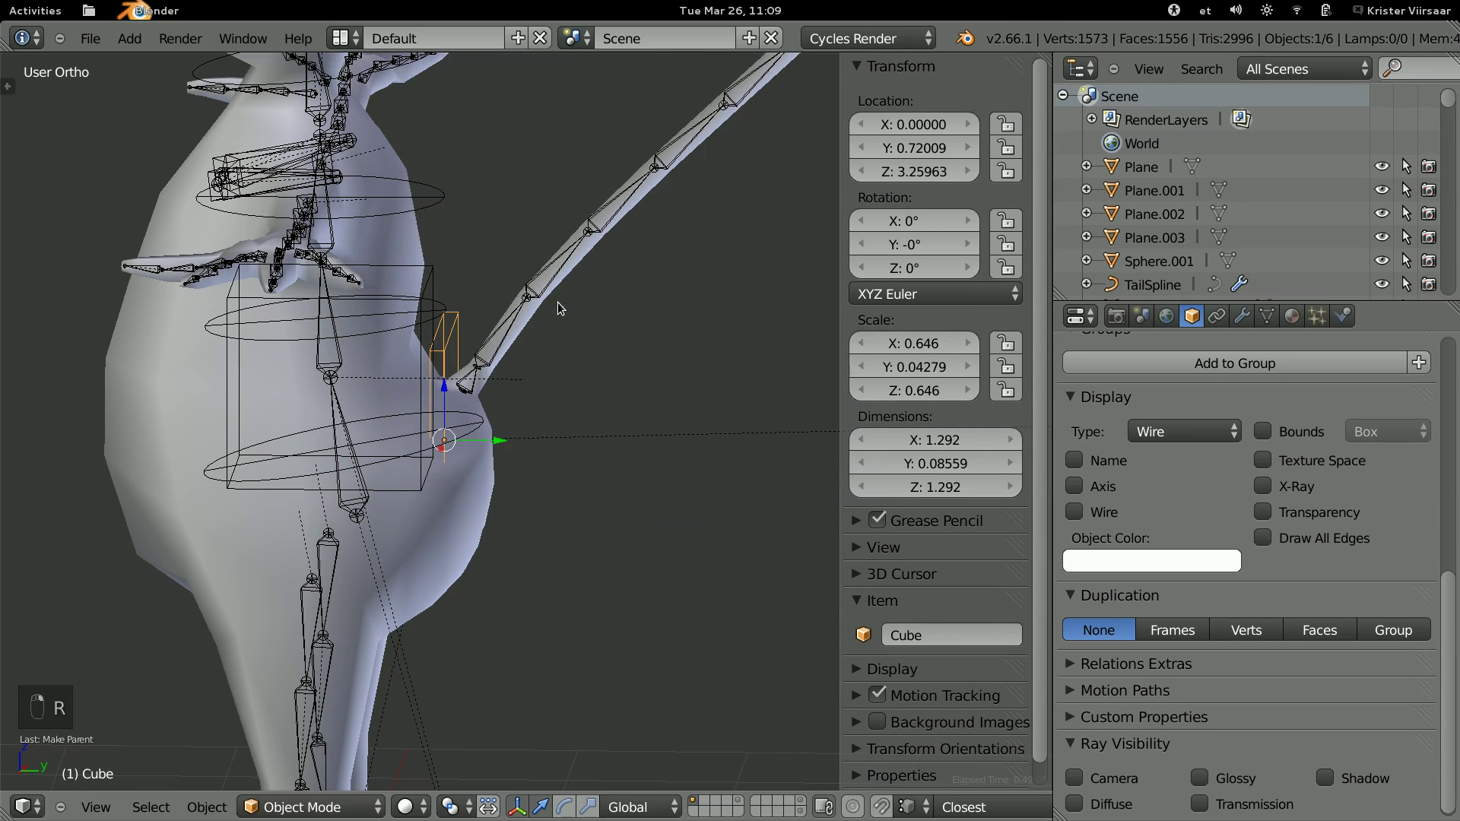
key("r")
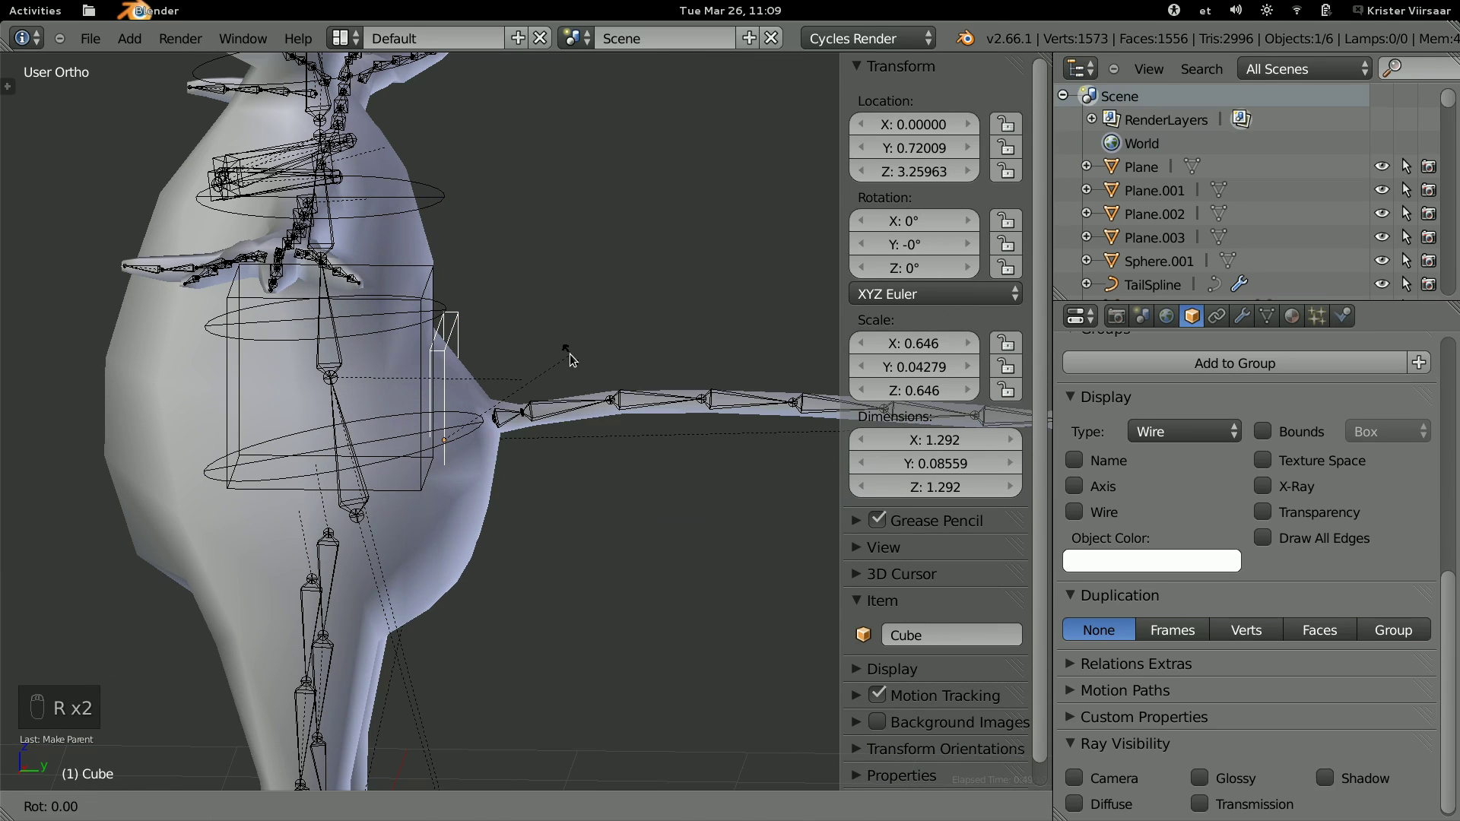
View the creature from the side, select TailSpline and show its Physics settings with the Timeline editor.
middle_click(569, 362)
key("a")
left_click_drag(545, 374, 606, 372)
left_click_drag(609, 368, 442, 272)
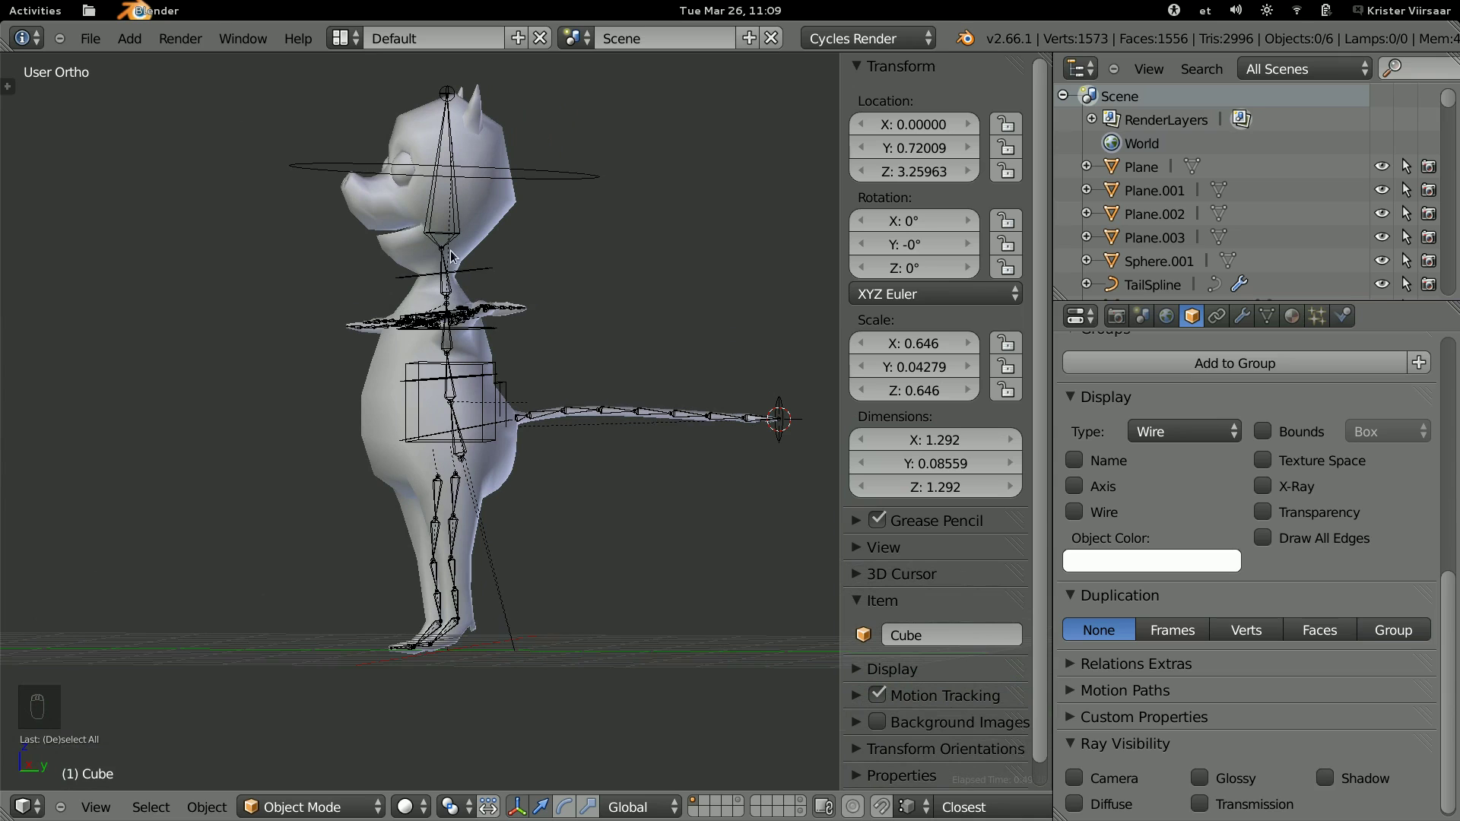
left_click_drag(476, 318, 446, 348)
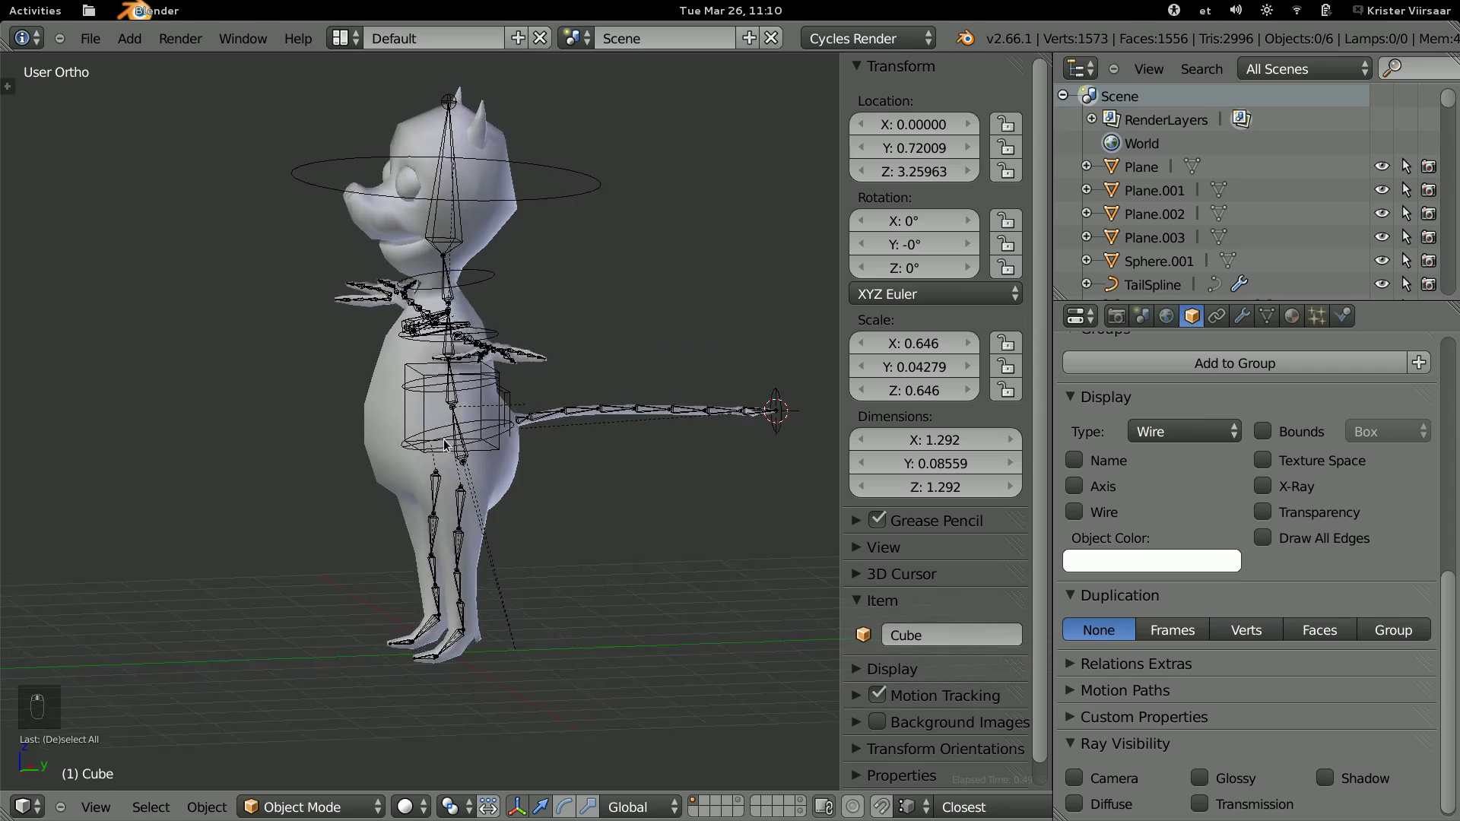
left_click_drag(489, 440, 654, 414)
middle_click(622, 424)
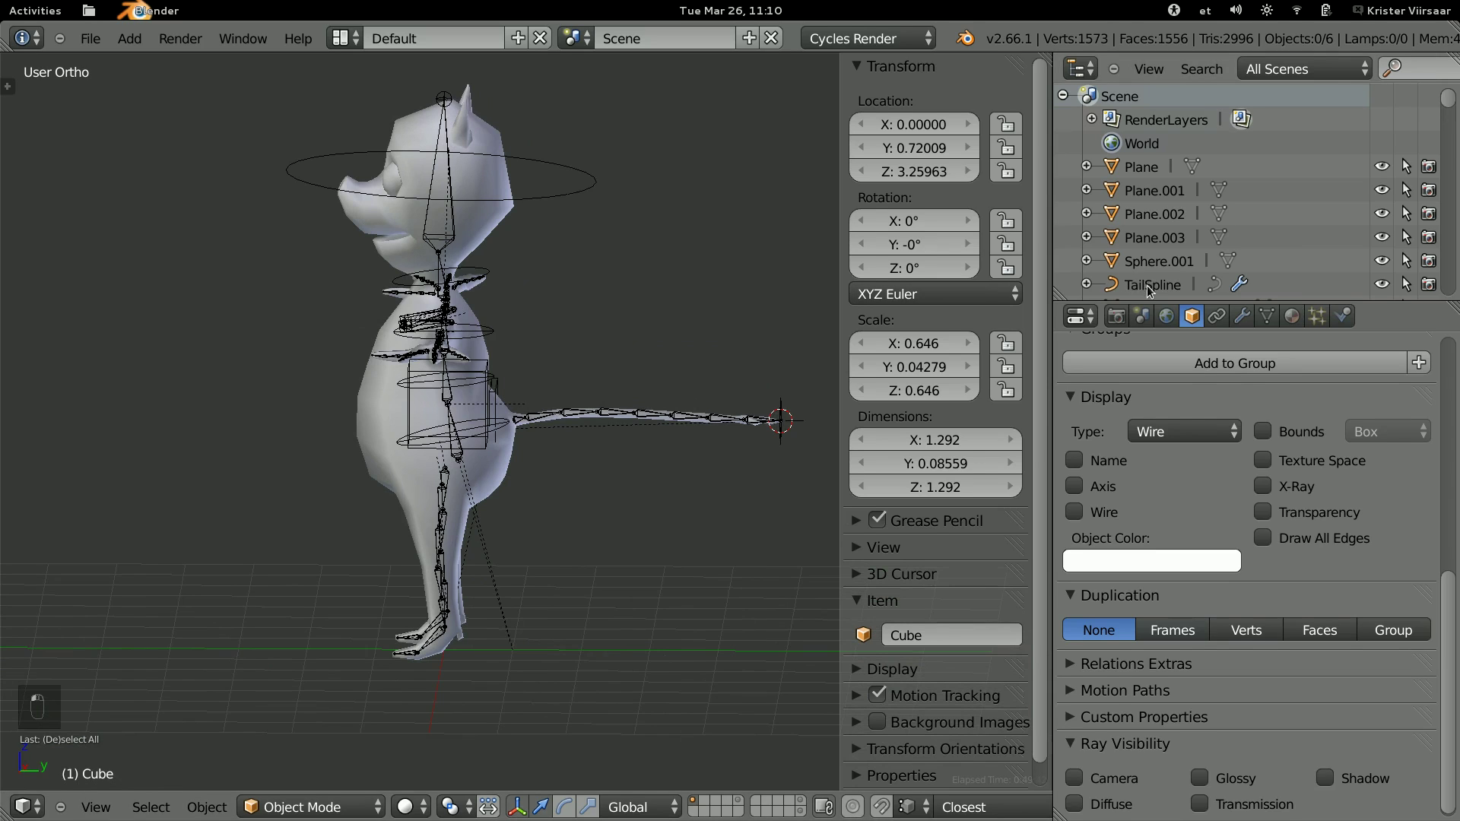
left_click_drag(1149, 291, 1327, 316)
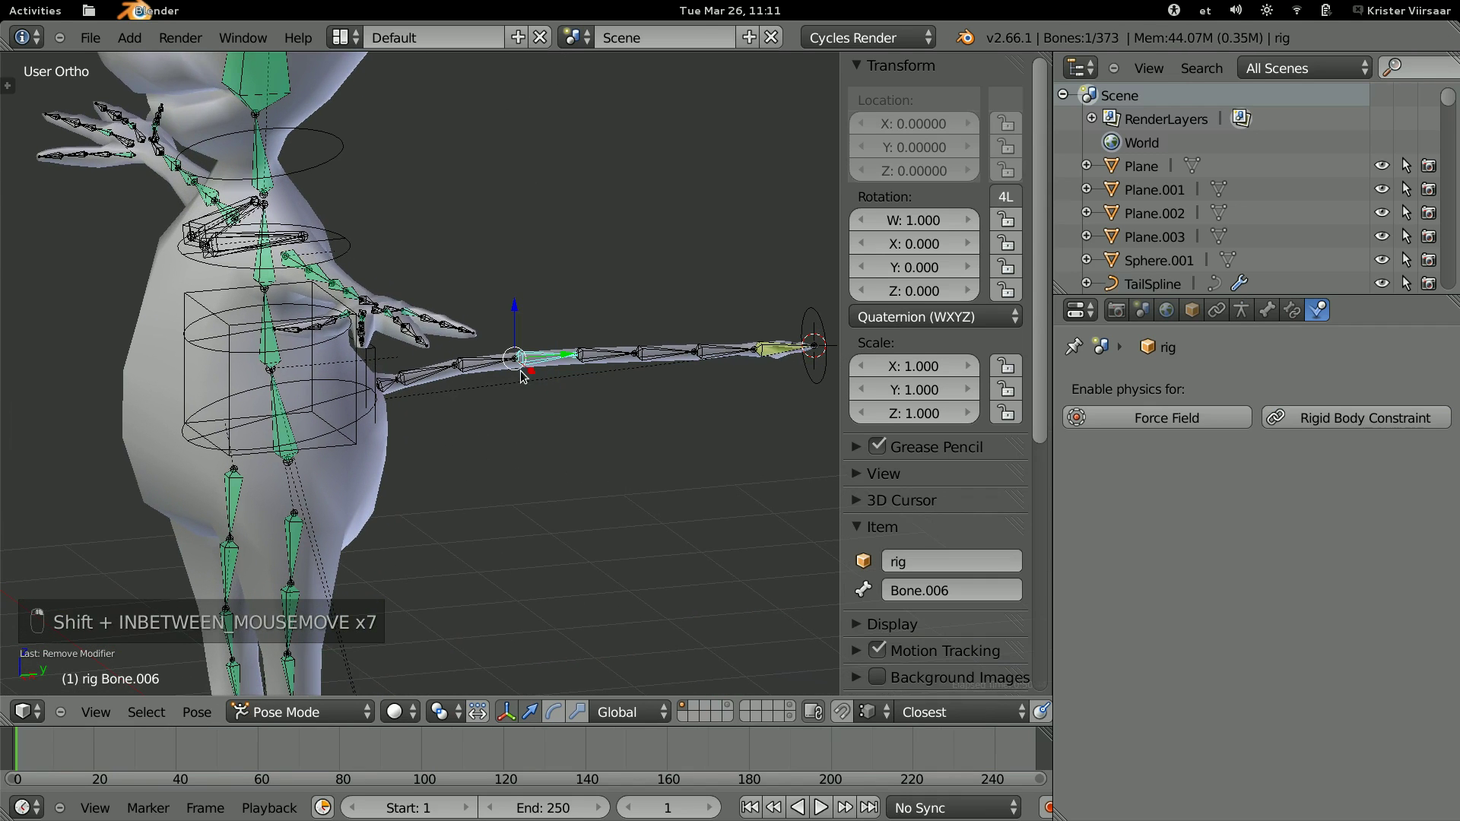
Move and rotate the BezierCircle to bend the tail, then scale it up to 5.186.
key("g")
key("r")
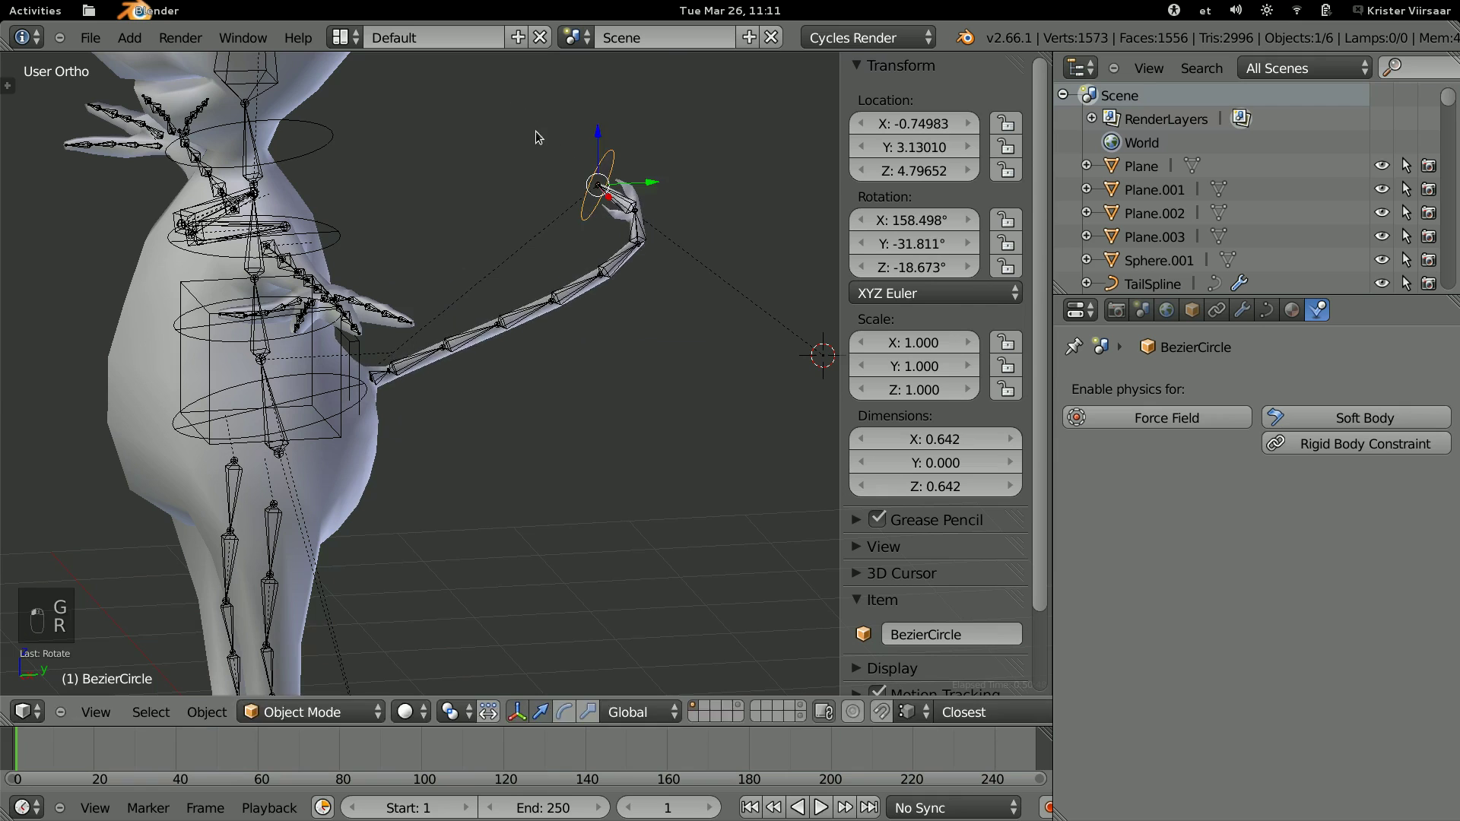
key("s")
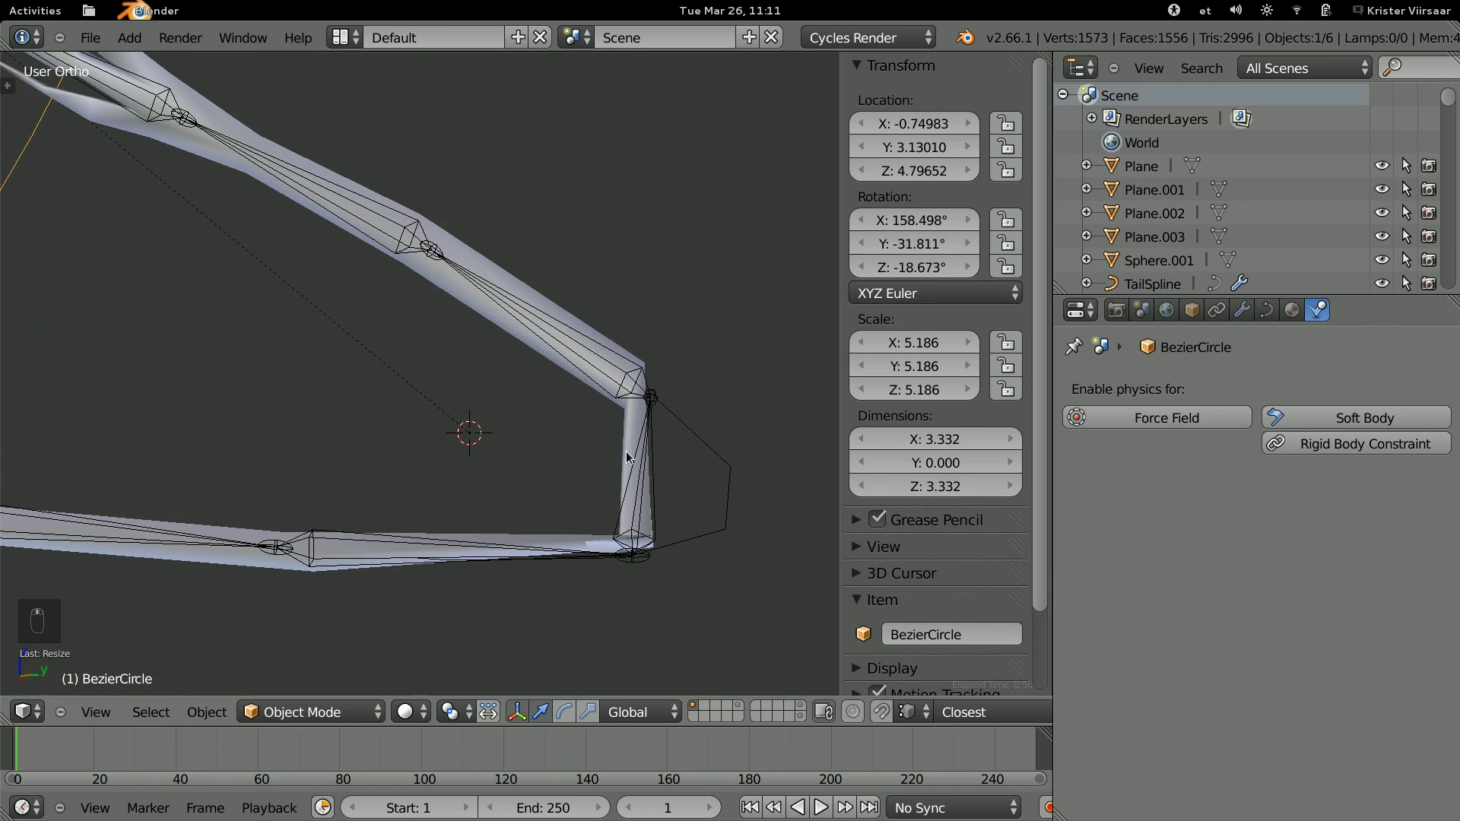
left_click_drag(628, 435, 500, 514)
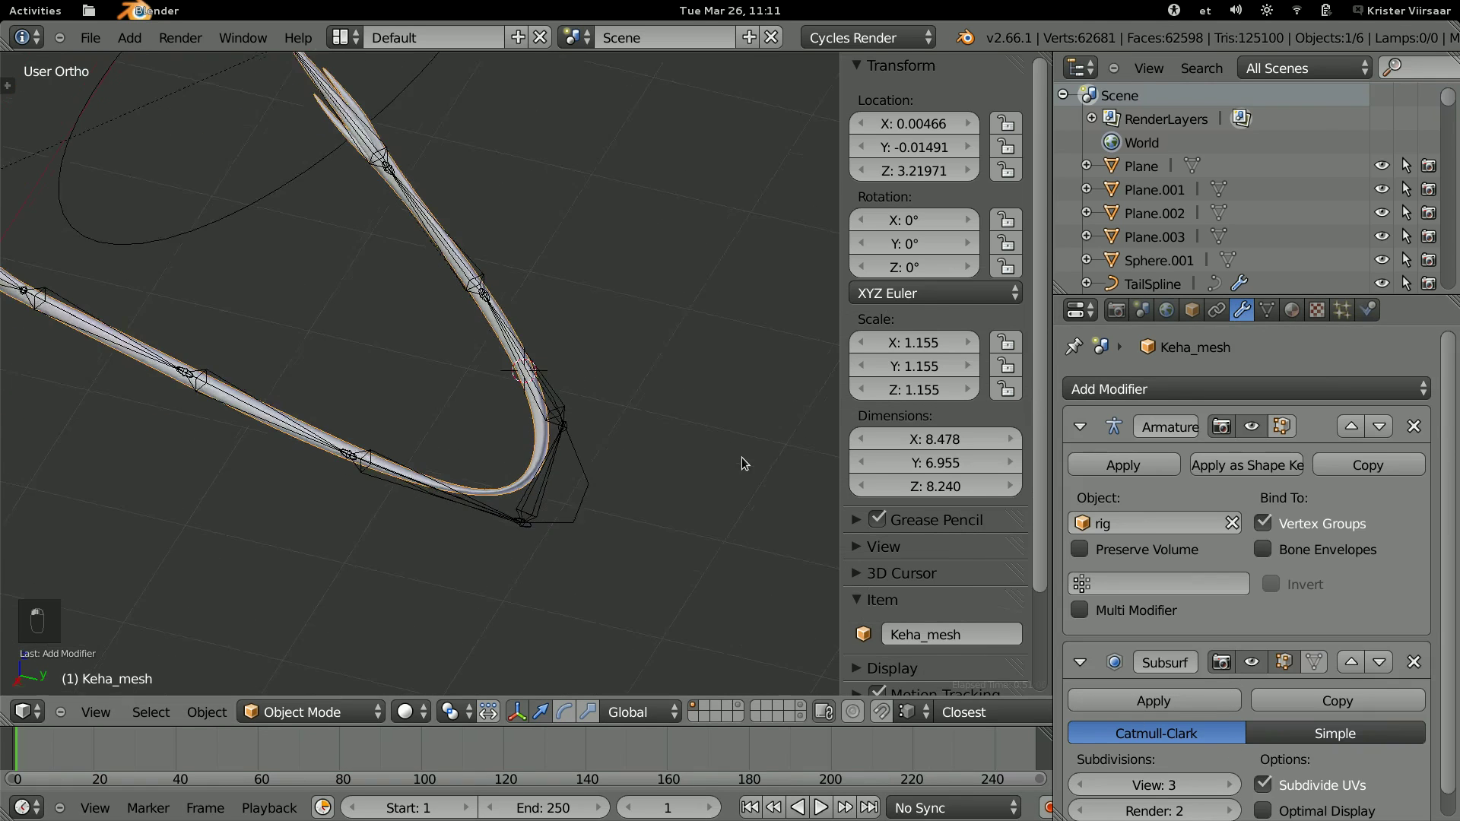
left_click_drag(966, 622, 532, 399)
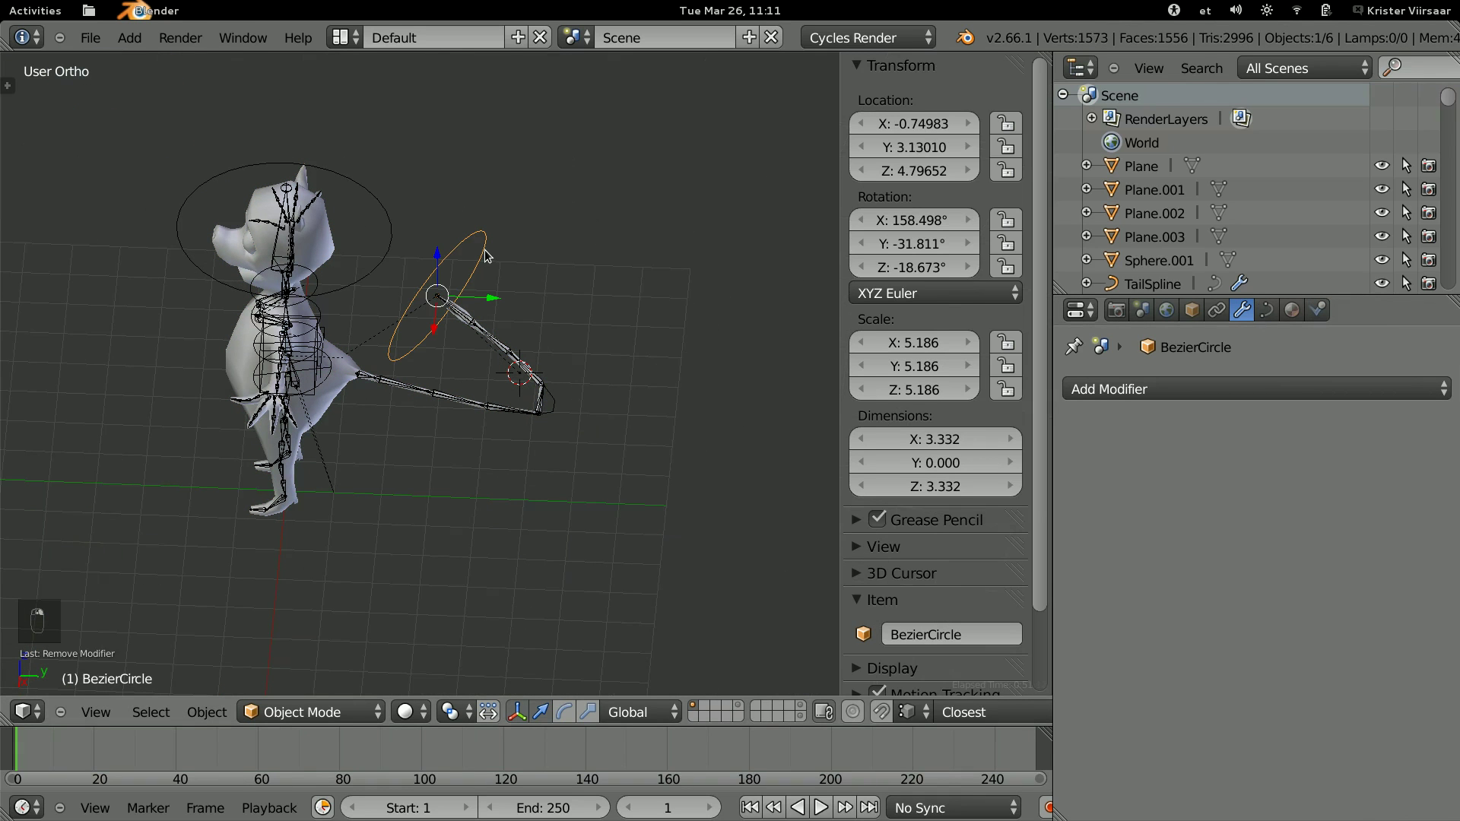
Clear the BezierCircle's rotation and location and undo the Subsurf and tail test edits.
key("alt+r")
key("alt+g")
key("ctrl+z")
key("ctrl+z")
key("ctrl+z")
key("ctrl+z")
key("ctrl+z")
key("ctrl+z")
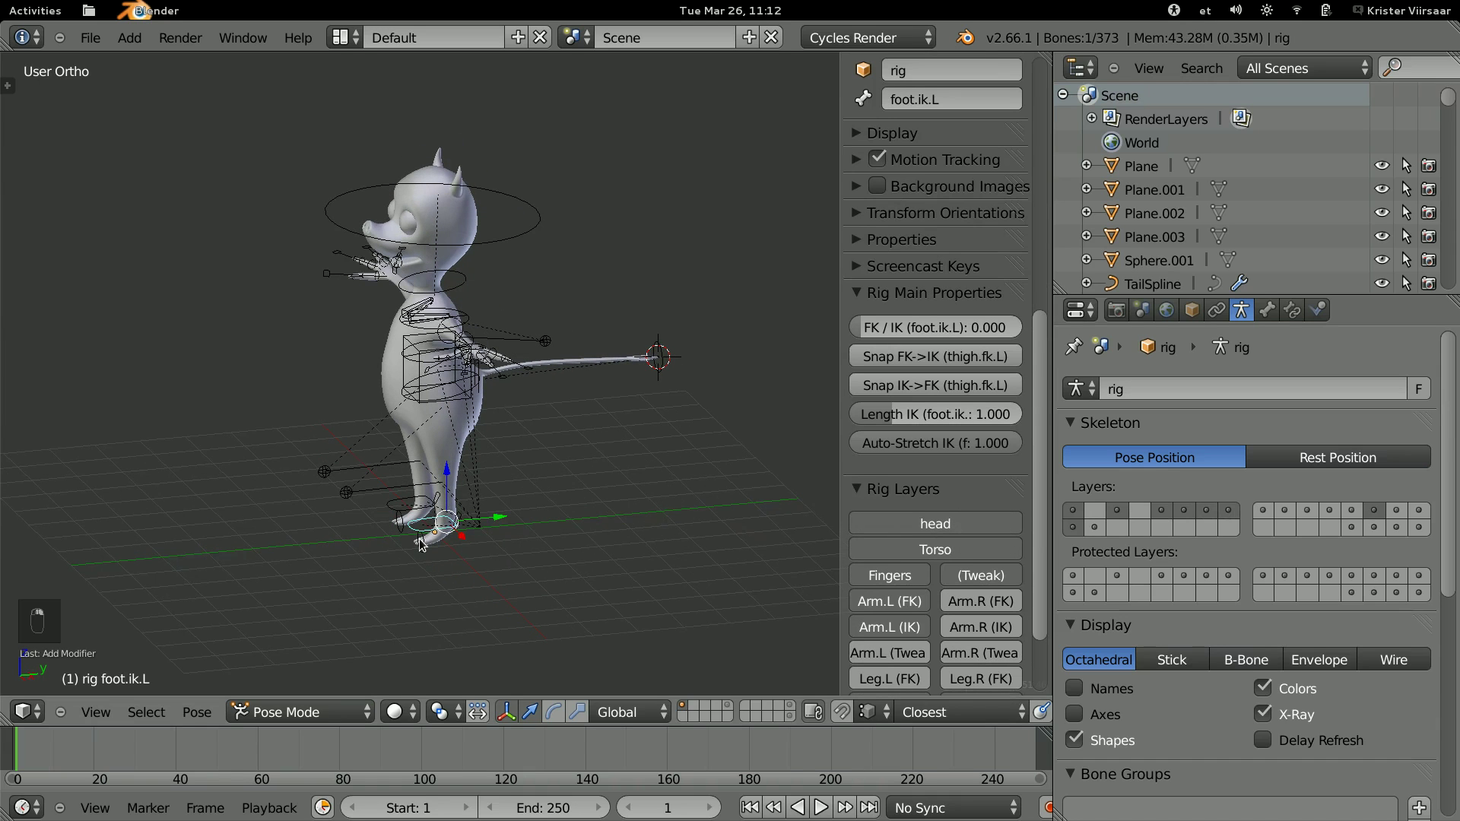
Set foot.ik.L FK/IK to 1.0 and view the left leg from Right Ortho.
key("g")
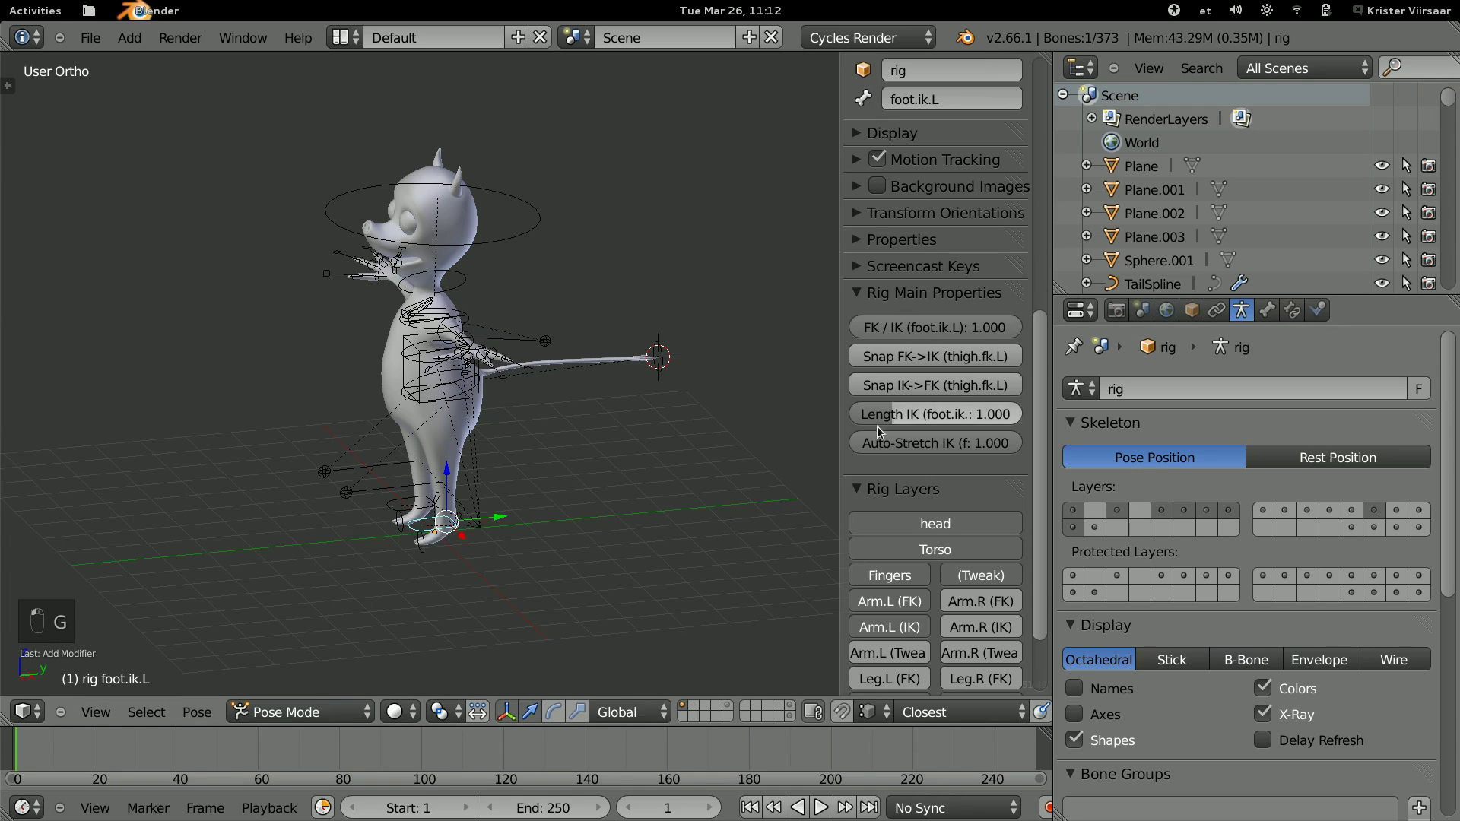
key("KP_3")
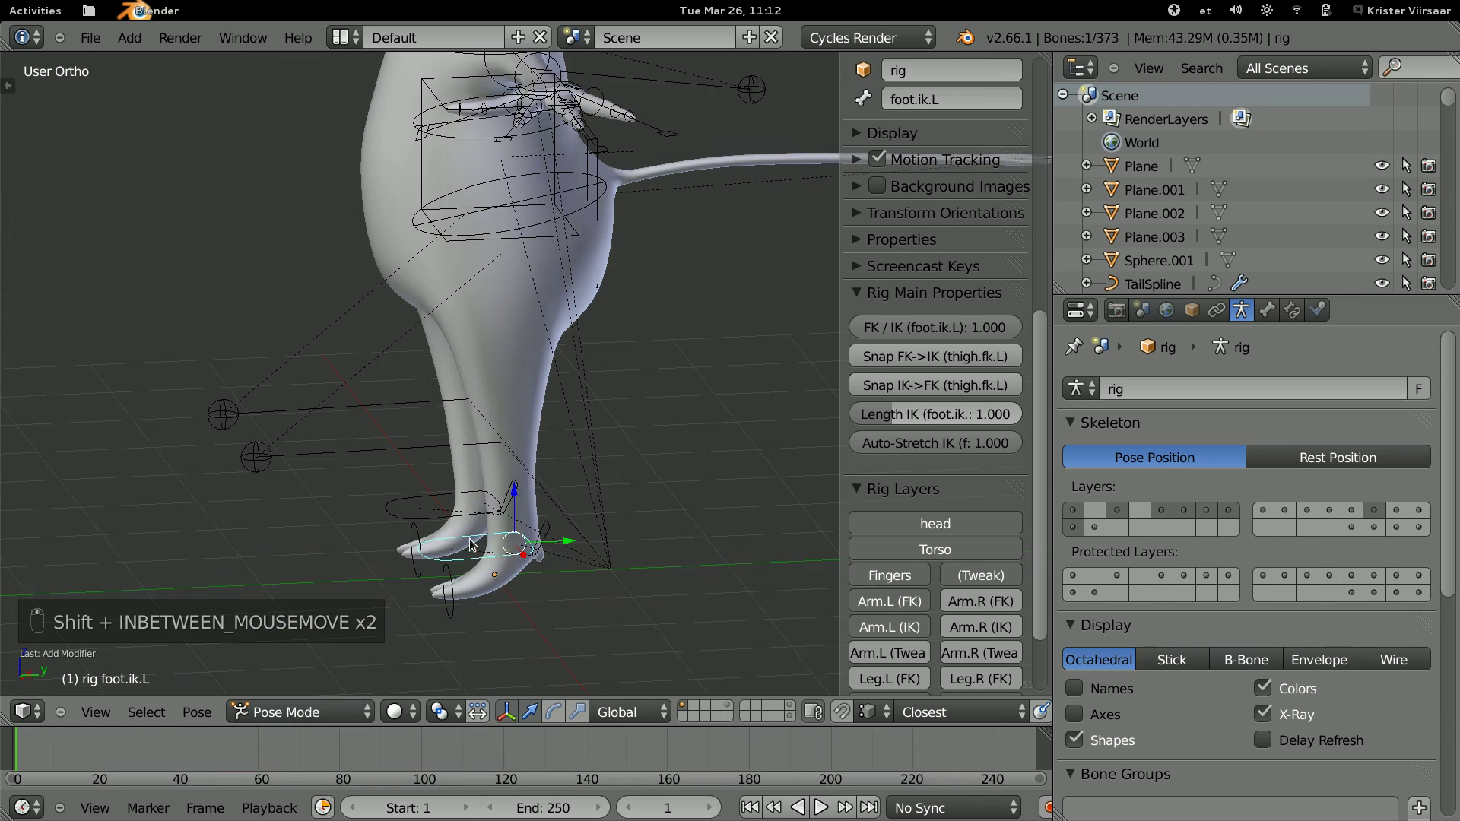
key("g")
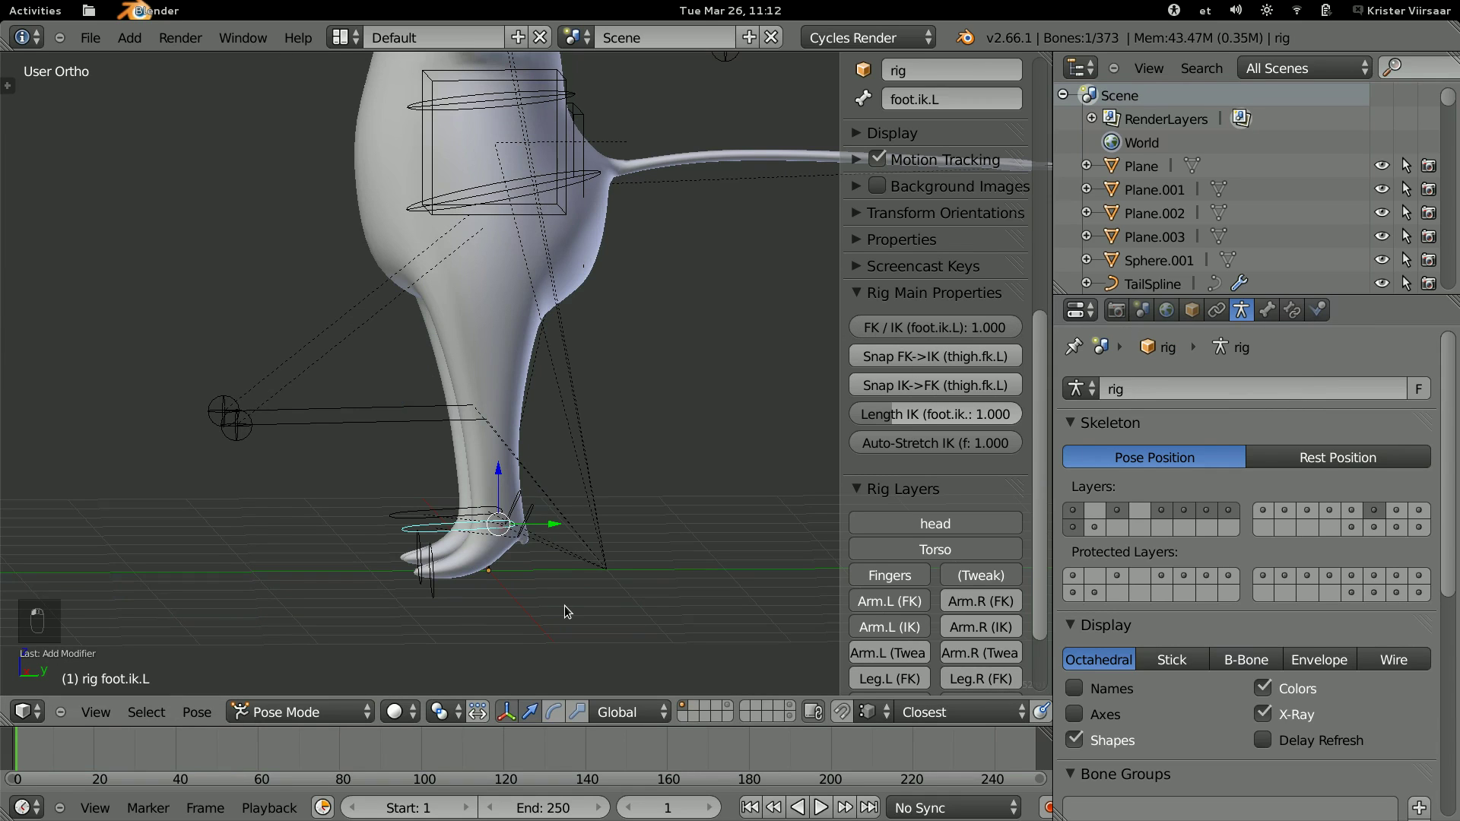
key("KP_3")
key("g")
key("r")
key("g")
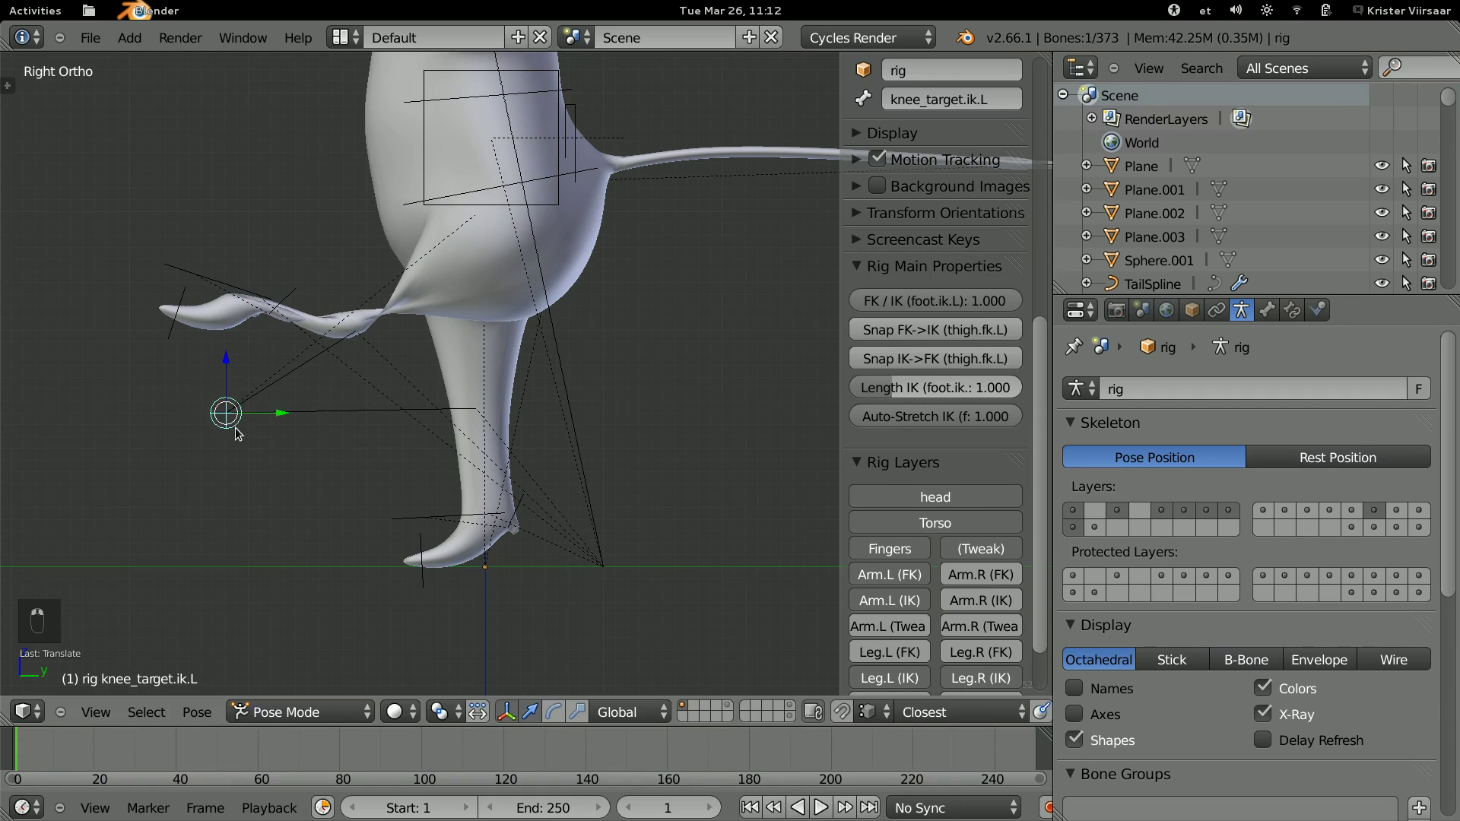
Move knee_target.ik.L up, then raise and rotate the left foot control to bend the knee.
key("g")
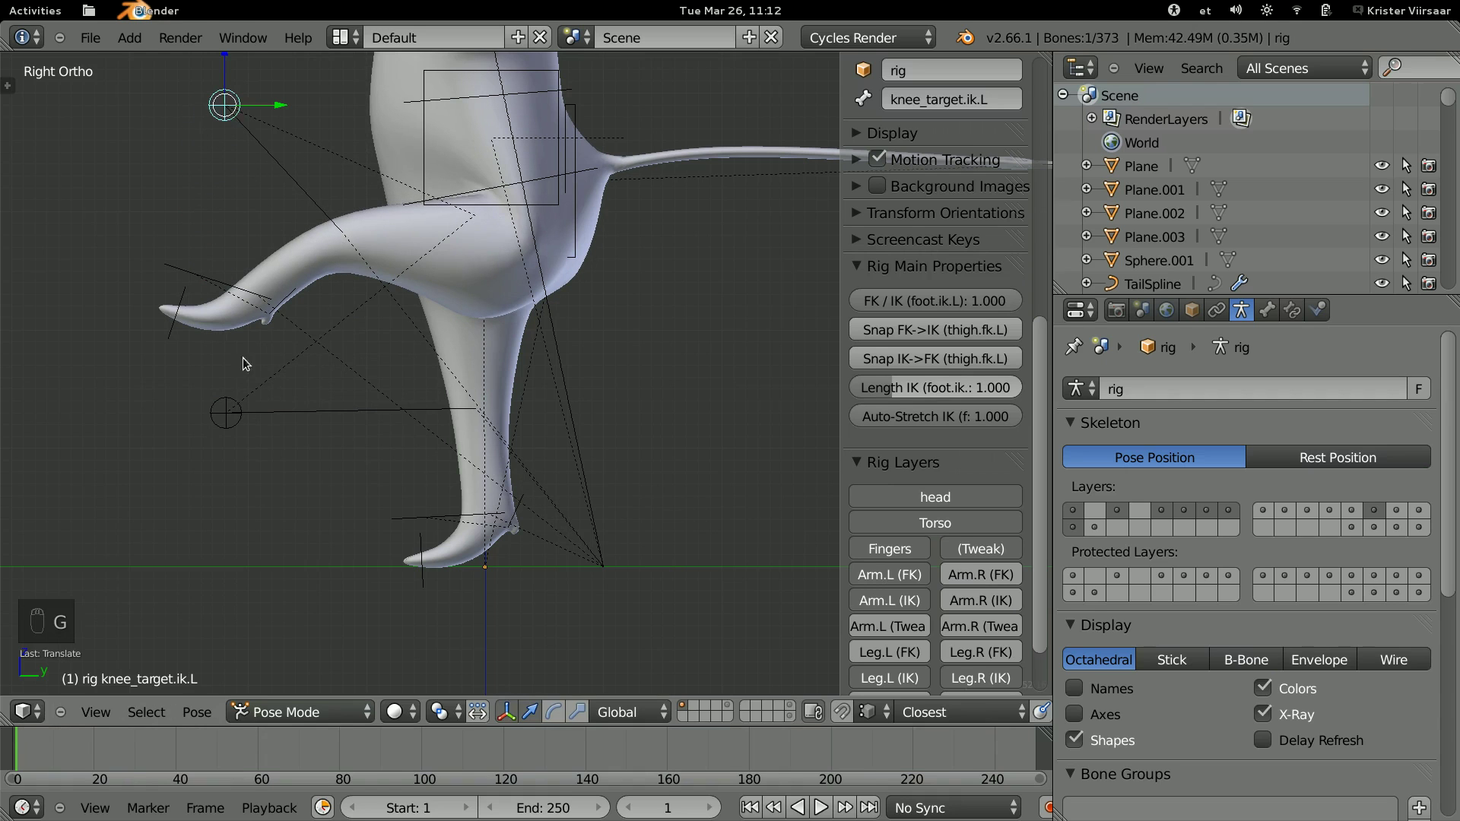
key("g")
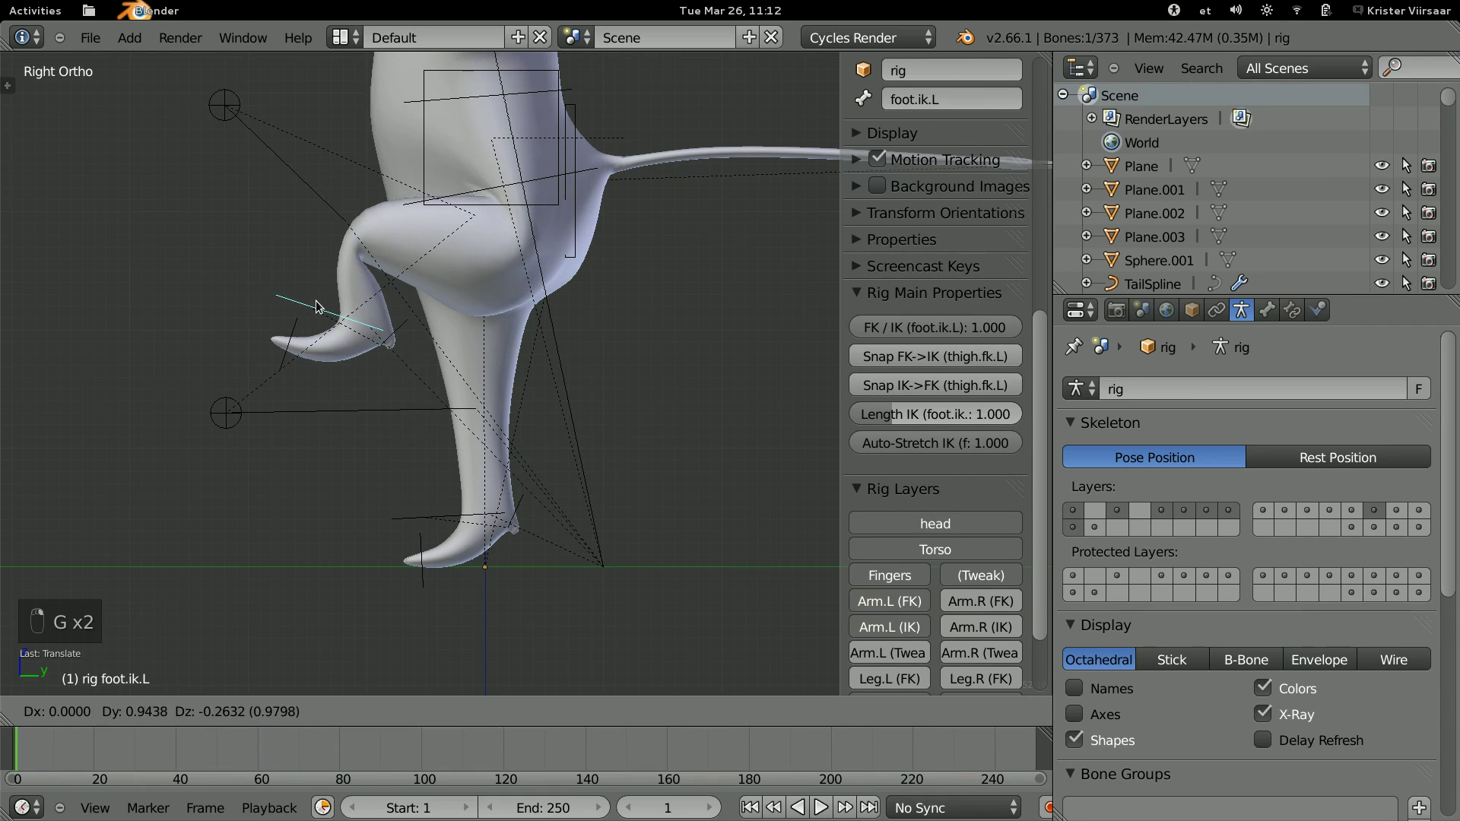
key("r")
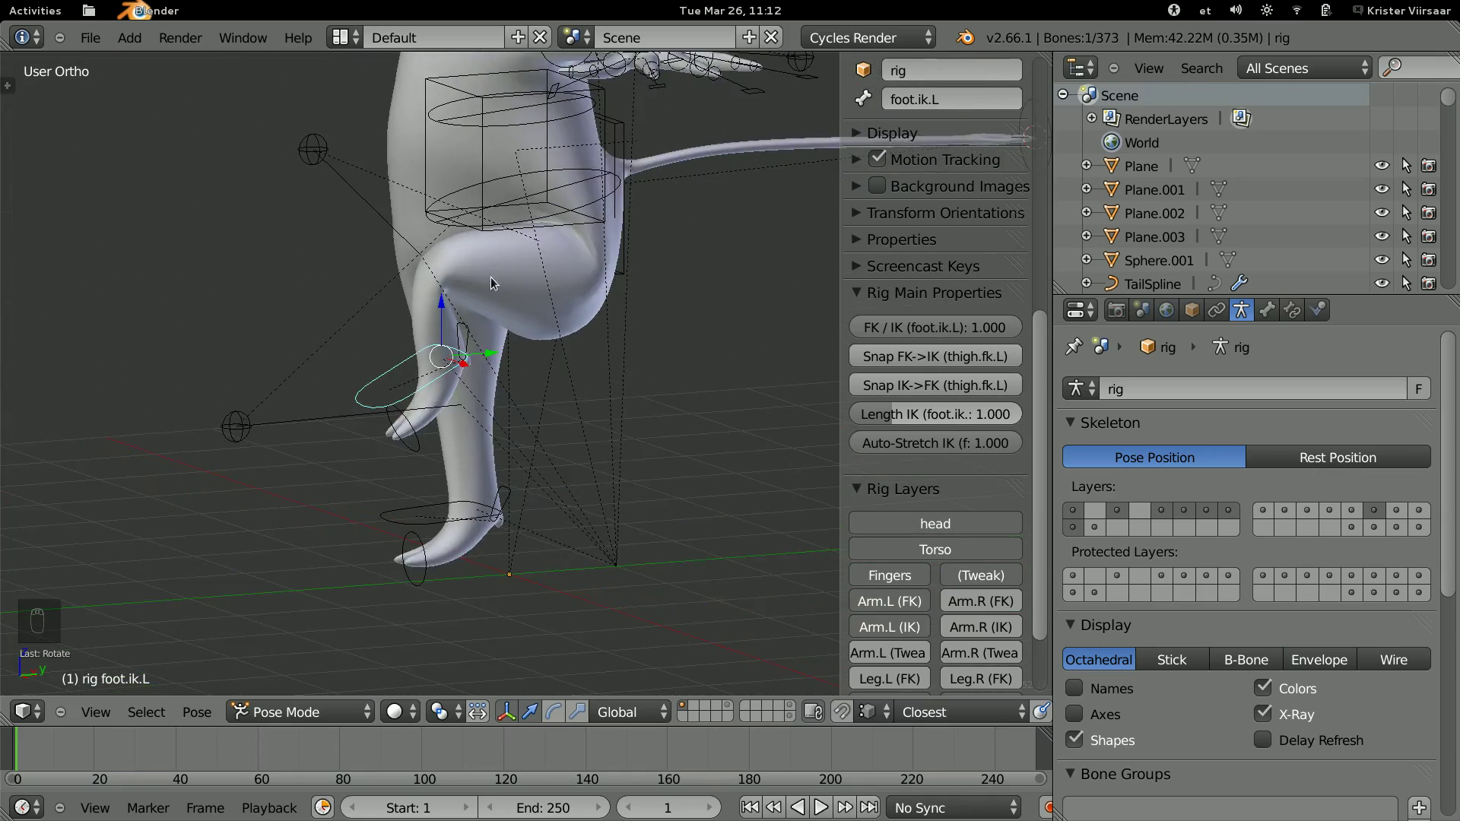
Select the creature body mesh and pick the DEF-shin.01.L vertex group for weight painting.
left_click(372, 234)
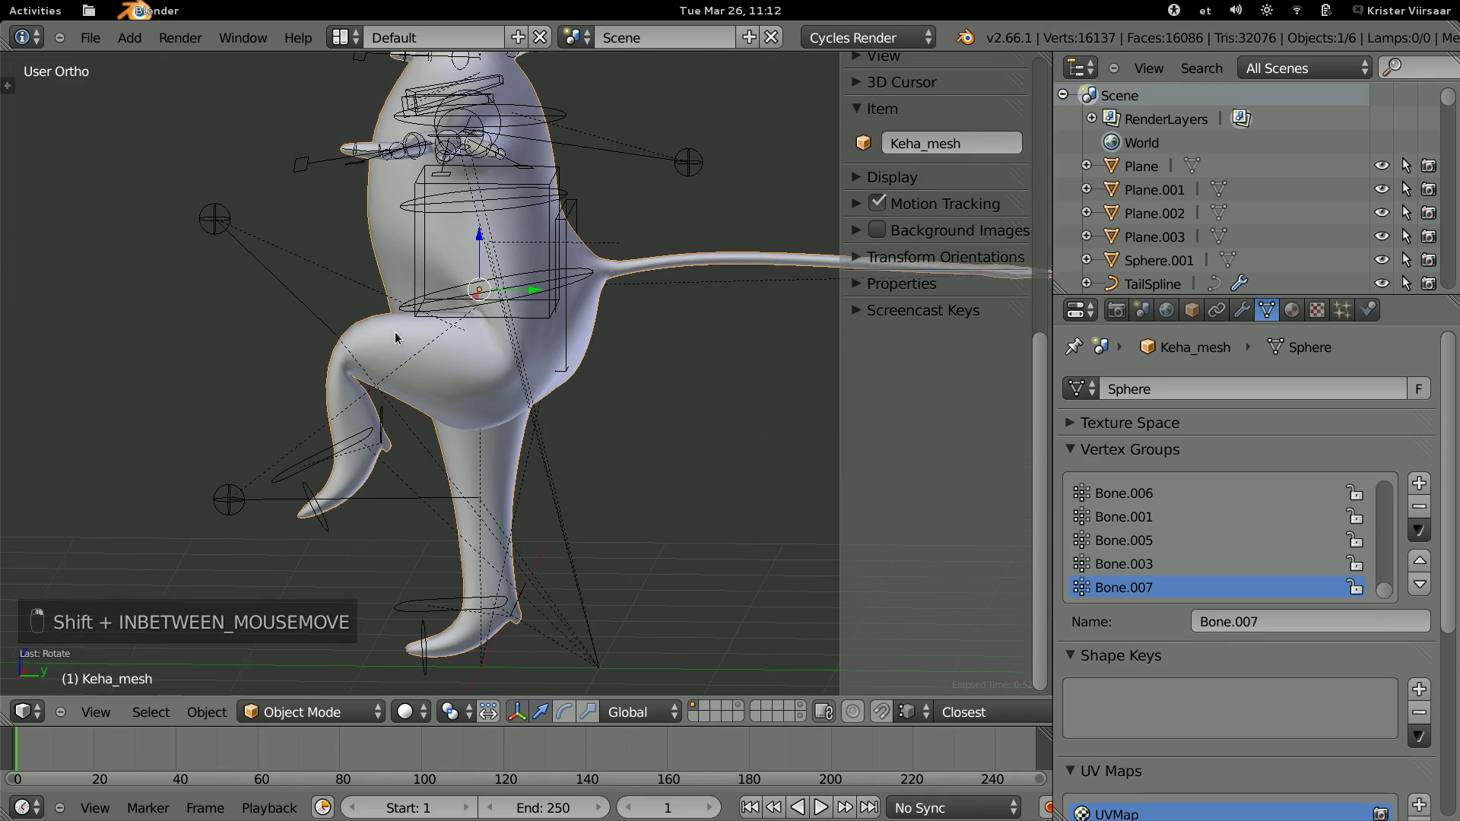
left_click(340, 591)
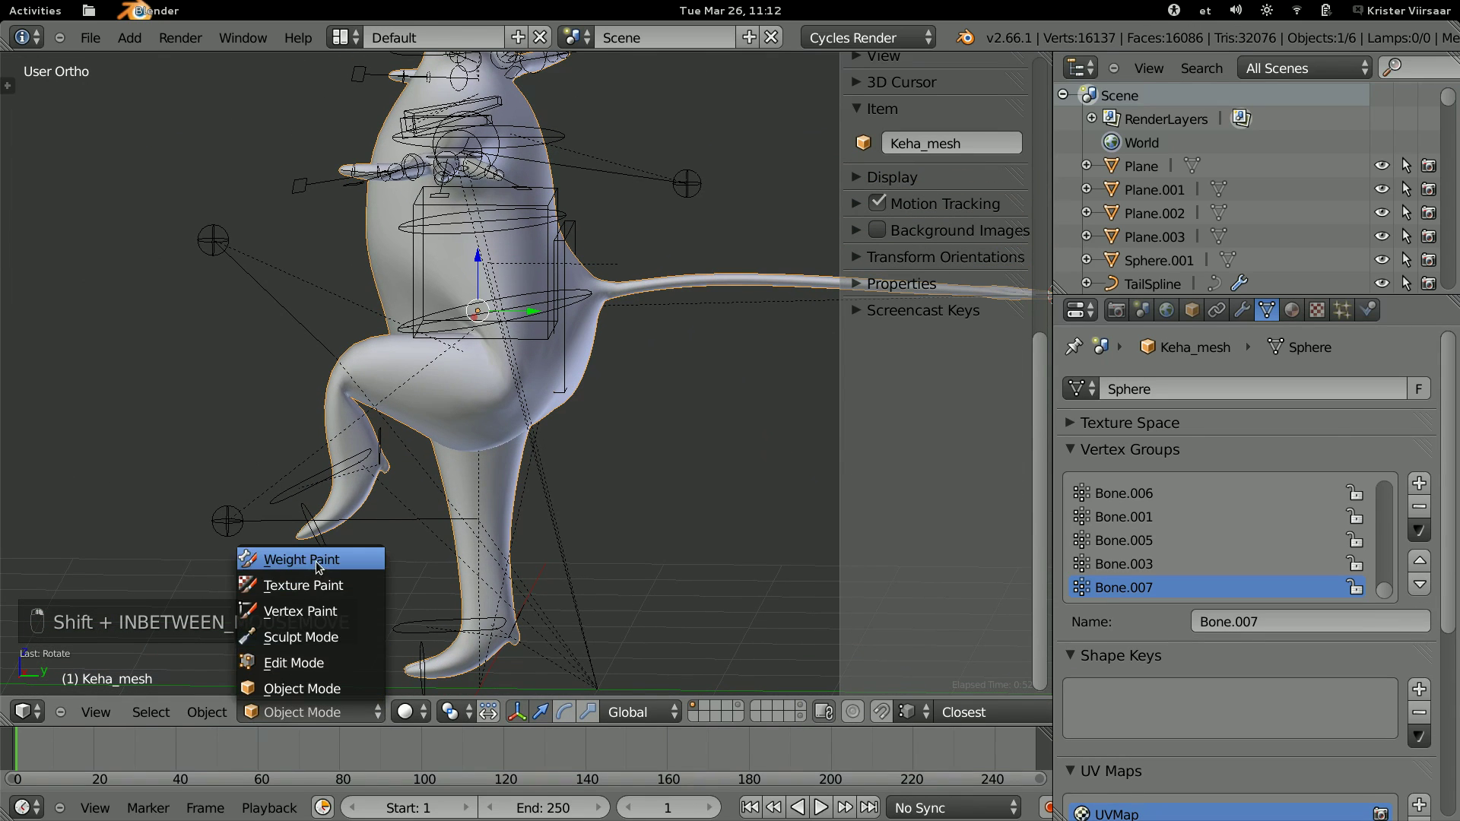
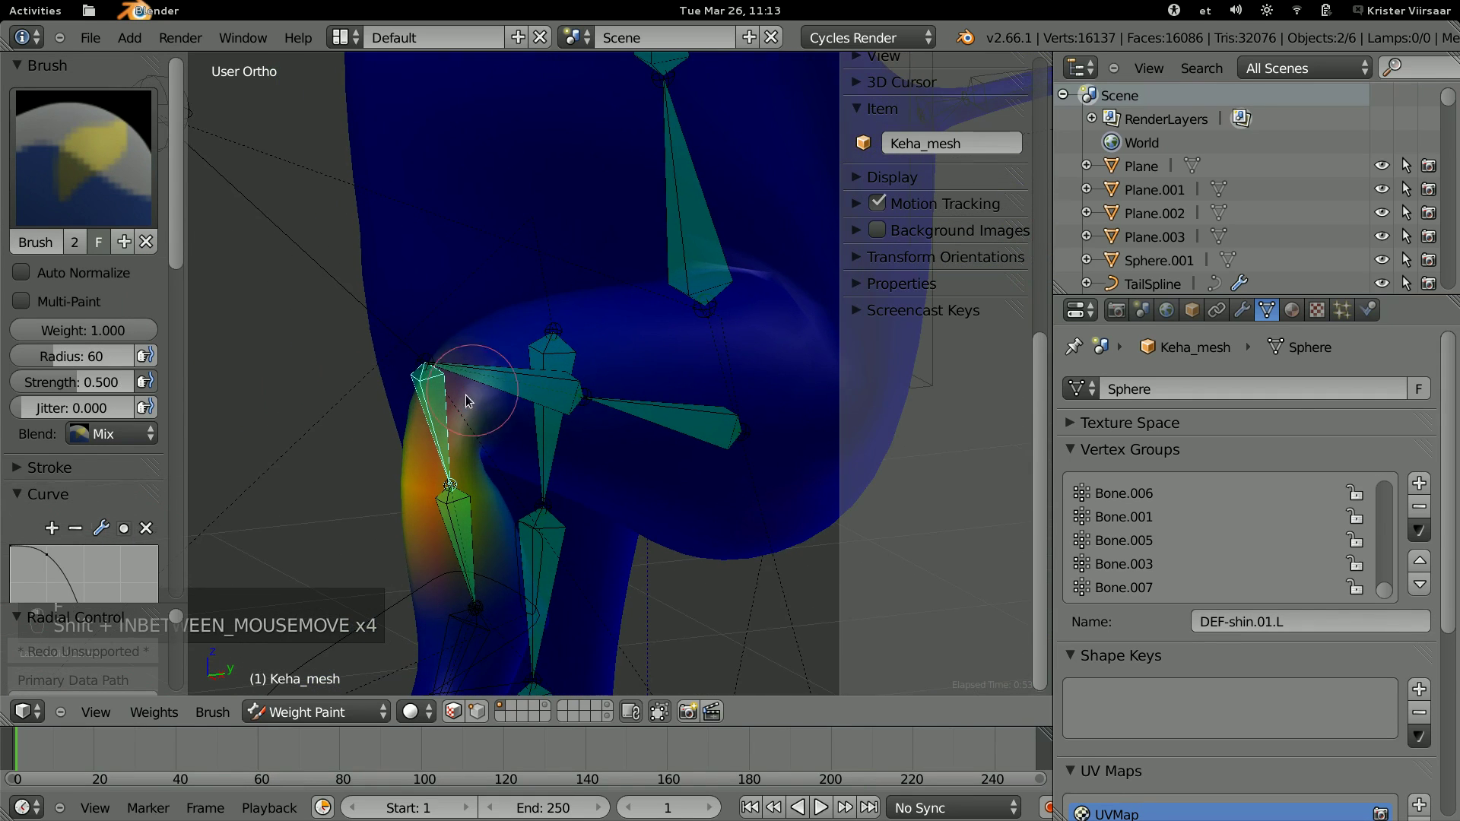
Paint stronger DEF-shin.01.L weights around the left knee with the Mix brush.
key("ctrl+z")
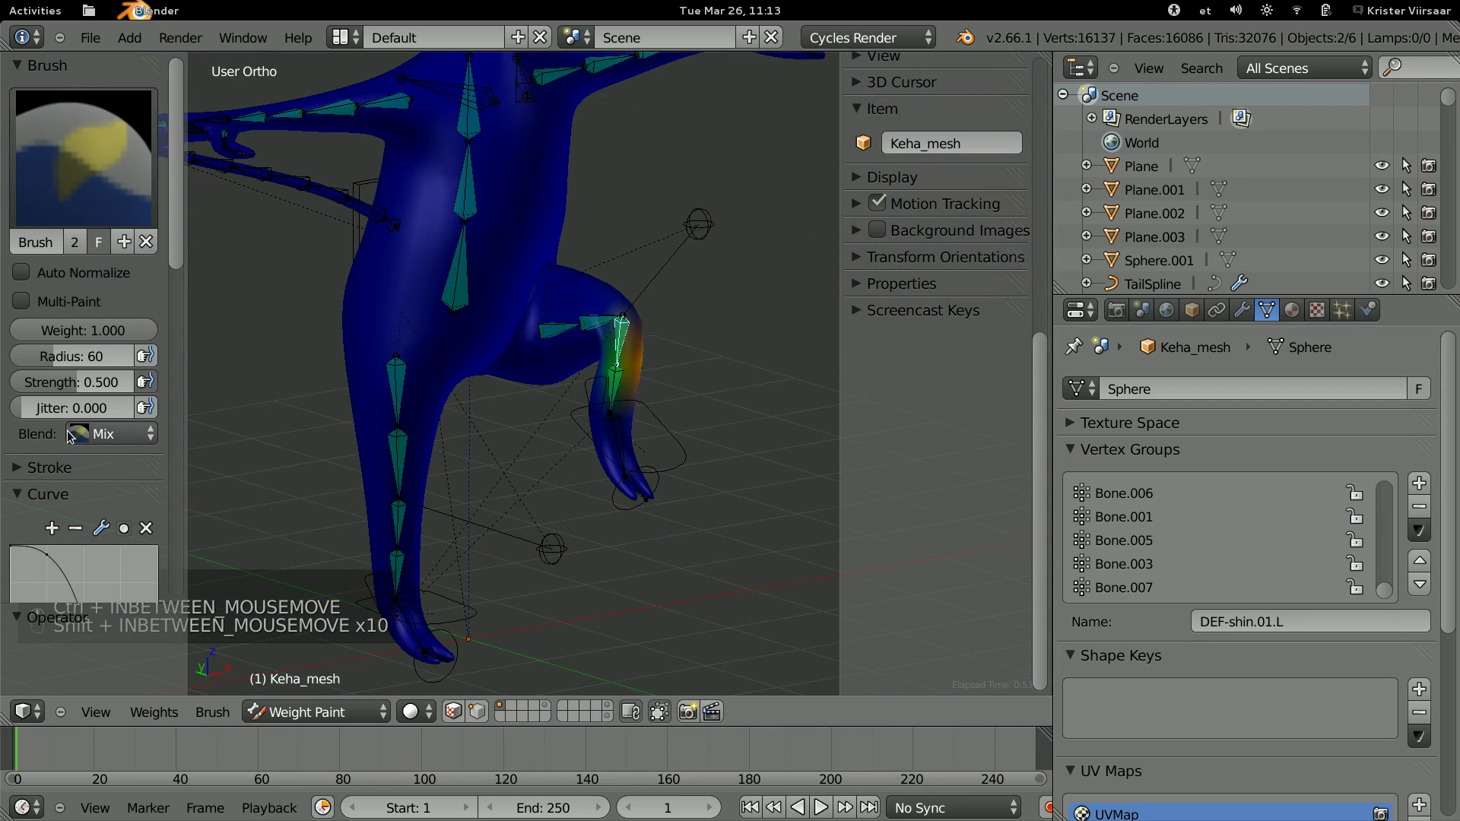
key("ctrl+z")
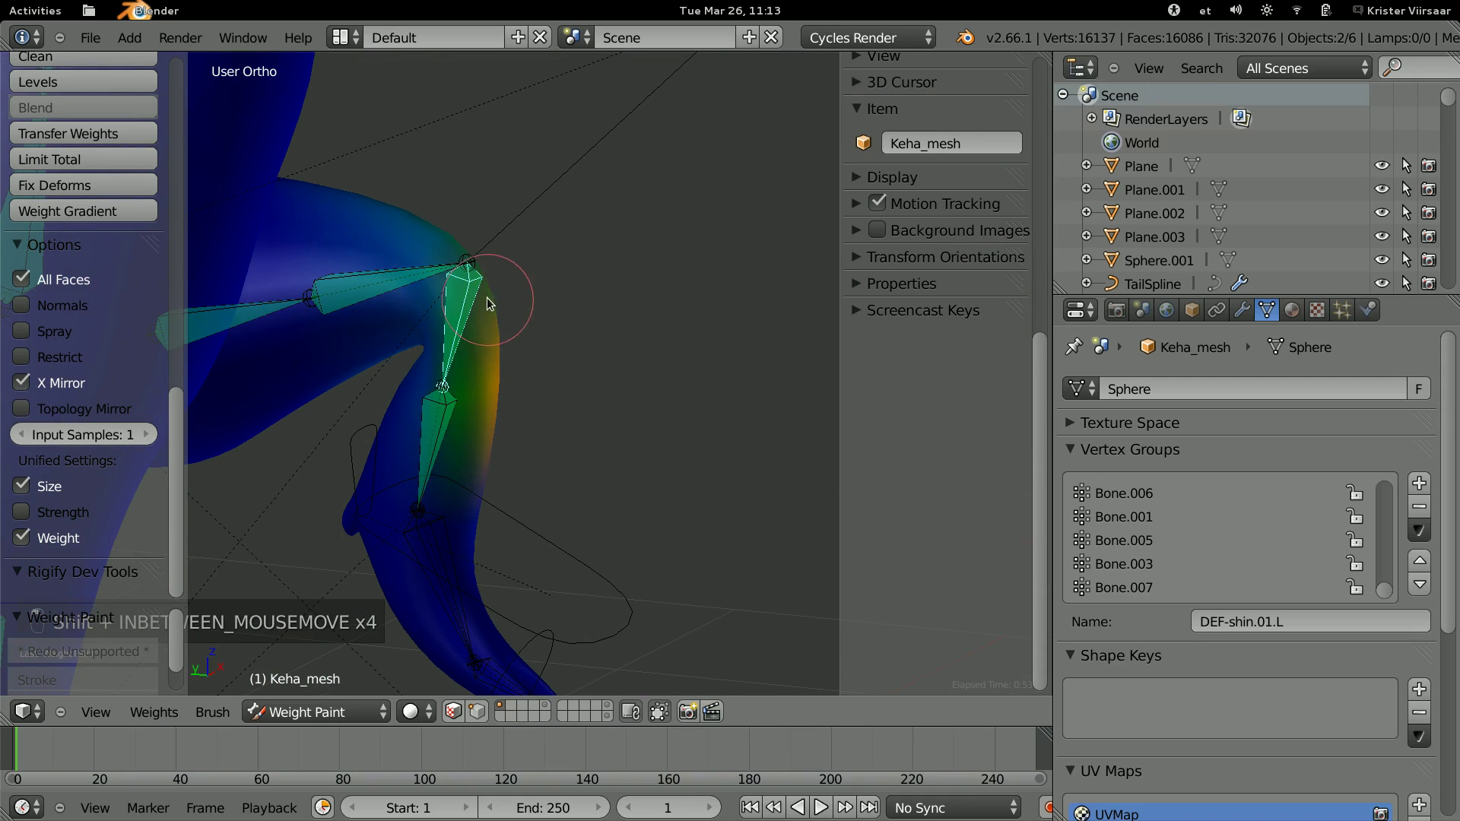
key("f")
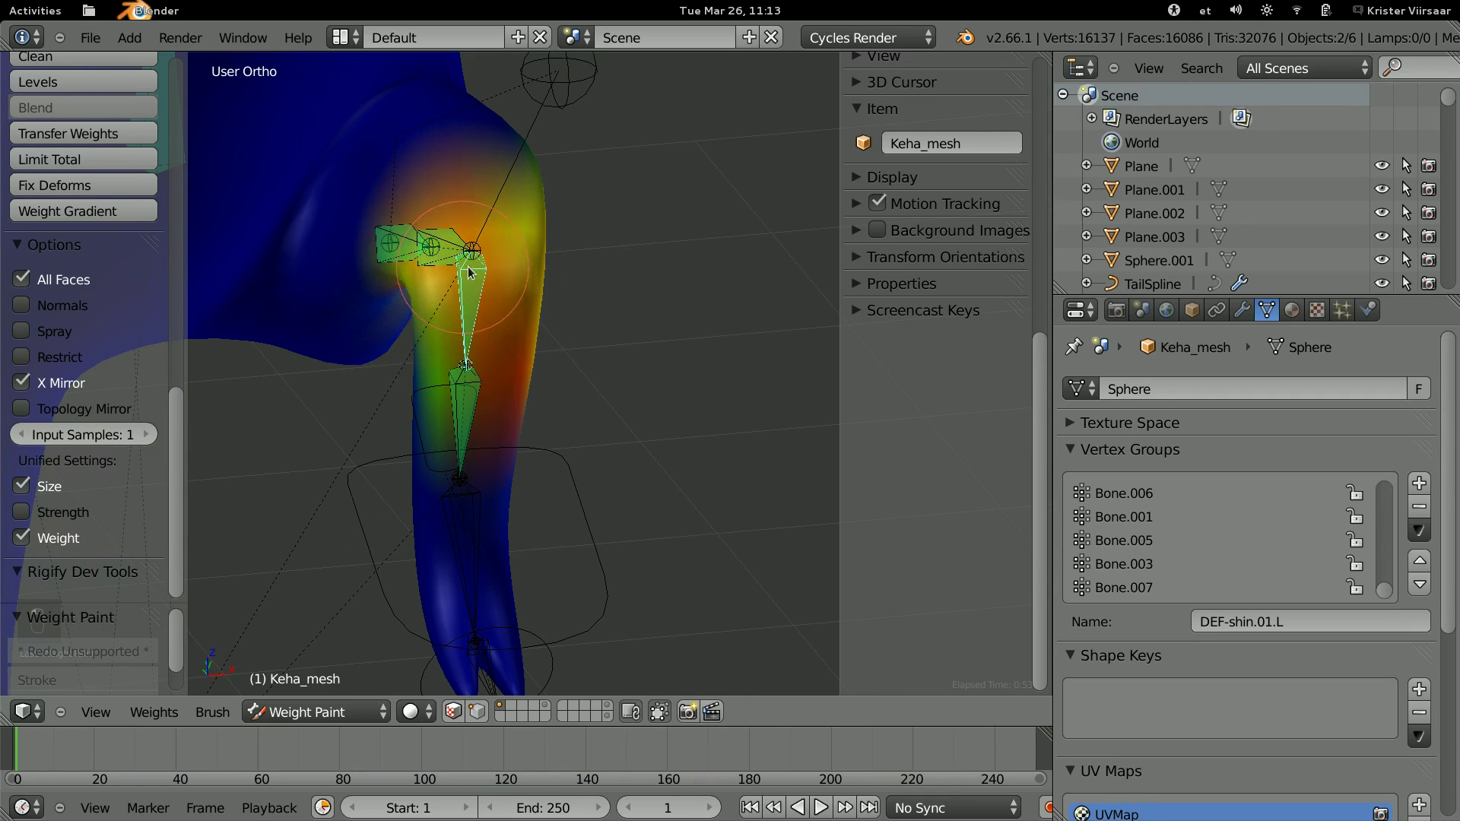
key("ctrl+z")
key("ctrl+z")
Switch to DEF-thigh.02.L and paint its weights around the knee joint.
key("ctrl+z")
key("ctrl+z")
key("ctrl+z")
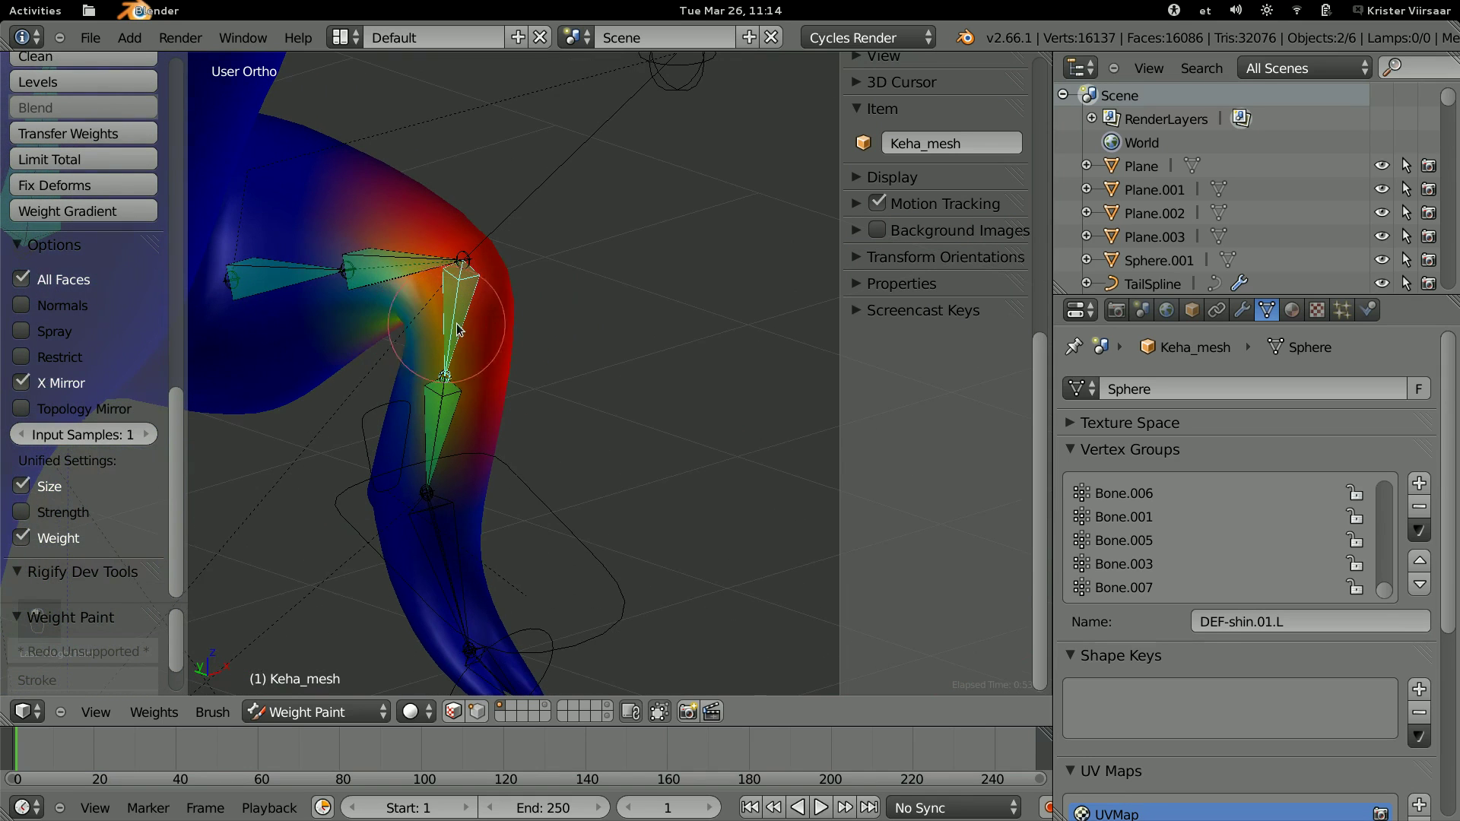
key("ctrl+z")
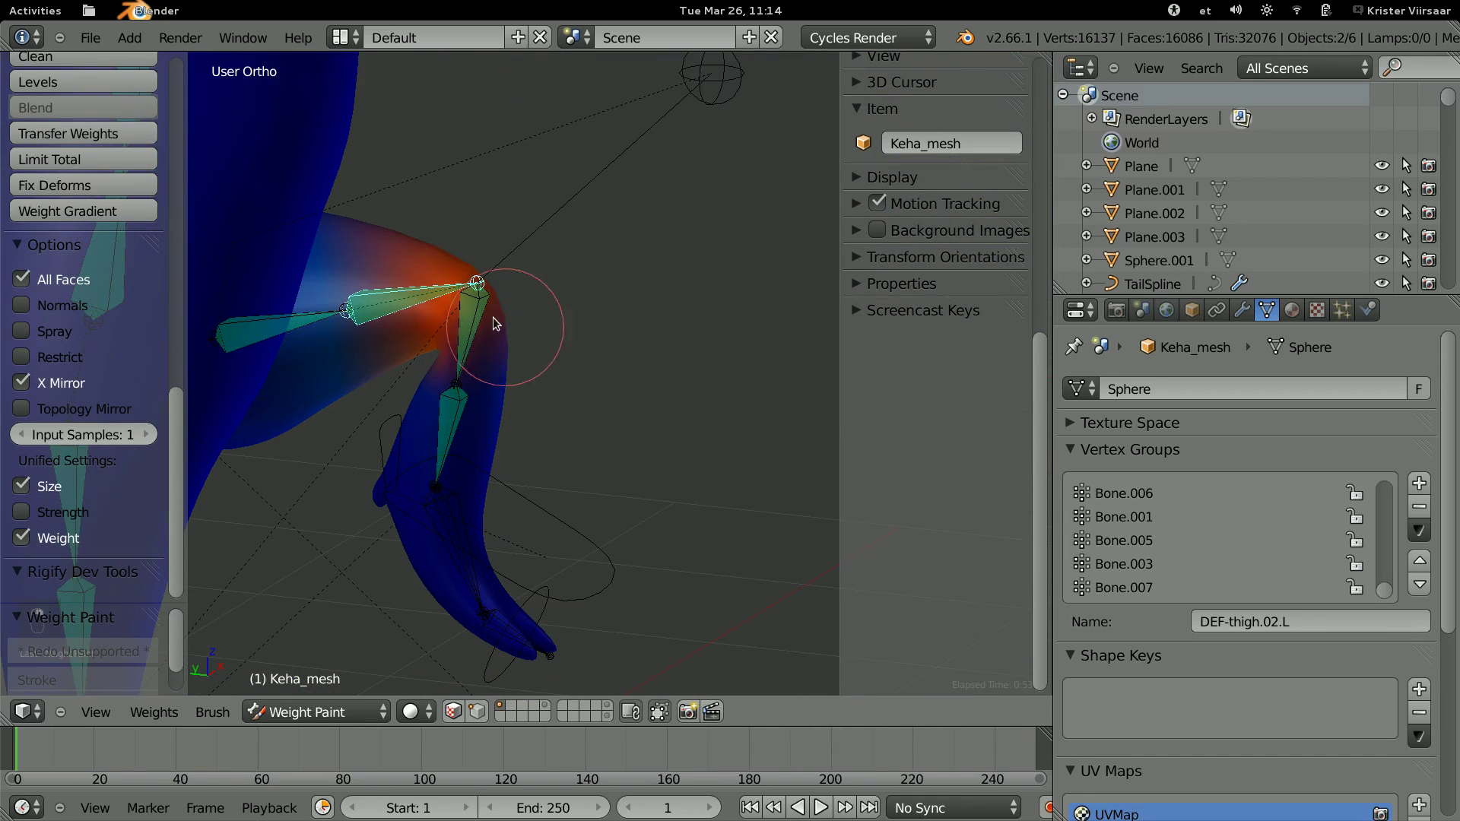
Paint DEF-hips to weight 0 near the hip with a new falloff curve, then paint DEF-thigh.01.L at the hip joint.
key("ctrl+z")
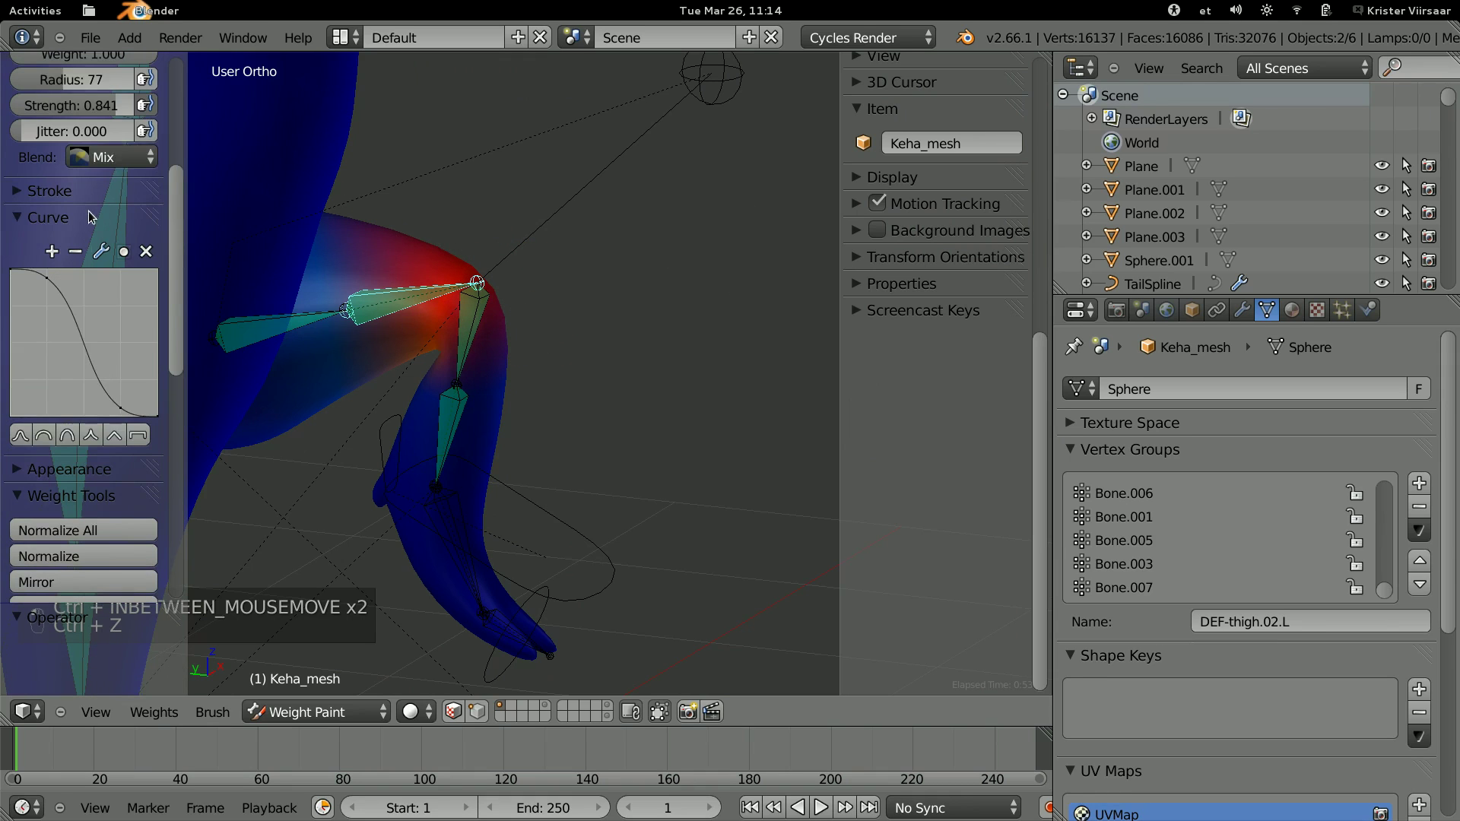
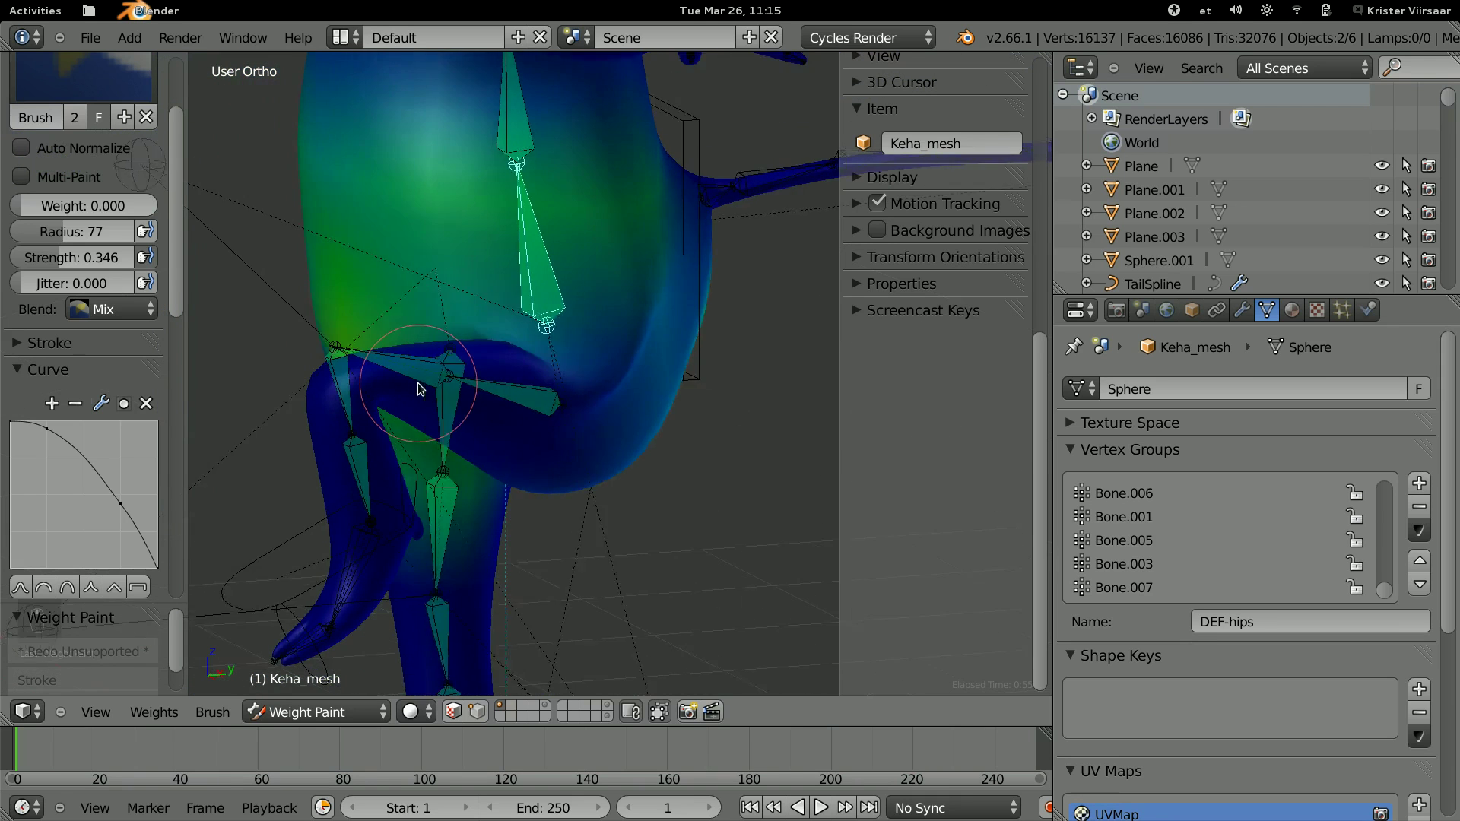
key("r")
key("r")
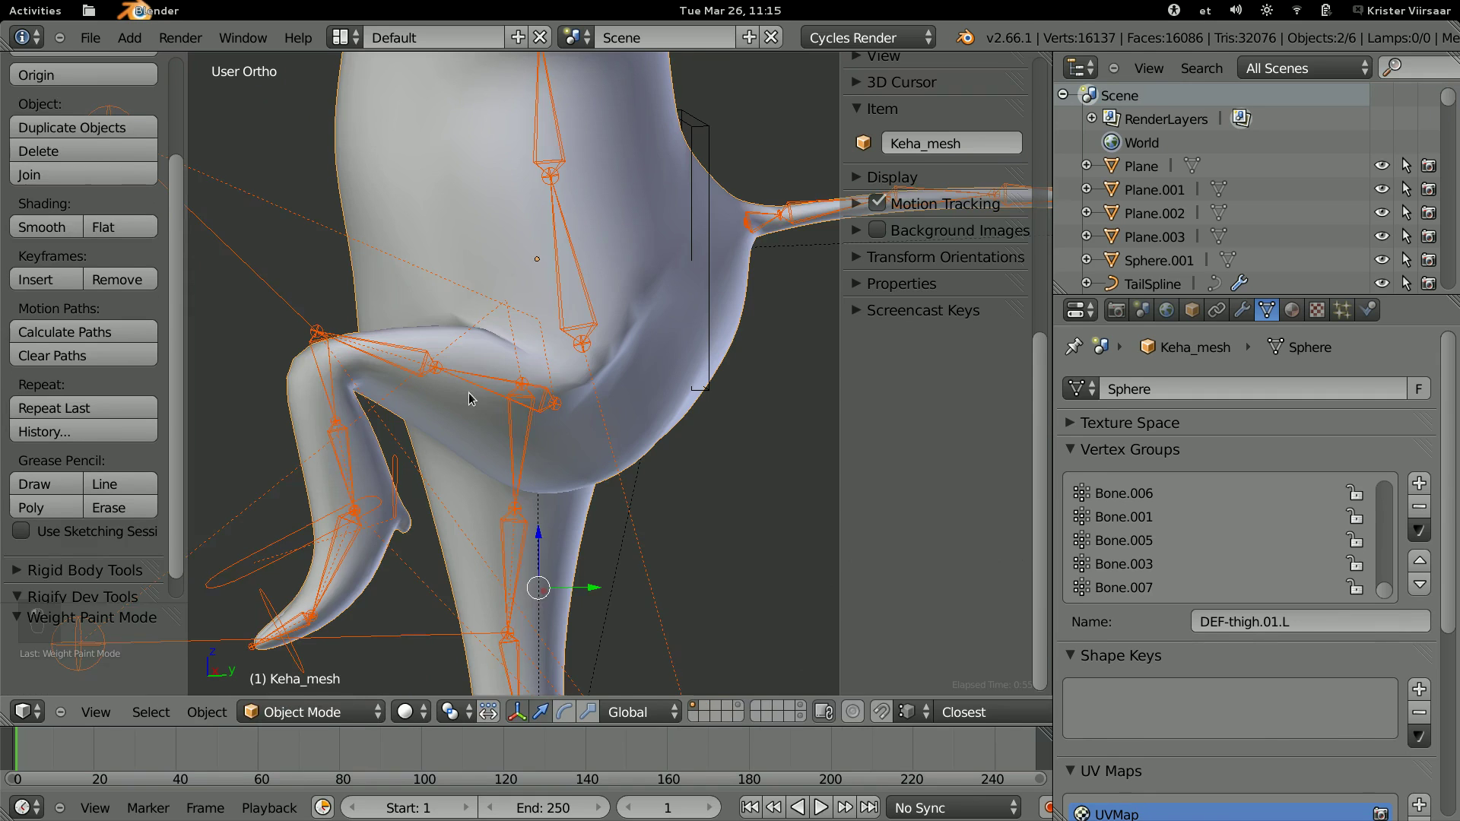
Return to object mode and pose foot.ik.L on the rig to test the leg deformation.
key("r")
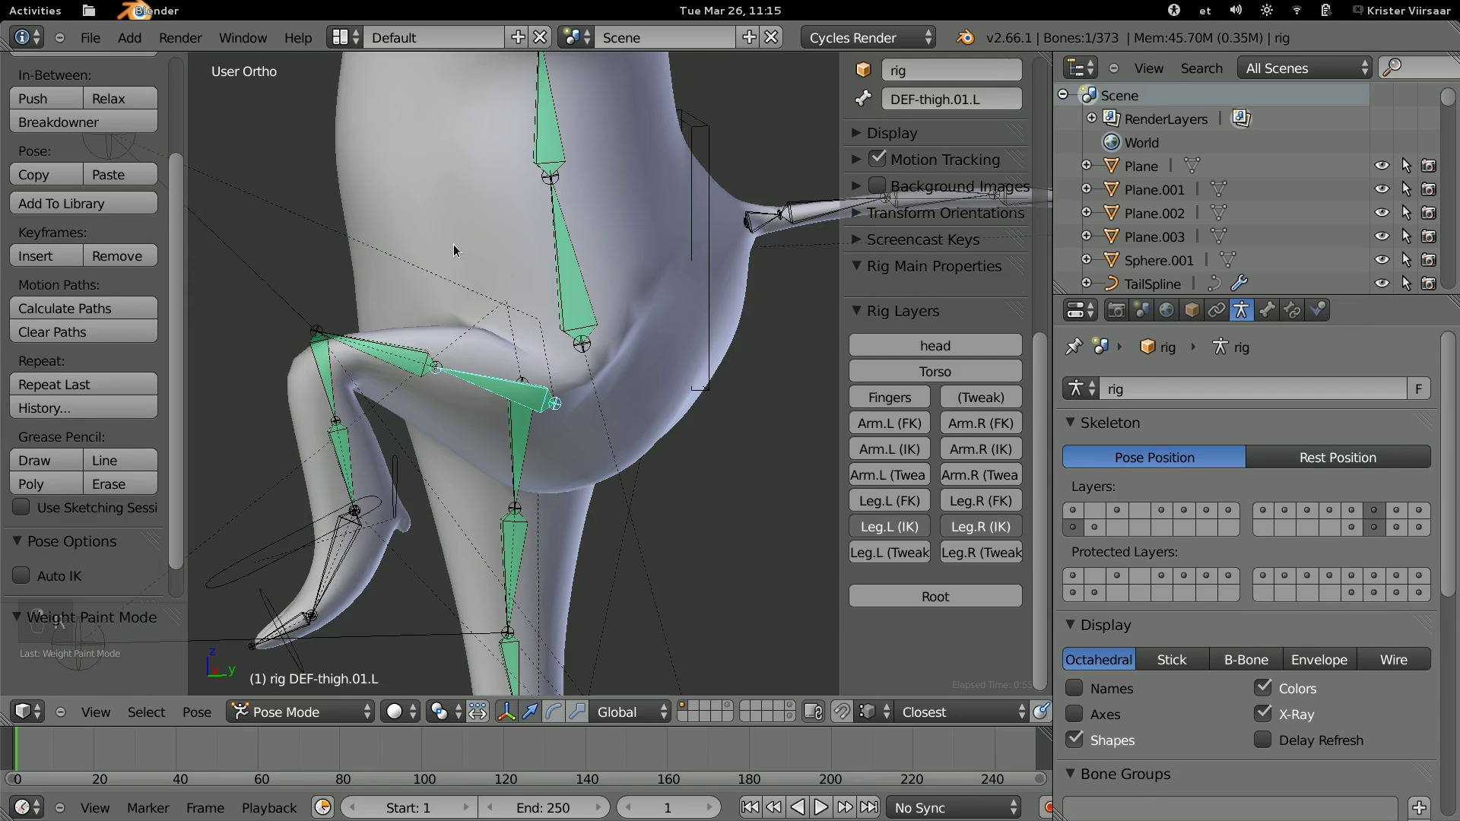
key("r")
key("g")
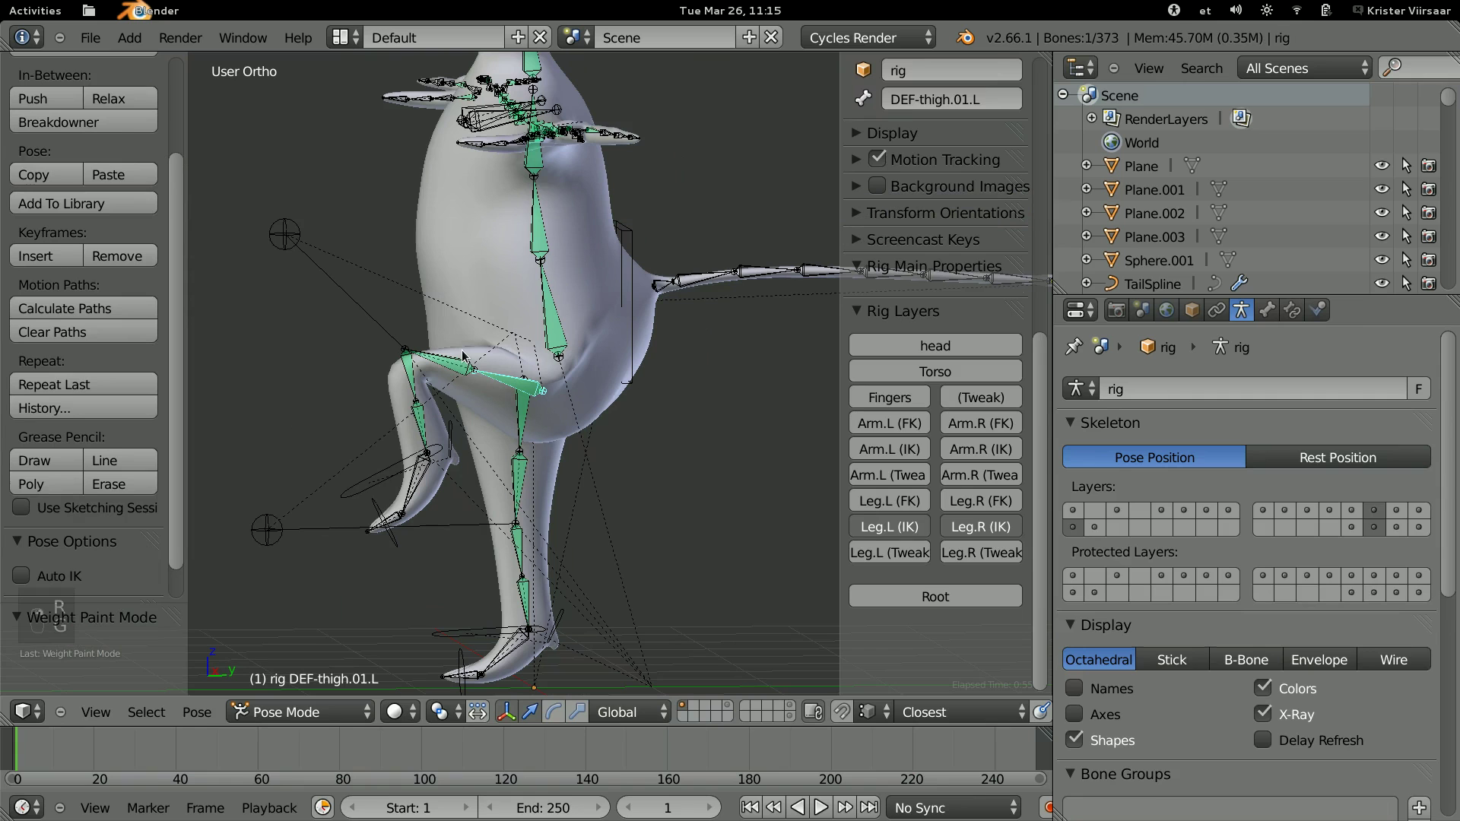
key("g")
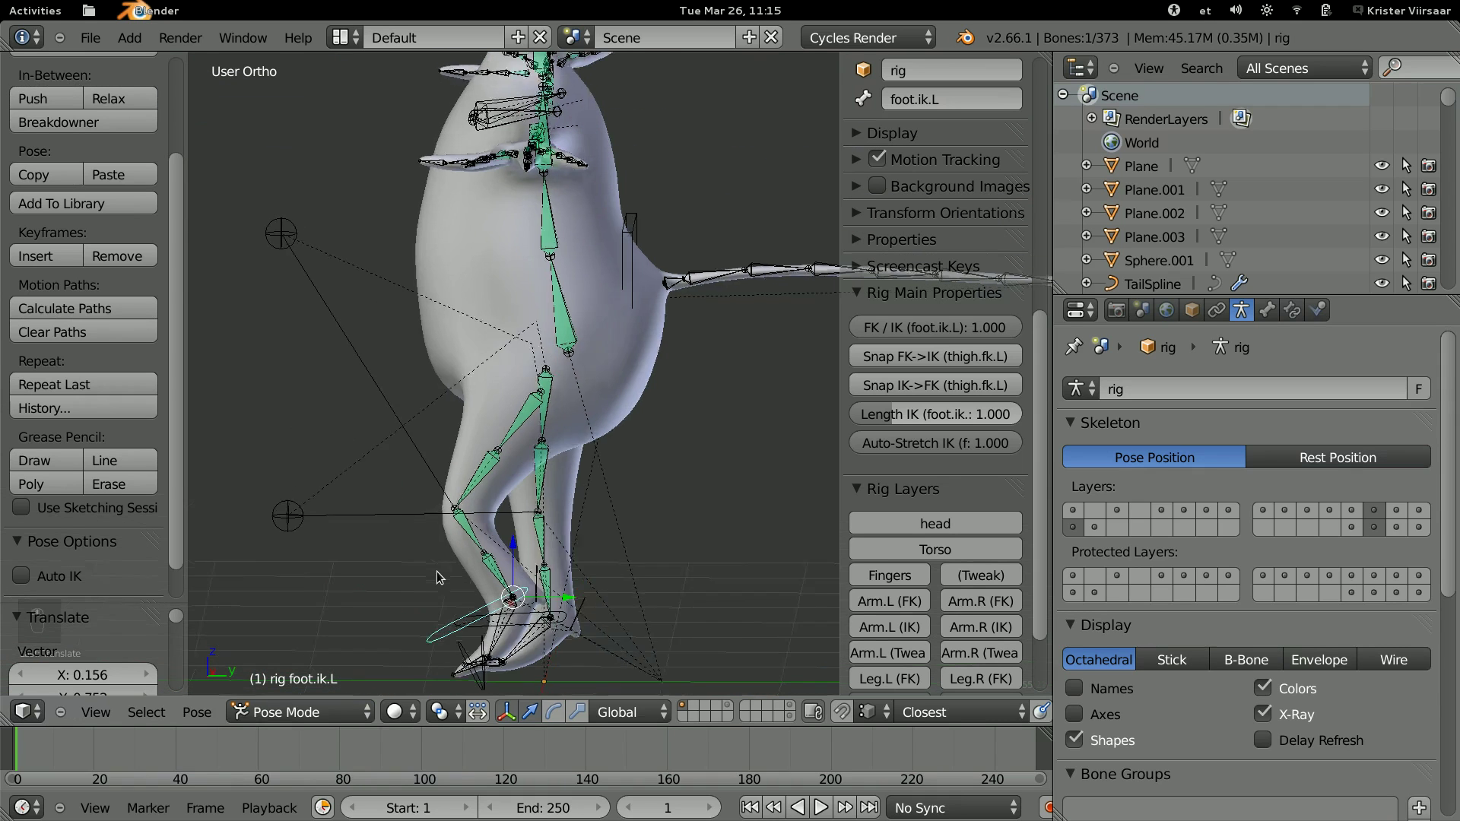
Clear the foot control's rotation and location, reselect the mesh and smooth DEF-head weights with the Blur brush.
key("alt+r")
key("alt+g")
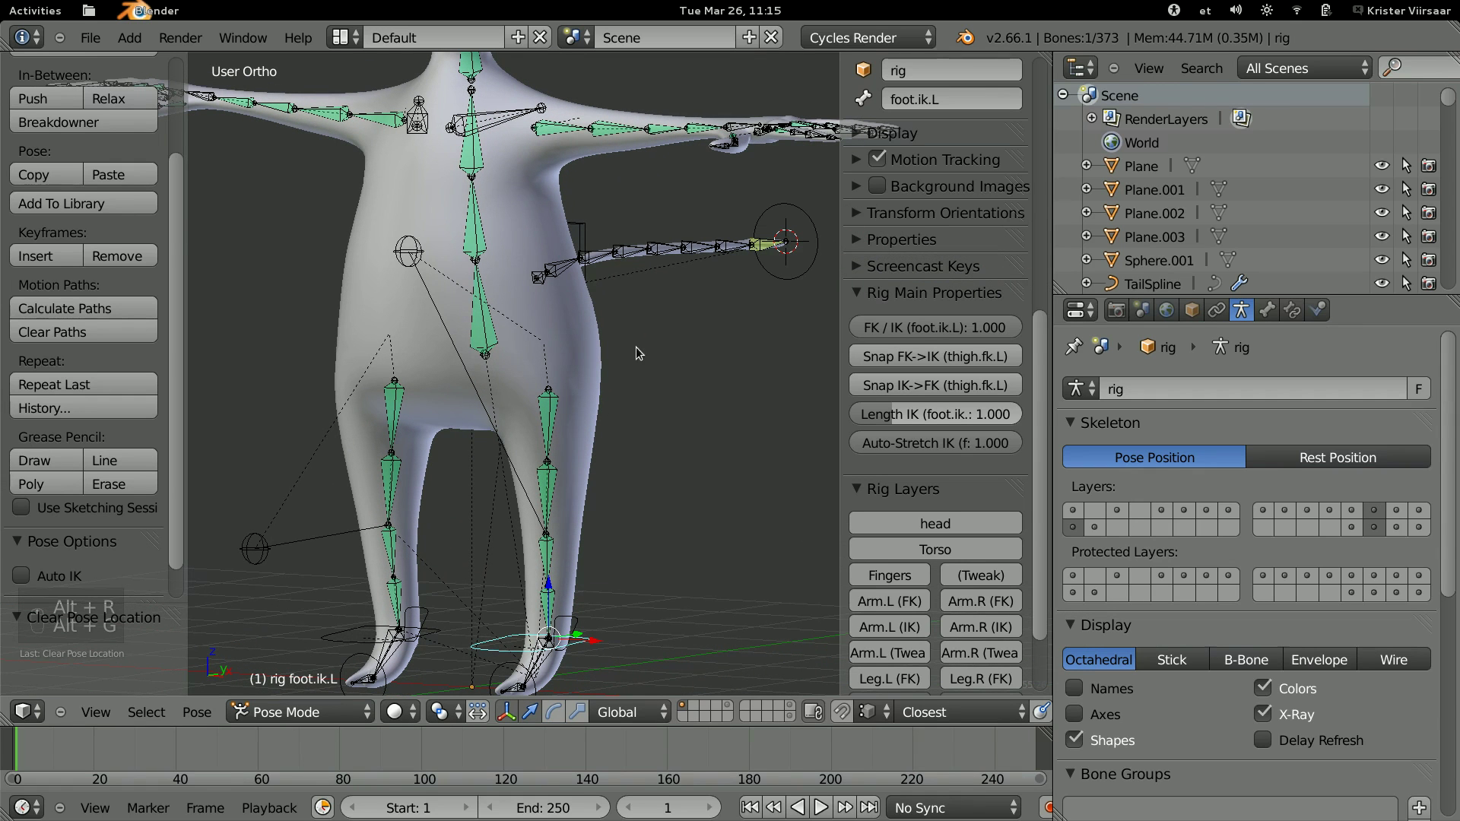
left_click_drag(596, 317, 344, 714)
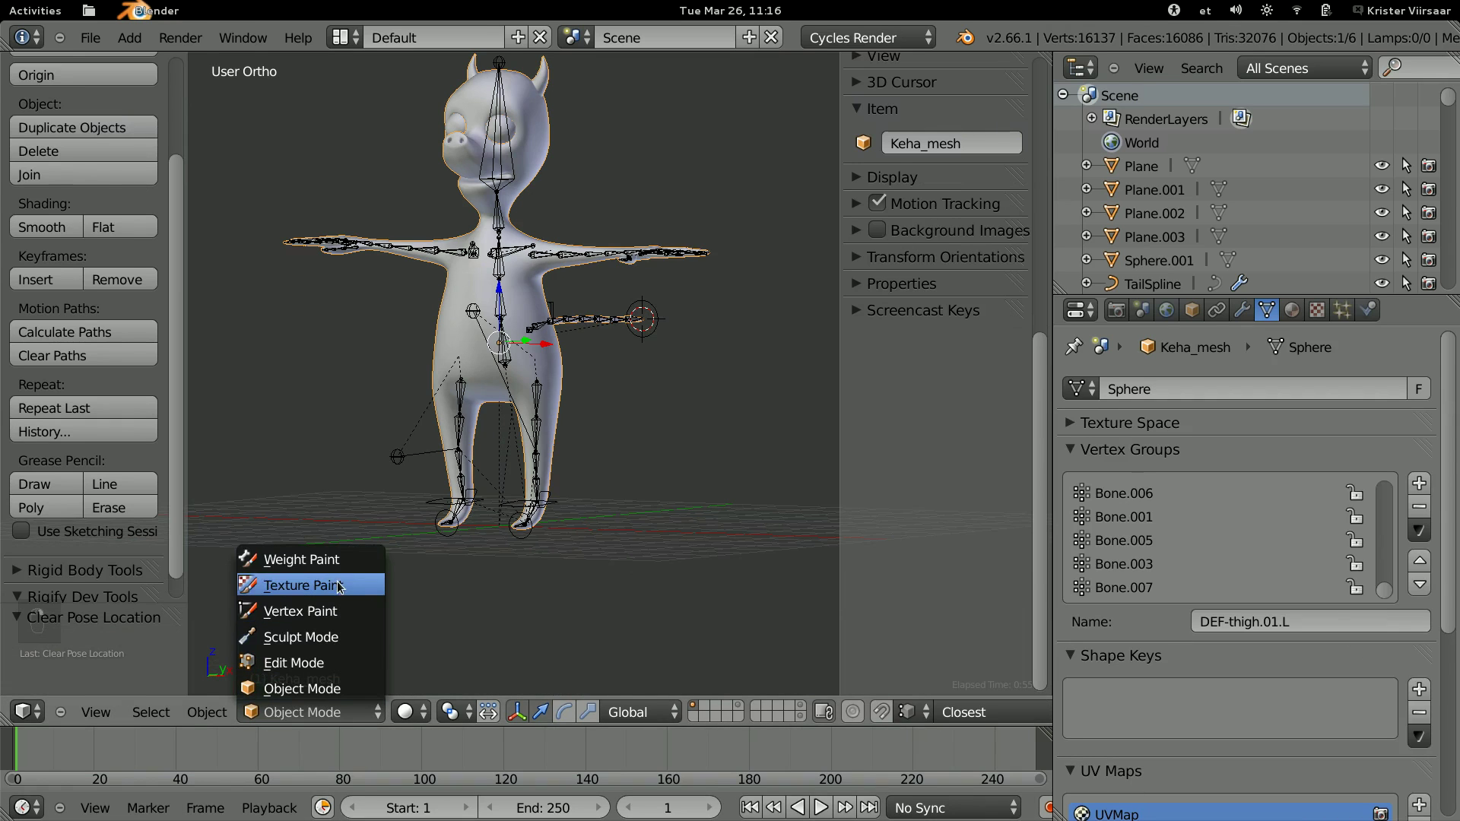
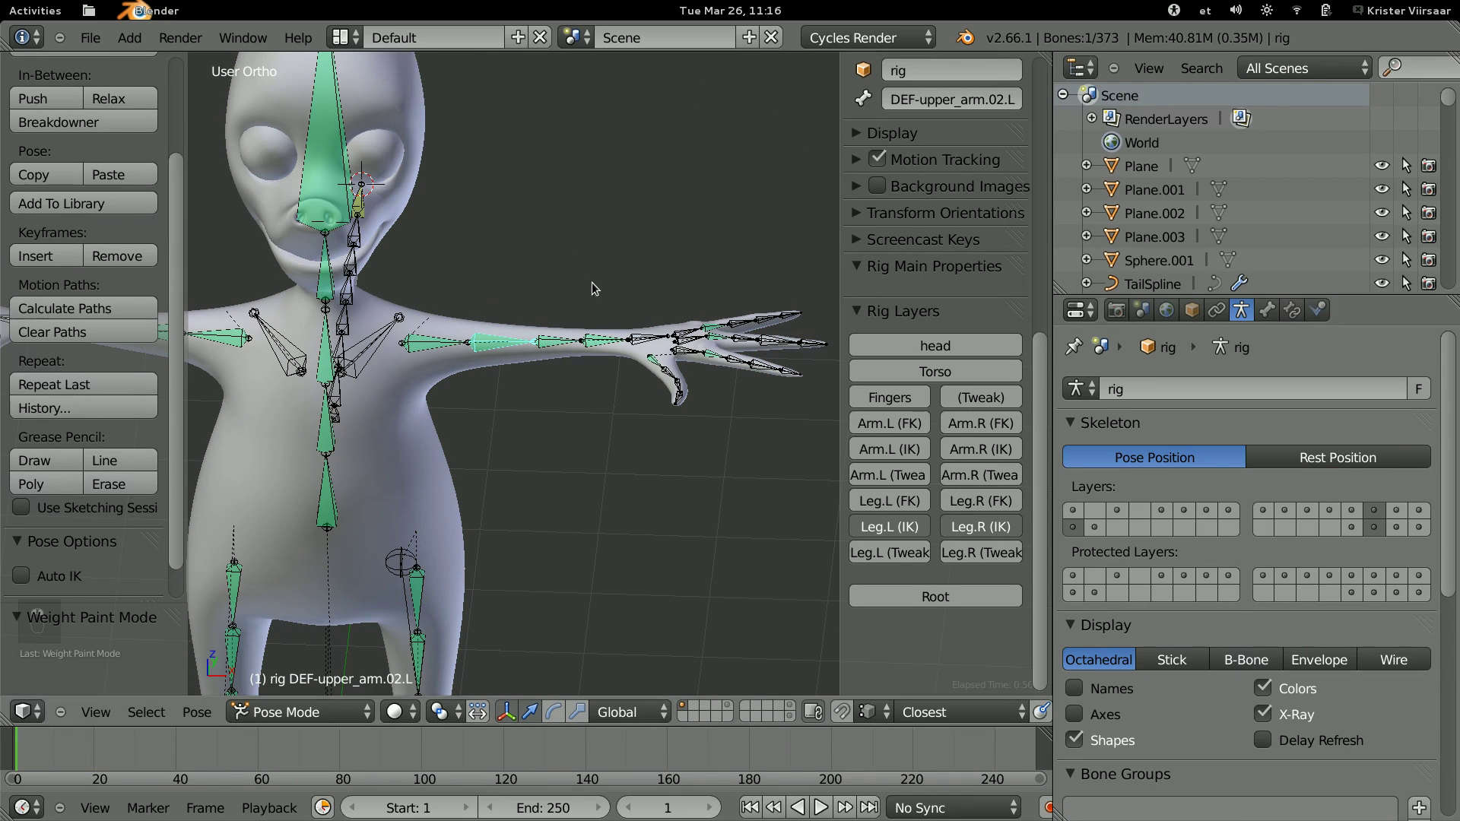
Rotate upper_arm.fk.L and hand.fk.L to test FK, reset the pose and set hand.ik.L FK/IK to 1.0.
key("r")
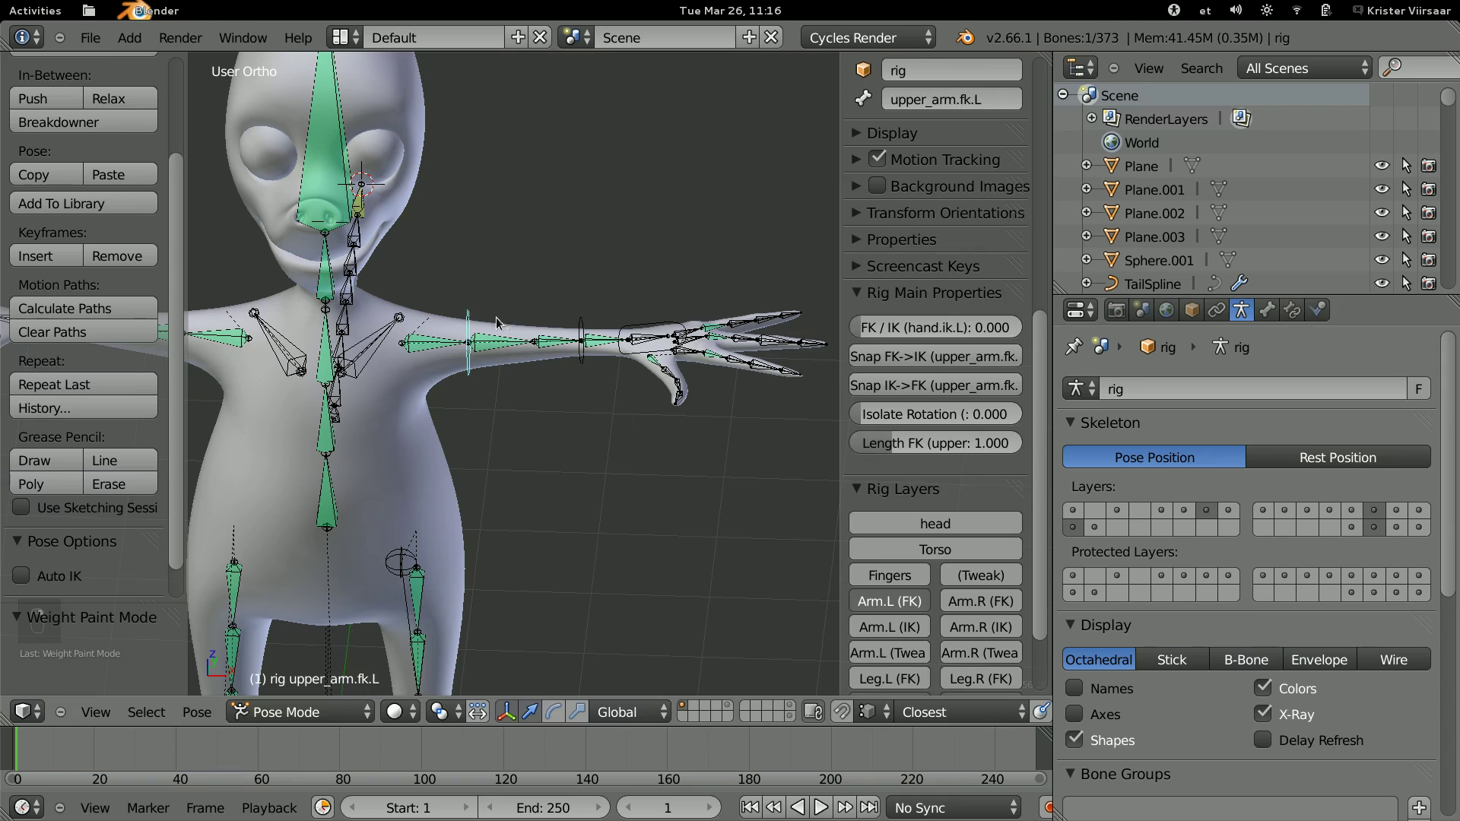
key("r")
key("r")
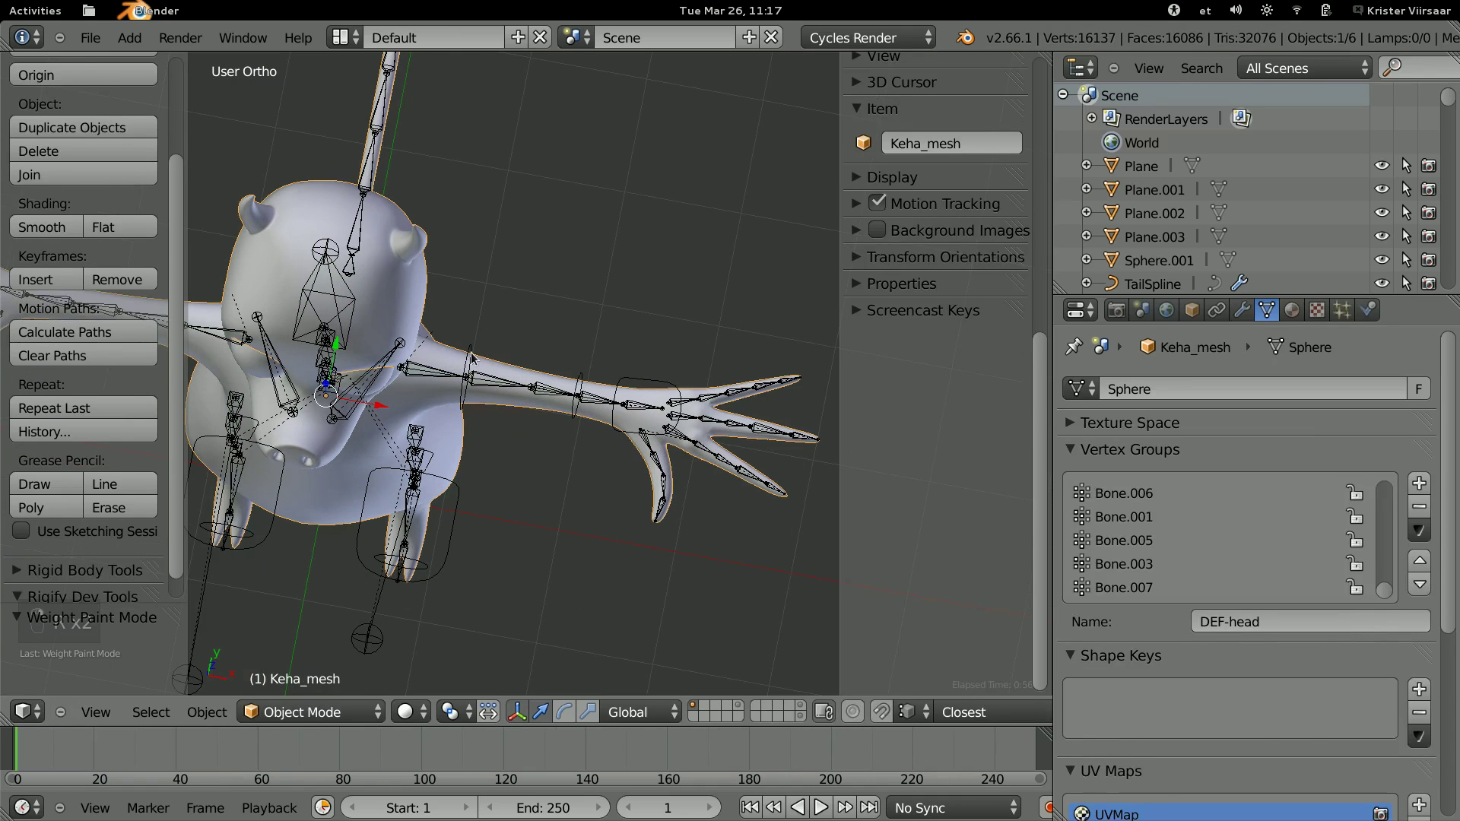
key("r")
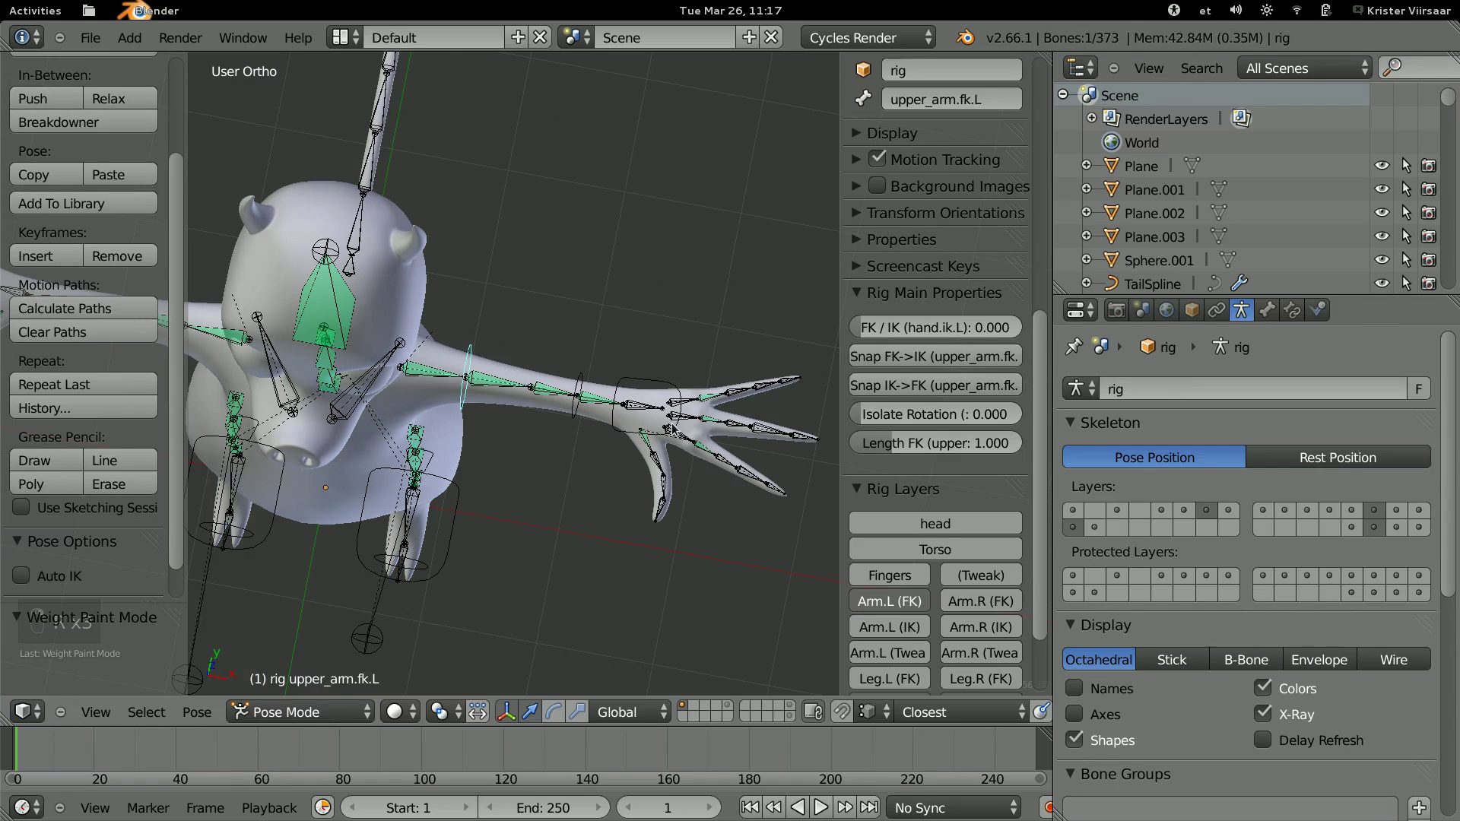
key("r")
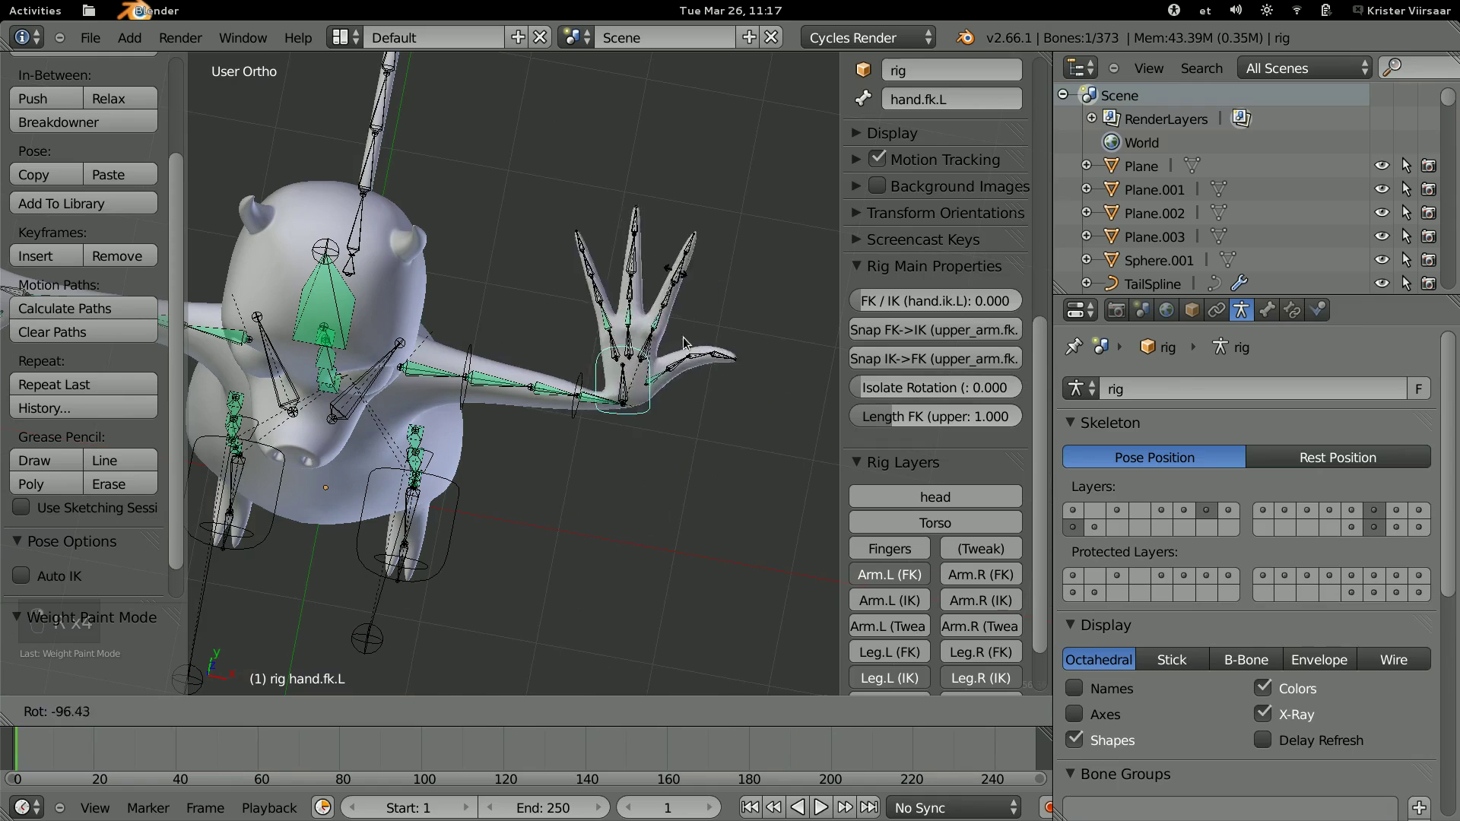
key("g")
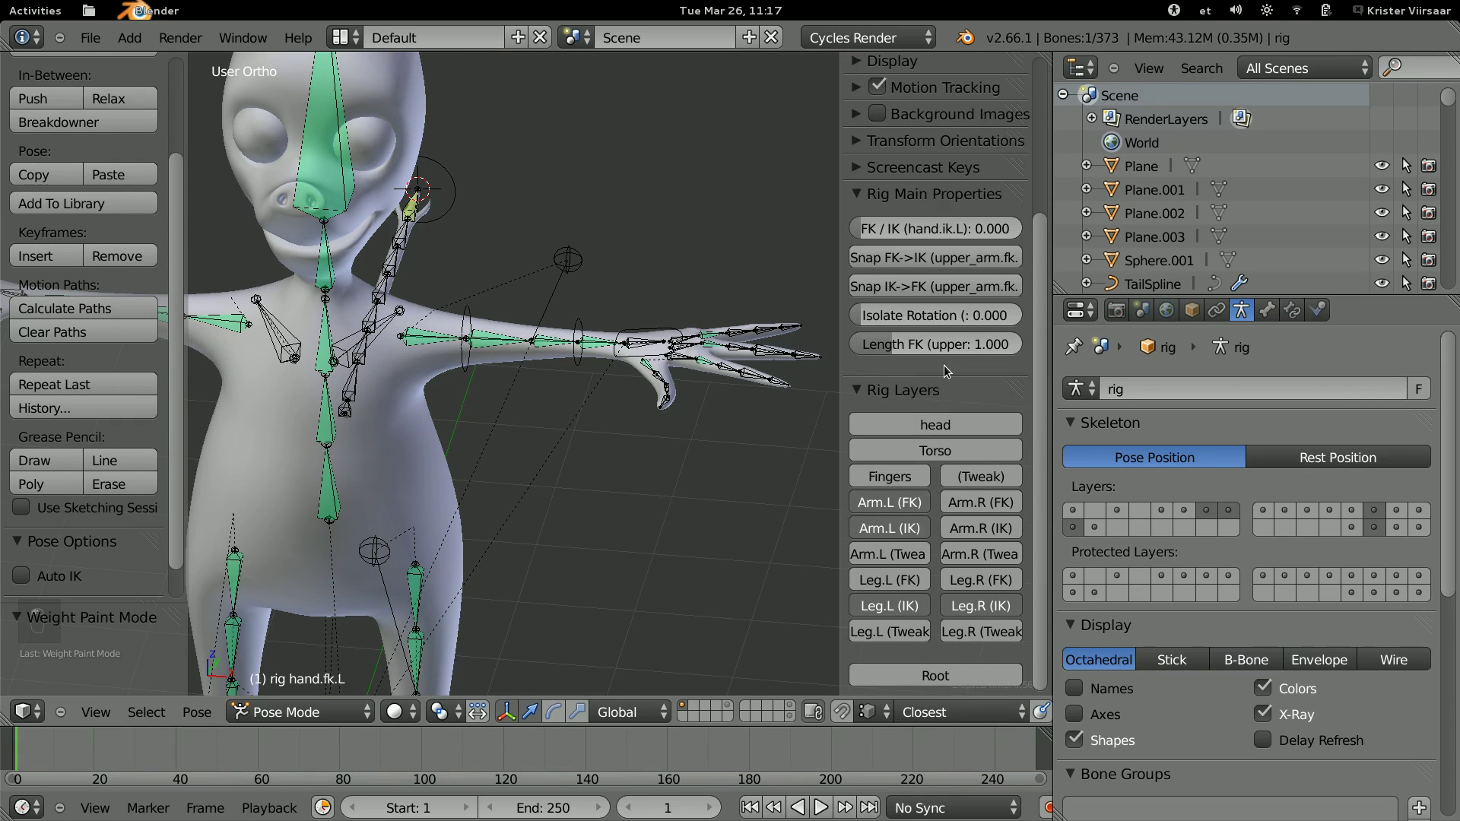
key("a")
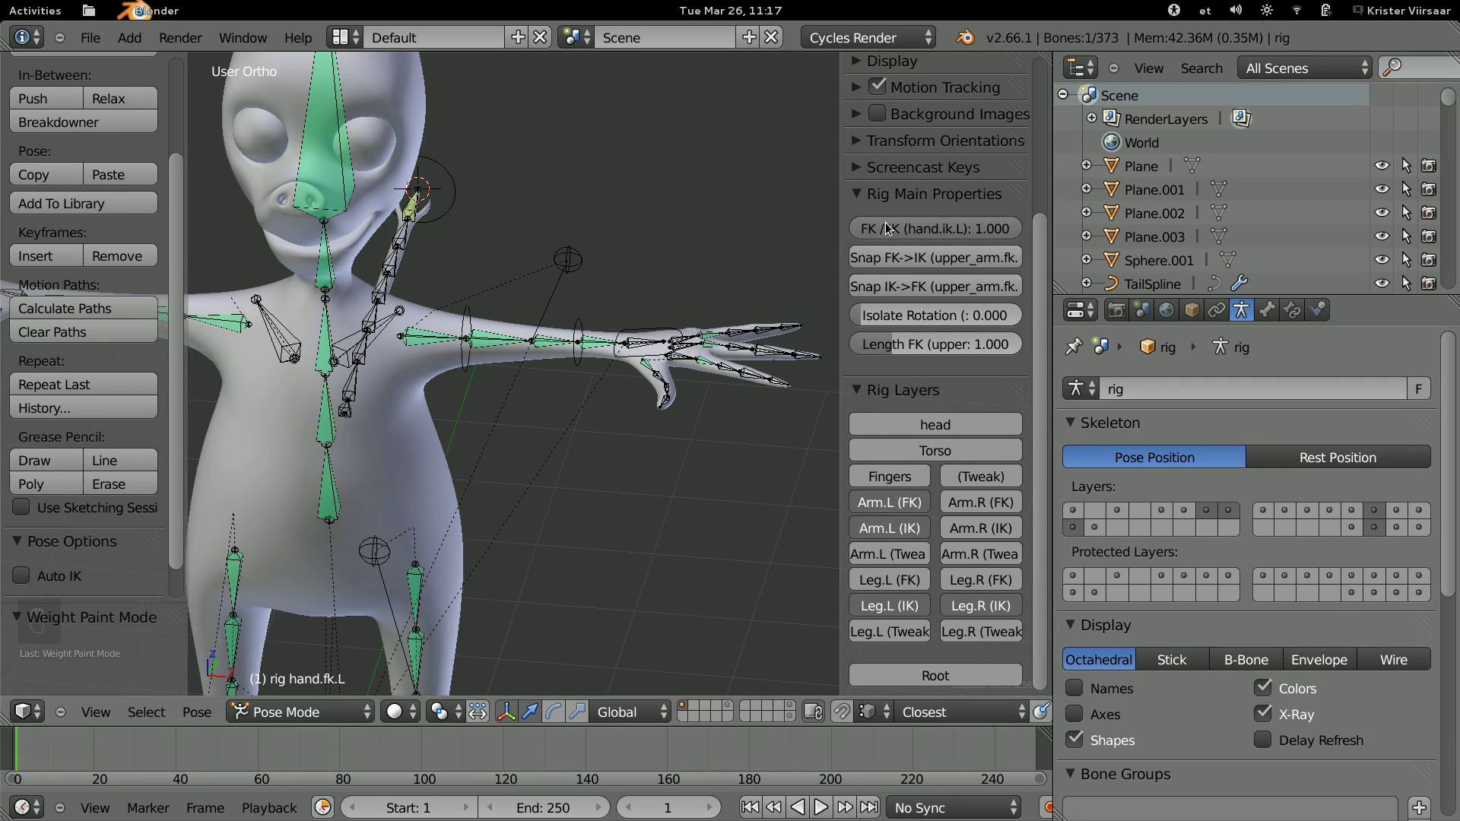
key("g")
key("g")
key("r")
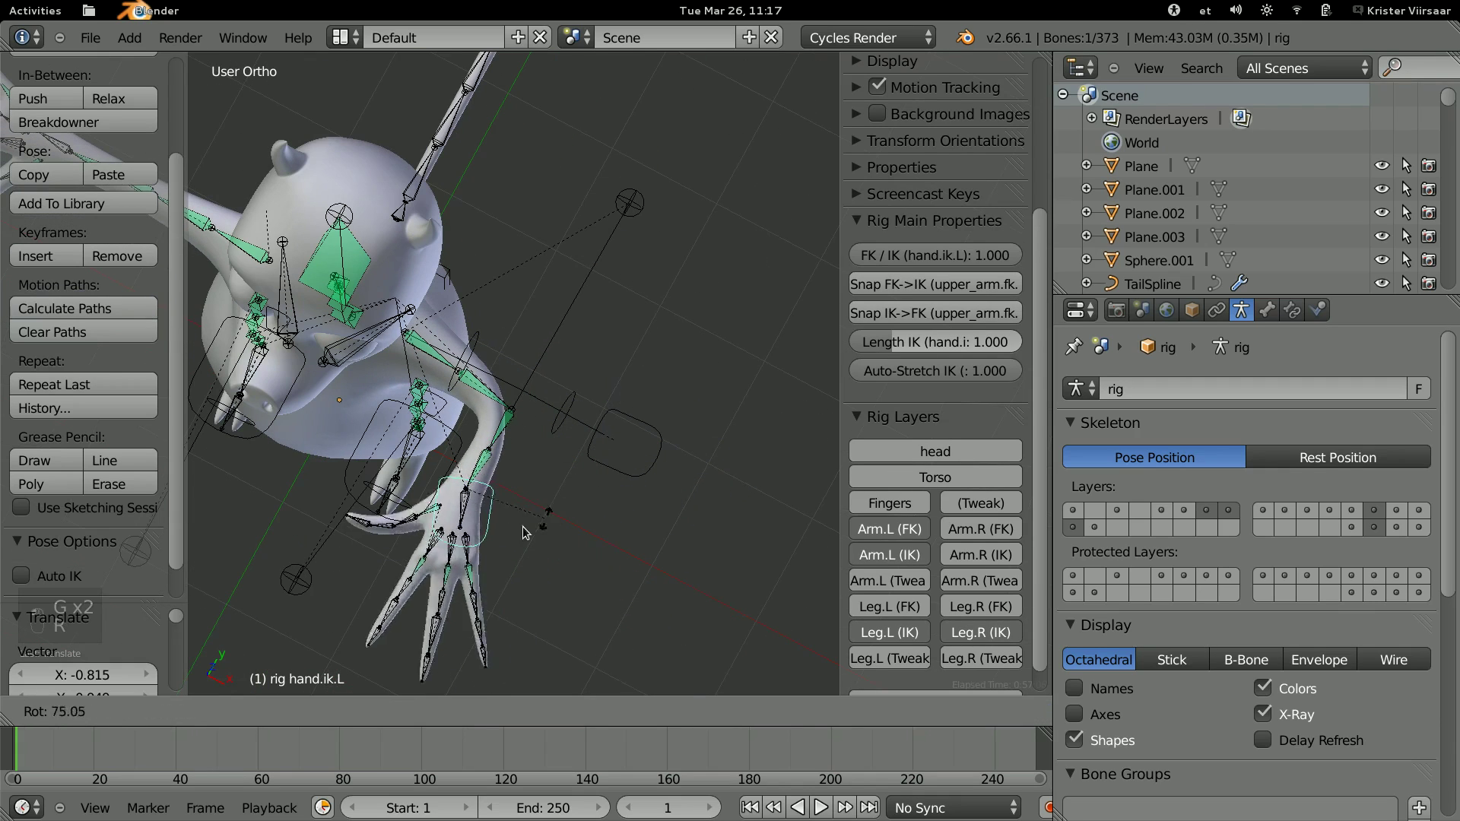
key("g")
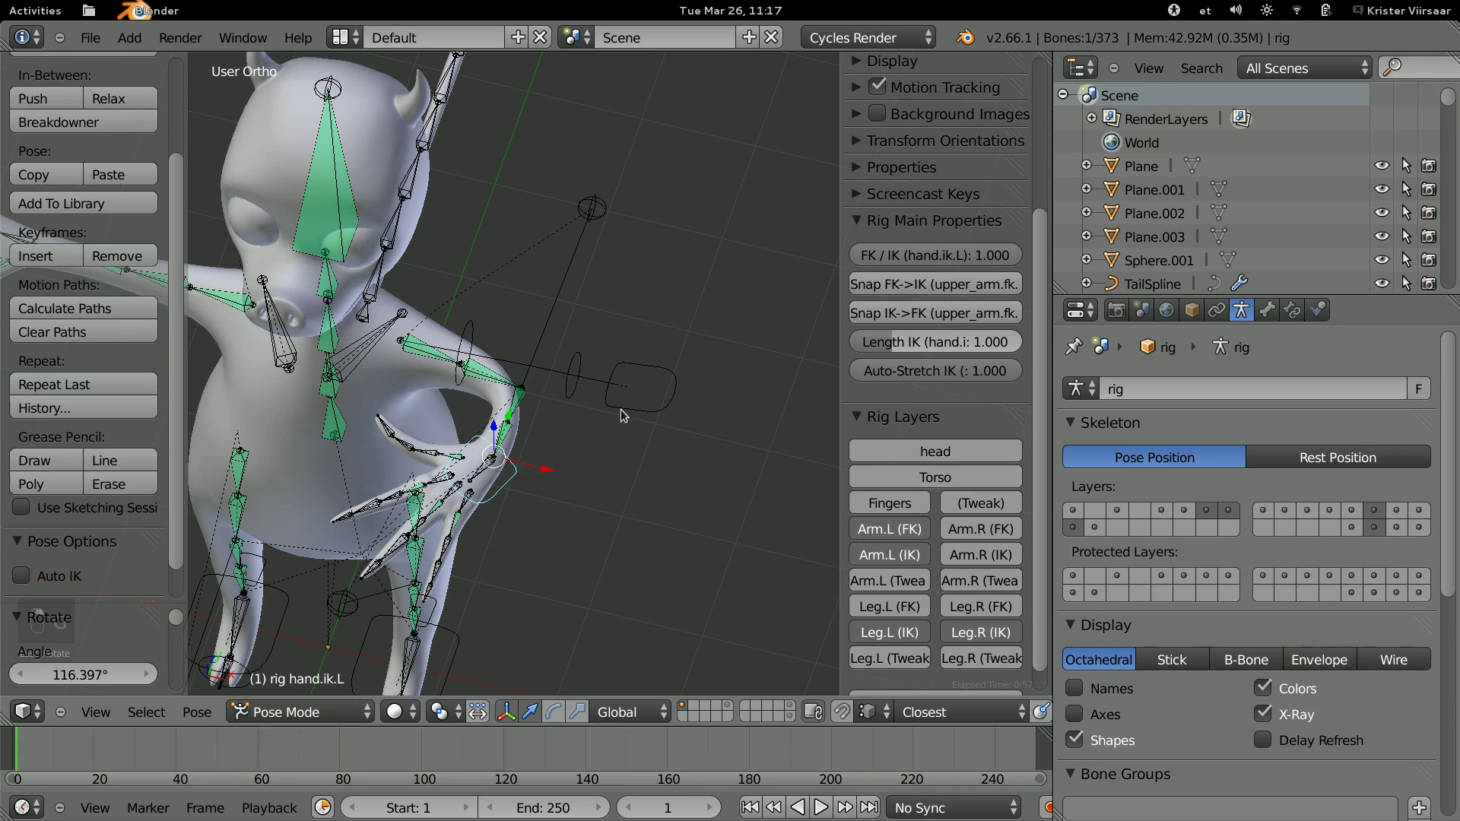
key("g")
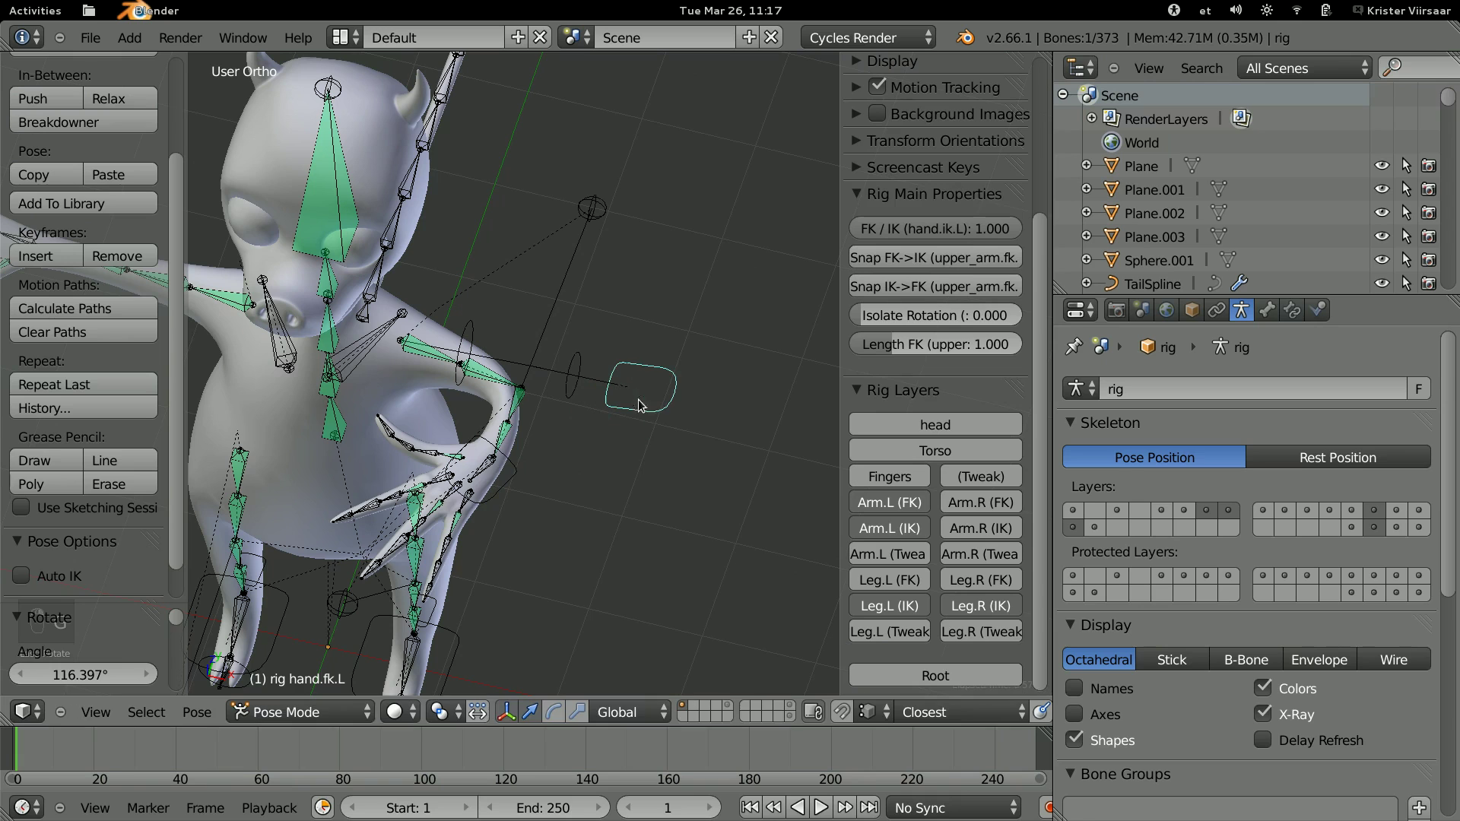
key("ctrl+z")
key("ctrl+z")
key("ctrl+z")
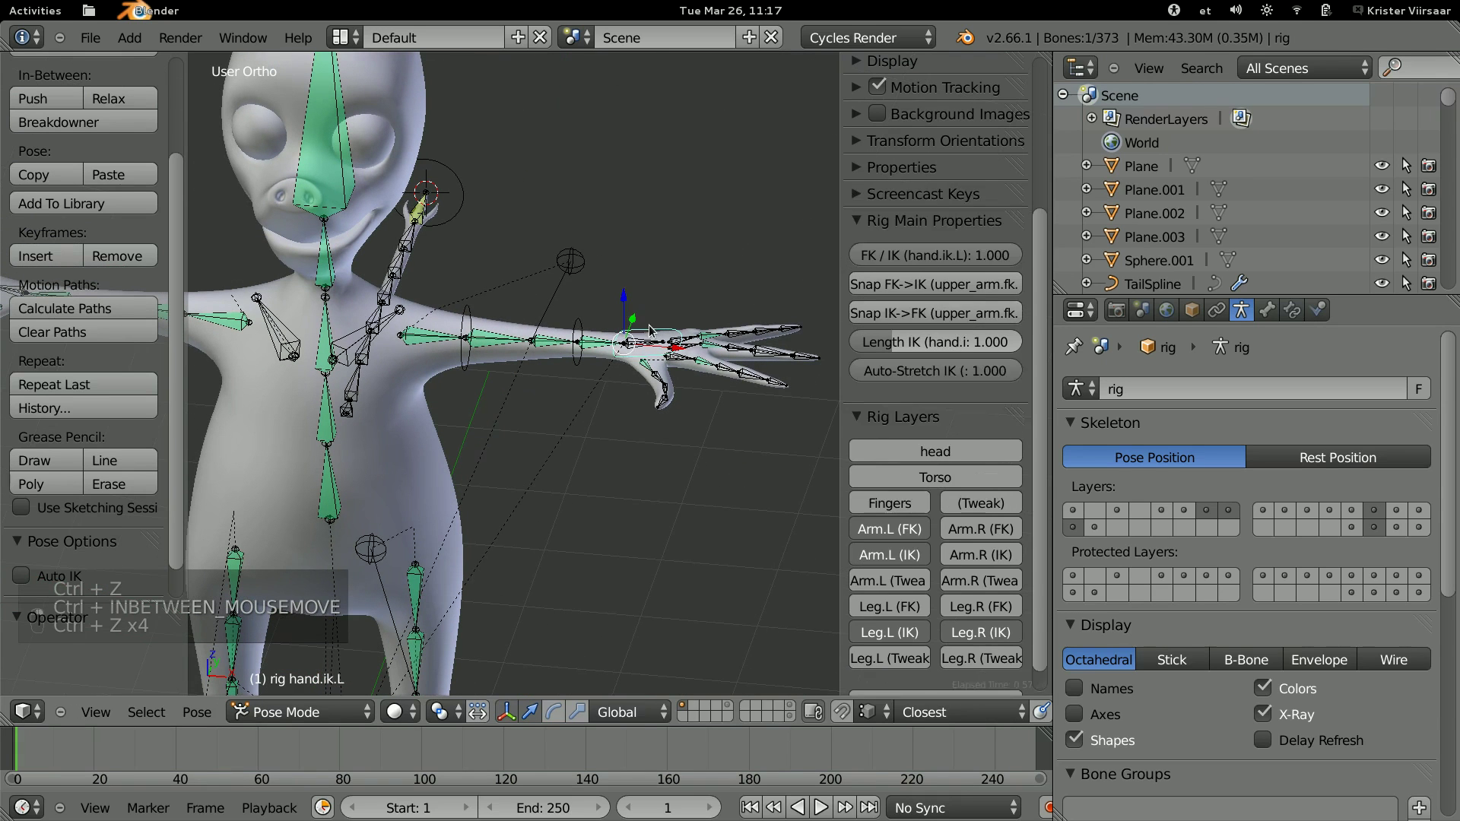
key("g")
key("g")
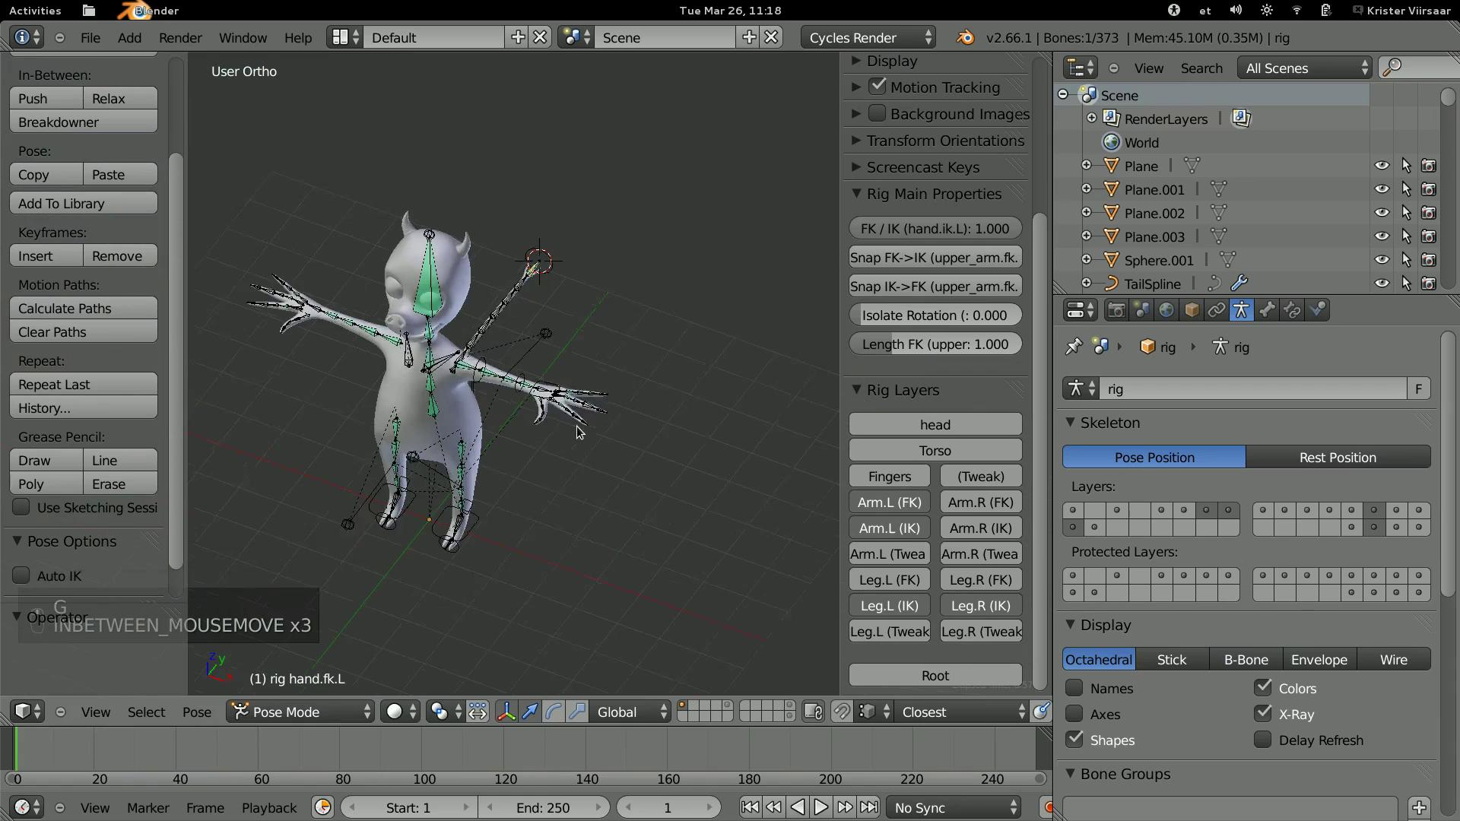